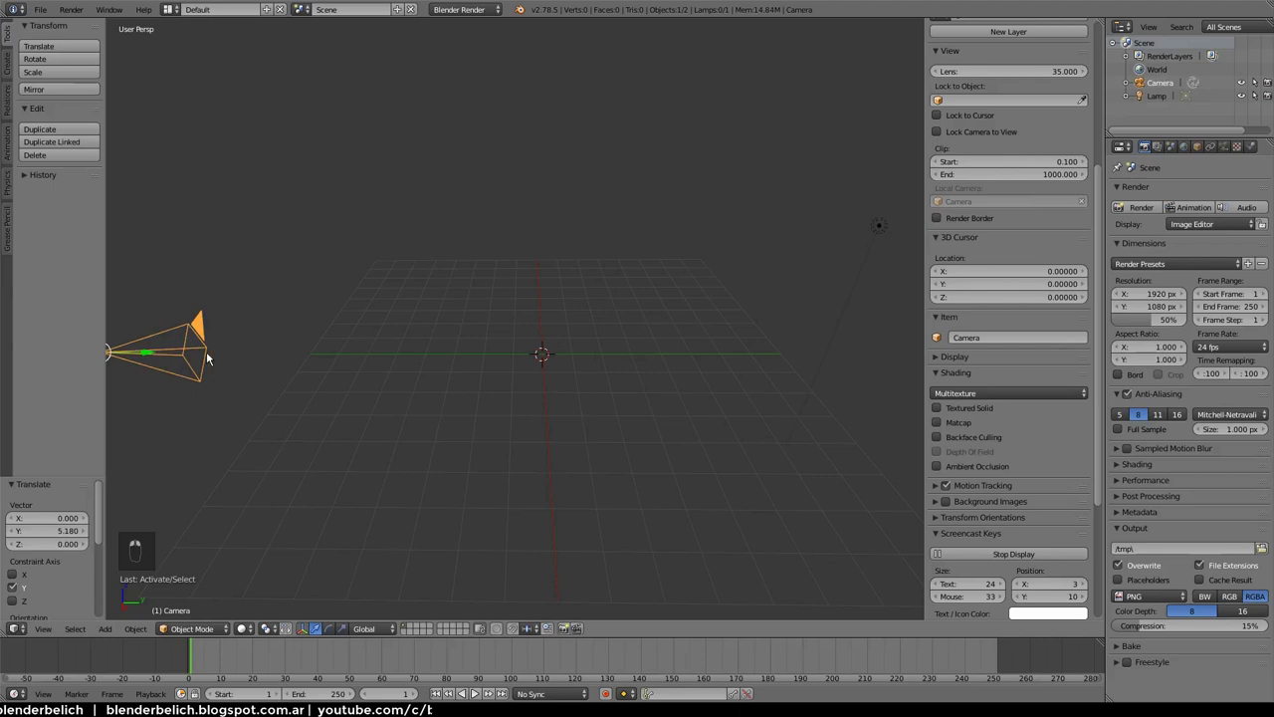
Move the camera and lamp together onto another layer, leaving the working layer empty
{"action": "left_click_drag", "start_coordinate": [880, 240], "coordinate": [869, 339]}
{"action": "key", "text": "m"}
{"action": "left_click_drag", "start_coordinate": [576, 380], "coordinate": [595, 356]}
{"action": "key", "text": "shift+a"}
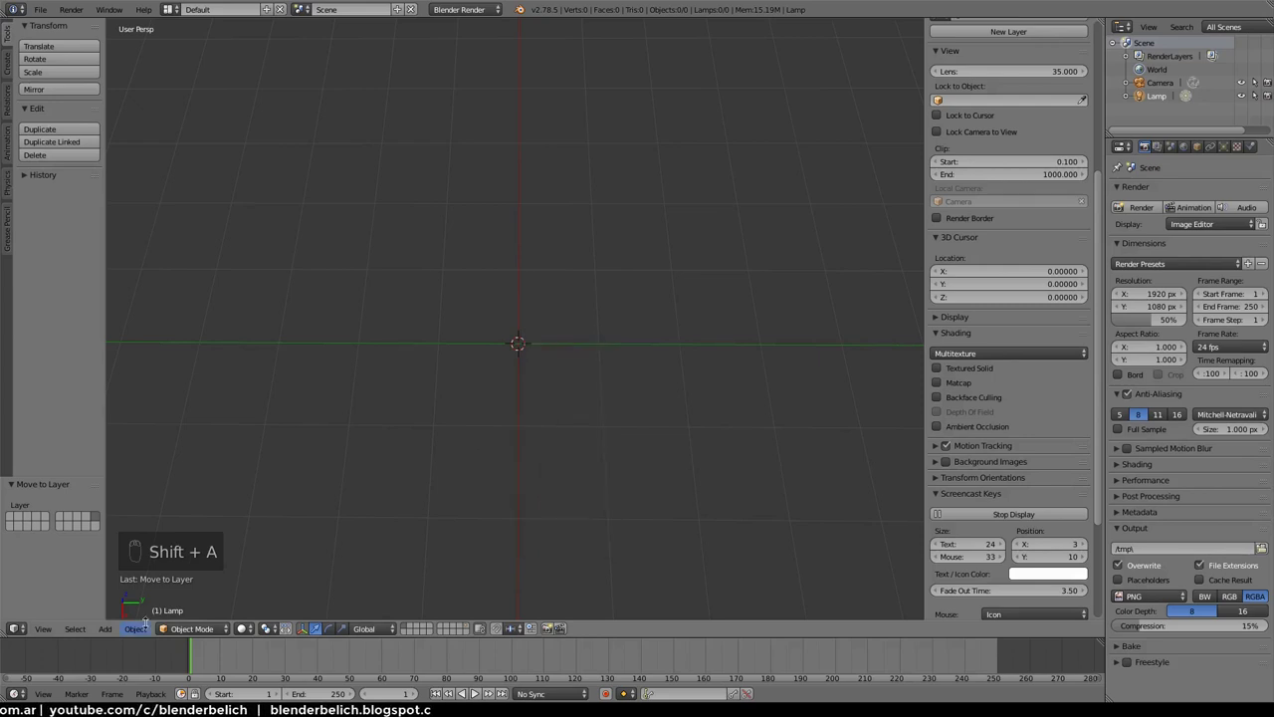
Add a mesh plane at the scene centre
{"action": "left_click", "coordinate": [109, 628]}
{"action": "left_click", "coordinate": [251, 488]}
Add an Array modifier to the plane and raise its Count to 5 tiles
{"action": "left_click_drag", "start_coordinate": [672, 366], "coordinate": [1228, 149]}
{"action": "left_click_drag", "start_coordinate": [1228, 150], "coordinate": [1006, 229]}
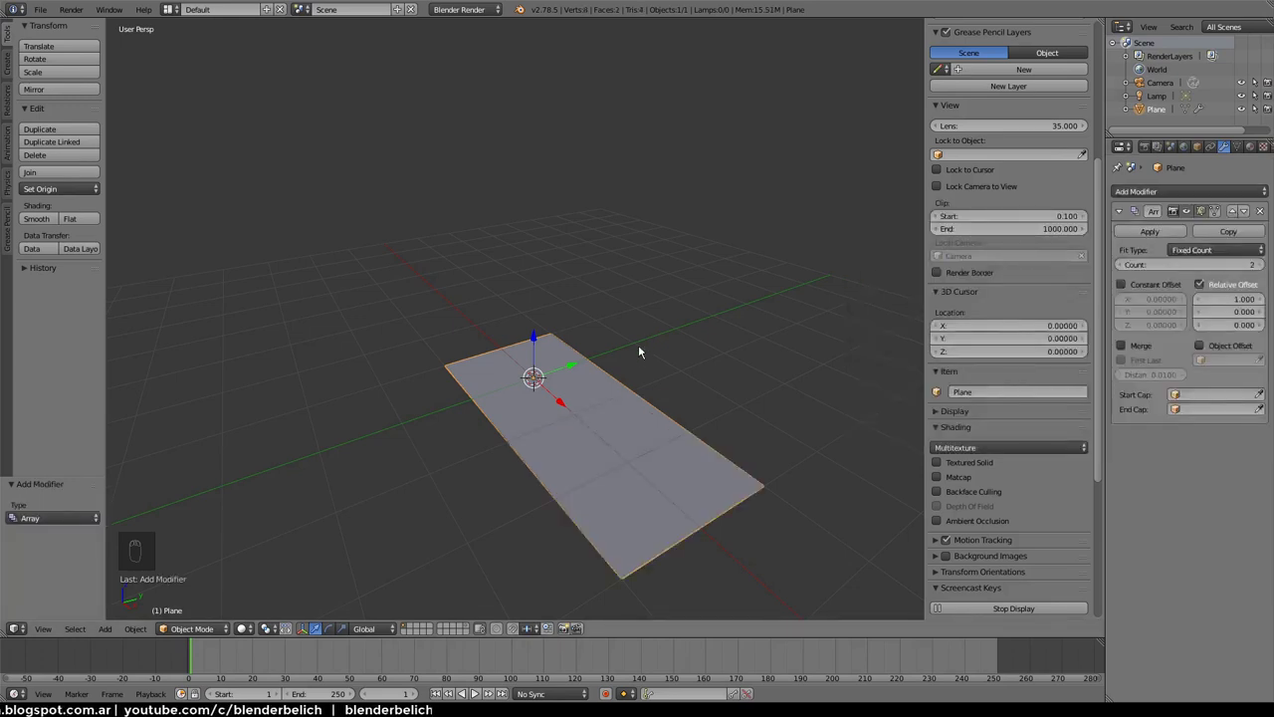
{"action": "left_click_drag", "start_coordinate": [647, 356], "coordinate": [1262, 269]}
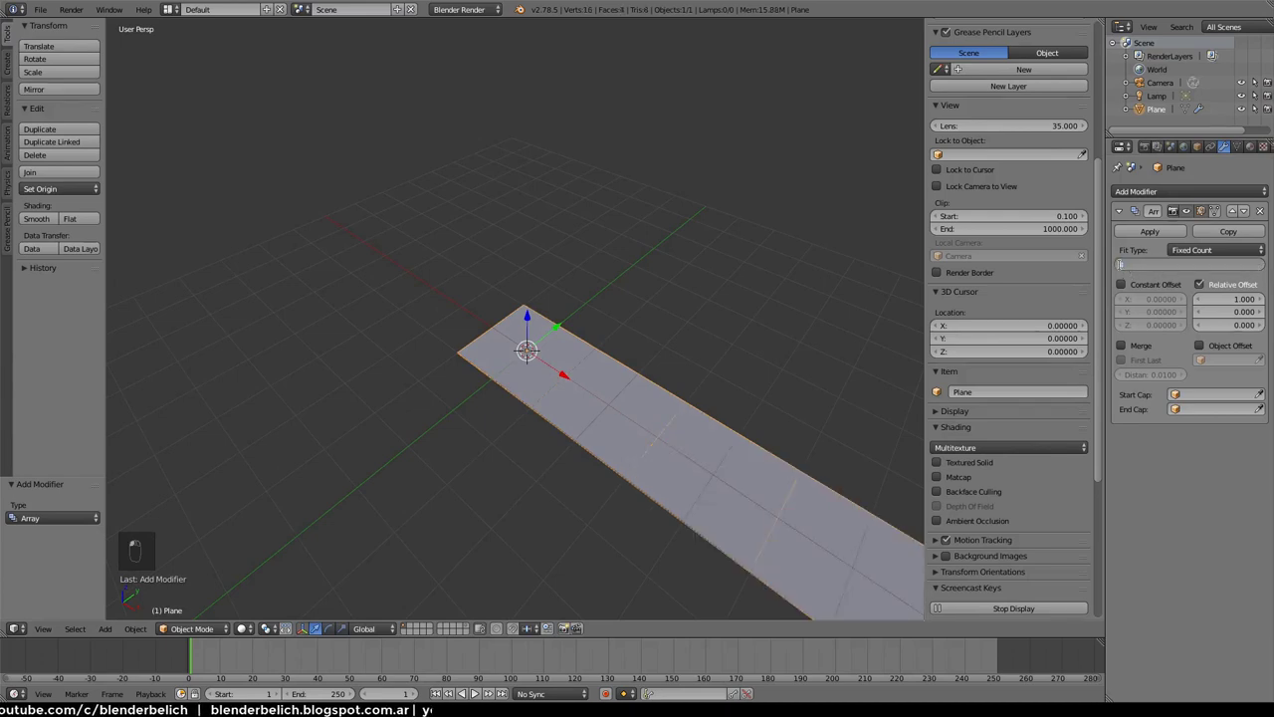
{"action": "left_click_drag", "start_coordinate": [677, 331], "coordinate": [635, 369]}
{"action": "middle_click", "coordinate": [636, 370]}
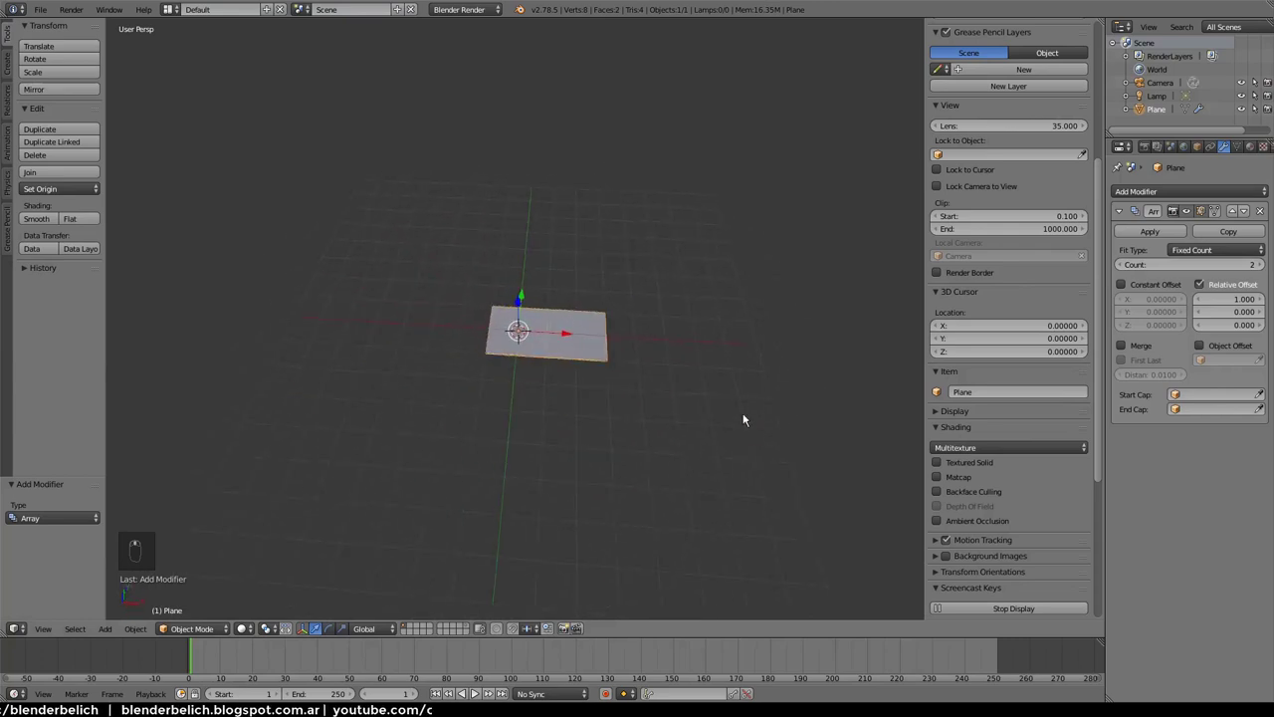
{"action": "left_click_drag", "start_coordinate": [1267, 268], "coordinate": [698, 349]}
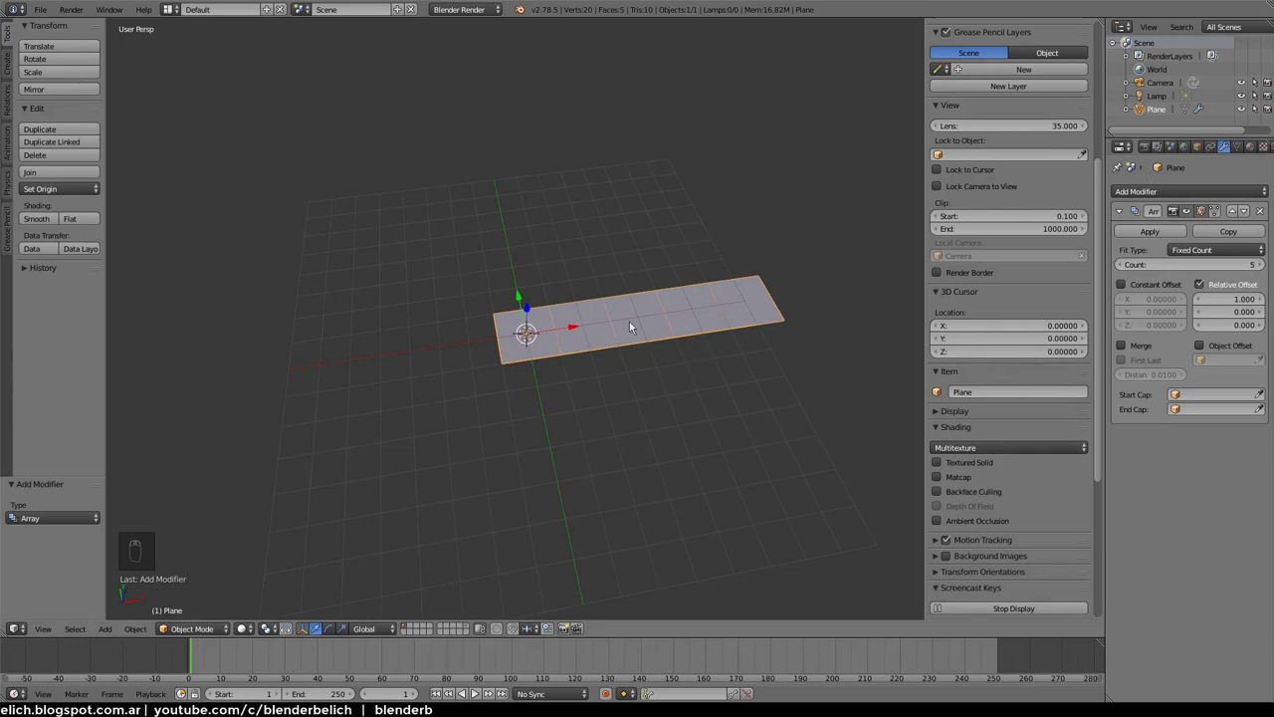
Erase the stray Grease Pencil sketch layer data from the scene
{"action": "key", "text": "d"}
{"action": "key", "text": "d"}
{"action": "key", "text": "d"}
{"action": "left_click_drag", "start_coordinate": [719, 281], "coordinate": [726, 314]}
{"action": "key", "text": "d"}
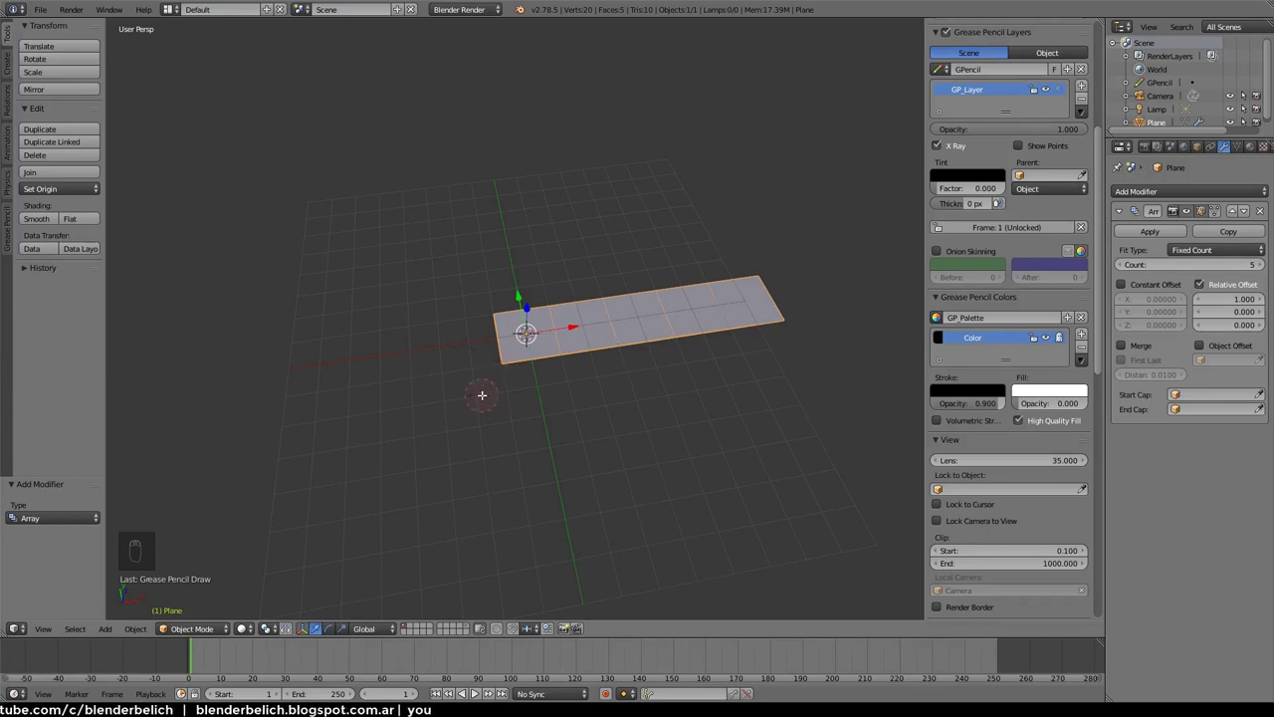
{"action": "key", "text": "d"}
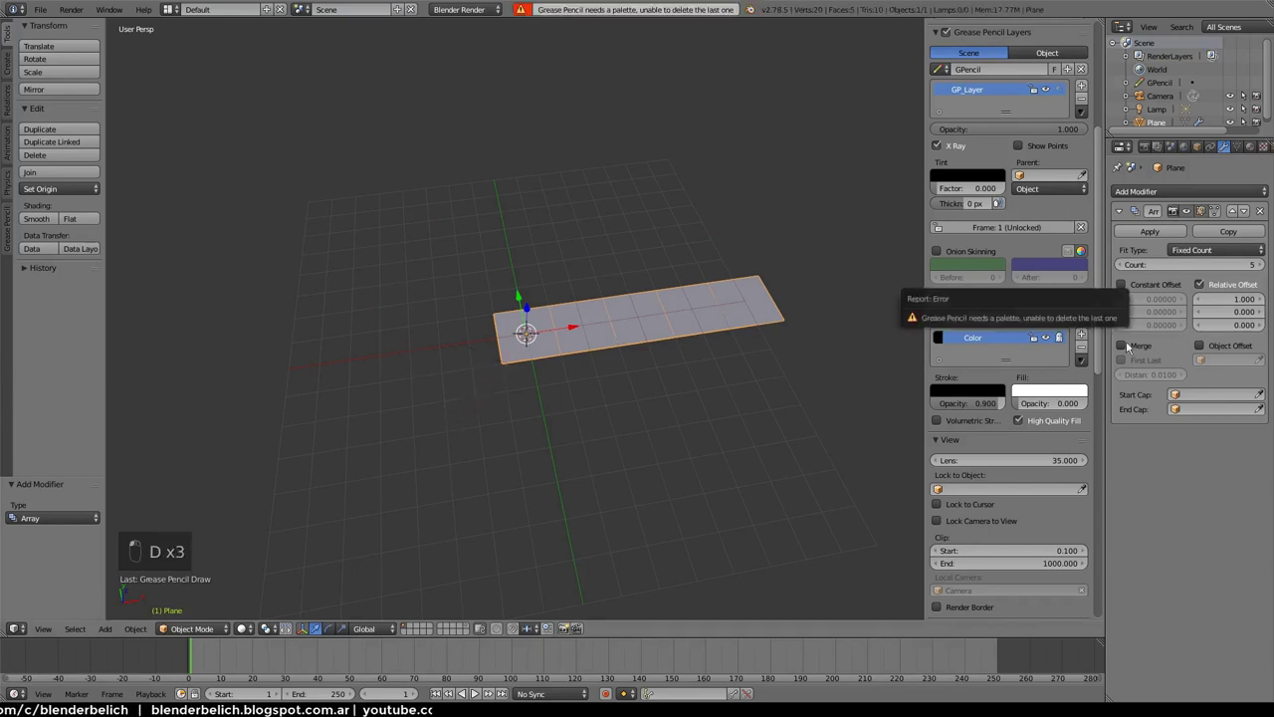
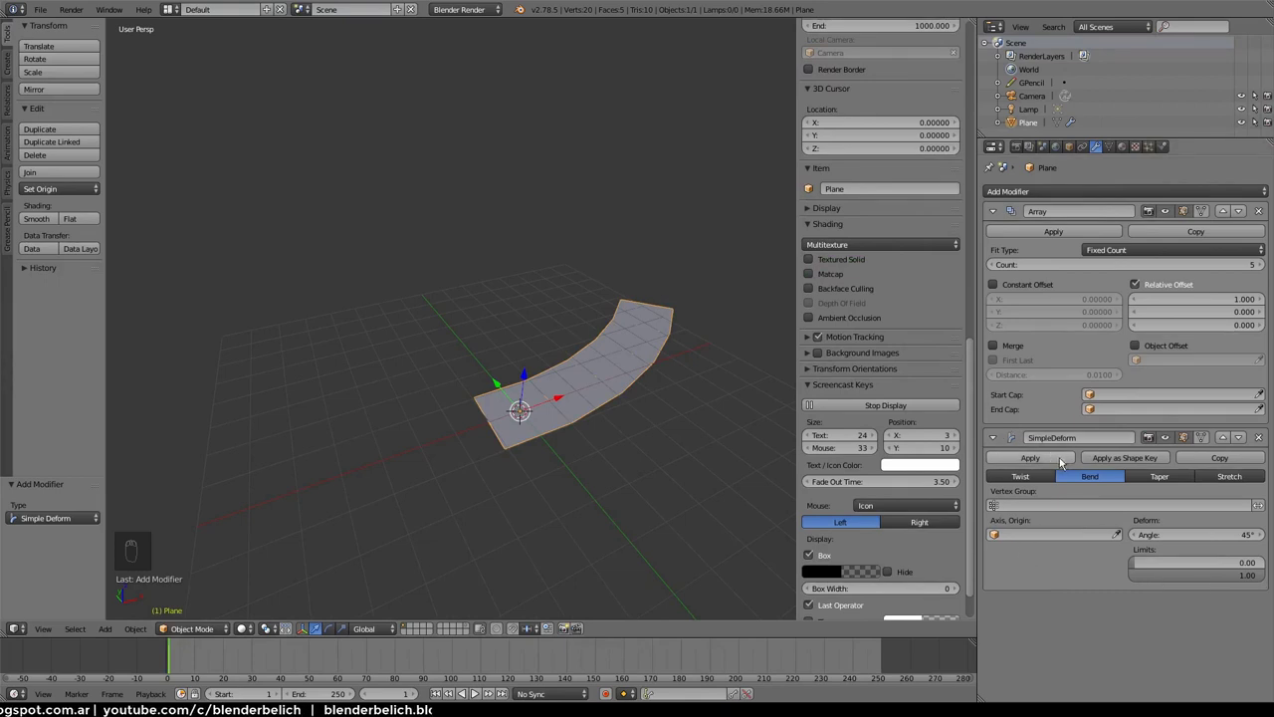
Set the Simple Deform bend to 360° and the Array Count to 12, closing the strip into a ring
{"action": "left_click_drag", "start_coordinate": [1200, 536], "coordinate": [597, 338]}
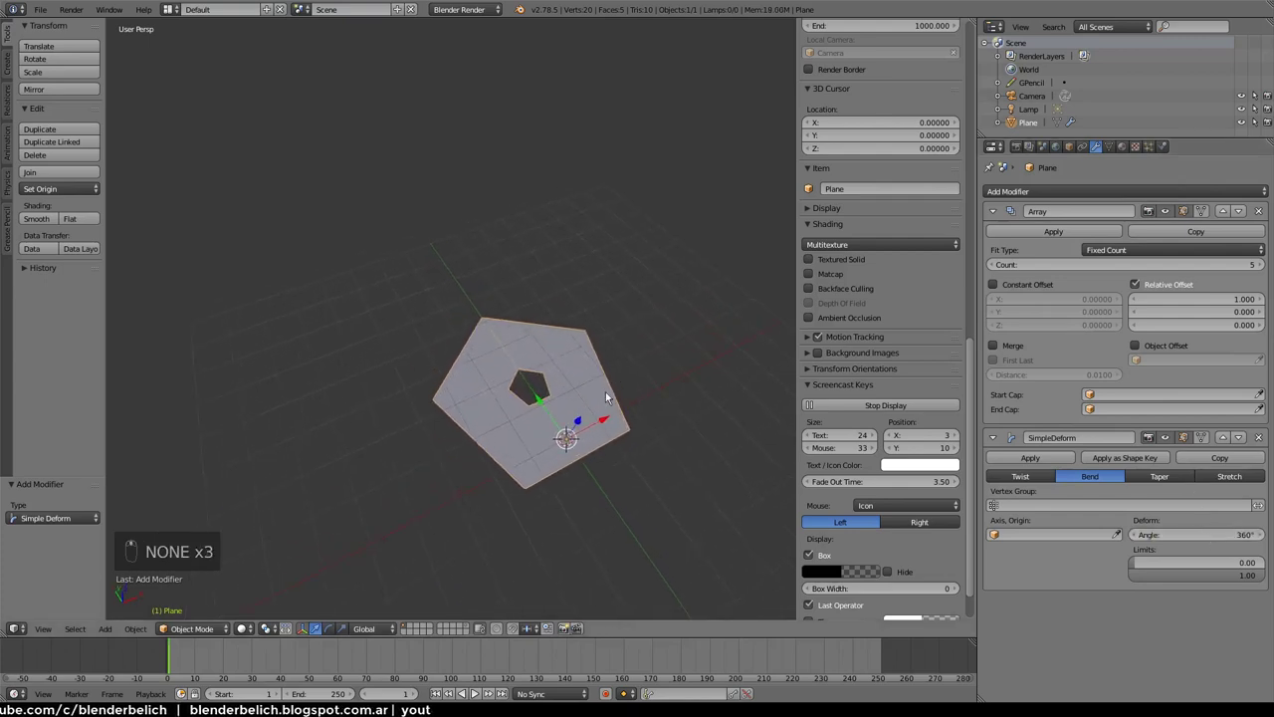
{"action": "left_click_drag", "start_coordinate": [515, 372], "coordinate": [565, 426]}
{"action": "left_click_drag", "start_coordinate": [577, 422], "coordinate": [601, 389]}
{"action": "left_click_drag", "start_coordinate": [601, 390], "coordinate": [1174, 439]}
{"action": "left_click_drag", "start_coordinate": [1264, 267], "coordinate": [1266, 268]}
Sketch a cylindrical holder outline above the ring with Grease Pencil strokes
{"action": "left_click_drag", "start_coordinate": [579, 369], "coordinate": [1174, 439]}
{"action": "left_click_drag", "start_coordinate": [579, 369], "coordinate": [1171, 439]}
{"action": "left_click_drag", "start_coordinate": [835, 437], "coordinate": [1171, 439]}
{"action": "left_click_drag", "start_coordinate": [835, 437], "coordinate": [566, 321]}
{"action": "left_click_drag", "start_coordinate": [479, 386], "coordinate": [565, 320]}
{"action": "left_click_drag", "start_coordinate": [479, 386], "coordinate": [480, 364]}
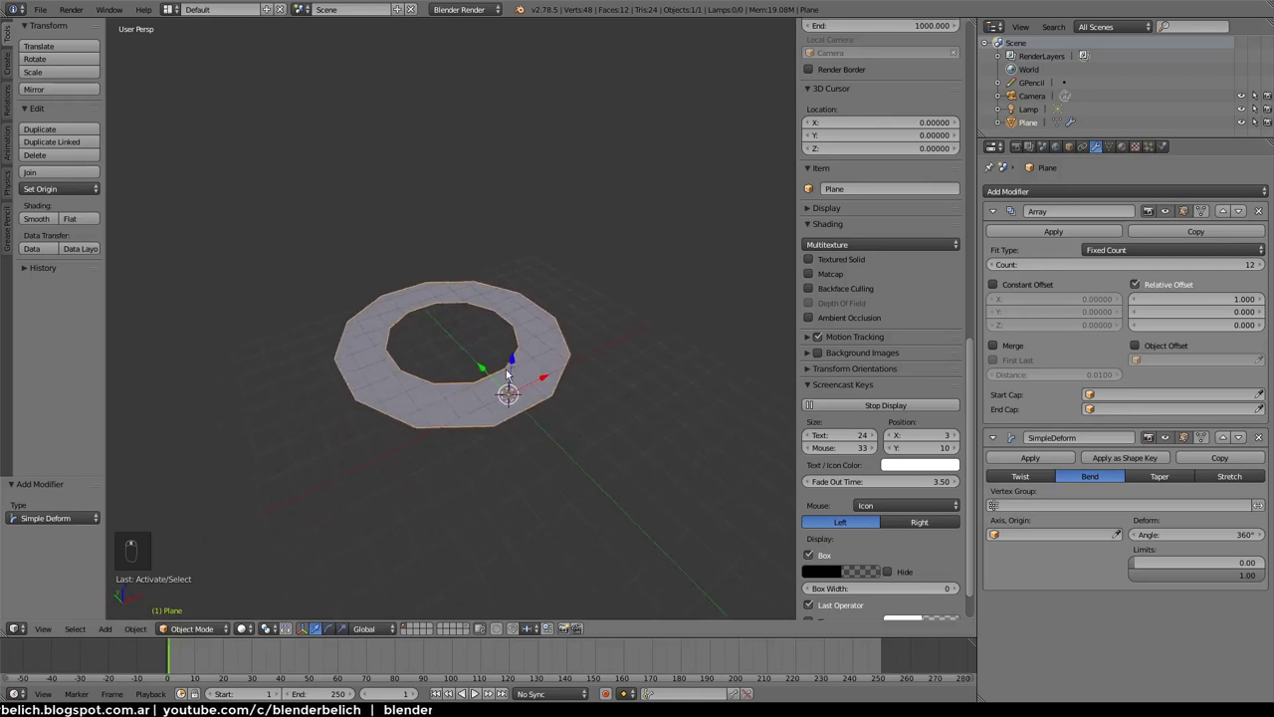
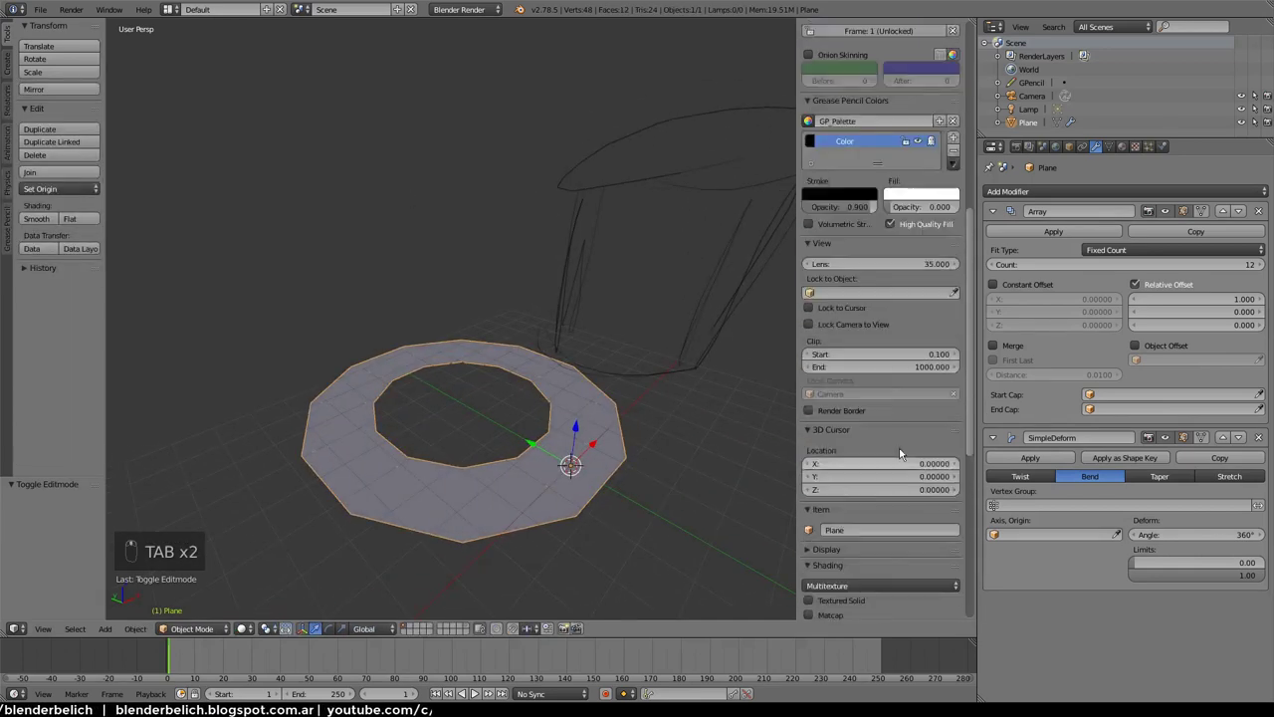
Delete the Grease Pencil sketch and palette, then enter Edit Mode on the base tile
{"action": "left_click_drag", "start_coordinate": [957, 212], "coordinate": [543, 459]}
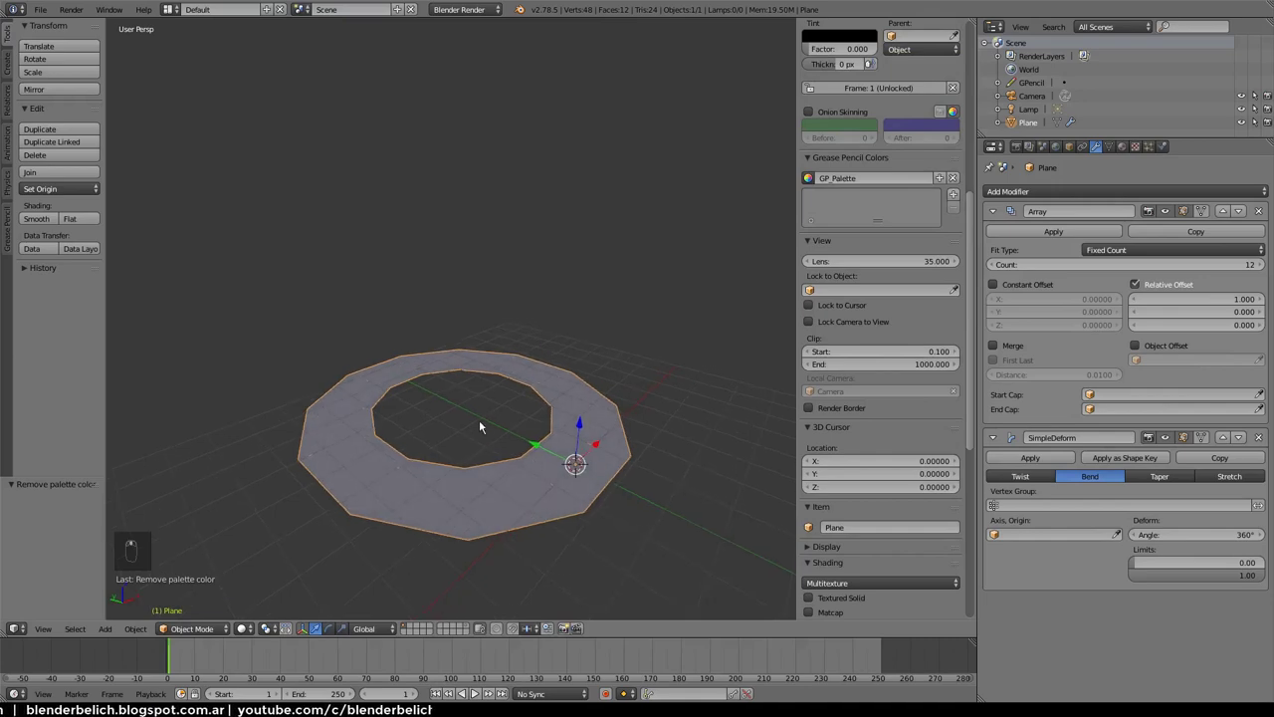
{"action": "key", "text": "Tab"}
{"action": "key", "text": "Tab"}
{"action": "key", "text": "Tab"}
{"action": "key", "text": "Tab"}
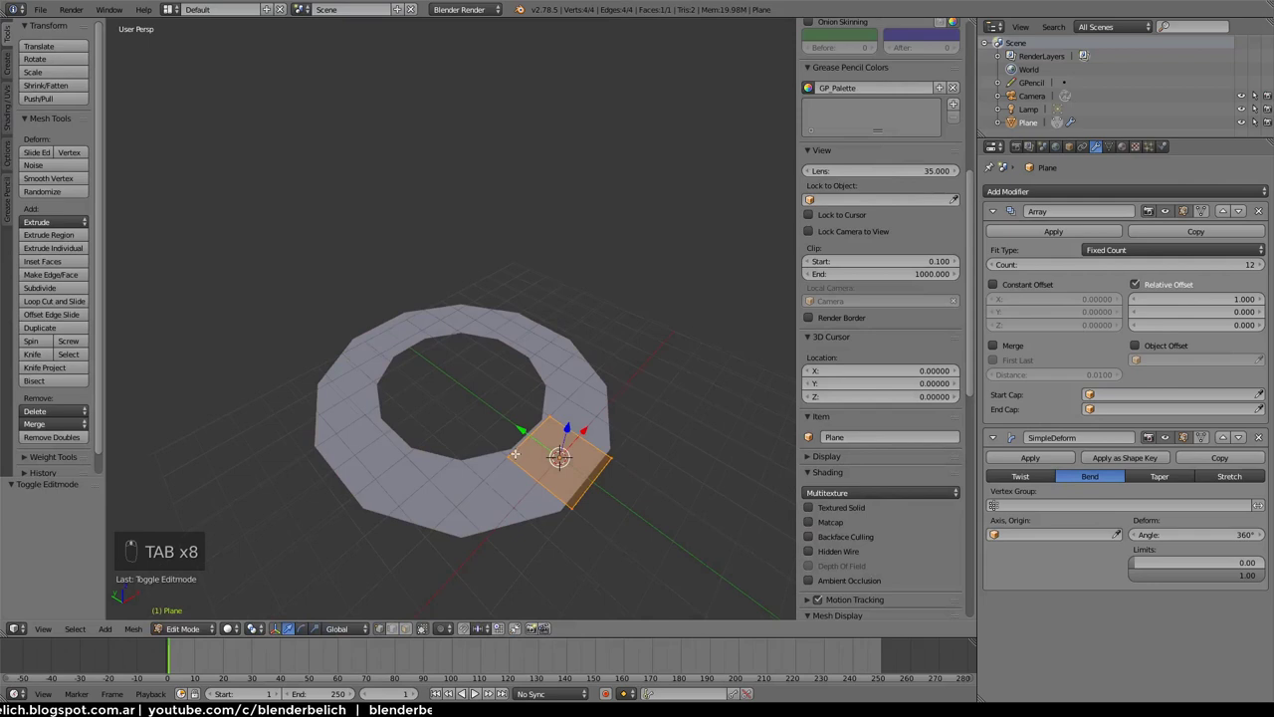
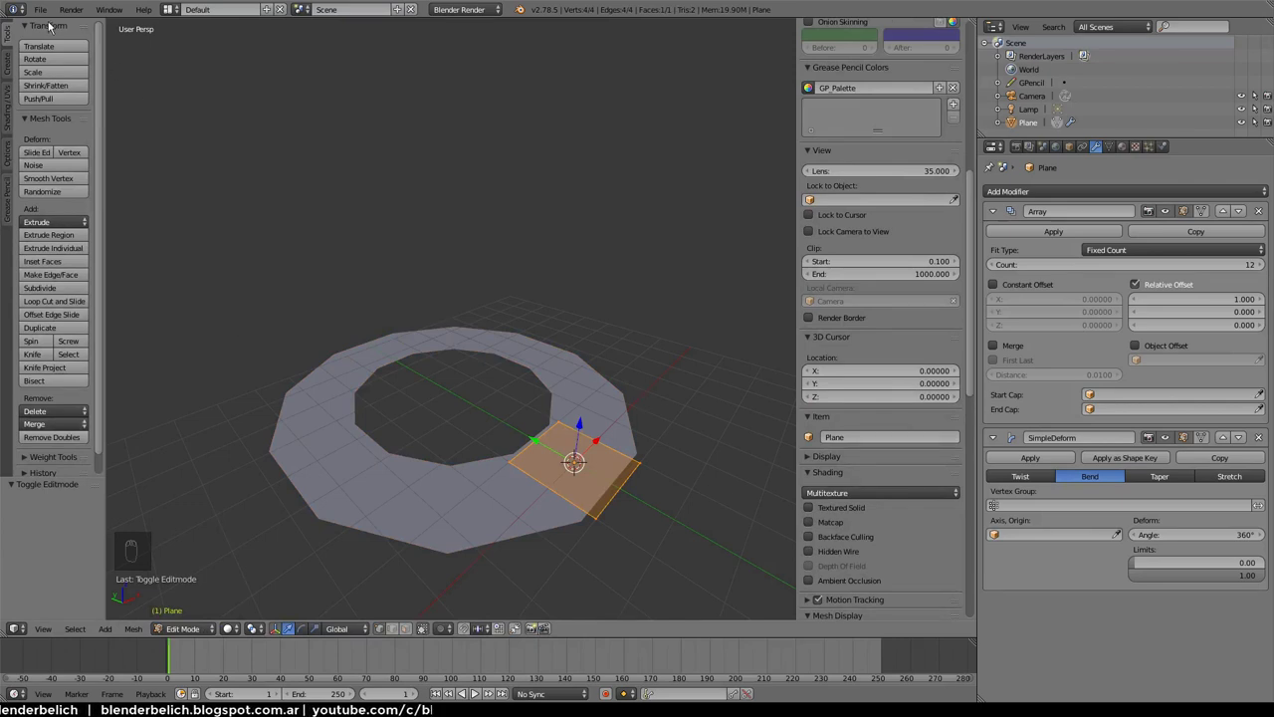
Open User Preferences from the File menu onto its Input settings
{"action": "left_click_drag", "start_coordinate": [46, 17], "coordinate": [112, 162]}
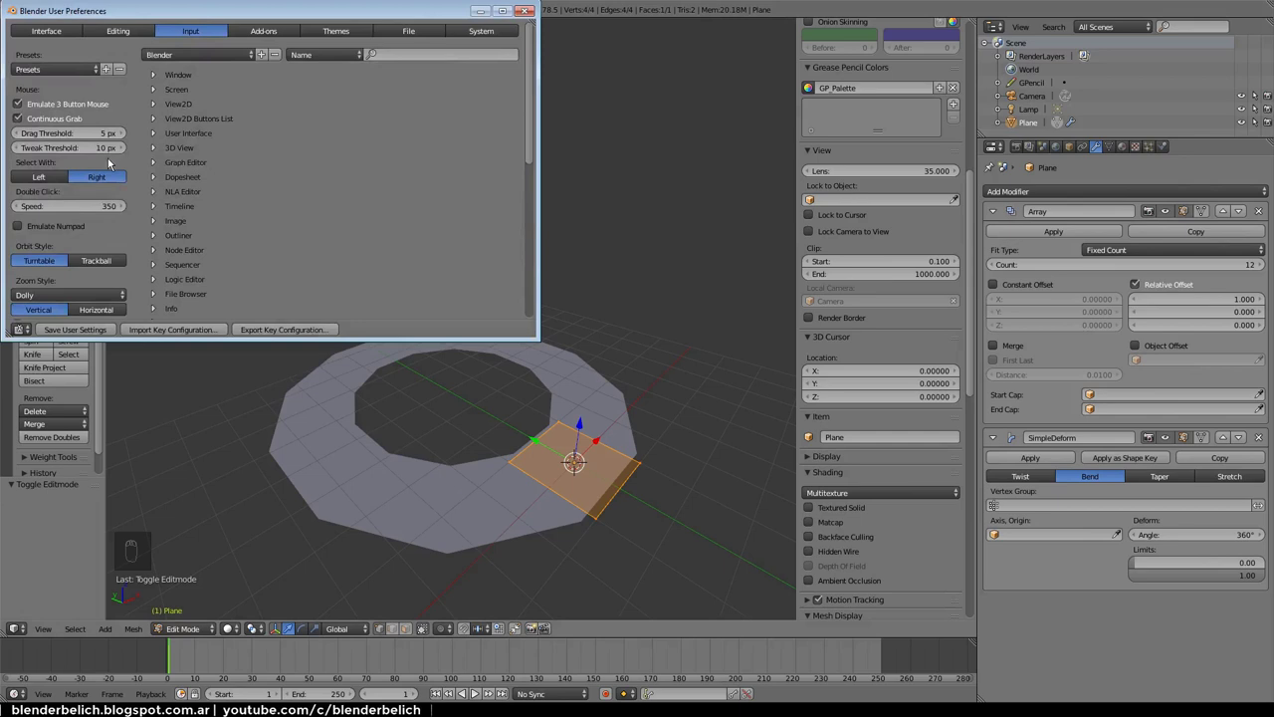
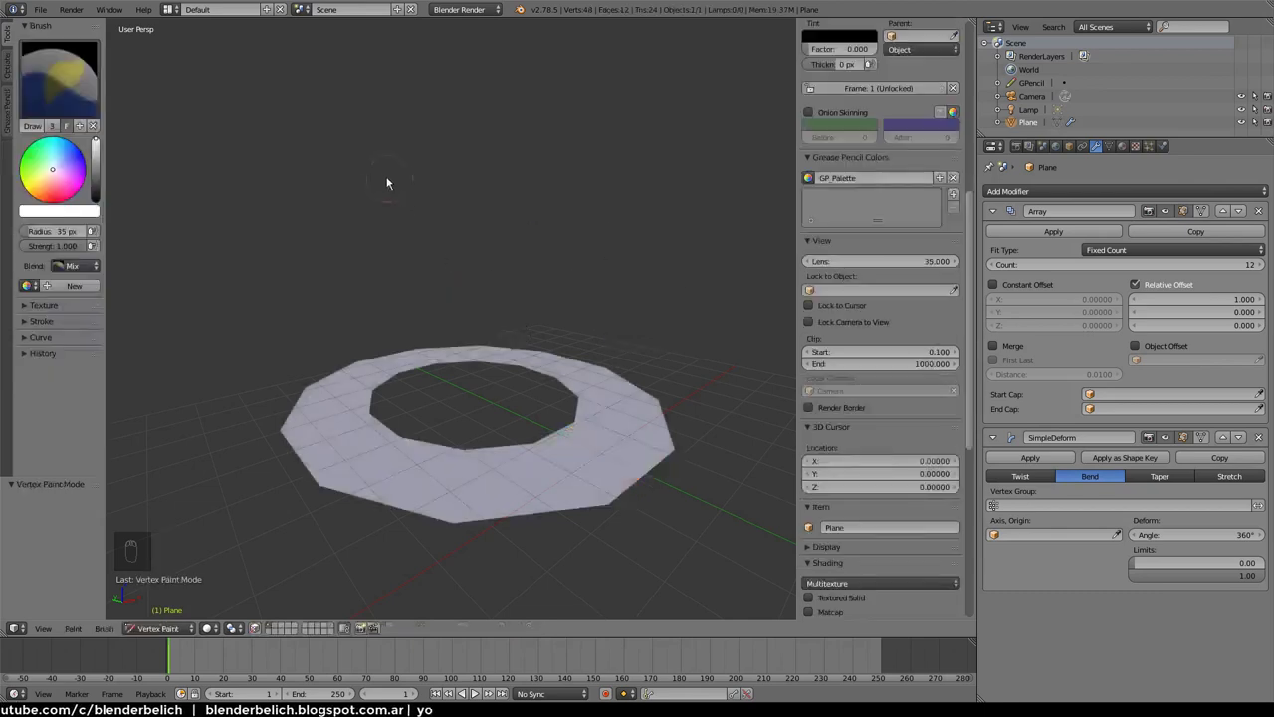
{"action": "key", "text": "Tab"}
{"action": "key", "text": "Tab"}
{"action": "key", "text": "Tab"}
{"action": "key", "text": "Tab"}
{"action": "key", "text": "Tab"}
{"action": "key", "text": "Tab"}
{"action": "key", "text": "Tab"}
{"action": "key", "text": "Tab"}
{"action": "key", "text": "Tab"}
{"action": "key", "text": "Tab"}
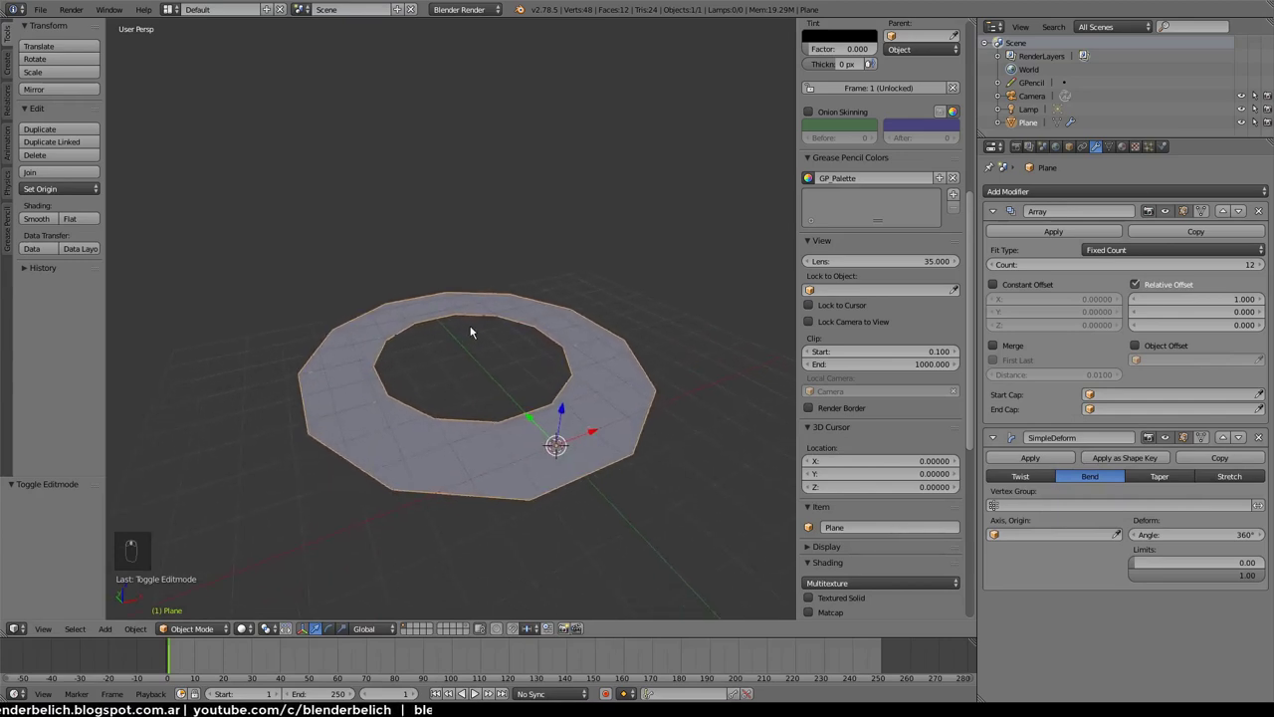
{"action": "left_click_drag", "start_coordinate": [471, 352], "coordinate": [492, 387]}
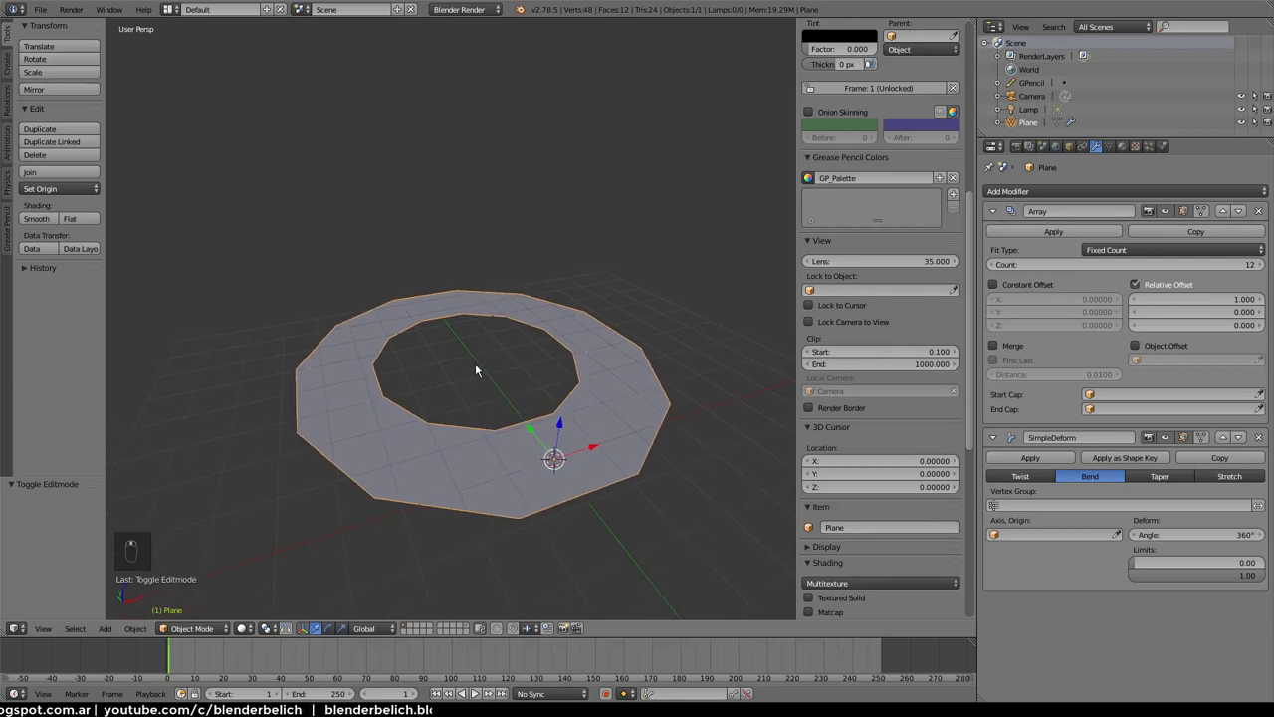
{"action": "left_click_drag", "start_coordinate": [47, 14], "coordinate": [137, 128]}
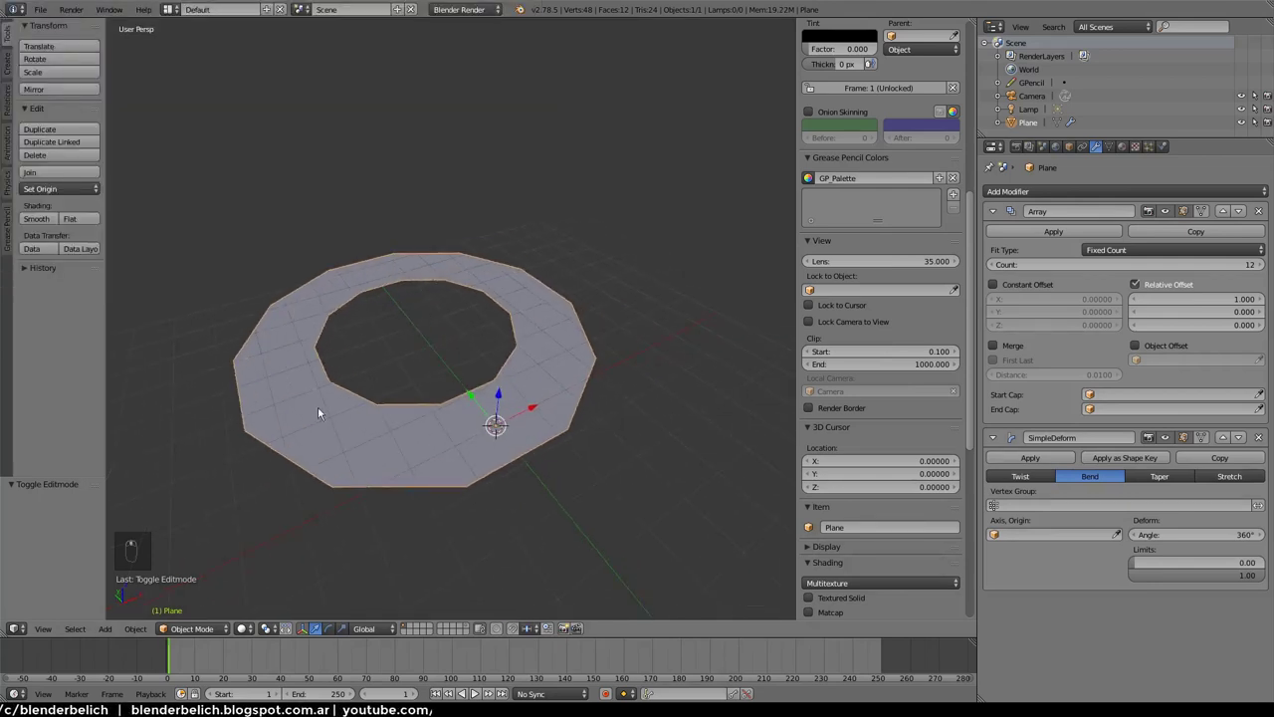
{"action": "left_click", "coordinate": [214, 640]}
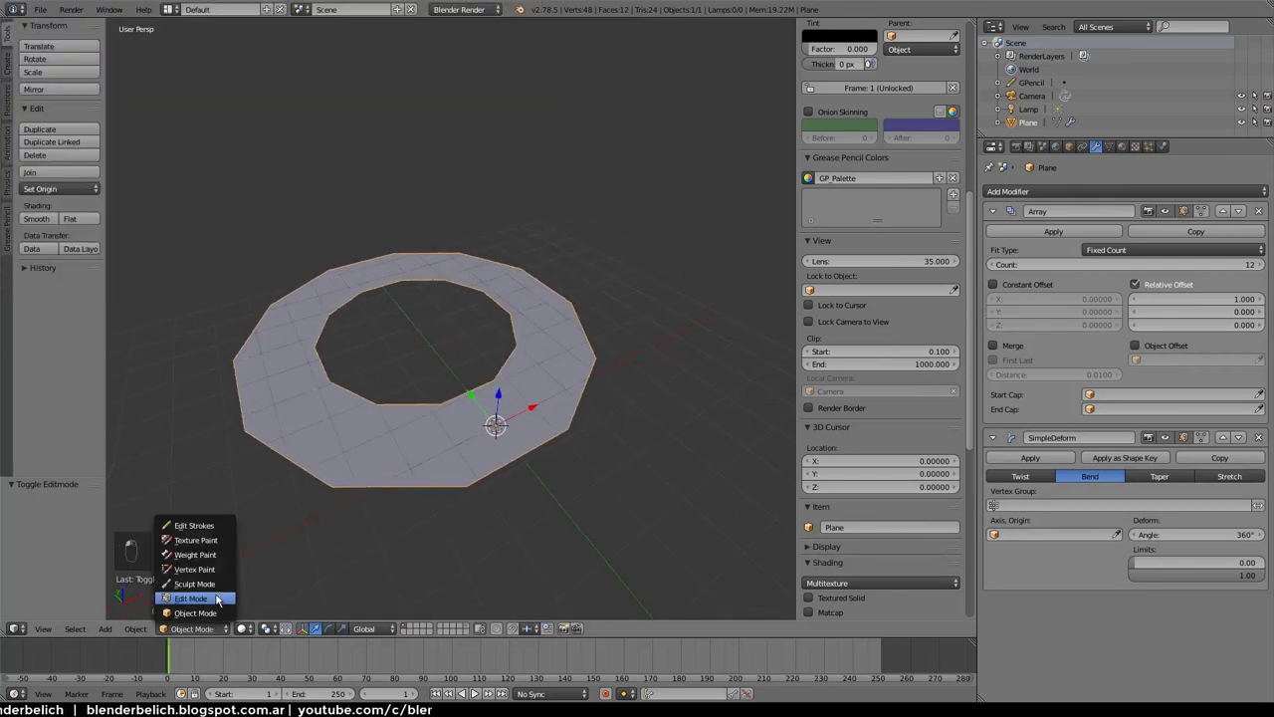
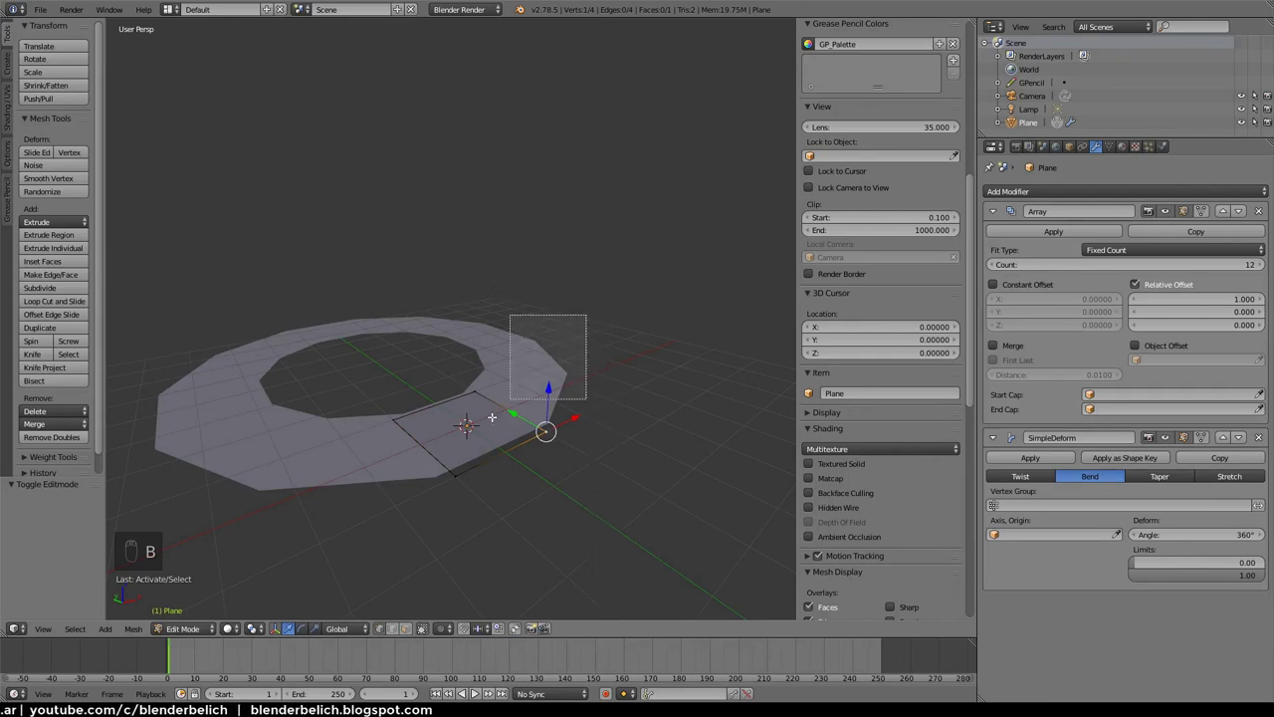
Select all of the base tile's vertices and begin an axis-limited rotation of its face
{"action": "key", "text": "a"}
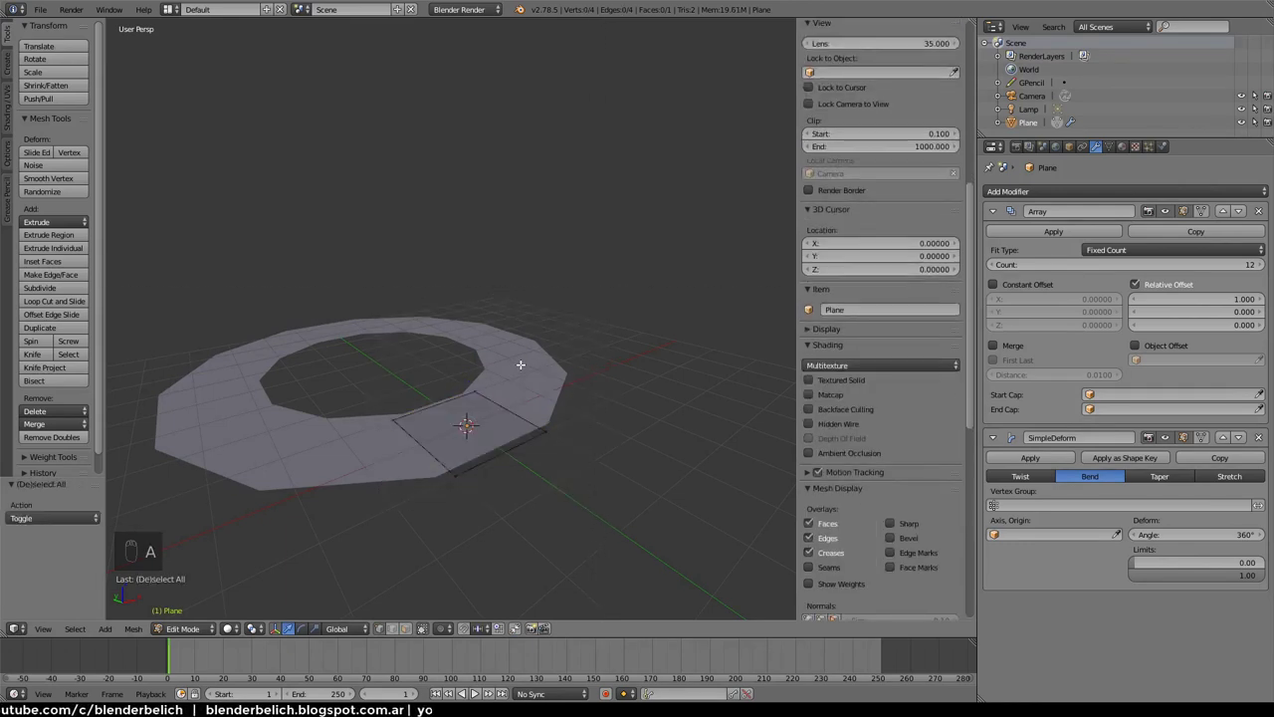
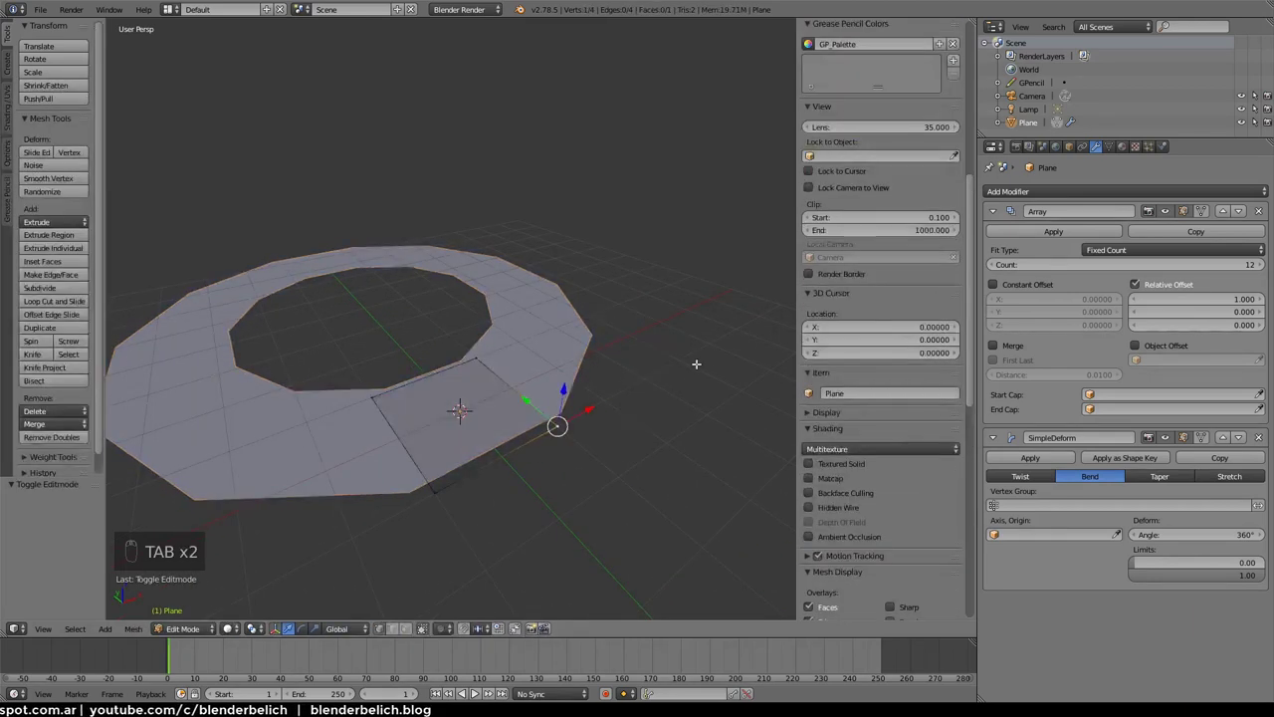
{"action": "key", "text": "a"}
{"action": "key", "text": "a"}
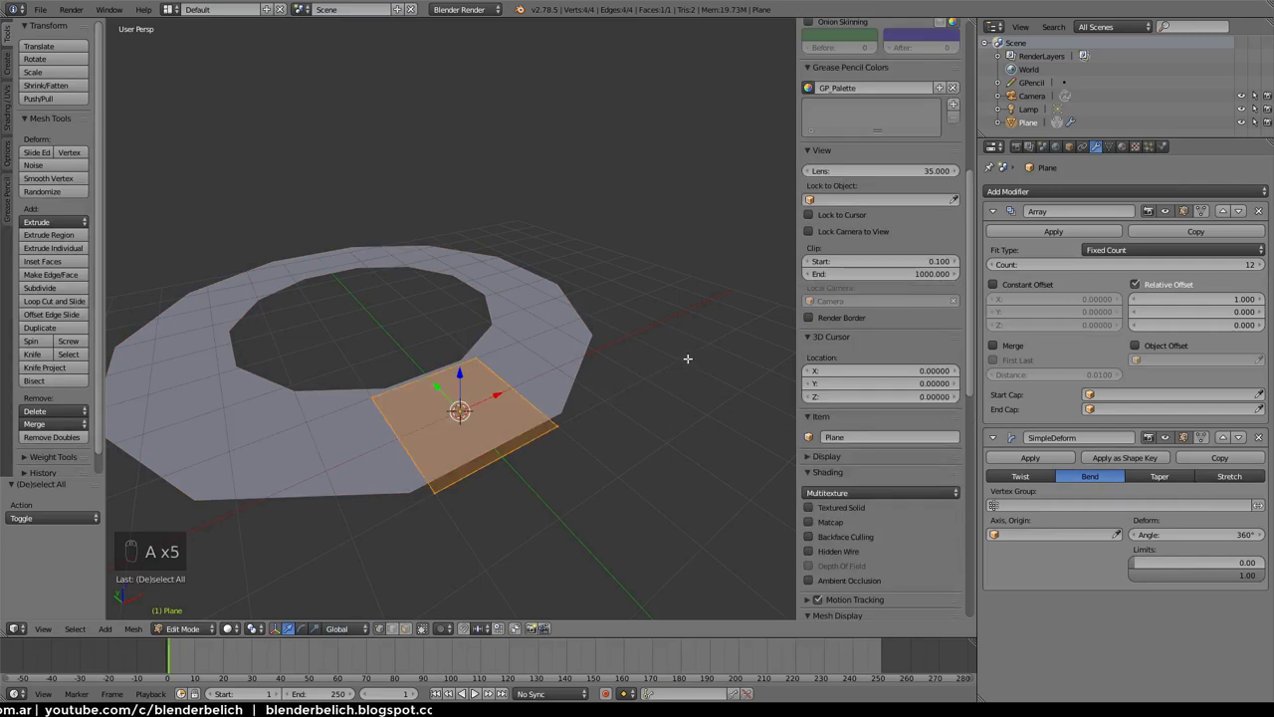
{"action": "key", "text": "a"}
{"action": "key", "text": "a"}
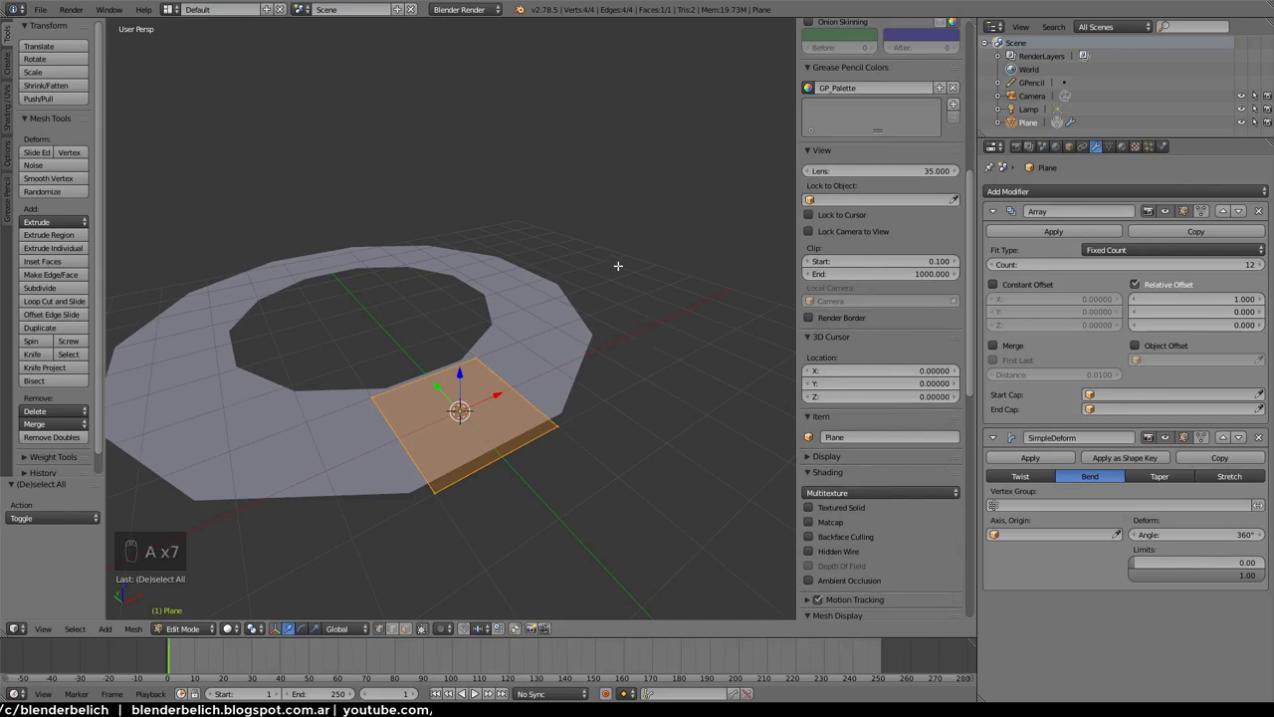
{"action": "key", "text": "a"}
{"action": "key", "text": "a"}
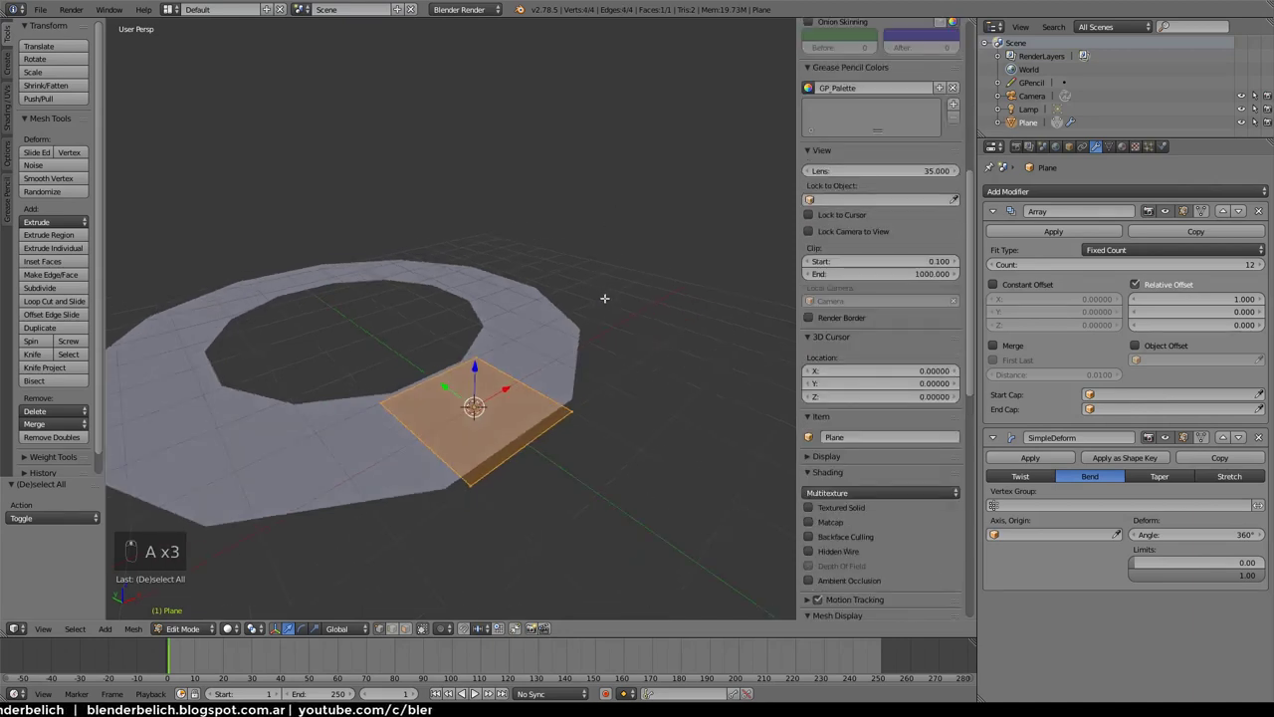
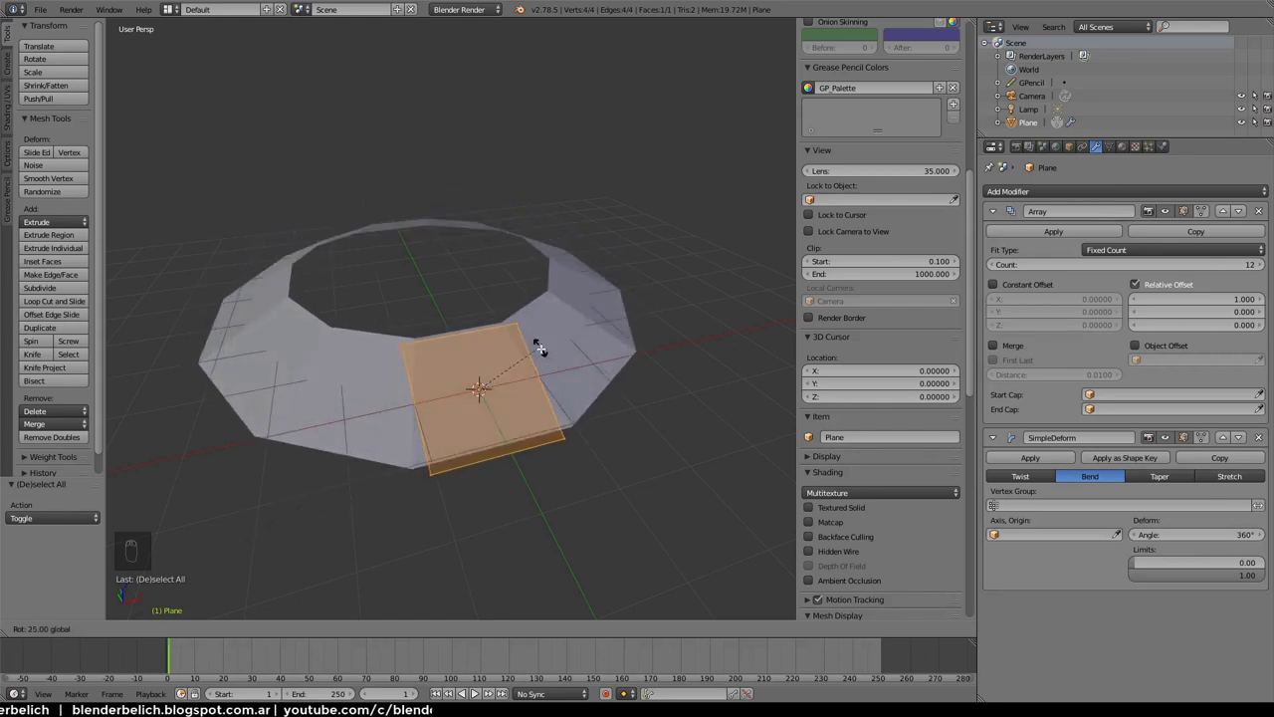
Rotate the base tile upright around the X axis so the ring stands as a wall
{"action": "key", "text": "ctrl+z"}
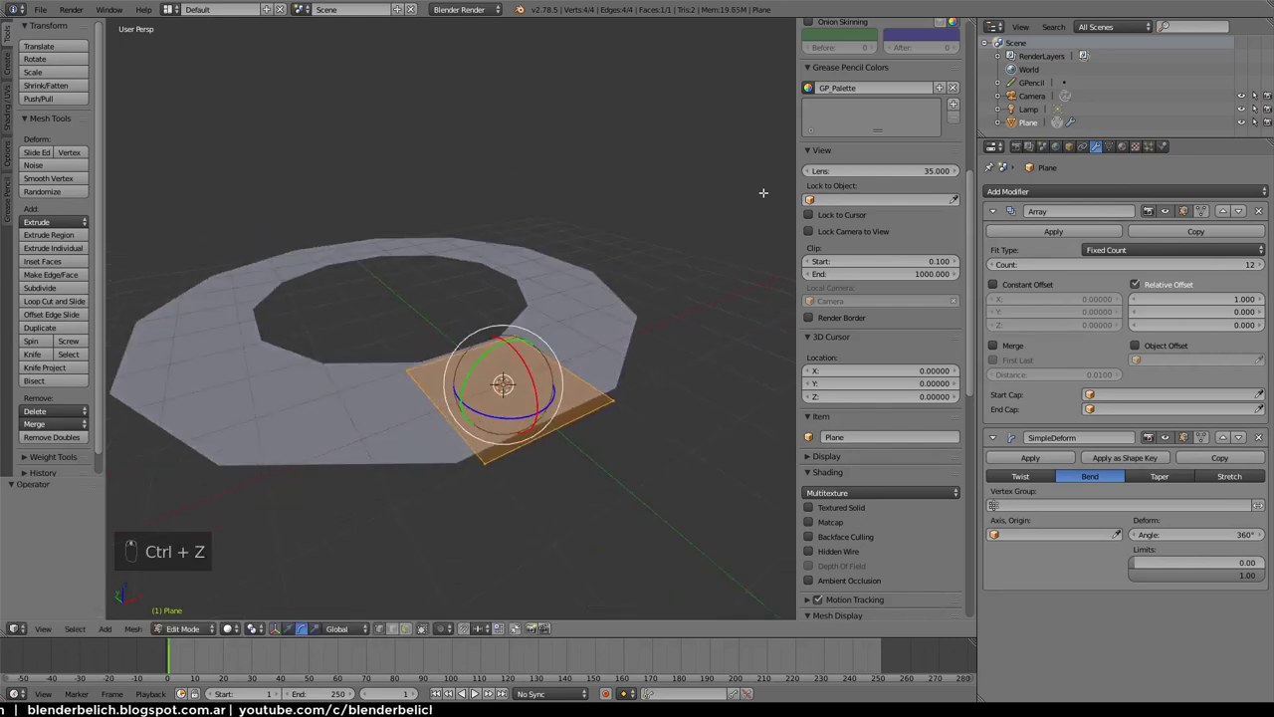
{"action": "key", "text": "r"}
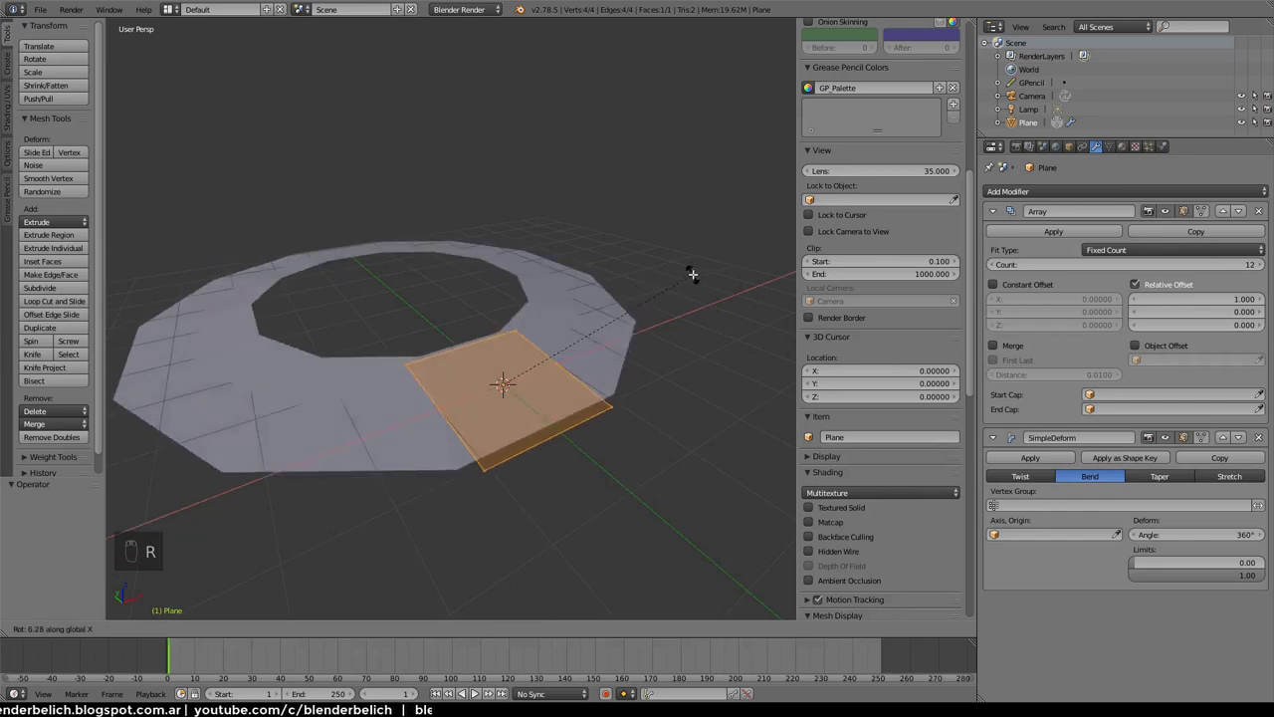
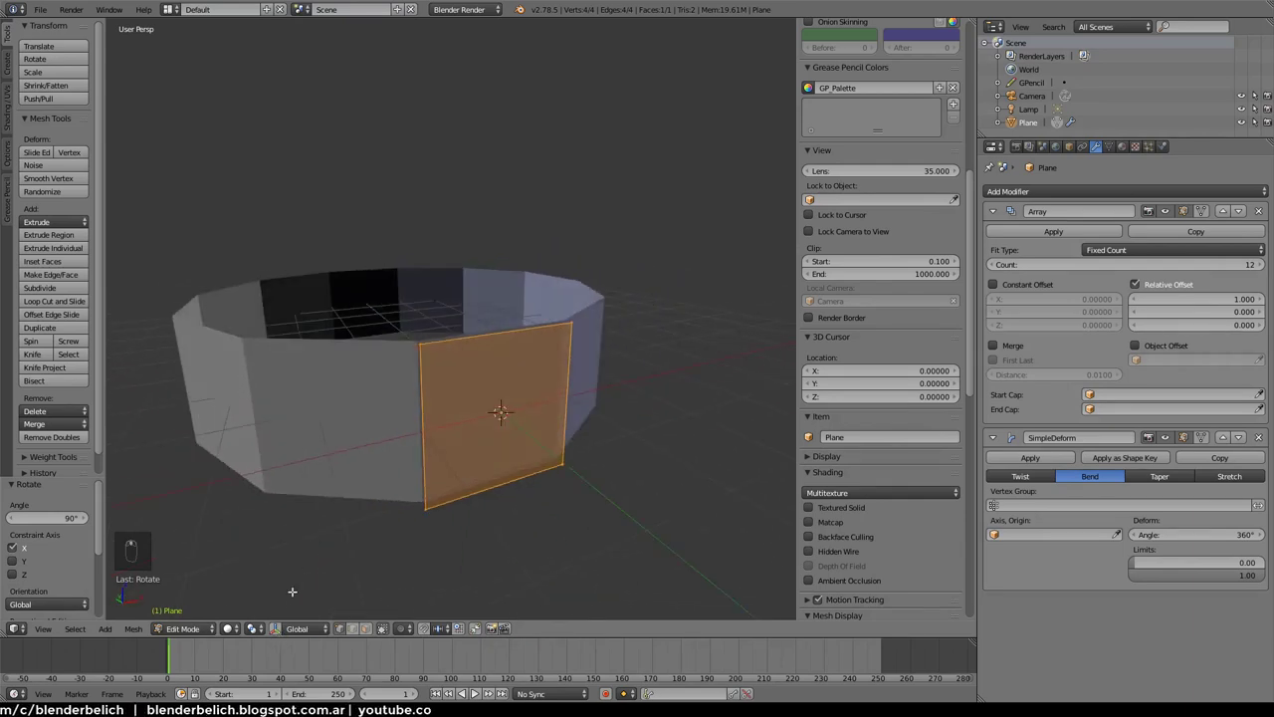
{"action": "key", "text": "s"}
{"action": "key", "text": "r"}
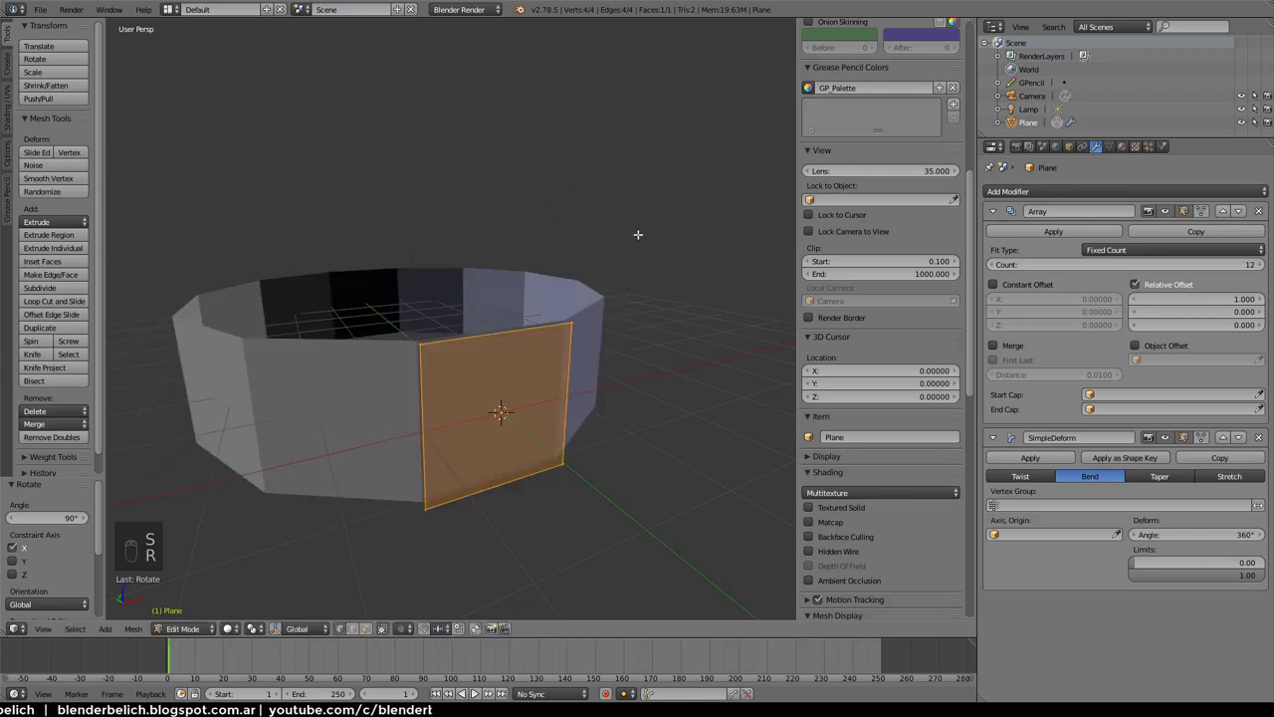
Scale the panel down and move it straight up along the Z axis
{"action": "key", "text": "g"}
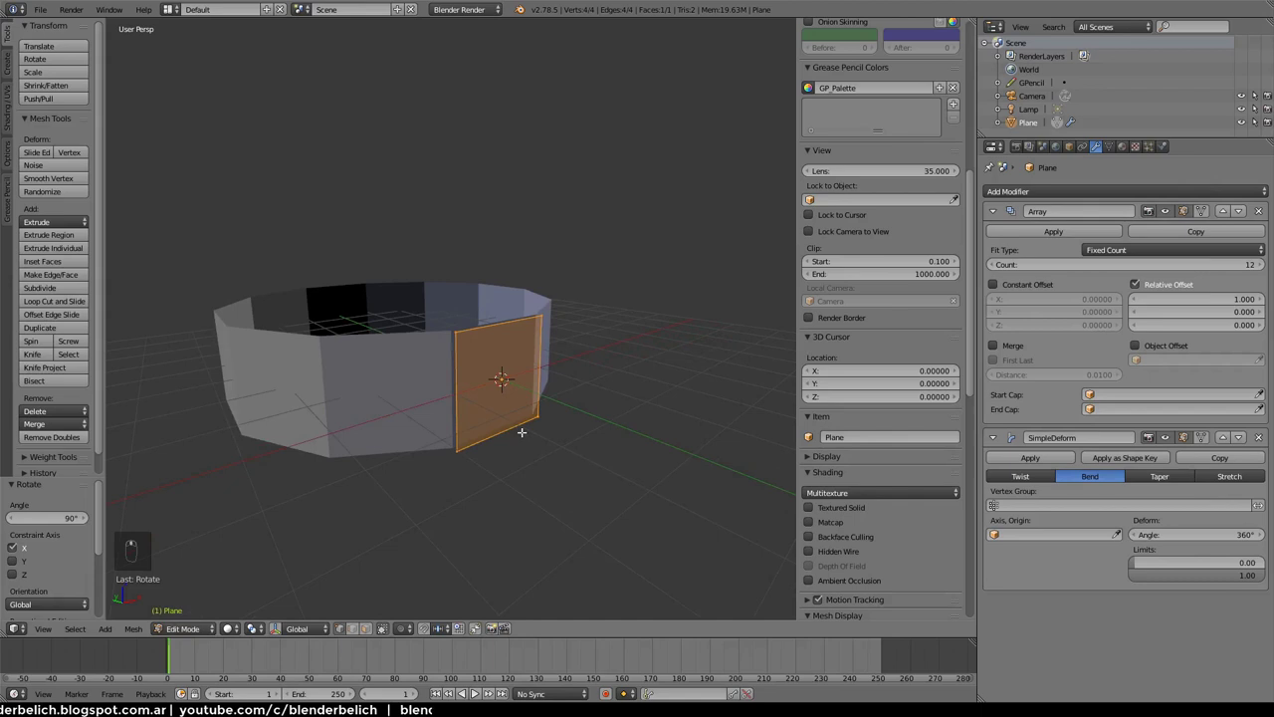
{"action": "key", "text": "g"}
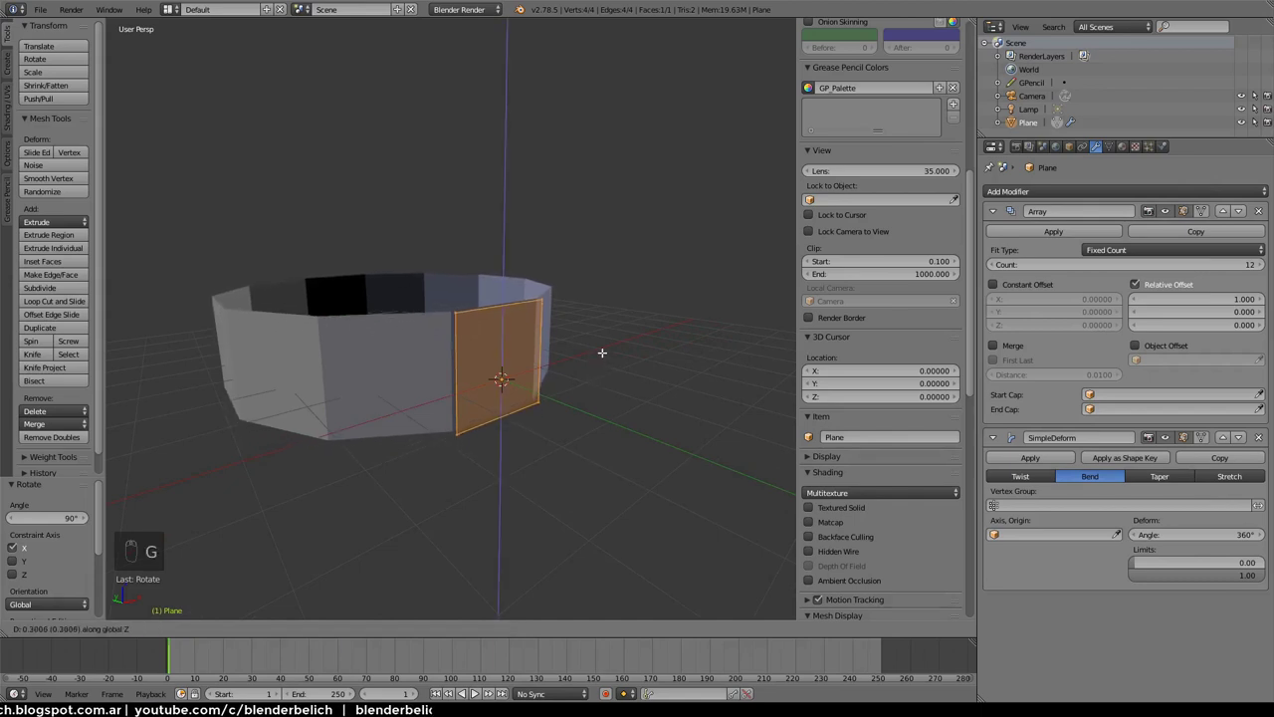
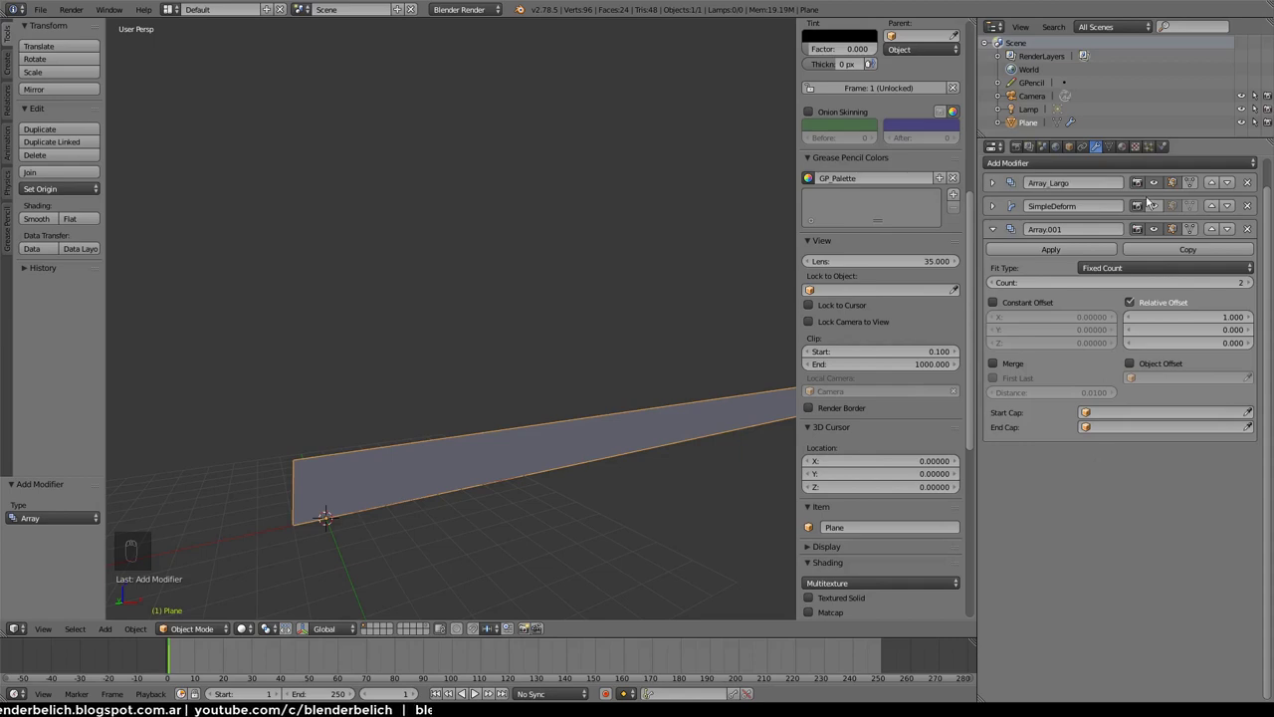
Set the second Array modifier's Count to 4 and move it above SimpleDeform
{"action": "left_click_drag", "start_coordinate": [1160, 209], "coordinate": [674, 385]}
{"action": "middle_click", "coordinate": [674, 385]}
{"action": "left_click", "coordinate": [696, 443]}
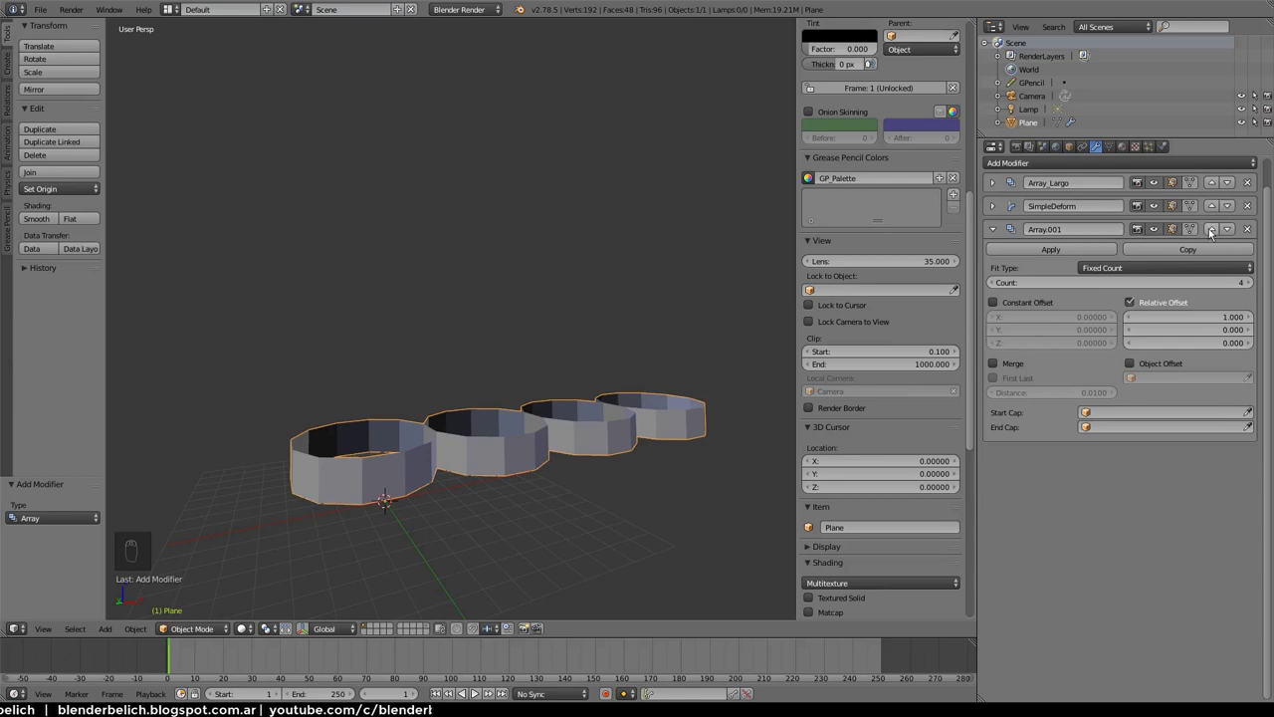
Rename the array Array_Alto with Relative Offset X 0 and Z 1, stacking copies into a column
{"action": "left_click_drag", "start_coordinate": [1214, 231], "coordinate": [1043, 342]}
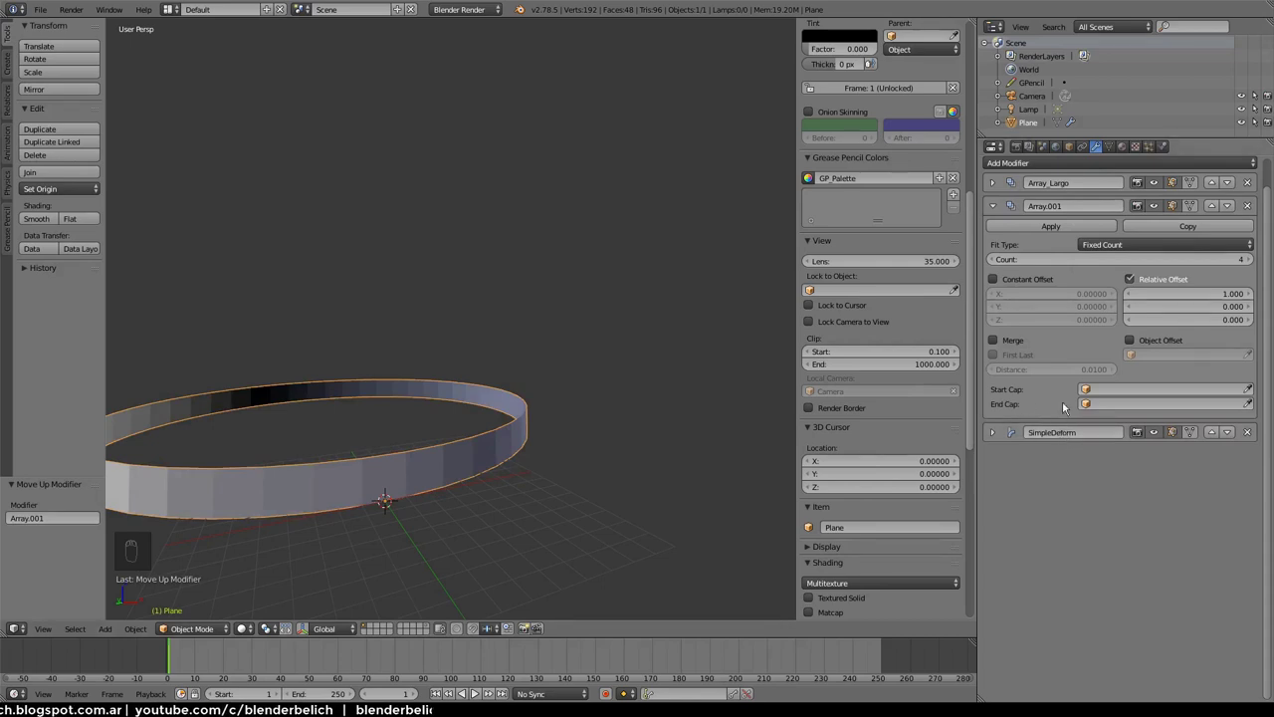
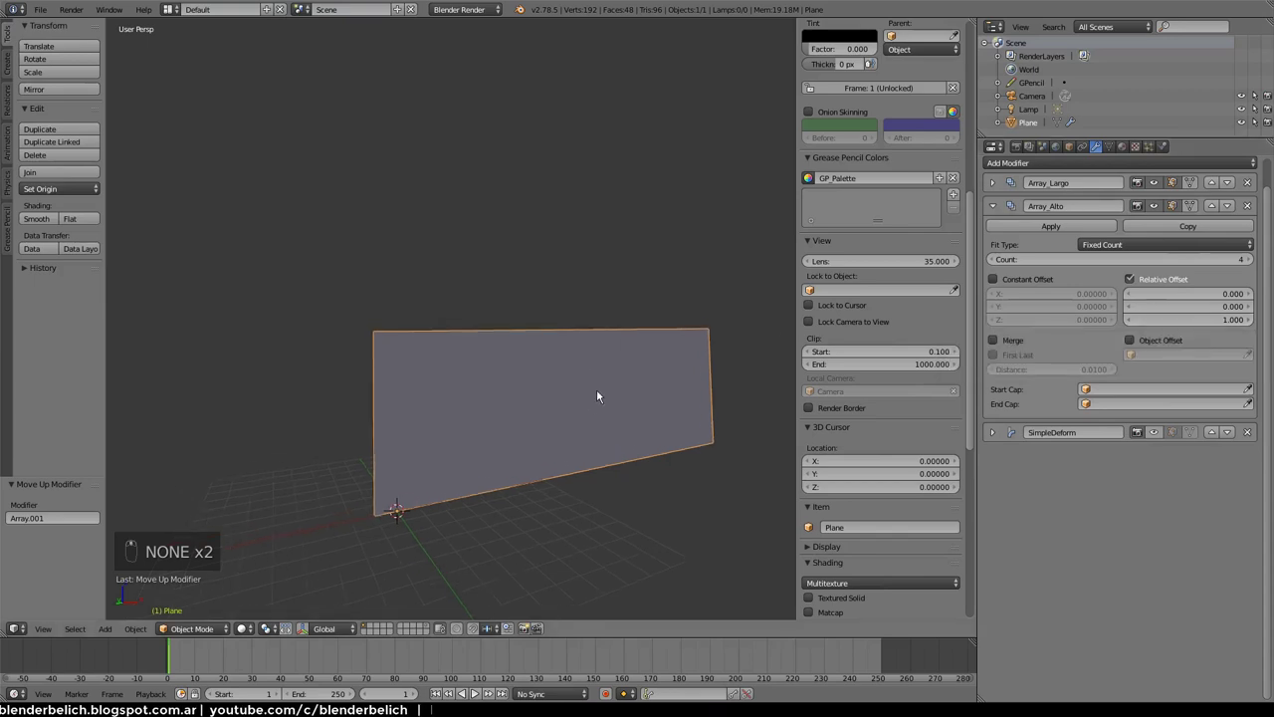
{"action": "left_click_drag", "start_coordinate": [1003, 260], "coordinate": [1248, 264]}
{"action": "left_click_drag", "start_coordinate": [995, 263], "coordinate": [580, 363]}
{"action": "left_click_drag", "start_coordinate": [541, 356], "coordinate": [565, 343]}
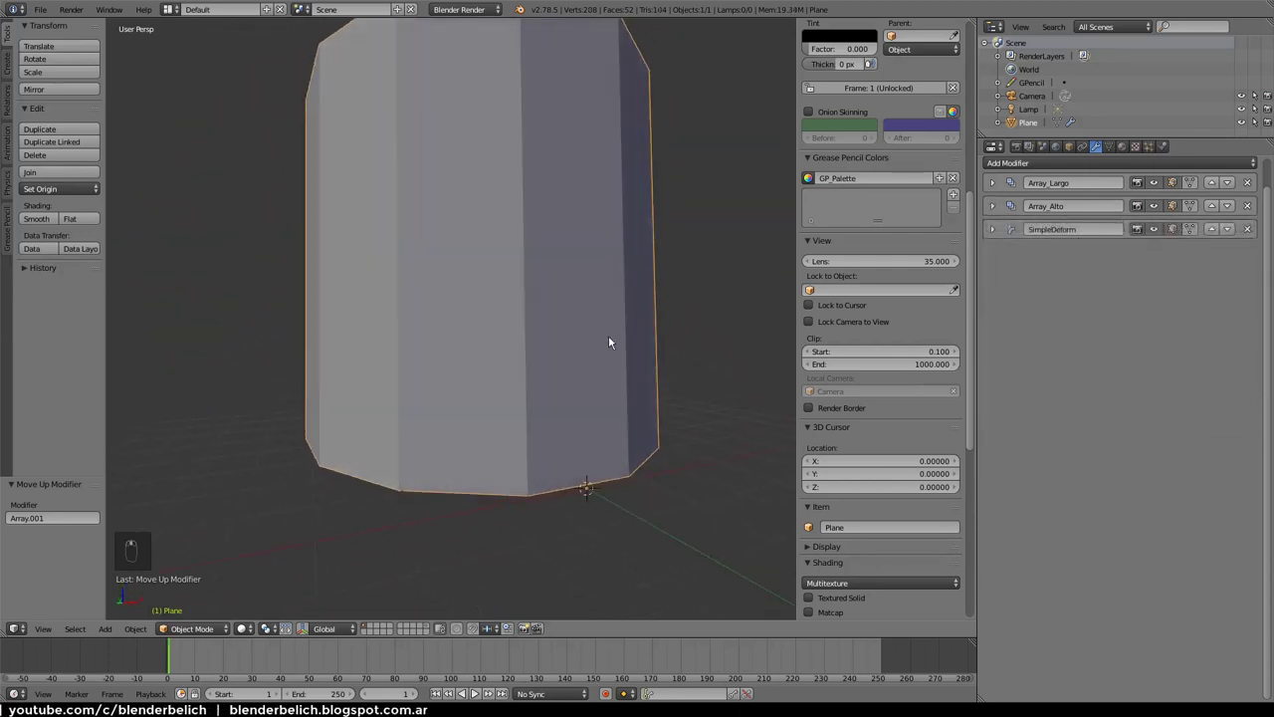
Enter Edit Mode on the panel and add a horizontal Ctrl+R loop cut across it
{"action": "key", "text": "Tab"}
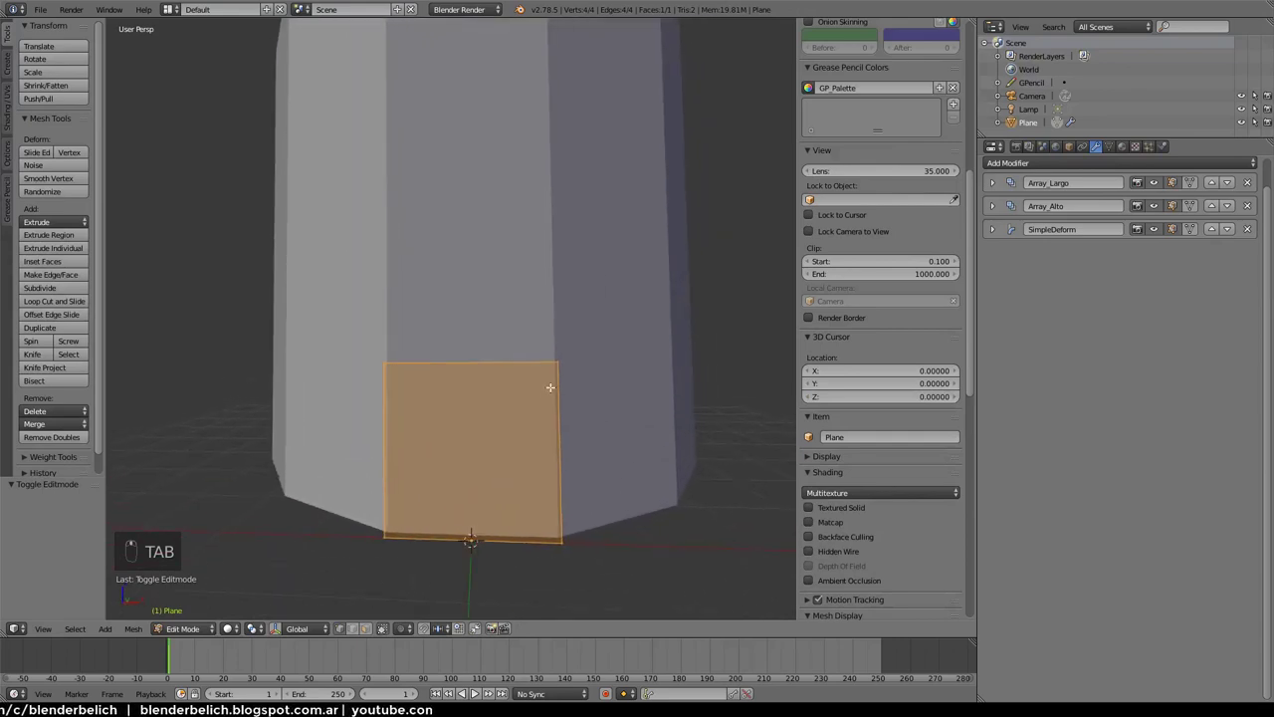
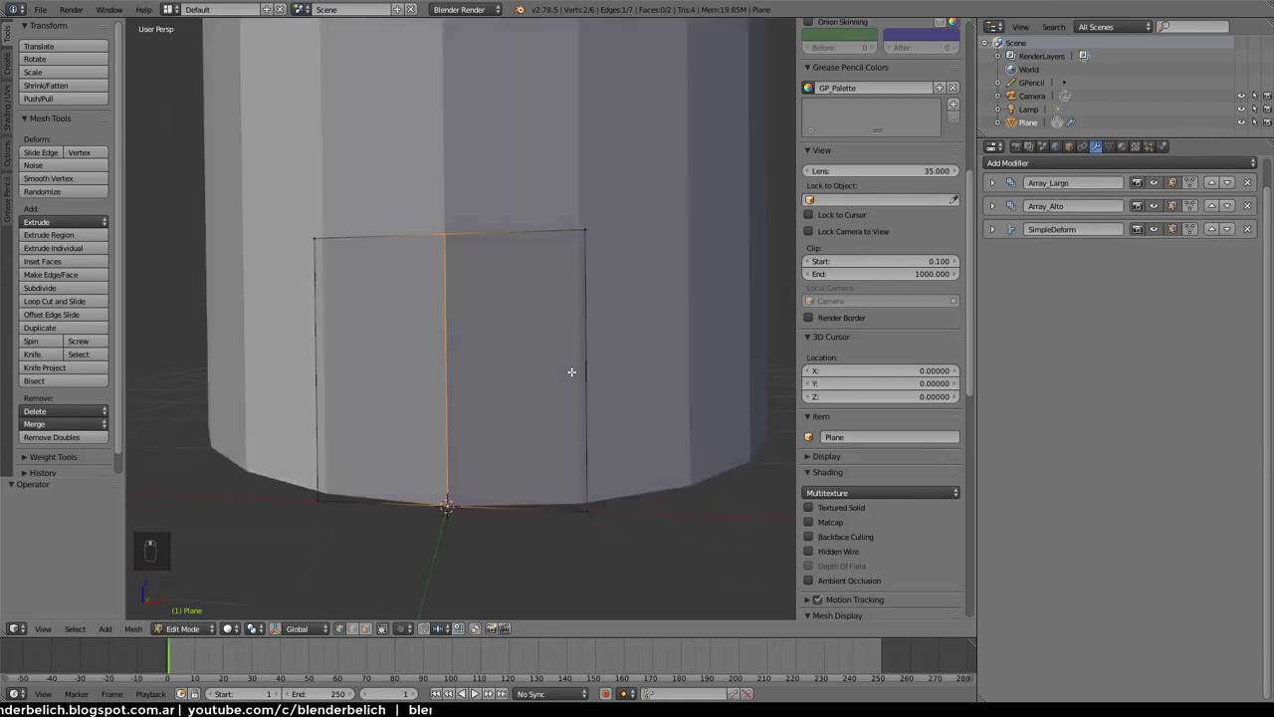
{"action": "key", "text": "ctrl+r"}
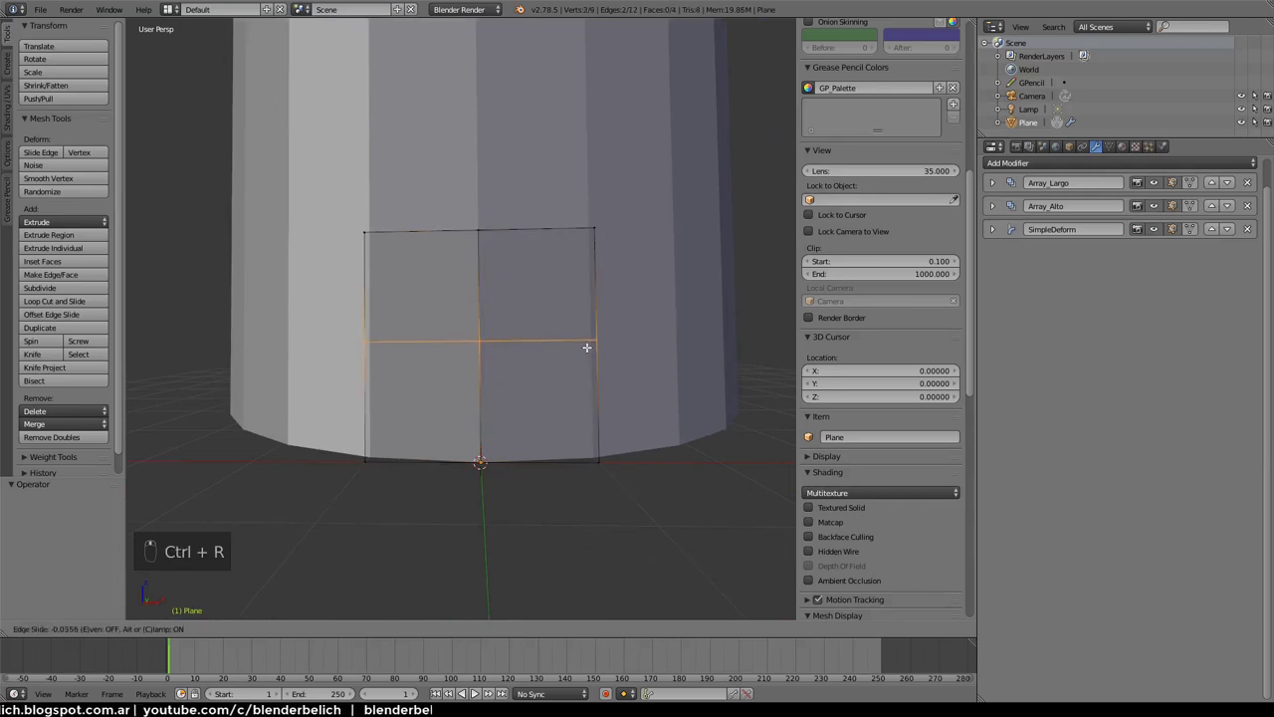
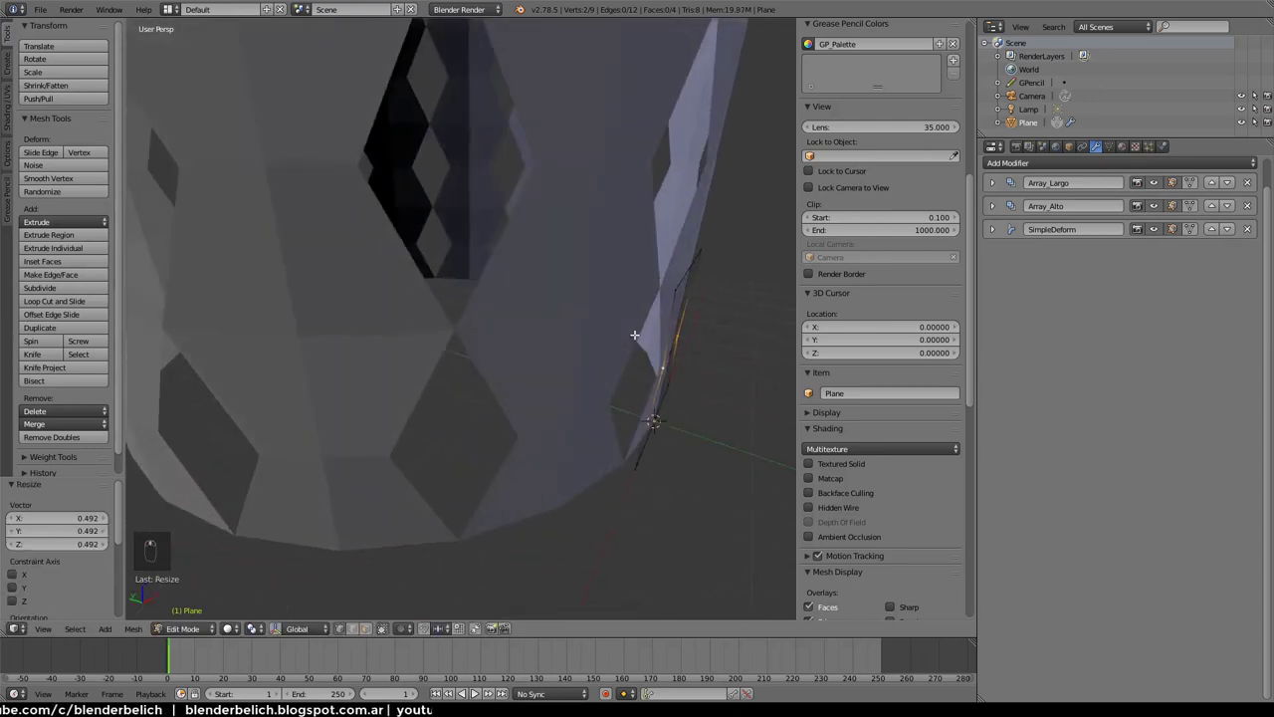
Undo the diamond shaping steps so the panel keeps only its single vertical cut
{"action": "key", "text": "Tab"}
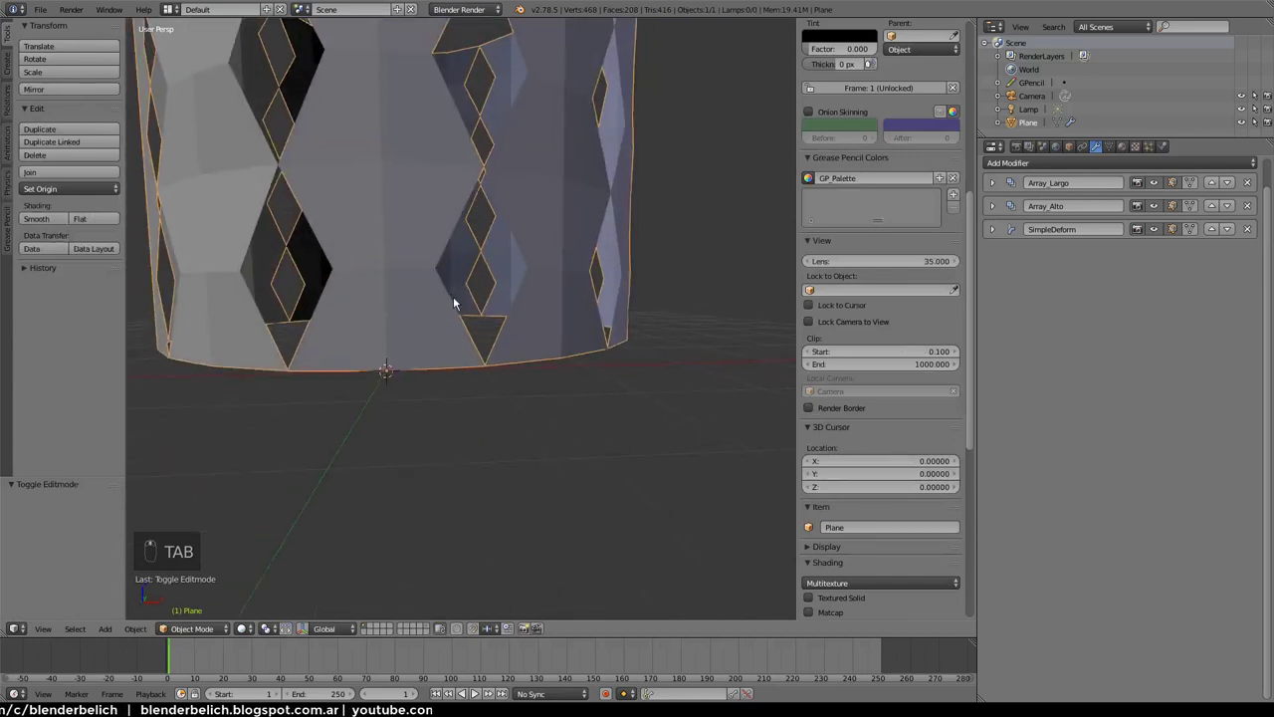
{"action": "key", "text": "ctrl+z"}
{"action": "key", "text": "Tab"}
{"action": "key", "text": "ctrl+r"}
{"action": "key", "text": "Tab"}
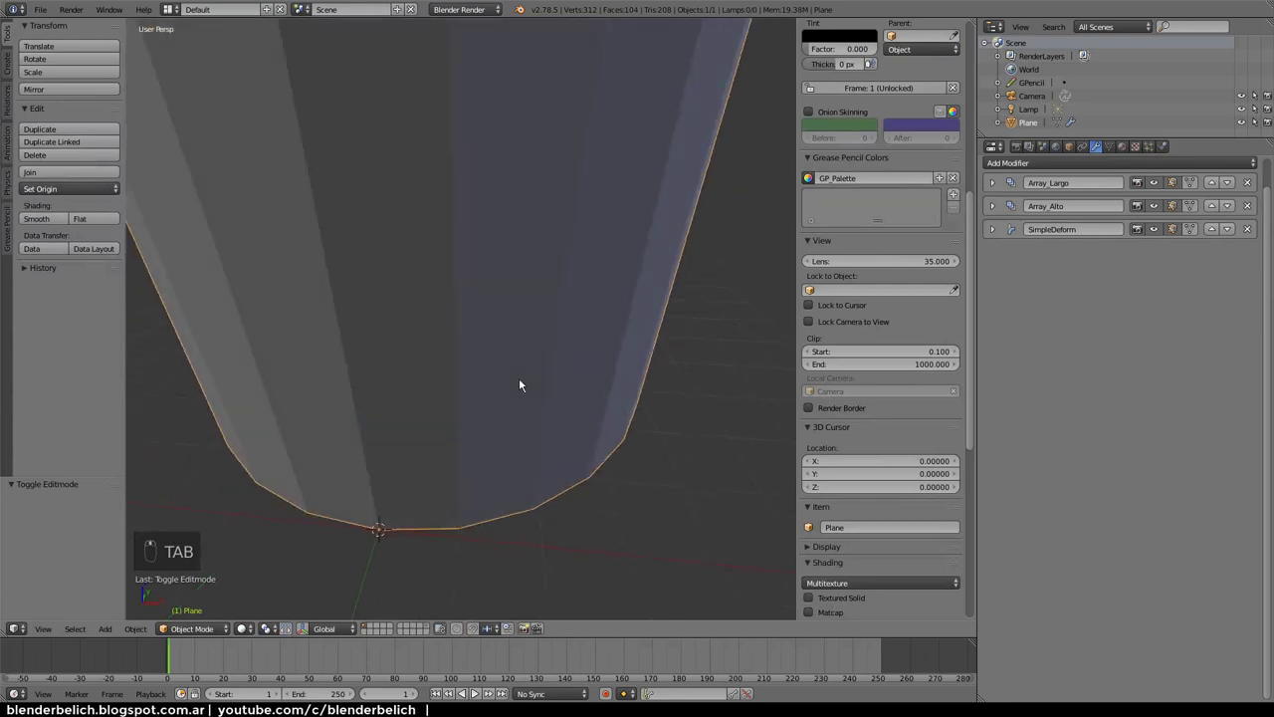
{"action": "left_click_drag", "start_coordinate": [1164, 232], "coordinate": [535, 429]}
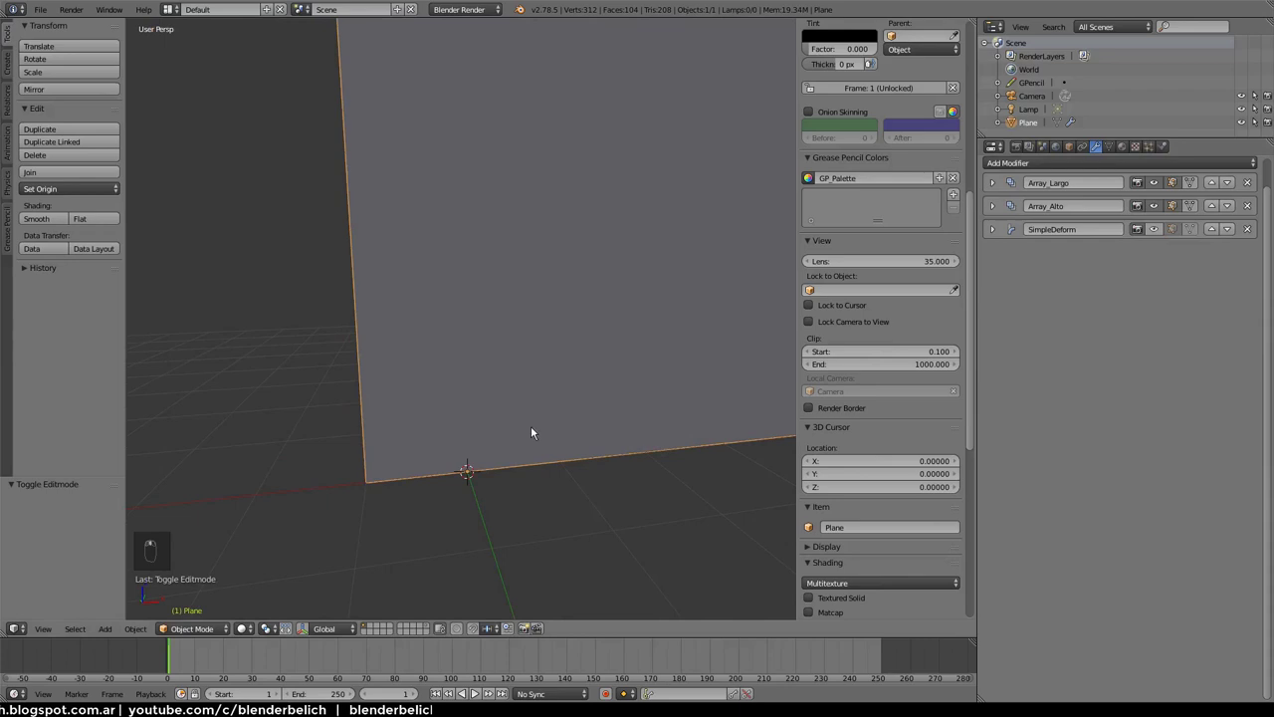
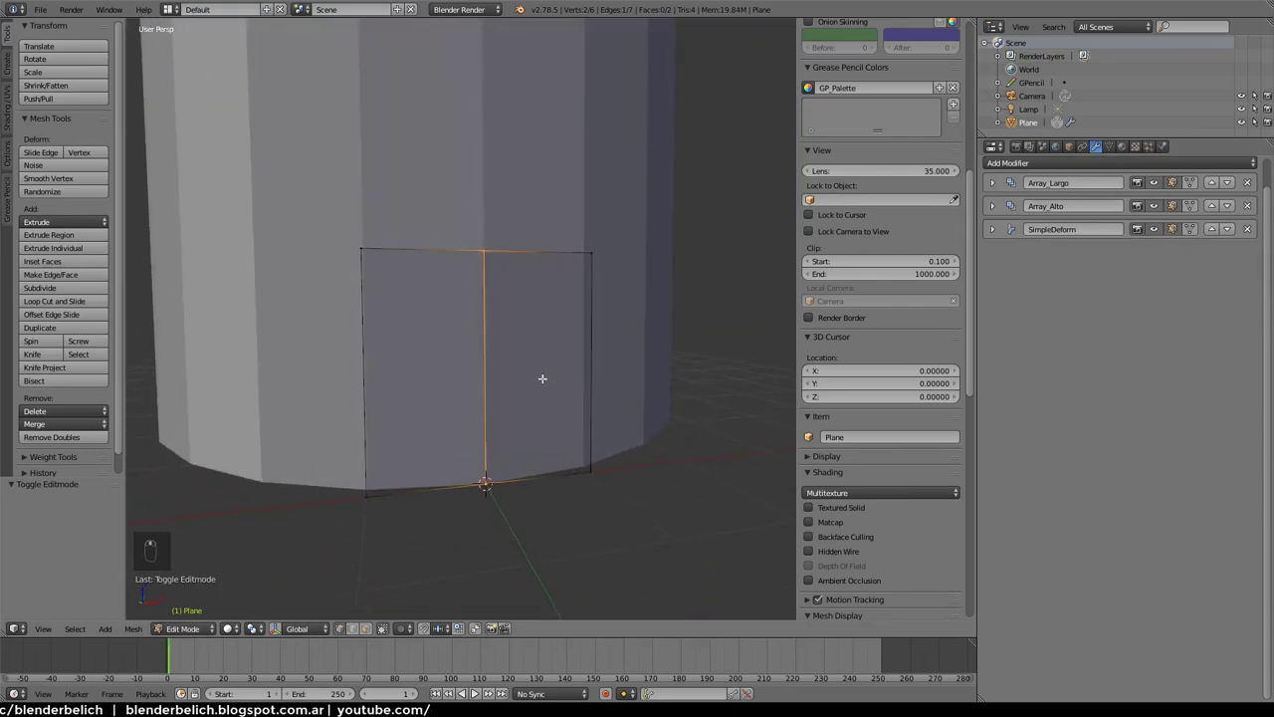
Add a horizontal loop cut and scale its middle row inward into diamond openings
{"action": "key", "text": "ctrl+r"}
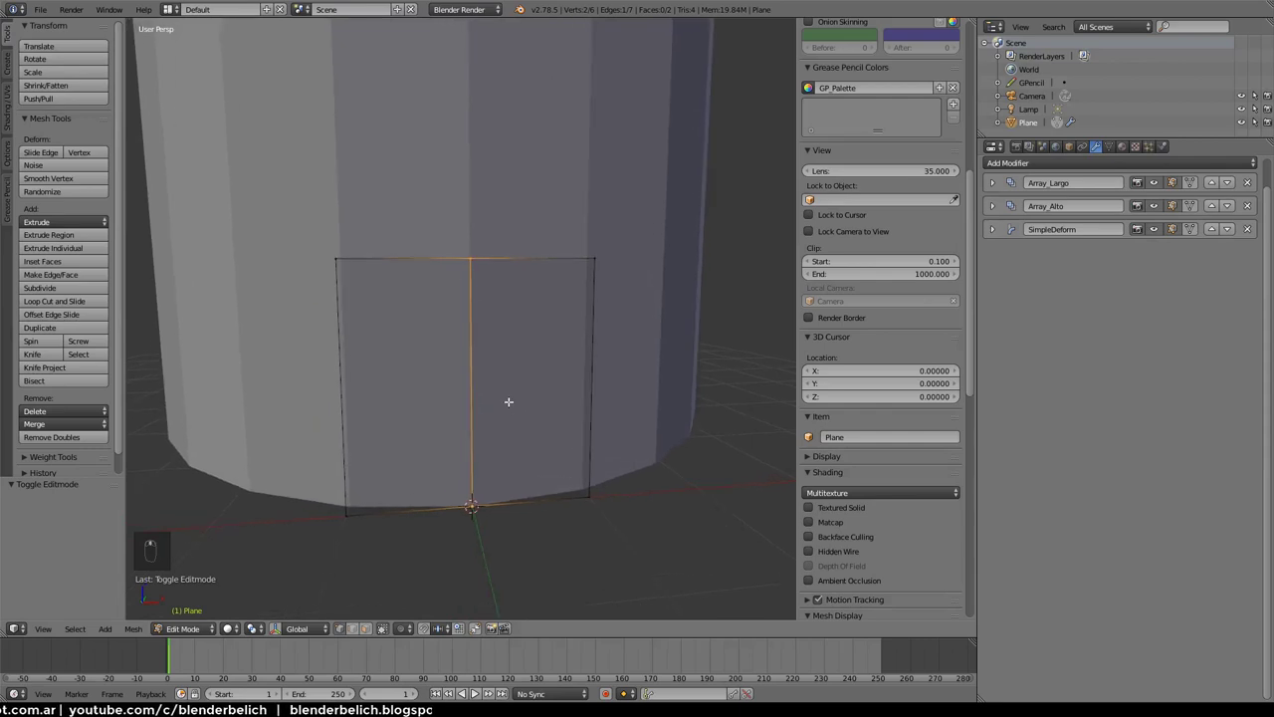
{"action": "key", "text": "ctrl+r"}
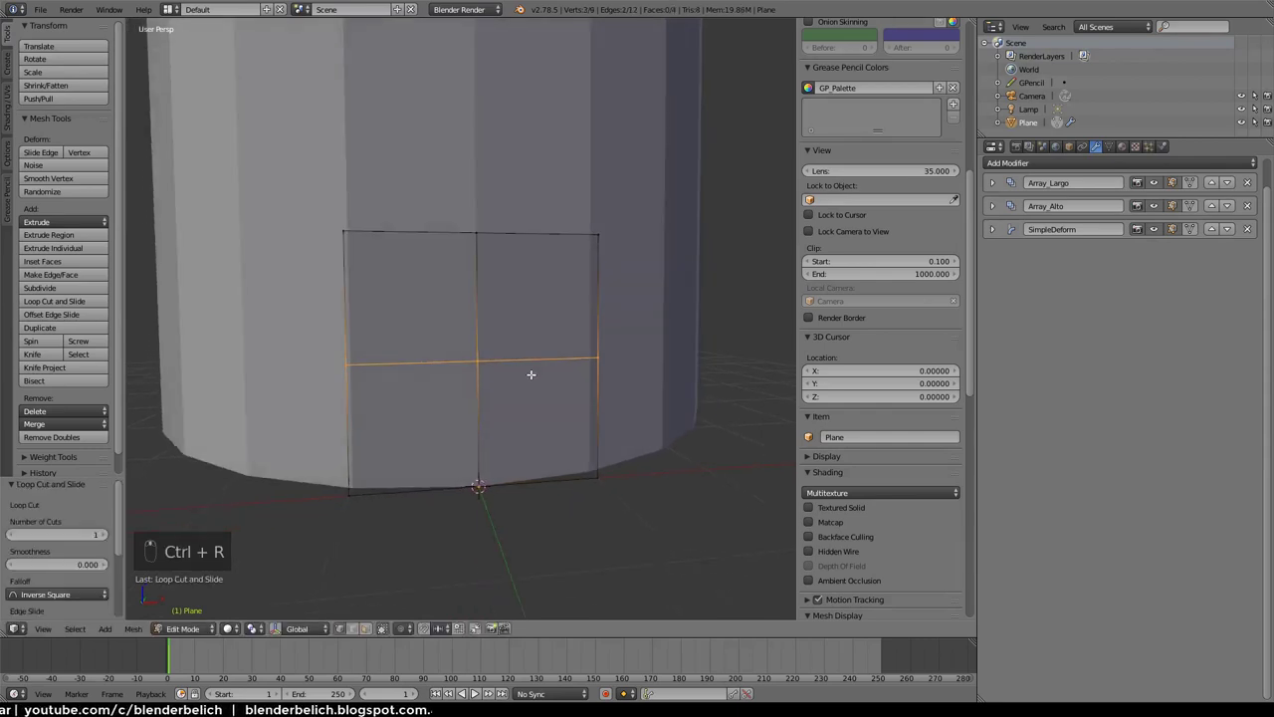
{"action": "key", "text": "s"}
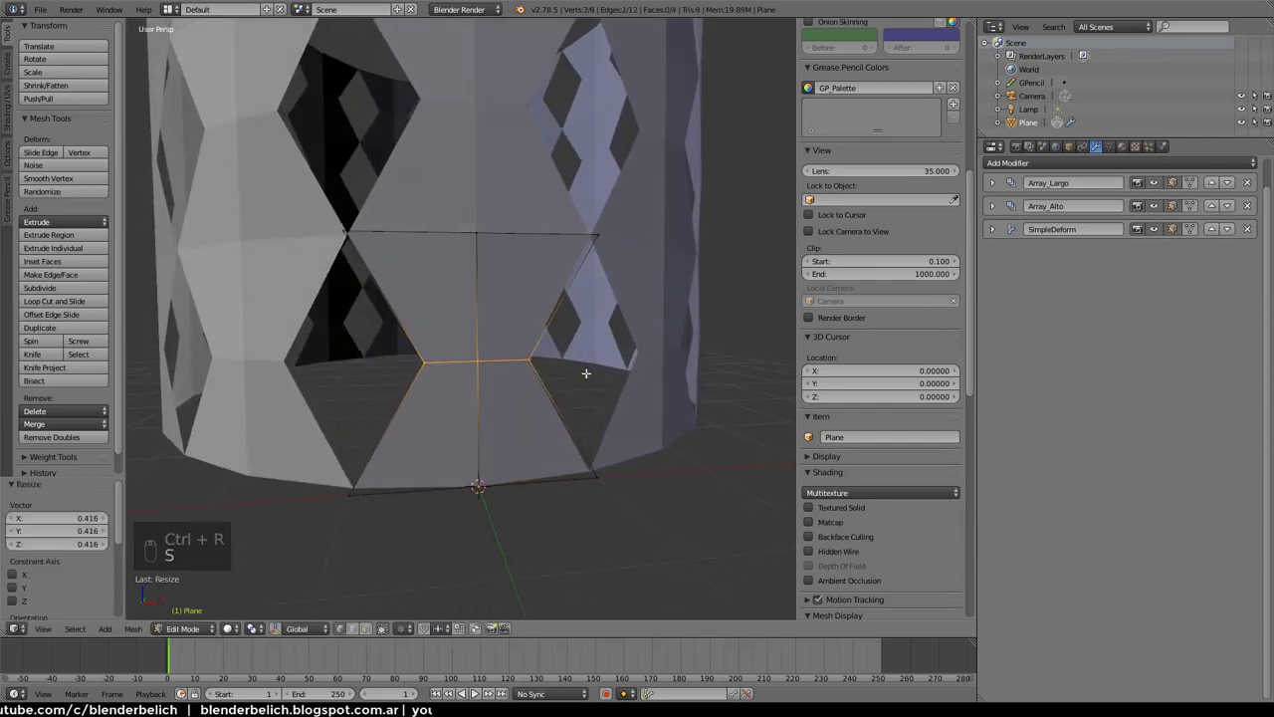
{"action": "key", "text": "s"}
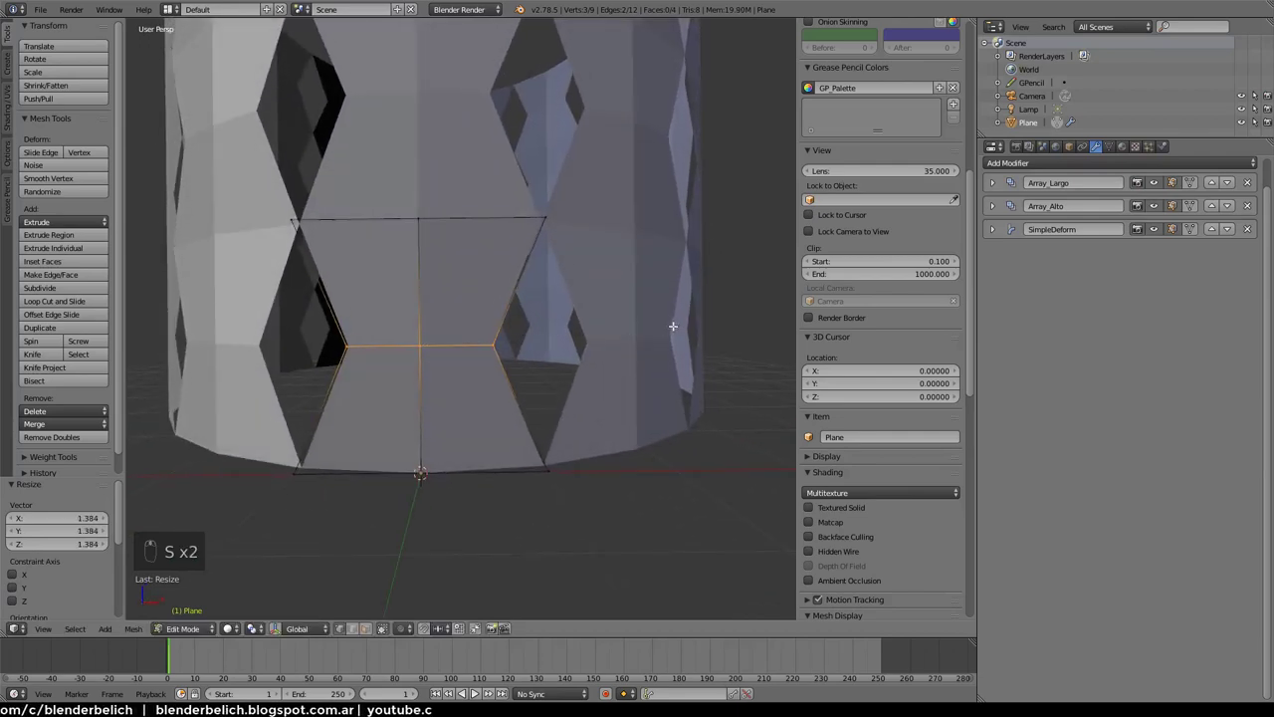
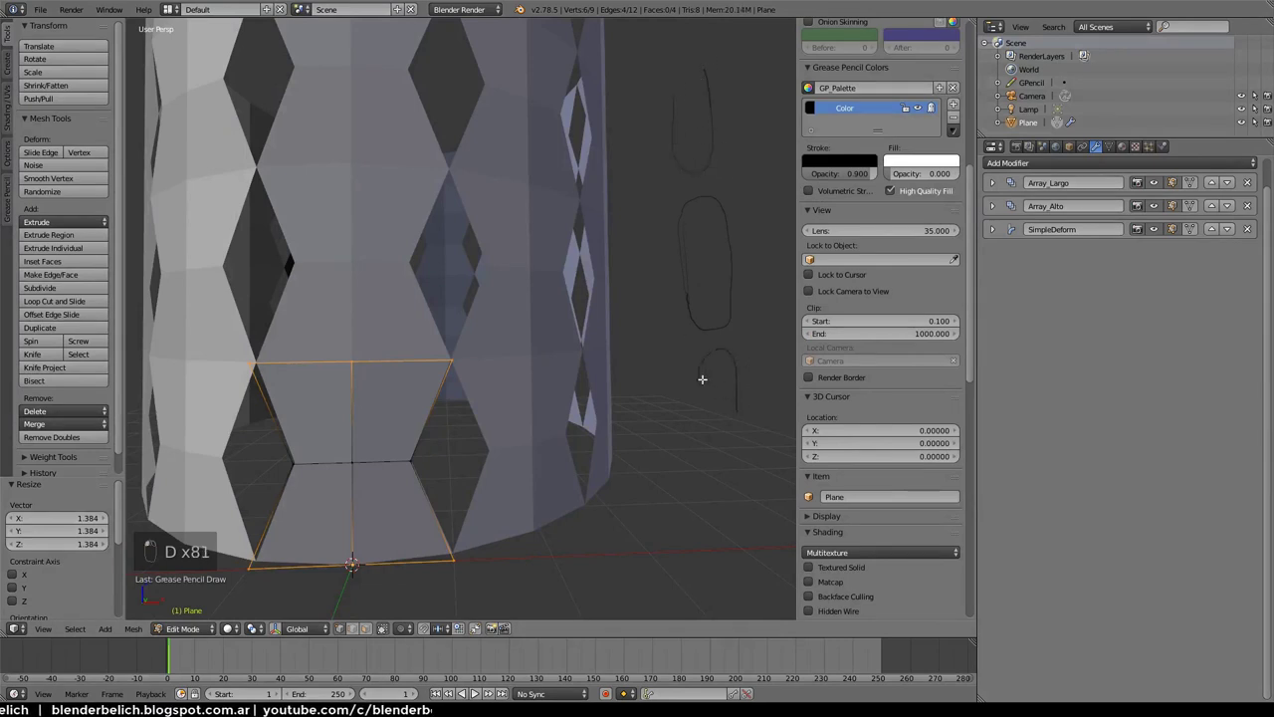
In edge select, extrude the panel's top edge upward and scale the new band
{"action": "key", "text": "d"}
{"action": "key", "text": "d"}
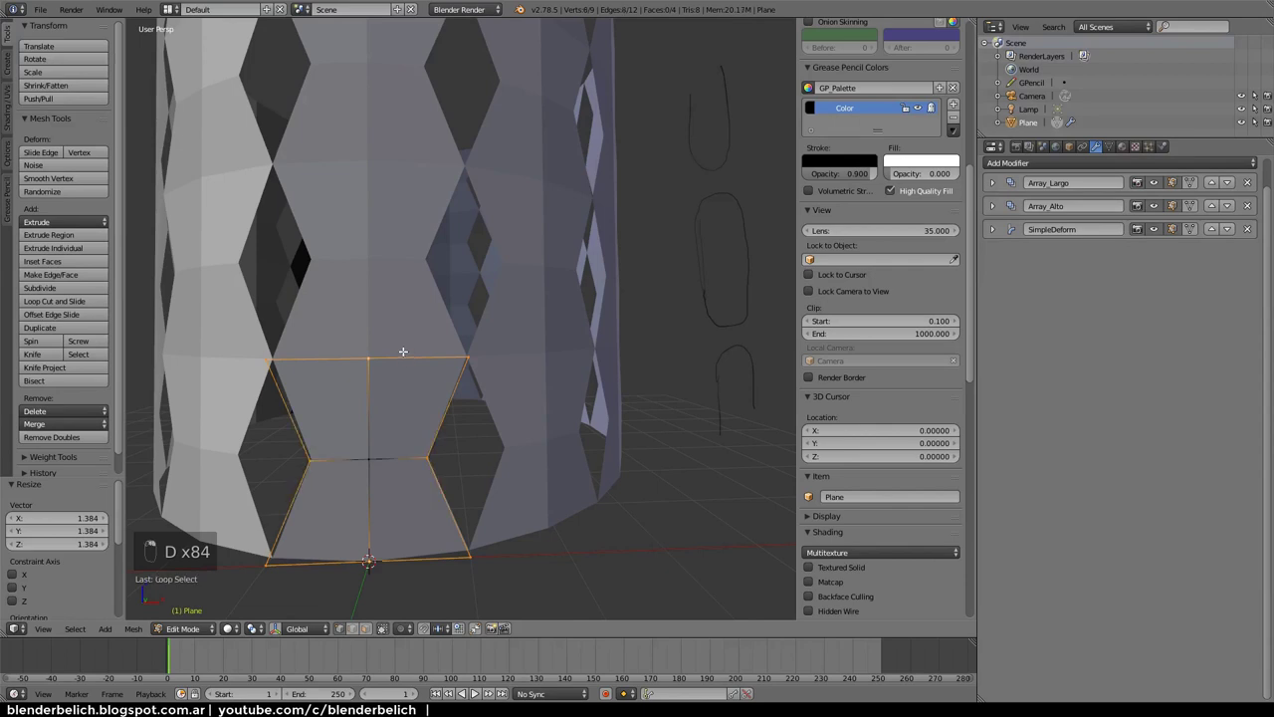
{"action": "key", "text": "ctrl+Tab"}
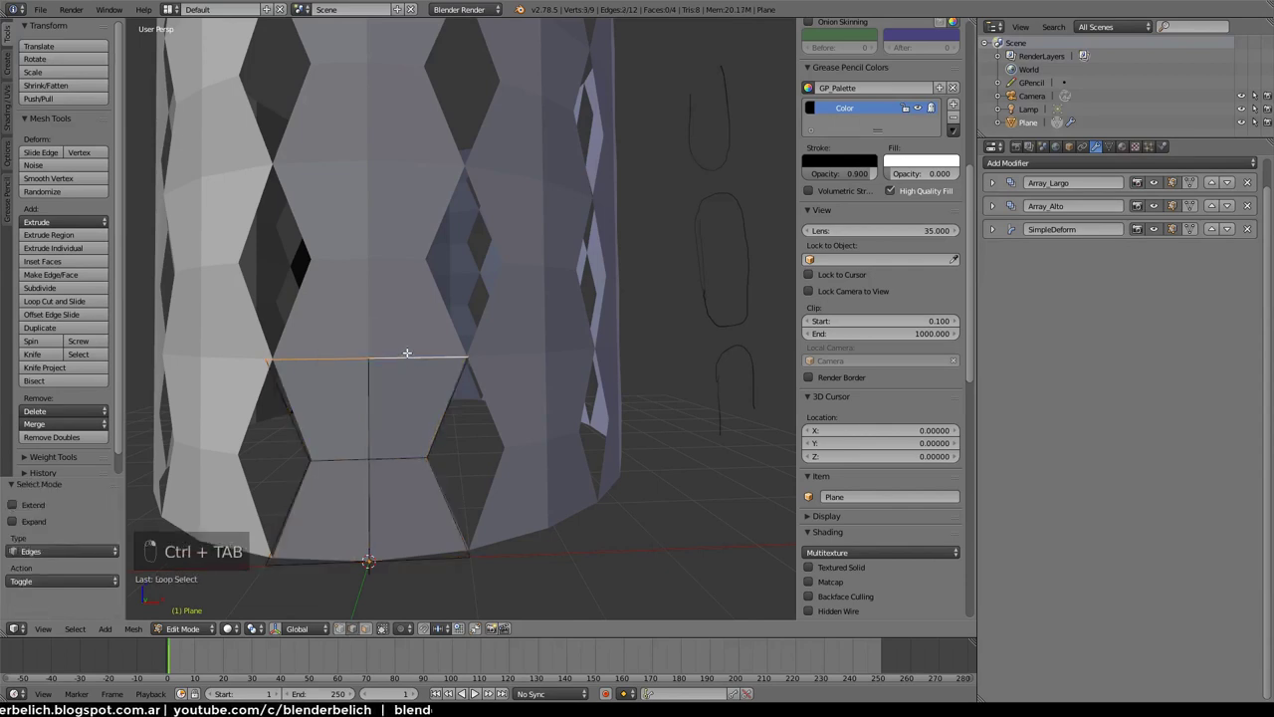
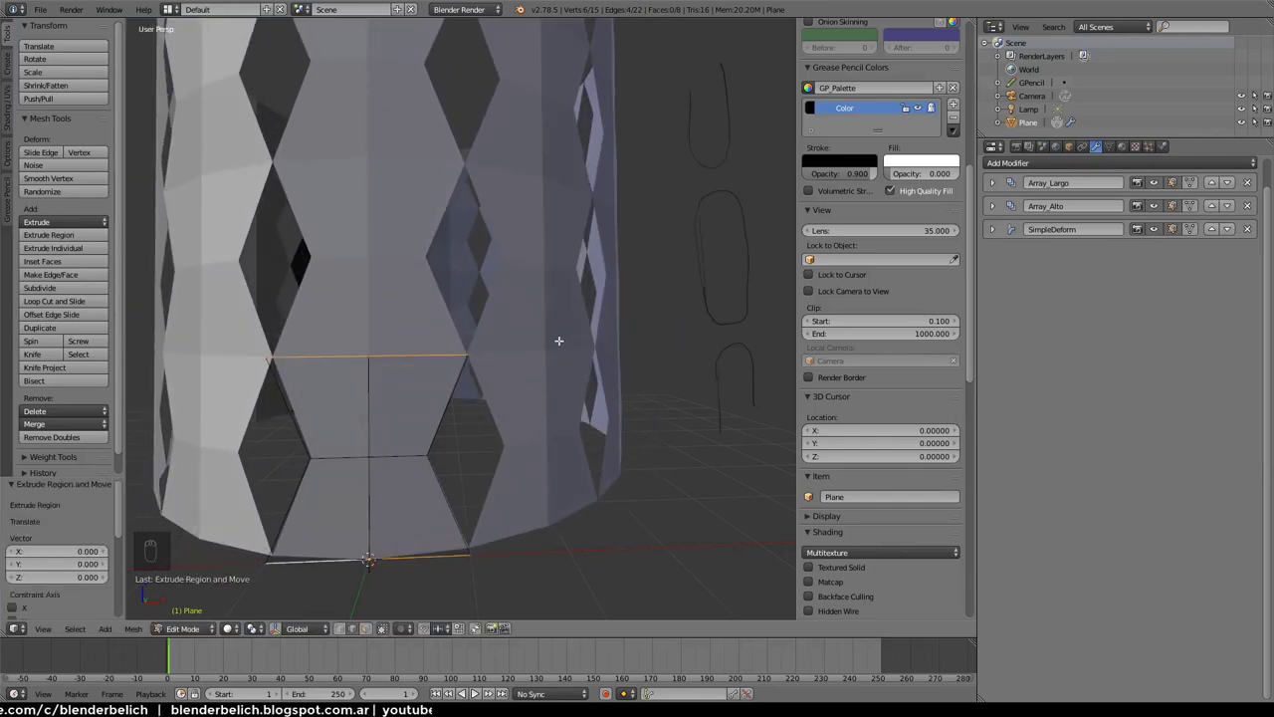
{"action": "key", "text": "s"}
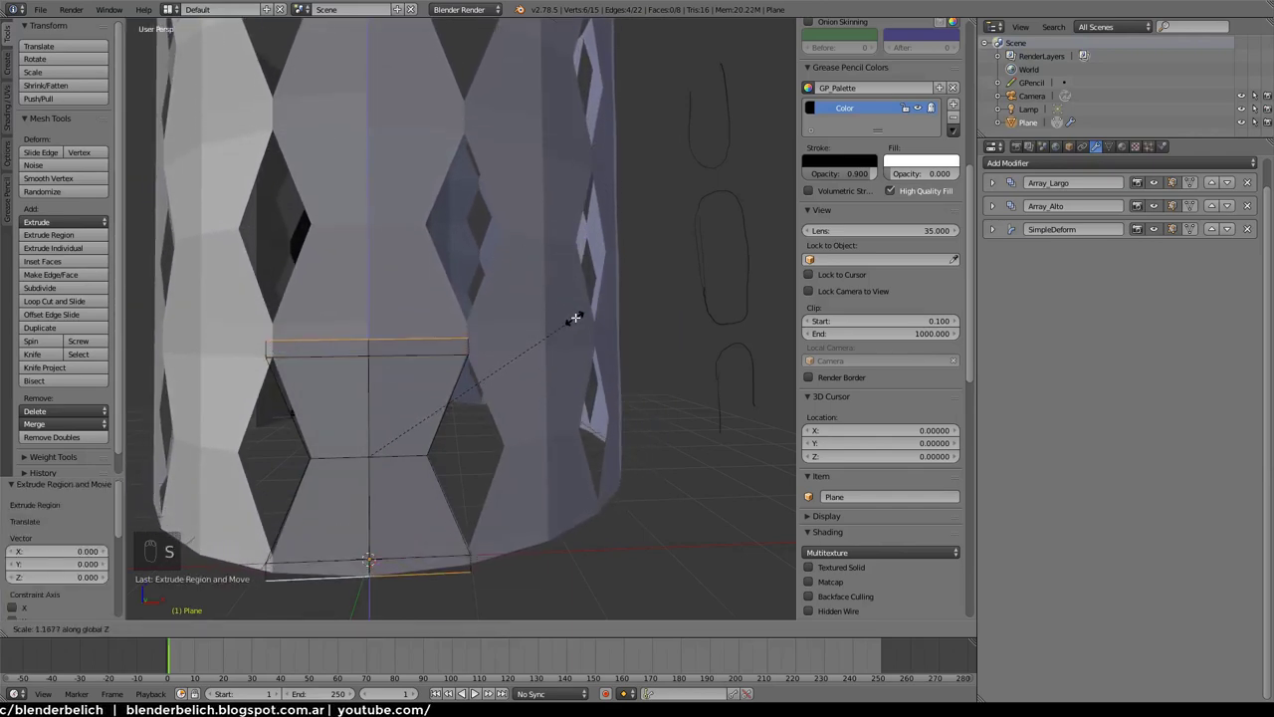
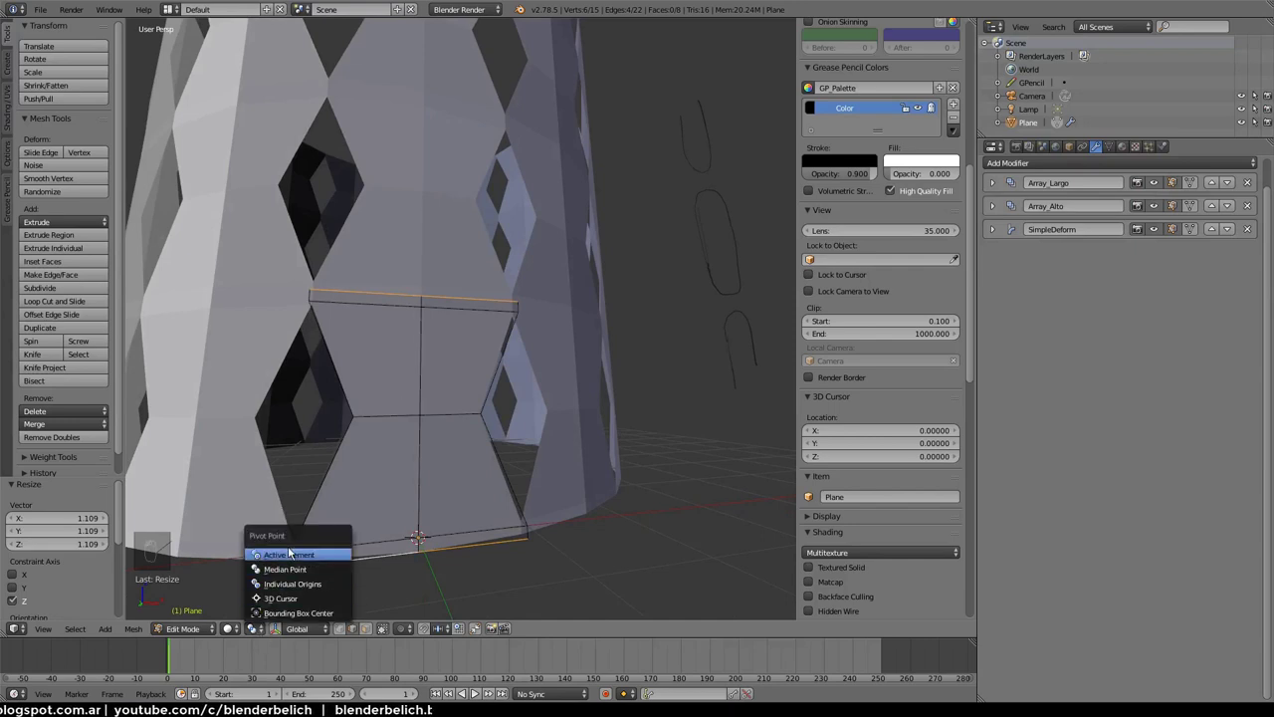
{"action": "left_click_drag", "start_coordinate": [299, 592], "coordinate": [305, 572]}
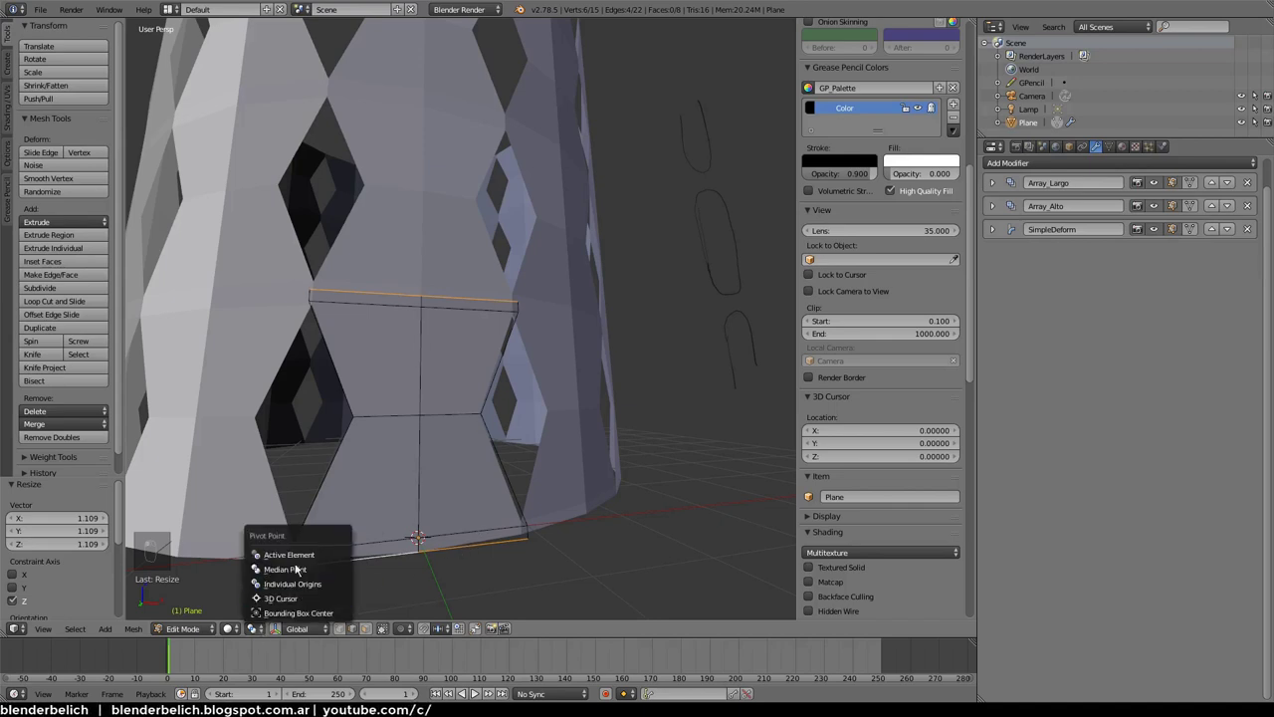
{"action": "left_click", "coordinate": [303, 556]}
{"action": "key", "text": "s"}
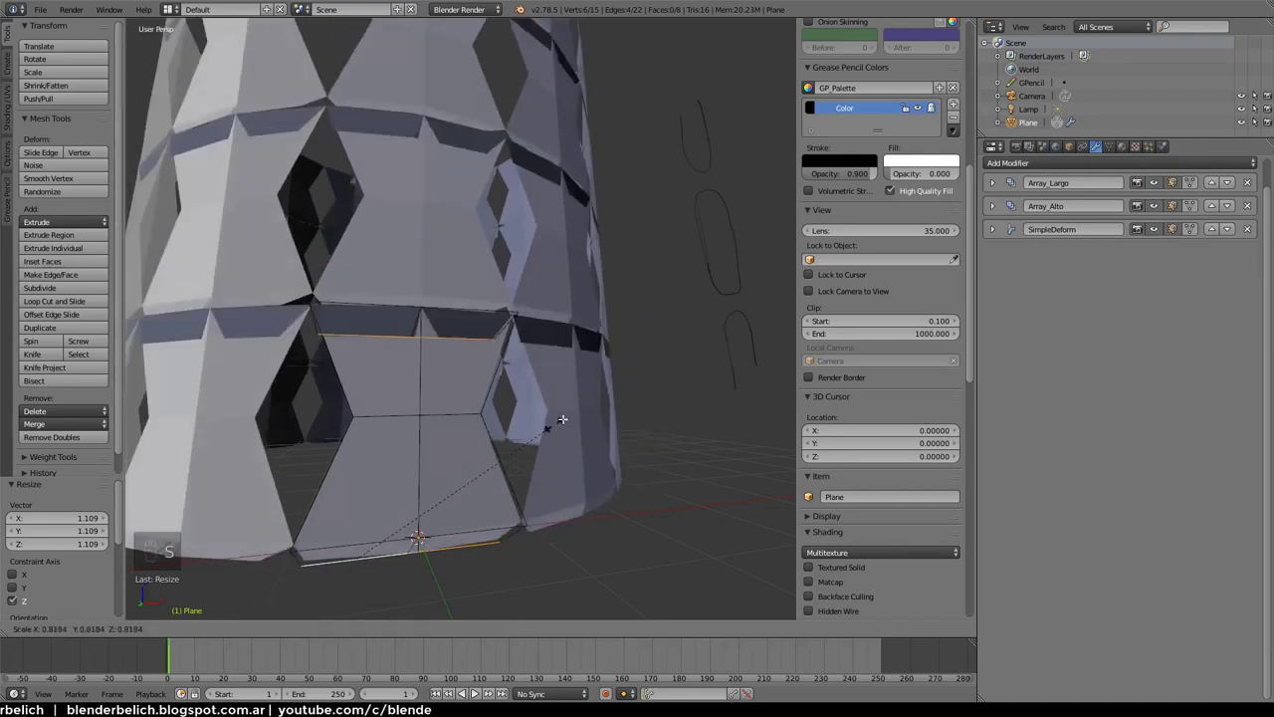
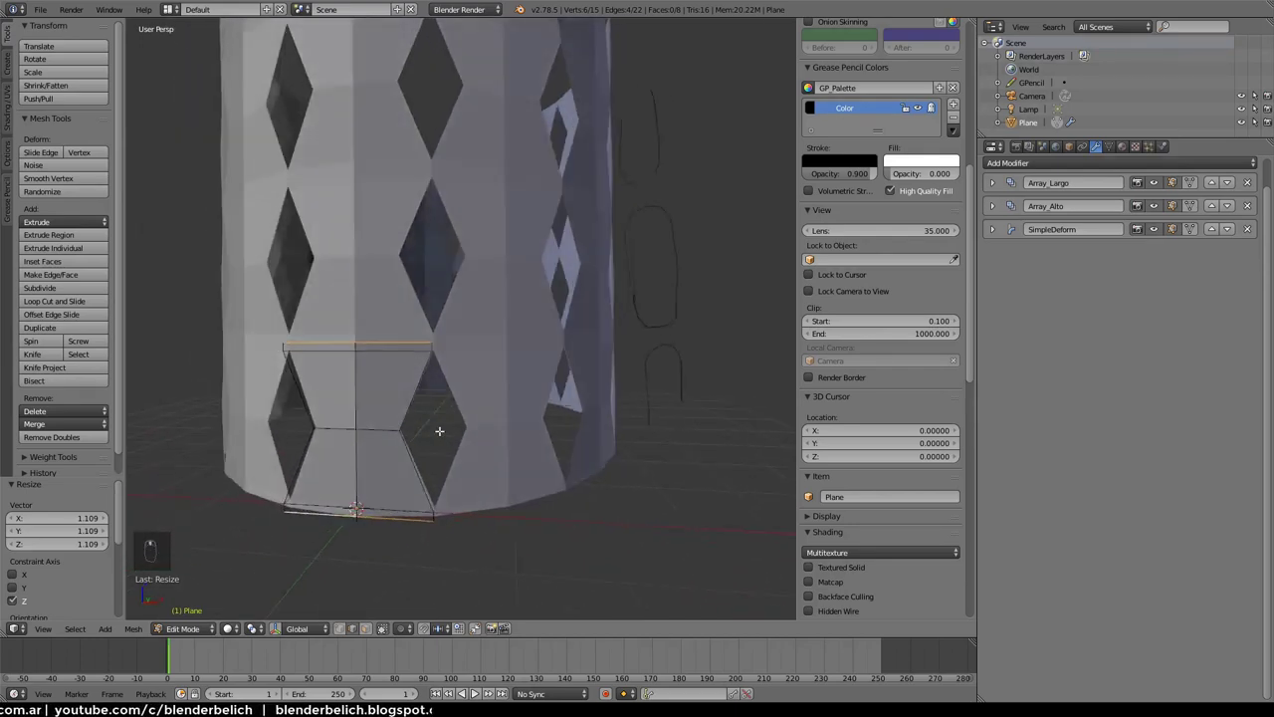
Scale the band on Z and cut a new horizontal edge loop across the tile
{"action": "key", "text": "ctrl+r"}
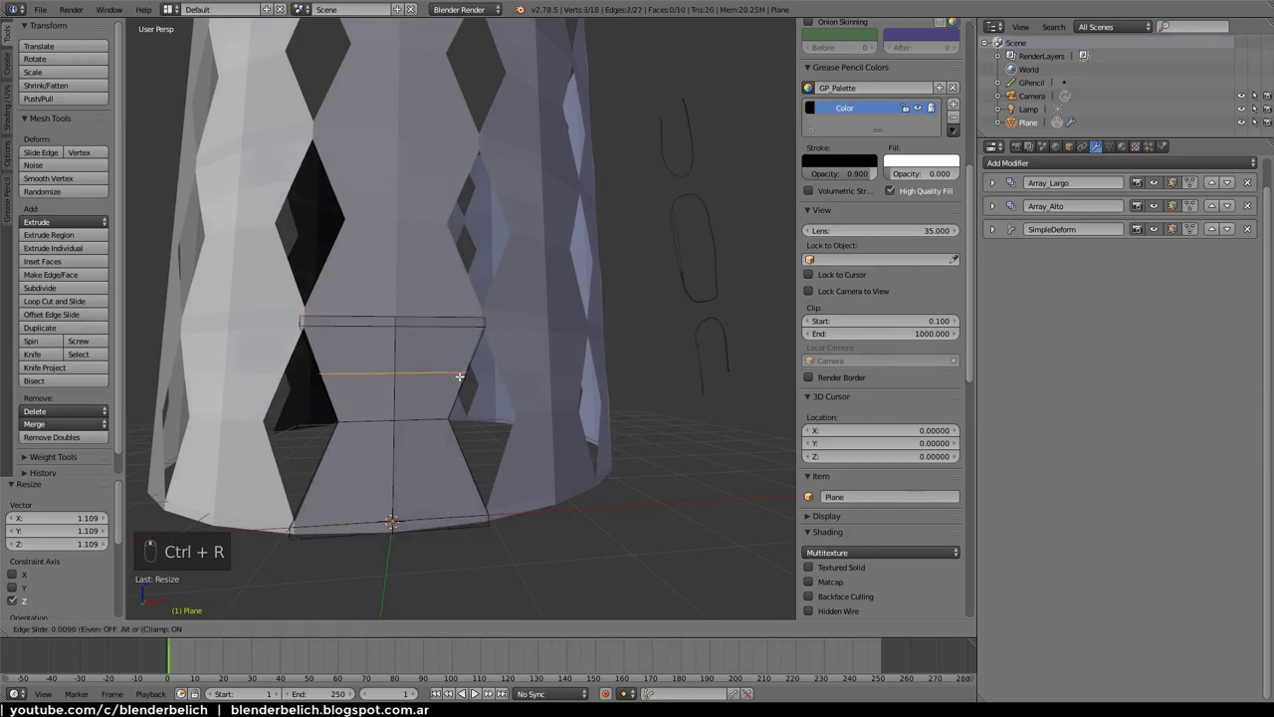
{"action": "key", "text": "s"}
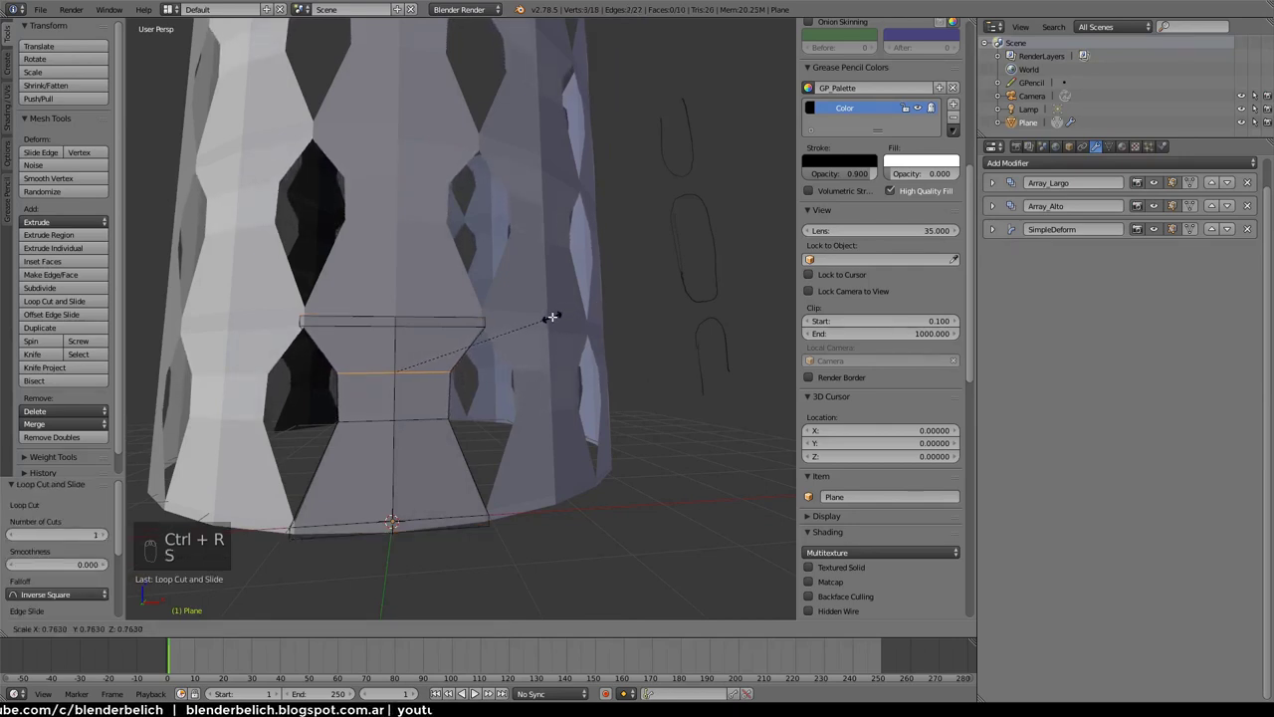
{"action": "key", "text": "g"}
{"action": "key", "text": "ctrl+z"}
{"action": "key", "text": "ctrl+z"}
{"action": "key", "text": "ctrl+r"}
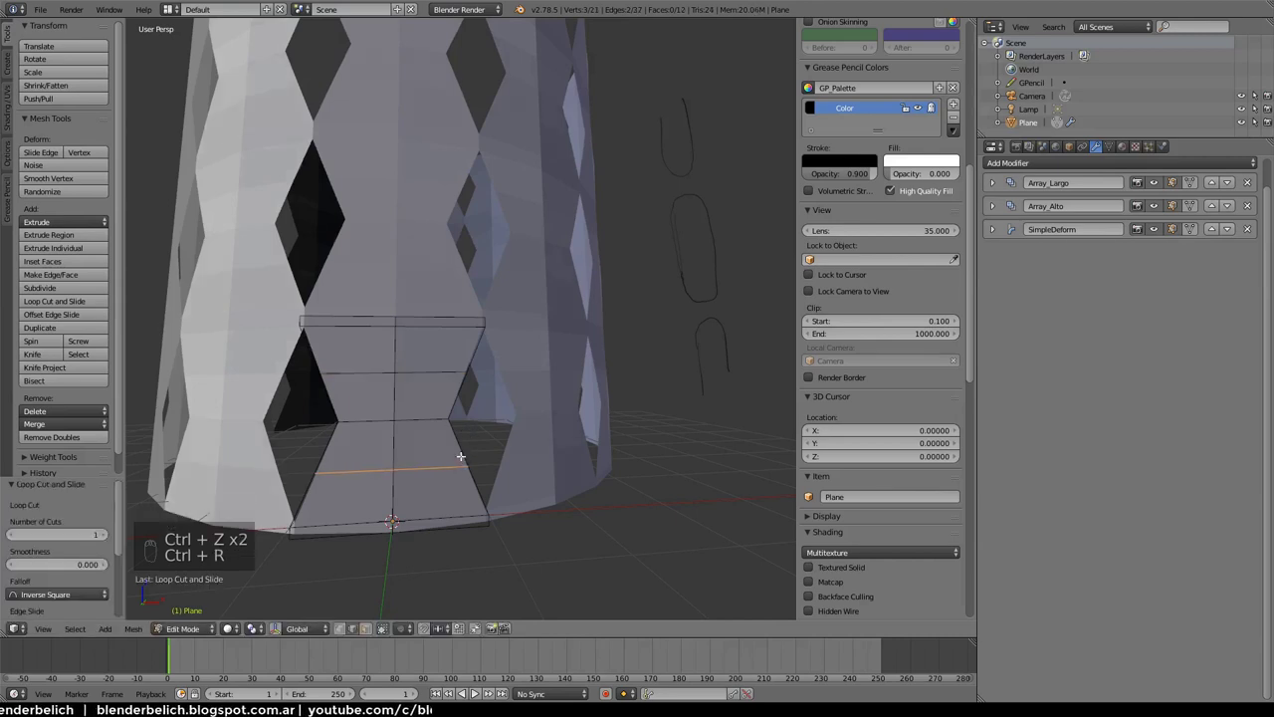
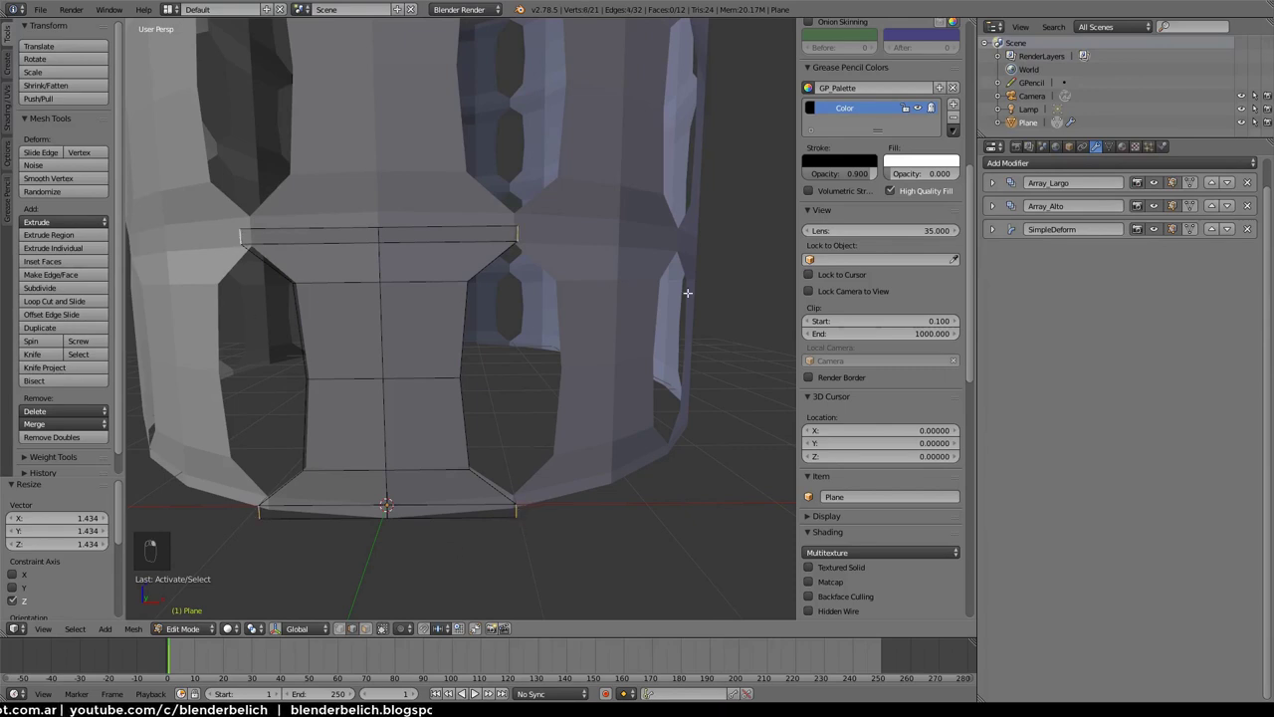
Extrude the selected edge ring and scale the new edges
{"action": "key", "text": "e"}
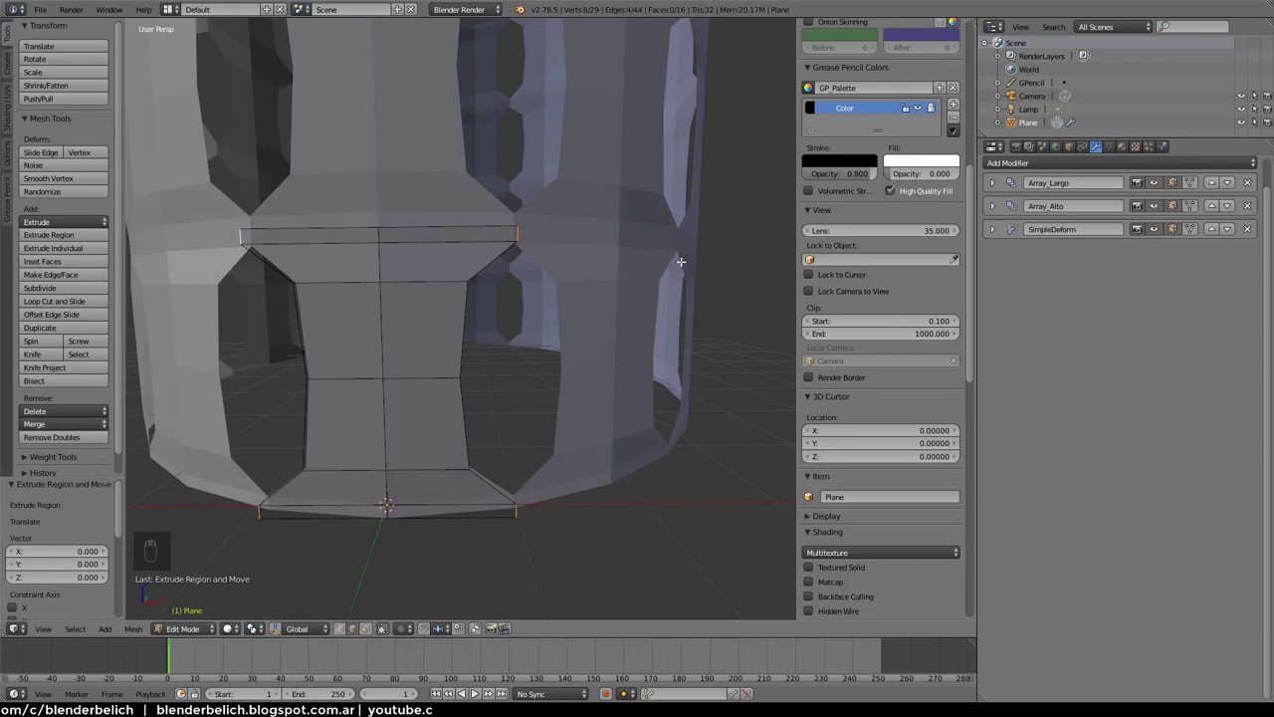
{"action": "key", "text": "s"}
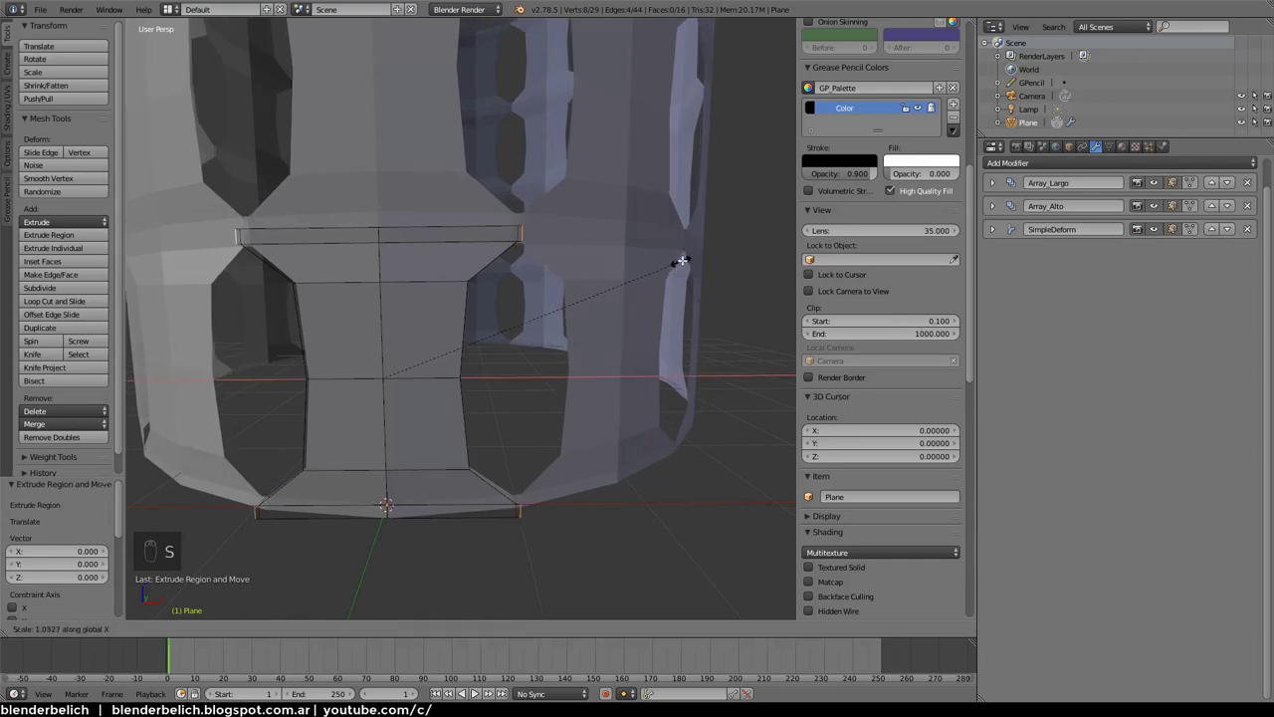
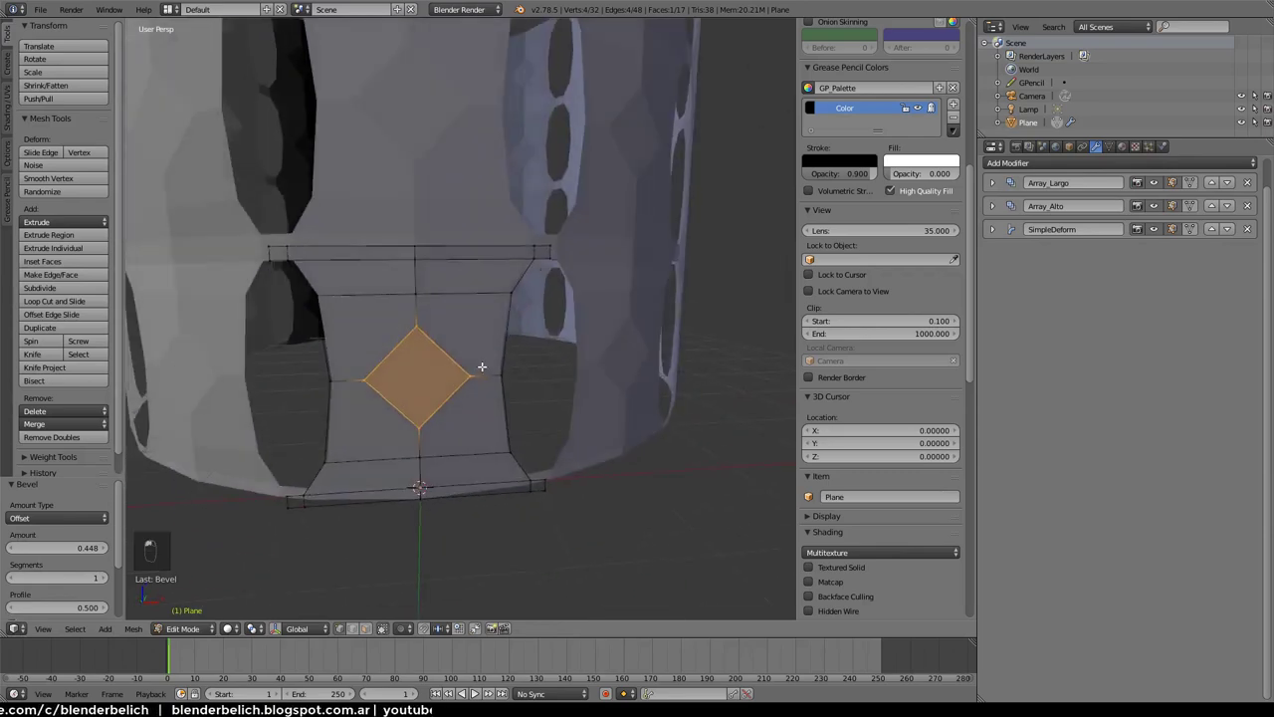
Delete the diamond face, enlarge the hole, and return to object mode to view the holder
{"action": "key", "text": "x"}
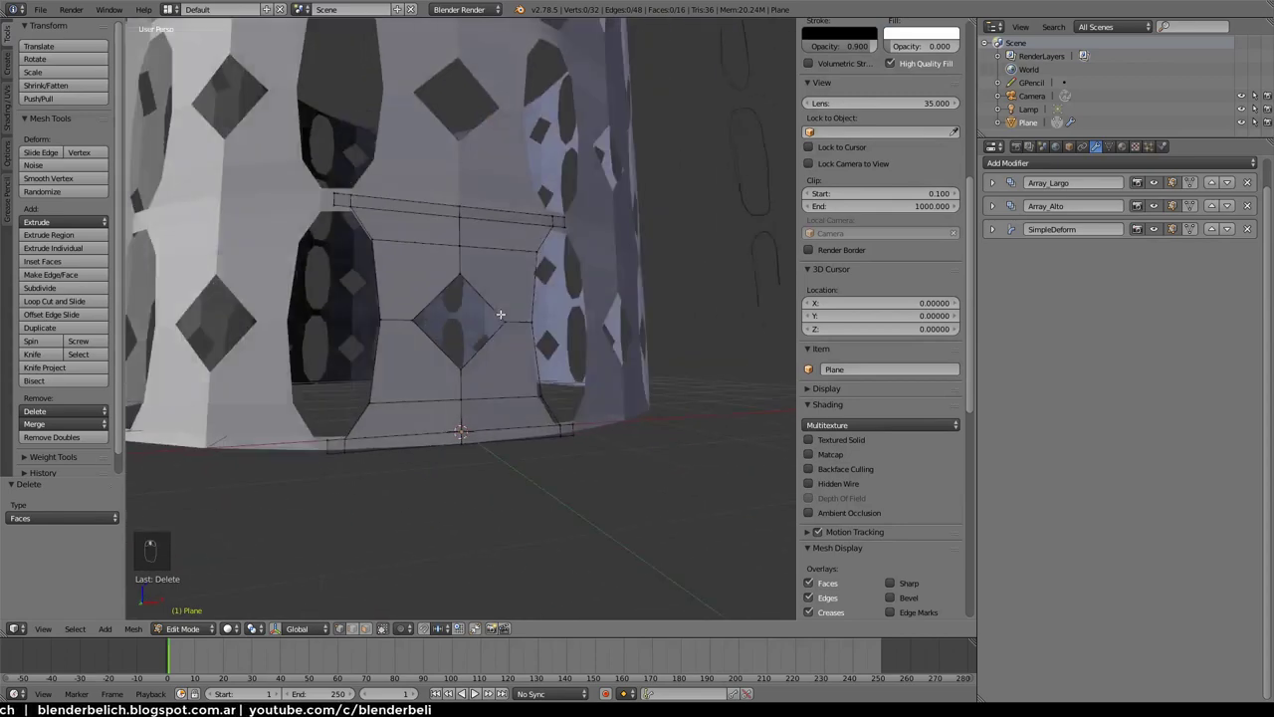
{"action": "key", "text": "ctrl+Tab"}
{"action": "key", "text": "s"}
{"action": "key", "text": "s"}
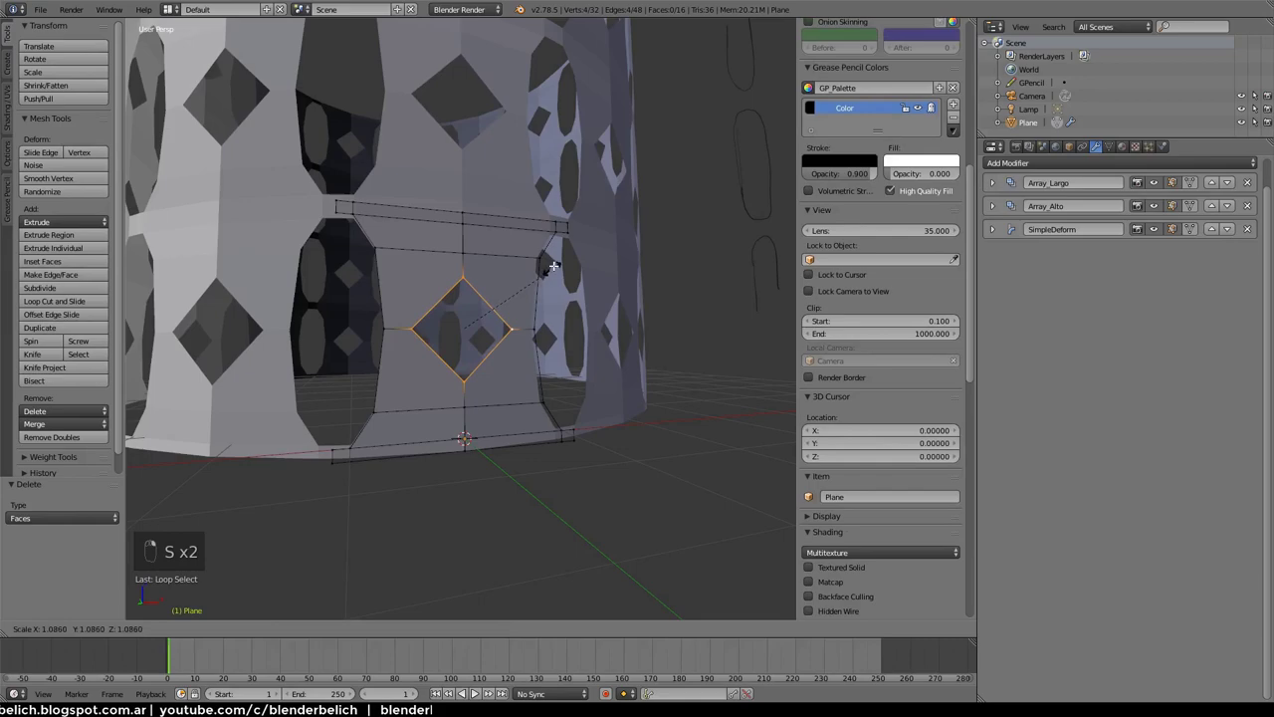
{"action": "key", "text": "Tab"}
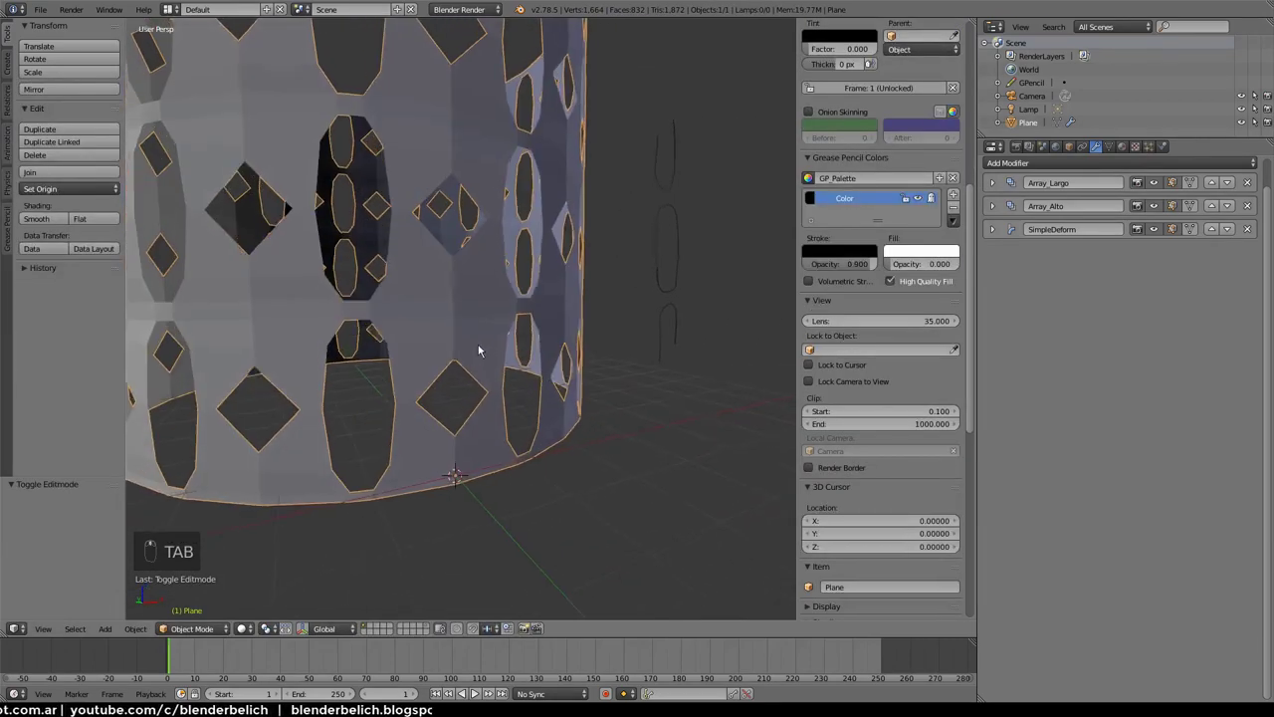
{"action": "middle_click", "coordinate": [487, 332]}
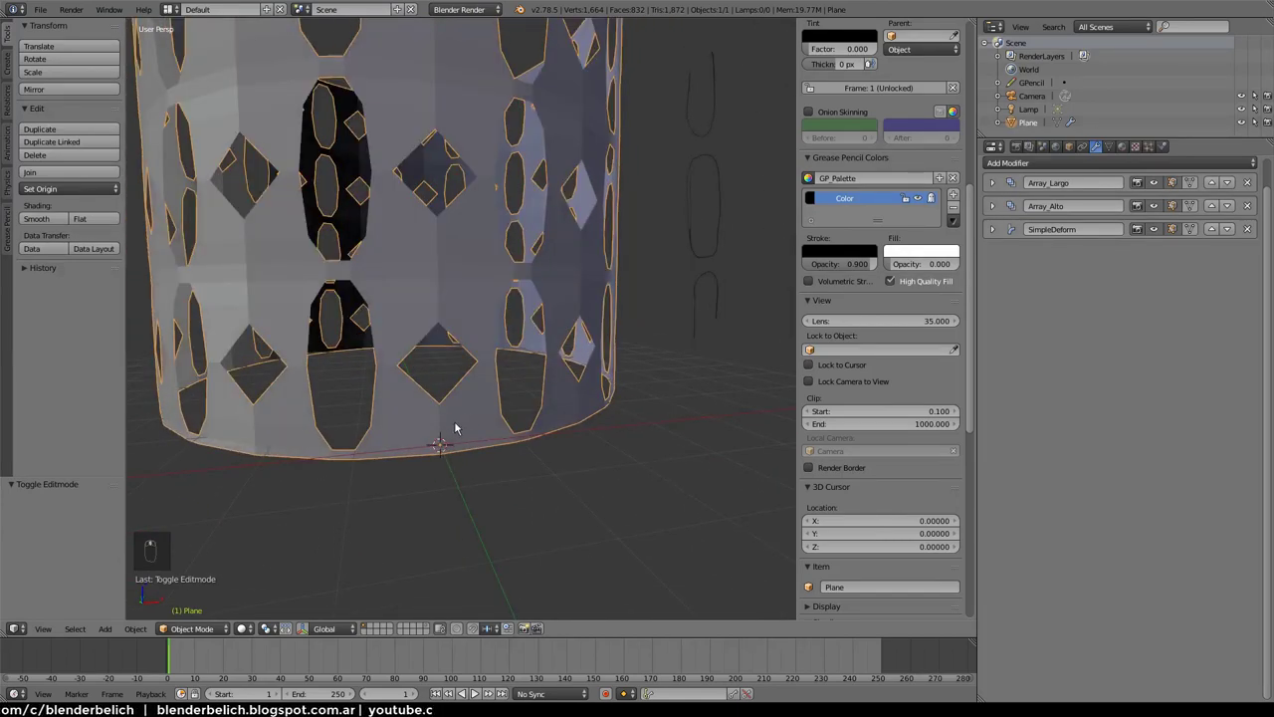
Add a Subdivision Surface modifier and move it above the SimpleDeform bend
{"action": "left_click_drag", "start_coordinate": [1072, 167], "coordinate": [1021, 389]}
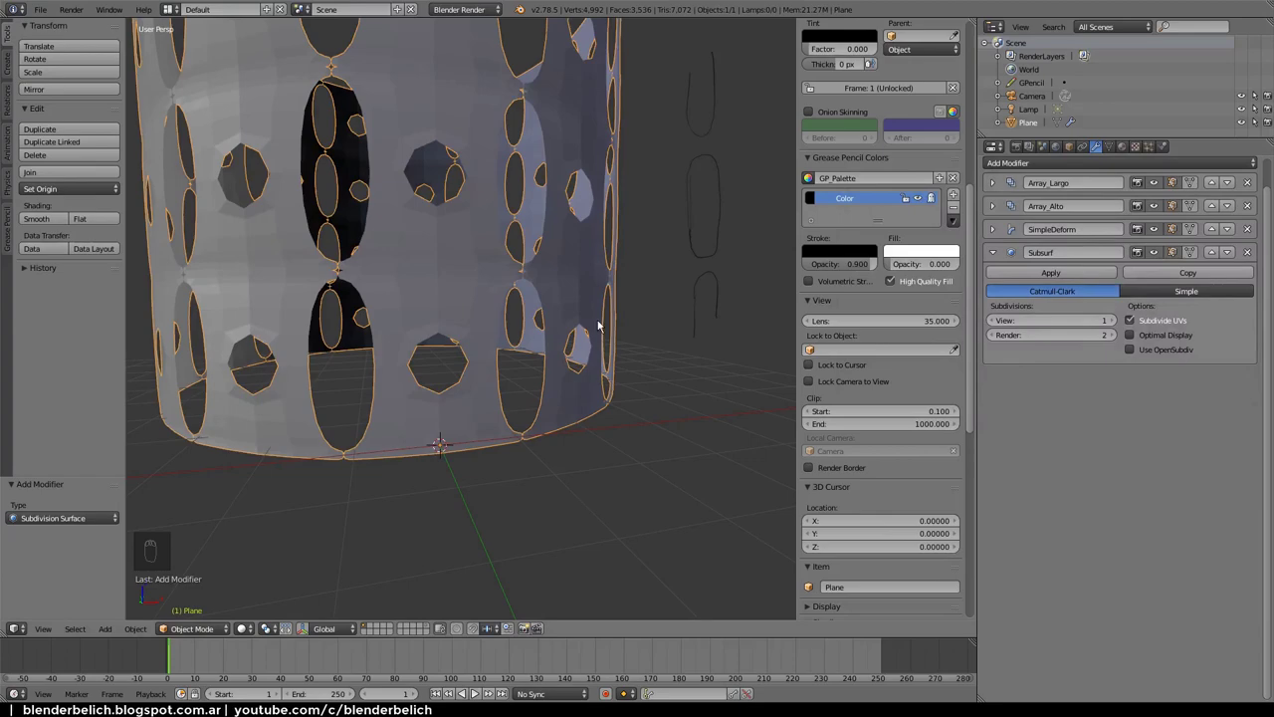
{"action": "left_click", "coordinate": [1214, 252]}
{"action": "right_click", "coordinate": [1213, 253]}
{"action": "left_click", "coordinate": [876, 267]}
{"action": "left_click_drag", "start_coordinate": [537, 276], "coordinate": [643, 350]}
{"action": "middle_click", "coordinate": [589, 296]}
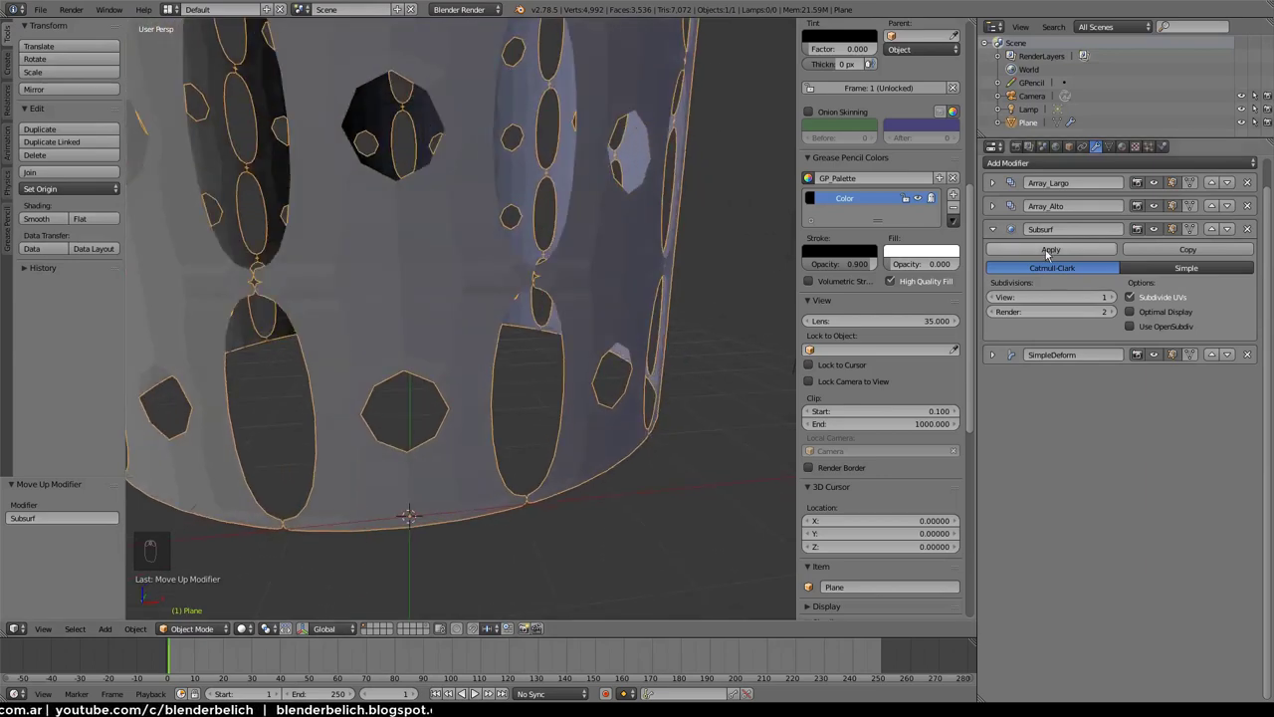
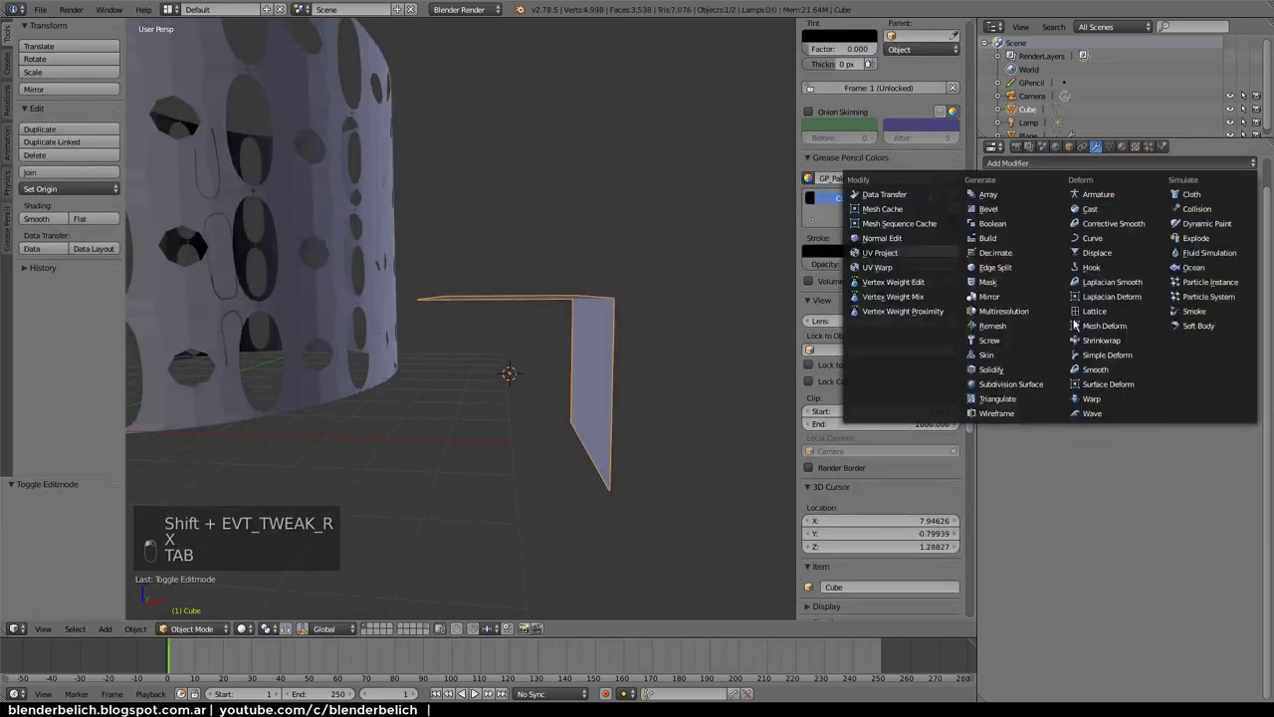
{"action": "left_click", "coordinate": [1047, 385]}
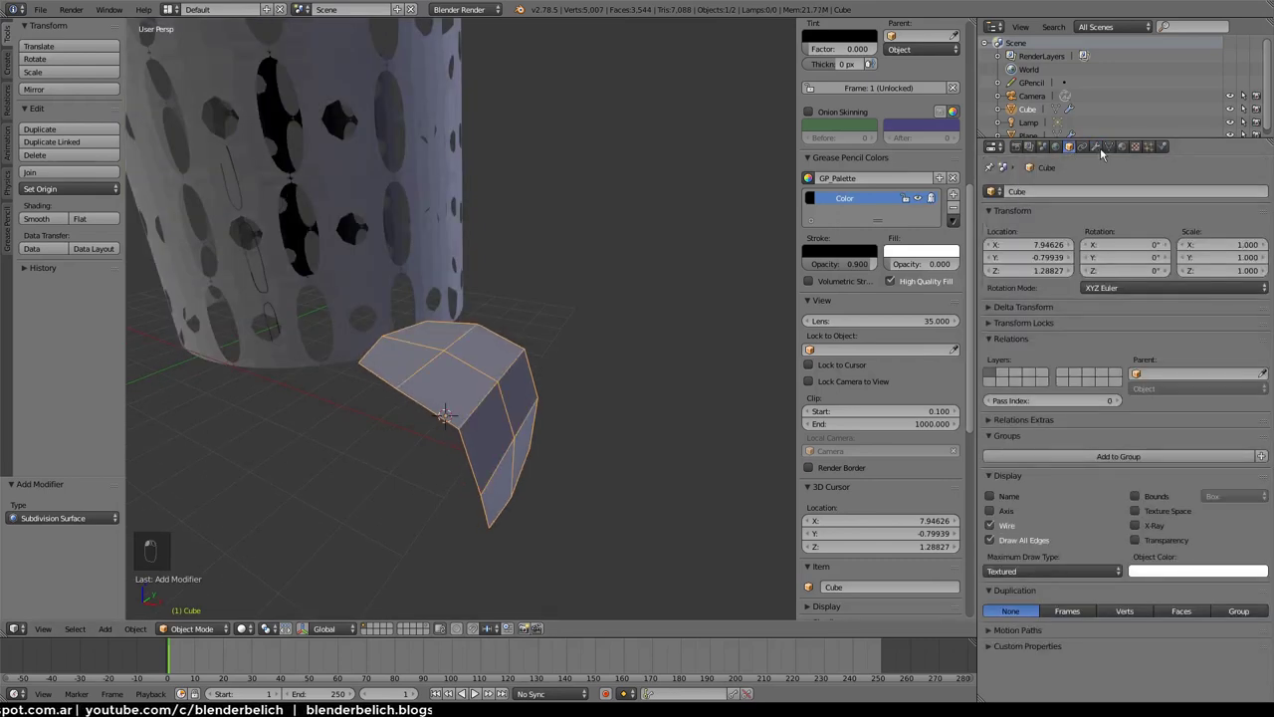
{"action": "left_click_drag", "start_coordinate": [1105, 159], "coordinate": [525, 424]}
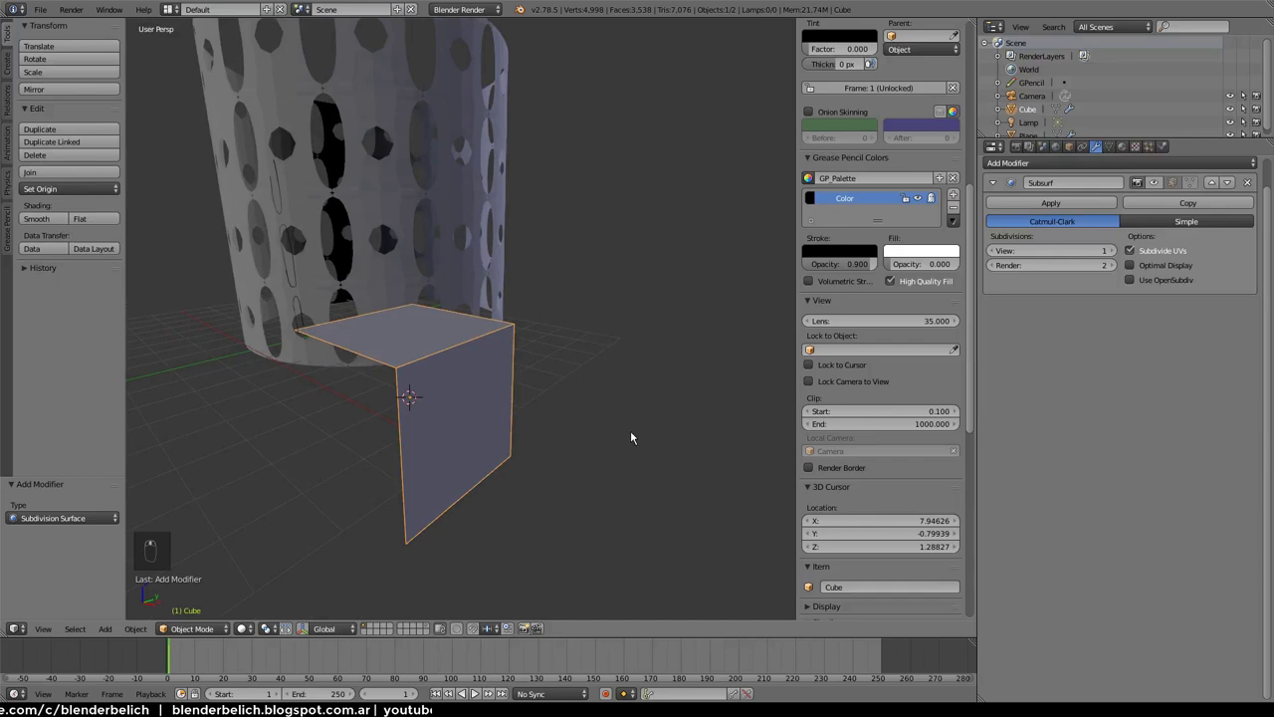
{"action": "left_click_drag", "start_coordinate": [1159, 184], "coordinate": [608, 372]}
{"action": "key", "text": "Tab"}
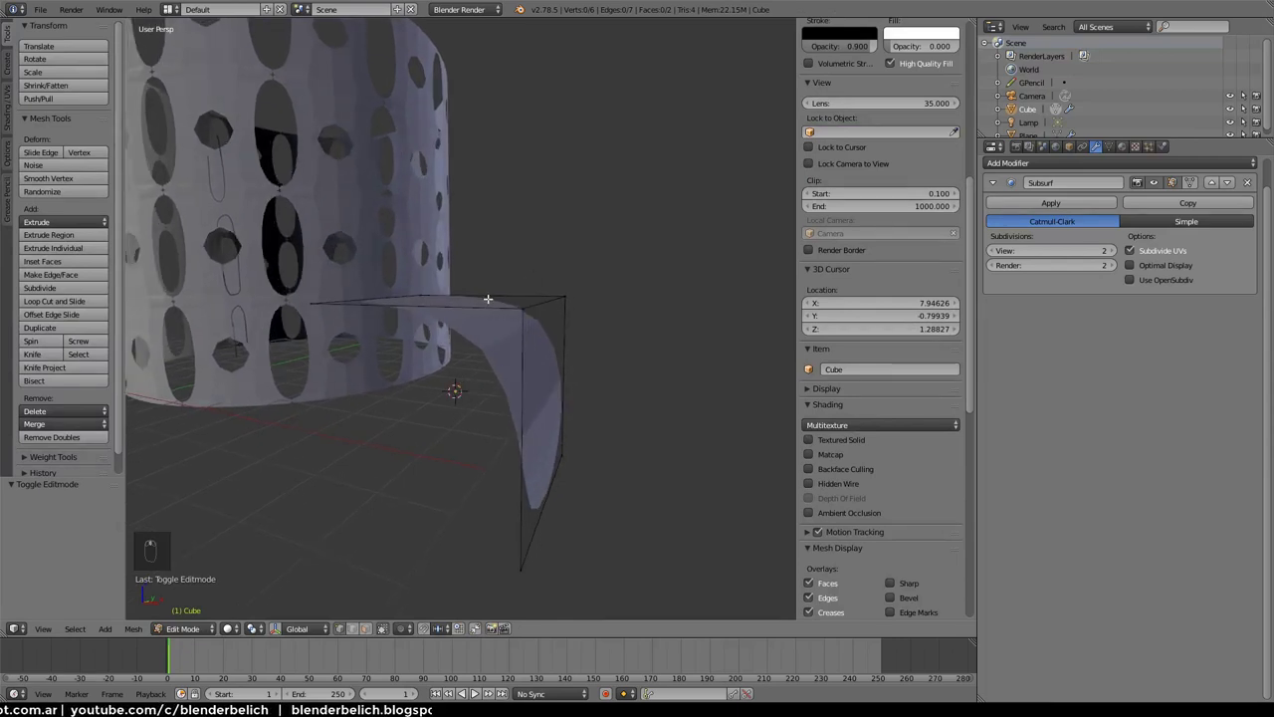
{"action": "key", "text": "ctrl+r"}
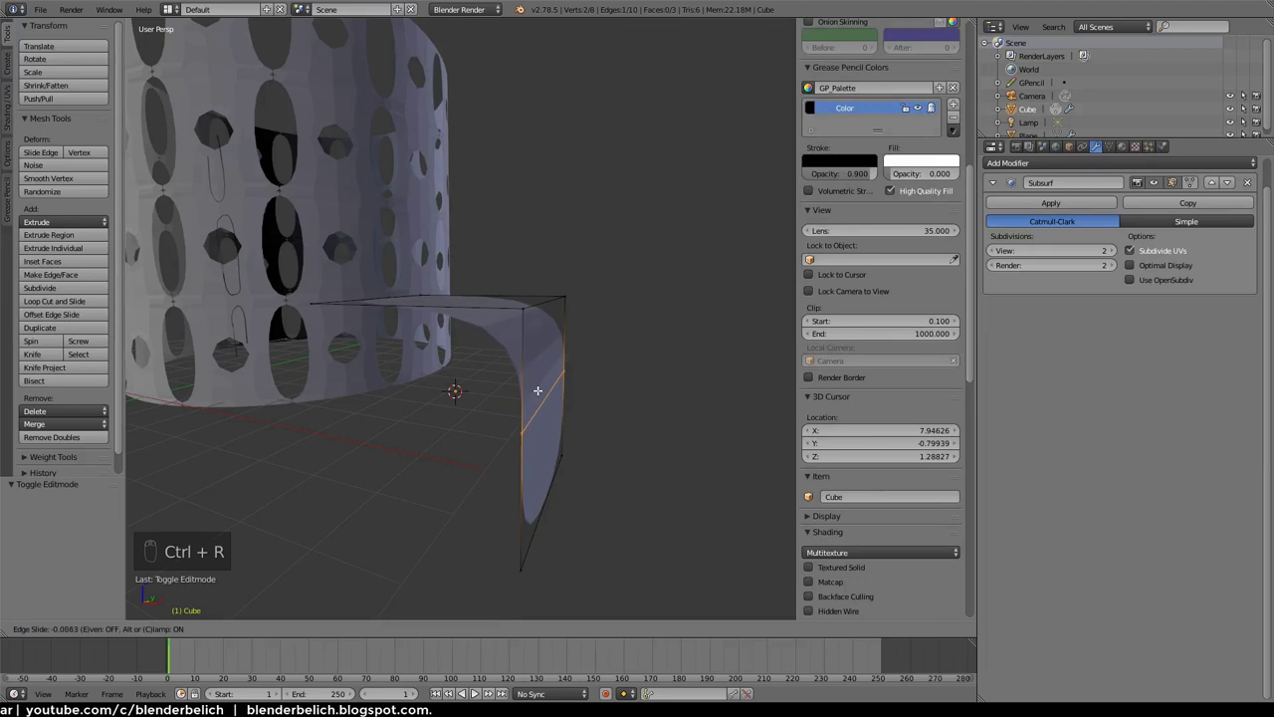
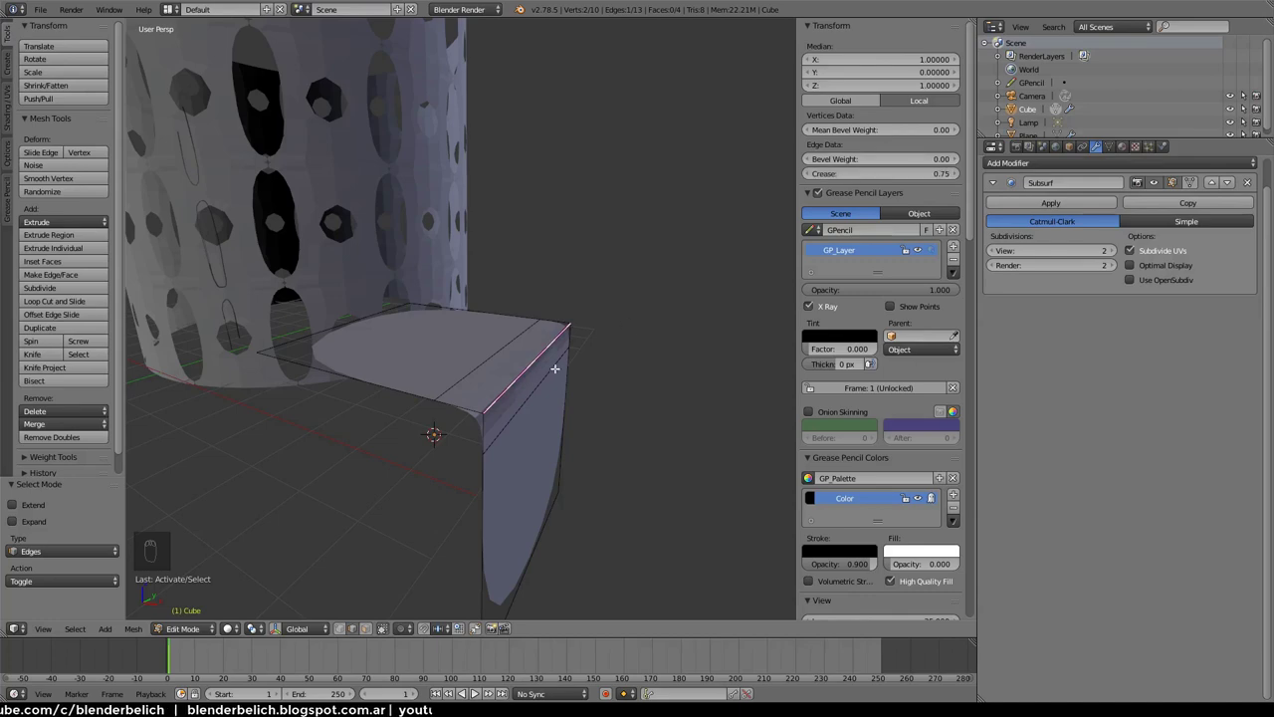
{"action": "key", "text": "Tab"}
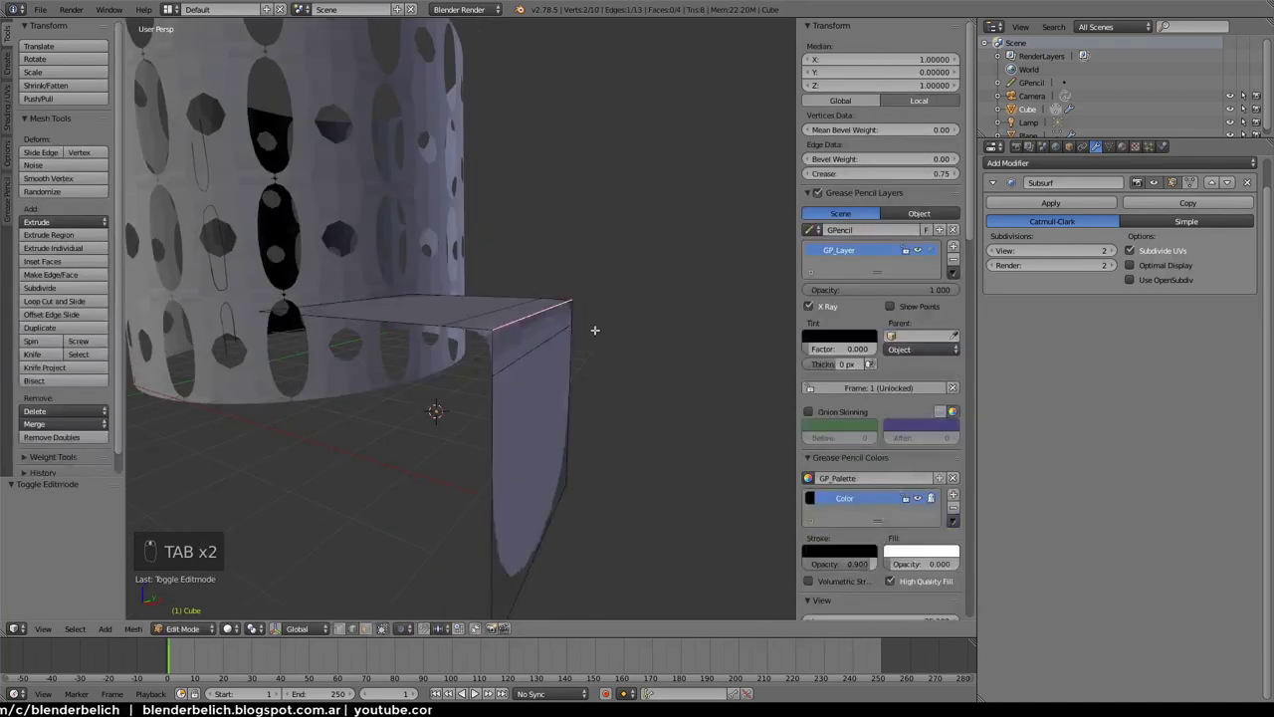
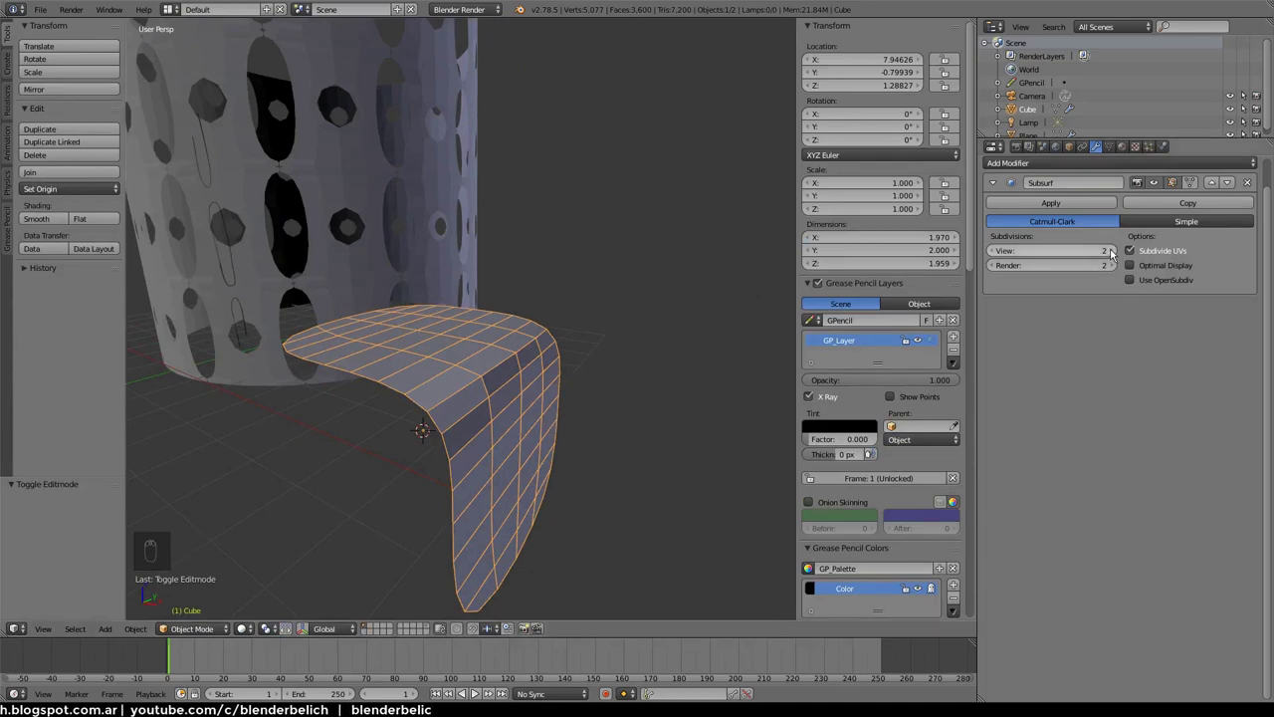
{"action": "key", "text": "Tab"}
{"action": "left_click", "coordinate": [526, 275]}
{"action": "key", "text": "z"}
{"action": "right_click", "coordinate": [511, 418]}
{"action": "left_click", "coordinate": [519, 417]}
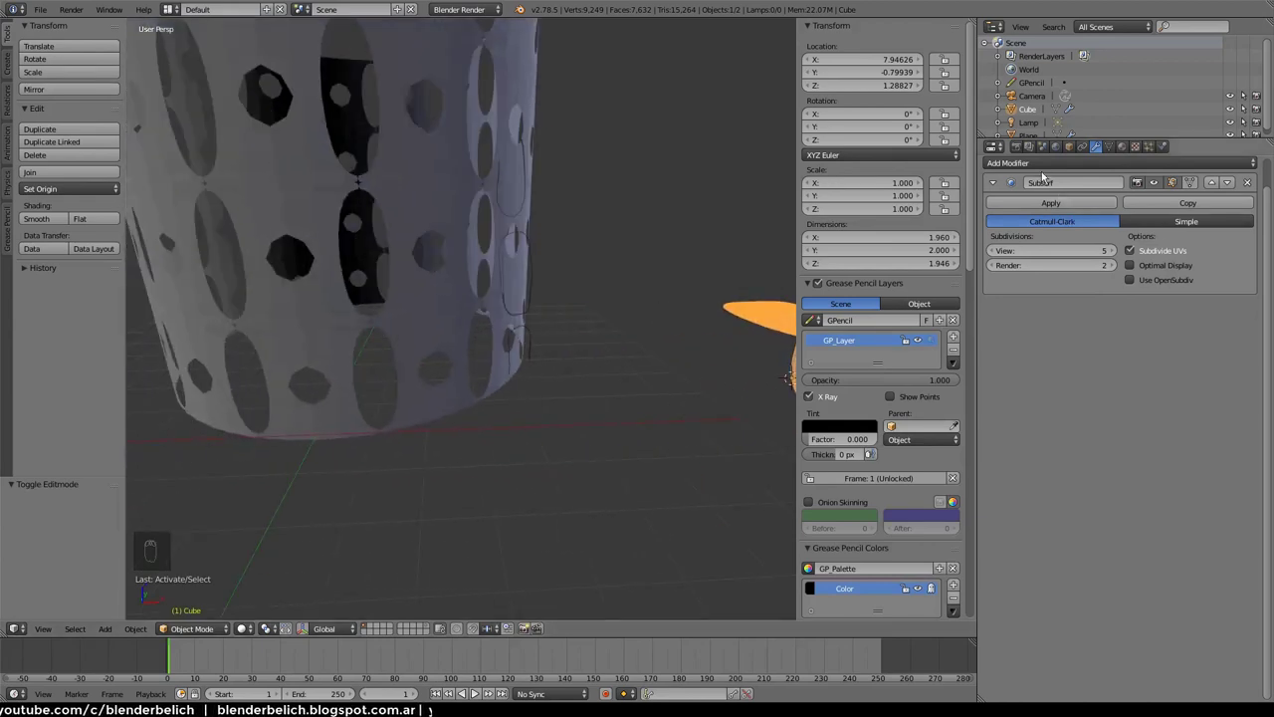
{"action": "left_click_drag", "start_coordinate": [1252, 185], "coordinate": [511, 386]}
{"action": "key", "text": "x"}
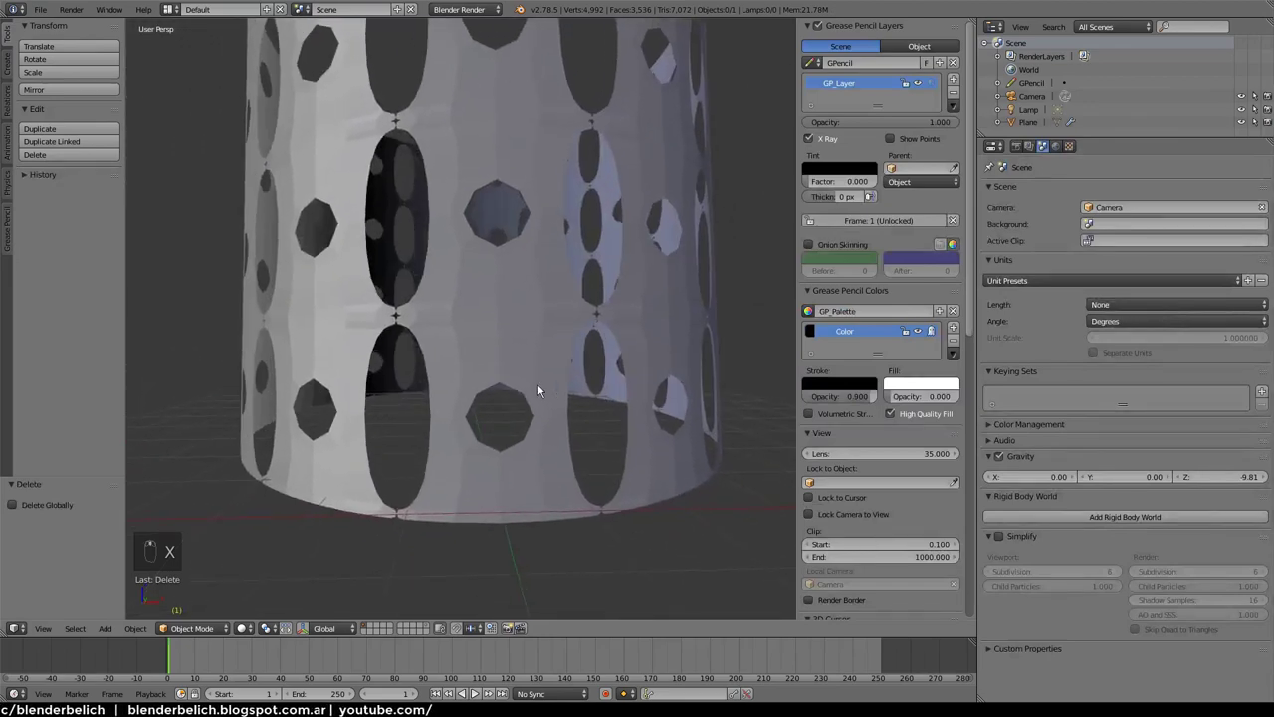
Orbit to the tile joint, enter edit mode and deselect everything
{"action": "left_click_drag", "start_coordinate": [561, 347], "coordinate": [509, 423]}
{"action": "left_click_drag", "start_coordinate": [509, 423], "coordinate": [566, 414]}
{"action": "left_click_drag", "start_coordinate": [995, 205], "coordinate": [698, 346]}
{"action": "left_click_drag", "start_coordinate": [698, 346], "coordinate": [585, 446]}
{"action": "key", "text": "Tab"}
{"action": "key", "text": "a"}
{"action": "key", "text": "a"}
{"action": "key", "text": "a"}
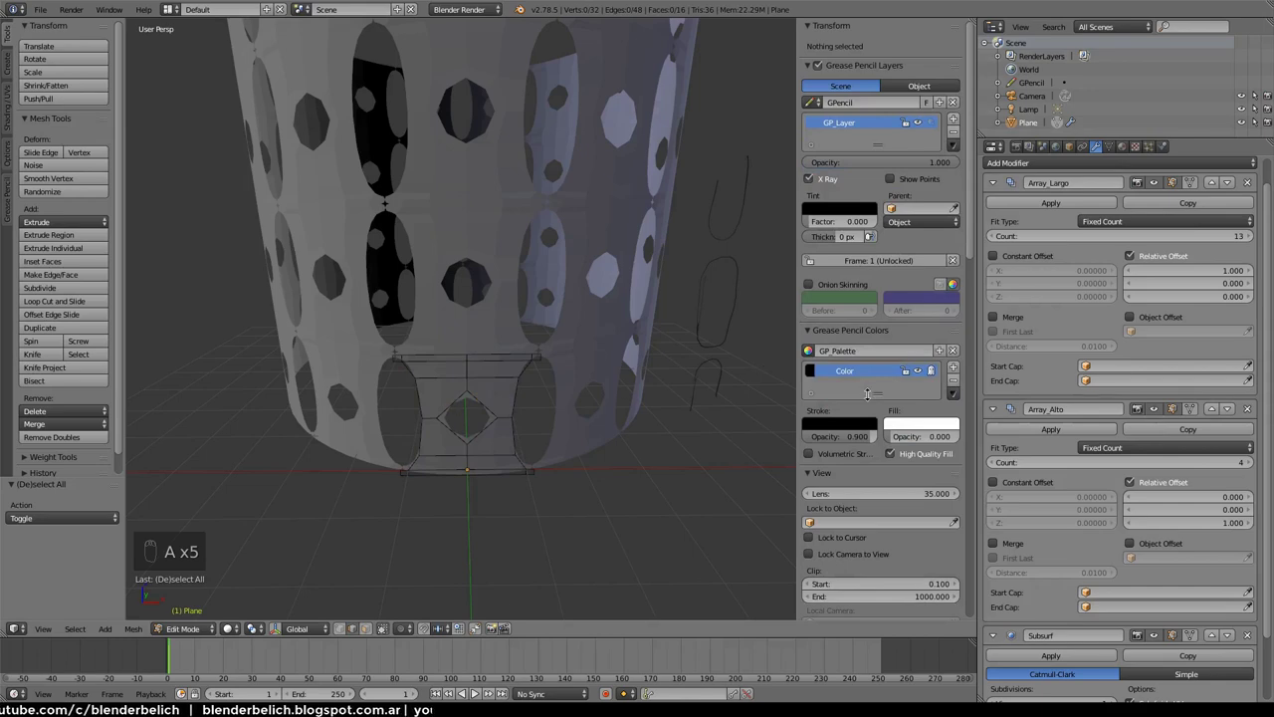
Zoom in on the star-shaped gap between the repeated tiles
{"action": "left_click_drag", "start_coordinate": [534, 318], "coordinate": [517, 294]}
{"action": "middle_click", "coordinate": [522, 307]}
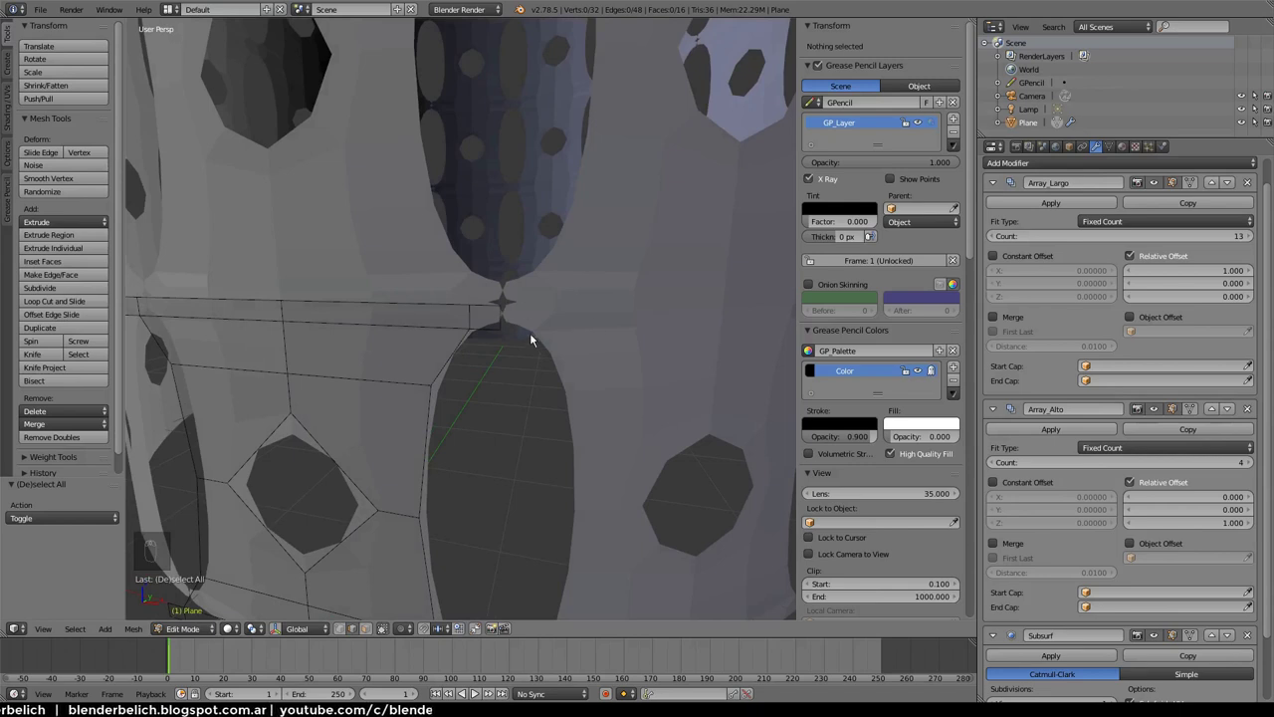
{"action": "middle_click", "coordinate": [538, 356]}
{"action": "left_click_drag", "start_coordinate": [534, 338], "coordinate": [332, 358]}
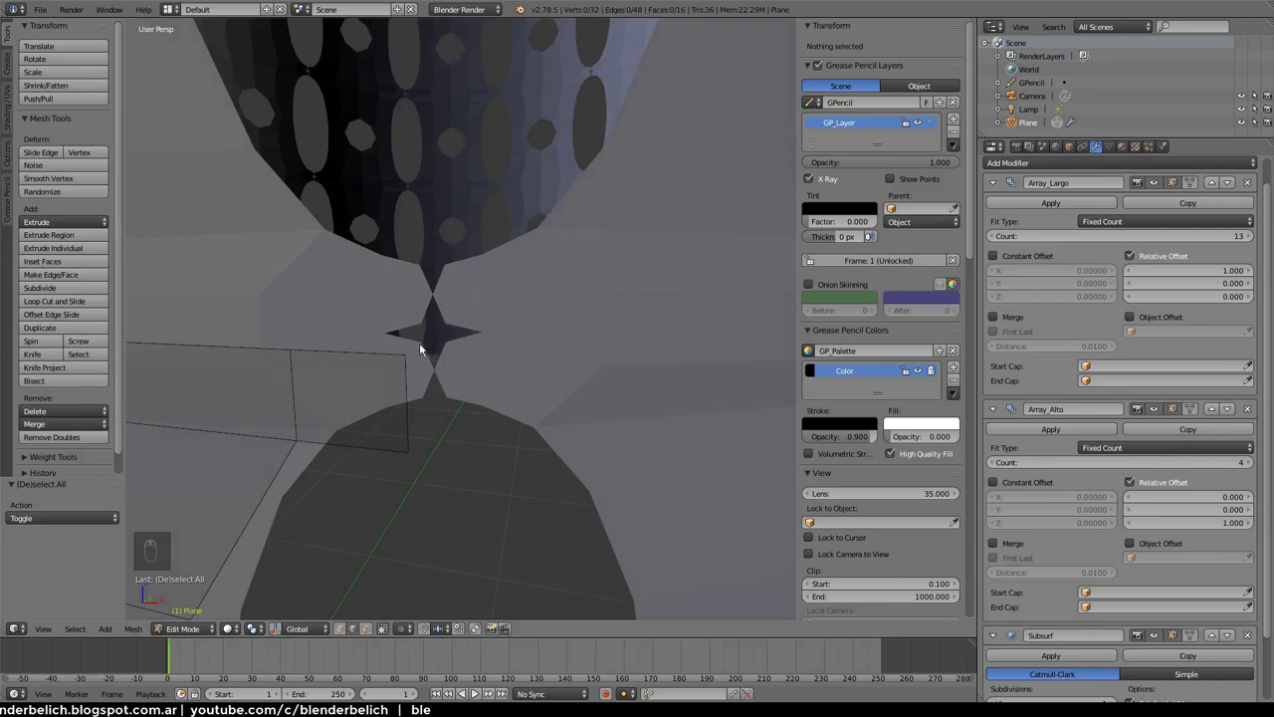
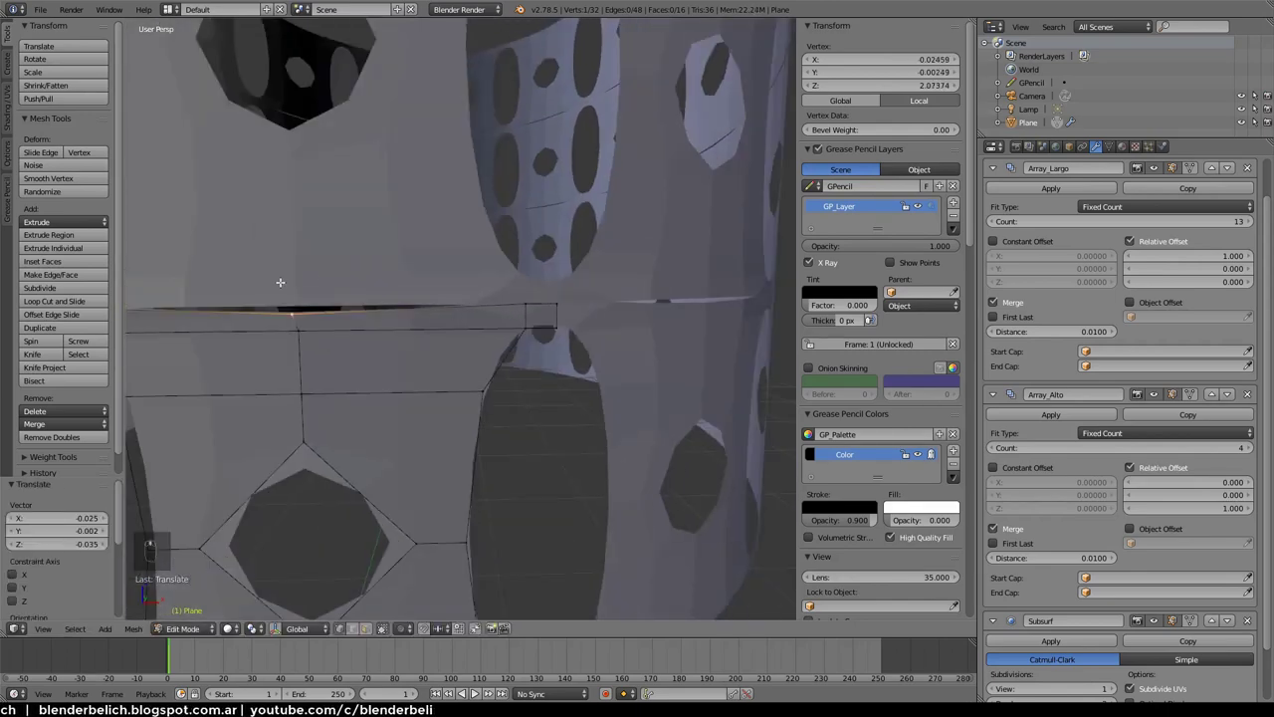
Undo, toggle modes and orbit to look up at the holder from below
{"action": "key", "text": "ctrl+z"}
{"action": "key", "text": "Tab"}
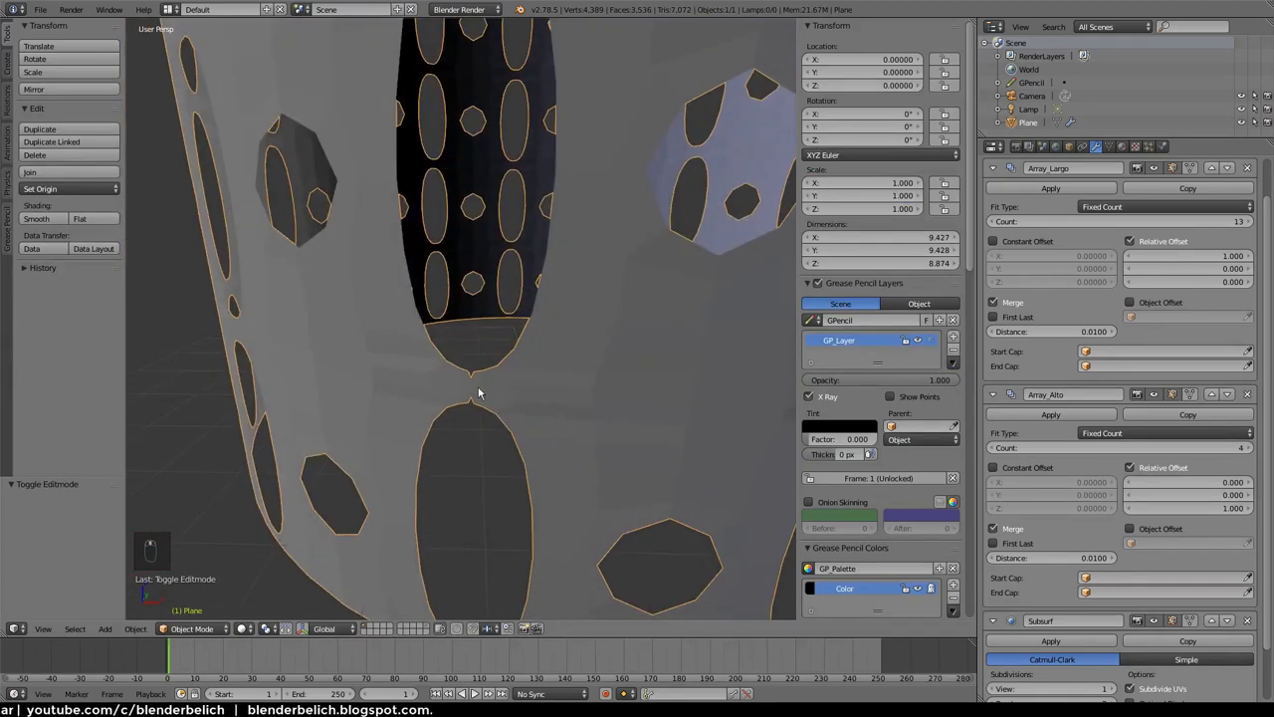
{"action": "key", "text": "d"}
{"action": "key", "text": "d"}
{"action": "key", "text": "d"}
{"action": "left_click_drag", "start_coordinate": [481, 355], "coordinate": [520, 350]}
{"action": "key", "text": "Tab"}
Select and delete geometry in the tile, orbit around the holder, and re-enter edit mode
{"action": "key", "text": "a"}
{"action": "key", "text": "x"}
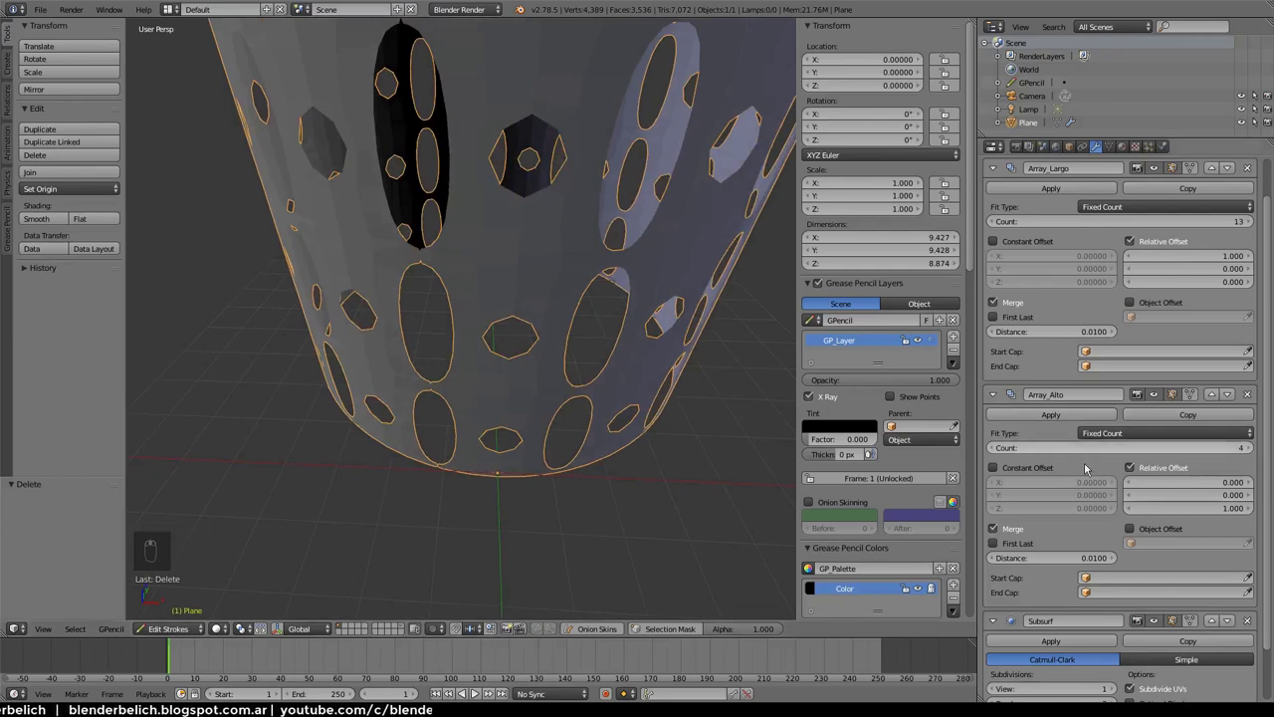
{"action": "left_click_drag", "start_coordinate": [997, 215], "coordinate": [538, 366]}
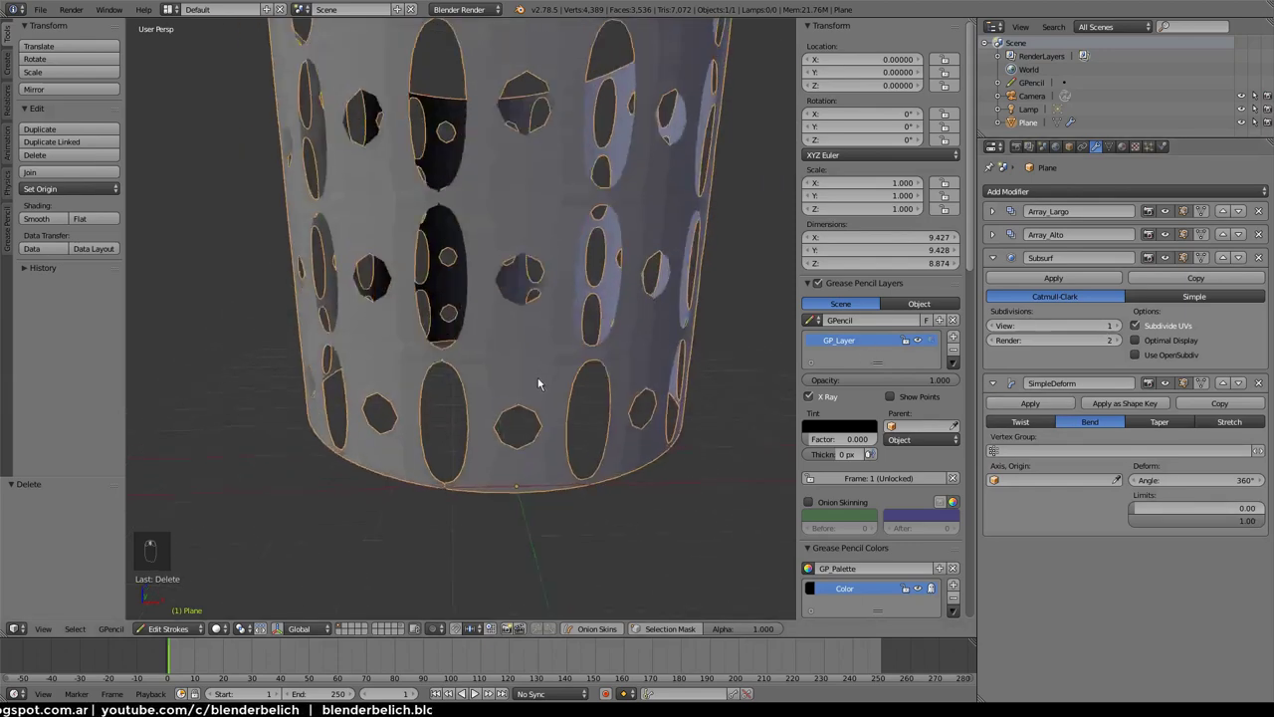
{"action": "left_click_drag", "start_coordinate": [540, 402], "coordinate": [1242, 260]}
{"action": "left_click_drag", "start_coordinate": [1242, 261], "coordinate": [571, 447]}
{"action": "middle_click", "coordinate": [571, 447]}
{"action": "key", "text": "Tab"}
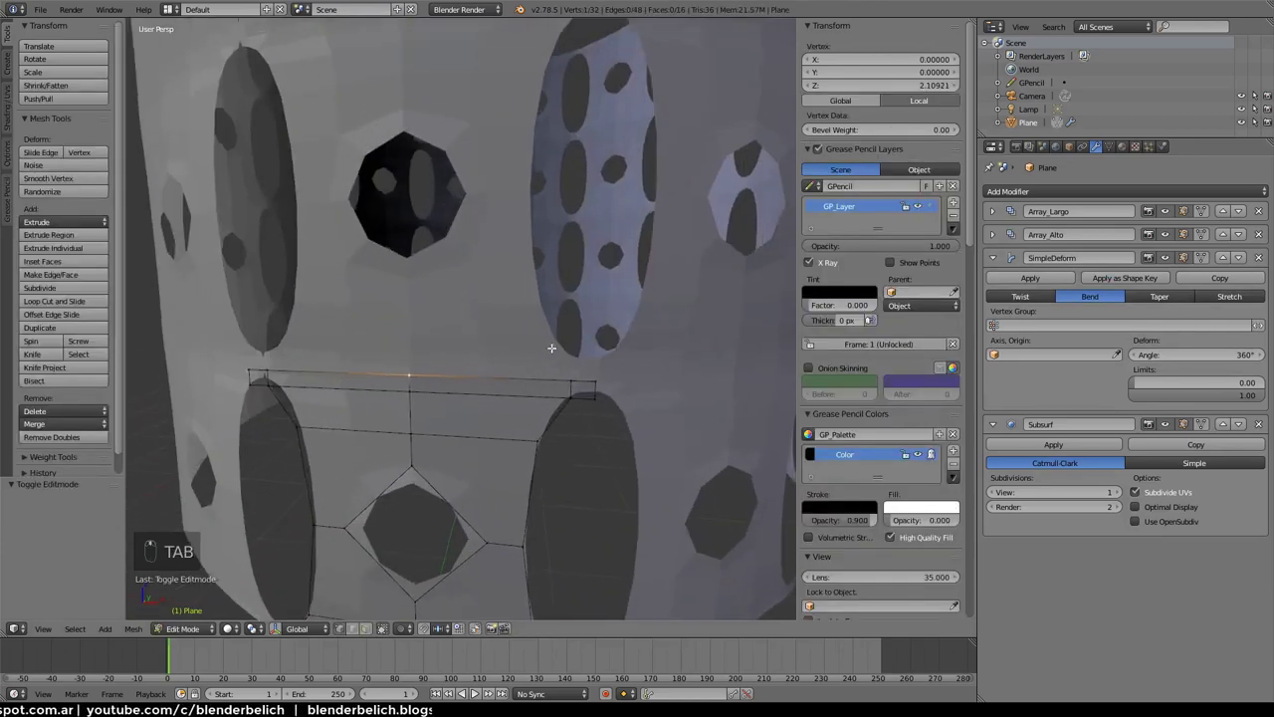
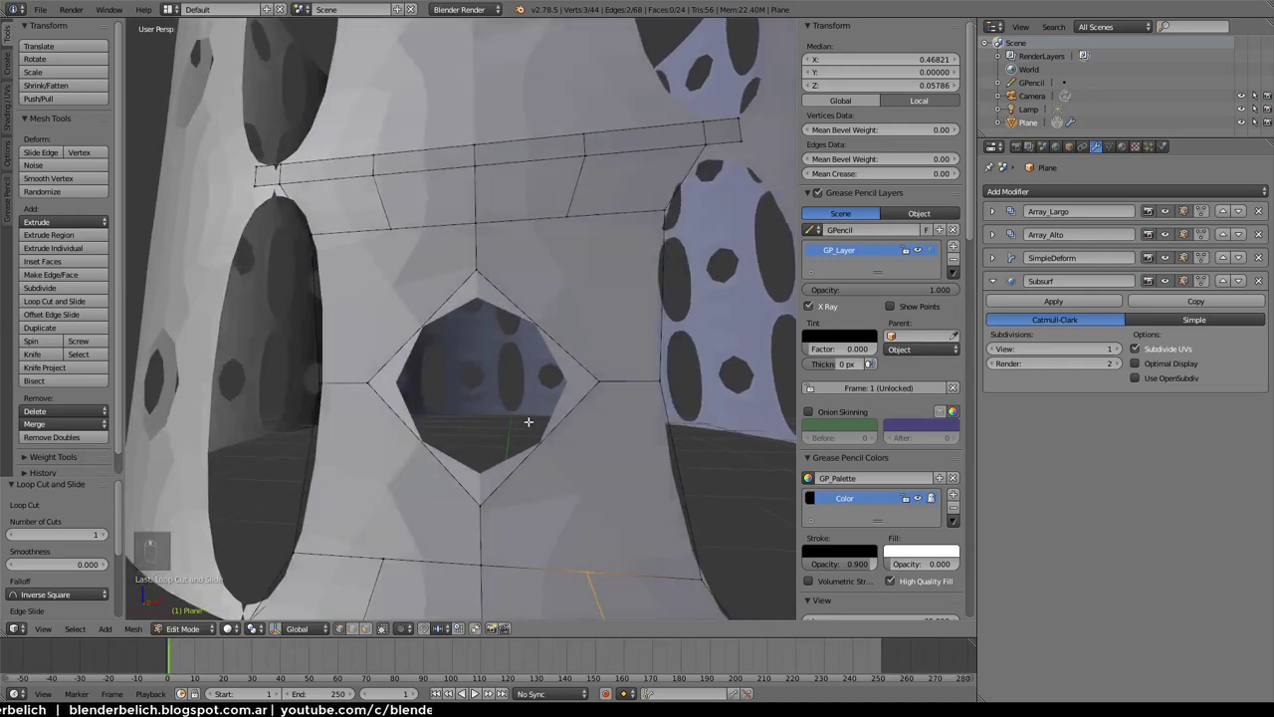
Switch to edge selection mode for the diamond opening's edges
{"action": "key", "text": "ctrl+Tab"}
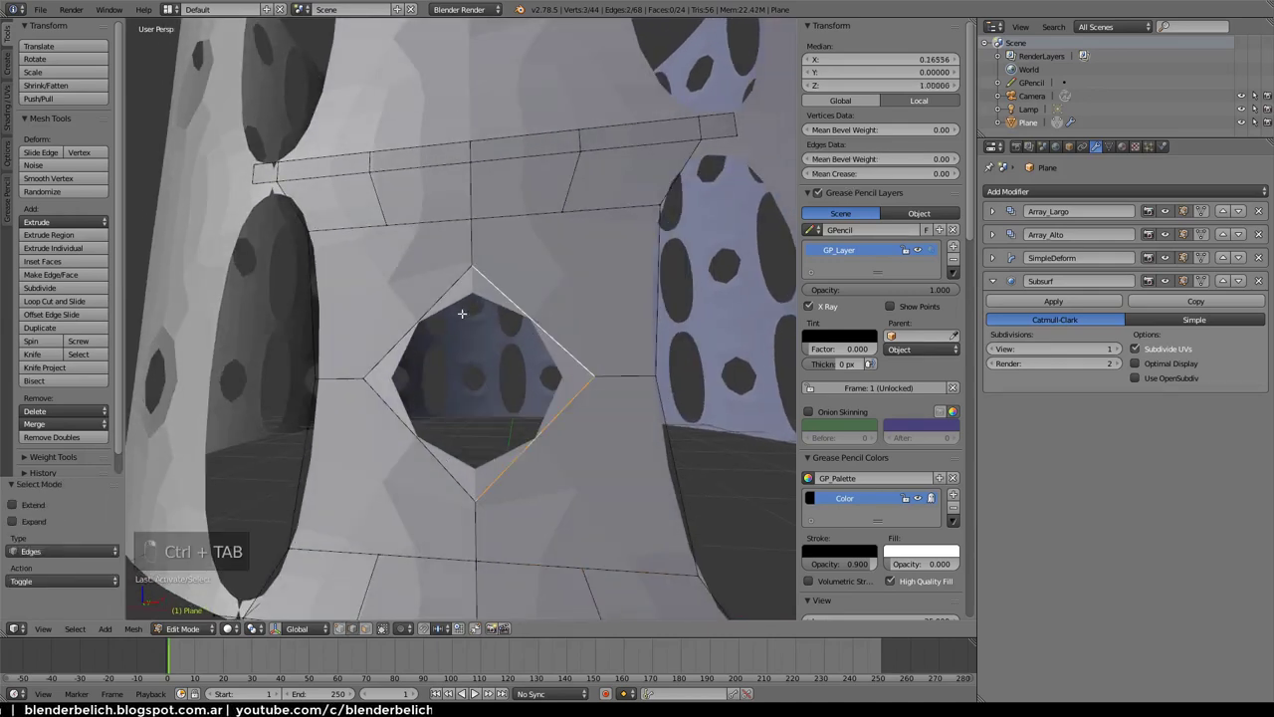
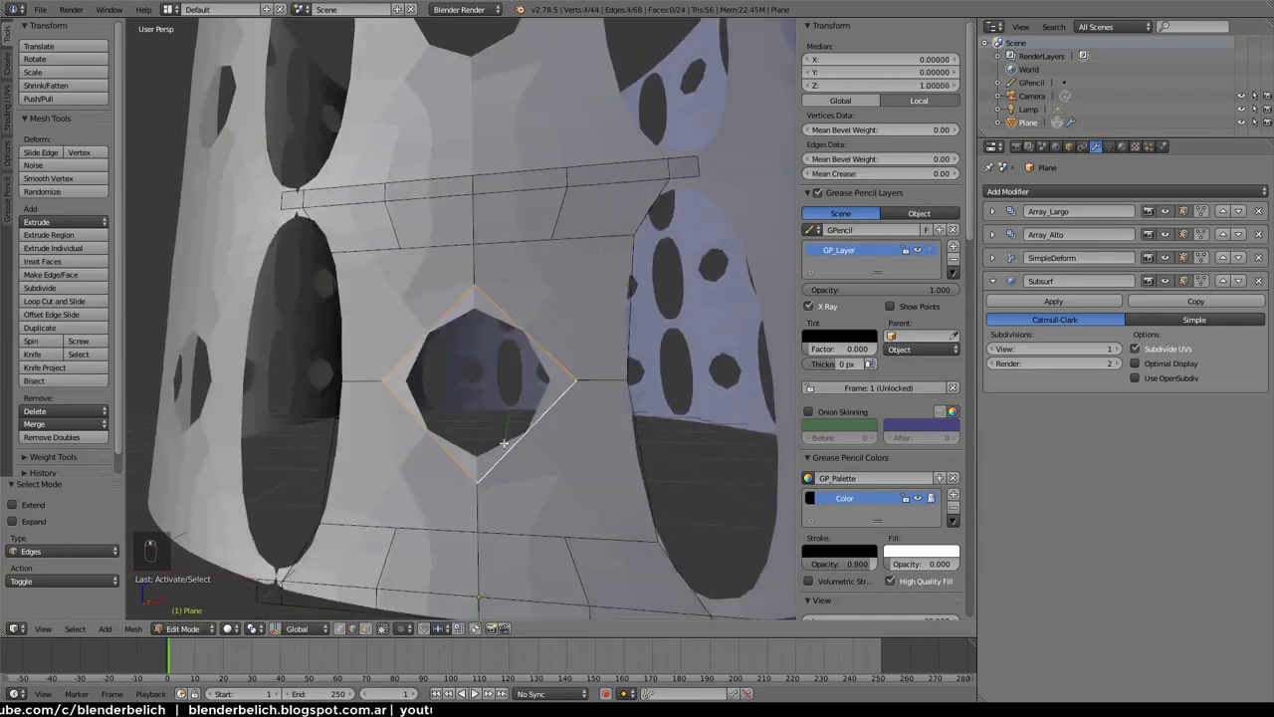
Subdivide the diamond opening's edges into eight vertices and join them to the surrounding grid
{"action": "key", "text": "w"}
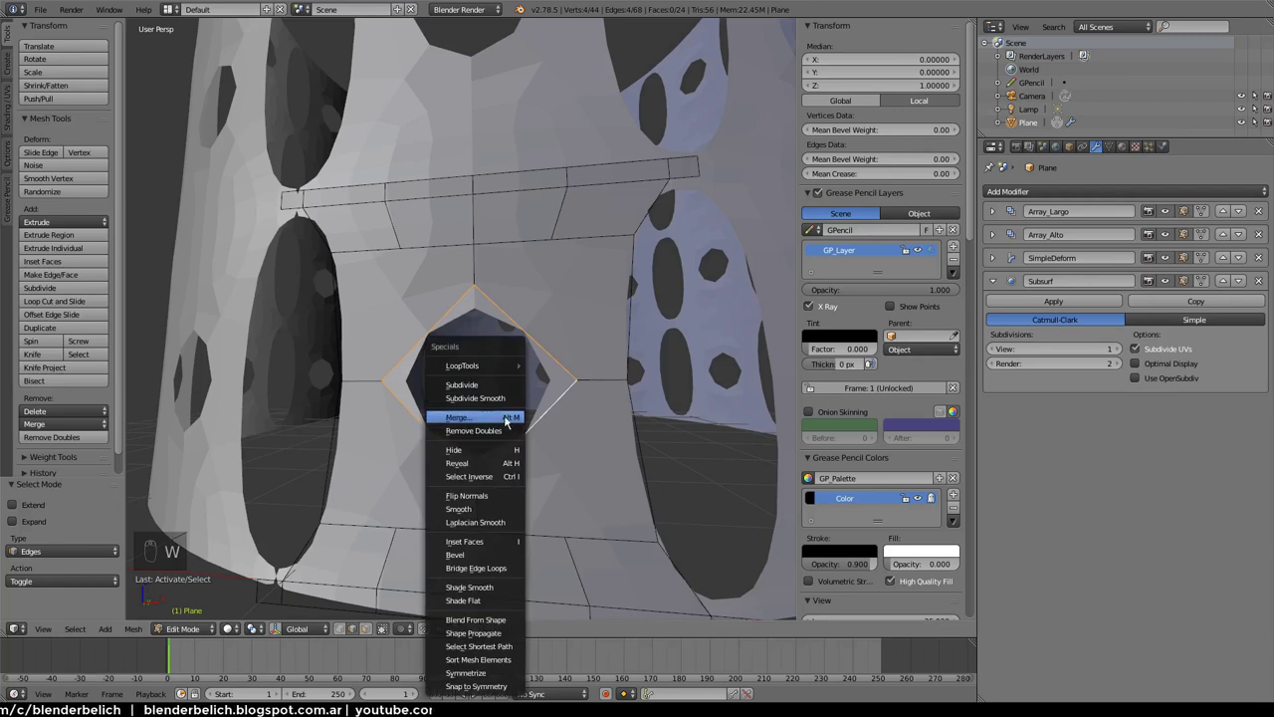
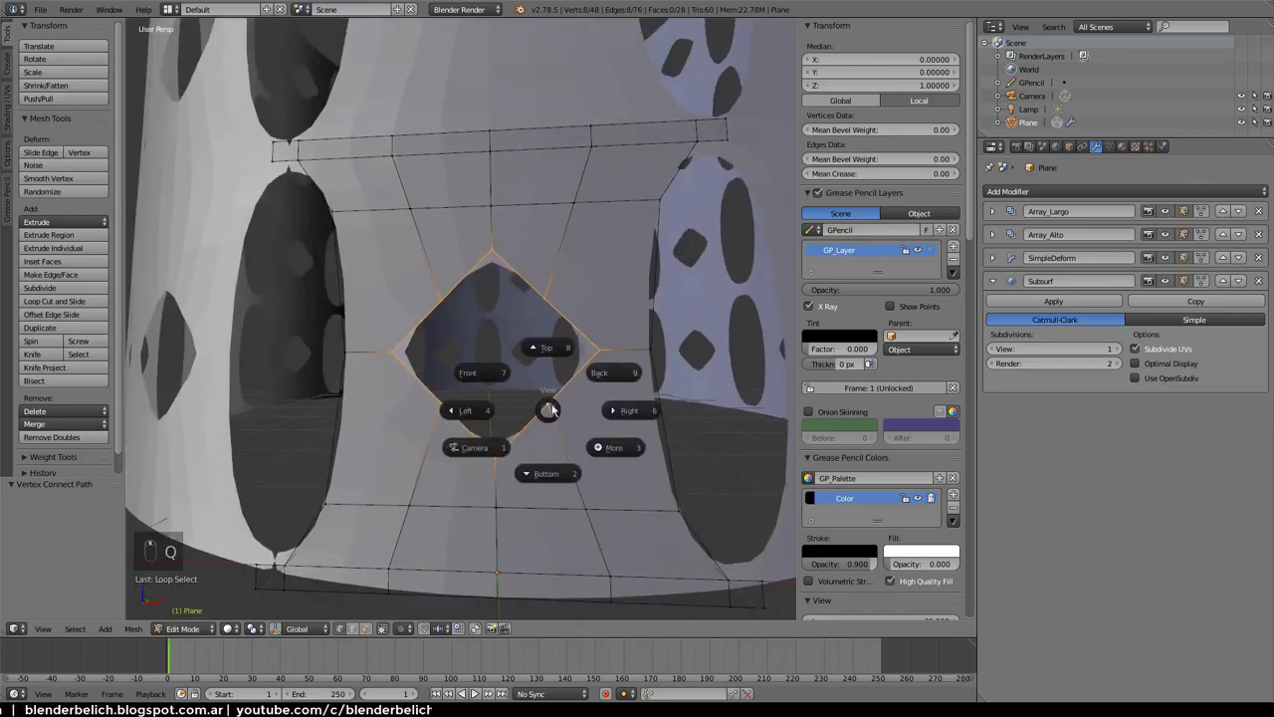
{"action": "key", "text": "w"}
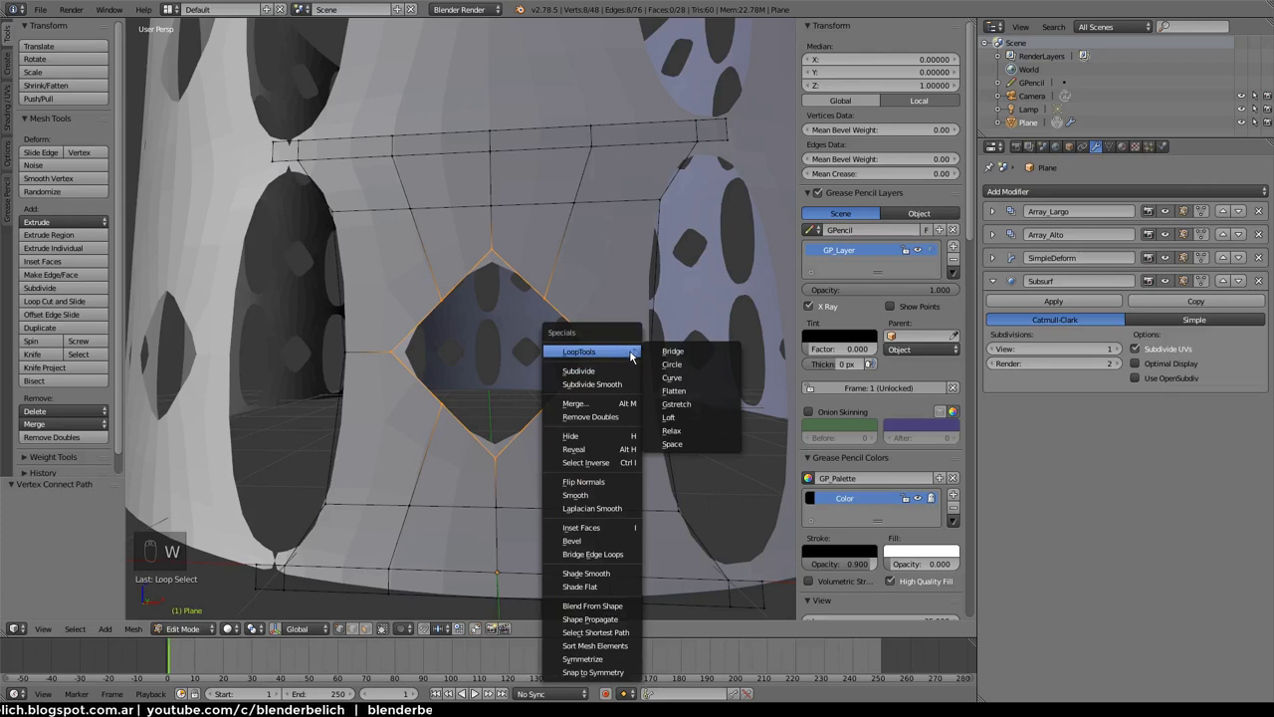
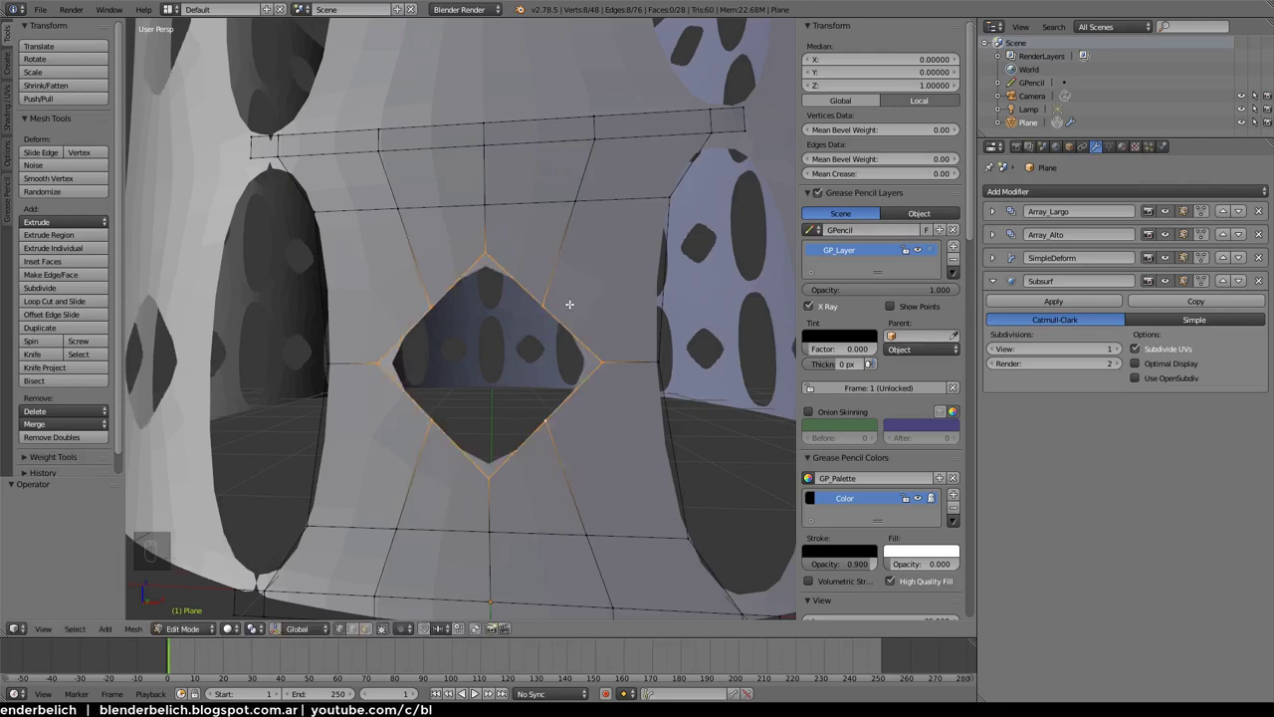
Try To Sphere on the opening and undo it, then round it with LoopTools Circle
{"action": "key", "text": "shift+alt+s"}
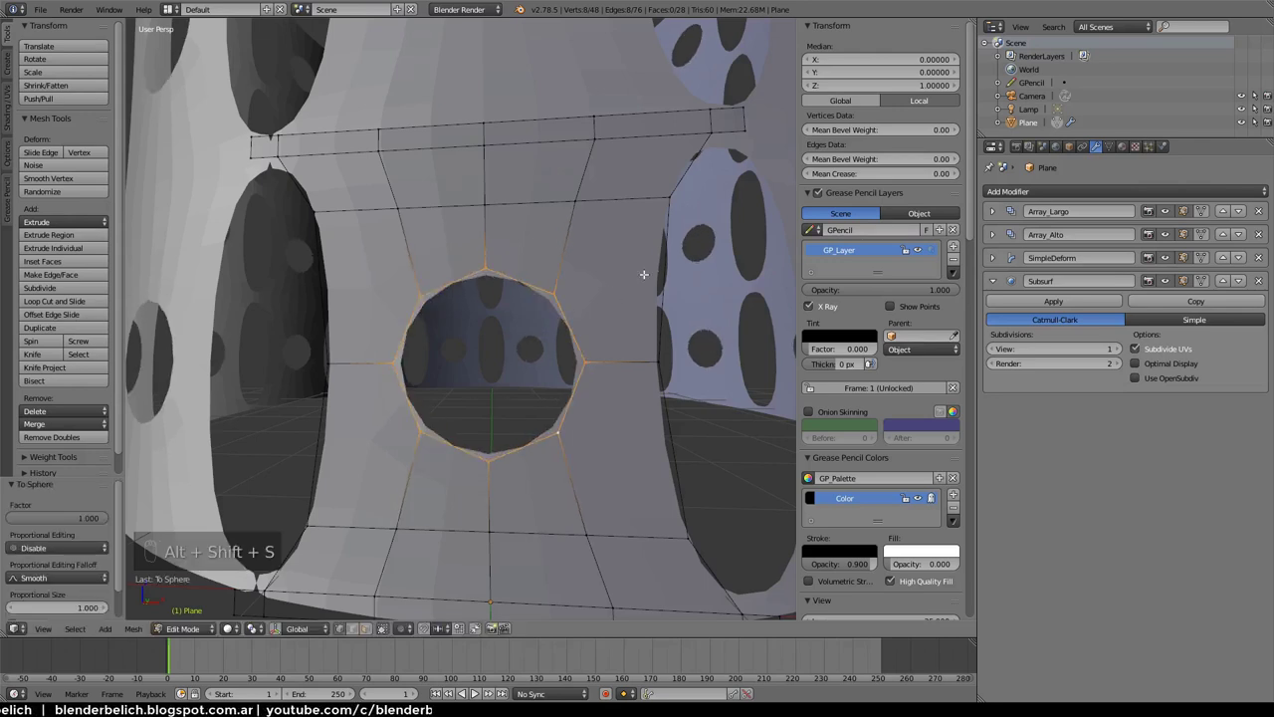
{"action": "key", "text": "ctrl+z"}
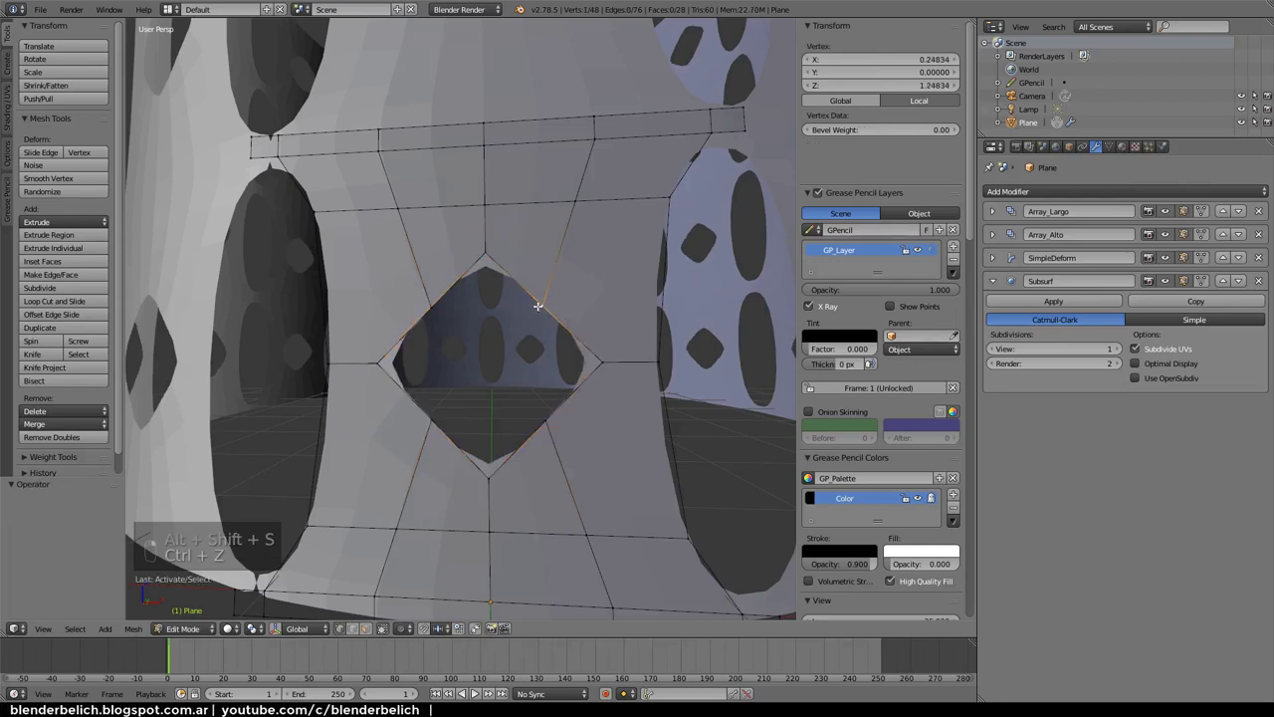
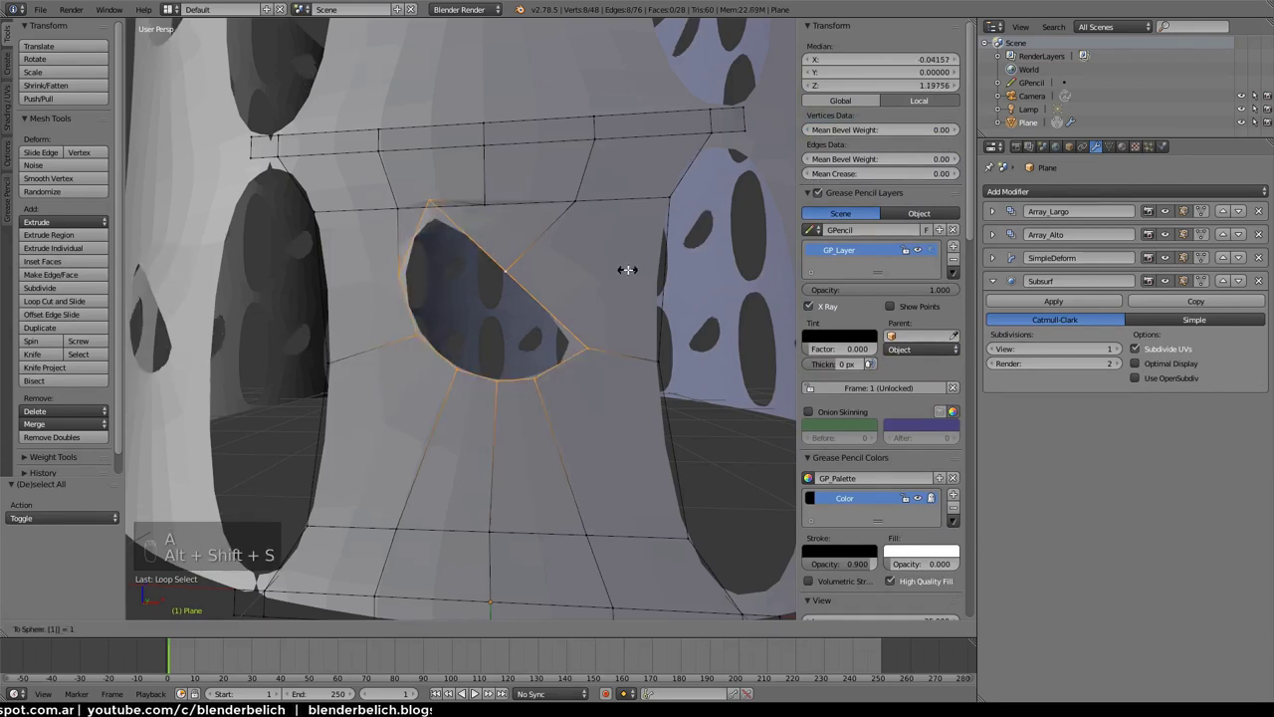
{"action": "key", "text": ","}
{"action": "key", "text": "shift+alt+s"}
{"action": "key", "text": "ctrl+z"}
{"action": "key", "text": "w"}
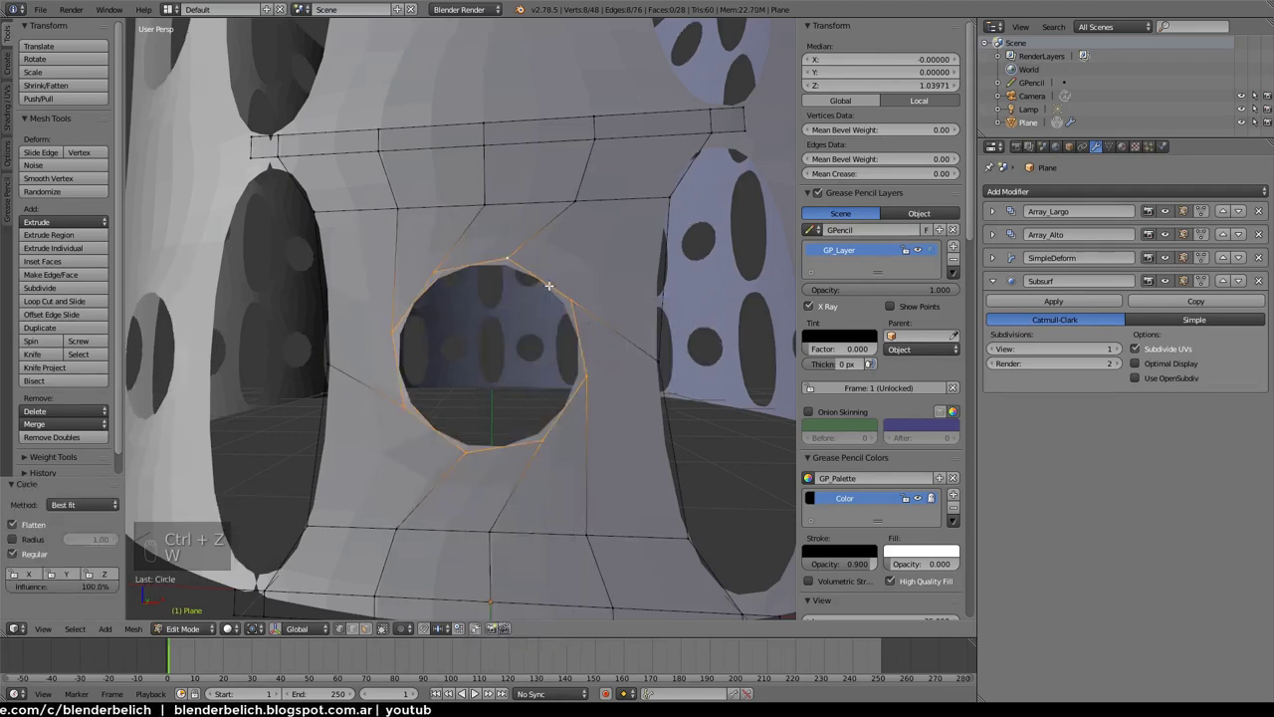
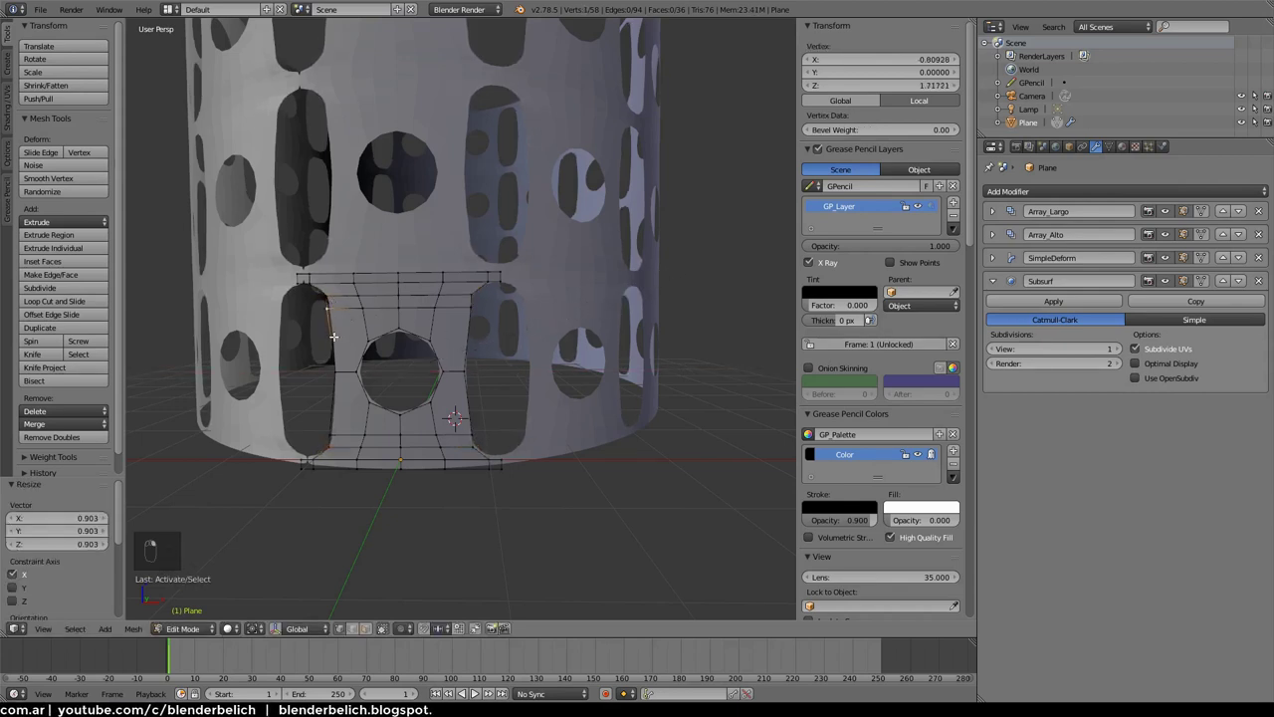
Scale the side vertices beside the round opening along X to tidy them
{"action": "key", "text": "s"}
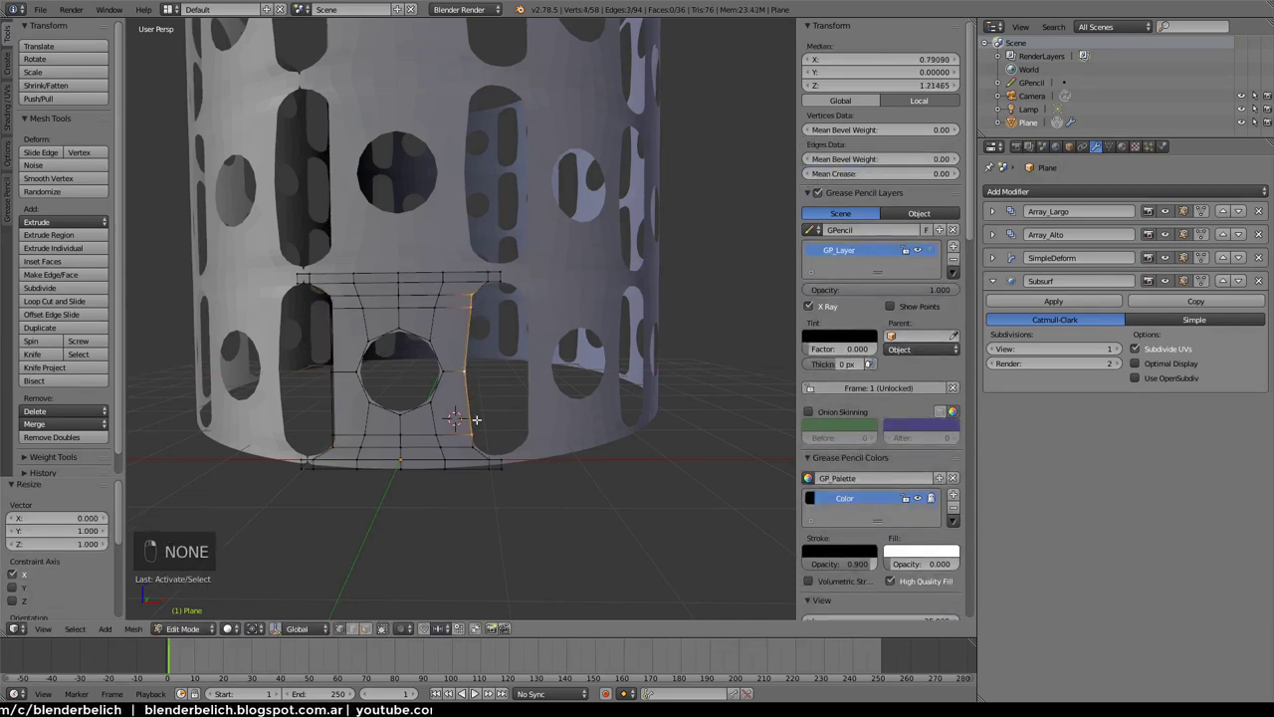
{"action": "key", "text": "s"}
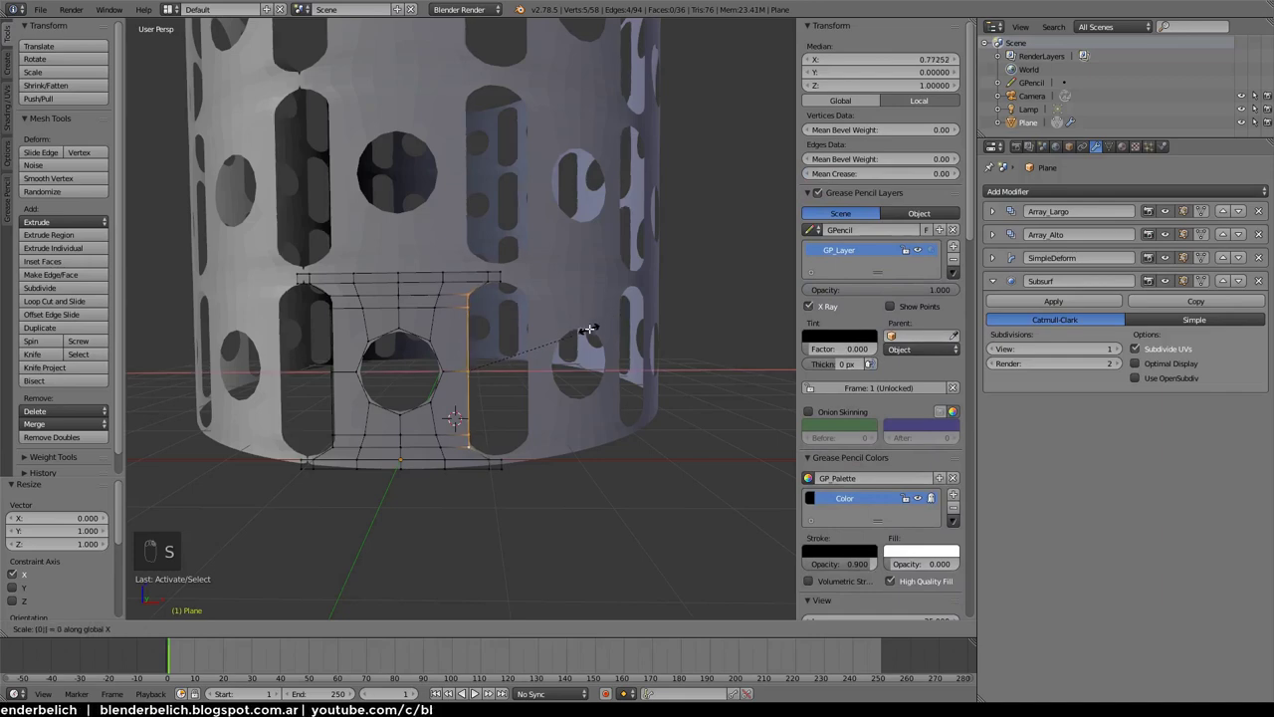
{"action": "key", "text": "Tab"}
{"action": "key", "text": "Tab"}
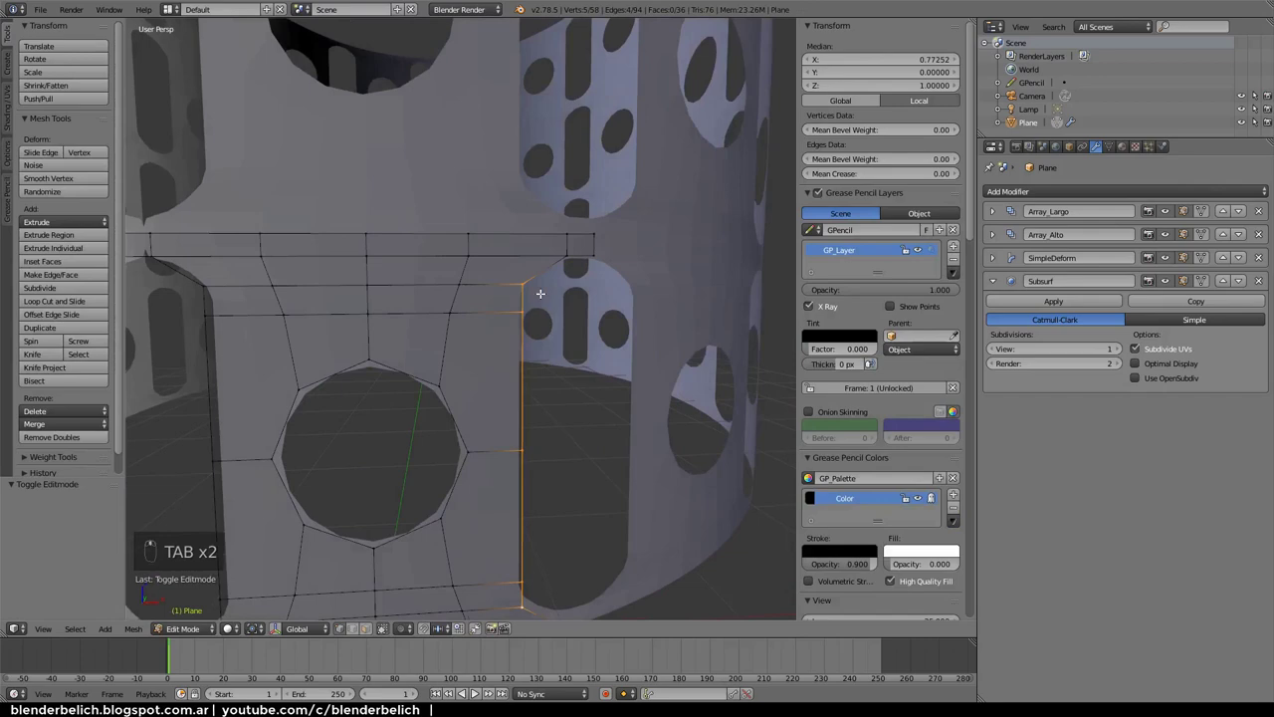
Slide the edge, cut a supporting edge loop, and switch to vertex selection
{"action": "key", "text": "ctrl+r"}
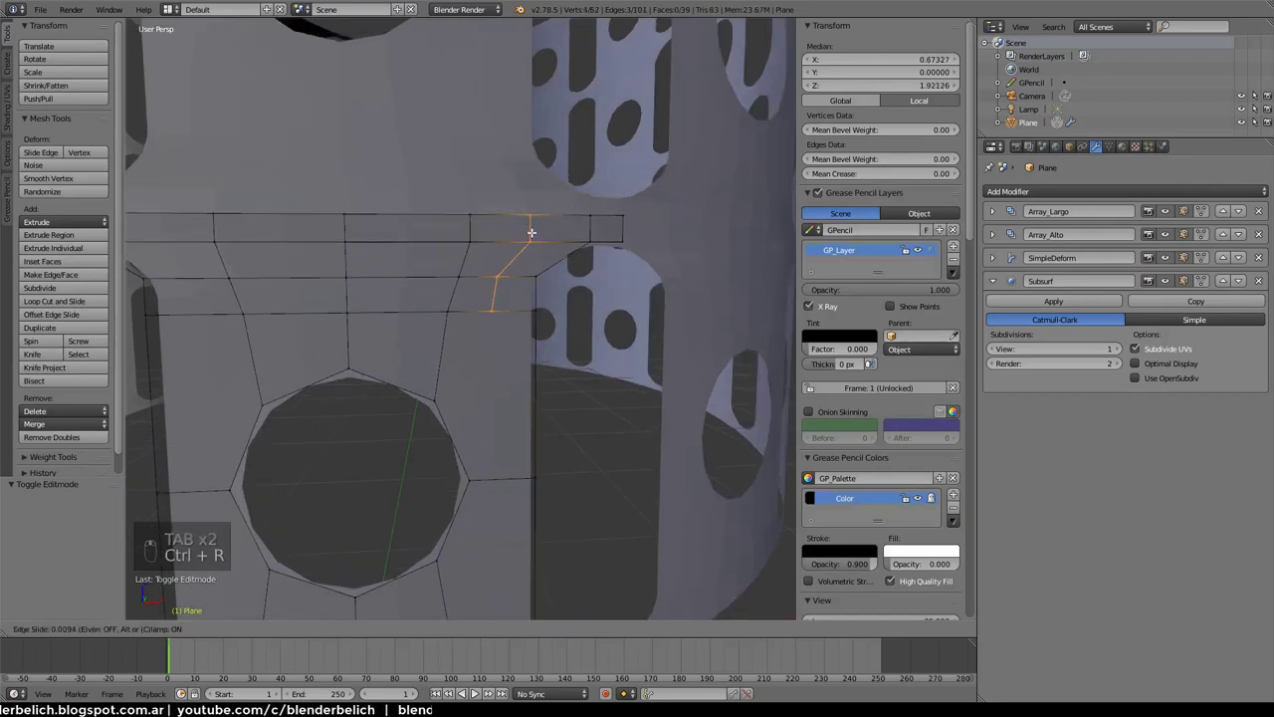
{"action": "key", "text": "ctrl+r"}
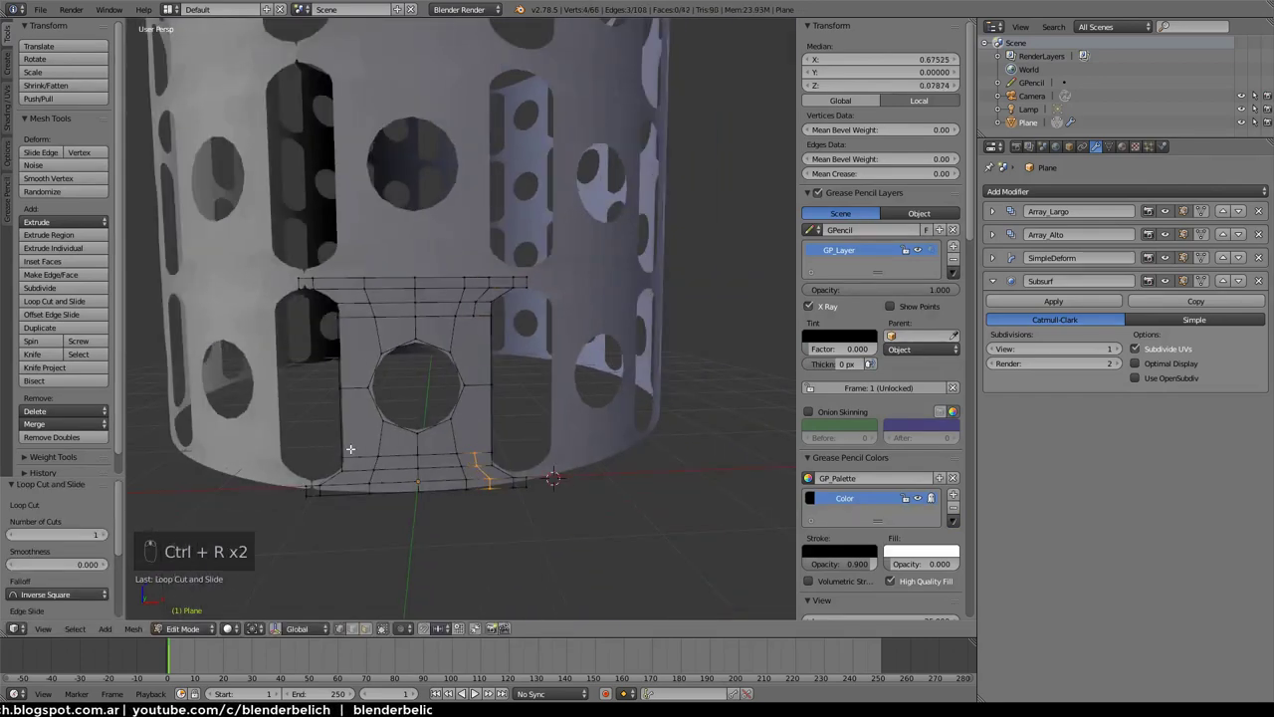
{"action": "key", "text": "ctrl+r"}
{"action": "key", "text": "ctrl+r"}
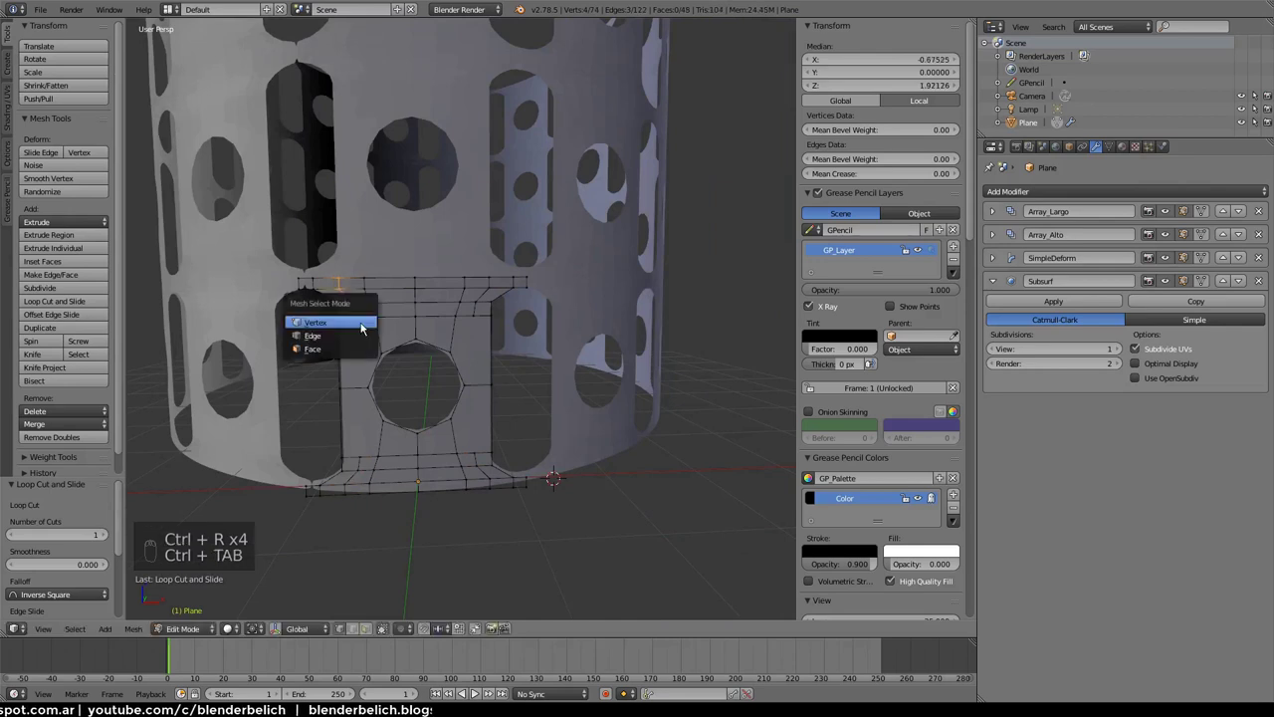
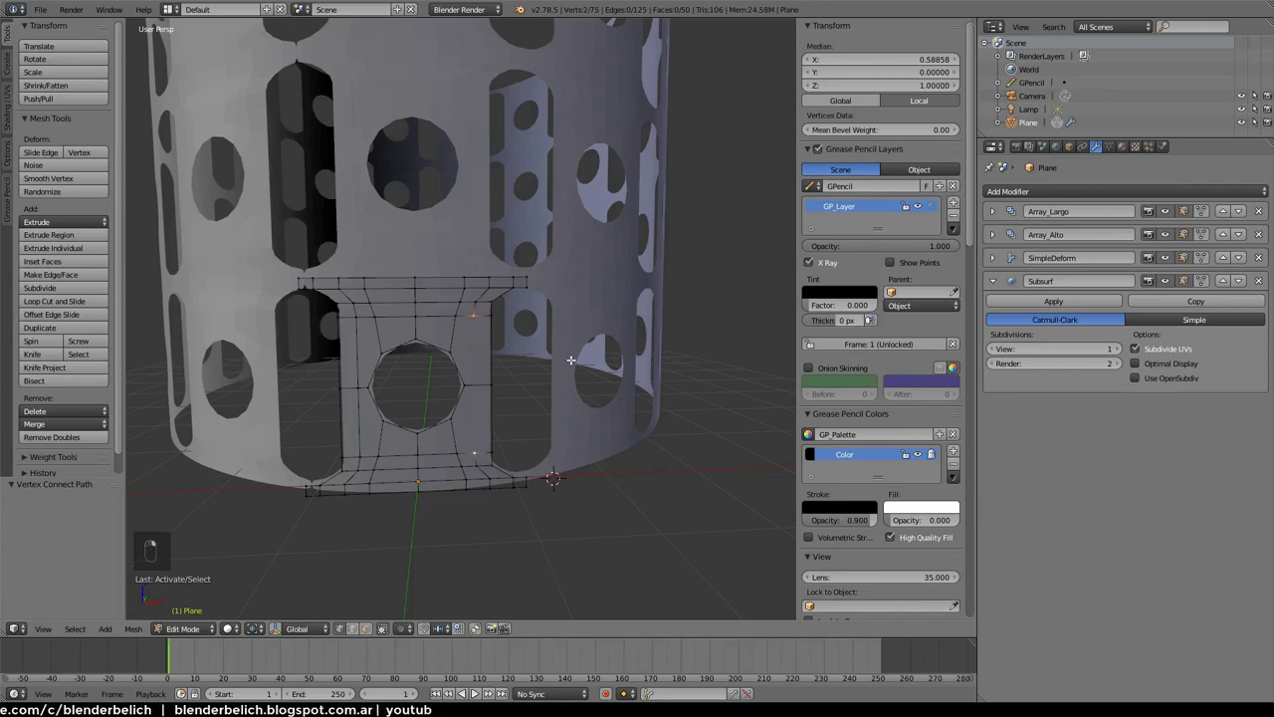
Connect the selected vertices with an edge and return to Object Mode
{"action": "key", "text": "j"}
{"action": "key", "text": "a"}
{"action": "key", "text": "Tab"}
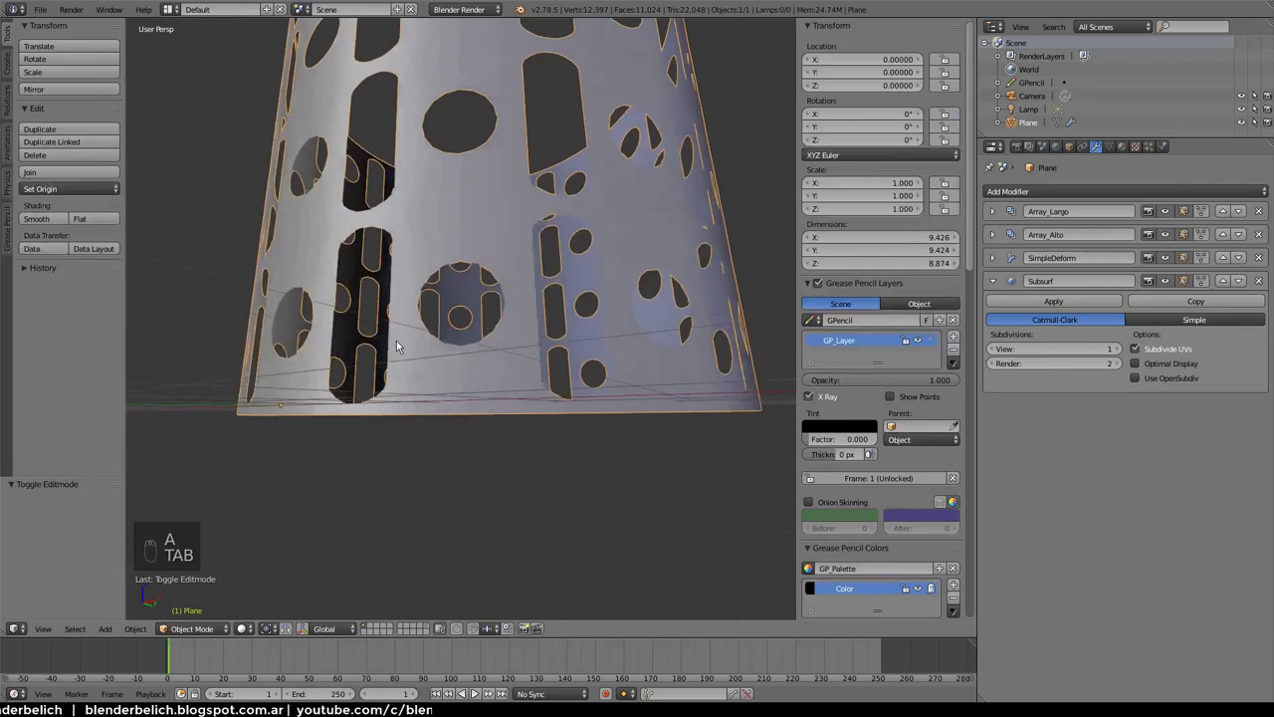
Raise the Array modifier counts so the hole pattern repeats more times
{"action": "left_click_drag", "start_coordinate": [462, 396], "coordinate": [455, 351]}
{"action": "left_click_drag", "start_coordinate": [500, 462], "coordinate": [1006, 213]}
{"action": "left_click_drag", "start_coordinate": [1005, 212], "coordinate": [567, 340]}
{"action": "left_click_drag", "start_coordinate": [602, 319], "coordinate": [1113, 286]}
Deselect the holder and raise the vertical Array count to add more rows of holes
{"action": "key", "text": "a"}
{"action": "left_click_drag", "start_coordinate": [560, 362], "coordinate": [905, 317]}
{"action": "left_click_drag", "start_coordinate": [905, 317], "coordinate": [587, 388]}
{"action": "left_click_drag", "start_coordinate": [587, 388], "coordinate": [1057, 190]}
{"action": "left_click_drag", "start_coordinate": [1057, 190], "coordinate": [1033, 297]}
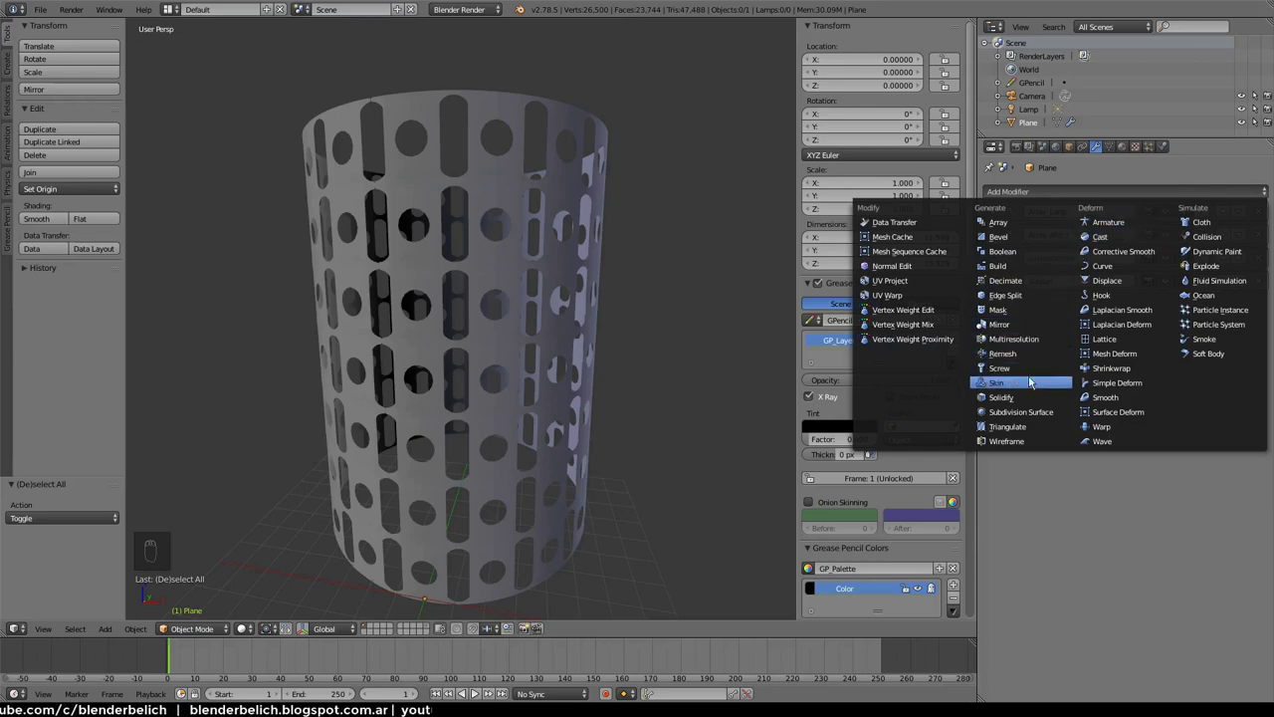
Add a Solidify modifier with wall thickness 0.146 and check it from around the holder
{"action": "middle_click", "coordinate": [630, 338]}
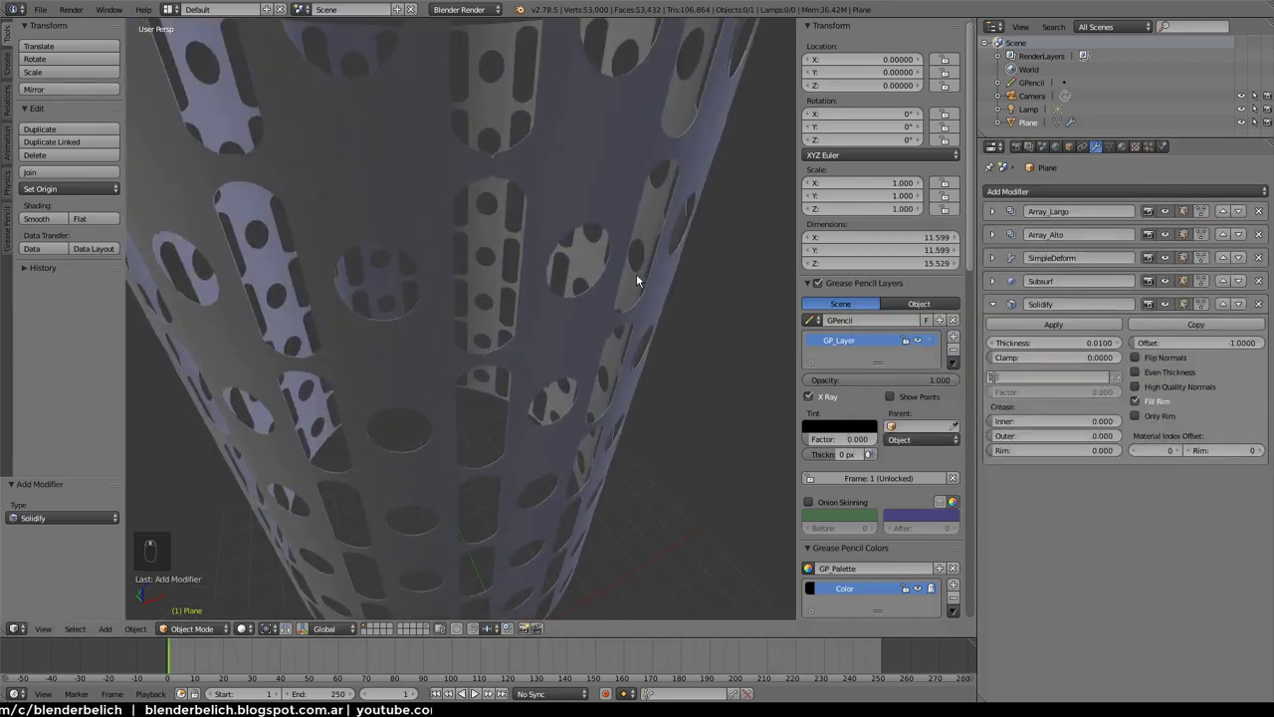
{"action": "middle_click", "coordinate": [1052, 347]}
{"action": "left_click", "coordinate": [1165, 323]}
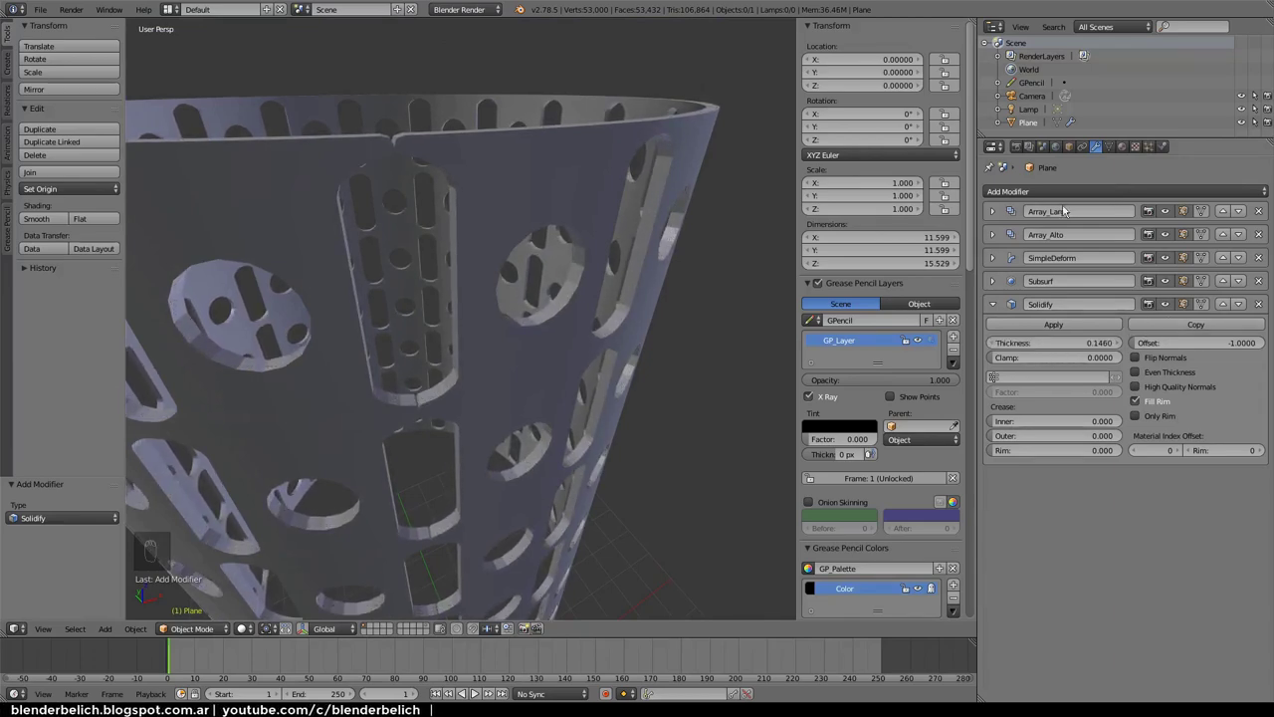
{"action": "middle_click", "coordinate": [756, 375]}
{"action": "key", "text": "Tab"}
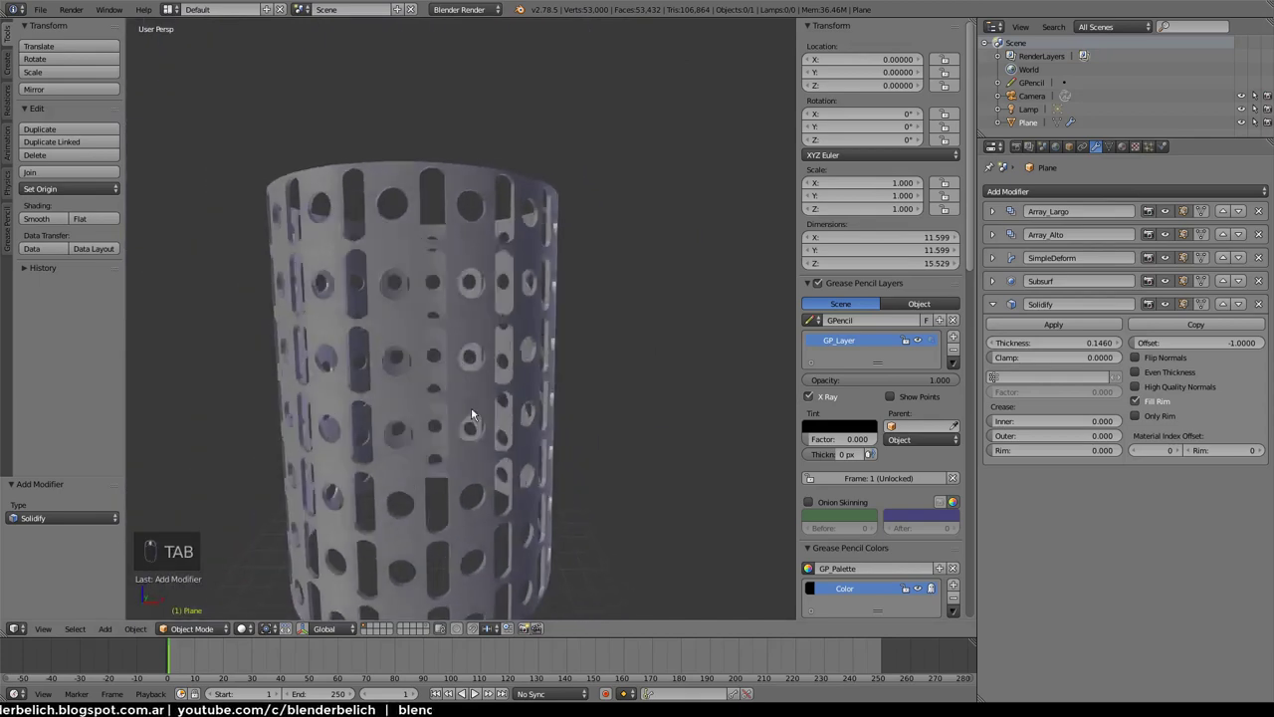
Add a Bevel modifier and inspect the bevelled hole edges up close
{"action": "middle_click", "coordinate": [563, 375]}
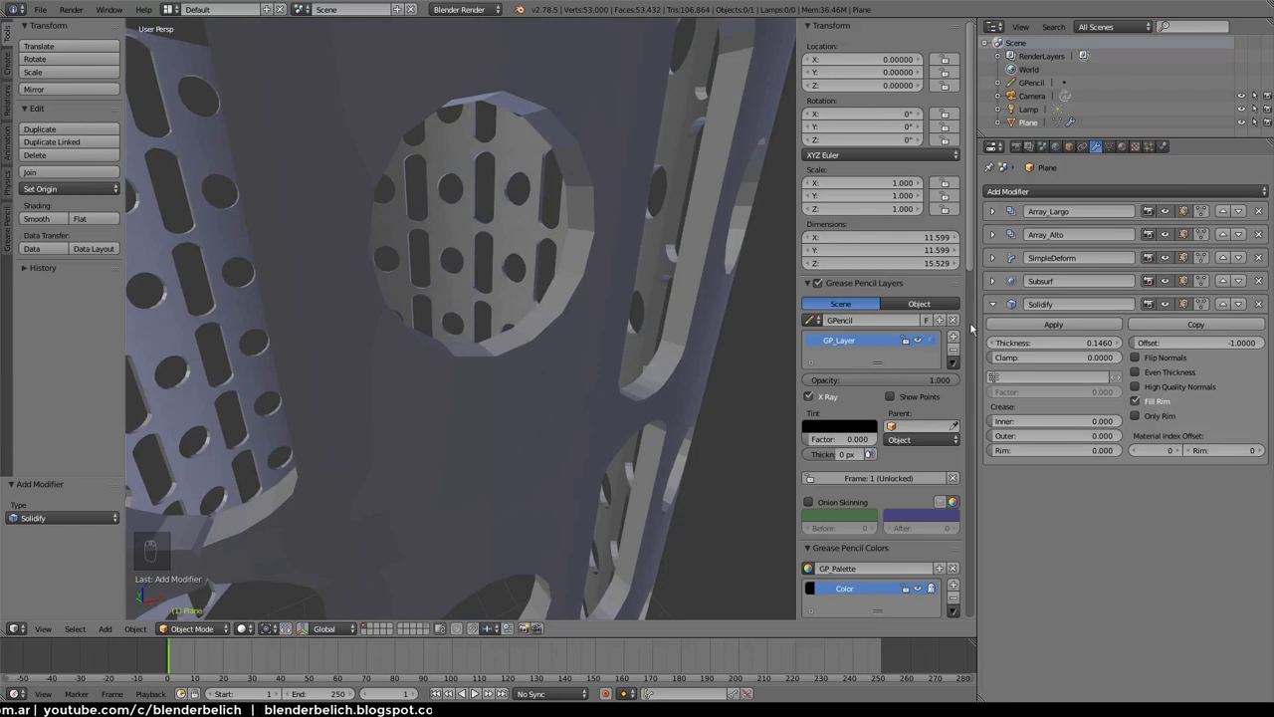
{"action": "left_click_drag", "start_coordinate": [997, 306], "coordinate": [816, 270]}
{"action": "middle_click", "coordinate": [705, 336]}
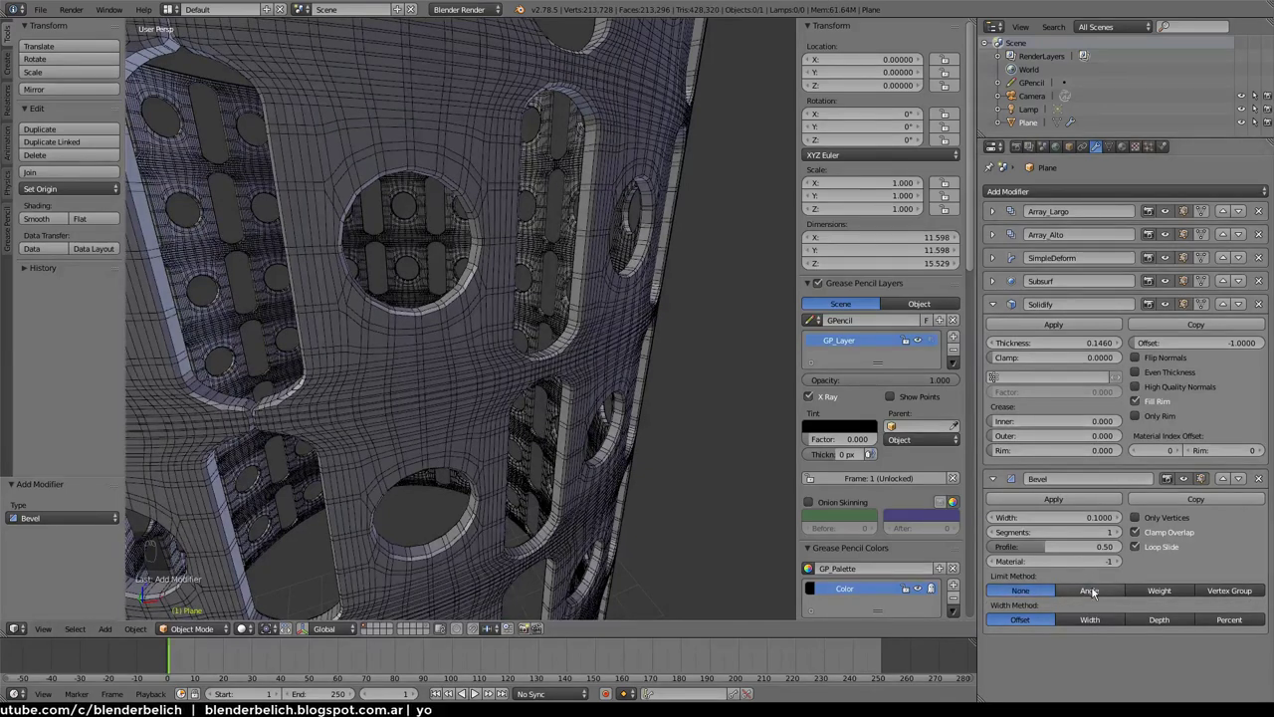
Limit the bevel by angle with 3 segments and hide the wireframe overlay
{"action": "left_click", "coordinate": [1098, 596]}
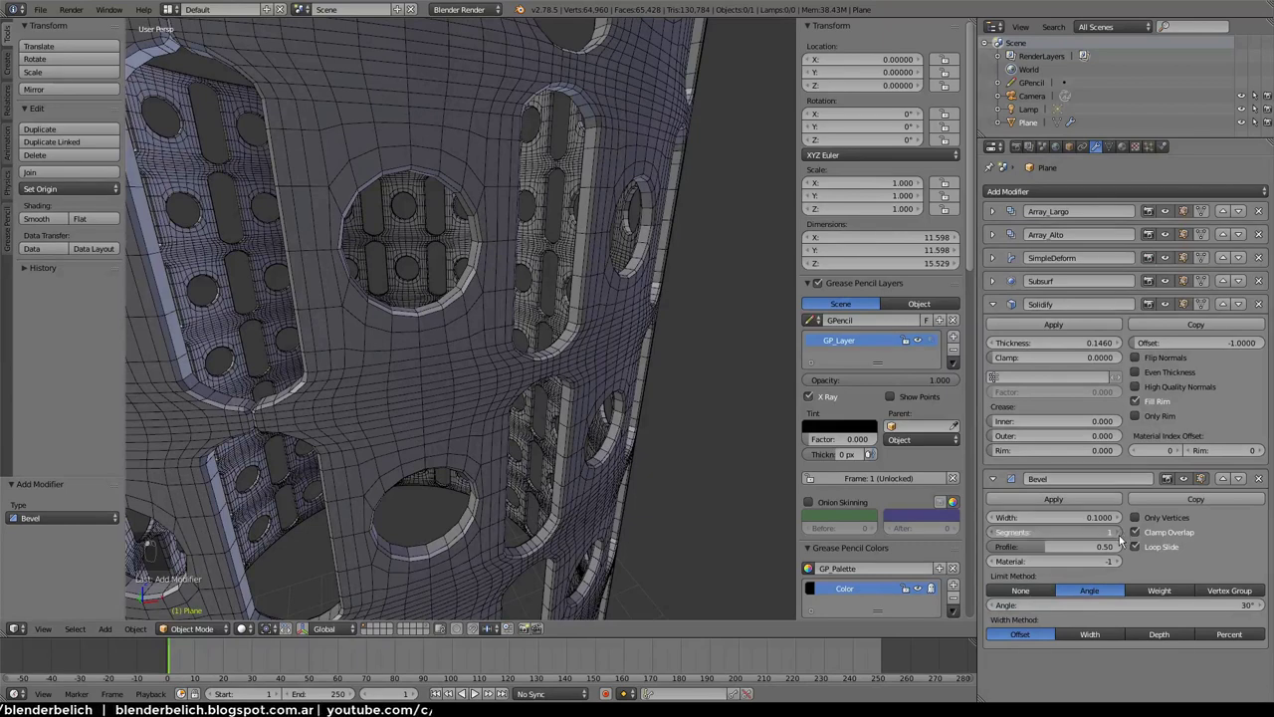
{"action": "left_click_drag", "start_coordinate": [1123, 542], "coordinate": [1063, 148]}
{"action": "left_click", "coordinate": [1028, 529]}
{"action": "left_click", "coordinate": [569, 348]}
{"action": "key", "text": "z"}
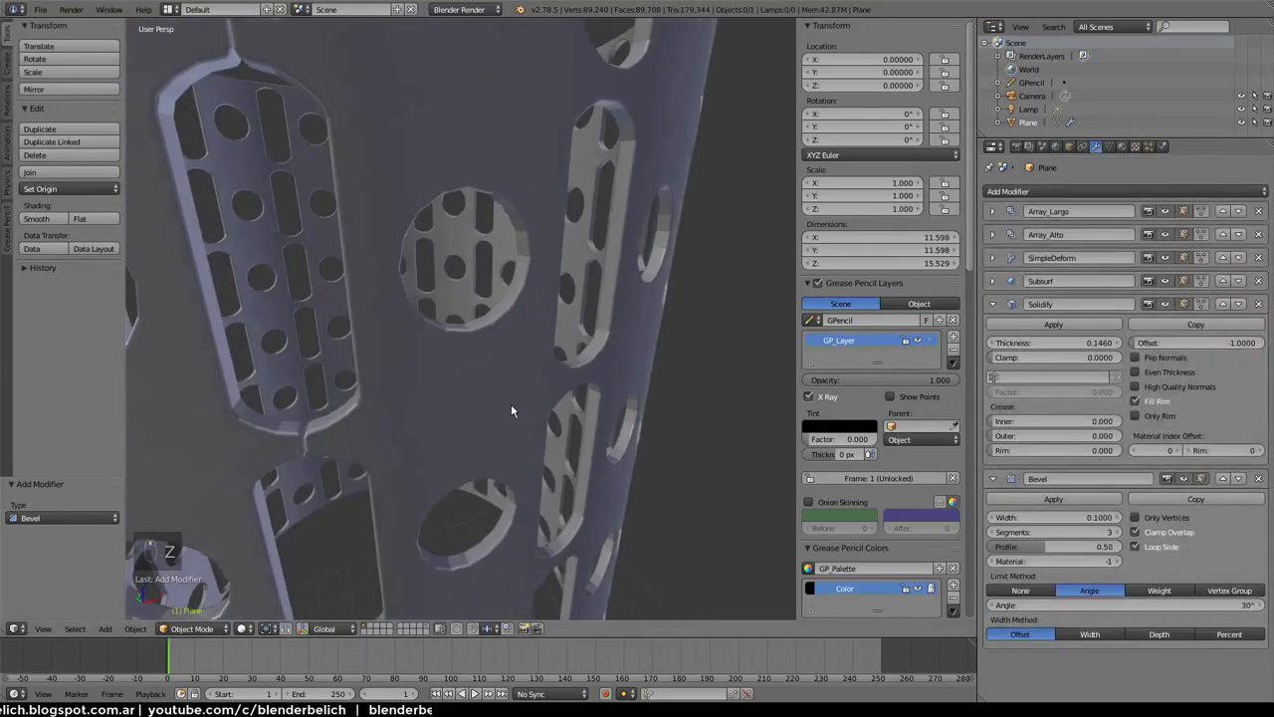
Delete the Bevel modifier and move Solidify above Subsurf in the stack
{"action": "middle_click", "coordinate": [514, 401]}
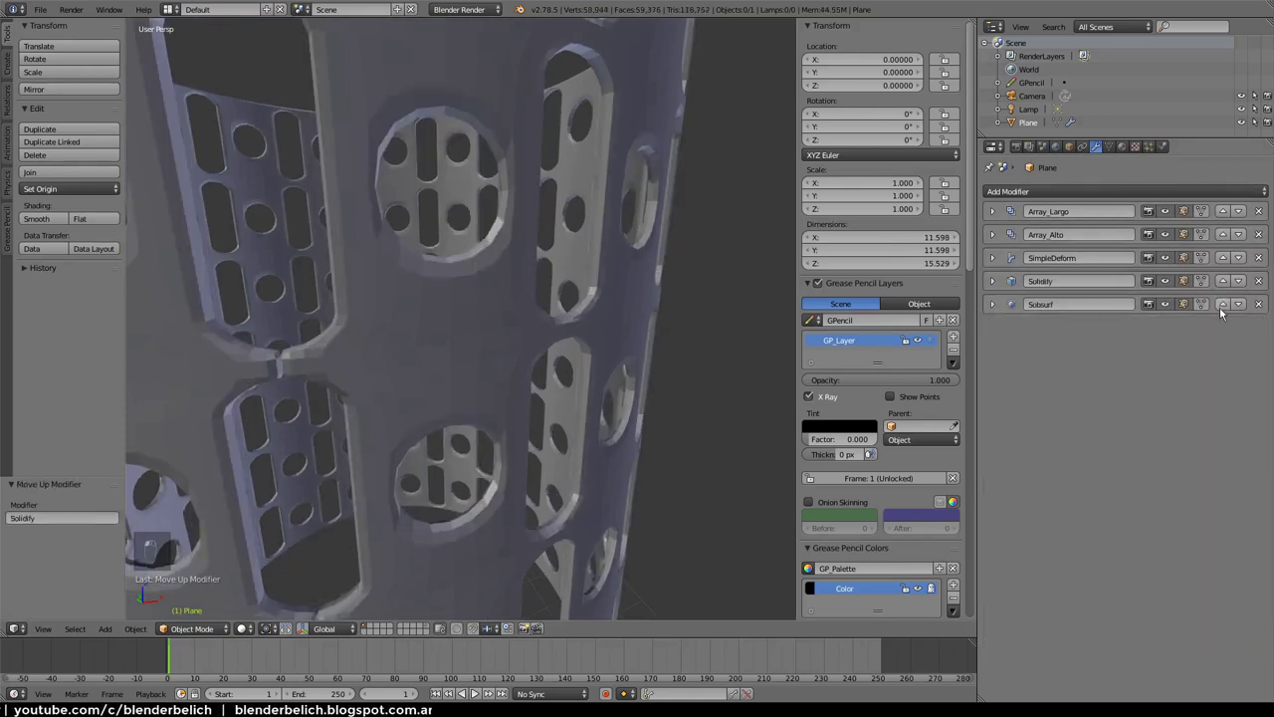
{"action": "middle_click", "coordinate": [575, 286]}
{"action": "left_click_drag", "start_coordinate": [545, 284], "coordinate": [574, 361]}
{"action": "middle_click", "coordinate": [584, 370]}
{"action": "middle_click", "coordinate": [569, 371]}
Give the holder smooth shading from the Tool Shelf
{"action": "middle_click", "coordinate": [96, 174]}
{"action": "left_click_drag", "start_coordinate": [10, 40], "coordinate": [54, 220]}
{"action": "left_click_drag", "start_coordinate": [399, 187], "coordinate": [655, 315]}
{"action": "left_click_drag", "start_coordinate": [655, 314], "coordinate": [630, 187]}
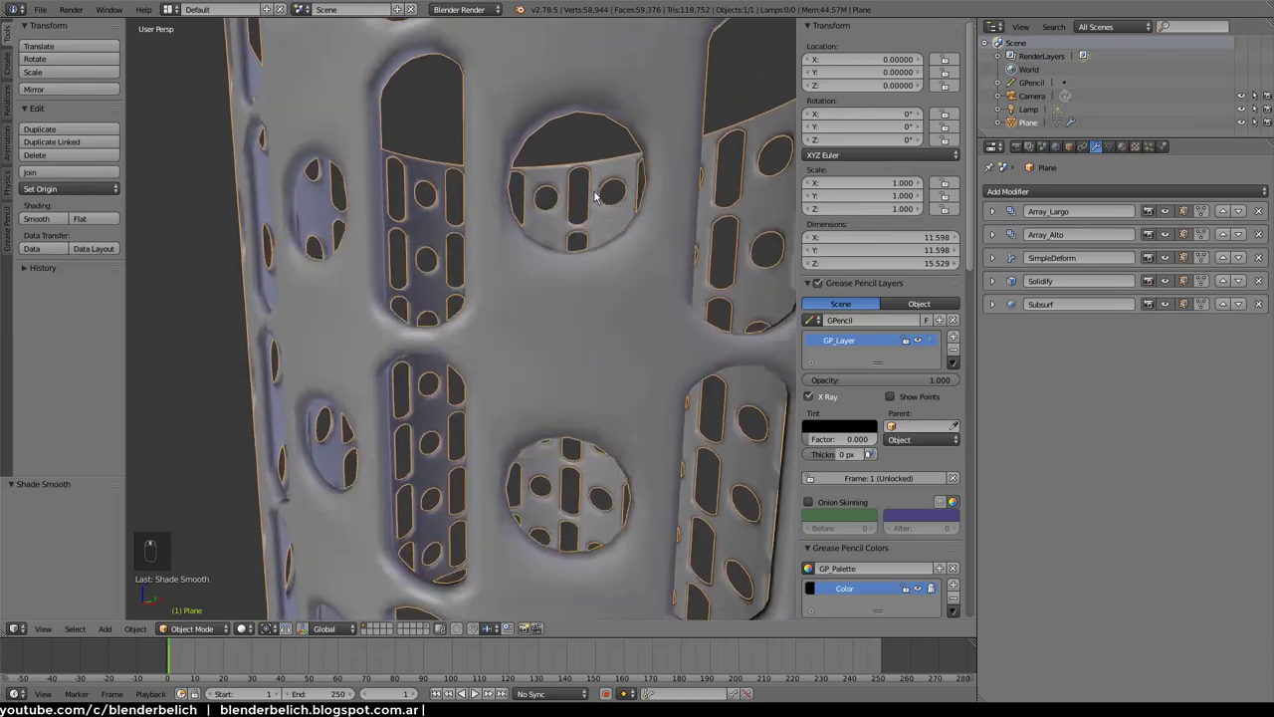
Raise the Solidify inner and outer crease values for the rim
{"action": "left_click_drag", "start_coordinate": [596, 223], "coordinate": [994, 308]}
{"action": "left_click_drag", "start_coordinate": [994, 307], "coordinate": [609, 341]}
{"action": "middle_click", "coordinate": [613, 345]}
{"action": "left_click_drag", "start_coordinate": [998, 302], "coordinate": [646, 341]}
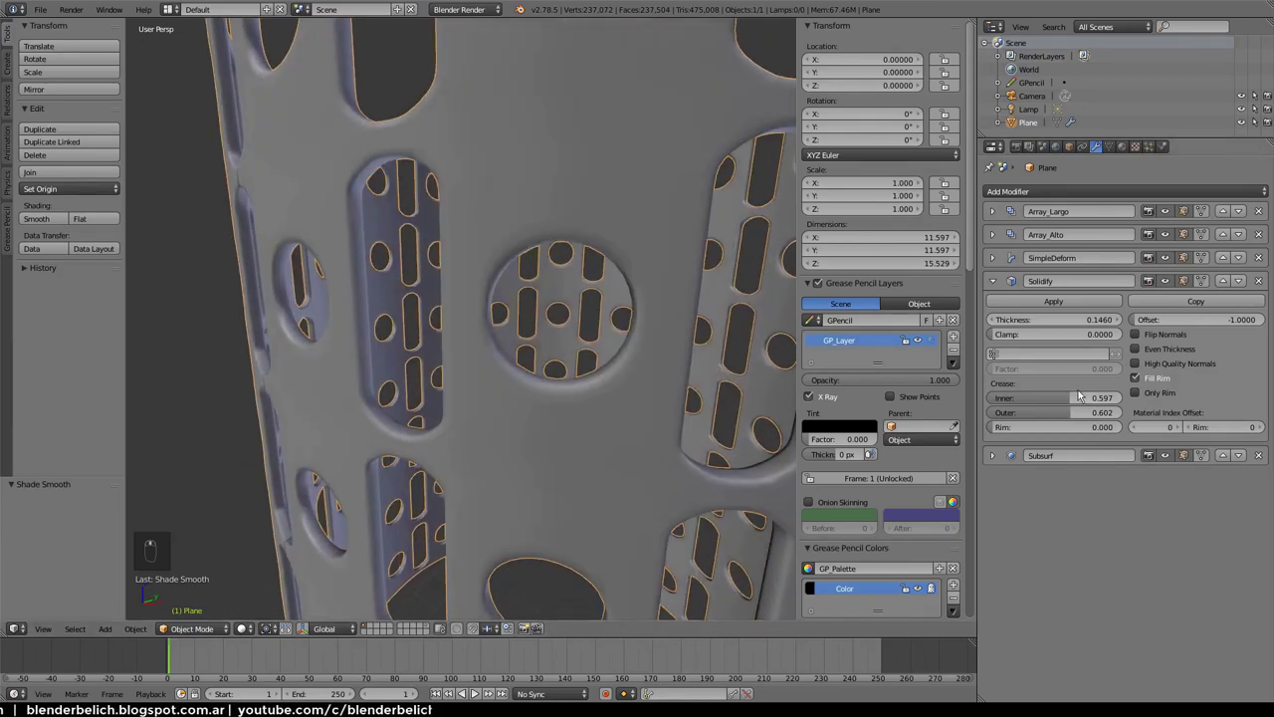
{"action": "left_click_drag", "start_coordinate": [1080, 401], "coordinate": [607, 415]}
{"action": "left_click_drag", "start_coordinate": [607, 415], "coordinate": [613, 328]}
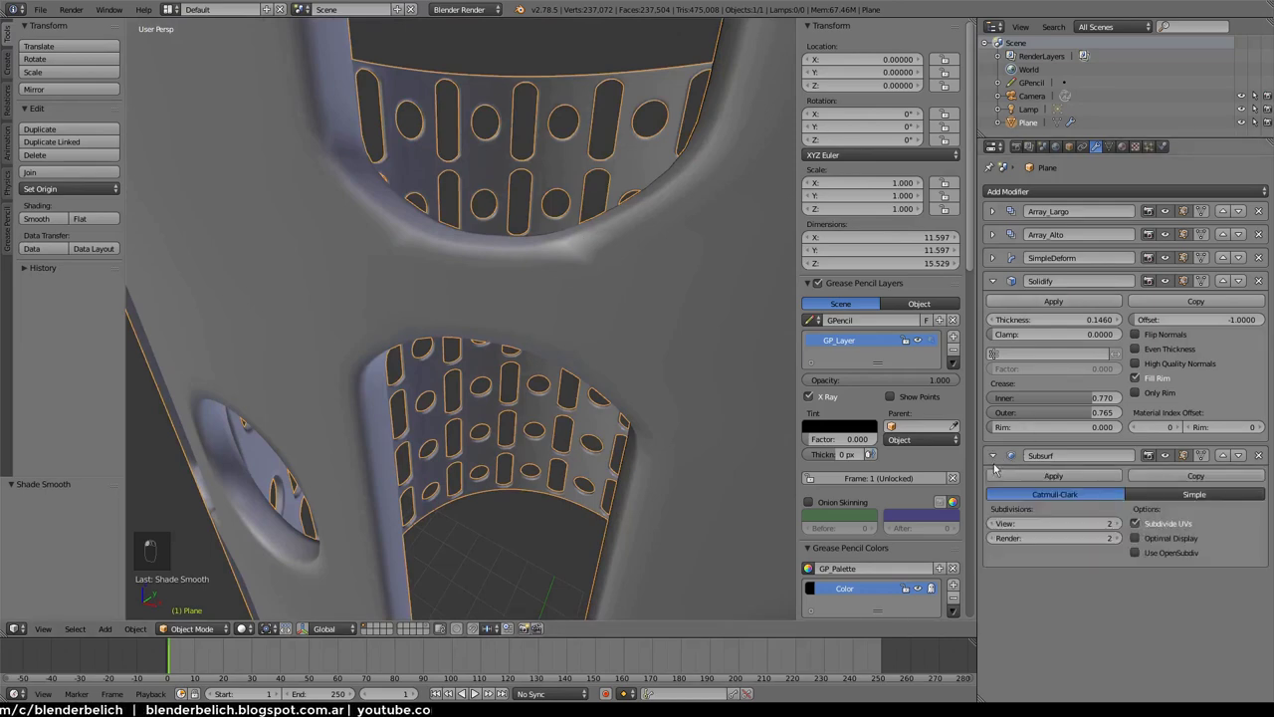
Set Subsurf view subdivisions to 3 and settle both rim creases at 0.500
{"action": "left_click_drag", "start_coordinate": [1121, 533], "coordinate": [625, 214]}
{"action": "left_click_drag", "start_coordinate": [625, 301], "coordinate": [604, 422]}
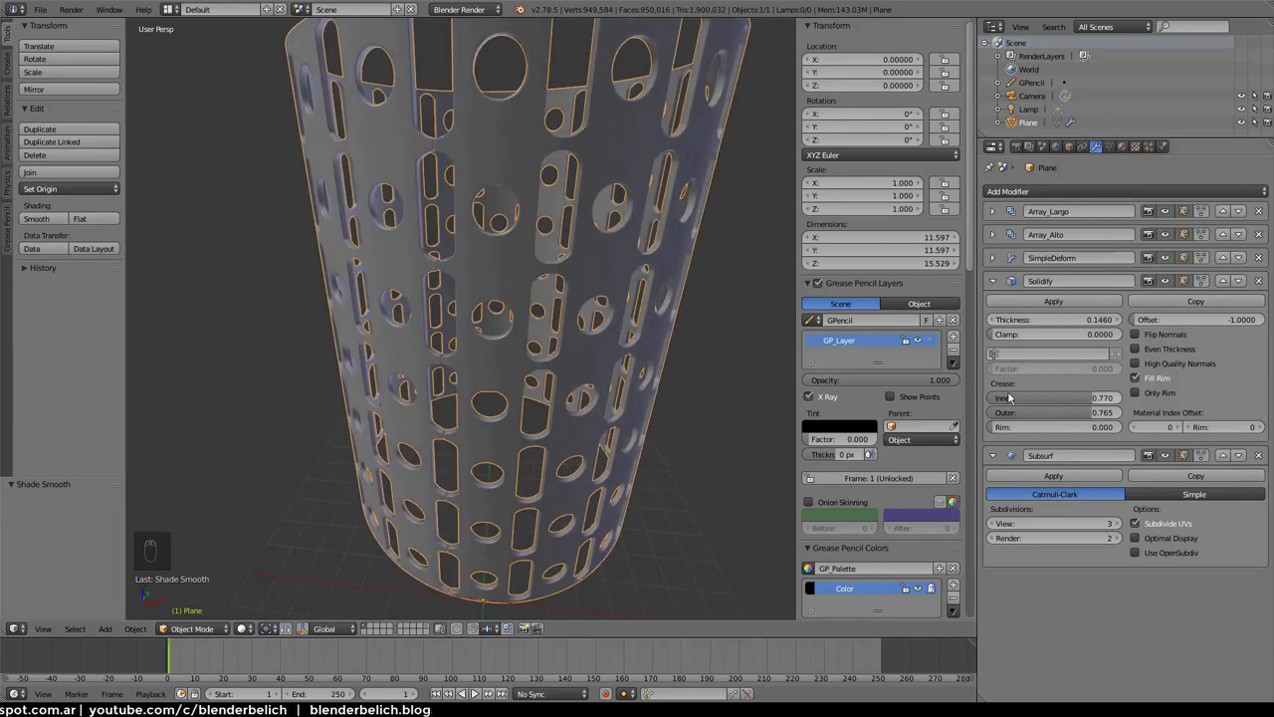
{"action": "left_click_drag", "start_coordinate": [1088, 402], "coordinate": [1059, 292]}
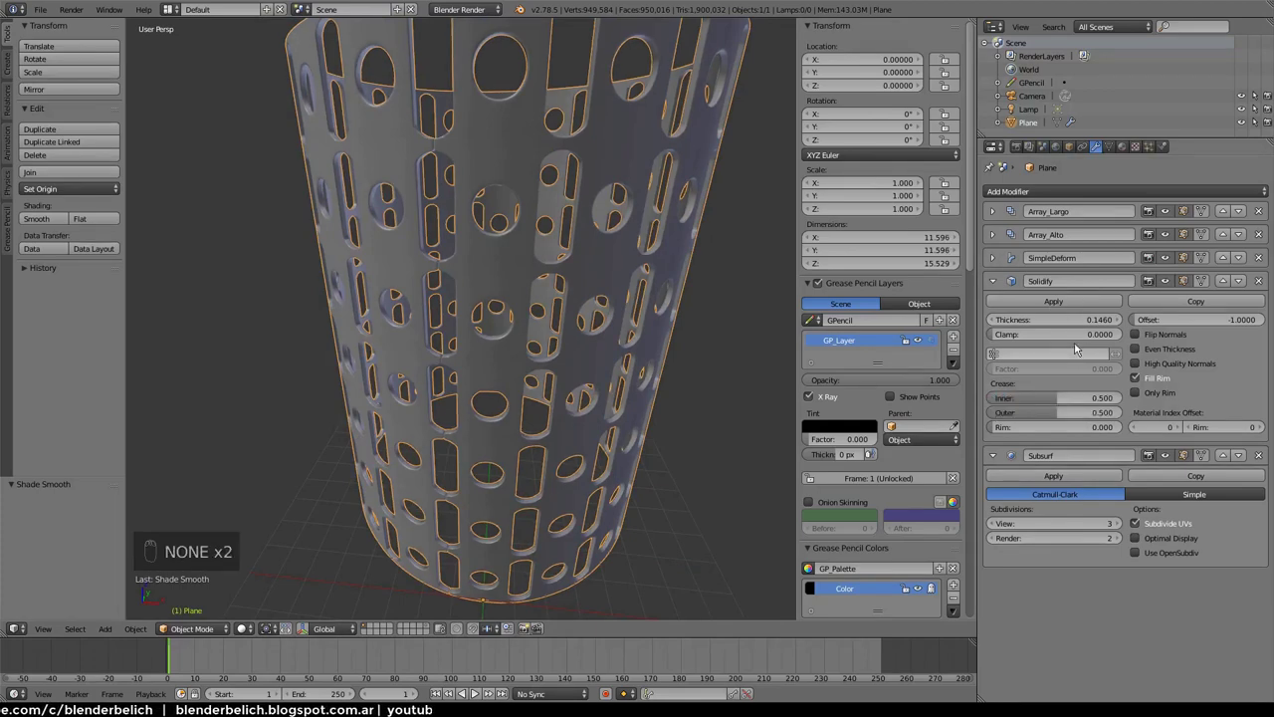
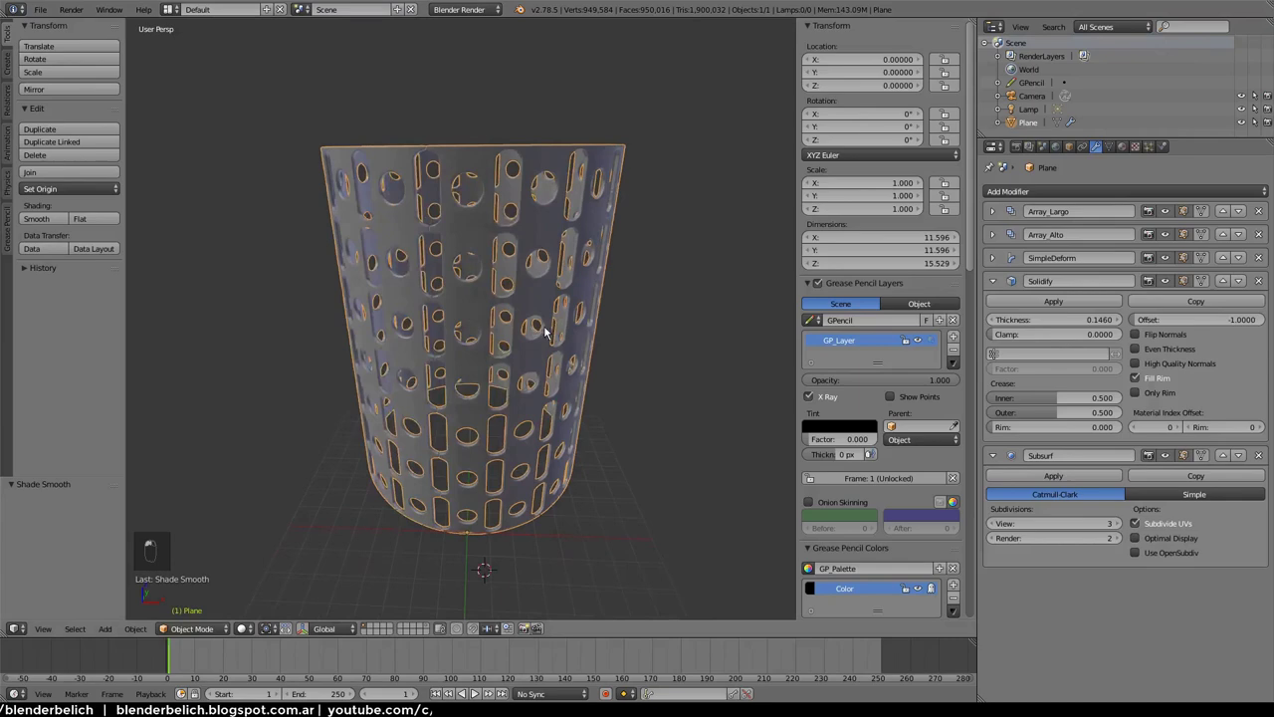
Orbit around the holder to inspect the holes after switching Subsurf to Simple
{"action": "left_click_drag", "start_coordinate": [542, 347], "coordinate": [997, 285]}
{"action": "left_click_drag", "start_coordinate": [998, 285], "coordinate": [561, 399]}
{"action": "left_click_drag", "start_coordinate": [566, 358], "coordinate": [995, 211]}
{"action": "left_click_drag", "start_coordinate": [995, 211], "coordinate": [552, 266]}
{"action": "left_click_drag", "start_coordinate": [553, 266], "coordinate": [583, 316]}
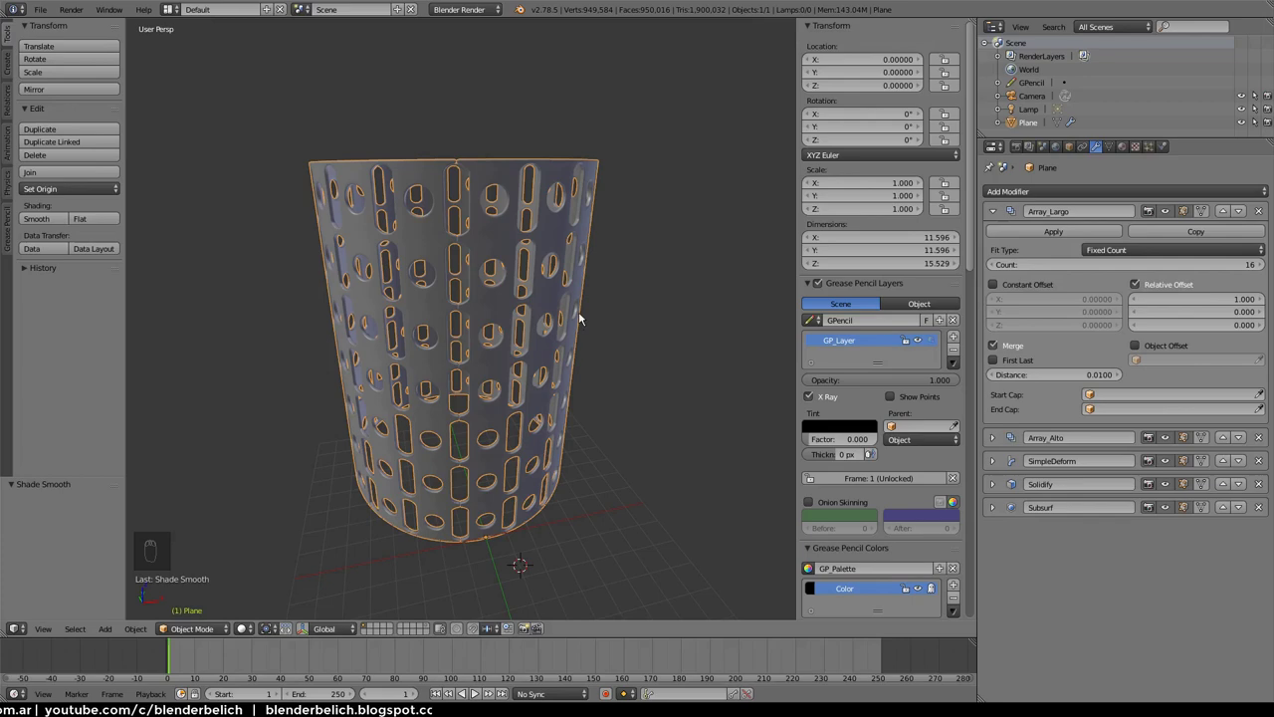
Apply Array_Largo, Array_Alto and the SimpleDeform bend, keeping Solidify and Subsurf, then enter Edit Mode
{"action": "middle_click", "coordinate": [573, 289]}
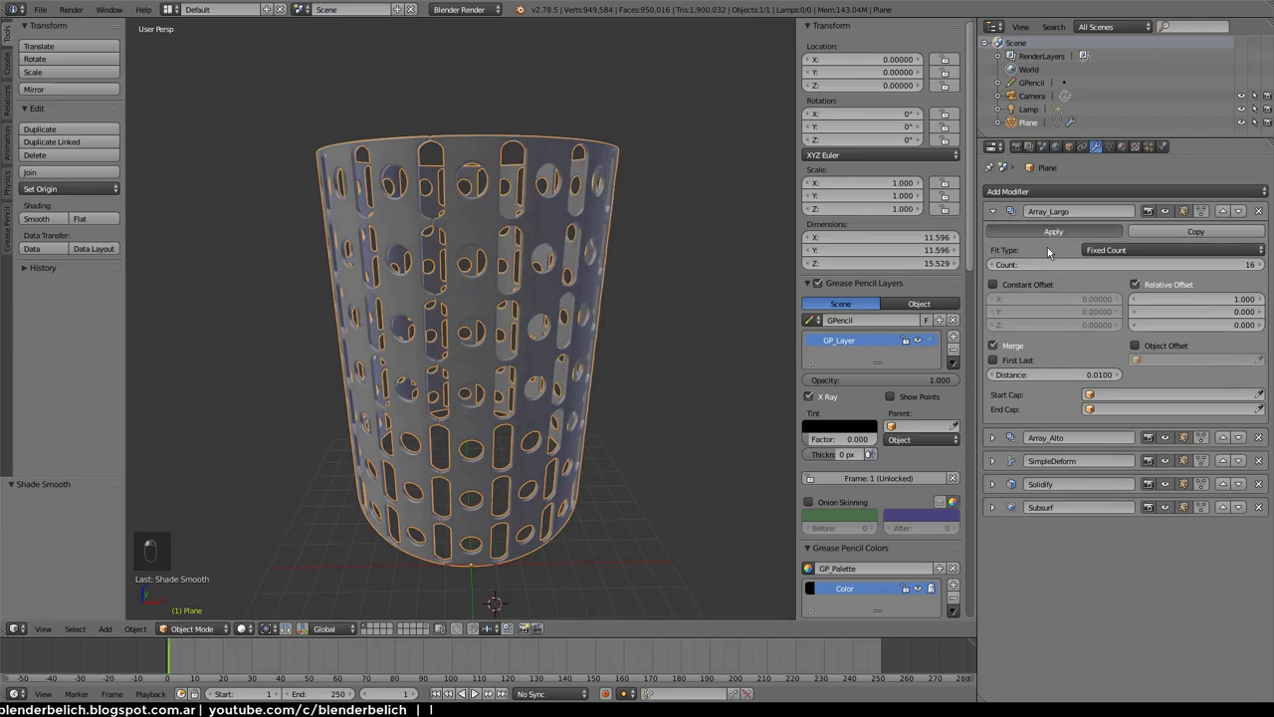
{"action": "left_click_drag", "start_coordinate": [1051, 250], "coordinate": [604, 346]}
{"action": "left_click_drag", "start_coordinate": [617, 362], "coordinate": [515, 313]}
{"action": "left_click", "coordinate": [515, 313]}
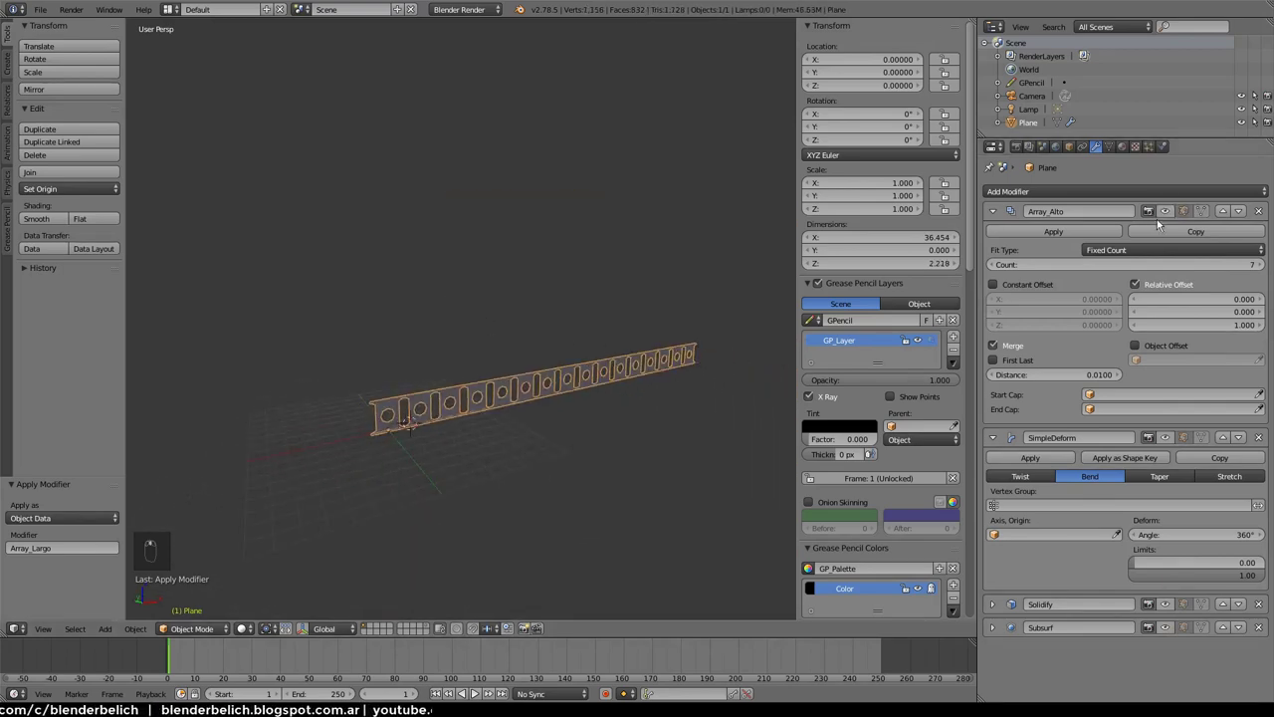
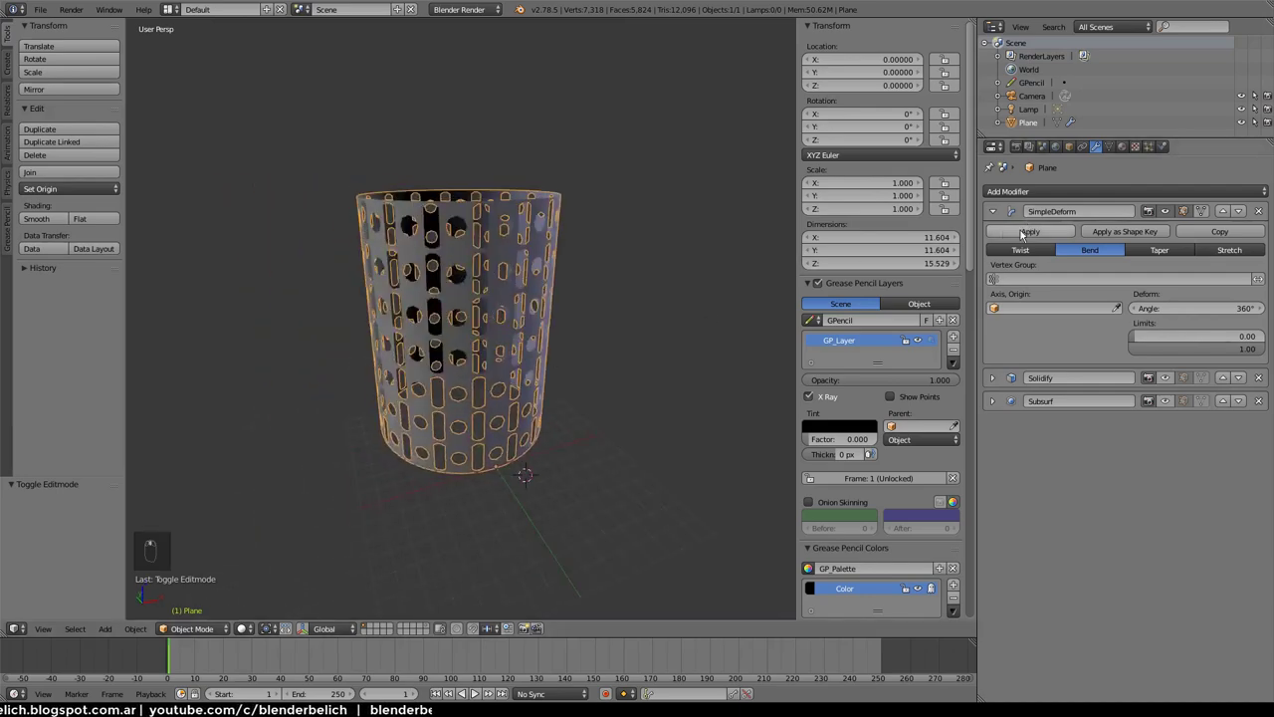
{"action": "left_click", "coordinate": [1026, 233]}
{"action": "key", "text": "Tab"}
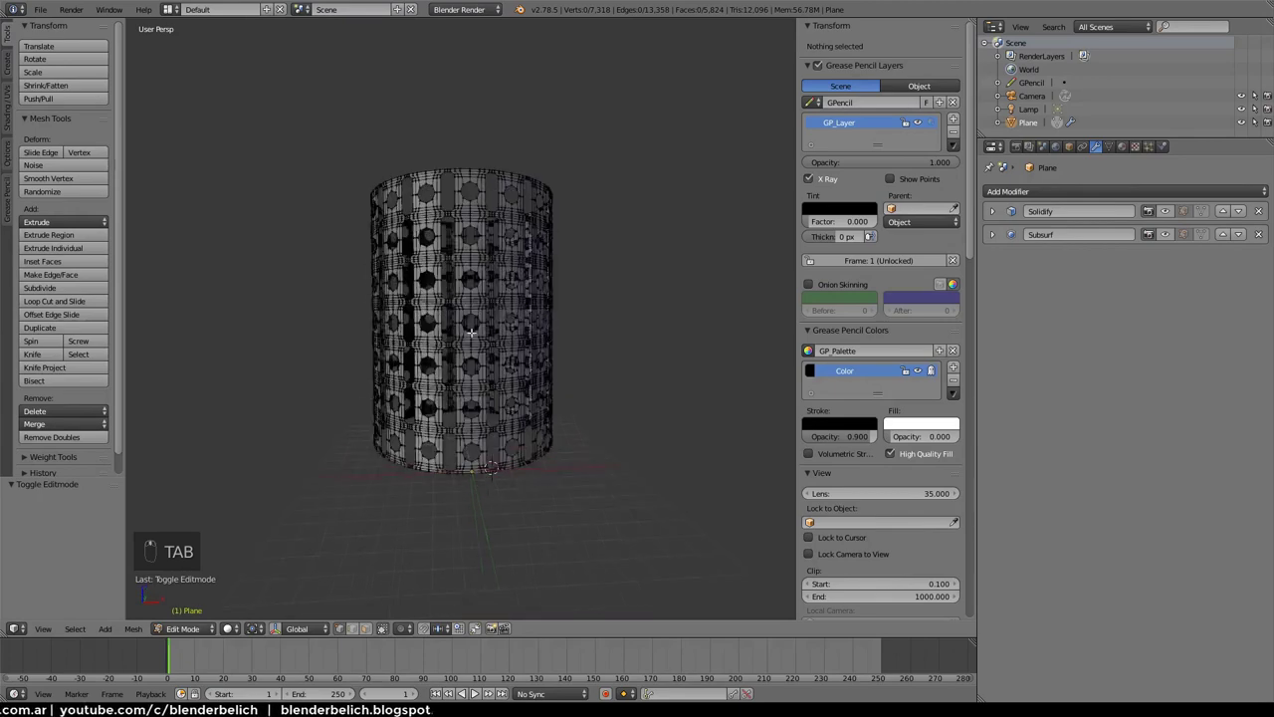
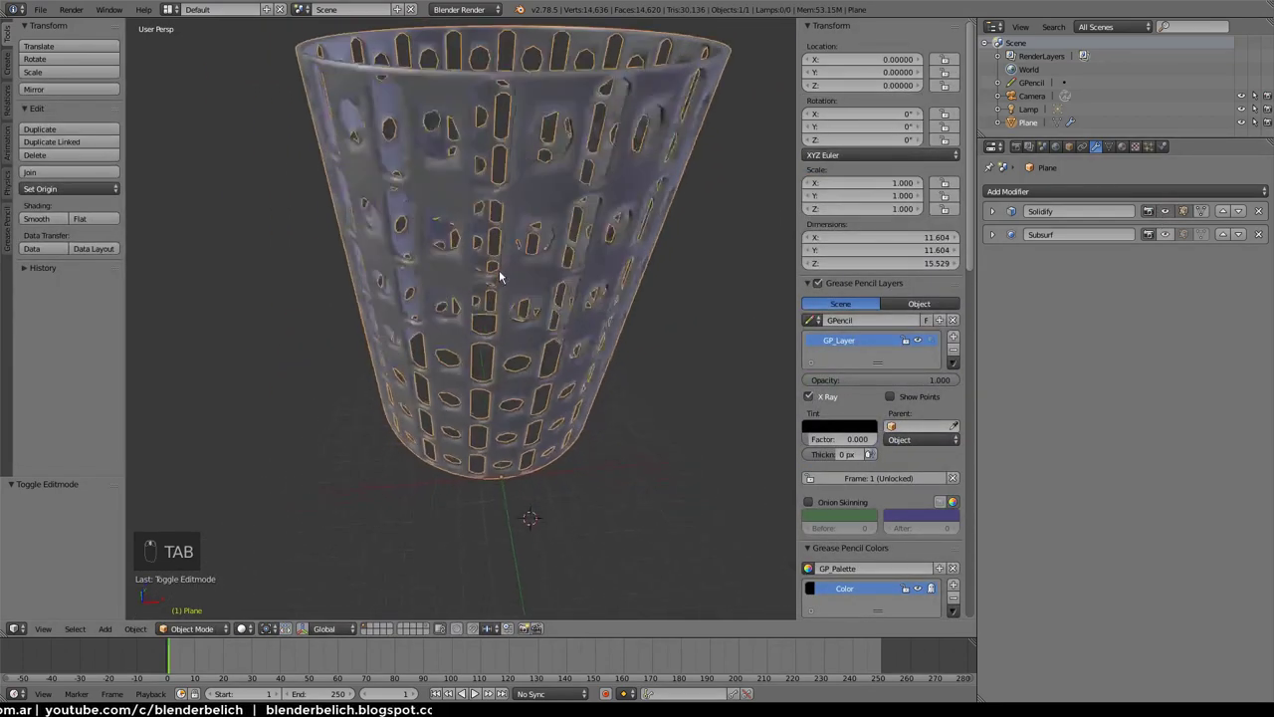
{"action": "key", "text": "Tab"}
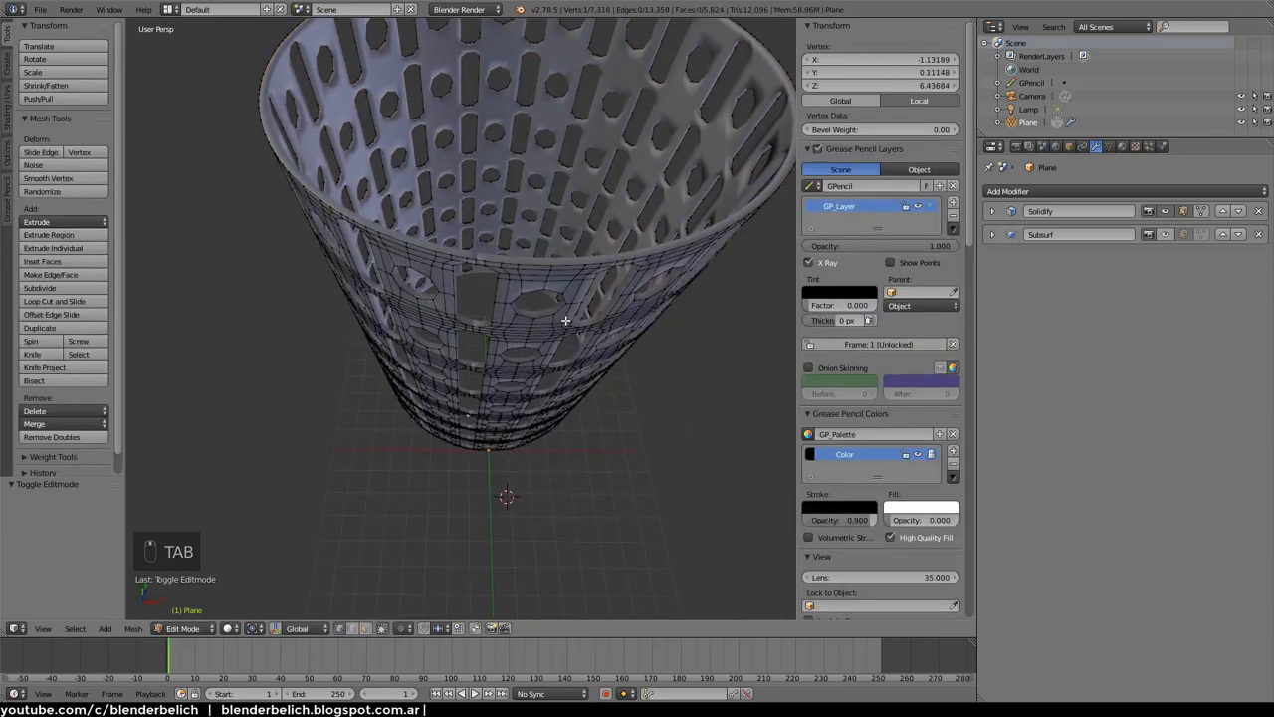
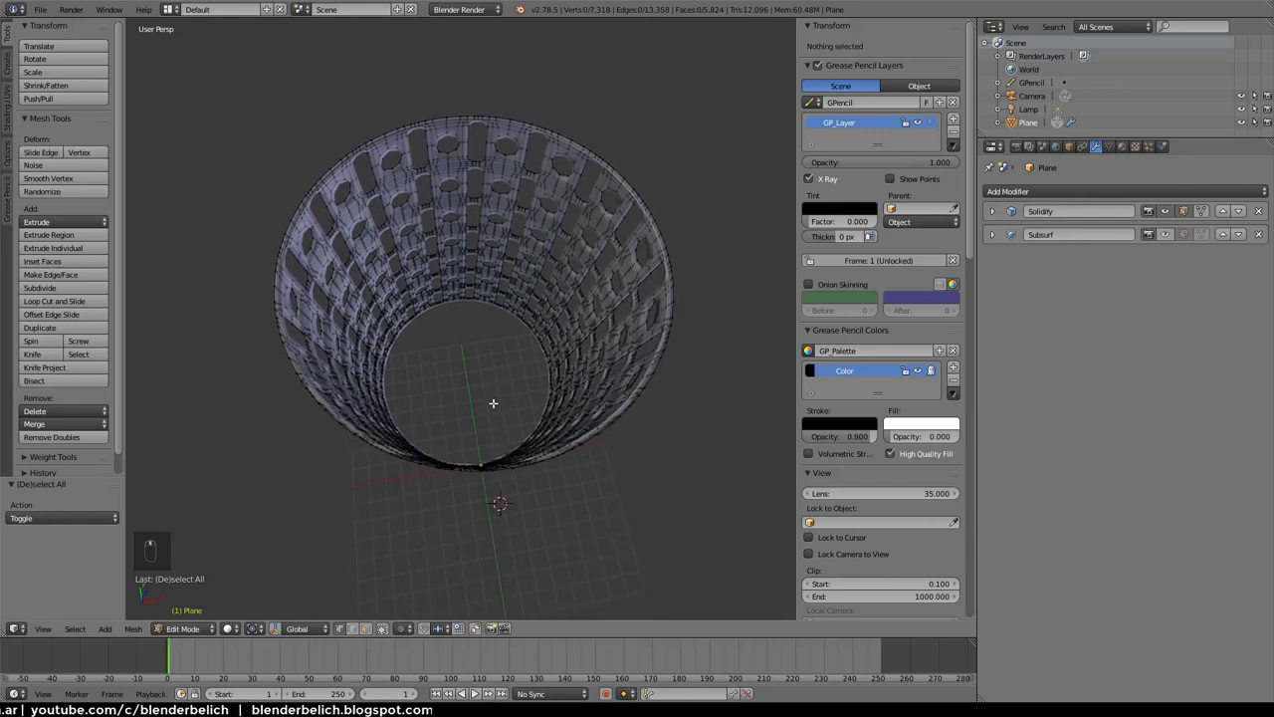
Box-select the seam vertices with occlusion off and adjust the Remove Doubles merge distance
{"action": "key", "text": "alt+b"}
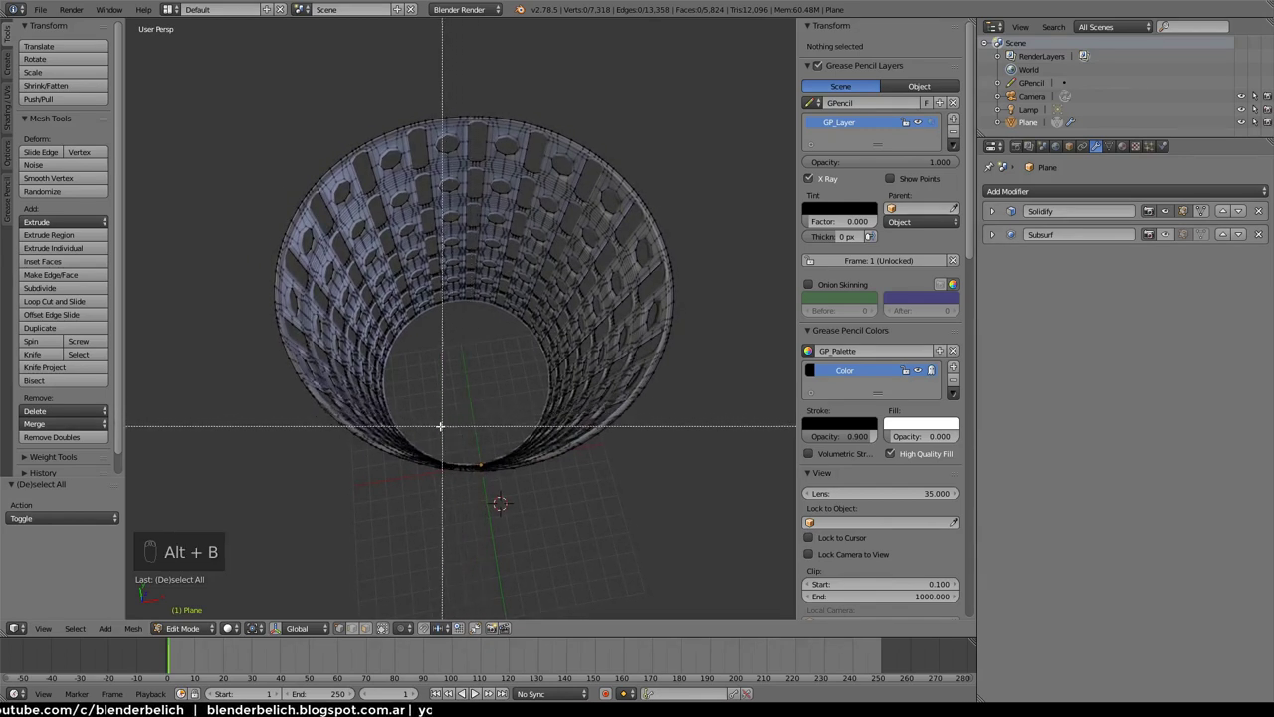
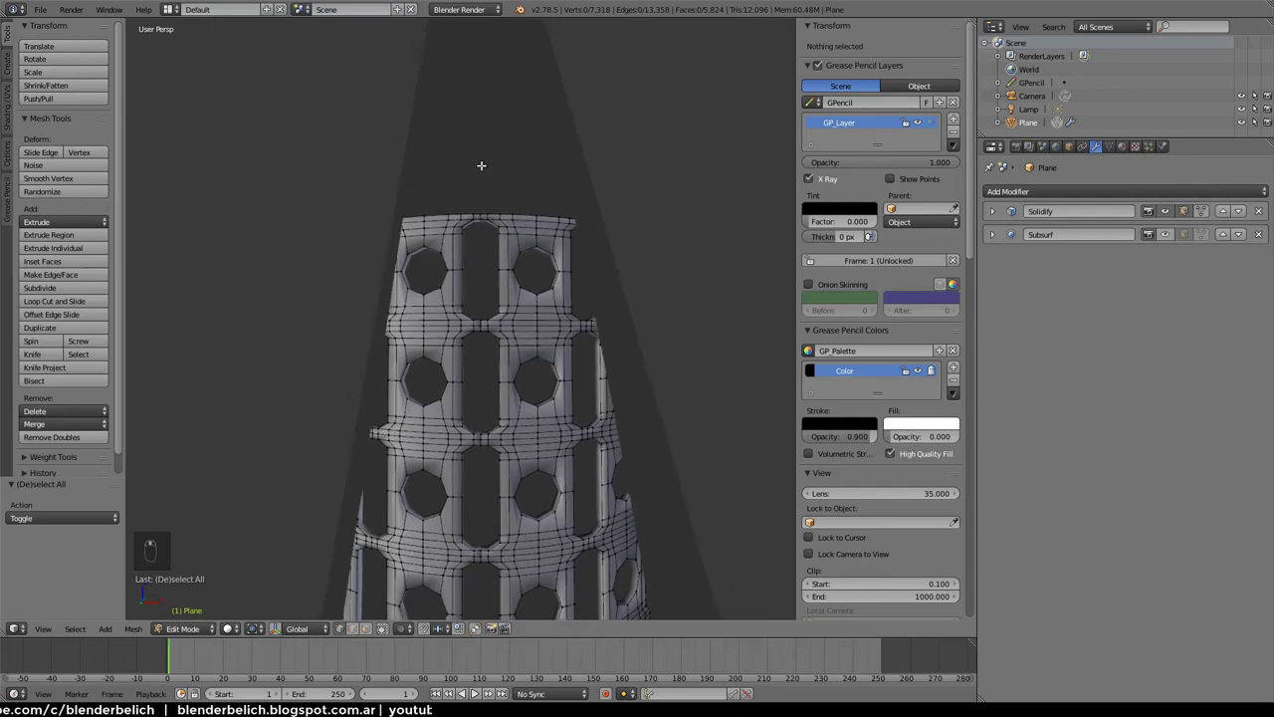
{"action": "key", "text": "b"}
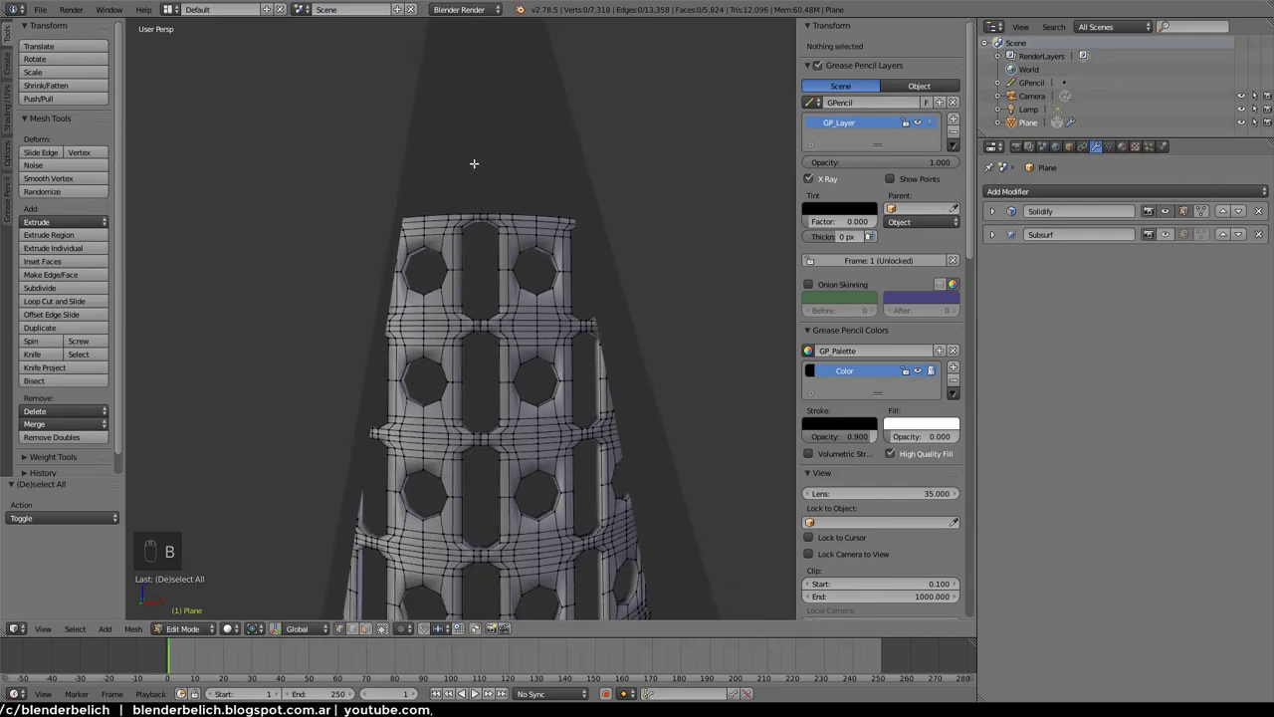
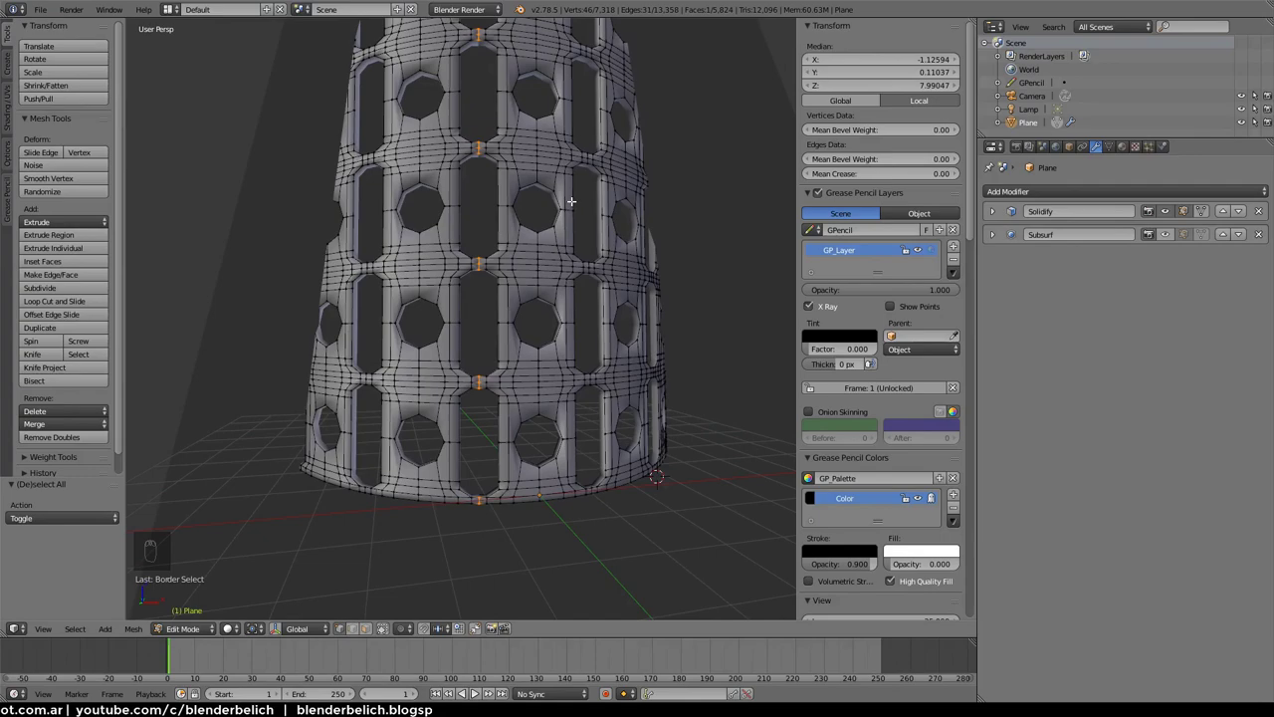
{"action": "key", "text": "alt+b"}
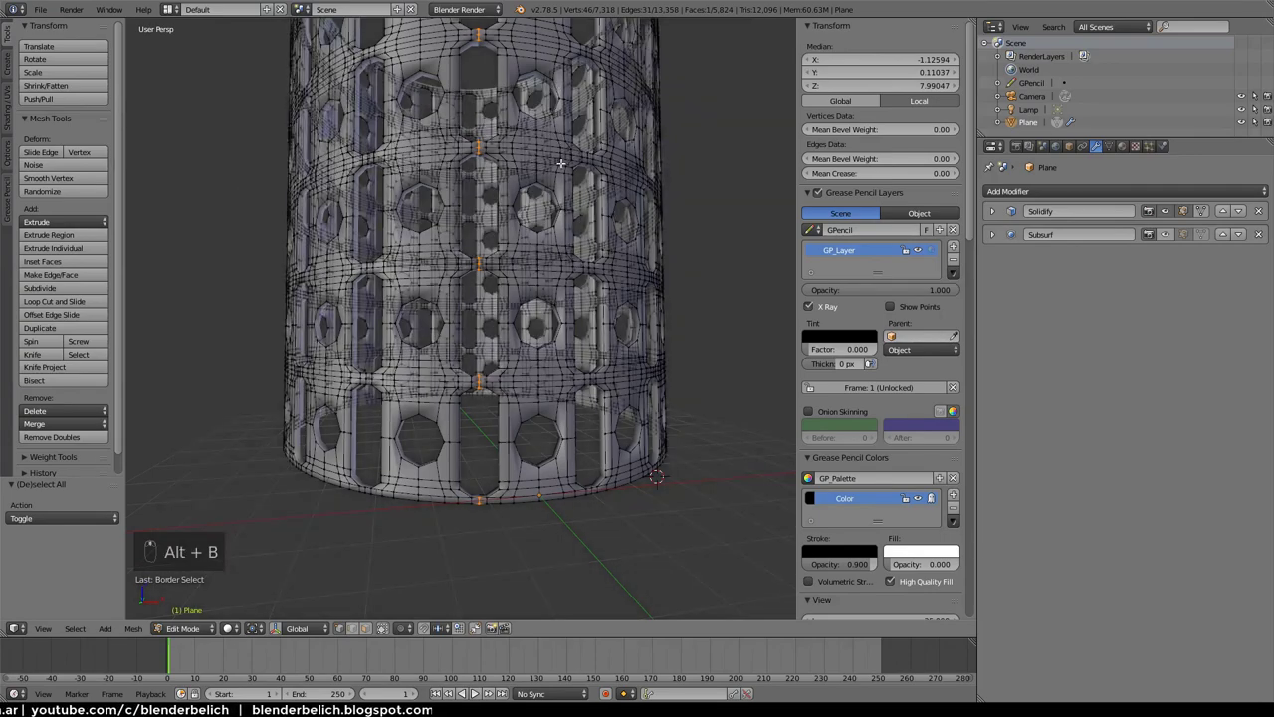
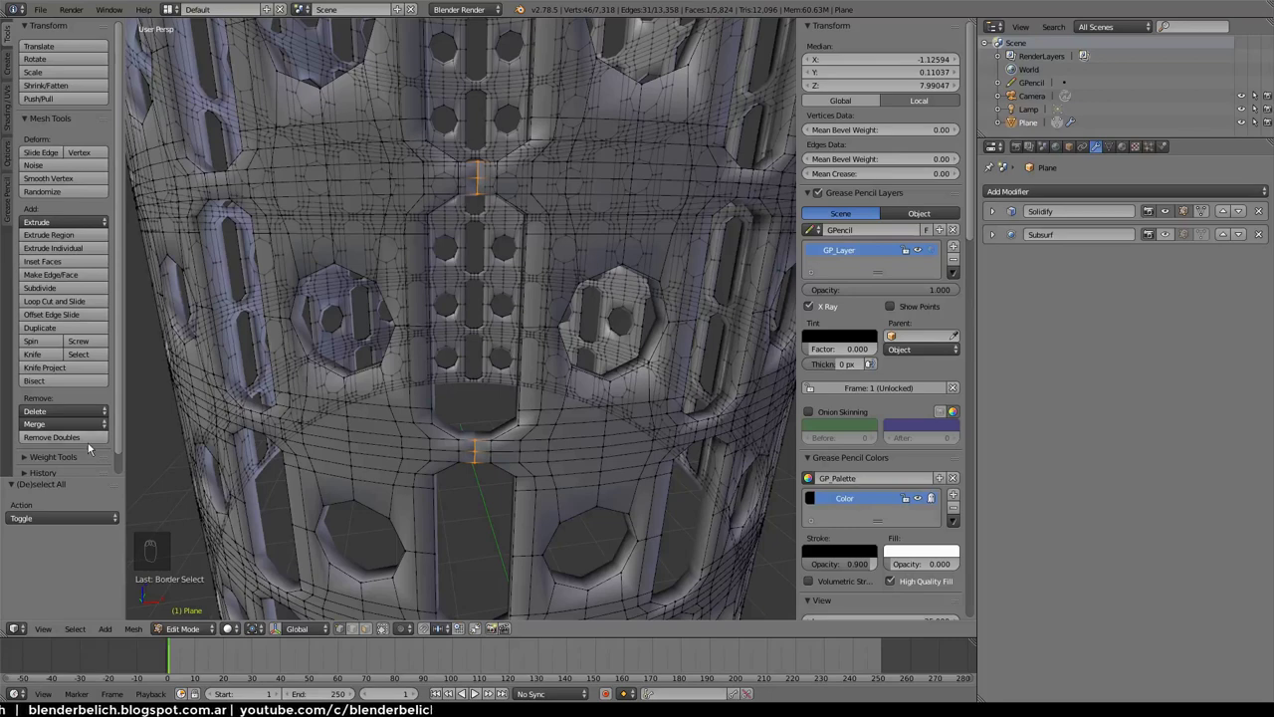
{"action": "left_click_drag", "start_coordinate": [79, 443], "coordinate": [92, 532]}
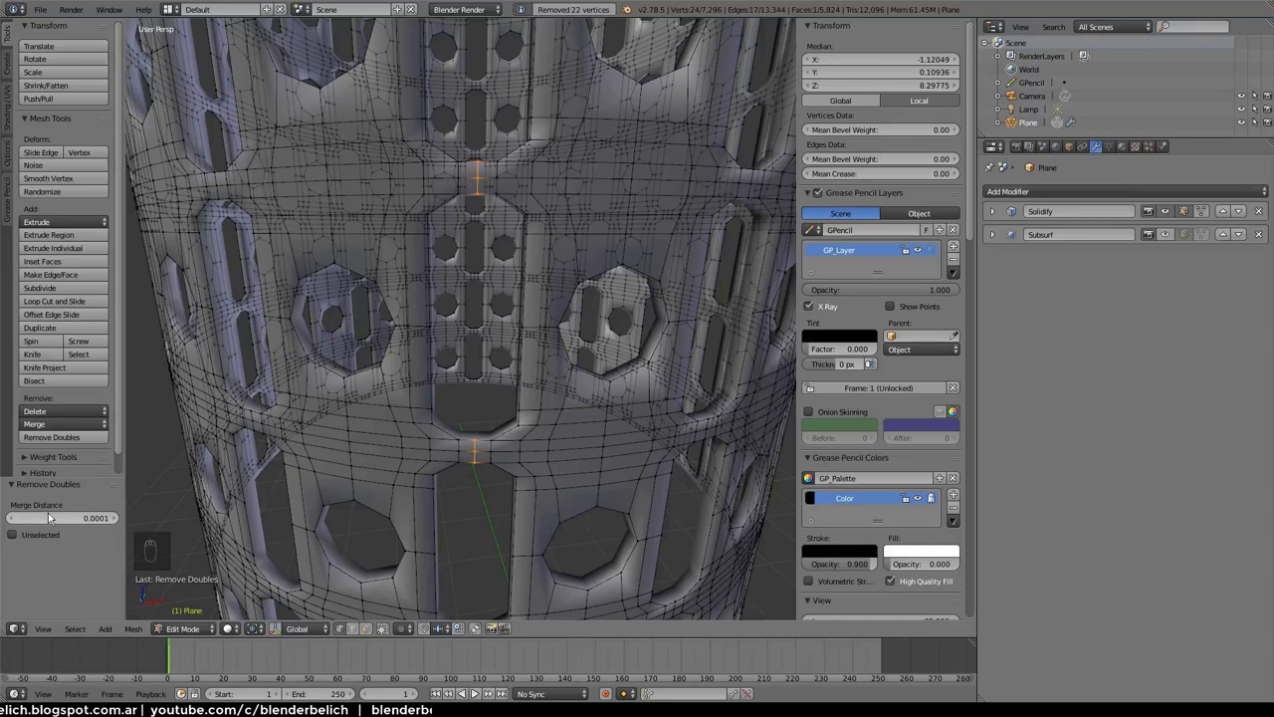
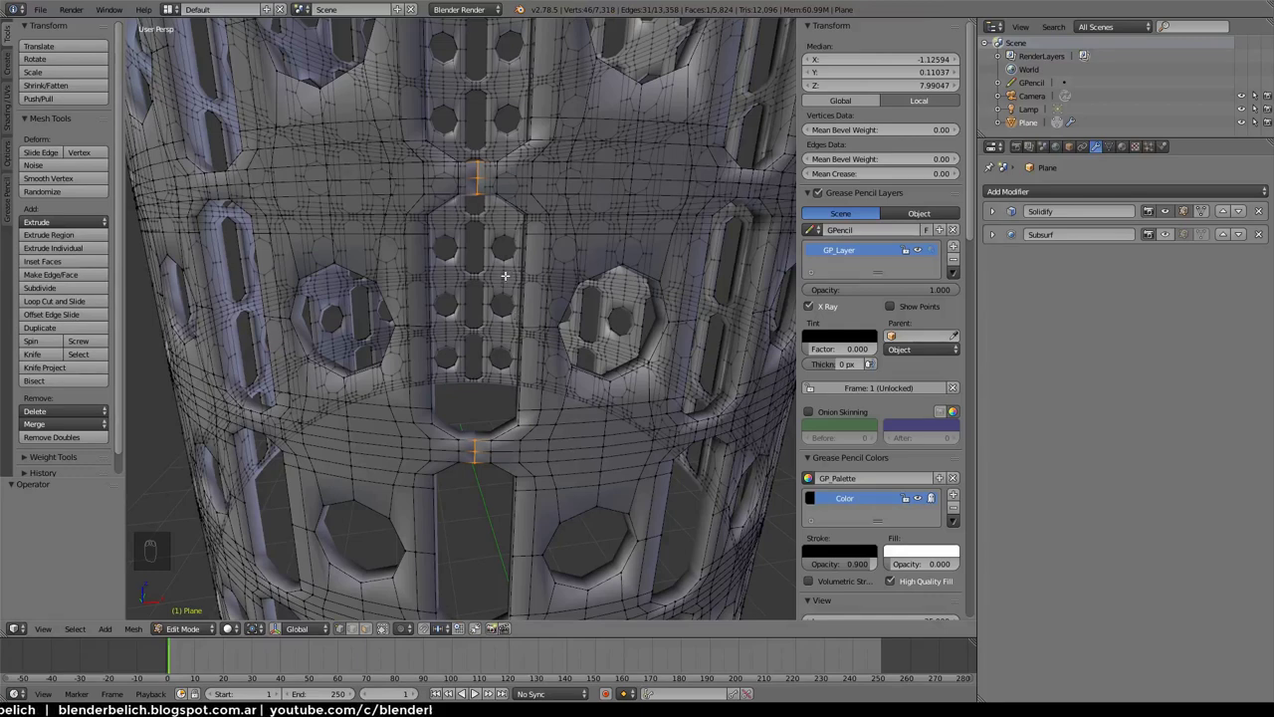
Bring up the vertex operations menu to merge the seam's duplicate vertices
{"action": "key", "text": "ctrl+v"}
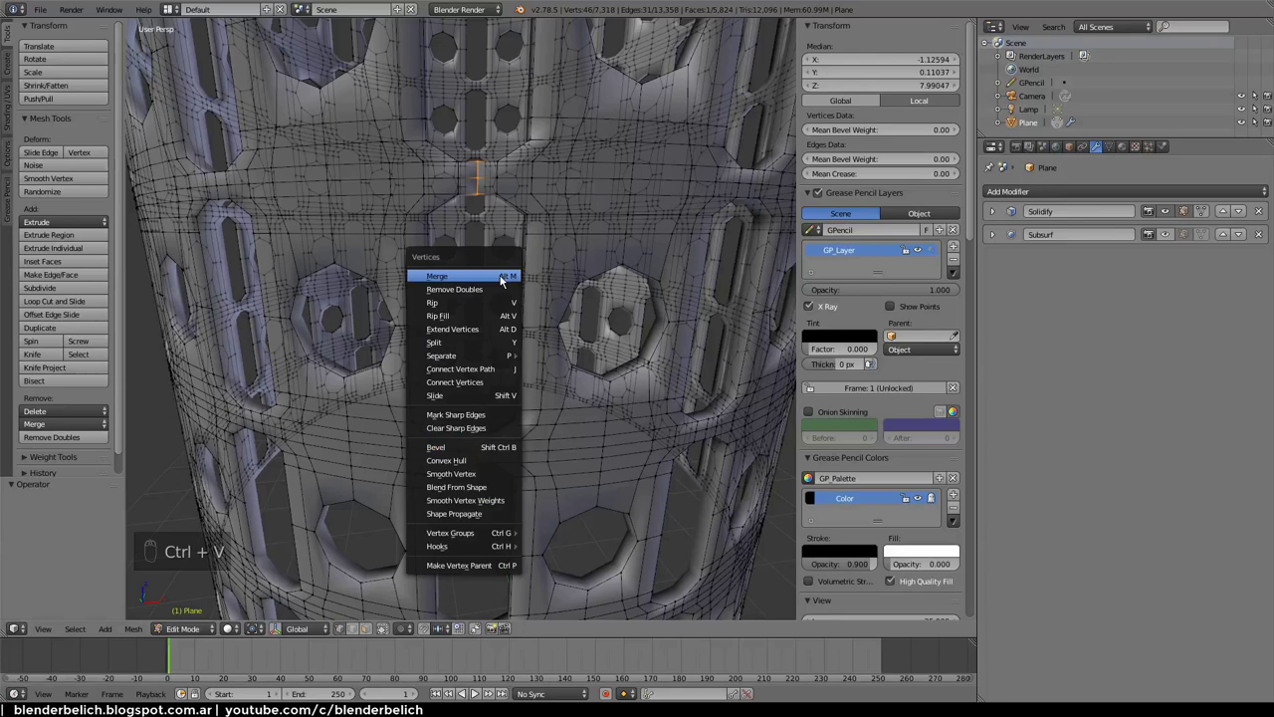
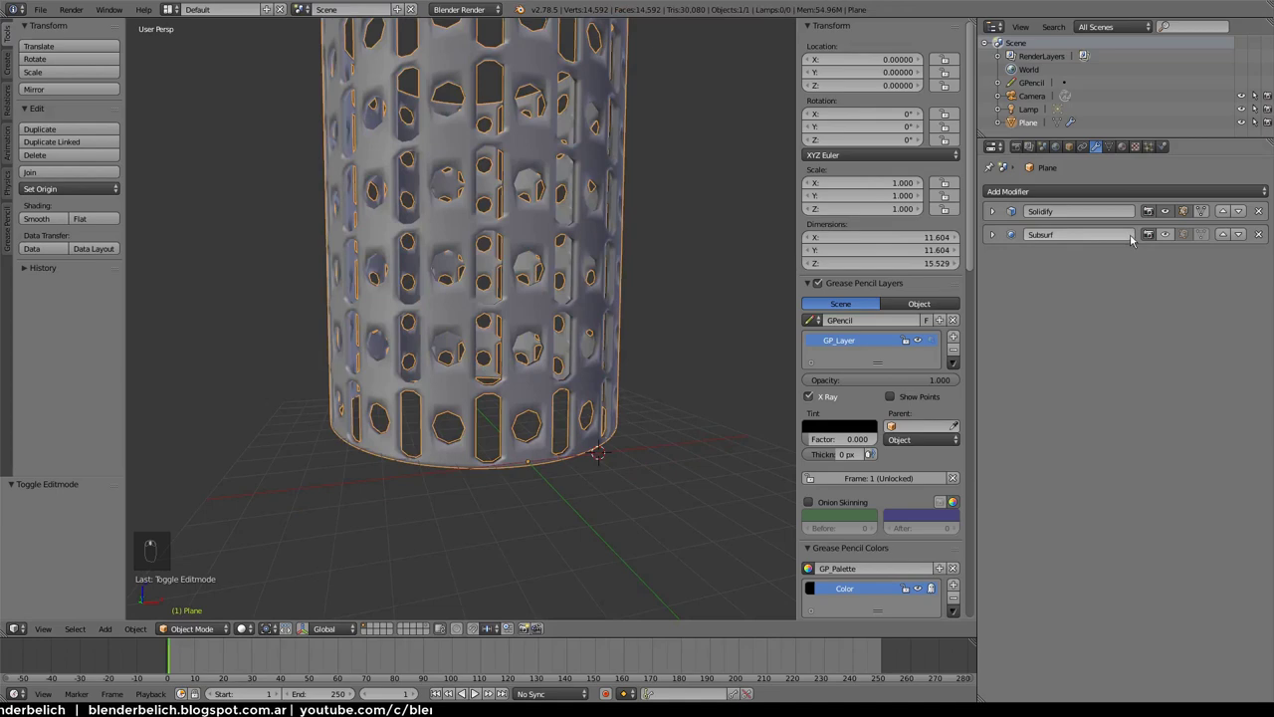
Re-enable Subsurf display so the seam-merged holder shows its smoothed openings
{"action": "left_click_drag", "start_coordinate": [859, 336], "coordinate": [527, 371]}
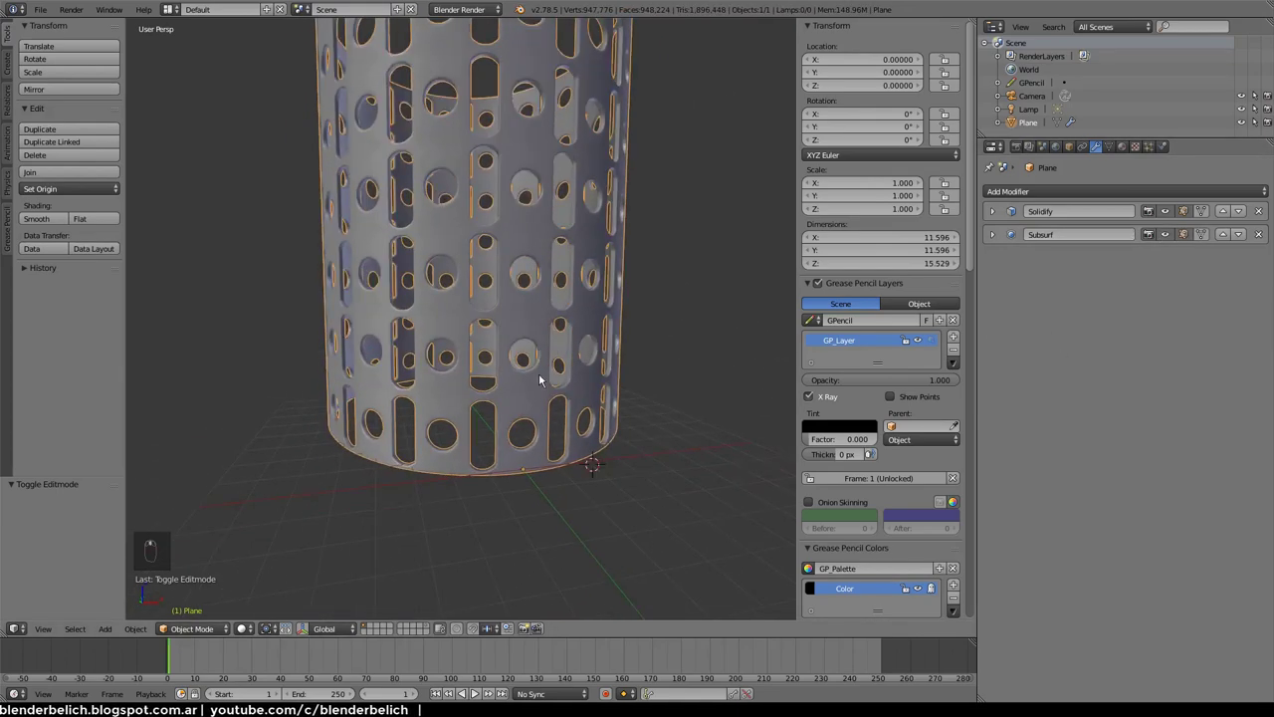
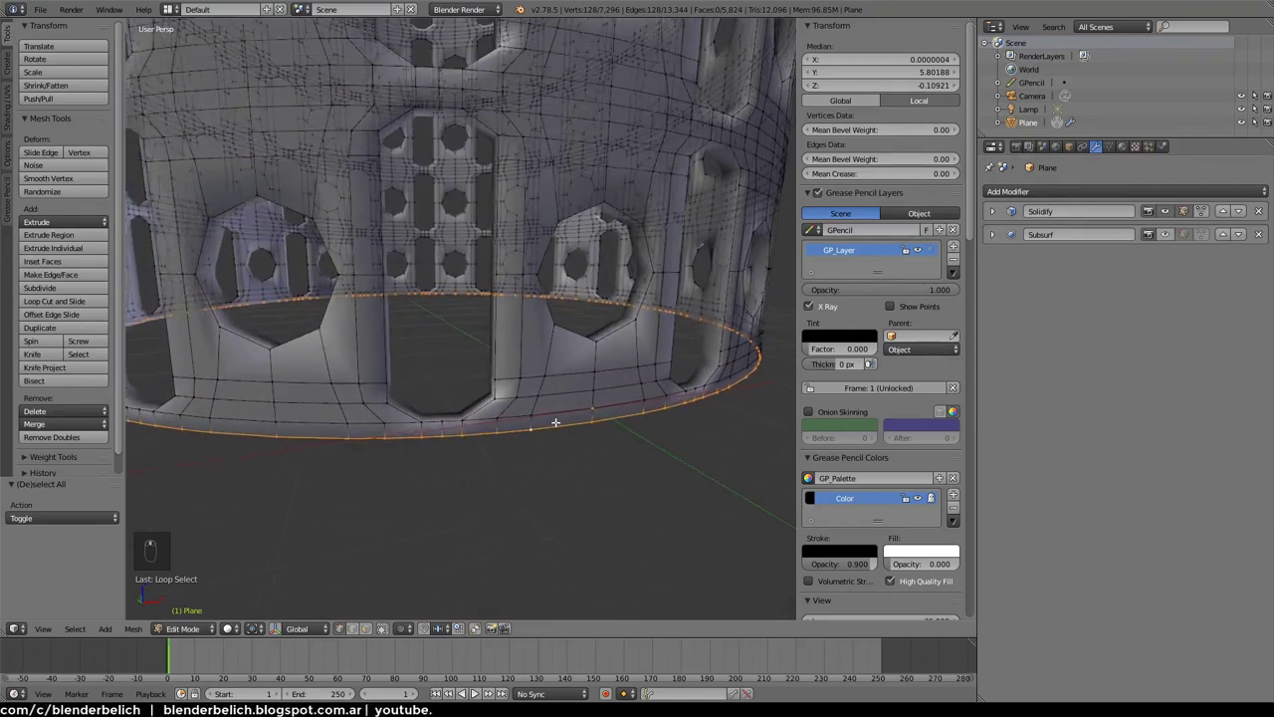
Even out the bottom loop with LoopTools Space and rotate it slightly about Z
{"action": "key", "text": "w"}
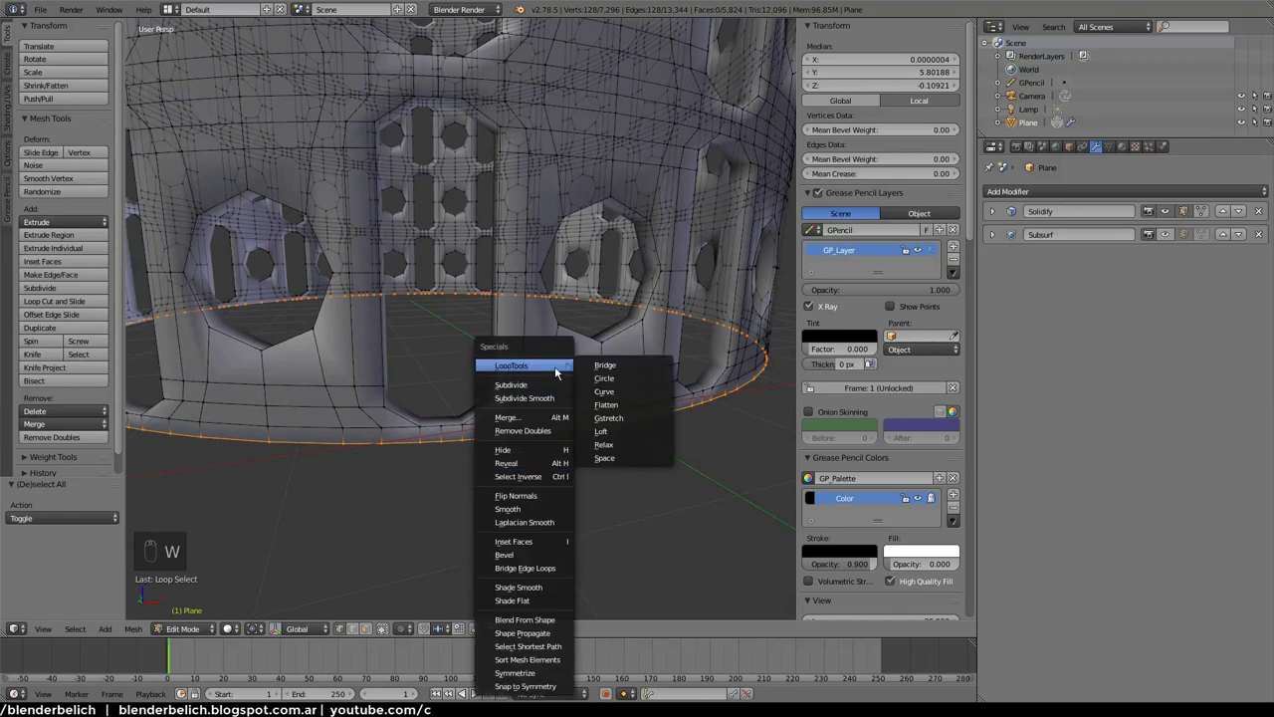
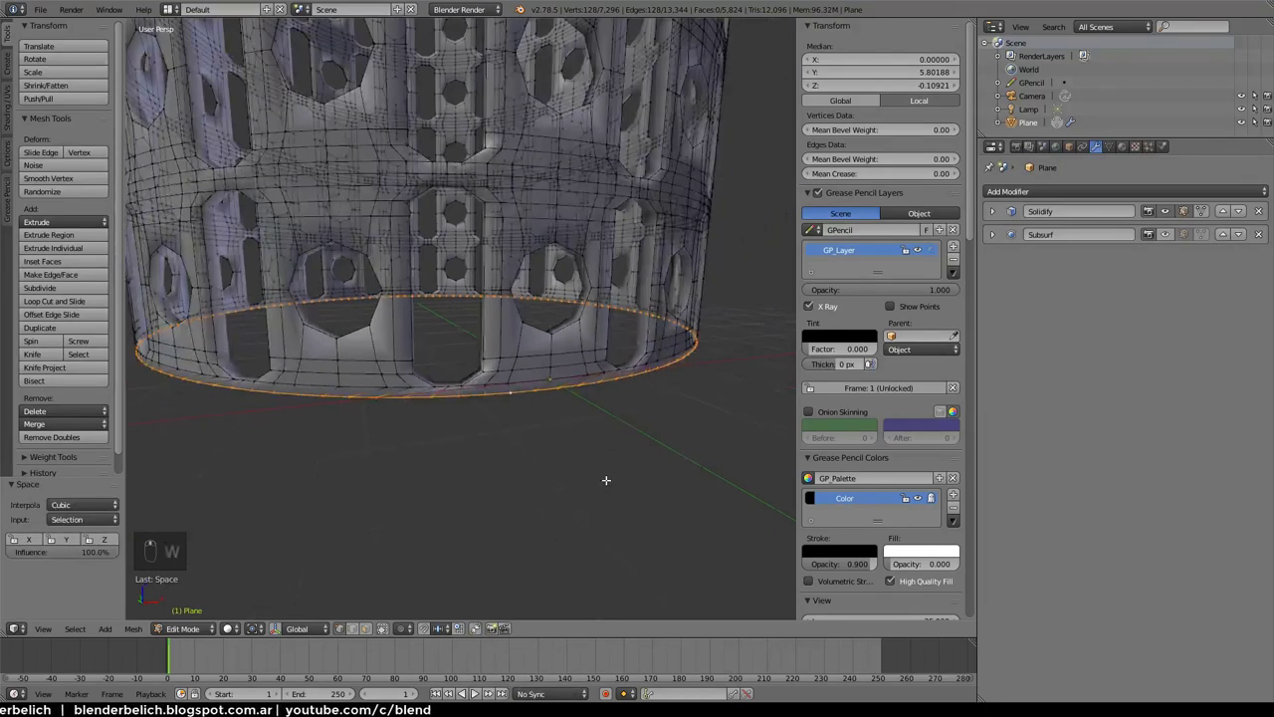
{"action": "key", "text": "r"}
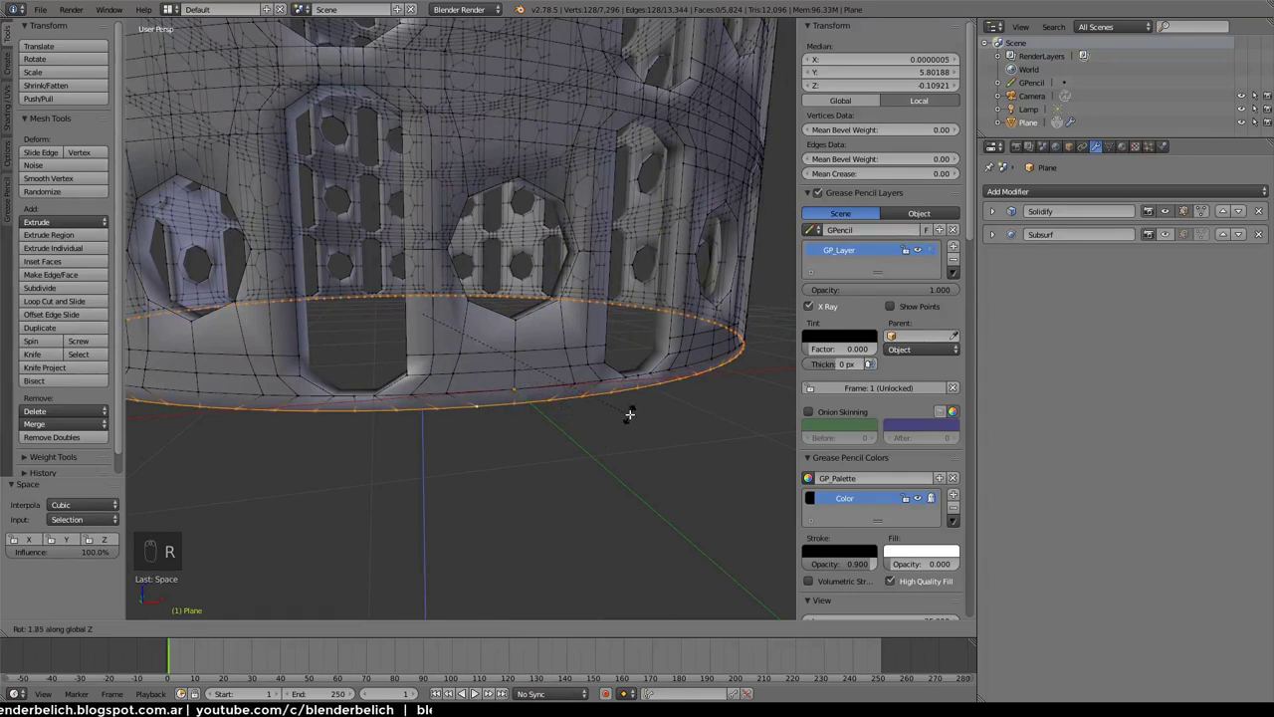
Extrude the bottom rim, scale it inward to close the base, and preview it in Object Mode
{"action": "key", "text": "e"}
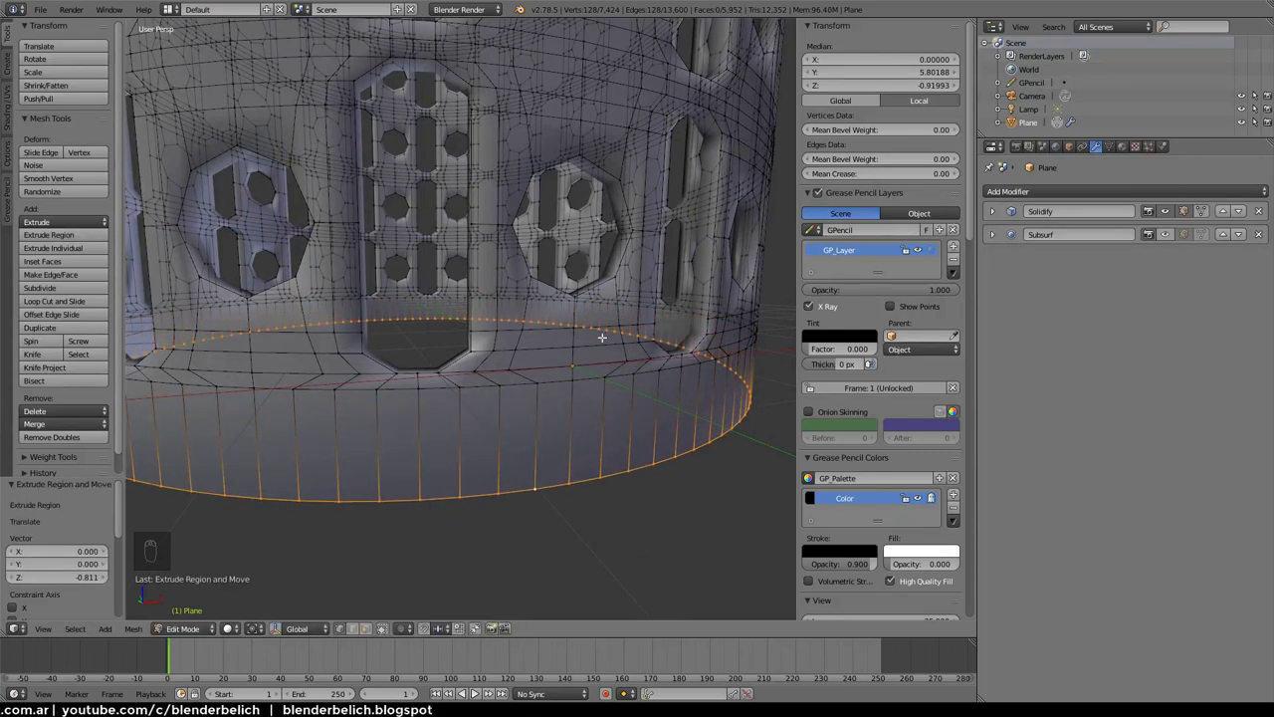
{"action": "key", "text": "g"}
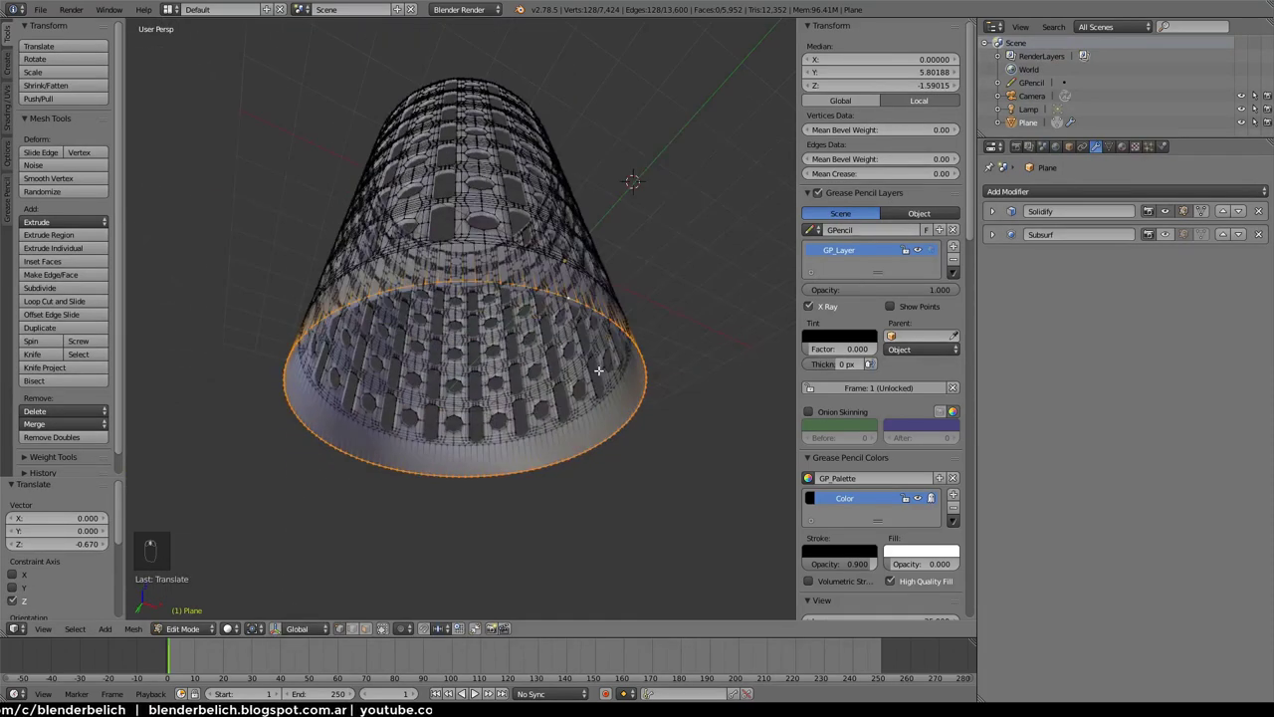
{"action": "key", "text": "e"}
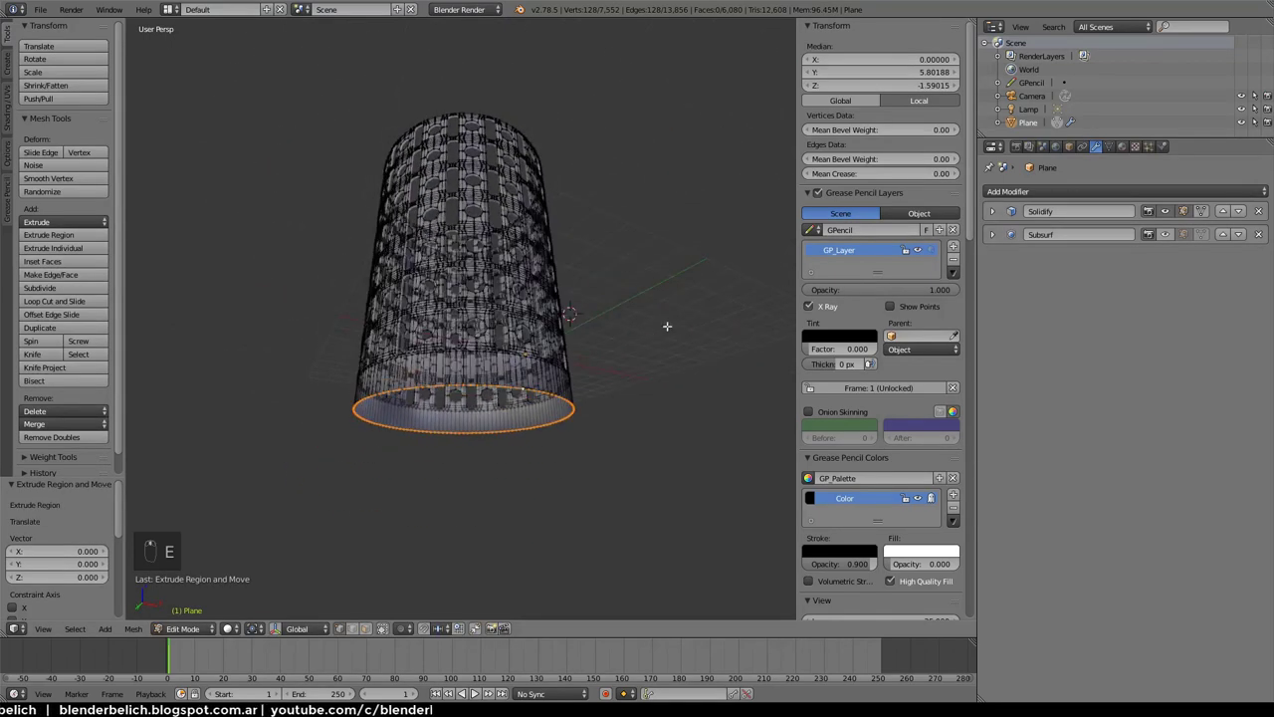
{"action": "key", "text": "s"}
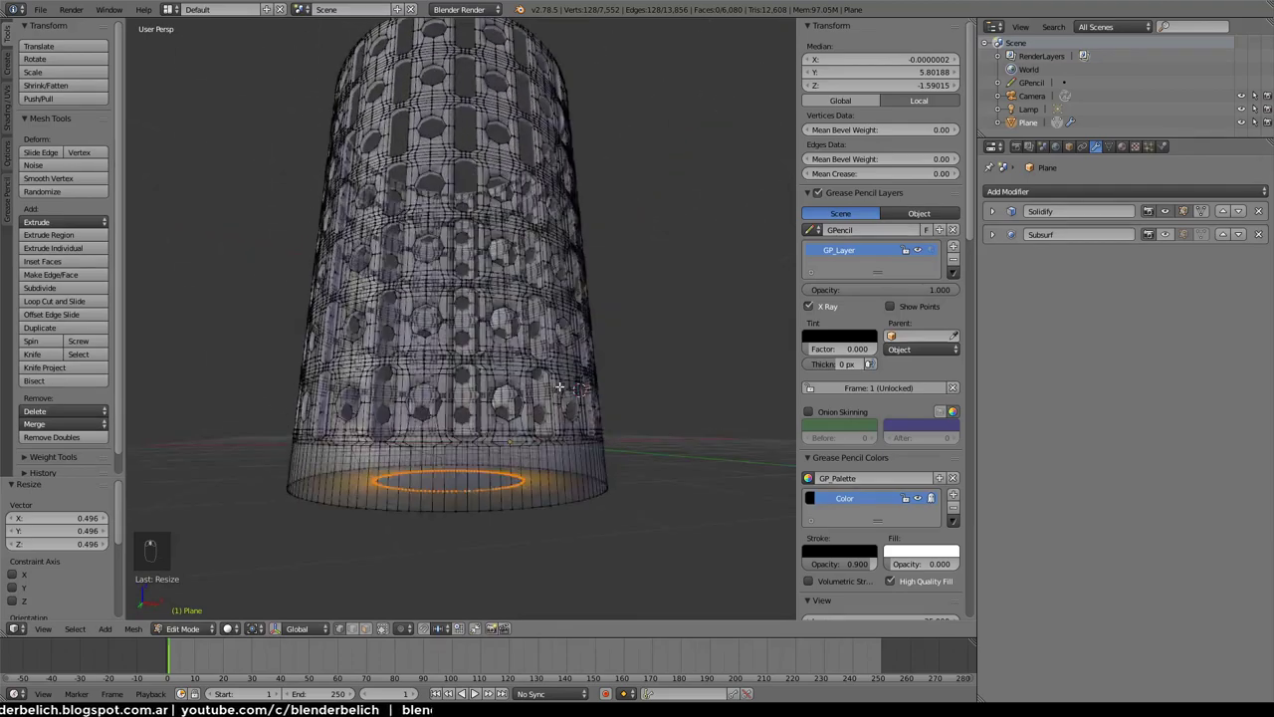
{"action": "key", "text": "Tab"}
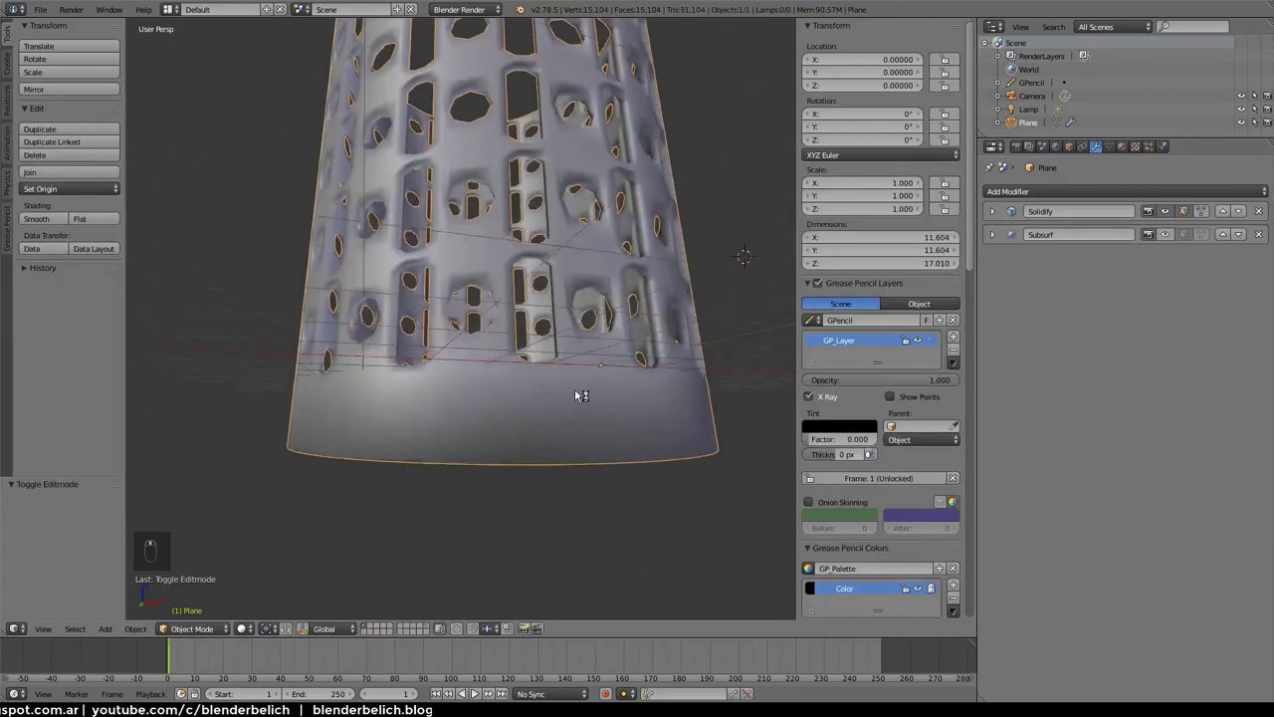
{"action": "key", "text": "Tab"}
{"action": "key", "text": "Tab"}
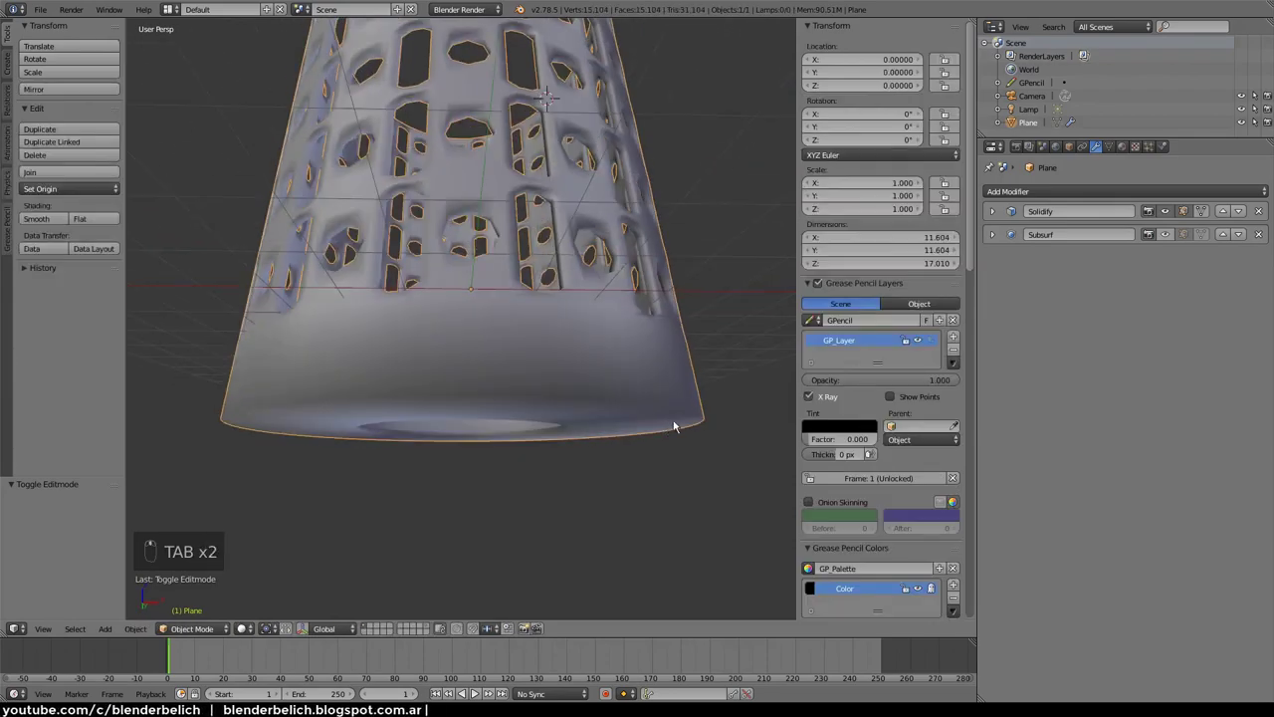
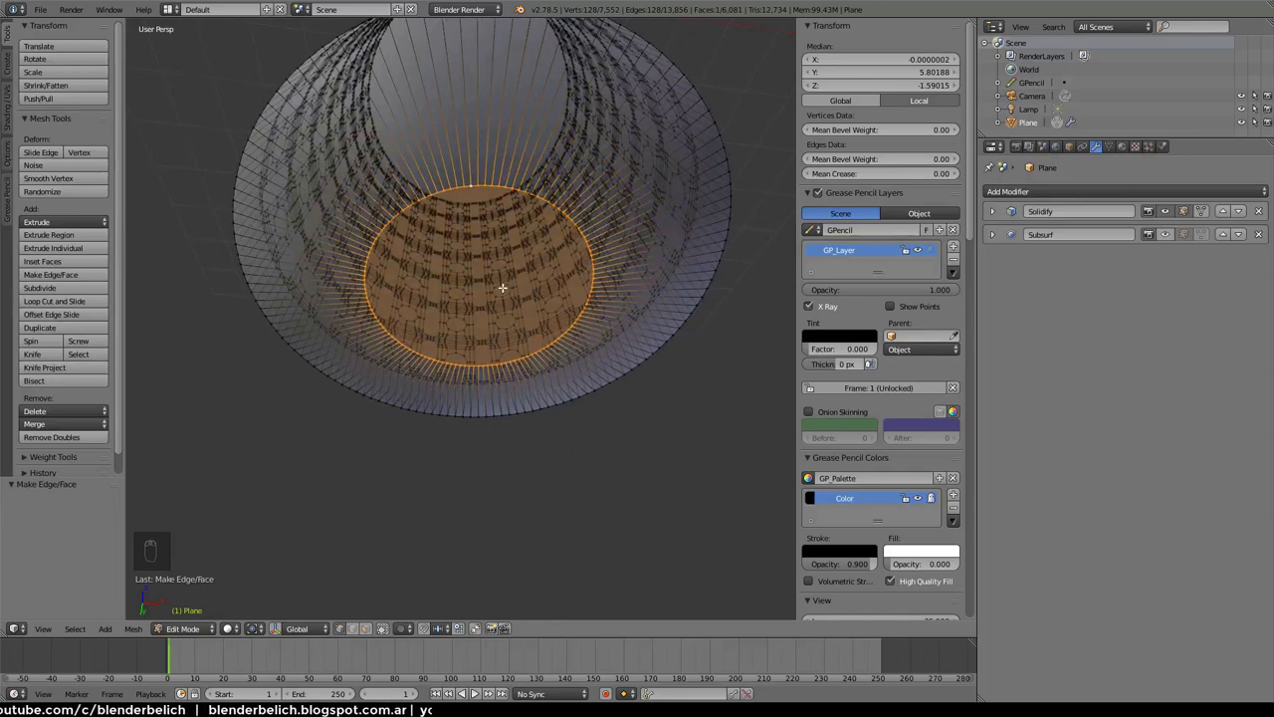
Poke the bottom face into a centre fan and return to Object Mode to view the closed base
{"action": "key", "text": "alt+p"}
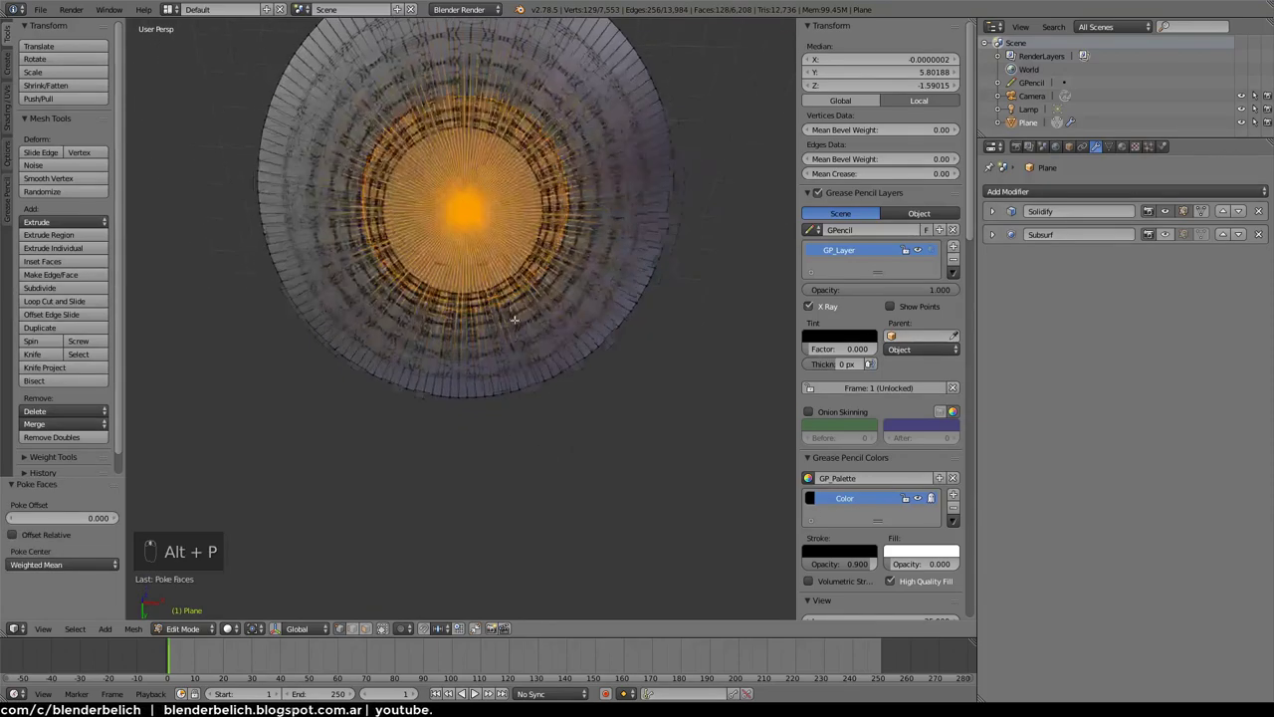
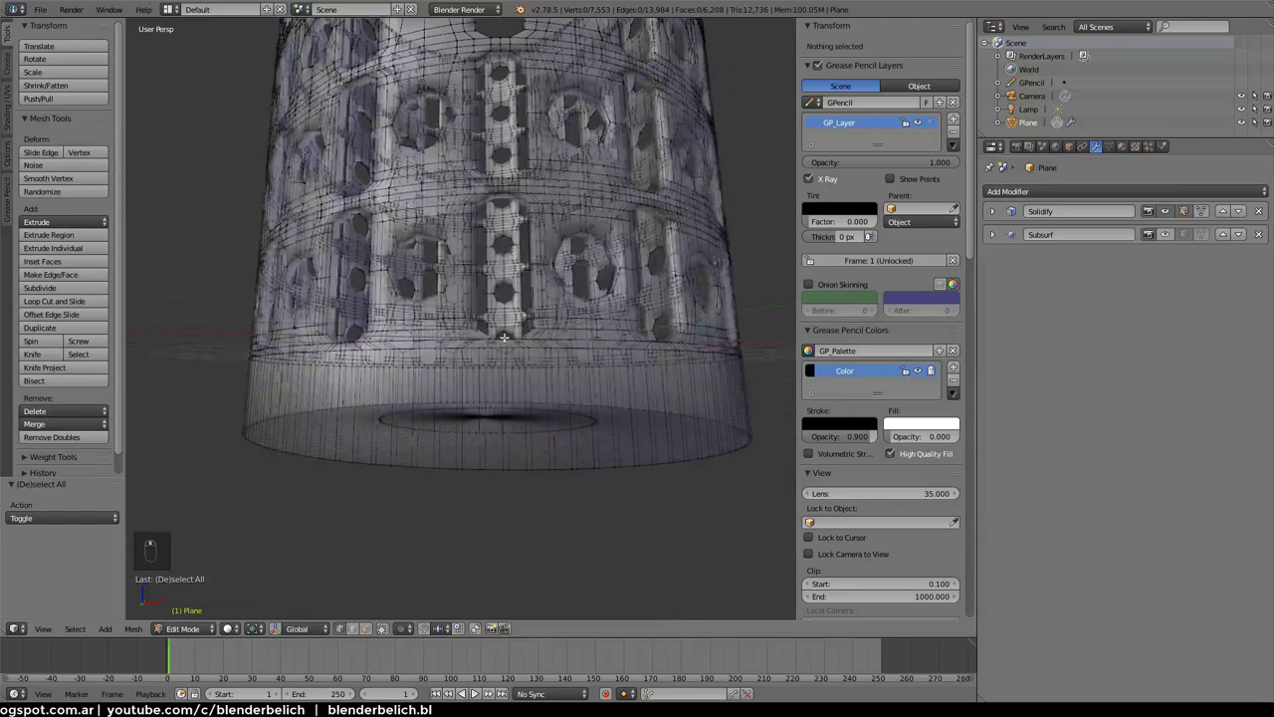
{"action": "key", "text": "Tab"}
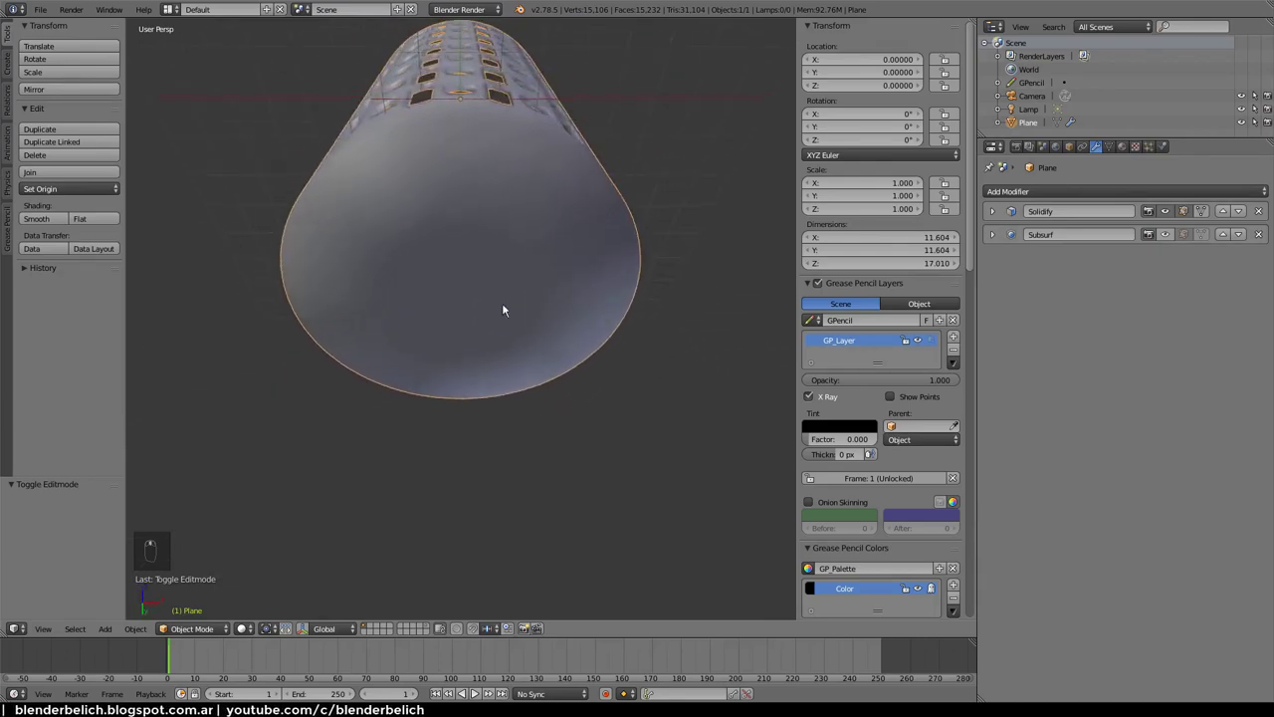
Orbit from underneath back to a side view to check the closed base
{"action": "left_click_drag", "start_coordinate": [470, 342], "coordinate": [490, 400]}
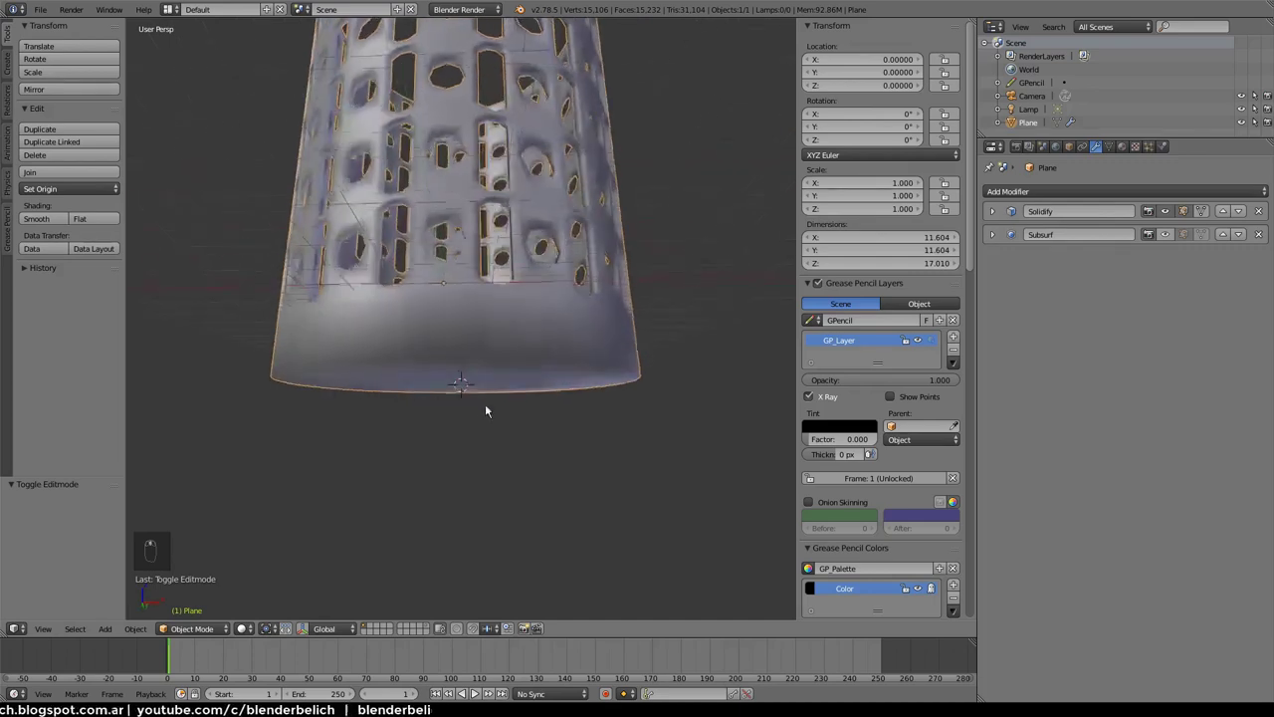
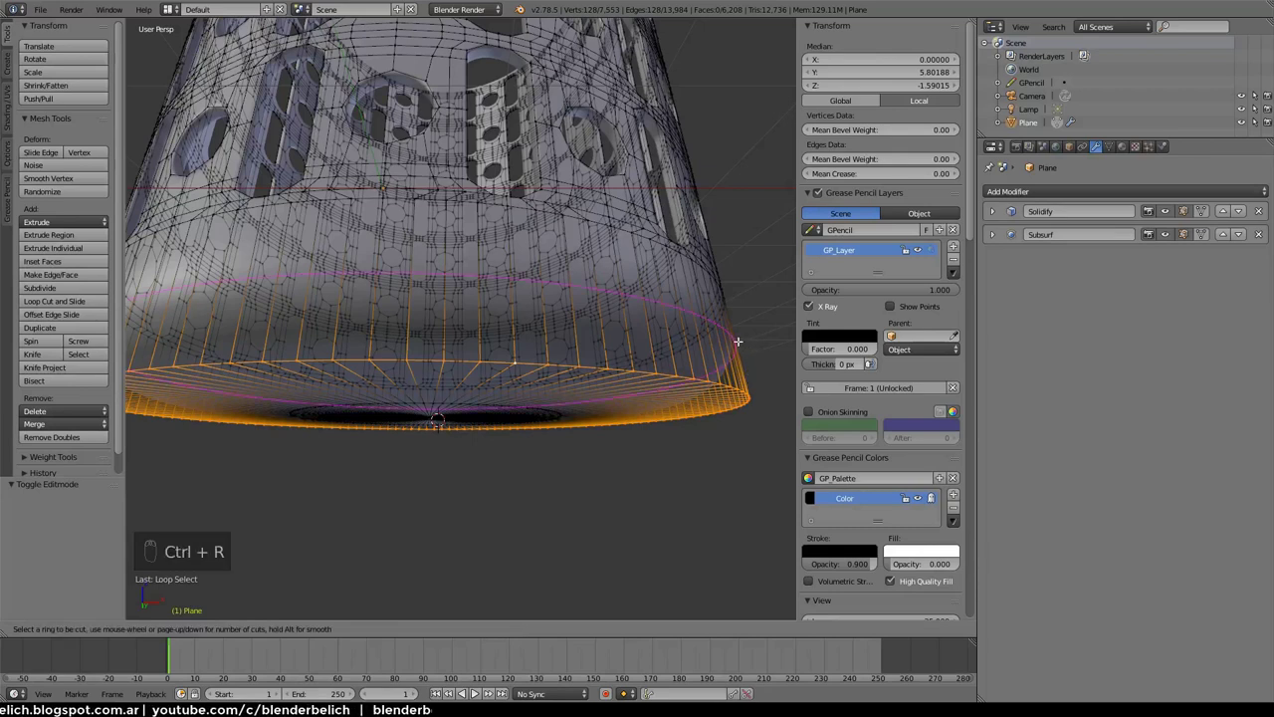
Cut a new edge loop just above the bottom rim with Ctrl+R and check the crisper edge
{"action": "key", "text": "ctrl+r"}
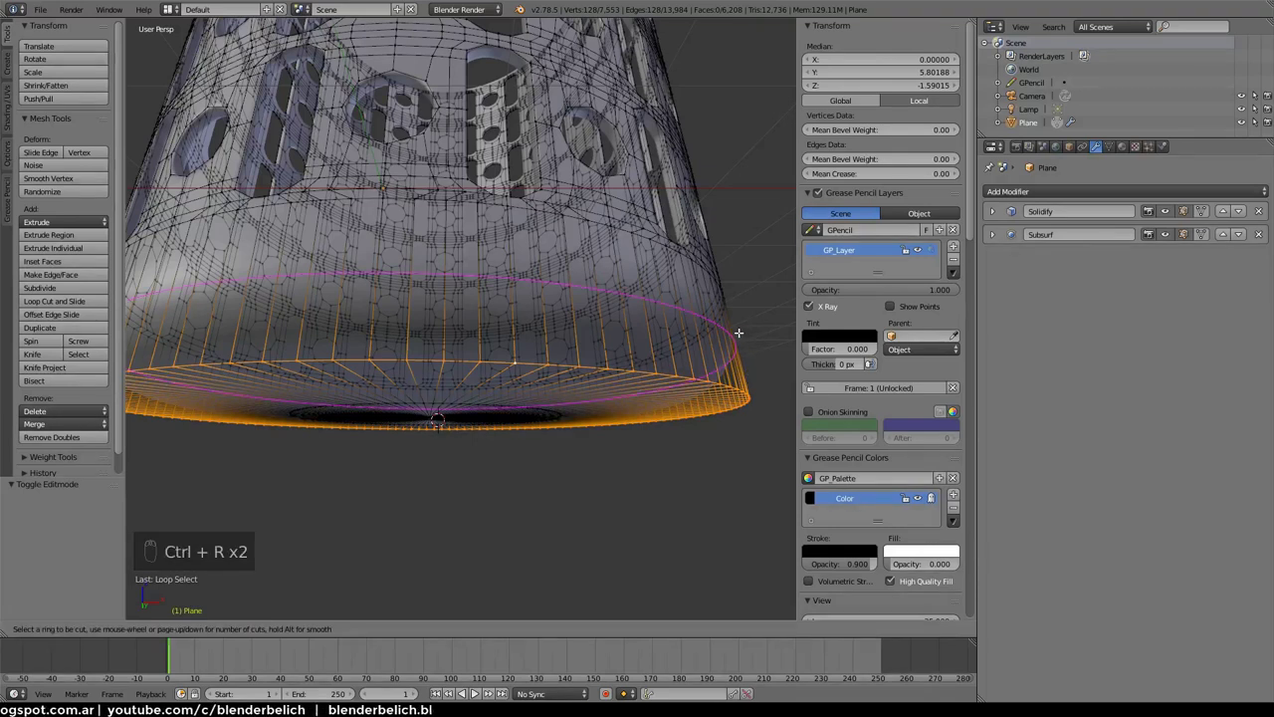
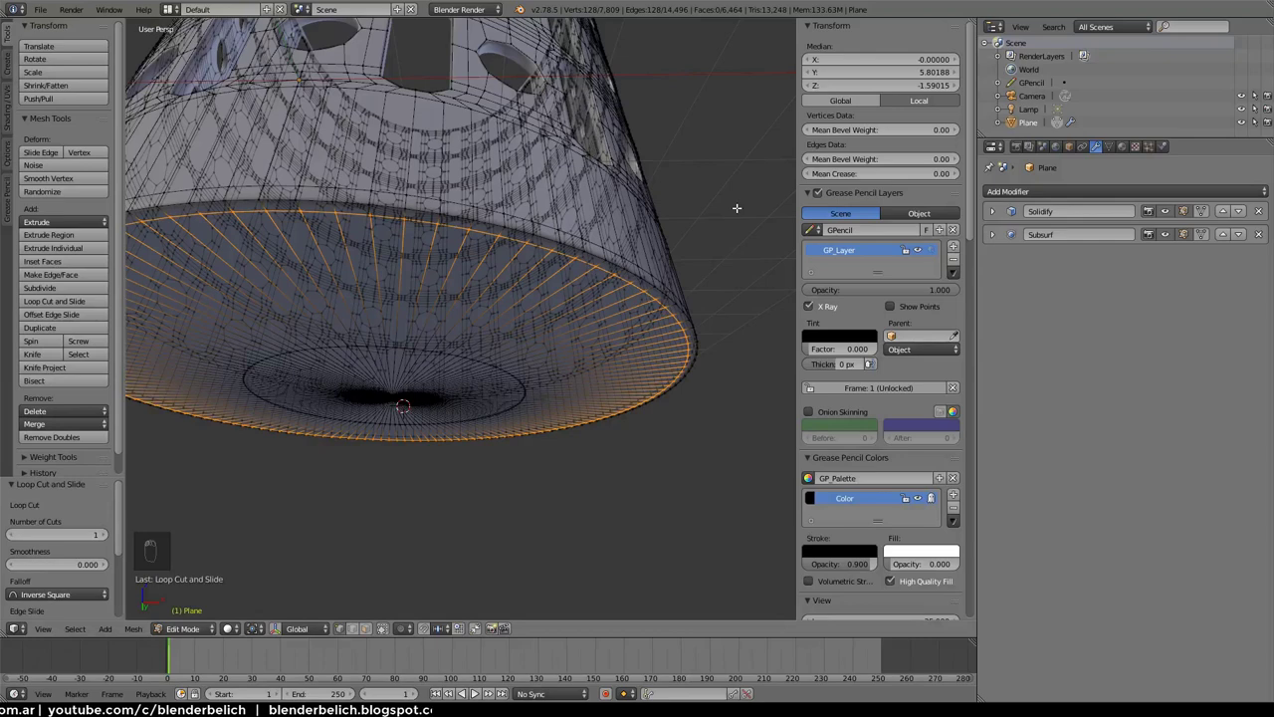
{"action": "key", "text": "space"}
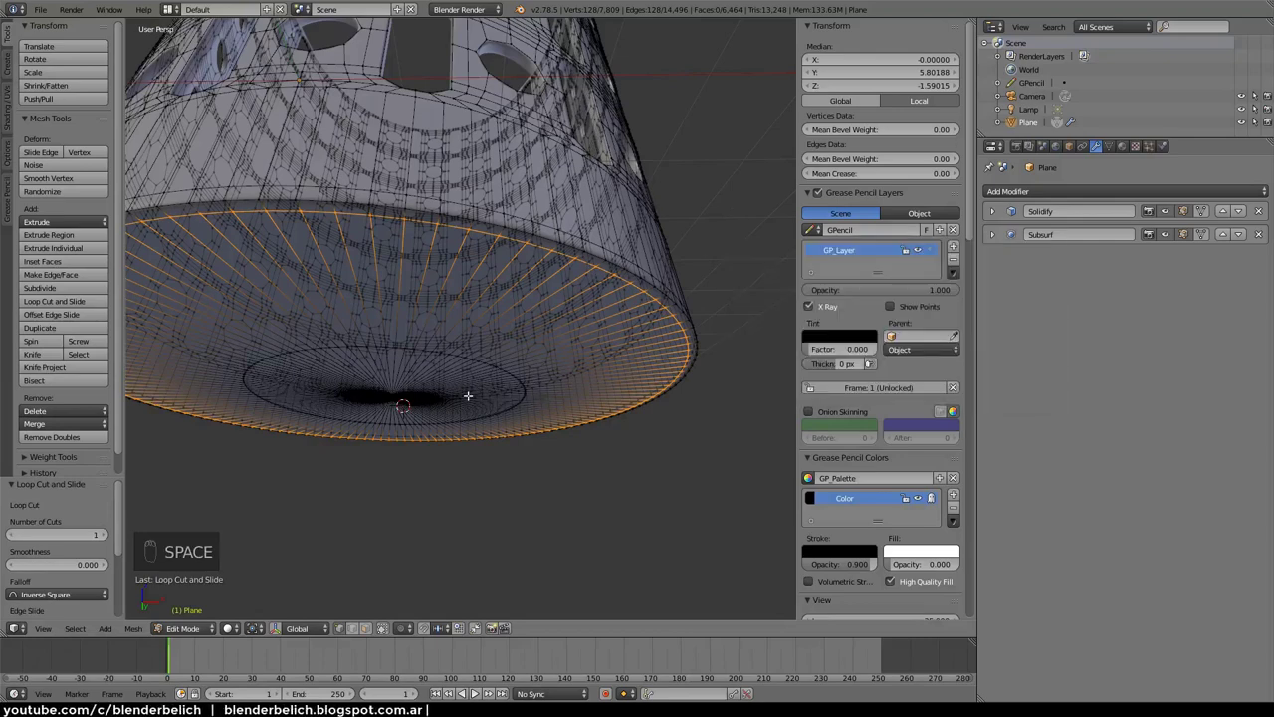
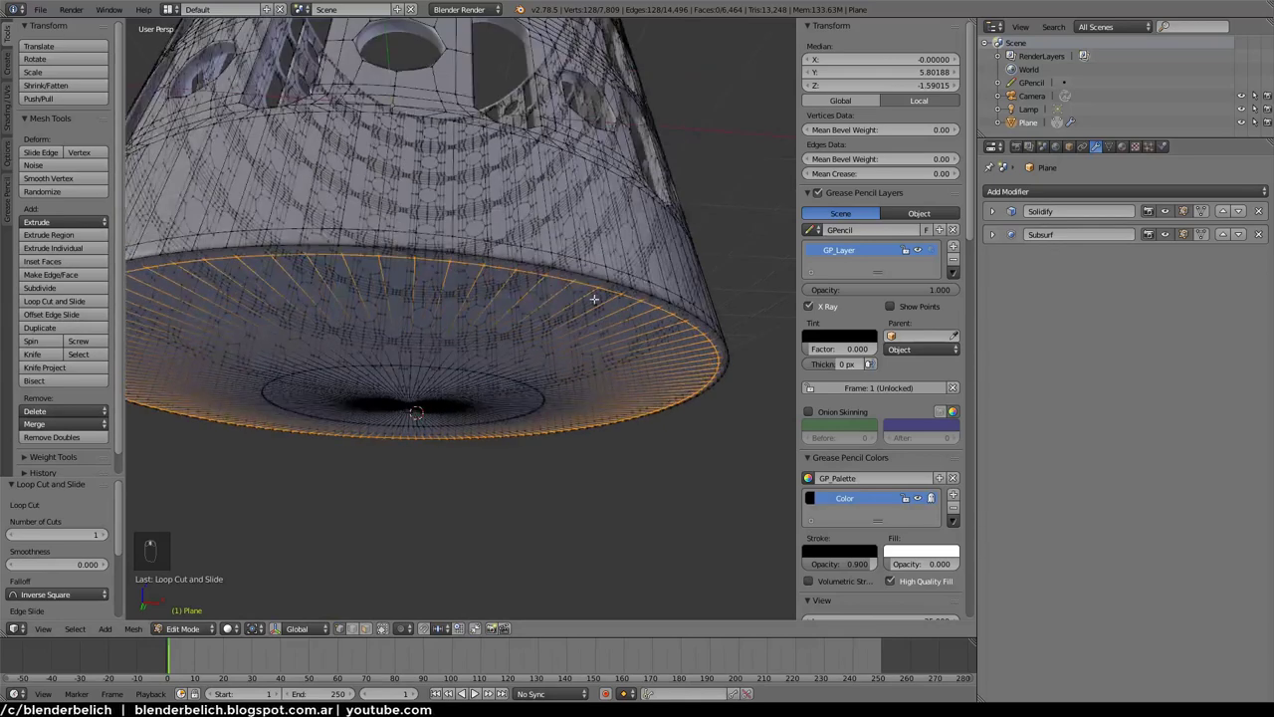
{"action": "key", "text": "Tab"}
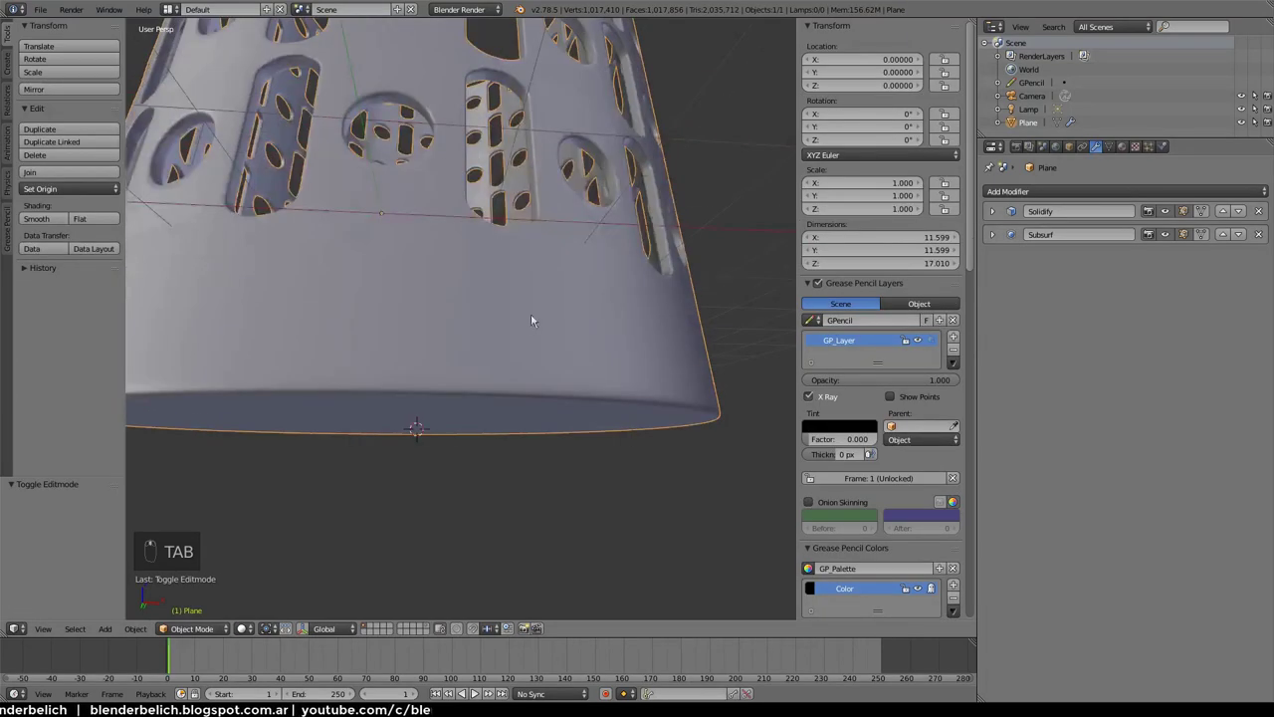
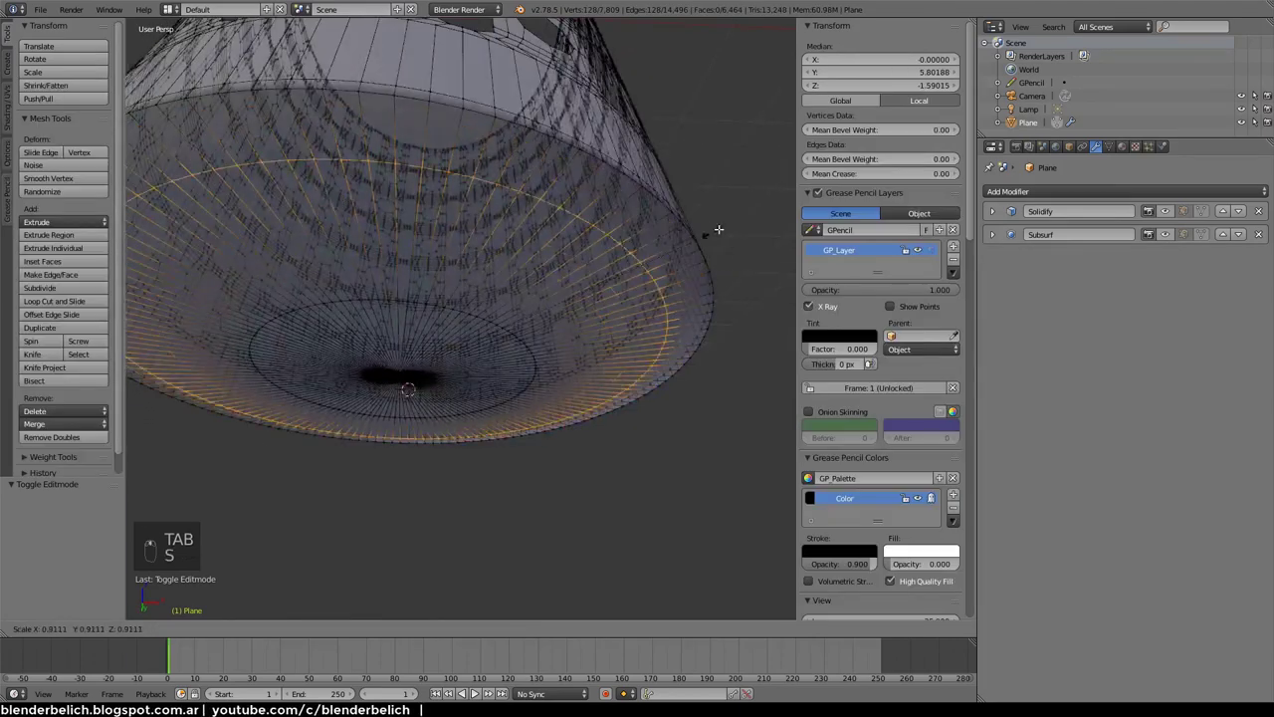
Return to Object Mode and expand the Solidify panel showing 0.146 thickness and 0.500 creases
{"action": "key", "text": "Tab"}
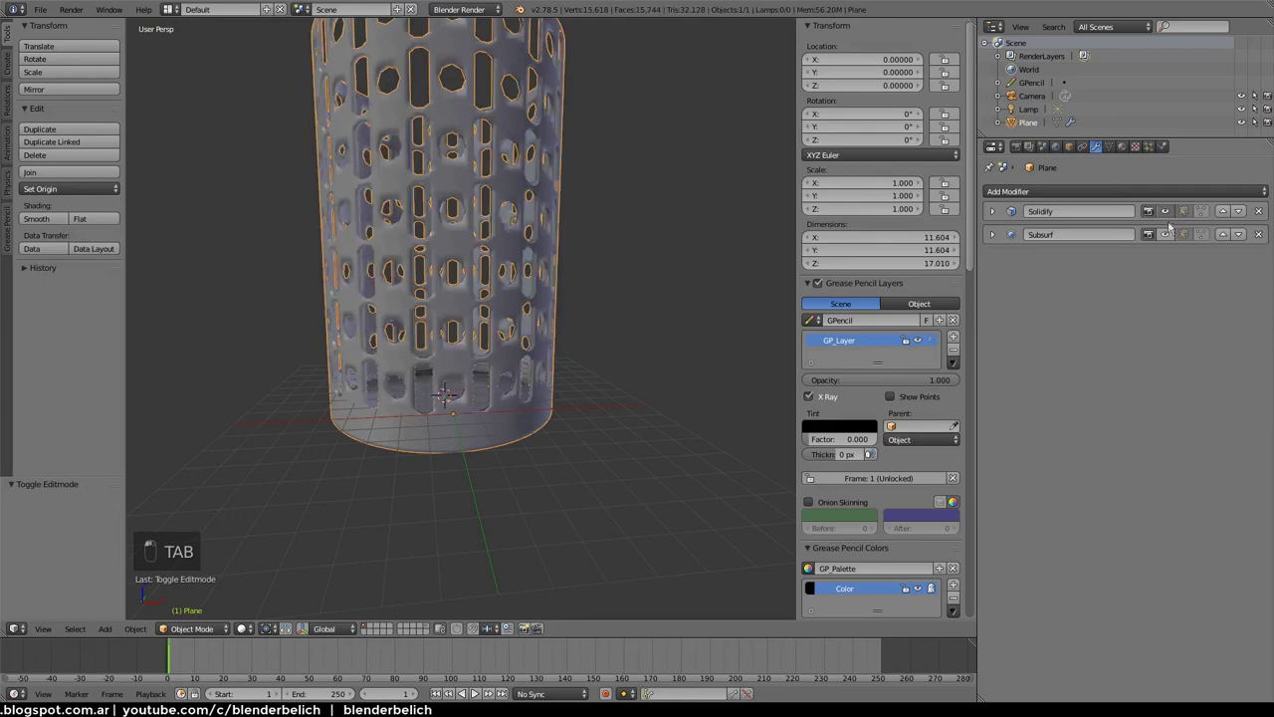
{"action": "left_click_drag", "start_coordinate": [1165, 245], "coordinate": [994, 212]}
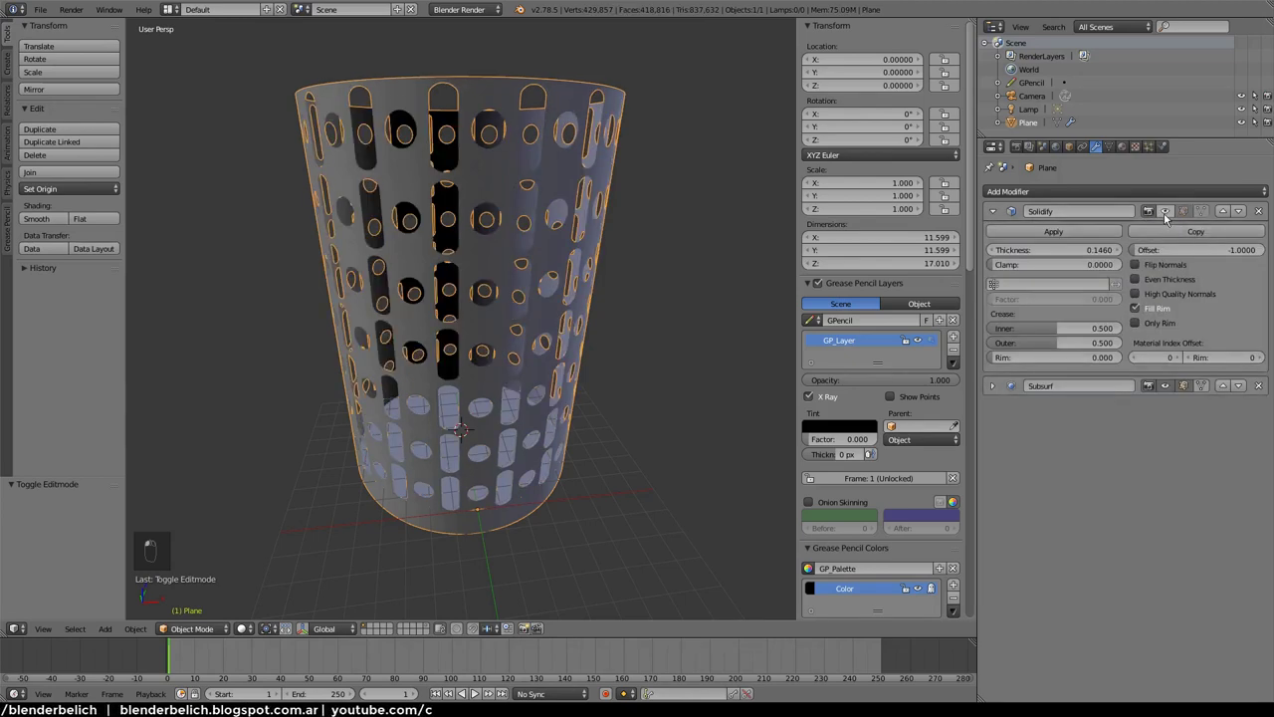
{"action": "left_click", "coordinate": [667, 257]}
{"action": "left_click_drag", "start_coordinate": [664, 237], "coordinate": [1191, 217]}
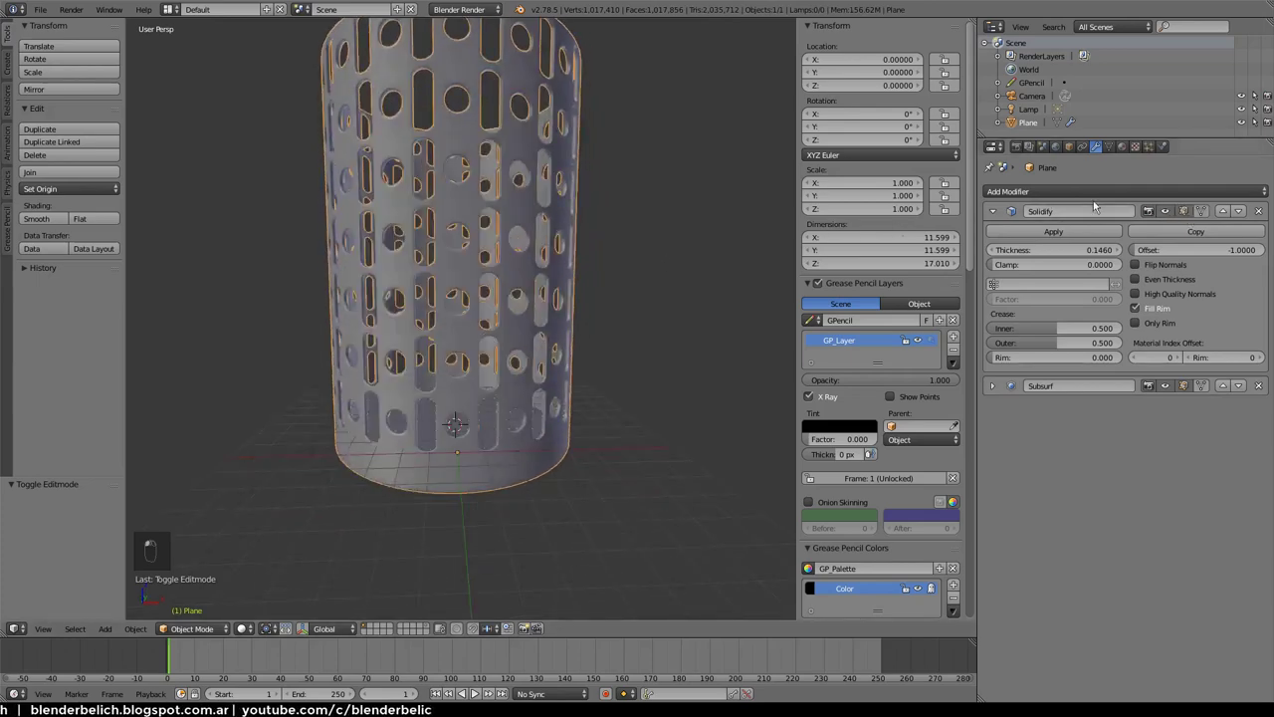
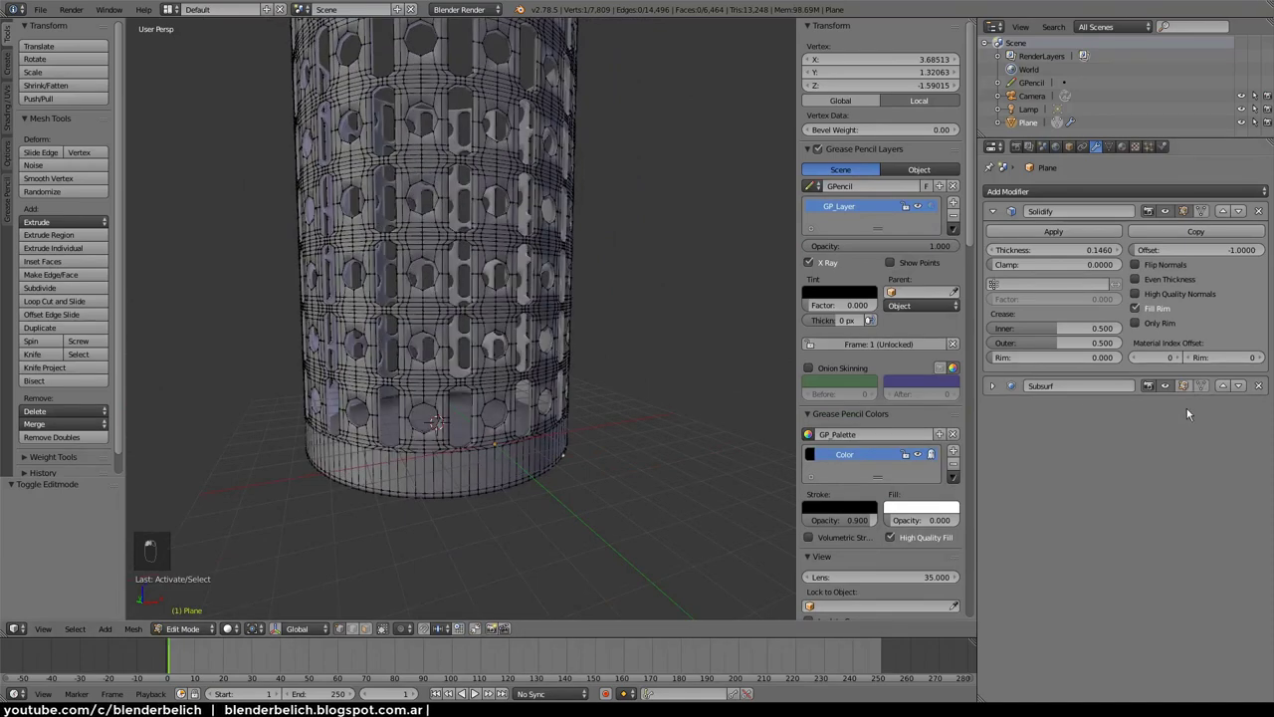
Select the entire holder mesh in Edit Mode and view it in front orthographic
{"action": "key", "text": "Tab"}
{"action": "middle_click", "coordinate": [531, 469]}
{"action": "key", "text": "Tab"}
{"action": "key", "text": "a"}
{"action": "key", "text": "a"}
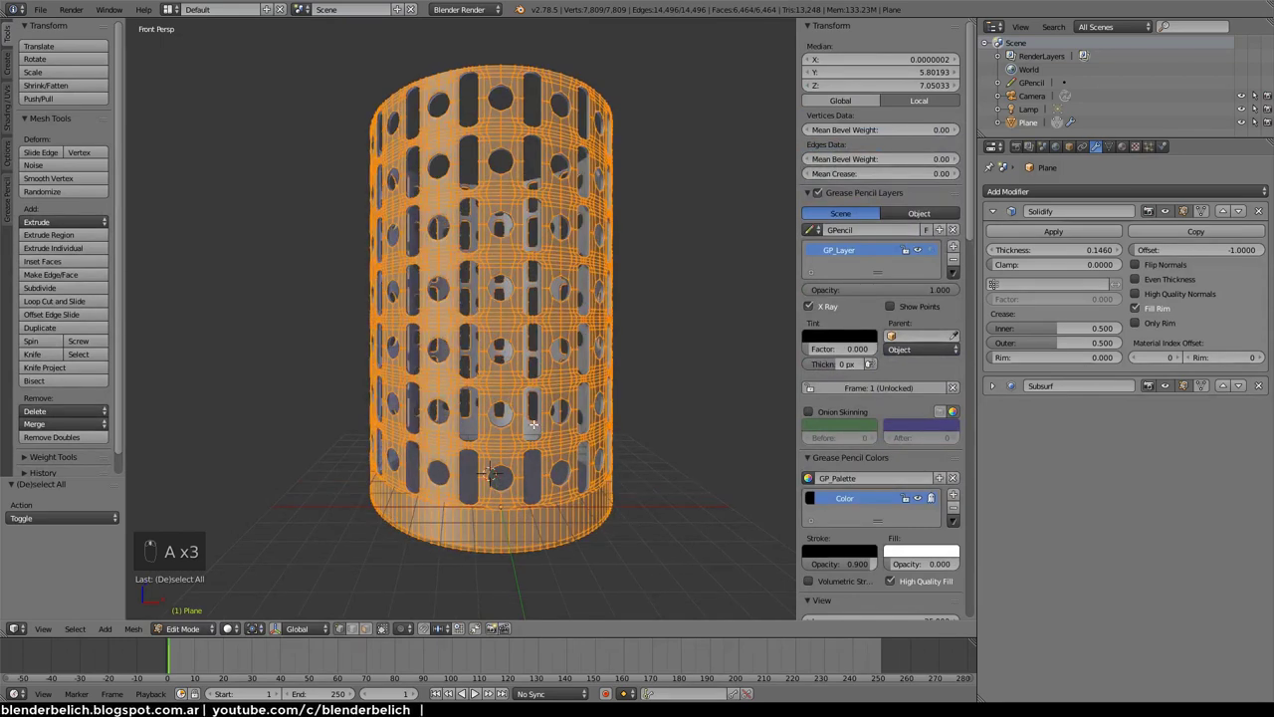
{"action": "key", "text": "KP_5"}
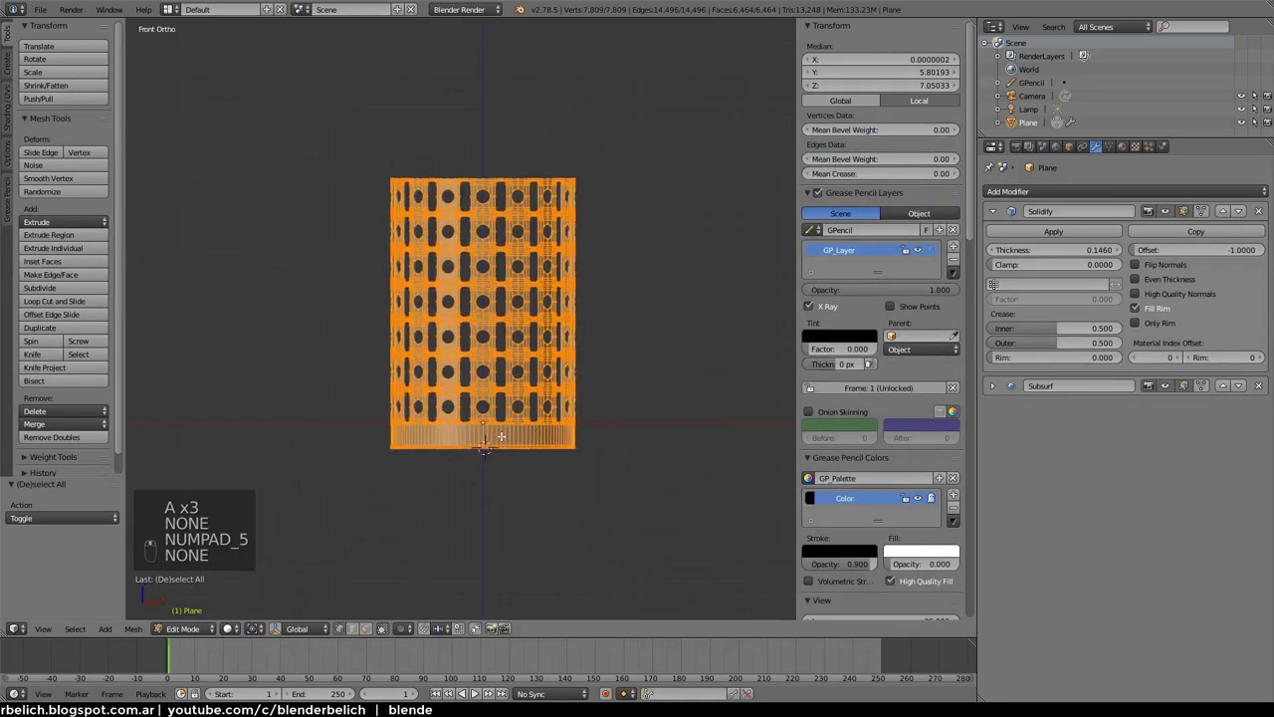
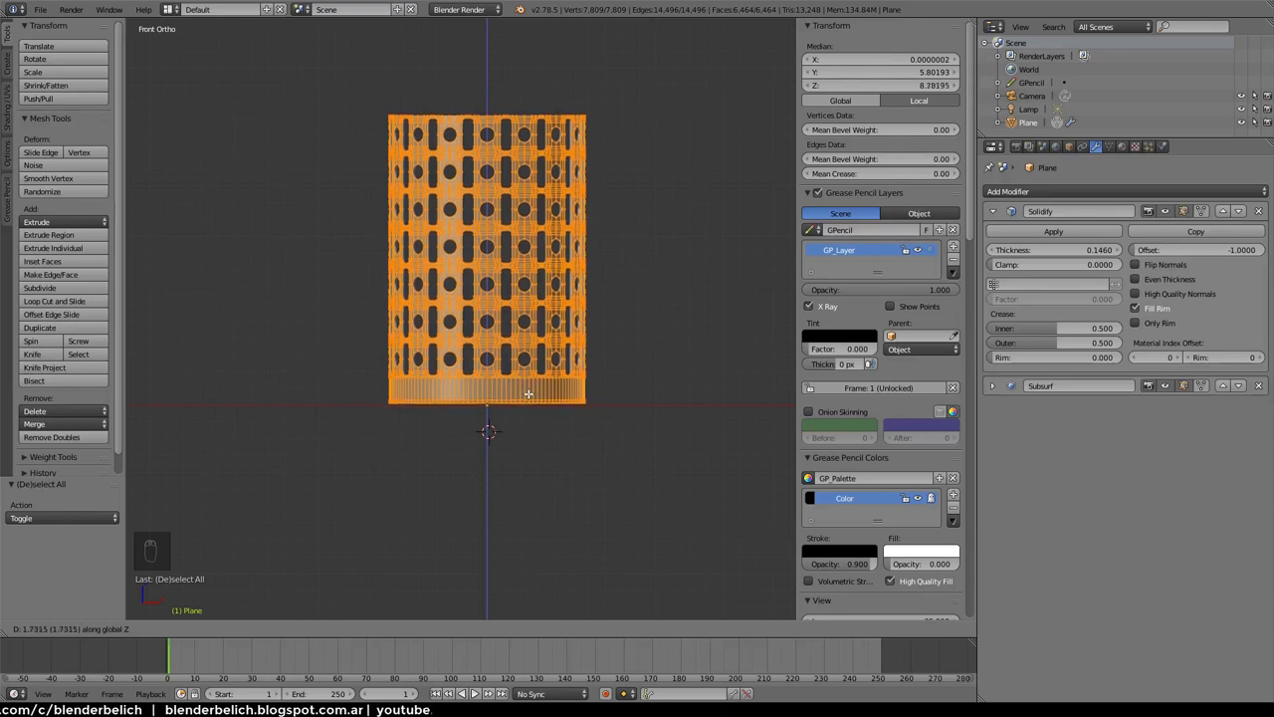
Move the whole holder mesh up along Z so its base rests on the grid, back in Object Mode
{"action": "key", "text": "Tab"}
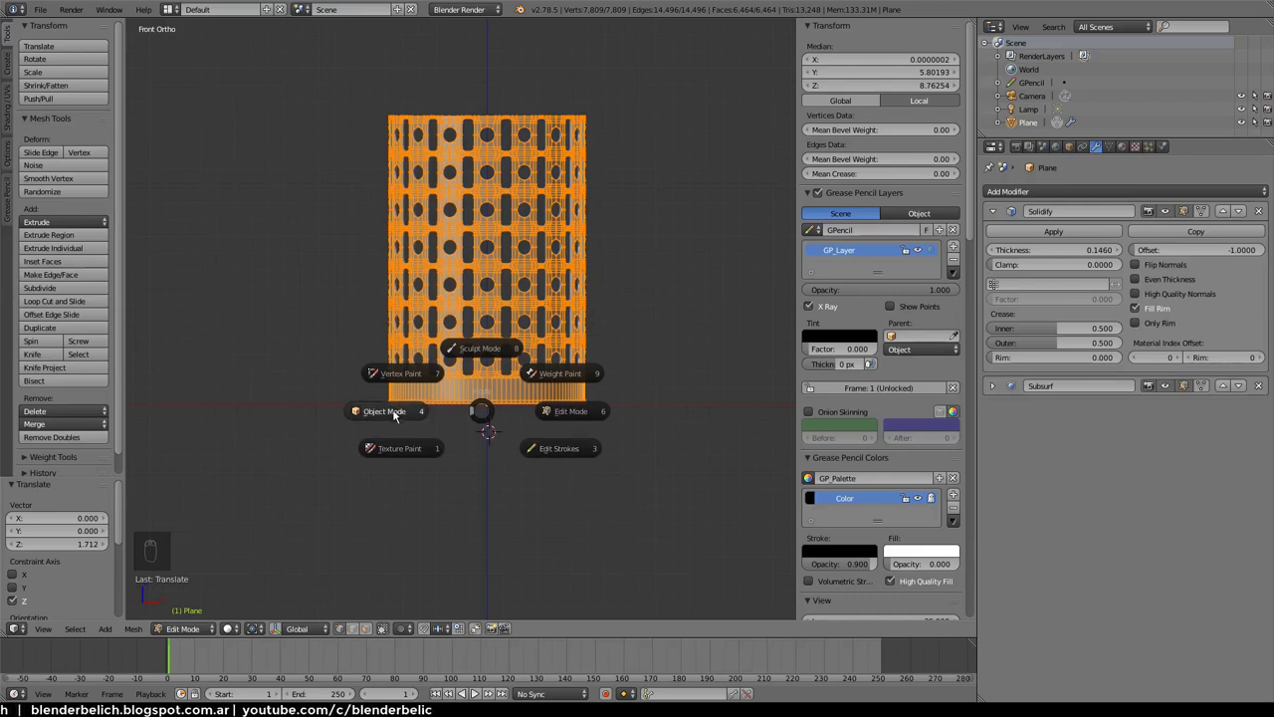
{"action": "left_click_drag", "start_coordinate": [396, 414], "coordinate": [487, 452]}
{"action": "middle_click", "coordinate": [487, 452]}
{"action": "key", "text": "KP_5"}
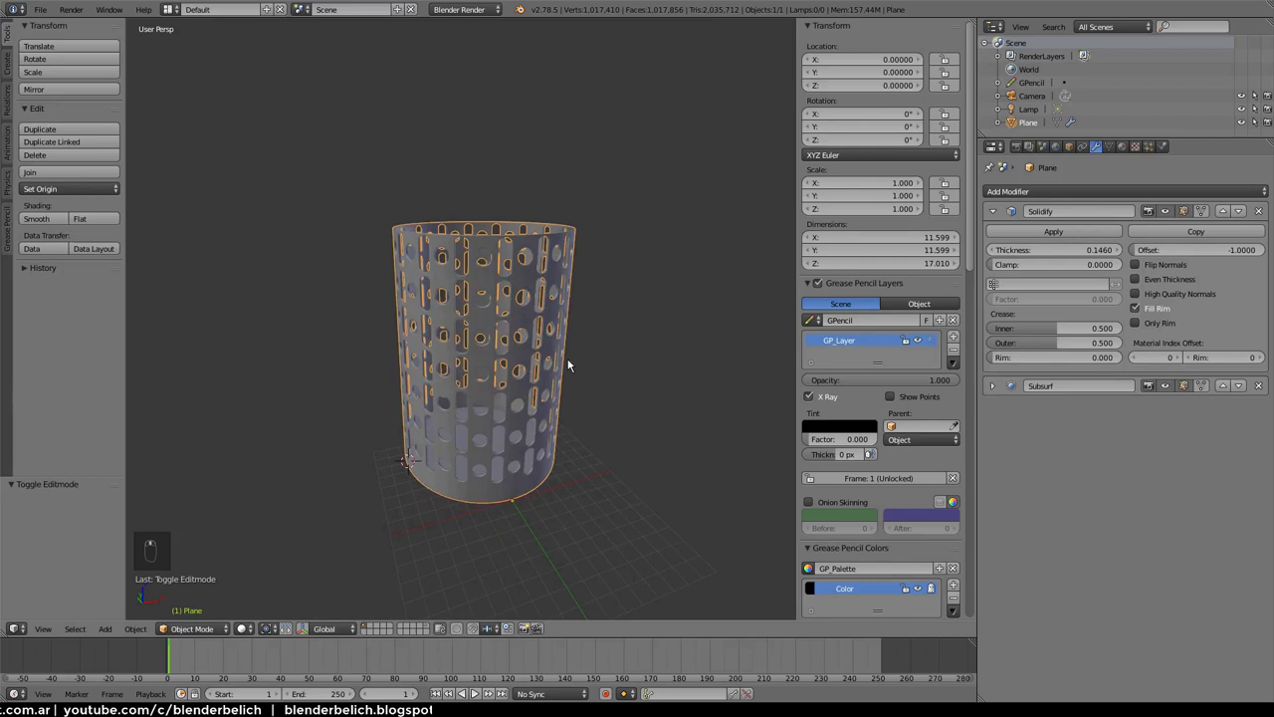
{"action": "key", "text": "KP_5"}
{"action": "key", "text": "KP_1"}
{"action": "key", "text": "KP_5"}
{"action": "key", "text": "KP_3"}
{"action": "key", "text": "KP_1"}
{"action": "key", "text": "KP_2"}
{"action": "key", "text": "KP_1"}
{"action": "key", "text": "KP_1"}
{"action": "key", "text": "KP_4"}
{"action": "key", "text": "KP_5"}
{"action": "key", "text": "KP_5"}
{"action": "key", "text": "KP_1"}
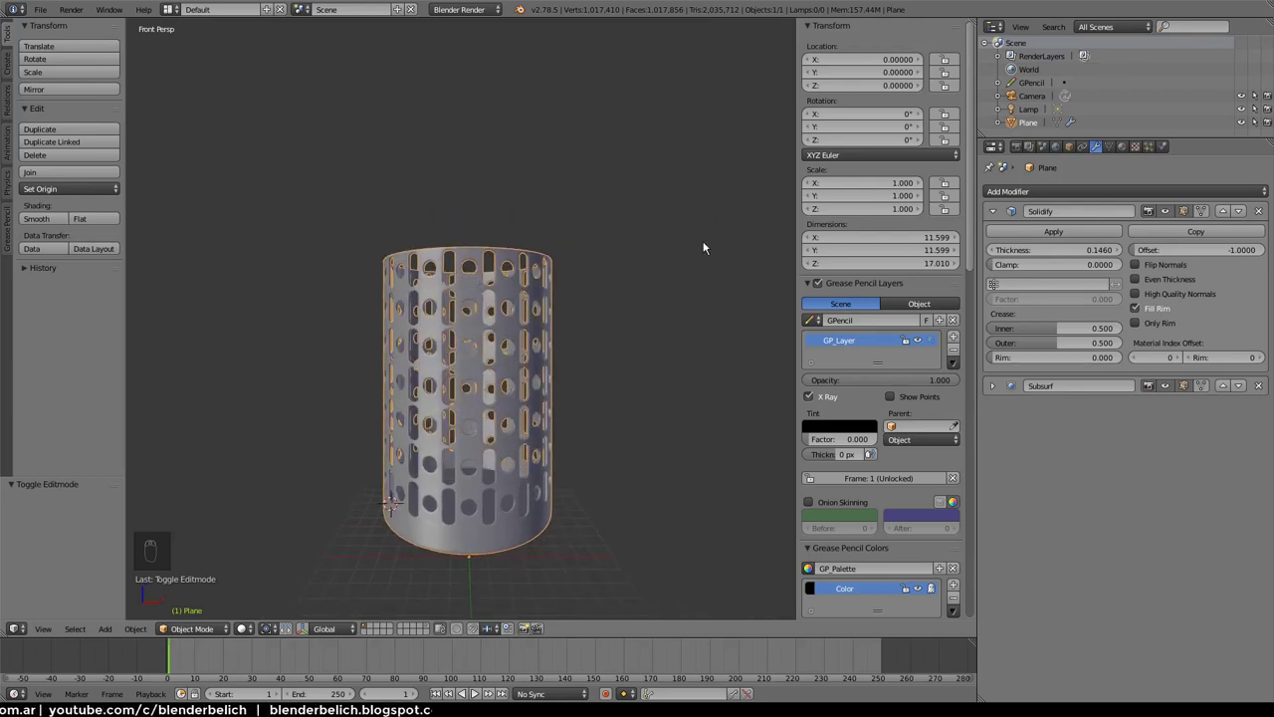
{"action": "key", "text": "KP_4"}
{"action": "key", "text": "KP_6"}
{"action": "key", "text": "KP_4"}
{"action": "key", "text": "KP_6"}
{"action": "key", "text": "KP_4"}
{"action": "key", "text": "KP_6"}
{"action": "key", "text": "KP_4"}
{"action": "key", "text": "KP_6"}
{"action": "key", "text": "KP_6"}
{"action": "key", "text": "KP_4"}
{"action": "key", "text": "KP_4"}
{"action": "key", "text": "KP_8"}
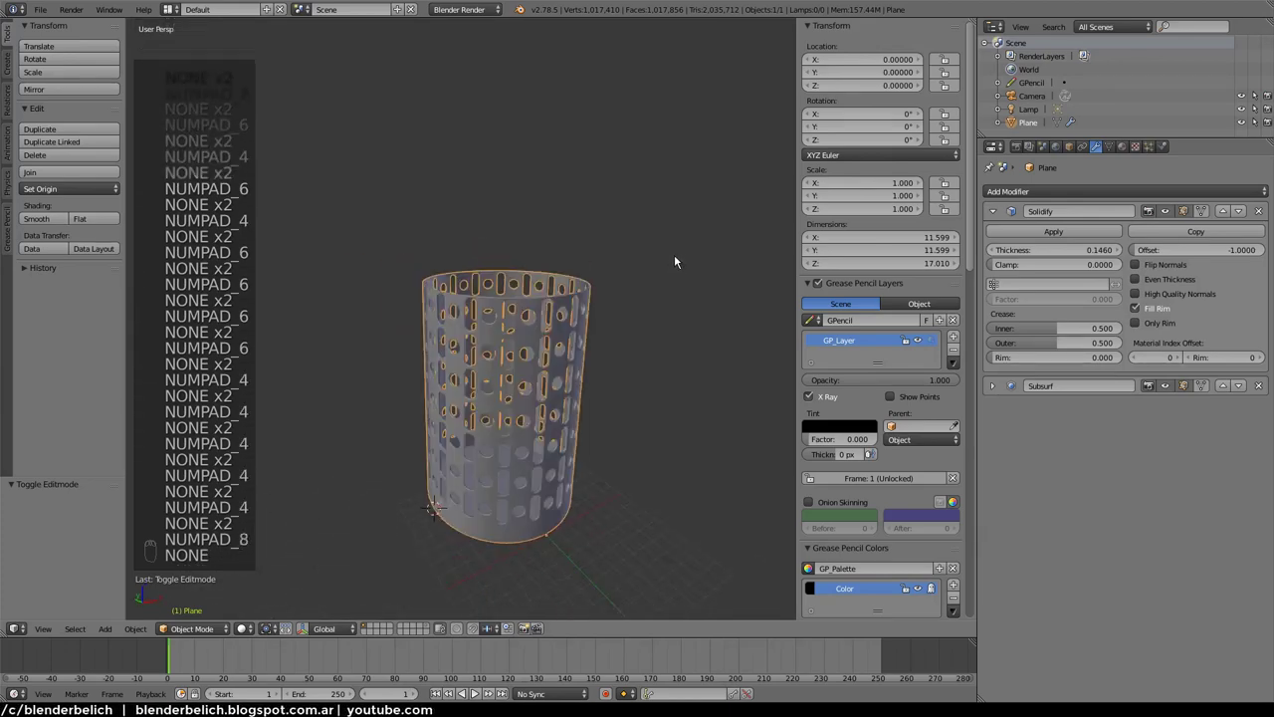
{"action": "key", "text": "KP_2"}
{"action": "key", "text": "KP_8"}
{"action": "key", "text": "KP_2"}
{"action": "key", "text": "KP_8"}
{"action": "key", "text": "KP_8"}
{"action": "key", "text": "KP_2"}
{"action": "key", "text": "KP_8"}
{"action": "key", "text": "KP_2"}
{"action": "key", "text": "KP_2"}
{"action": "key", "text": "KP_8"}
{"action": "key", "text": "KP_8"}
{"action": "key", "text": "KP_8"}
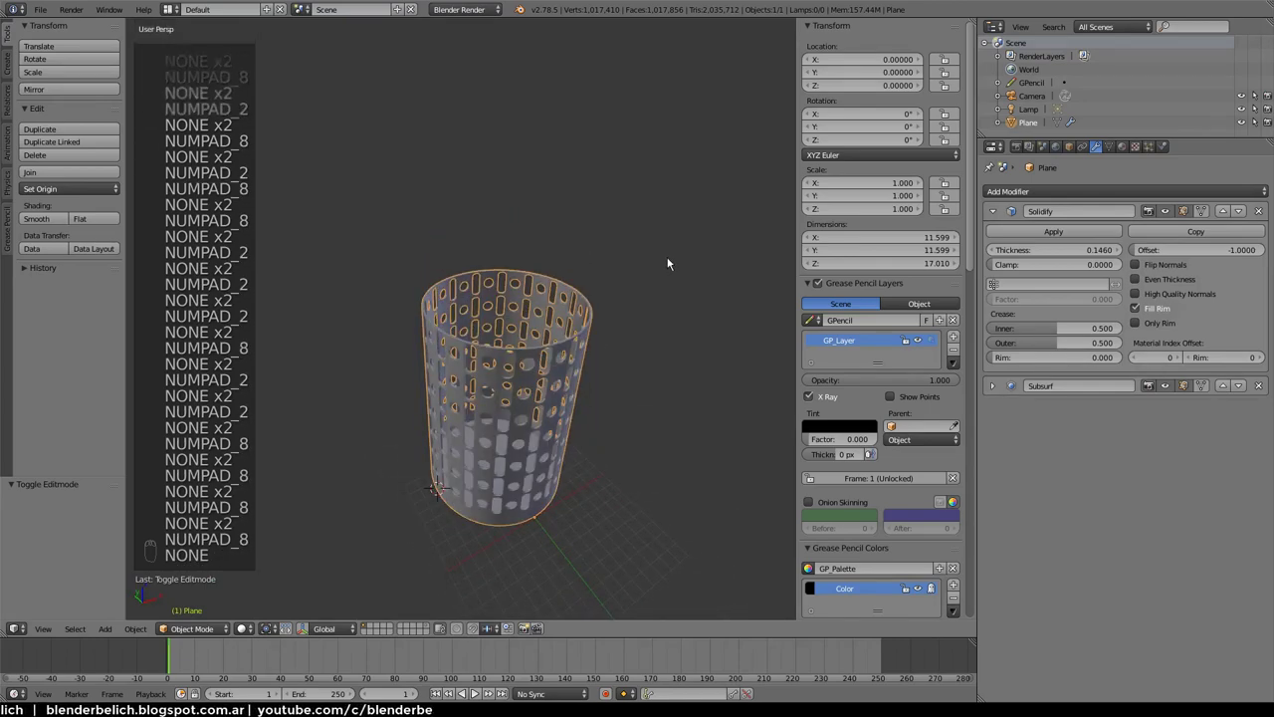
{"action": "key", "text": "KP_5"}
{"action": "key", "text": "KP_5"}
{"action": "key", "text": "KP_5"}
{"action": "key", "text": "KP_5"}
{"action": "key", "text": "KP_5"}
{"action": "key", "text": "KP_1"}
{"action": "key", "text": "KP_3"}
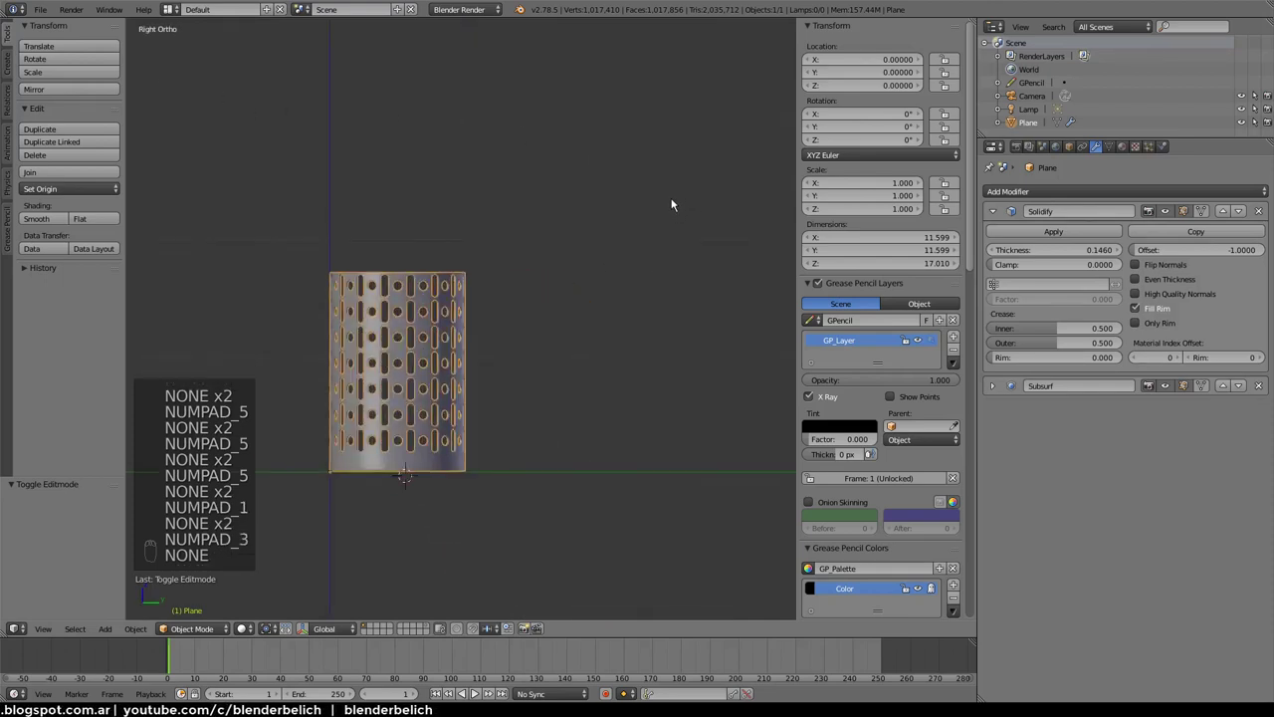
{"action": "key", "text": "KP_7"}
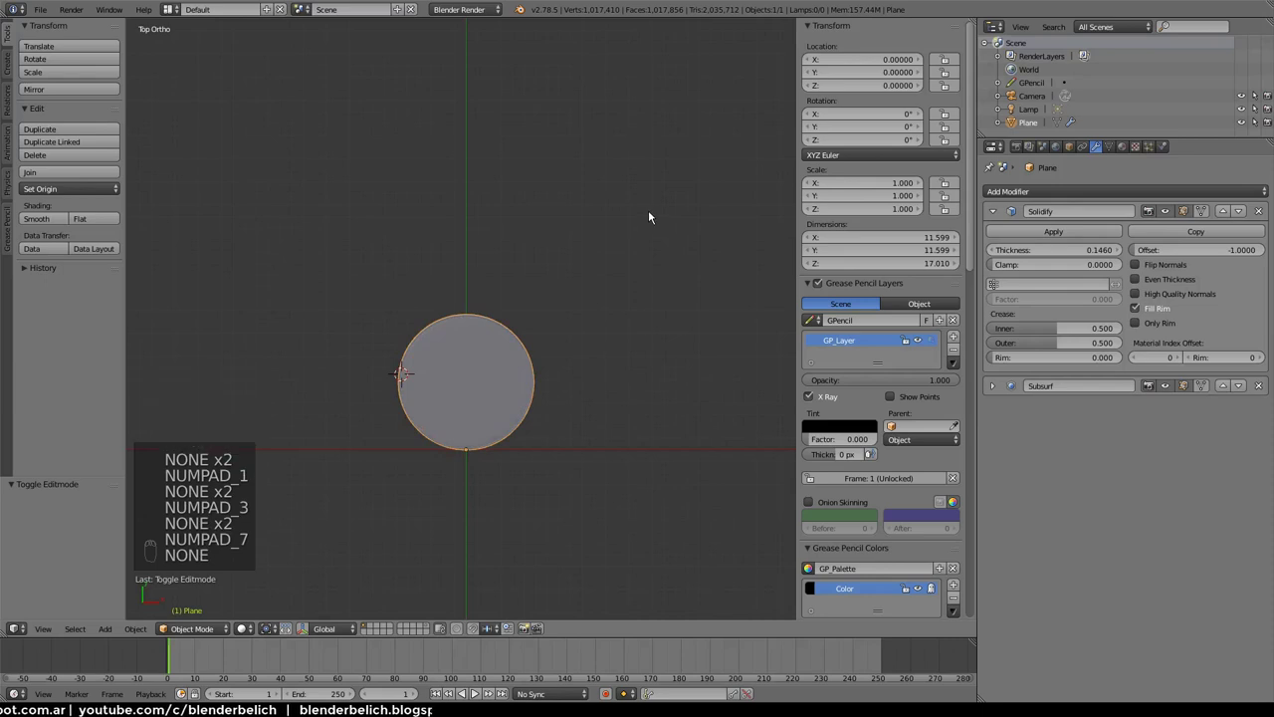
{"action": "key", "text": "KP_1"}
{"action": "key", "text": "KP_3"}
{"action": "key", "text": "KP_7"}
{"action": "key", "text": "KP_1"}
{"action": "key", "text": "ctrl+Pause"}
{"action": "key", "text": "ctrl+KP_1"}
{"action": "key", "text": "ctrl+Pause"}
{"action": "key", "text": "ctrl+Pause"}
{"action": "key", "text": "ctrl+KP_3"}
{"action": "key", "text": "ctrl+Pause"}
{"action": "key", "text": "ctrl+KP_7"}
{"action": "key", "text": "KP_9"}
{"action": "key", "text": "KP_9"}
{"action": "key", "text": "KP_9"}
{"action": "key", "text": "KP_9"}
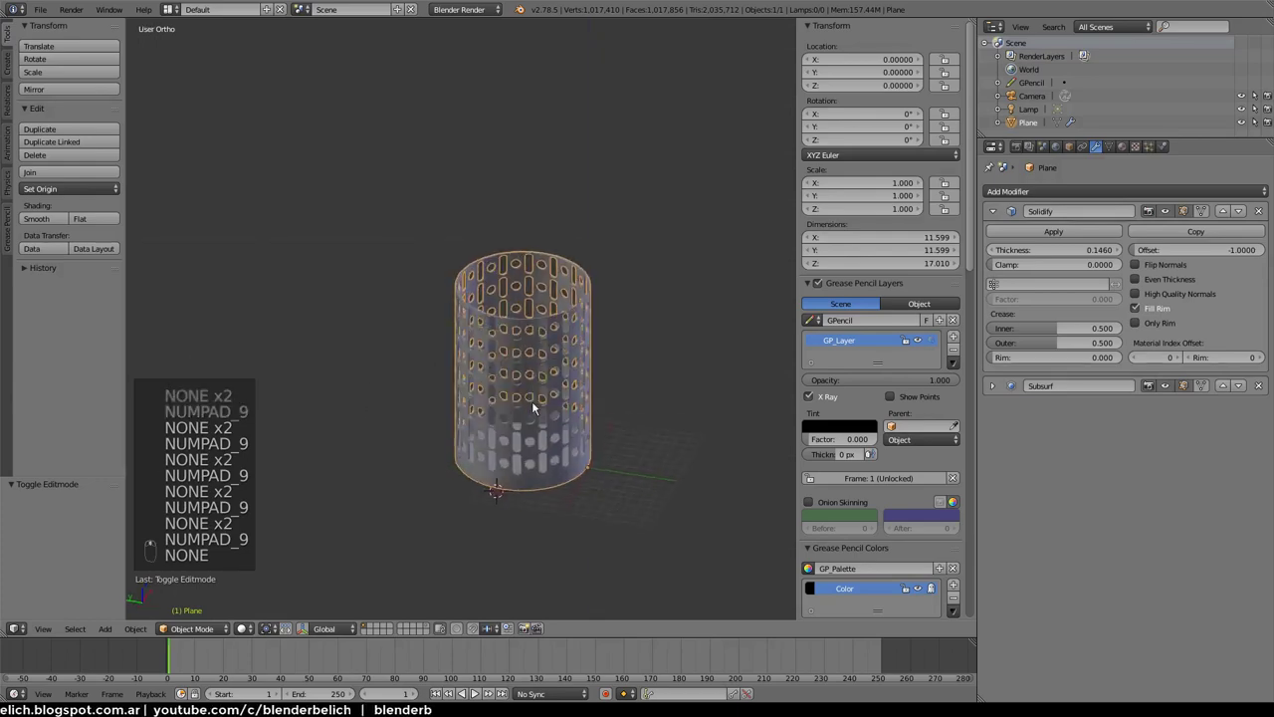
{"action": "key", "text": "KP_Add"}
{"action": "key", "text": "KP_Subtract"}
{"action": "key", "text": "KP_Add"}
{"action": "key", "text": "KP_Subtract"}
{"action": "key", "text": "KP_Subtract"}
{"action": "key", "text": "KP_Add"}
{"action": "key", "text": "KP_Add"}
{"action": "key", "text": "KP_Subtract"}
{"action": "key", "text": "KP_Subtract"}
{"action": "key", "text": "KP_Multiply"}
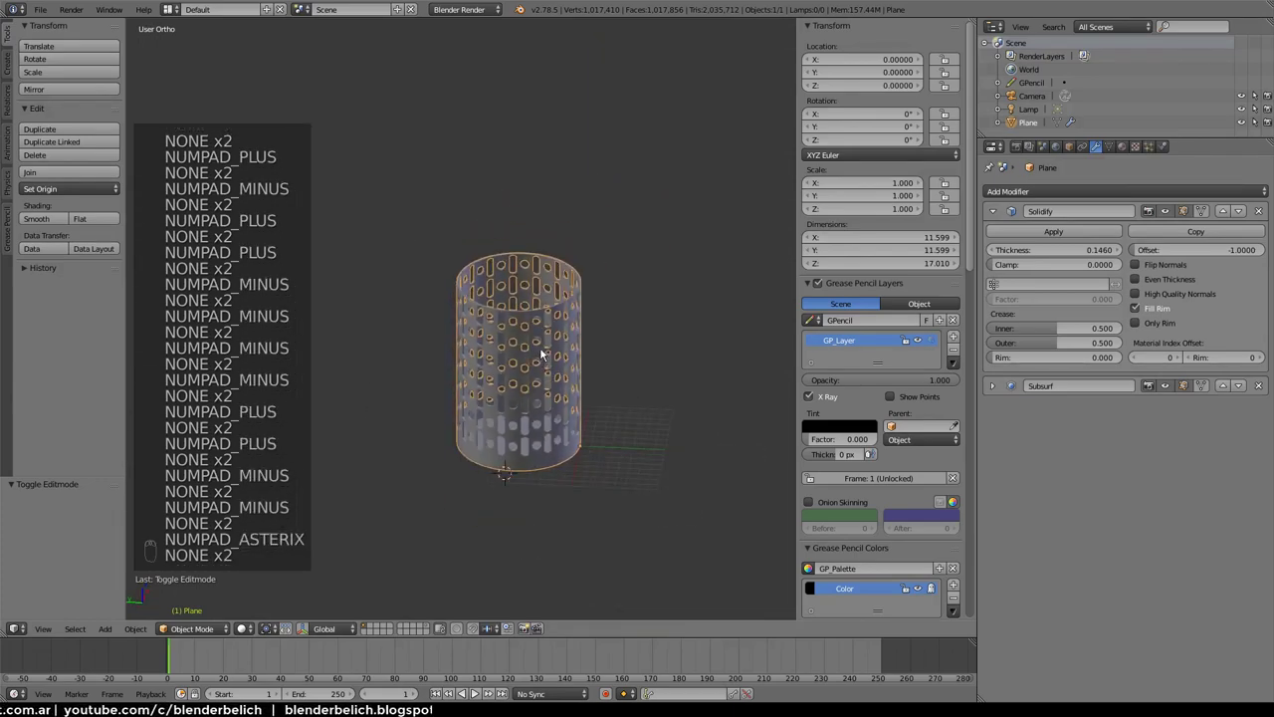
{"action": "key", "text": "KP_Divide"}
{"action": "key", "text": "KP_Decimal"}
{"action": "left_click_drag", "start_coordinate": [533, 334], "coordinate": [553, 361]}
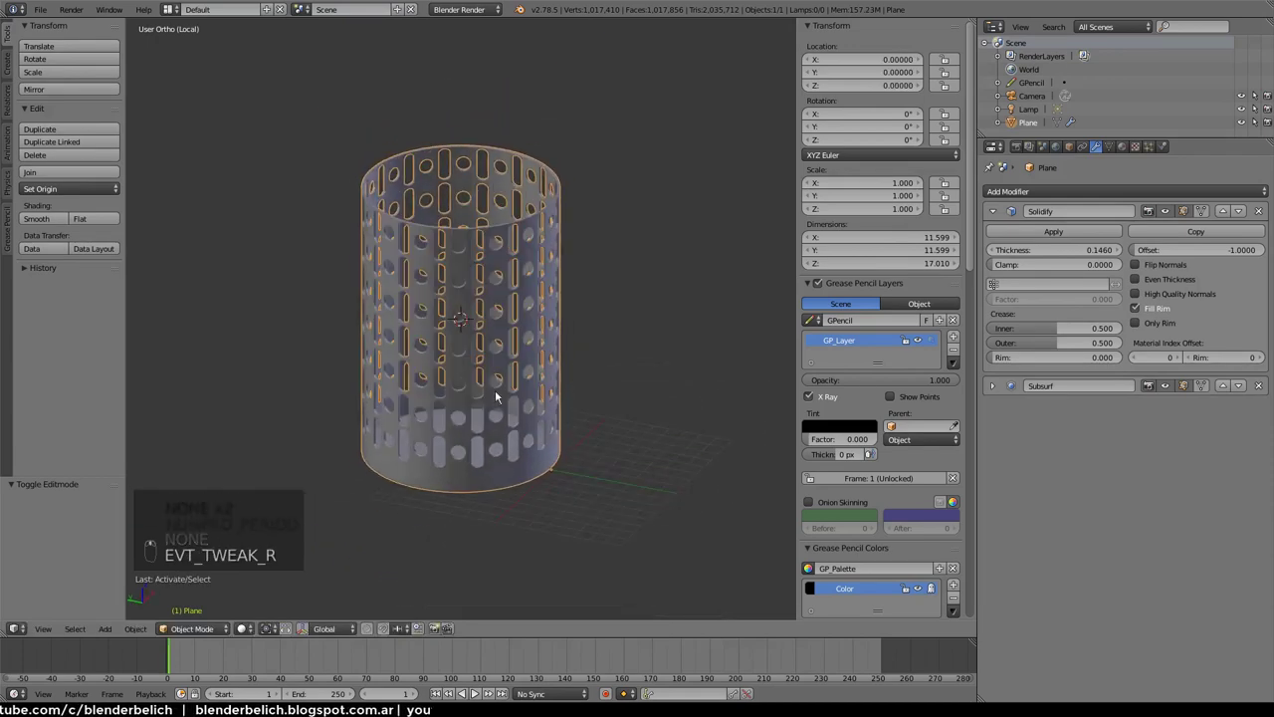
{"action": "key", "text": "KP_Decimal"}
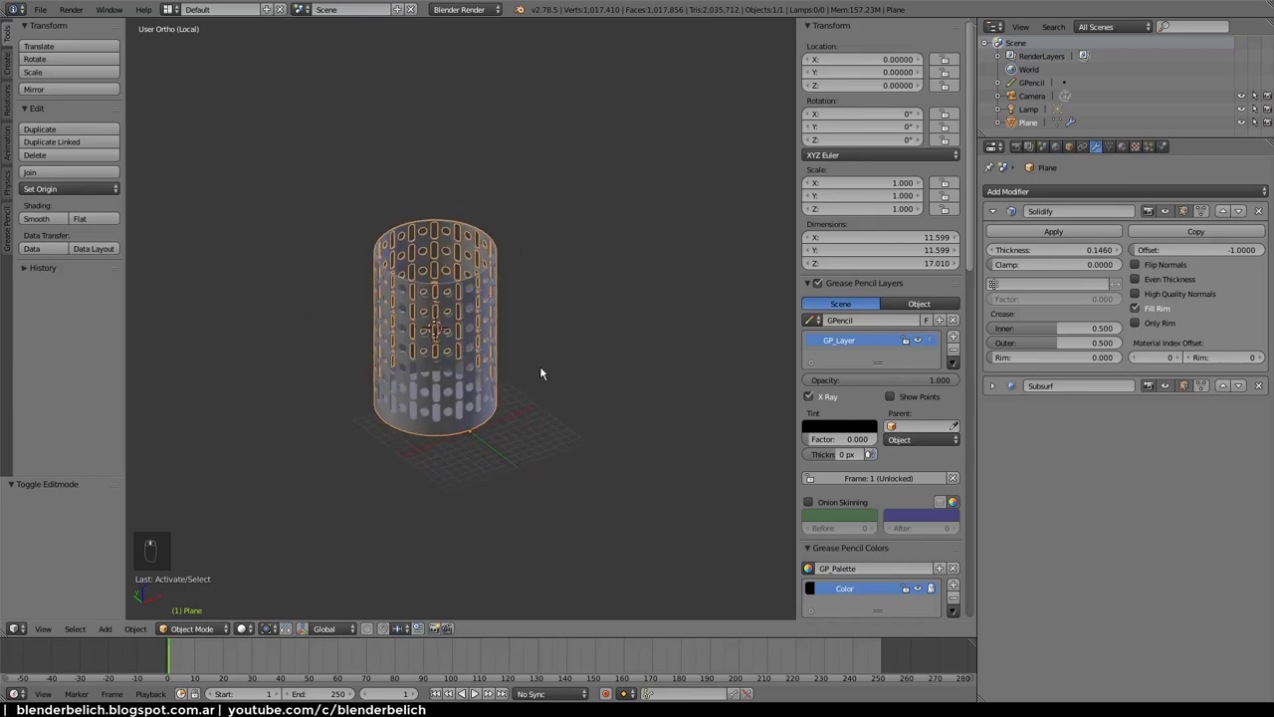
{"action": "key", "text": "Home"}
{"action": "key", "text": "Home"}
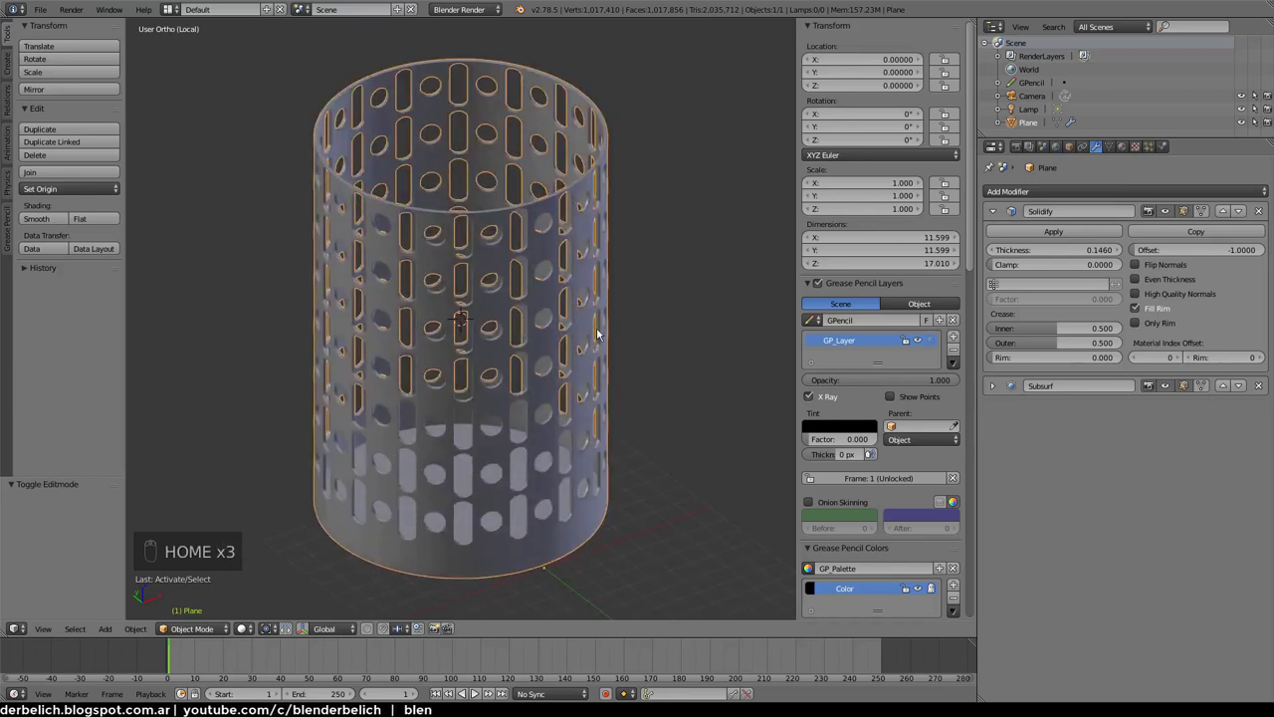
{"action": "key", "text": "Tab"}
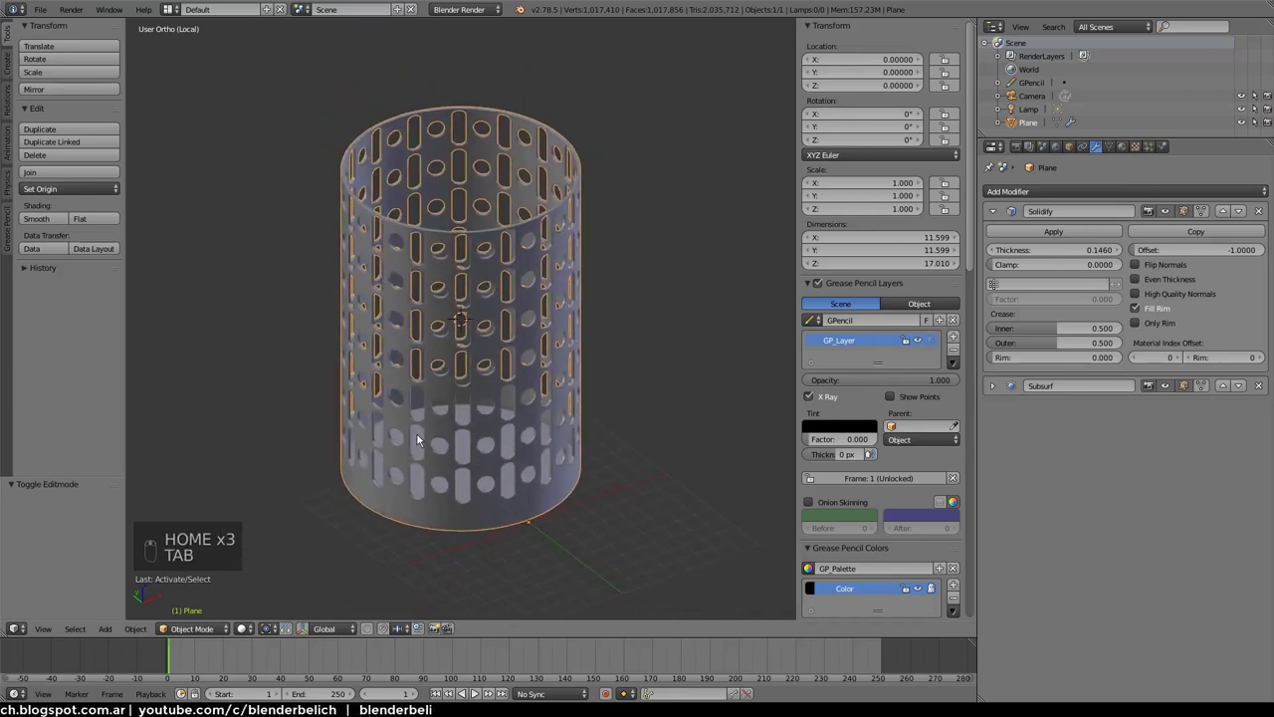
{"action": "key", "text": "KP_Divide"}
{"action": "left_click_drag", "start_coordinate": [596, 375], "coordinate": [432, 628]}
Frame the holder, select the scene camera and orbit the view around the holder
{"action": "key", "text": "Home"}
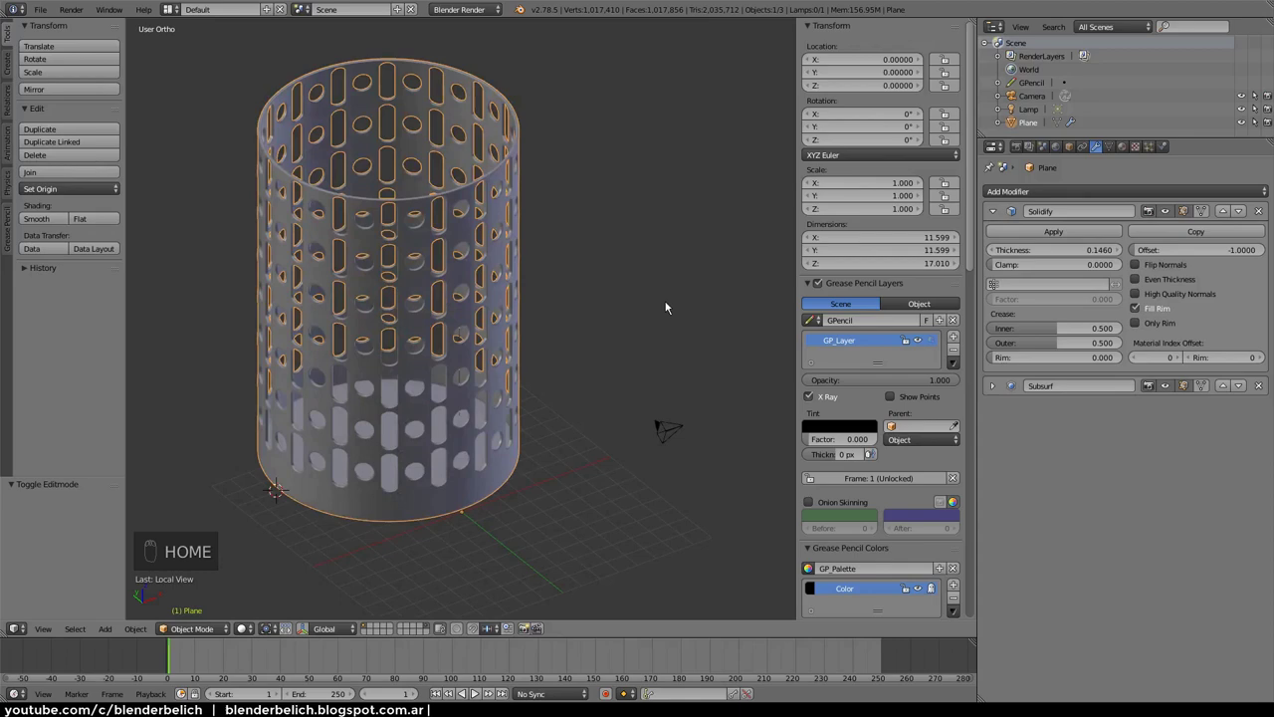
{"action": "left_click", "coordinate": [667, 436]}
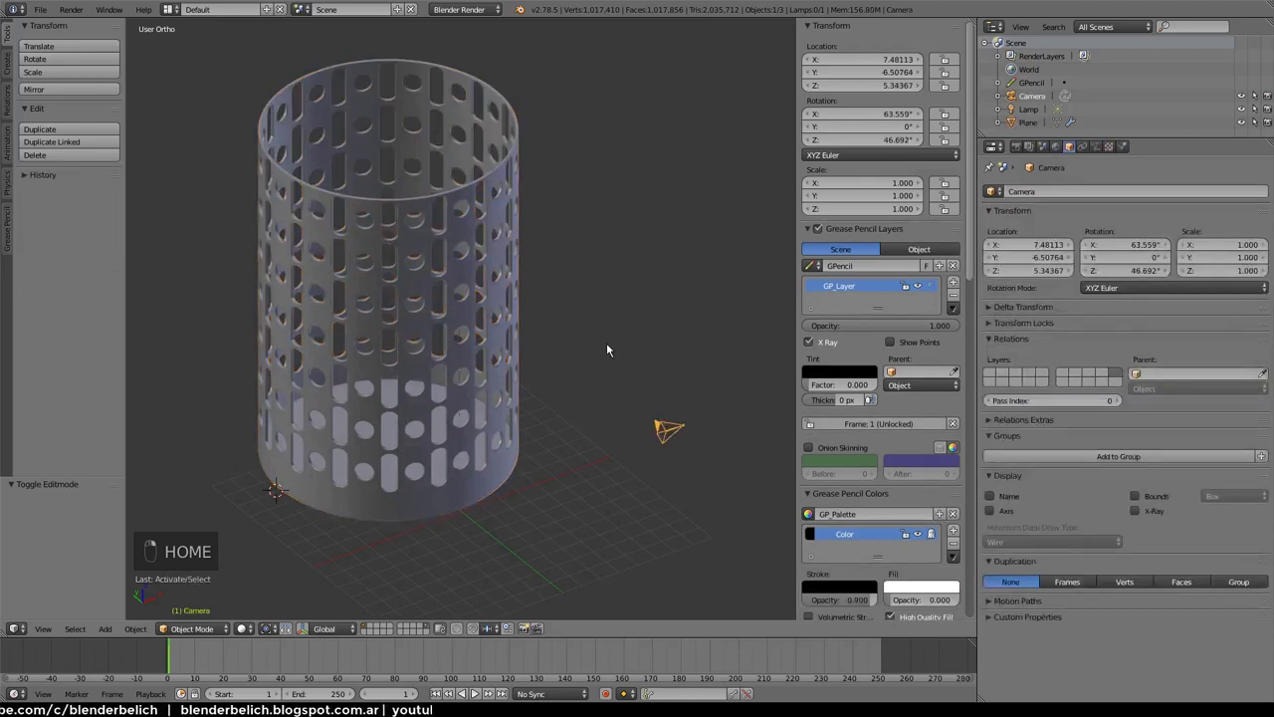
{"action": "left_click_drag", "start_coordinate": [430, 628], "coordinate": [534, 352]}
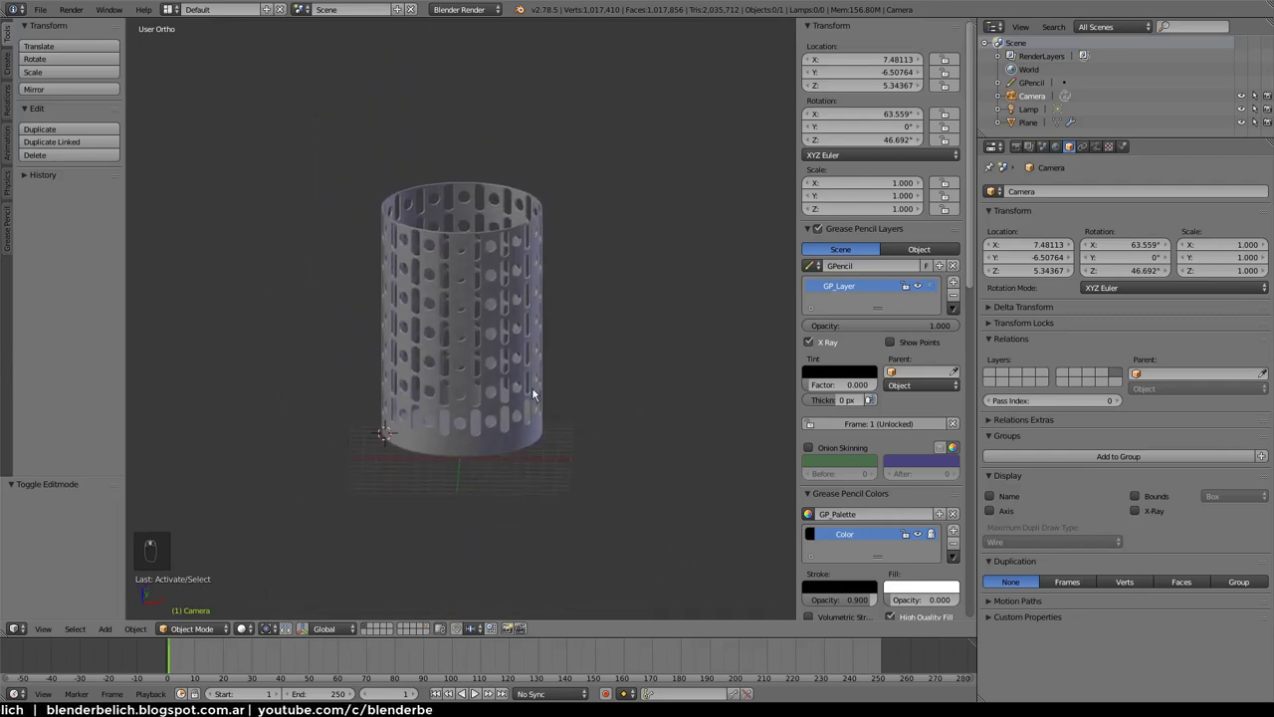
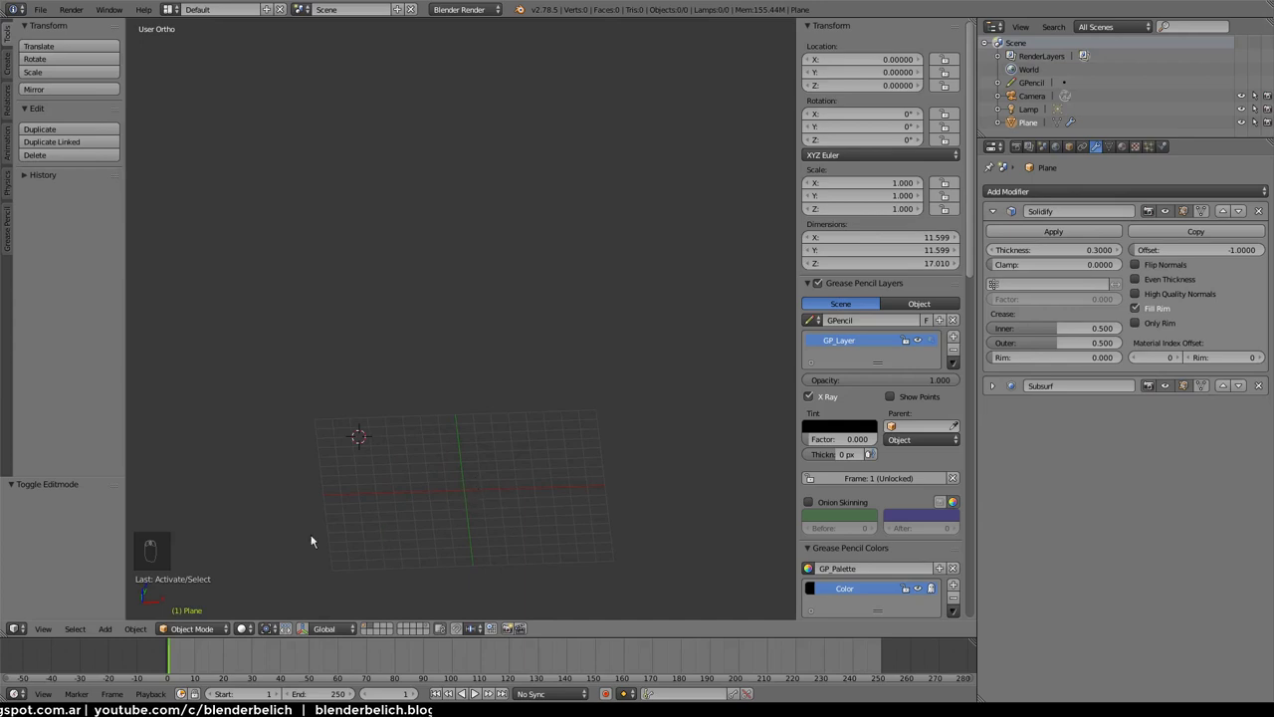
Snap the 3D cursor to the origin, switch to perspective and bring up the Add menu for a circle mesh
{"action": "key", "text": "shift+s"}
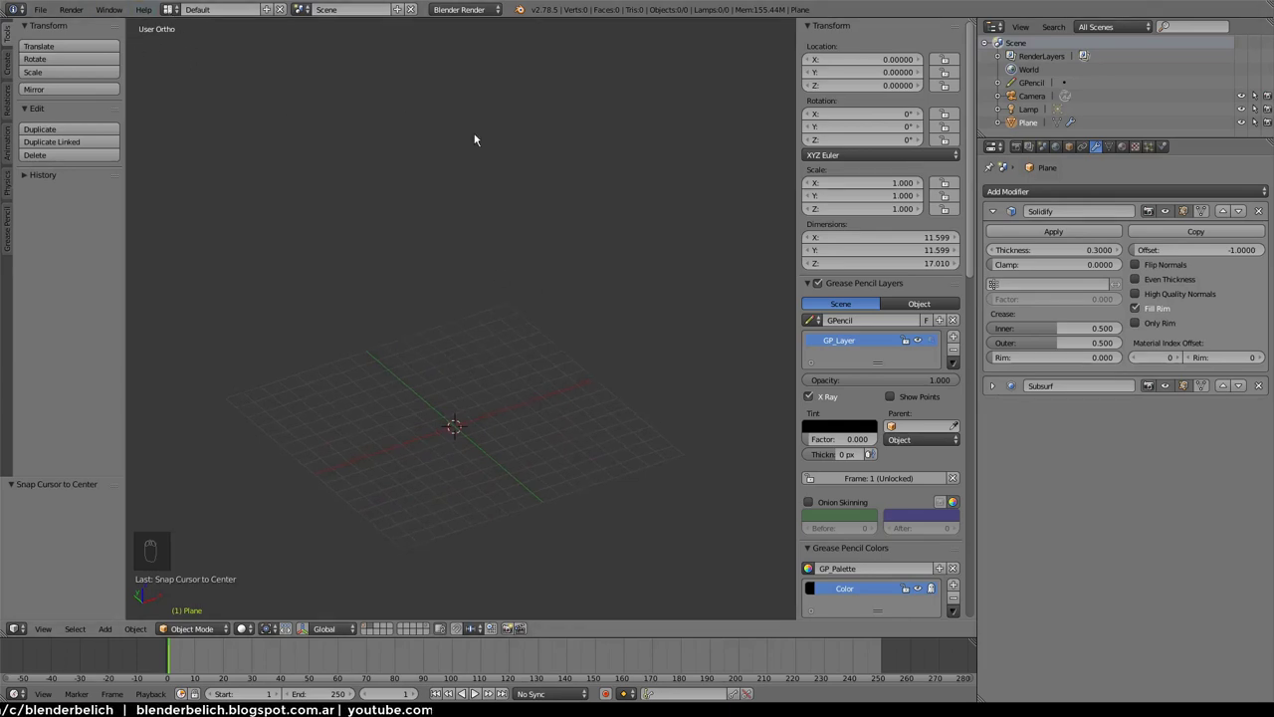
{"action": "key", "text": "KP_5"}
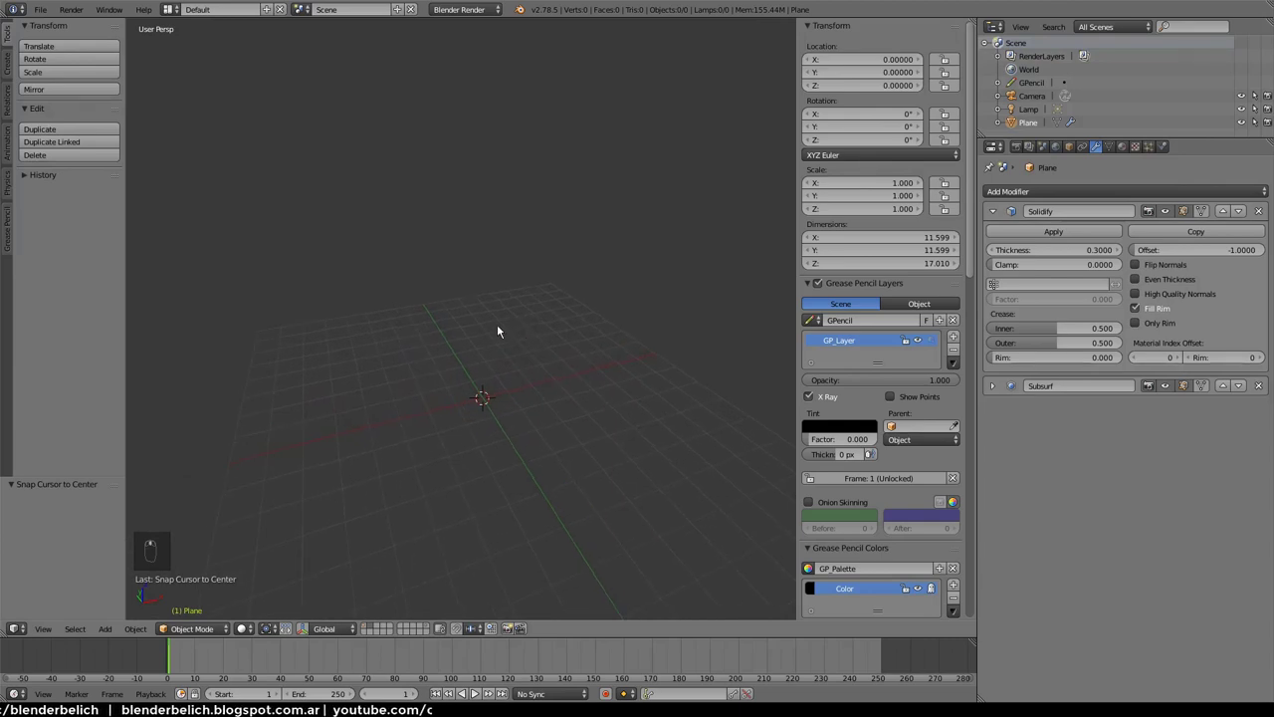
{"action": "key", "text": "shift+a"}
{"action": "key", "text": "shift+a"}
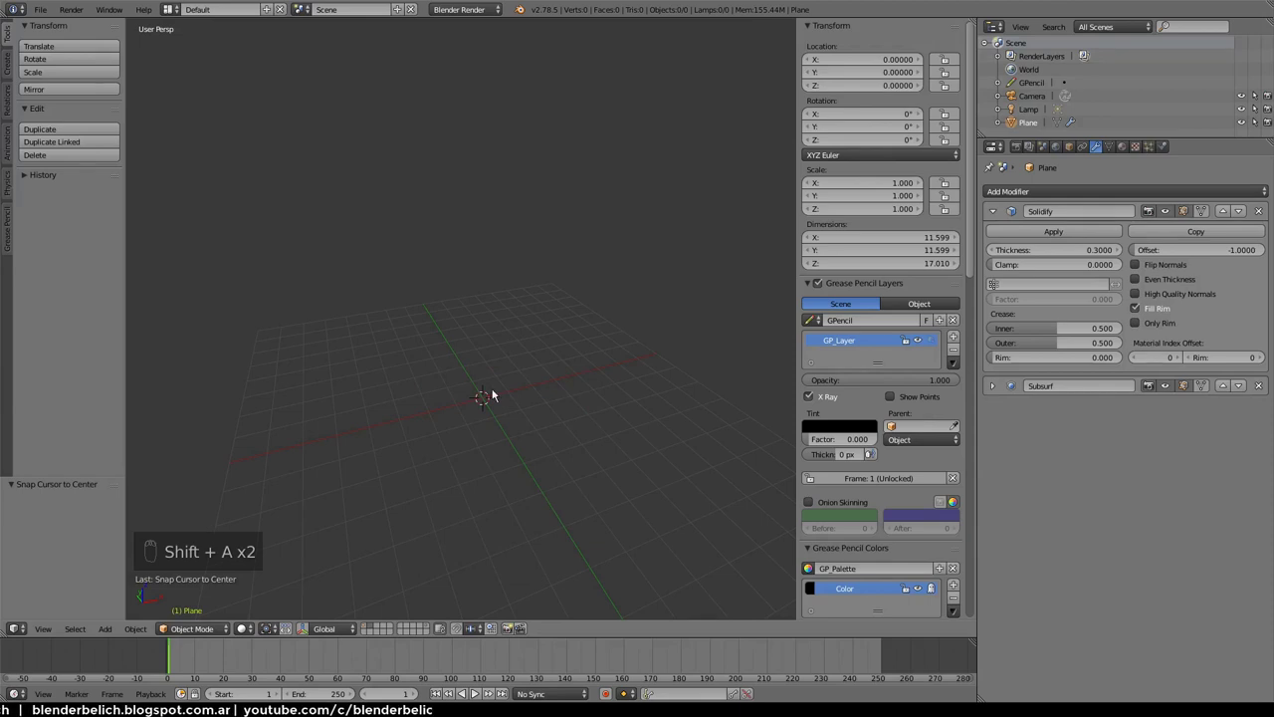
Add a 12-vertex circle at the origin and extrude it upward into a pencil-body tube
{"action": "key", "text": "shift+a"}
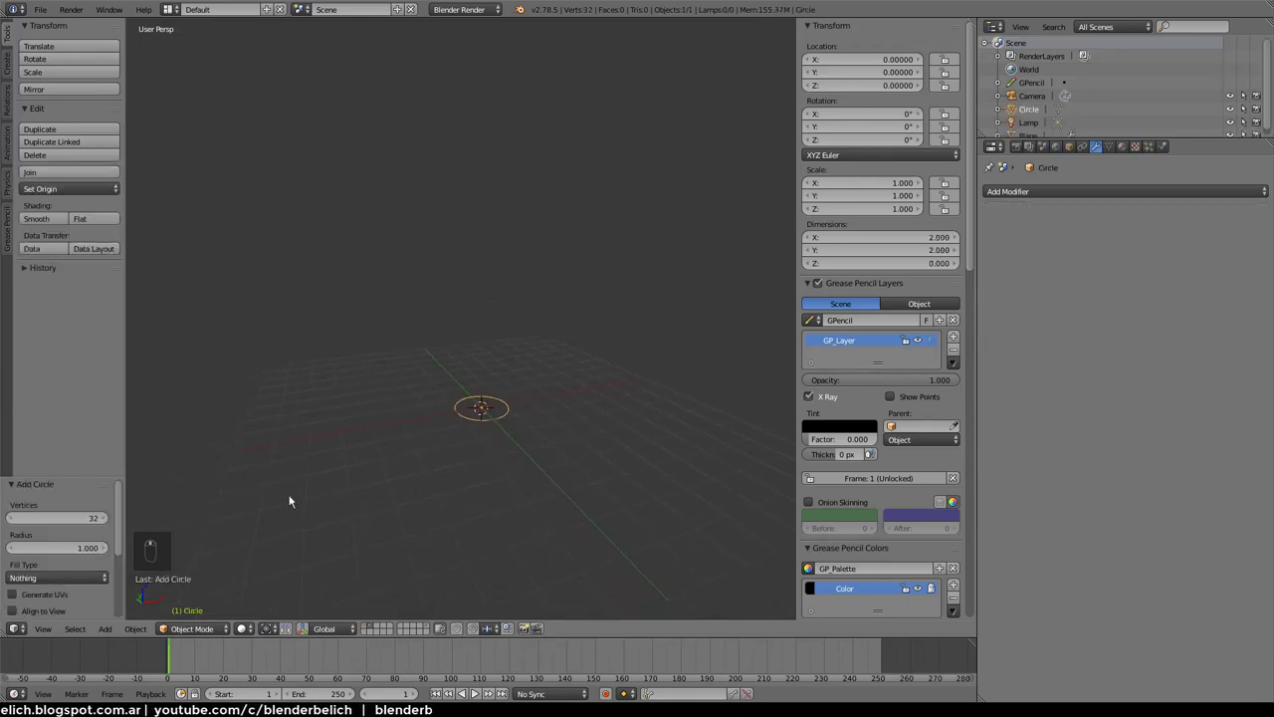
{"action": "left_click_drag", "start_coordinate": [80, 523], "coordinate": [591, 288]}
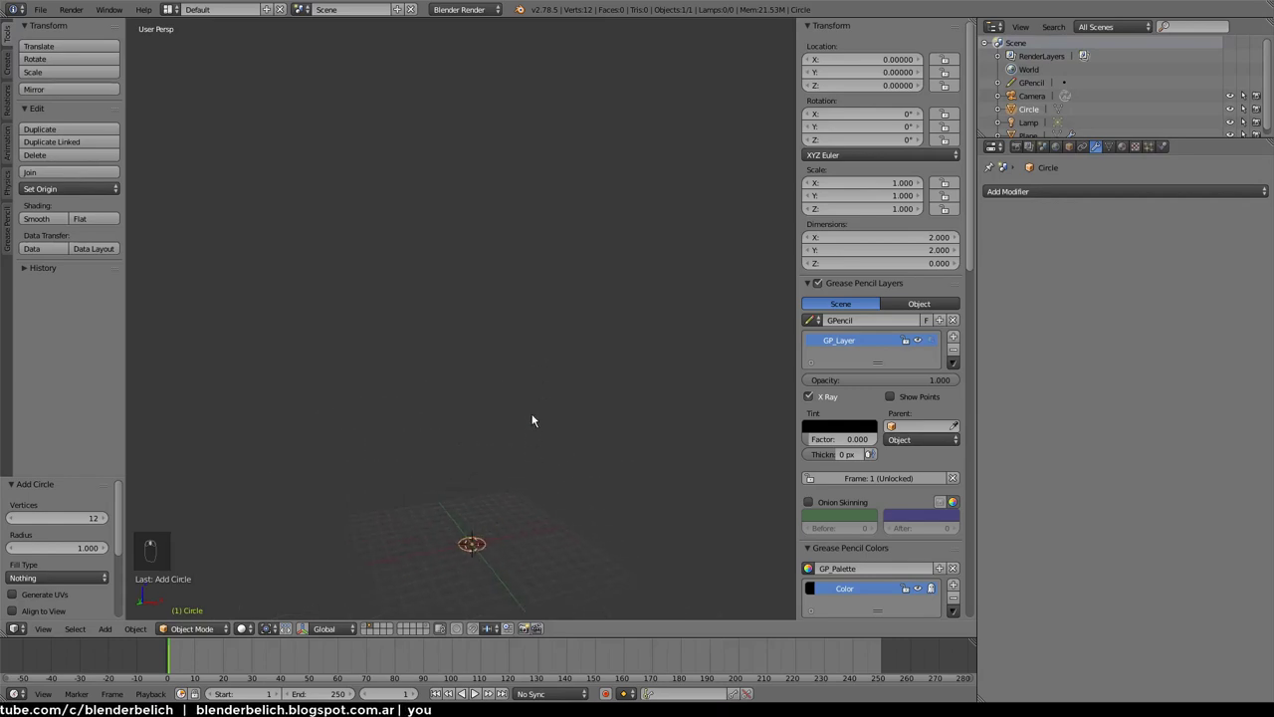
{"action": "key", "text": "e"}
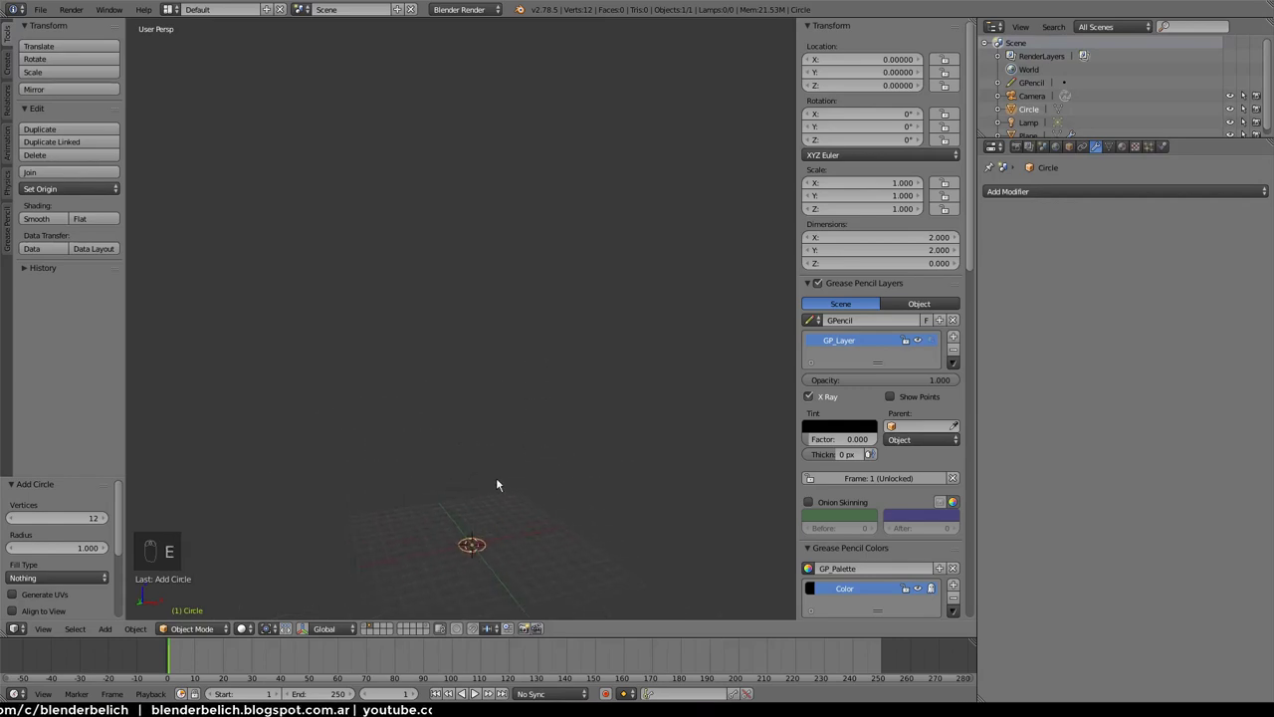
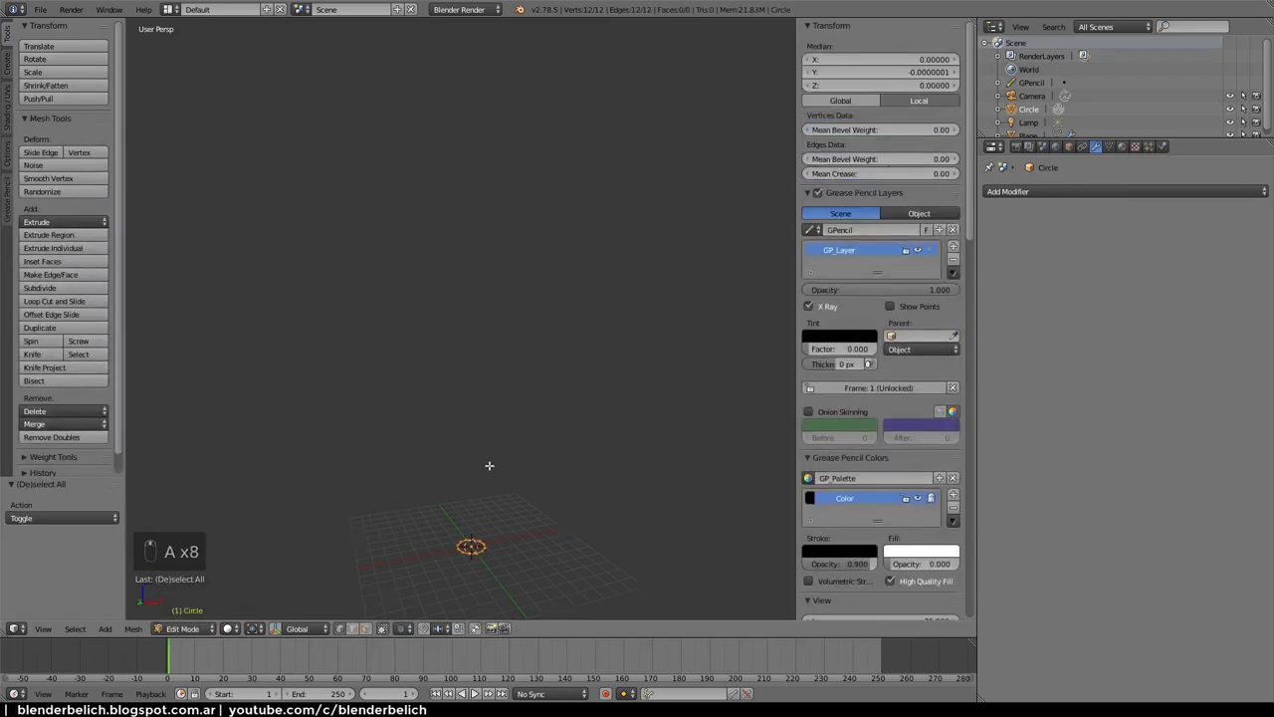
{"action": "key", "text": "e"}
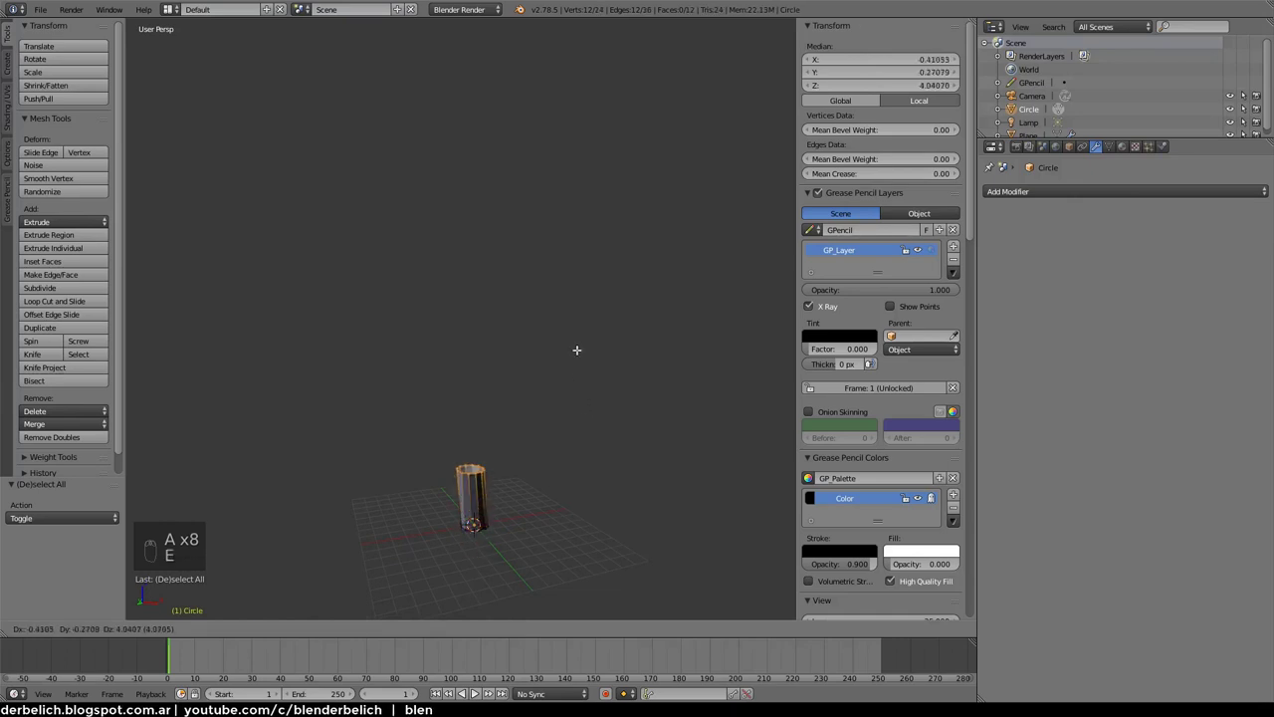
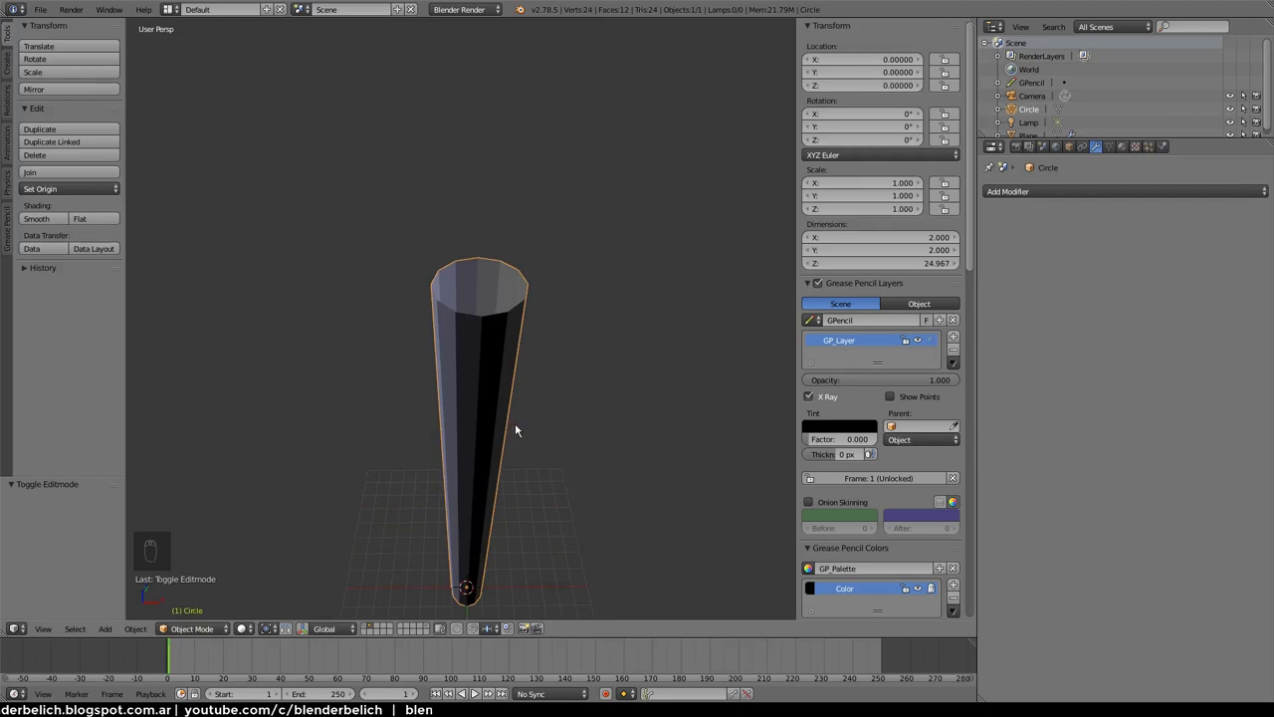
{"action": "left_click_drag", "start_coordinate": [585, 368], "coordinate": [666, 372]}
{"action": "left_click", "coordinate": [427, 359]}
{"action": "key", "text": "shift+a"}
{"action": "left_click", "coordinate": [698, 371]}
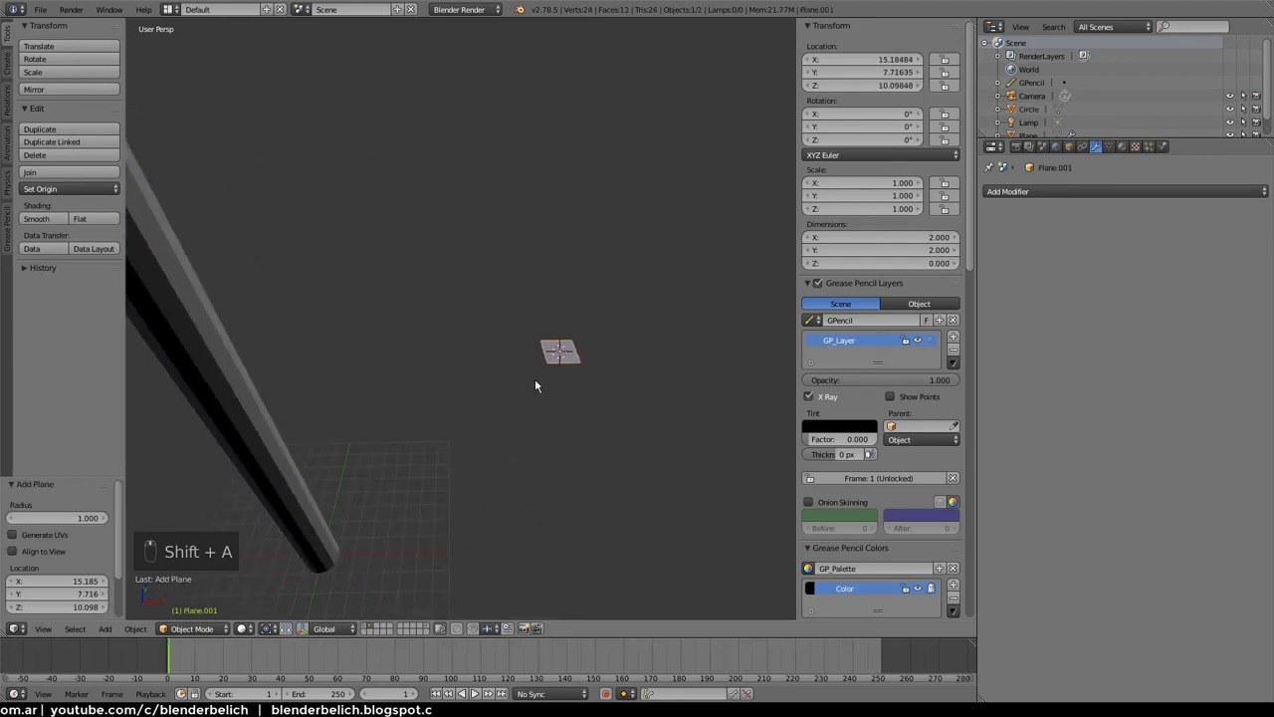
{"action": "key", "text": "KP_Decimal"}
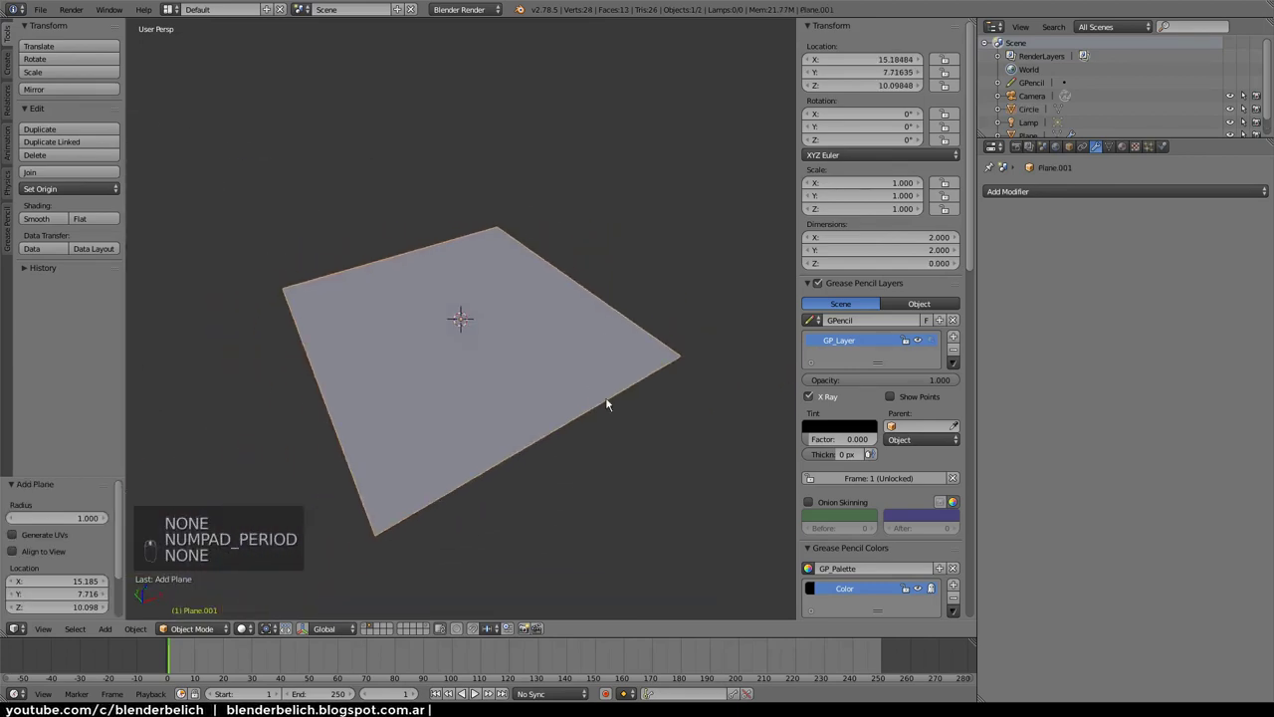
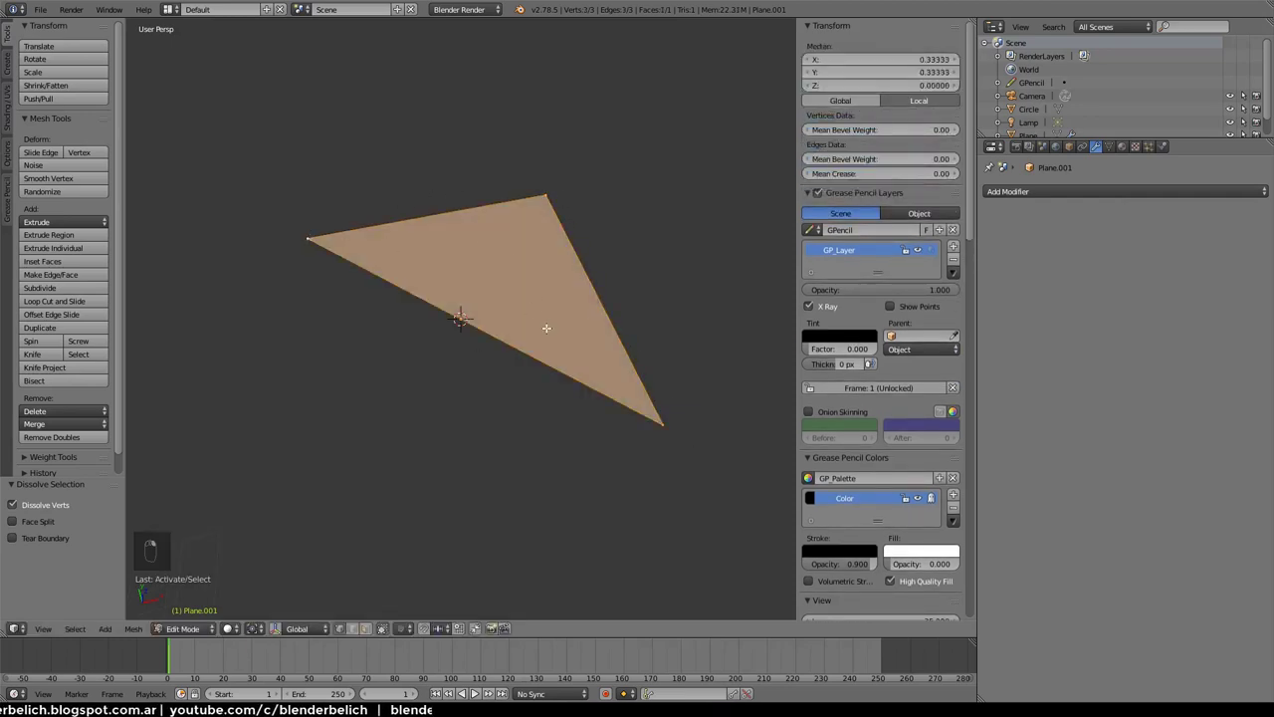
{"action": "key", "text": "a"}
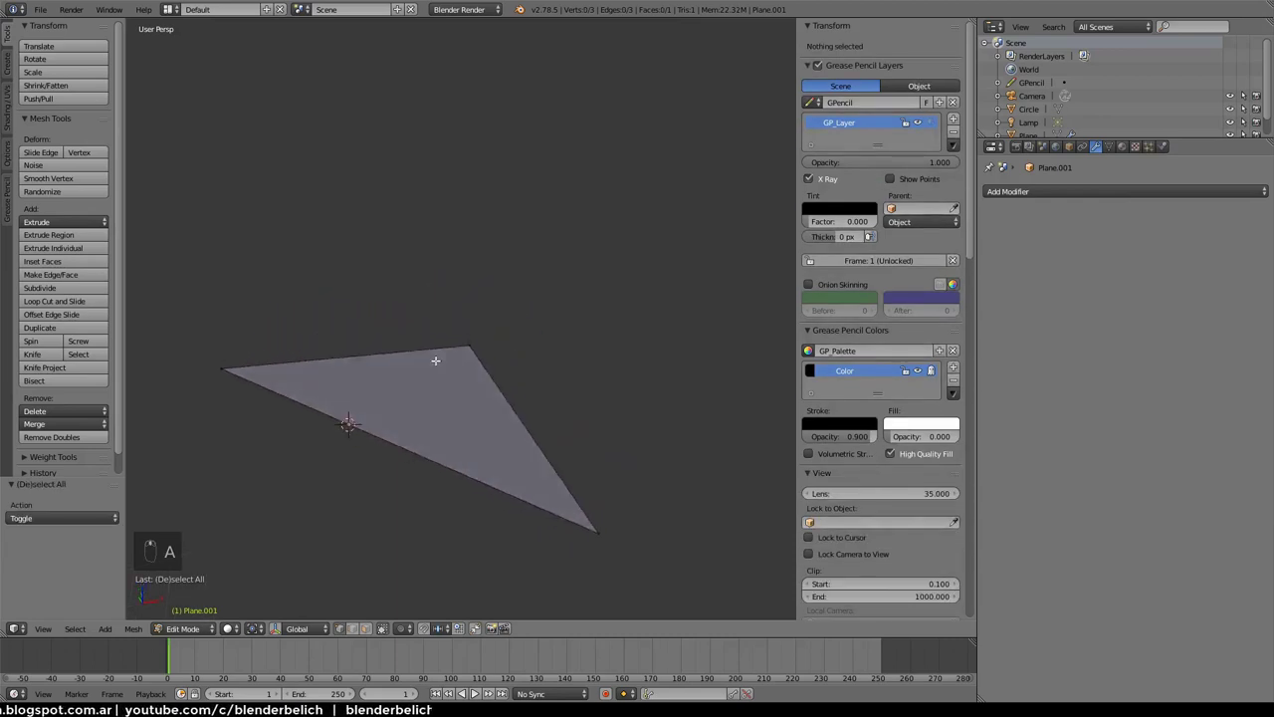
{"action": "key", "text": "f"}
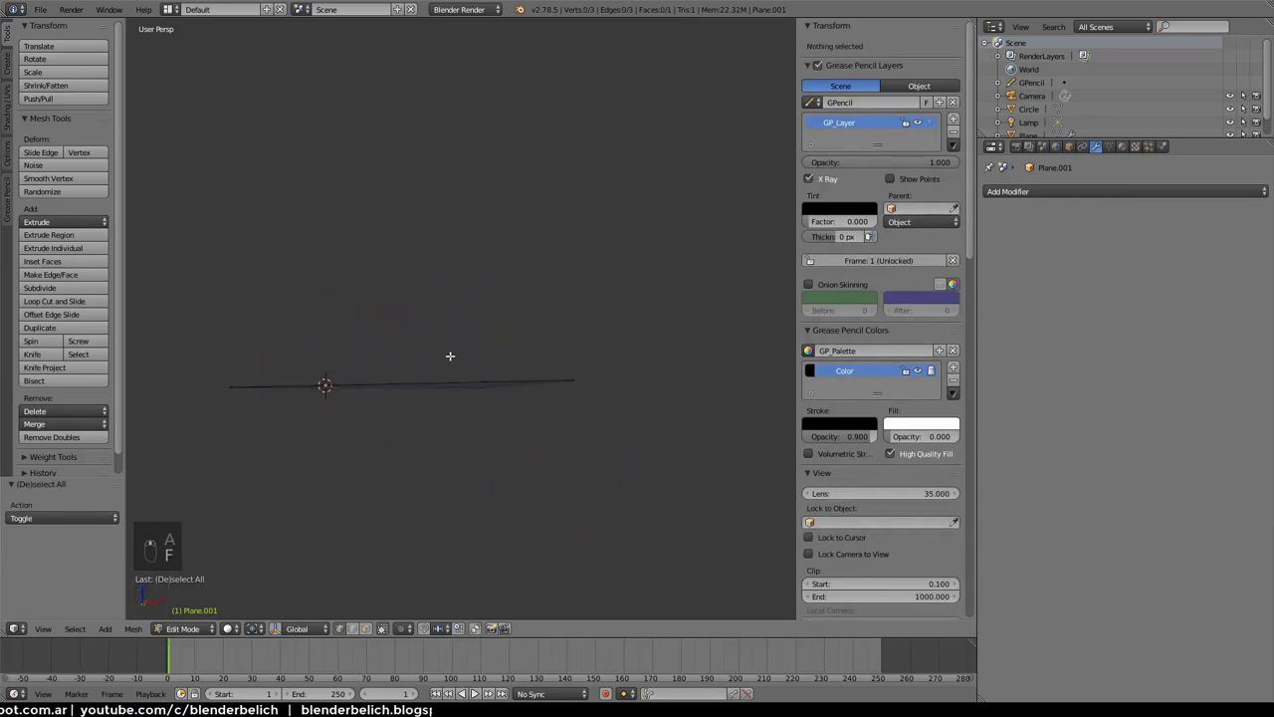
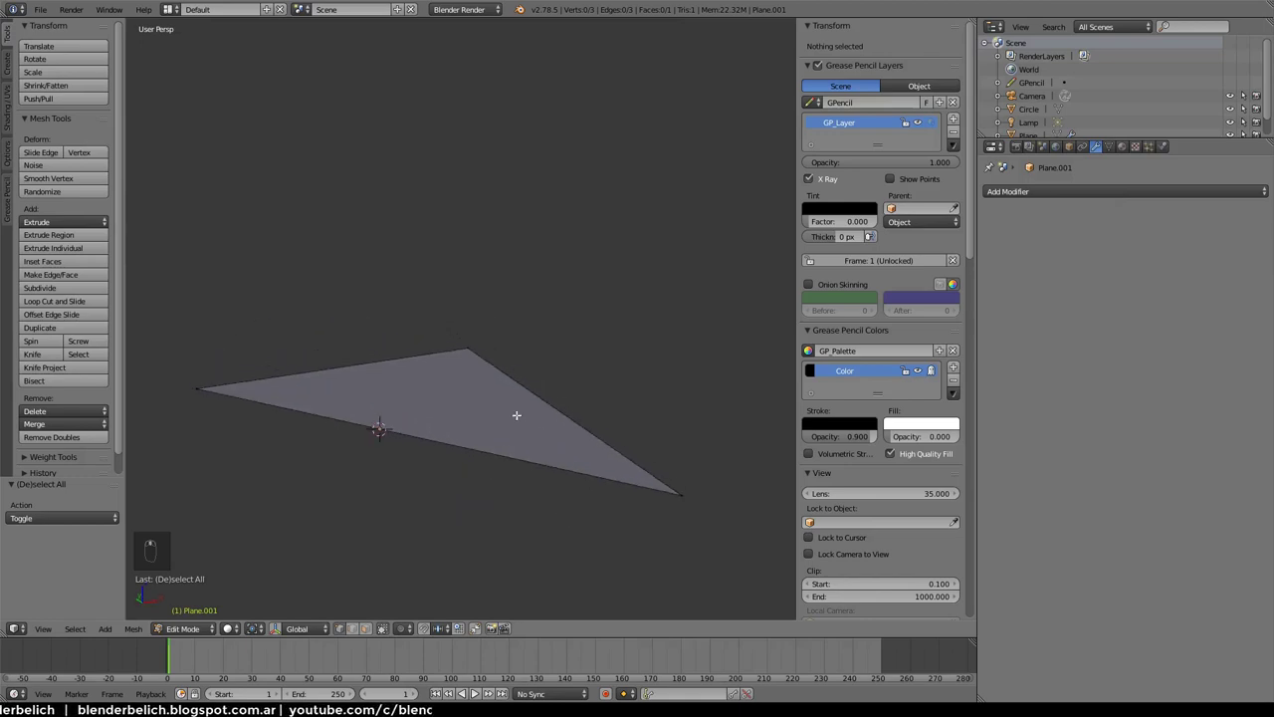
{"action": "key", "text": "ctrl+Tab"}
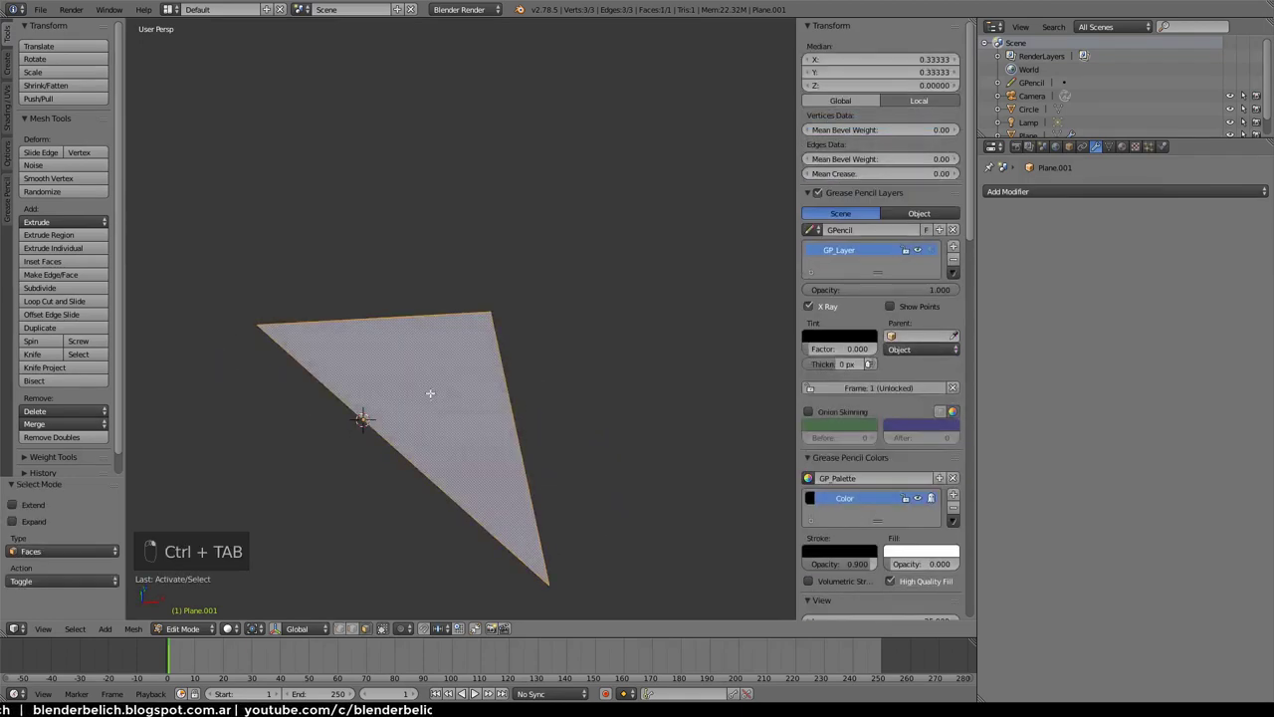
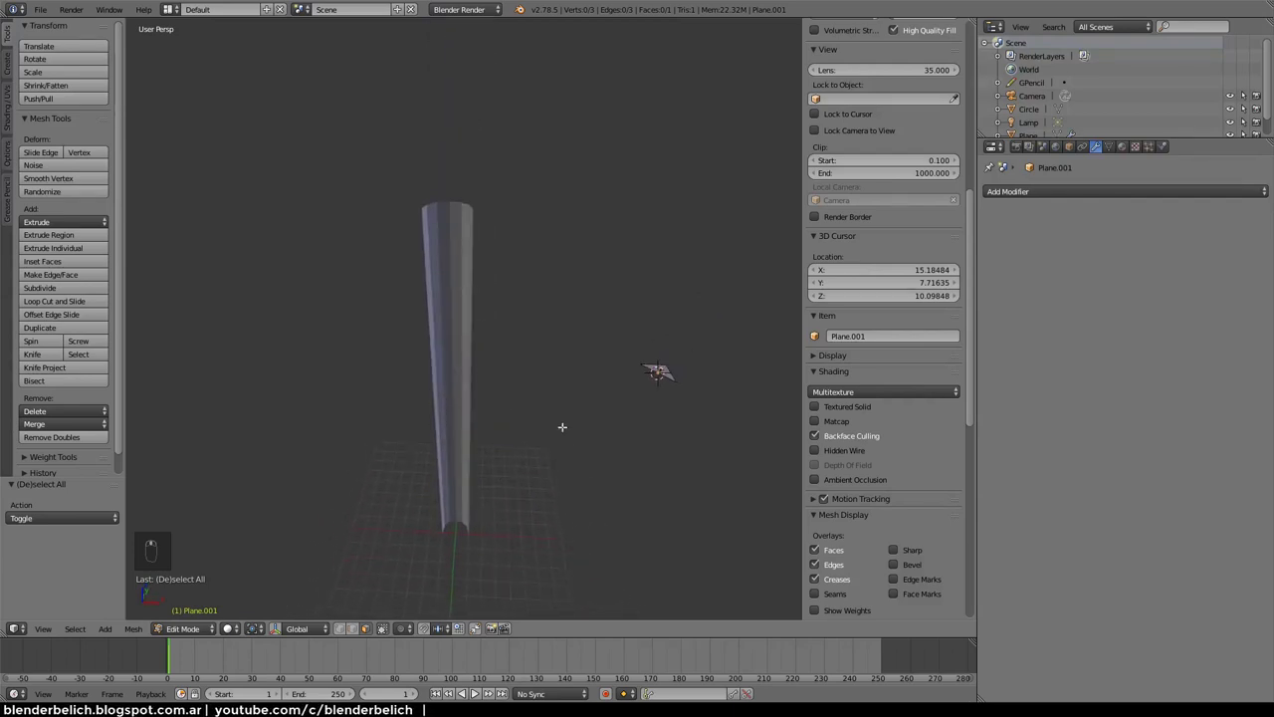
Enter Edit Mode and orbit around the pencil tube to inspect its shading
{"action": "key", "text": "Tab"}
{"action": "left_click_drag", "start_coordinate": [672, 372], "coordinate": [676, 360]}
{"action": "key", "text": "x"}
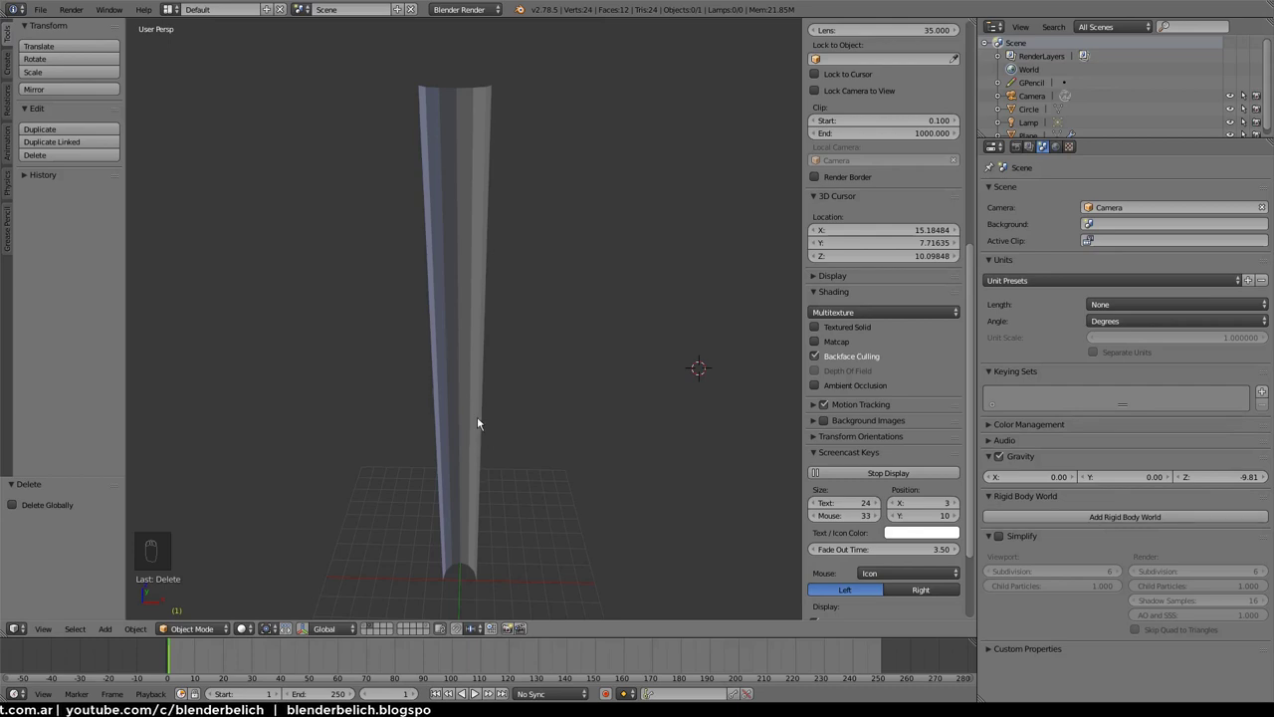
{"action": "left_click_drag", "start_coordinate": [476, 409], "coordinate": [473, 406]}
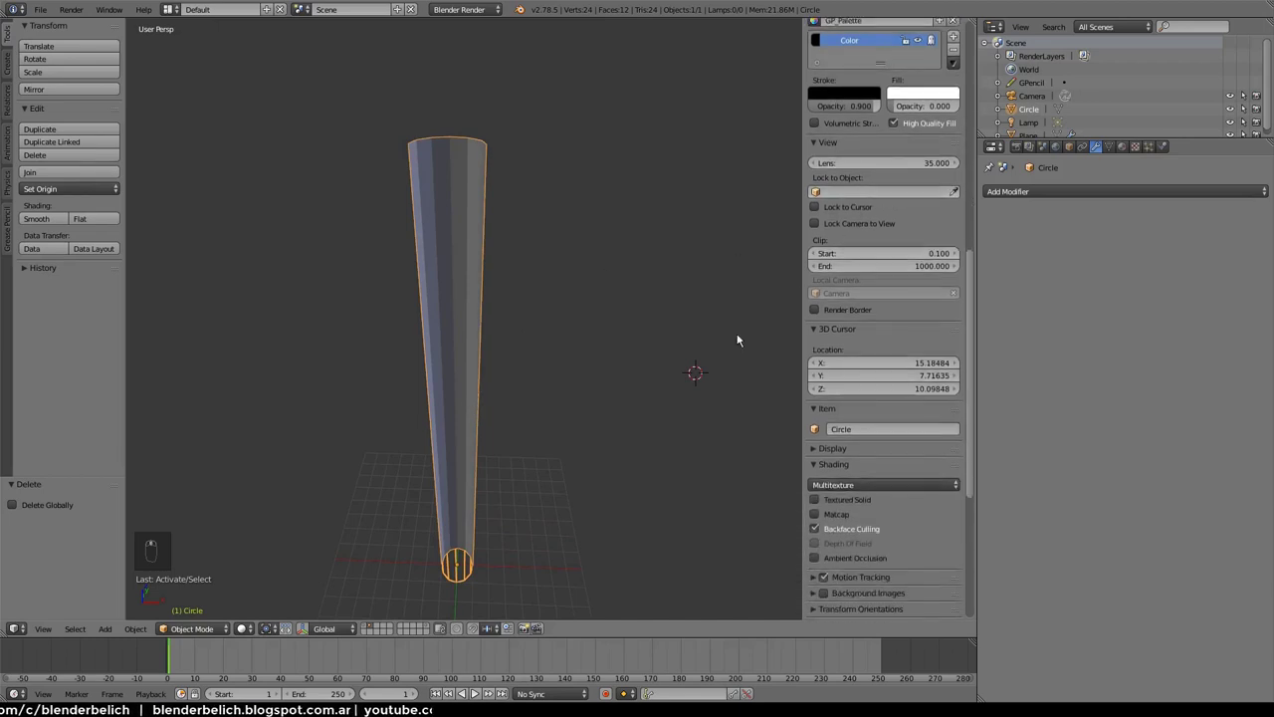
{"action": "left_click_drag", "start_coordinate": [843, 494], "coordinate": [618, 302]}
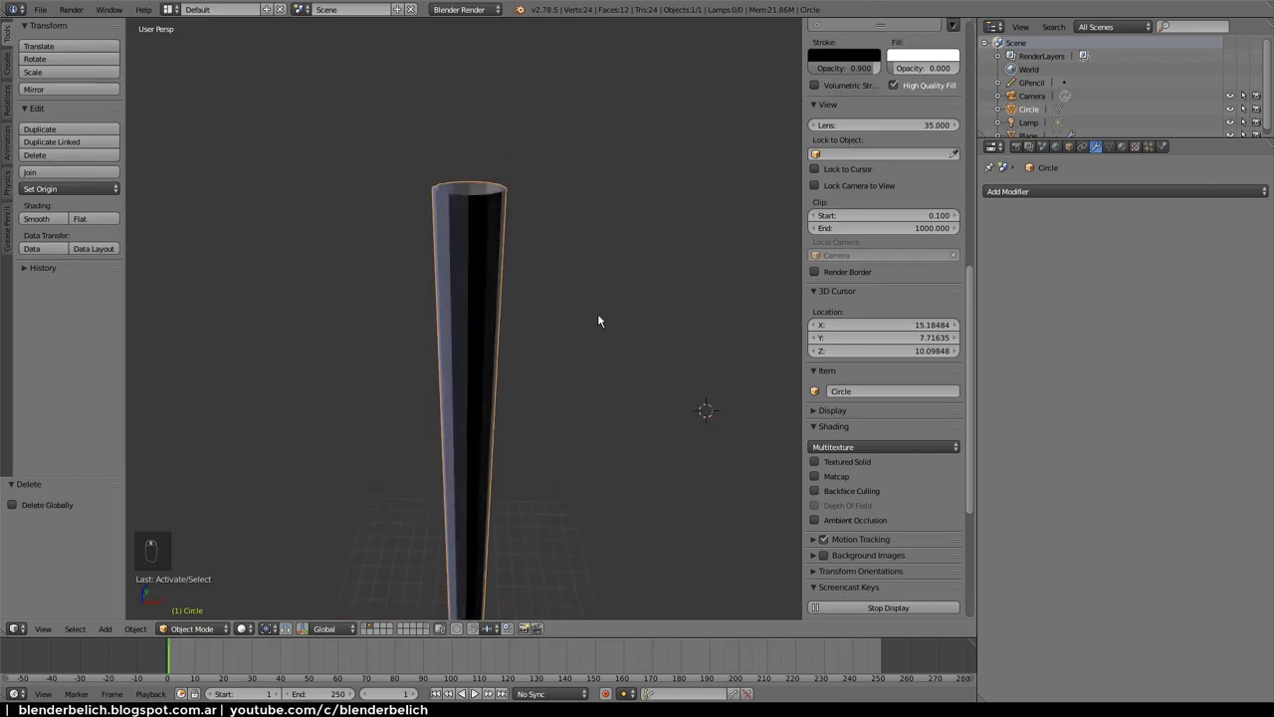
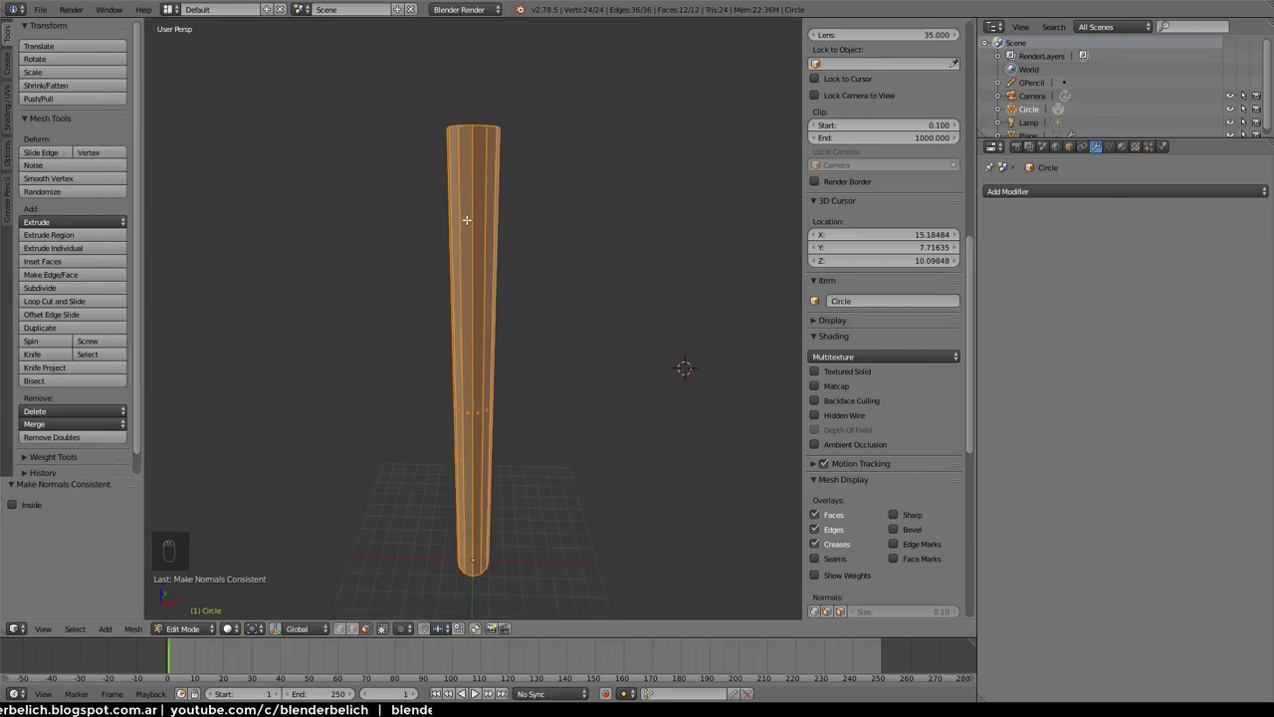
Recalculate the tube's face normals, flip them with Inside, and return to Object Mode
{"action": "left_click_drag", "start_coordinate": [30, 503], "coordinate": [22, 500]}
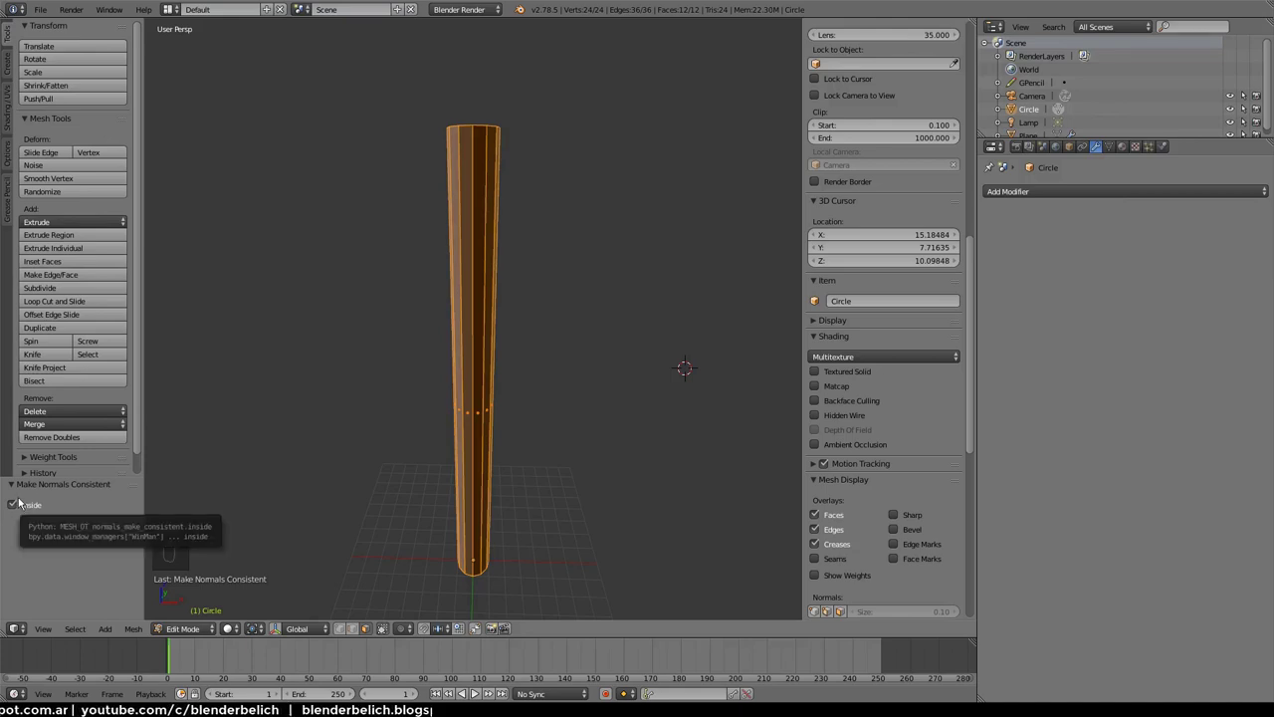
{"action": "left_click_drag", "start_coordinate": [34, 512], "coordinate": [446, 355]}
{"action": "key", "text": "Tab"}
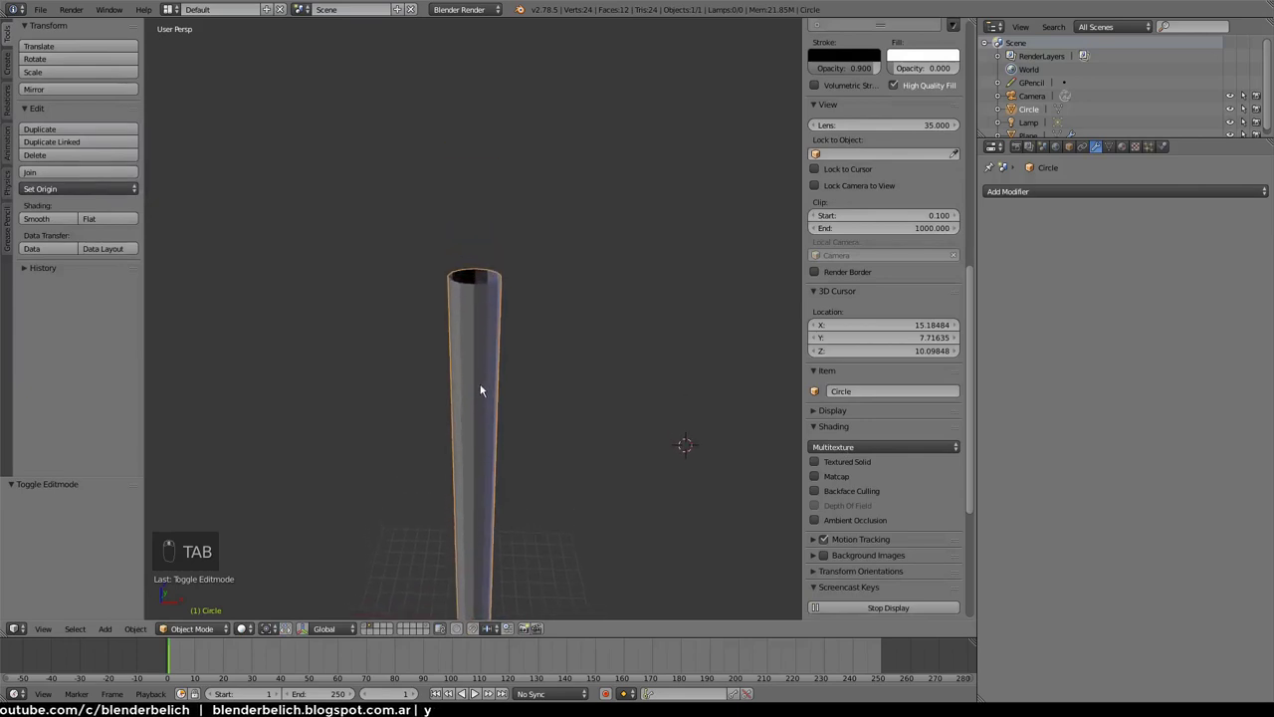
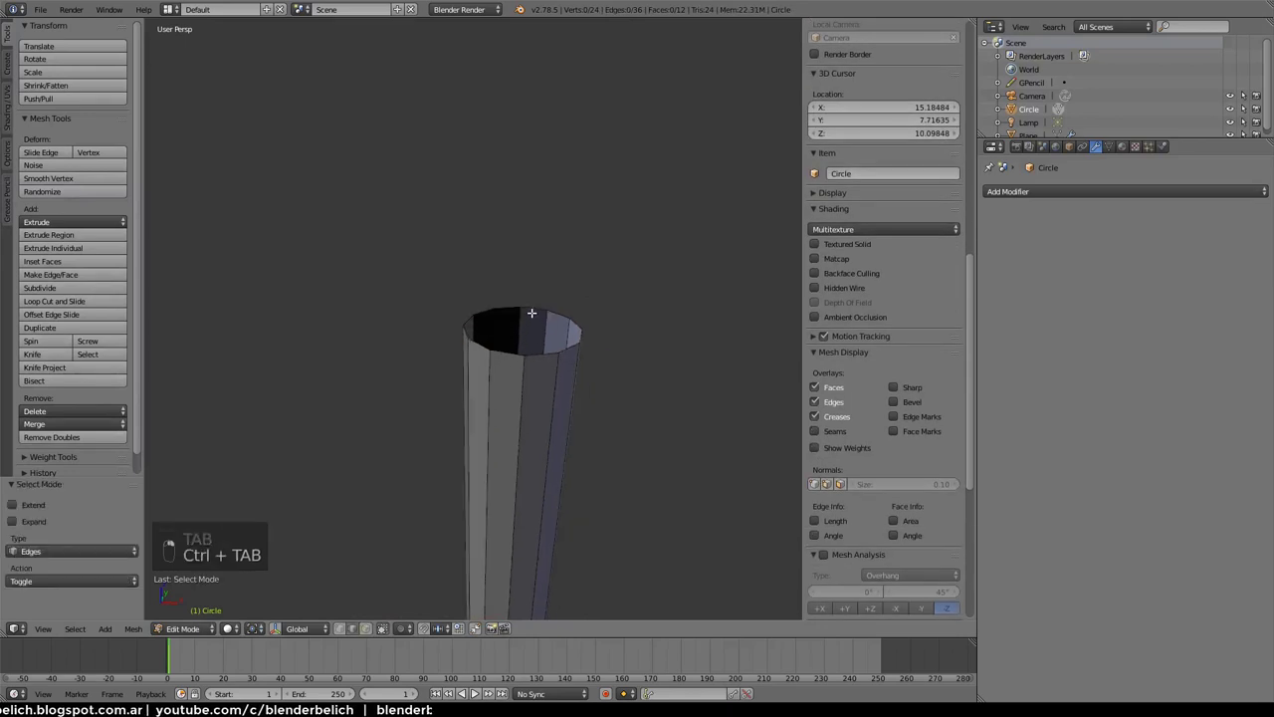
Extrude the pencil's top rim upward and scale it to a sharp point
{"action": "key", "text": "ctrl+Tab"}
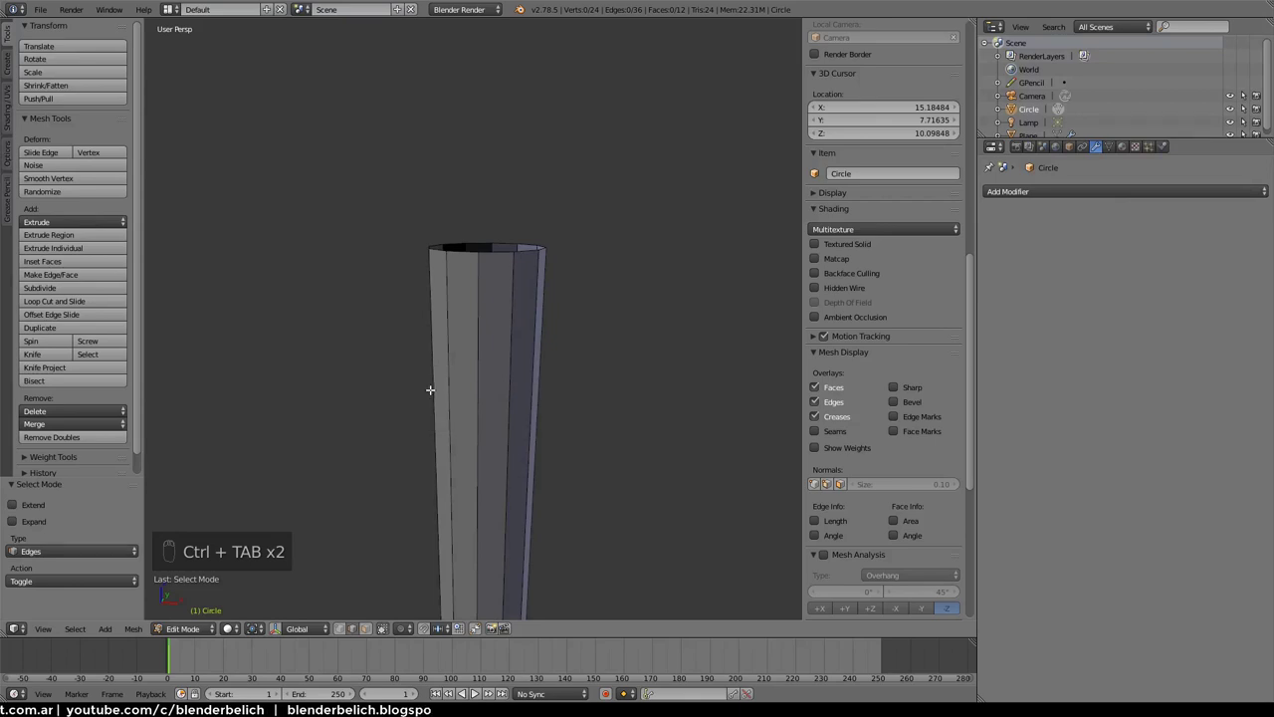
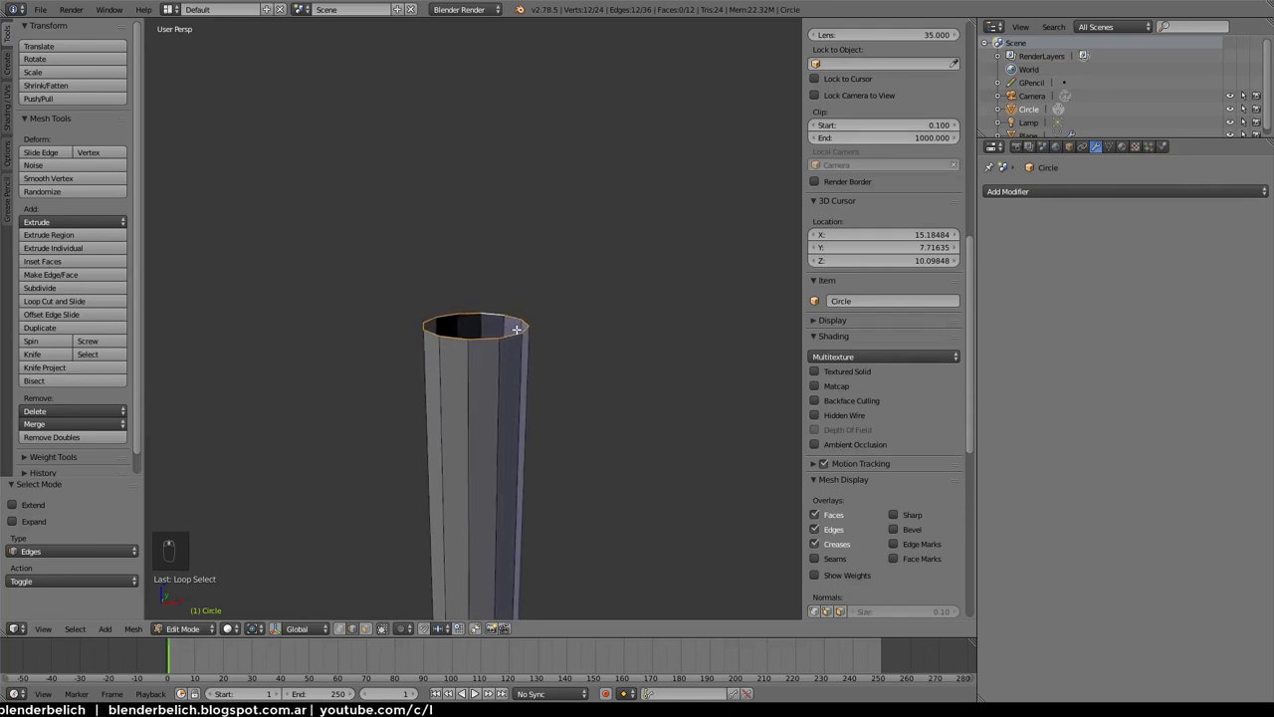
{"action": "key", "text": "e"}
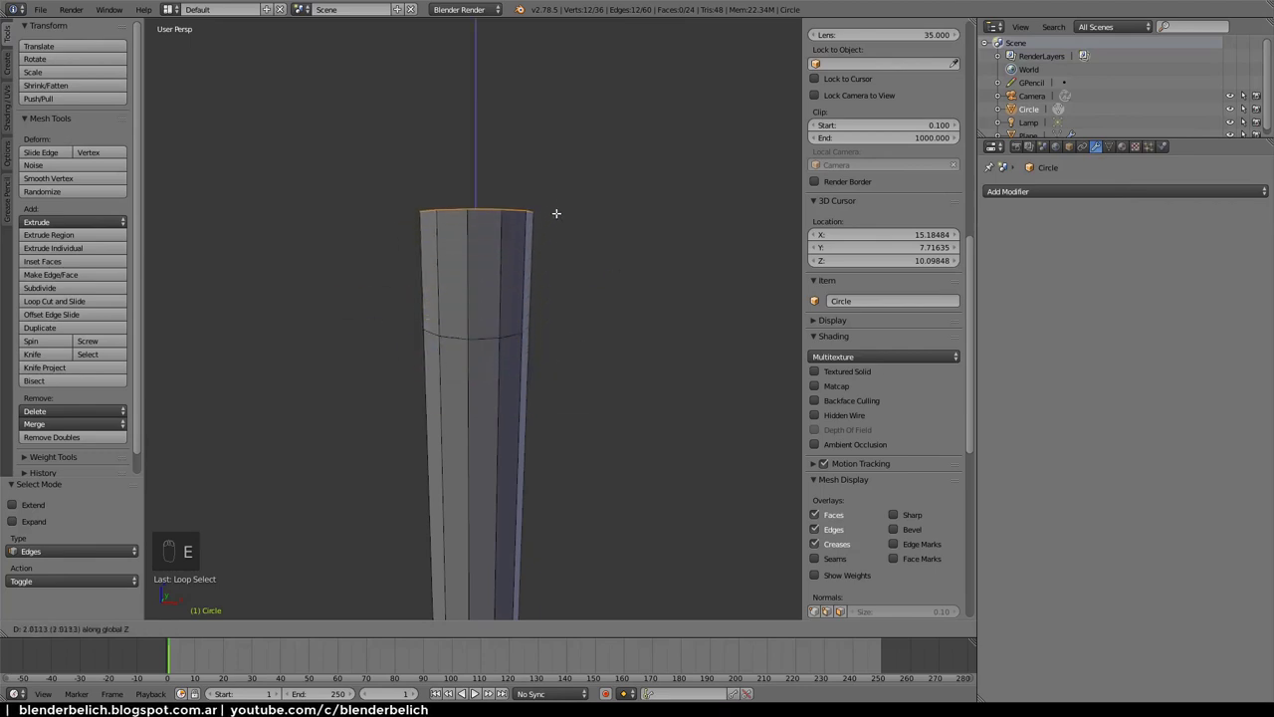
{"action": "key", "text": "s"}
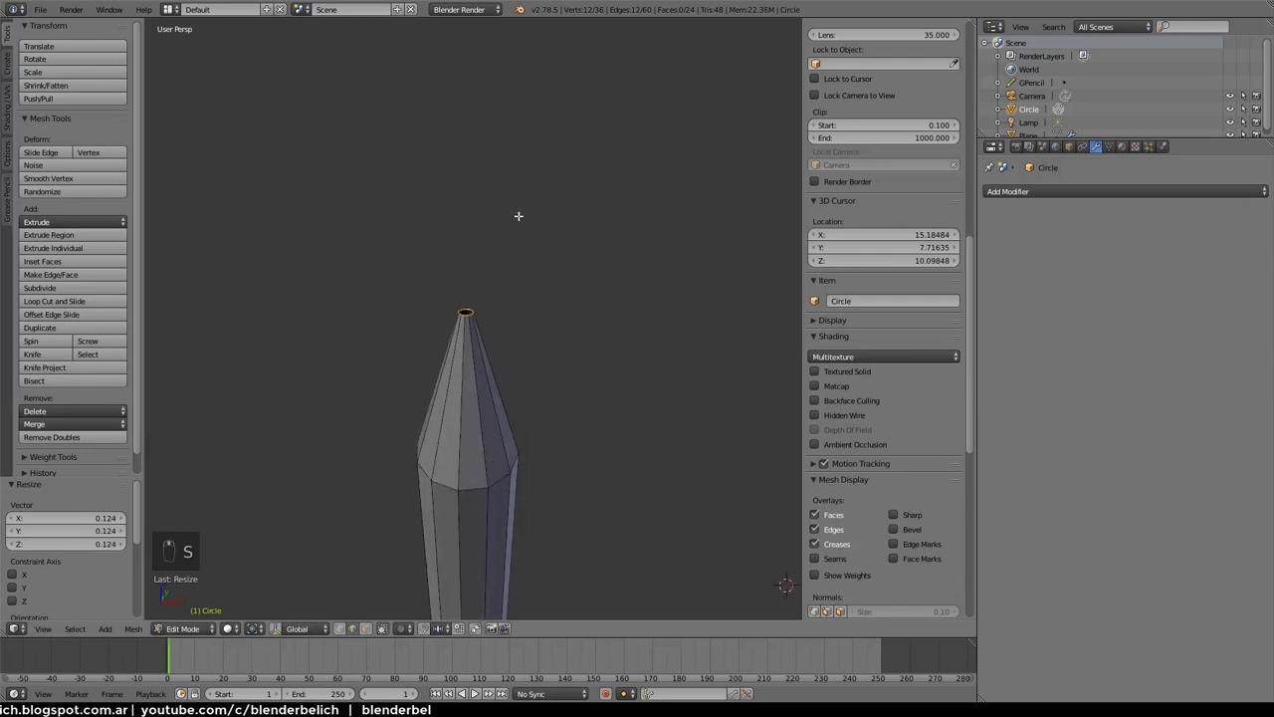
{"action": "key", "text": "s"}
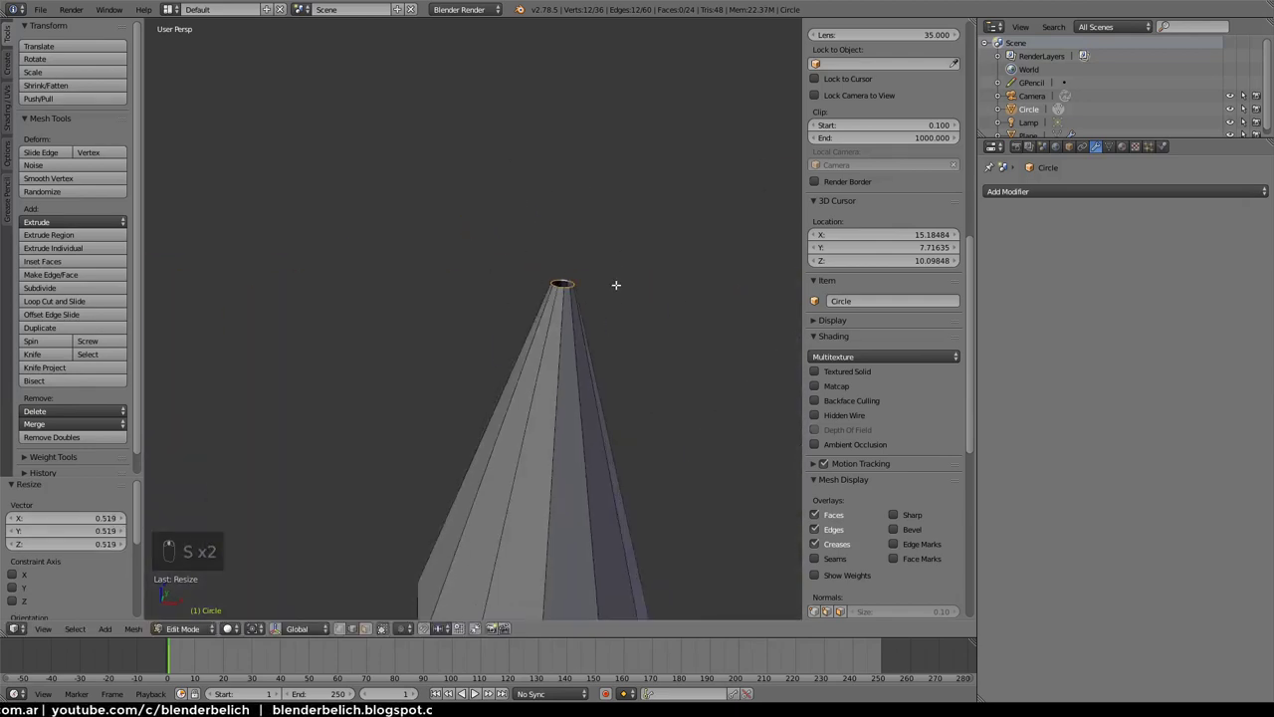
{"action": "key", "text": "s"}
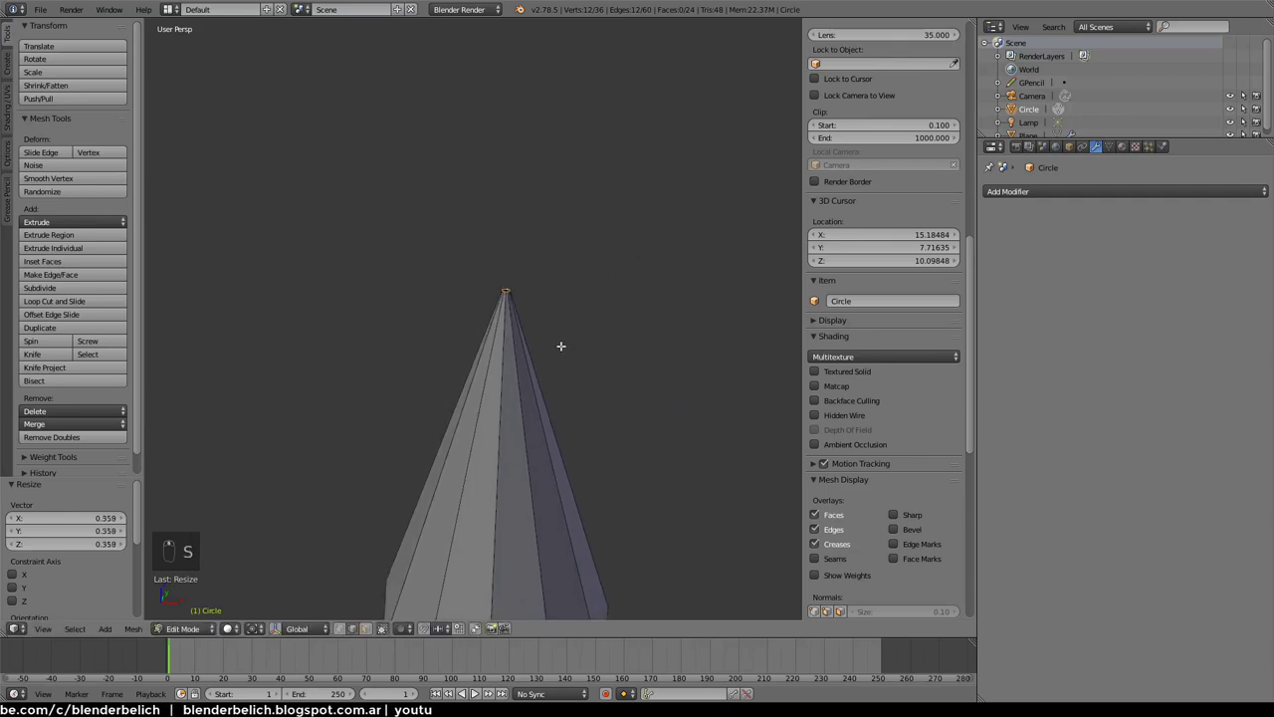
Add an edge loop near the tip, close the point with a poked fan and return to Object Mode
{"action": "key", "text": "ctrl+r"}
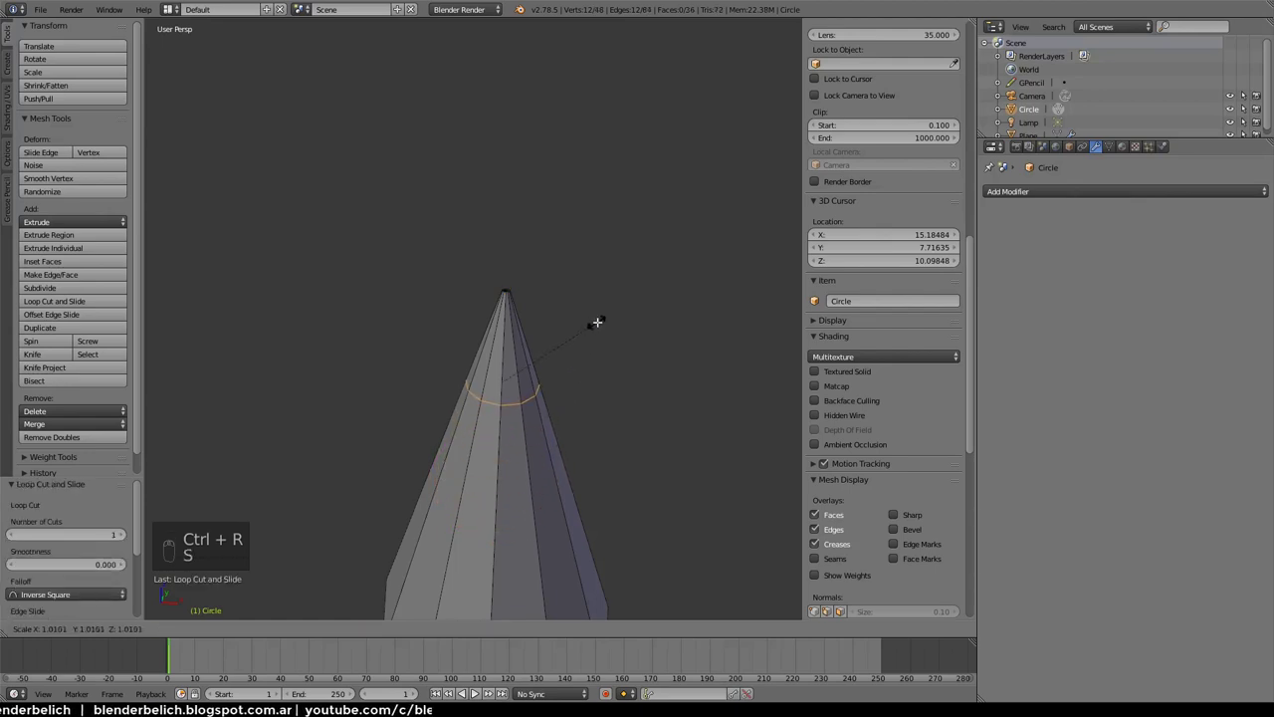
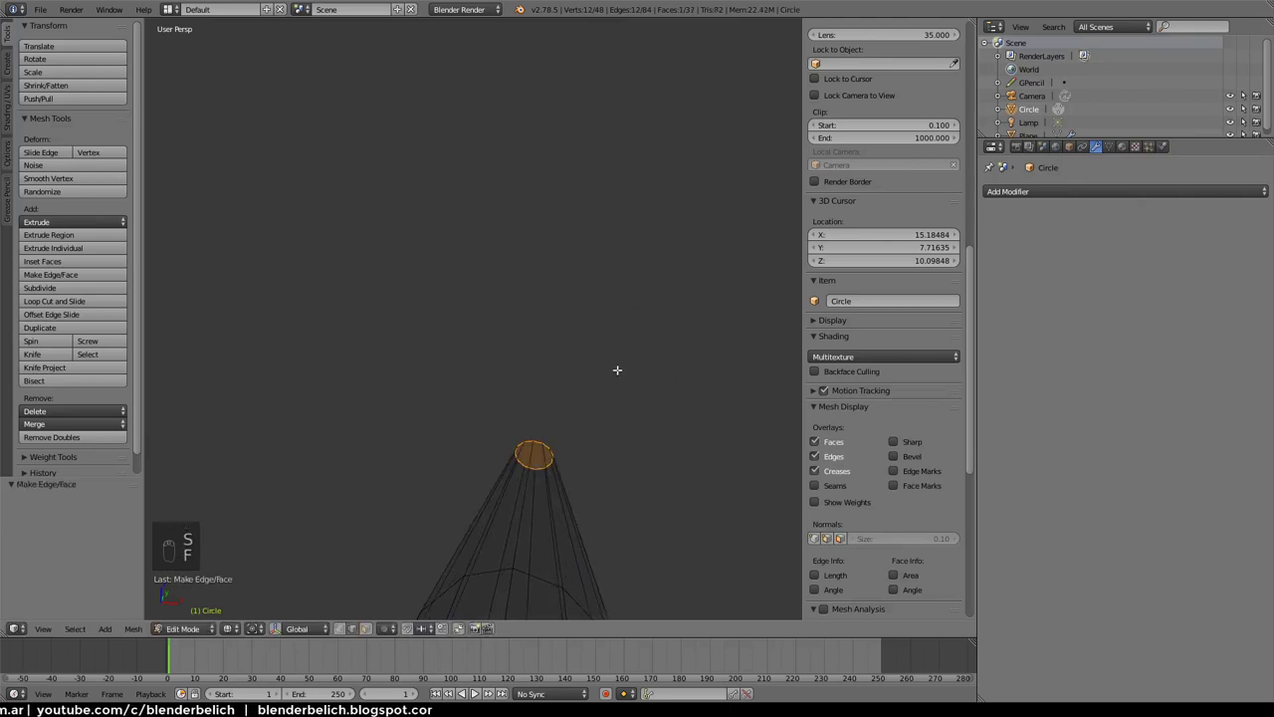
{"action": "key", "text": "alt+p"}
{"action": "key", "text": "a"}
{"action": "key", "text": "z"}
{"action": "key", "text": "Tab"}
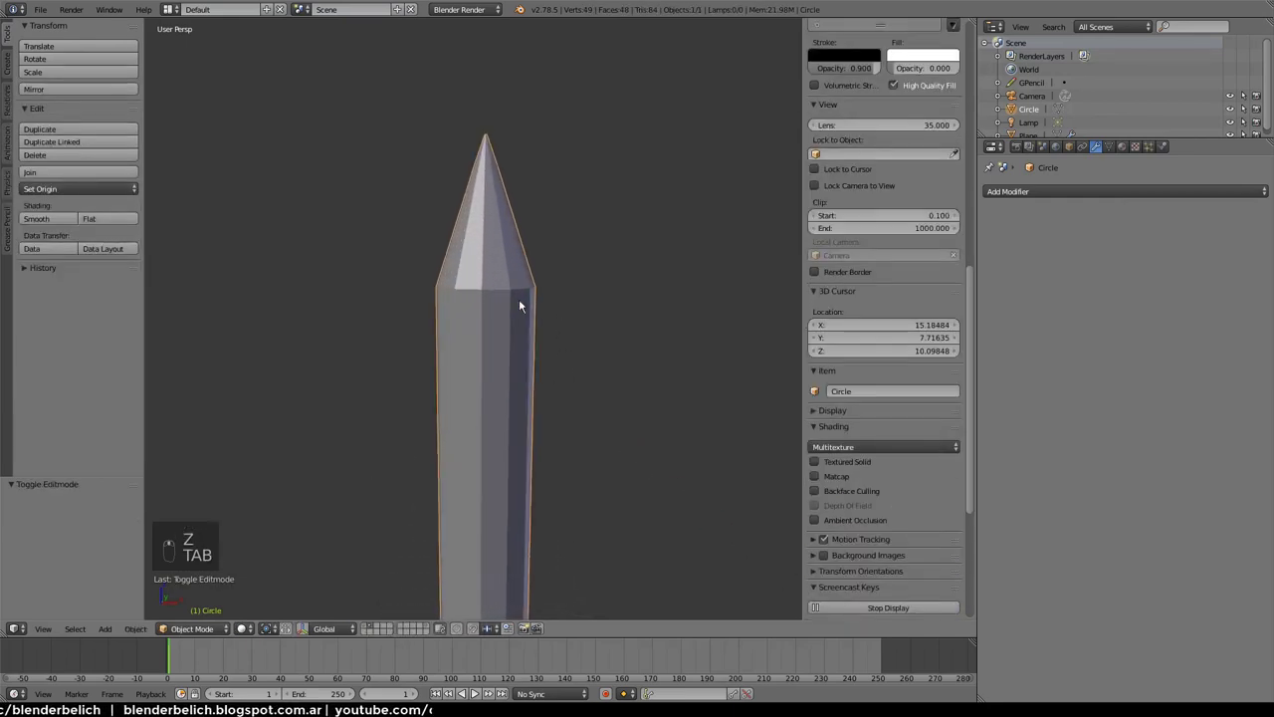
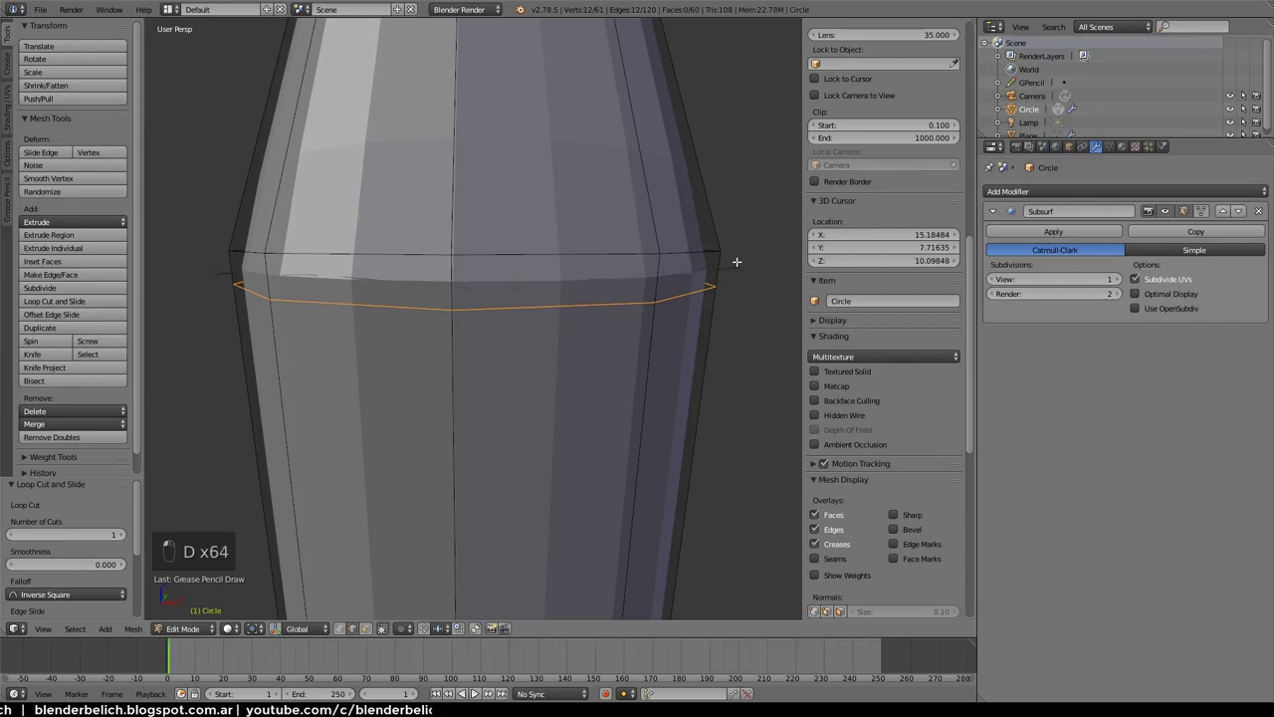
Add a loop cut right at the base of the conical tip to keep that edge crisp
{"action": "key", "text": "ctrl+r"}
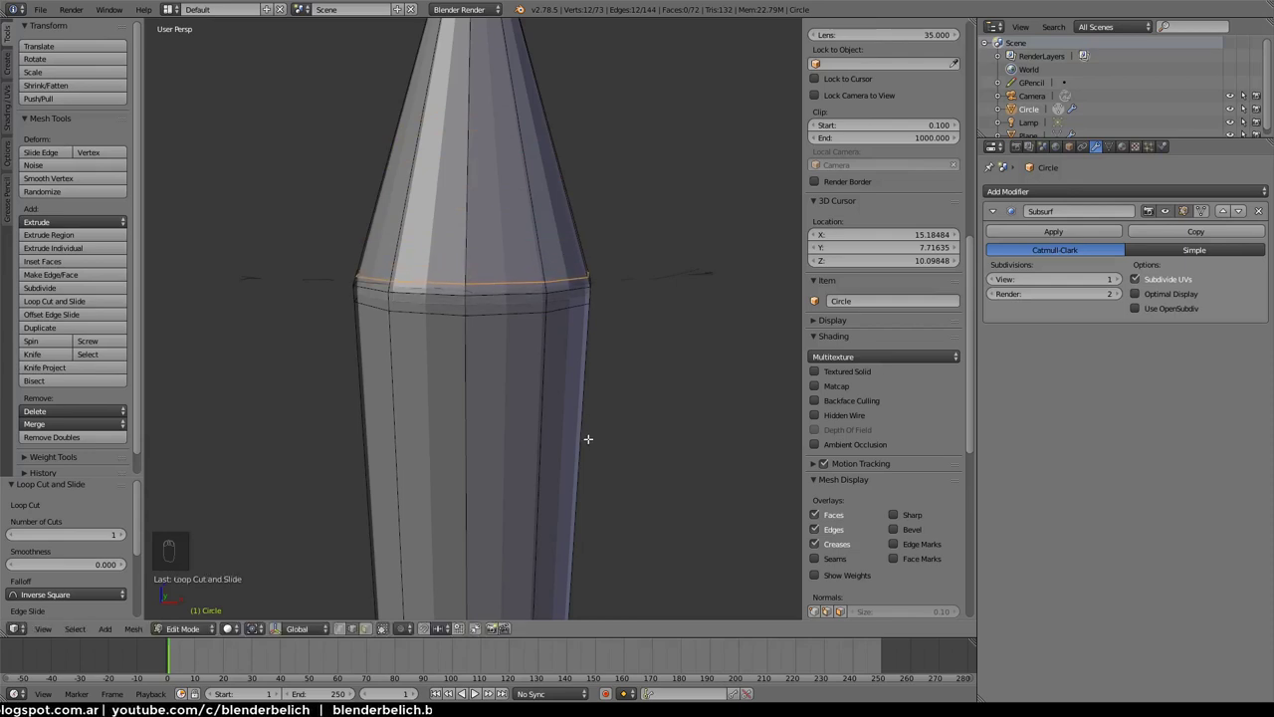
Return to Object Mode and apply Shade Smooth to the pencil
{"action": "key", "text": "Tab"}
{"action": "key", "text": "a"}
{"action": "key", "text": "x"}
{"action": "key", "text": "Tab"}
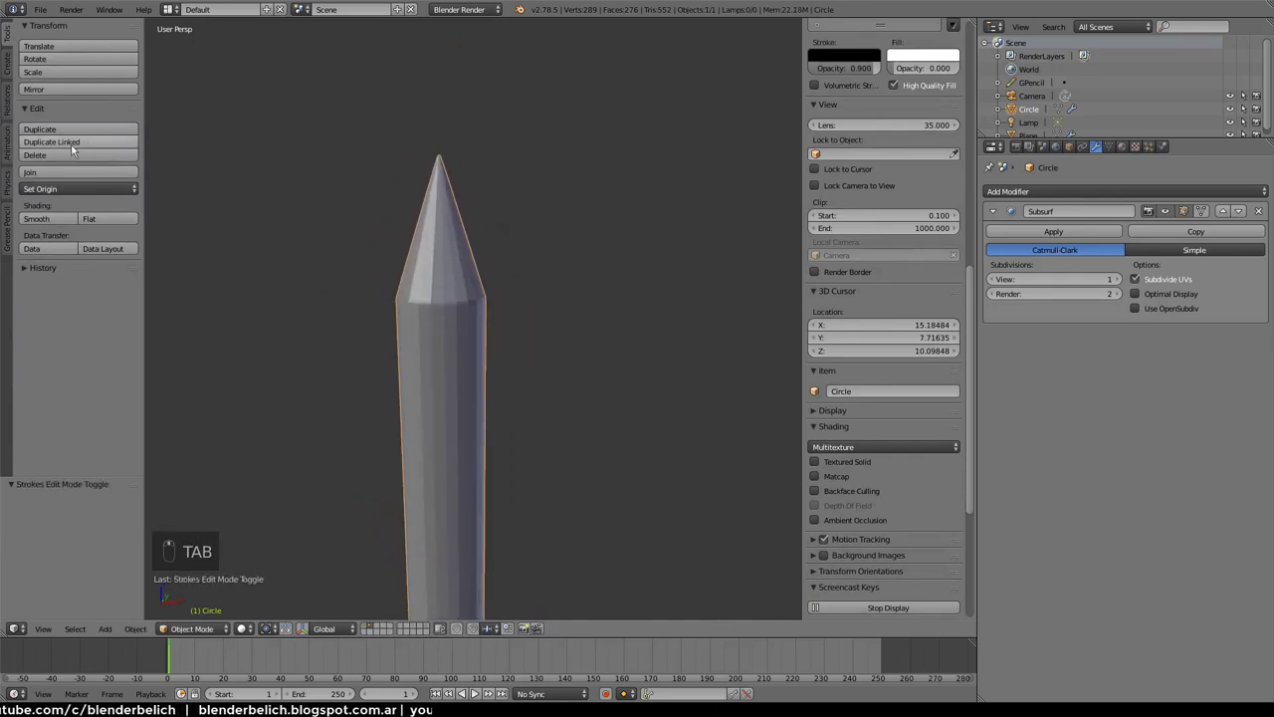
{"action": "left_click_drag", "start_coordinate": [4, 32], "coordinate": [437, 334]}
Toggle the Wire display on the pencil, inspect it, then turn the wireframe overlay off
{"action": "left_click_drag", "start_coordinate": [437, 333], "coordinate": [70, 223]}
{"action": "left_click_drag", "start_coordinate": [70, 223], "coordinate": [542, 184]}
{"action": "left_click_drag", "start_coordinate": [1073, 151], "coordinate": [469, 247]}
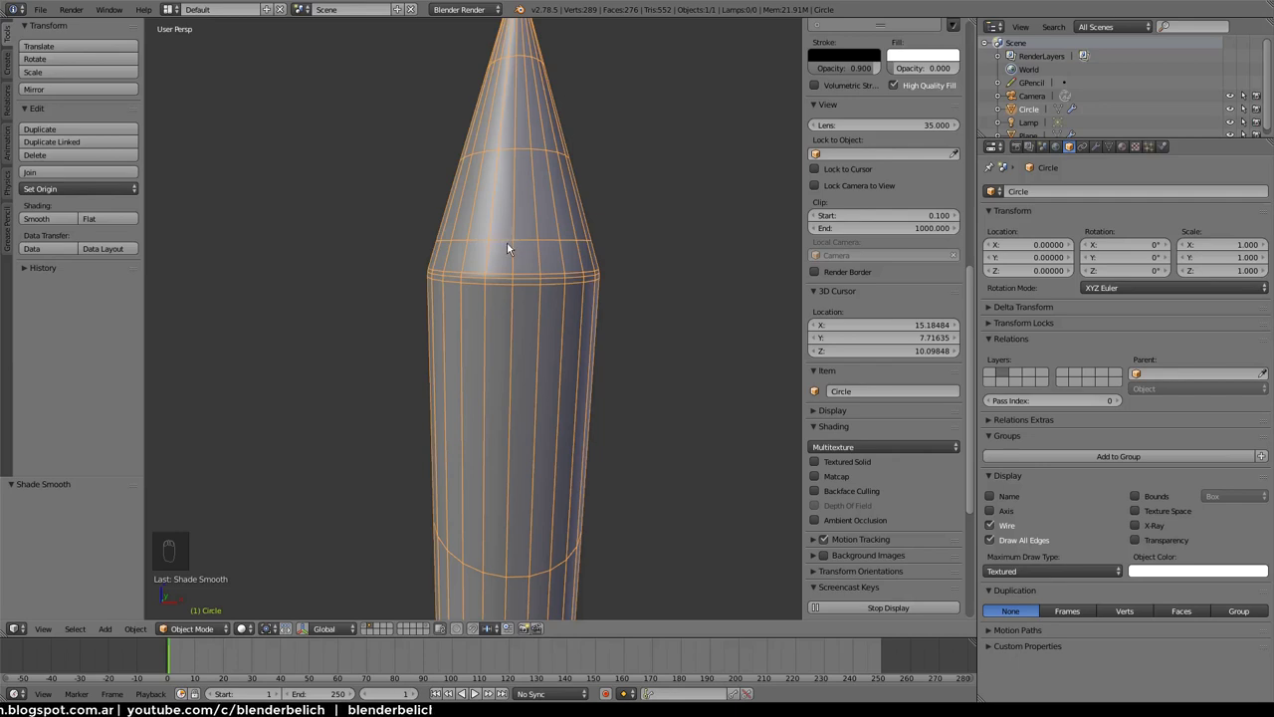
{"action": "left_click_drag", "start_coordinate": [508, 243], "coordinate": [114, 225]}
{"action": "left_click_drag", "start_coordinate": [113, 225], "coordinate": [501, 165]}
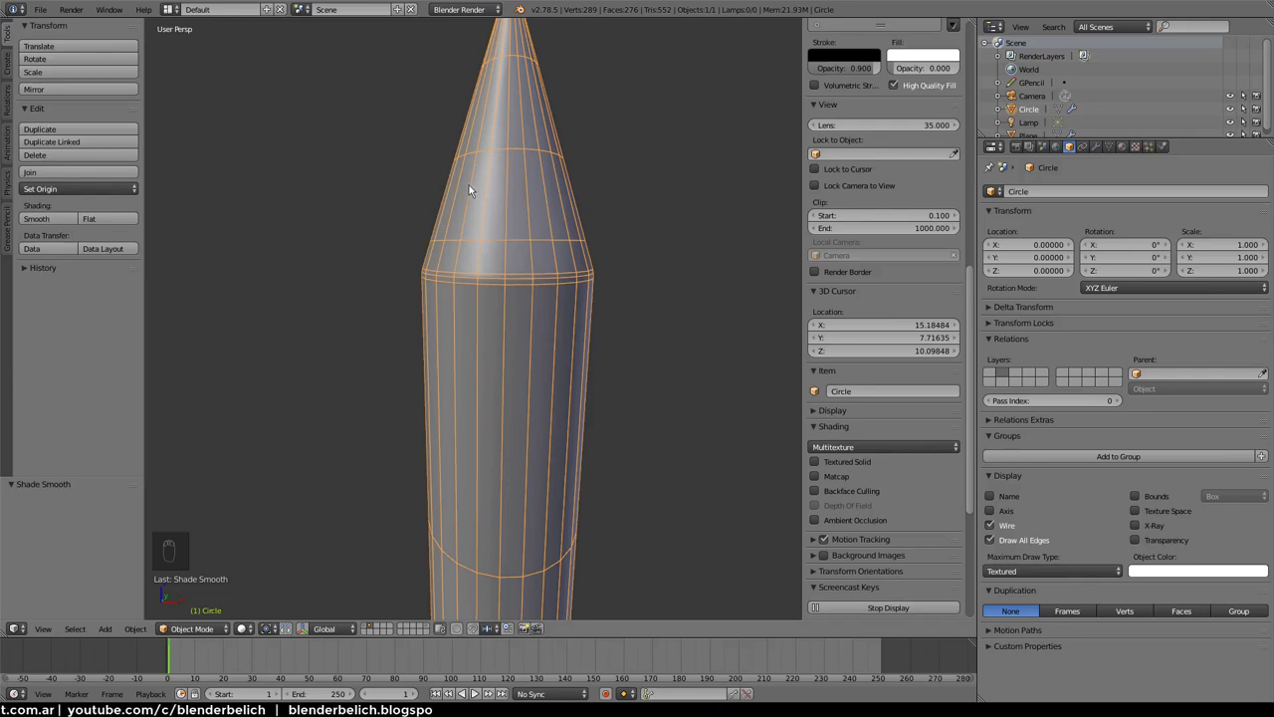
{"action": "left_click_drag", "start_coordinate": [1022, 530], "coordinate": [583, 277]}
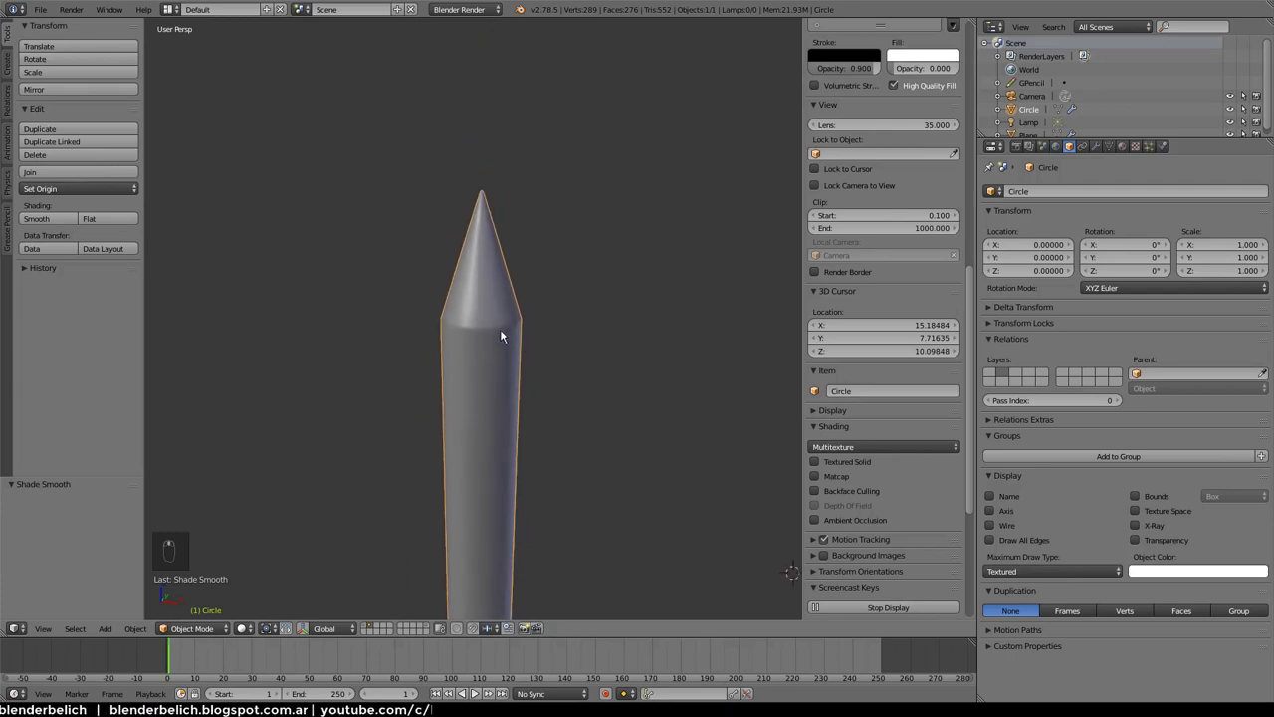
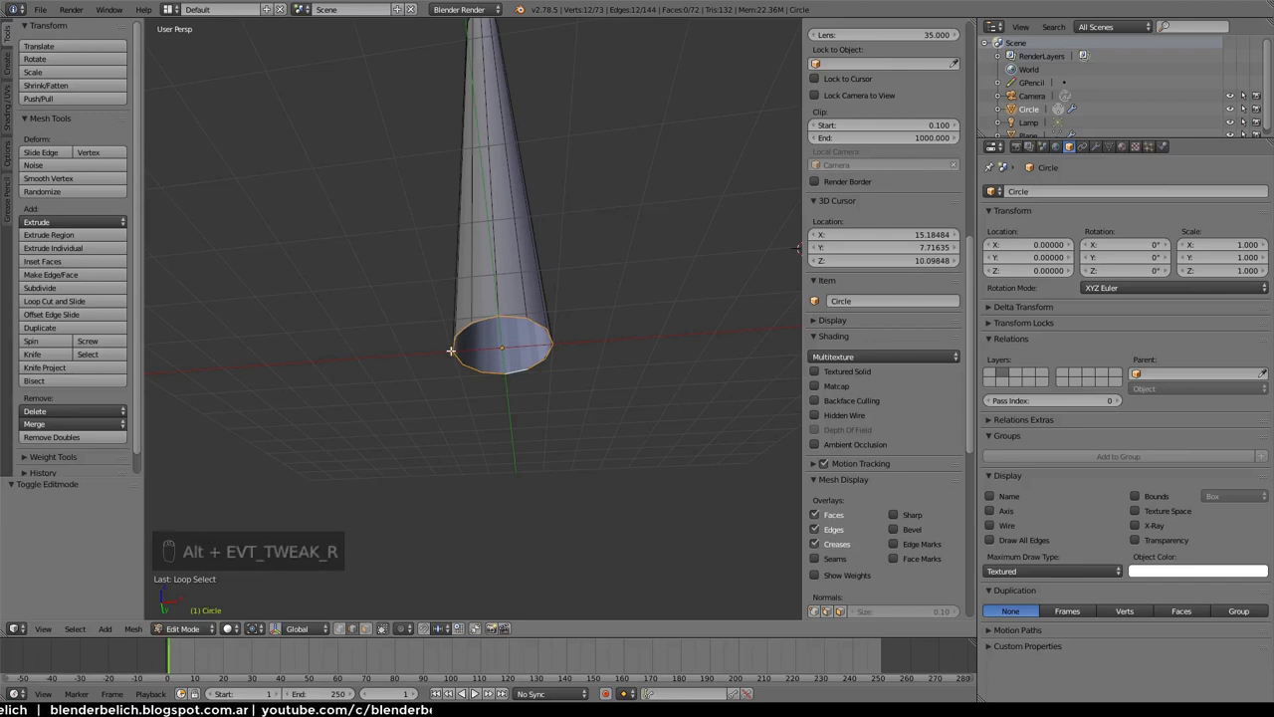
Fill the pencil's bottom opening with a face, undoing and redoing the fill
{"action": "key", "text": "f"}
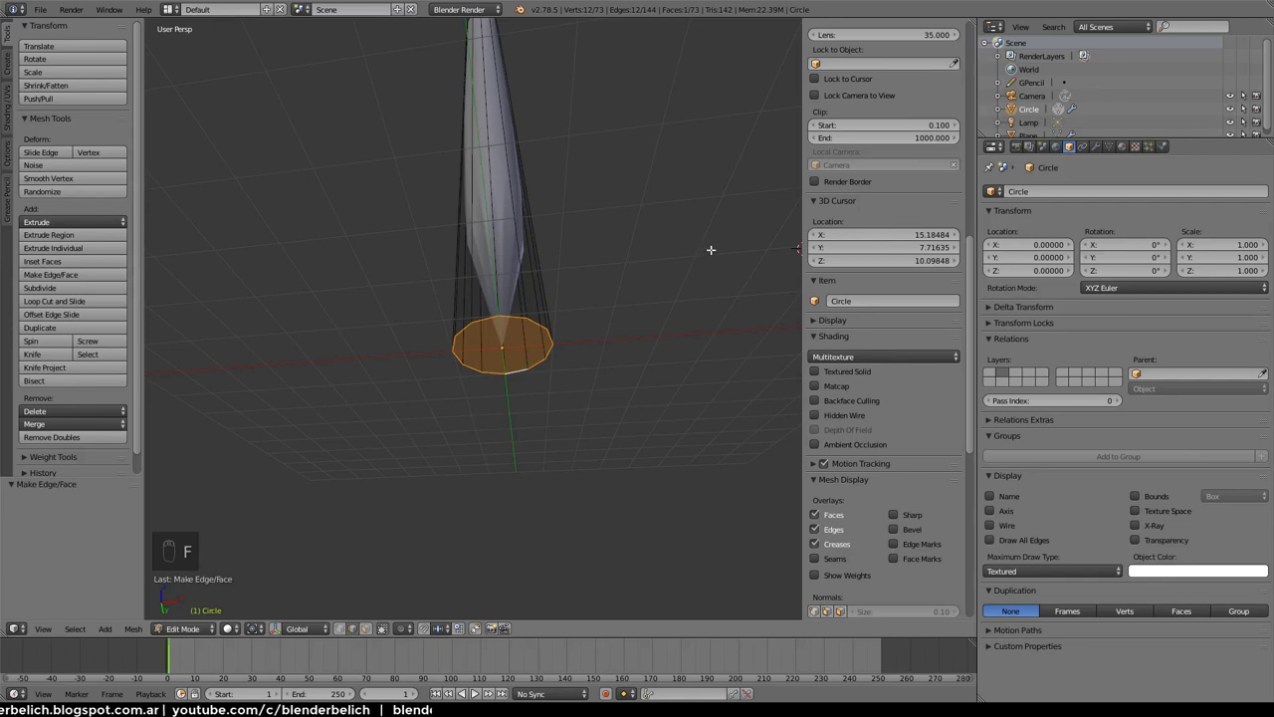
{"action": "key", "text": "i"}
{"action": "key", "text": "ctrl+z"}
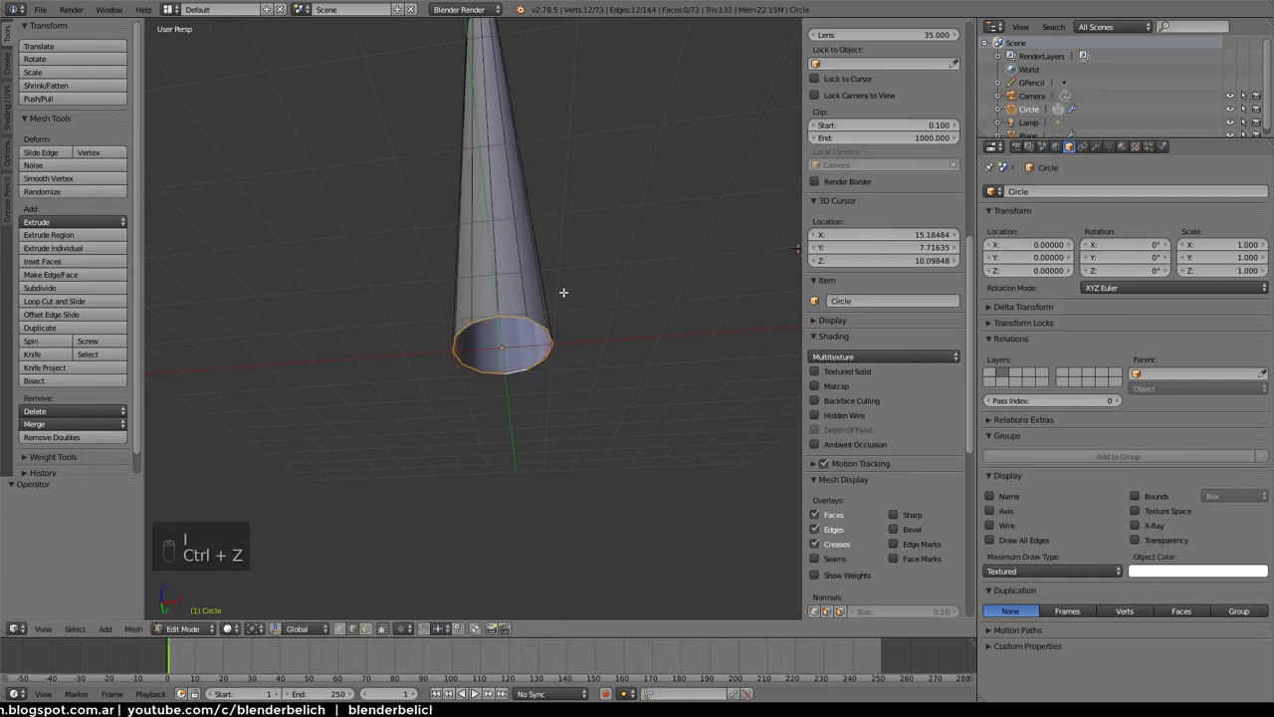
{"action": "key", "text": "alt+f"}
{"action": "key", "text": "ctrl+z"}
{"action": "key", "text": "f"}
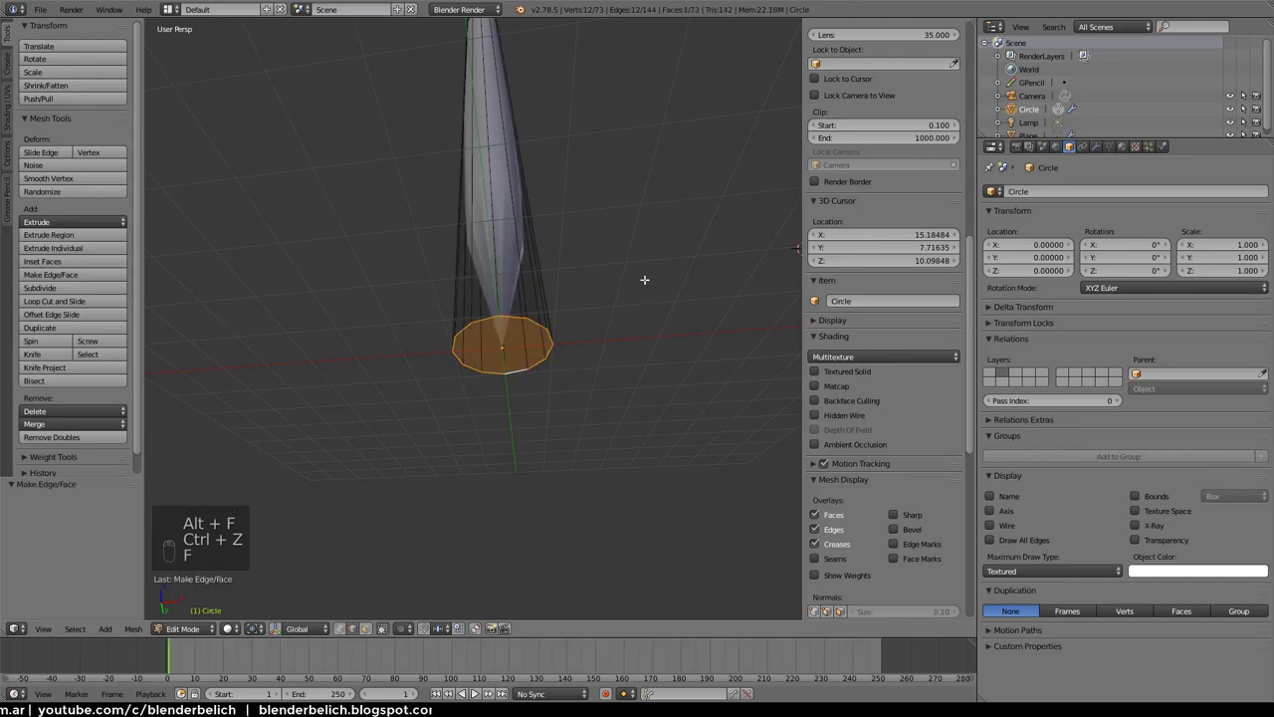
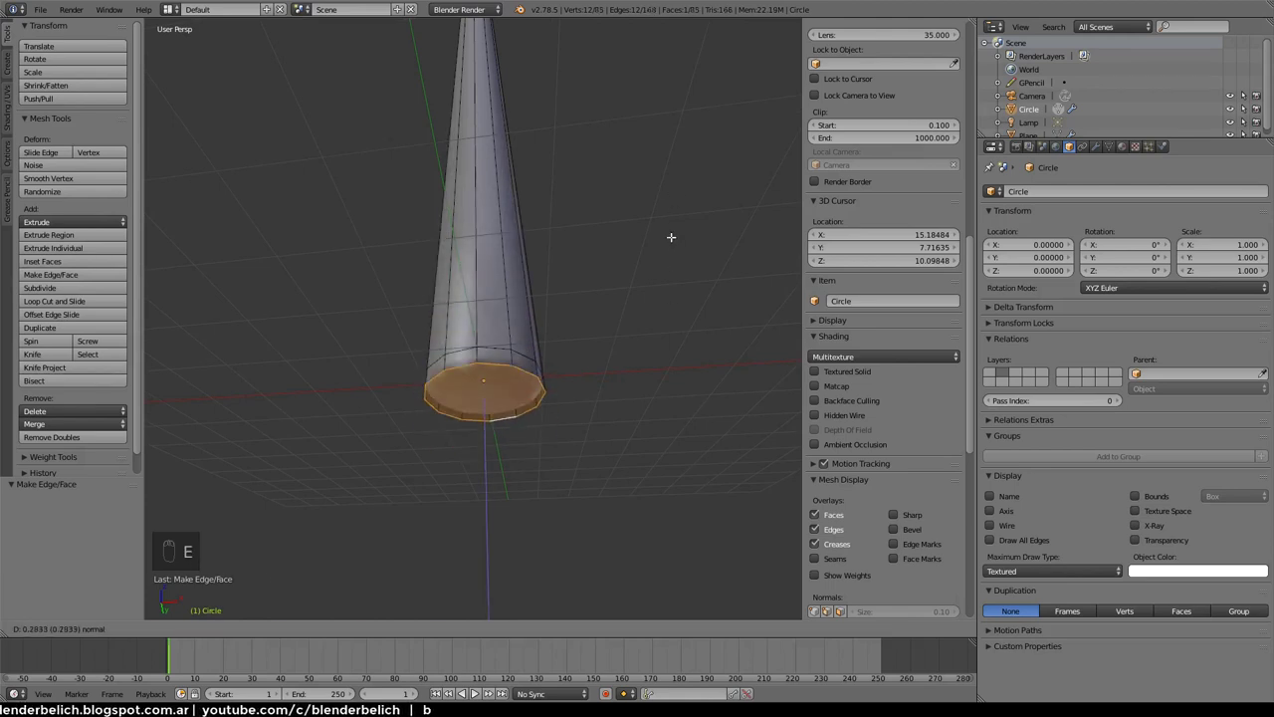
Scale the bottom face inward and add an edge loop near the bottom end
{"action": "key", "text": "s"}
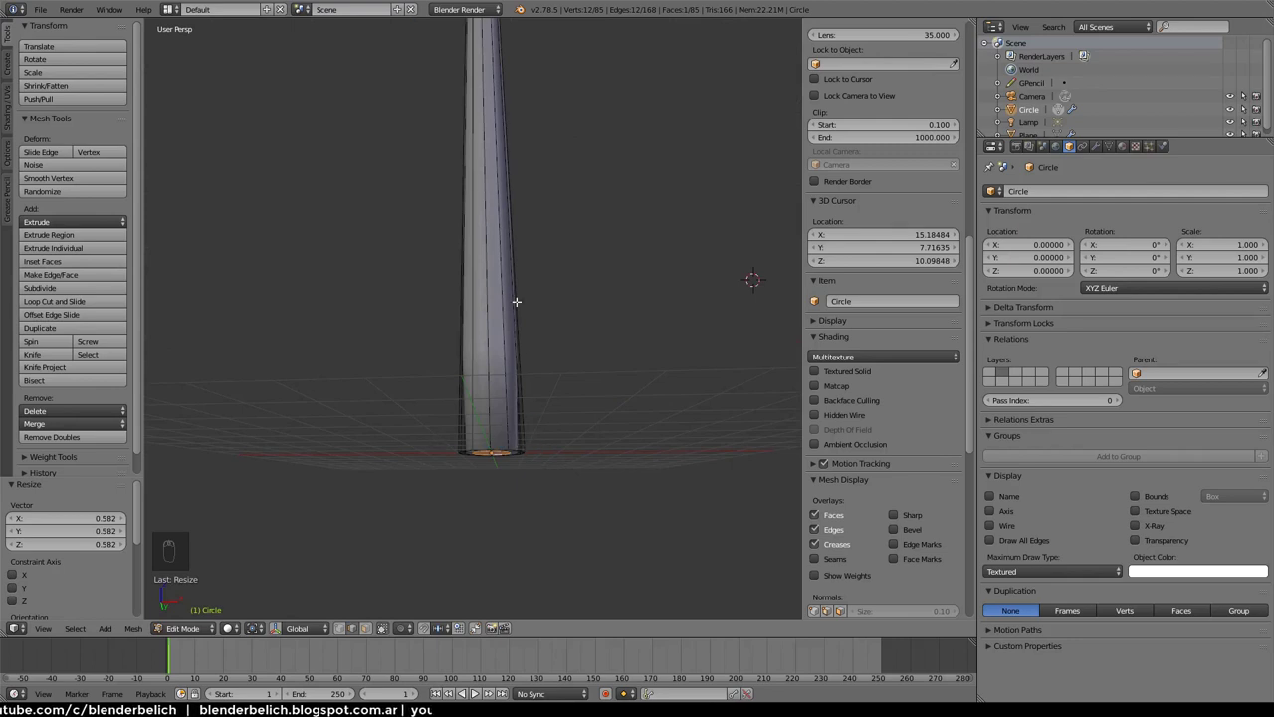
{"action": "key", "text": "ctrl+r"}
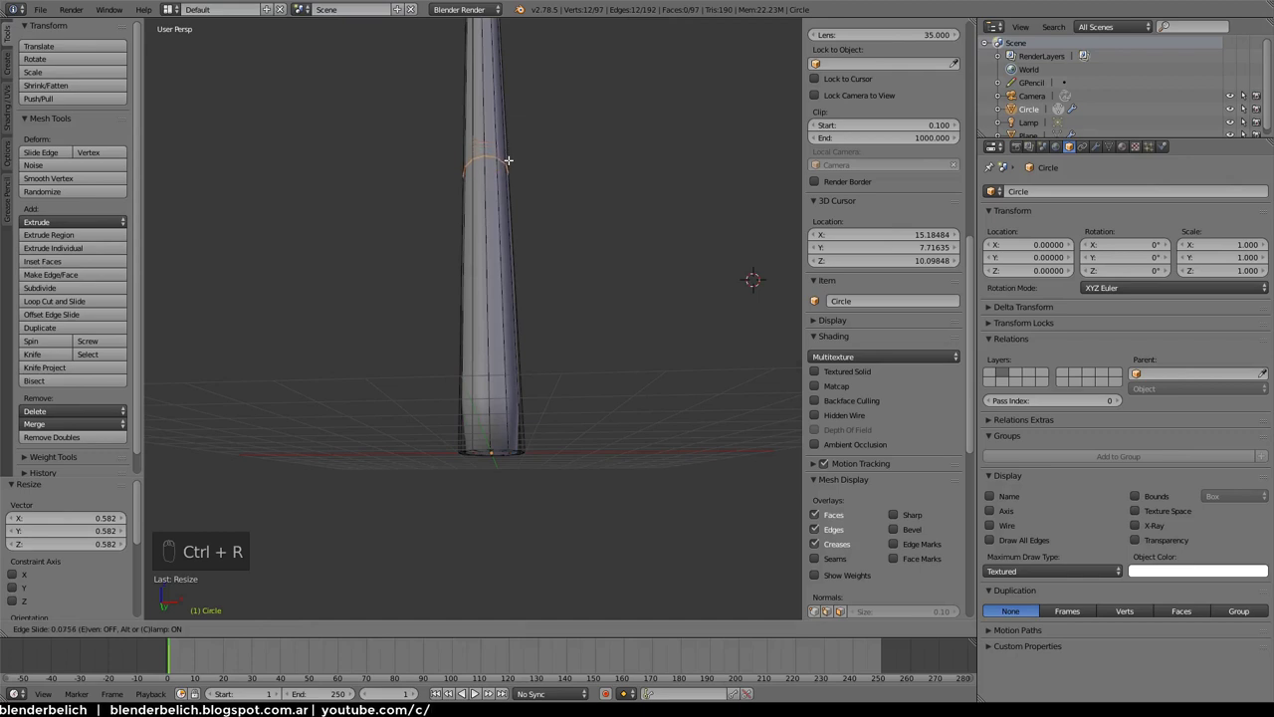
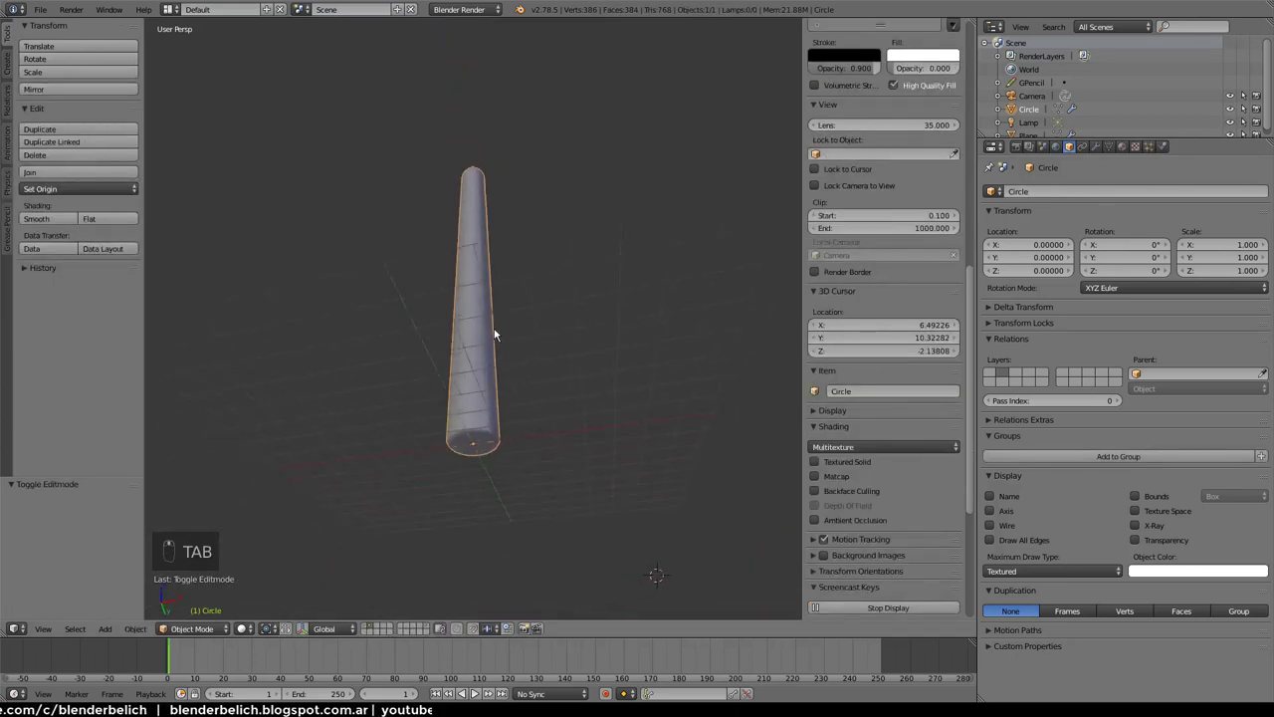
Toggle Edit Mode on the pencil and shift the view along its body
{"action": "key", "text": "Tab"}
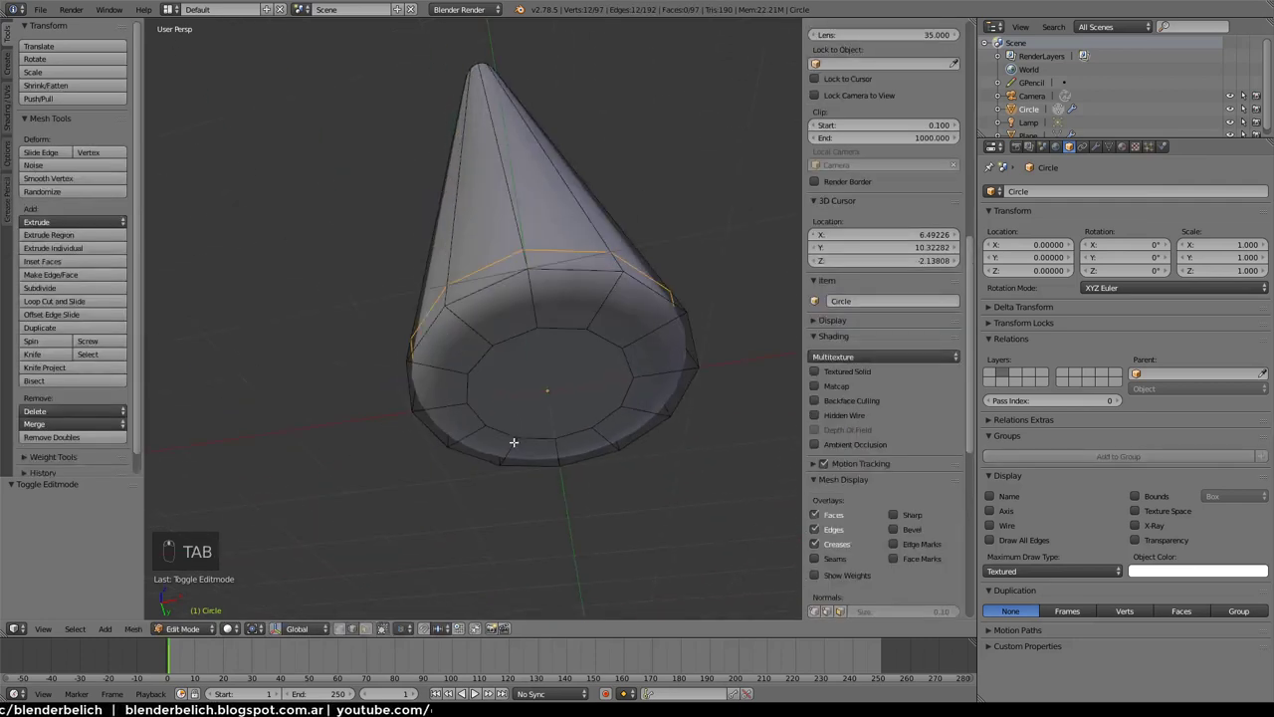
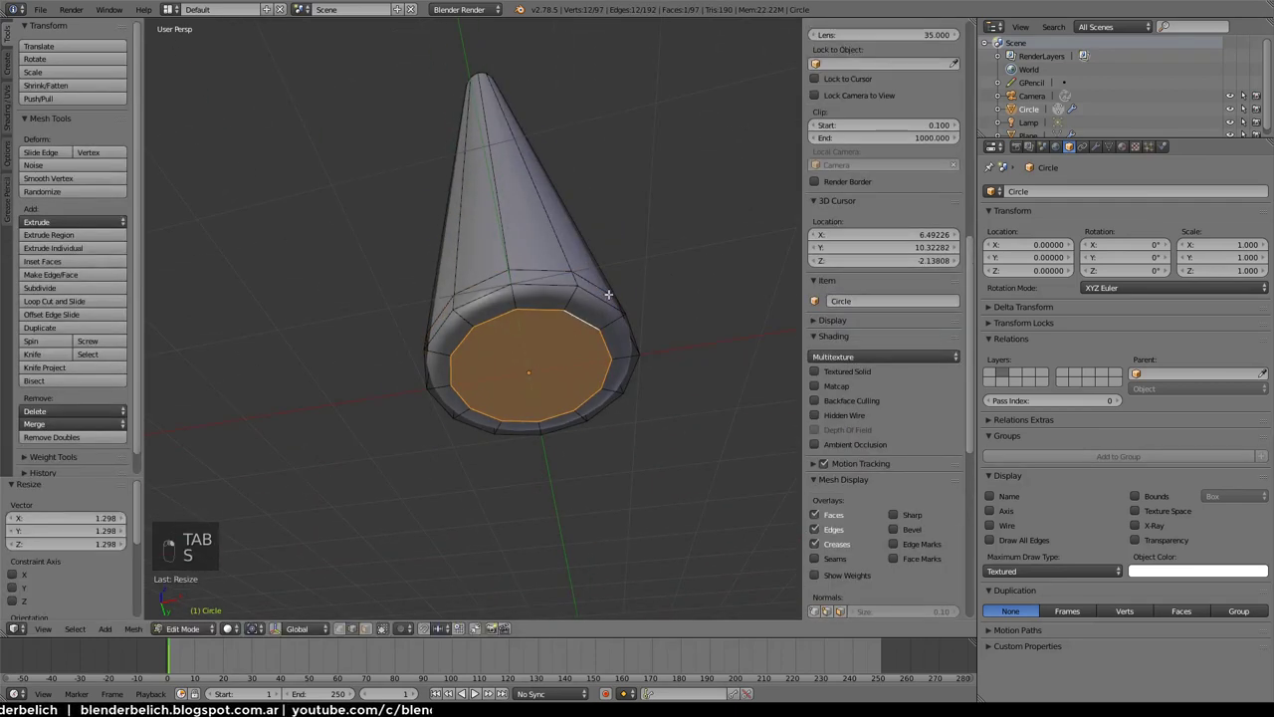
{"action": "key", "text": "alt+p"}
{"action": "key", "text": "Tab"}
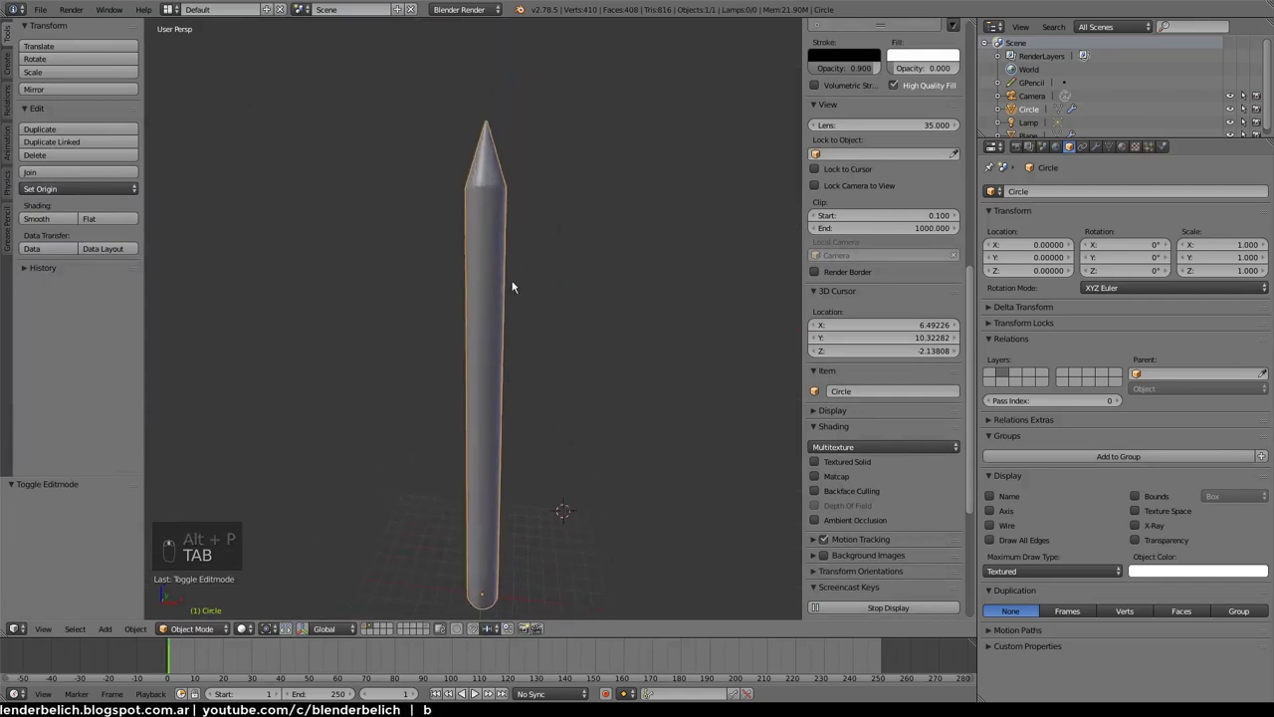
{"action": "key", "text": "Tab"}
{"action": "key", "text": "ctrl+r"}
{"action": "key", "text": "Tab"}
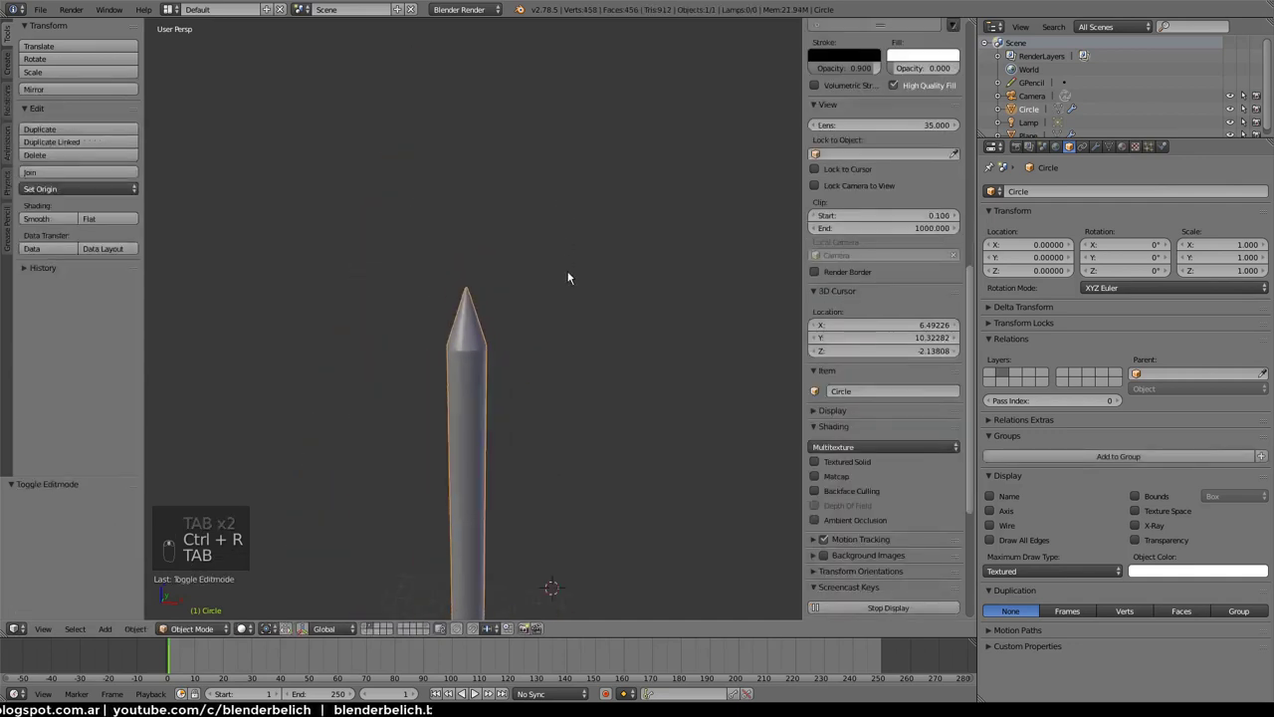
Try a loop cut mid-body on the pencil, then undo it
{"action": "key", "text": "Tab"}
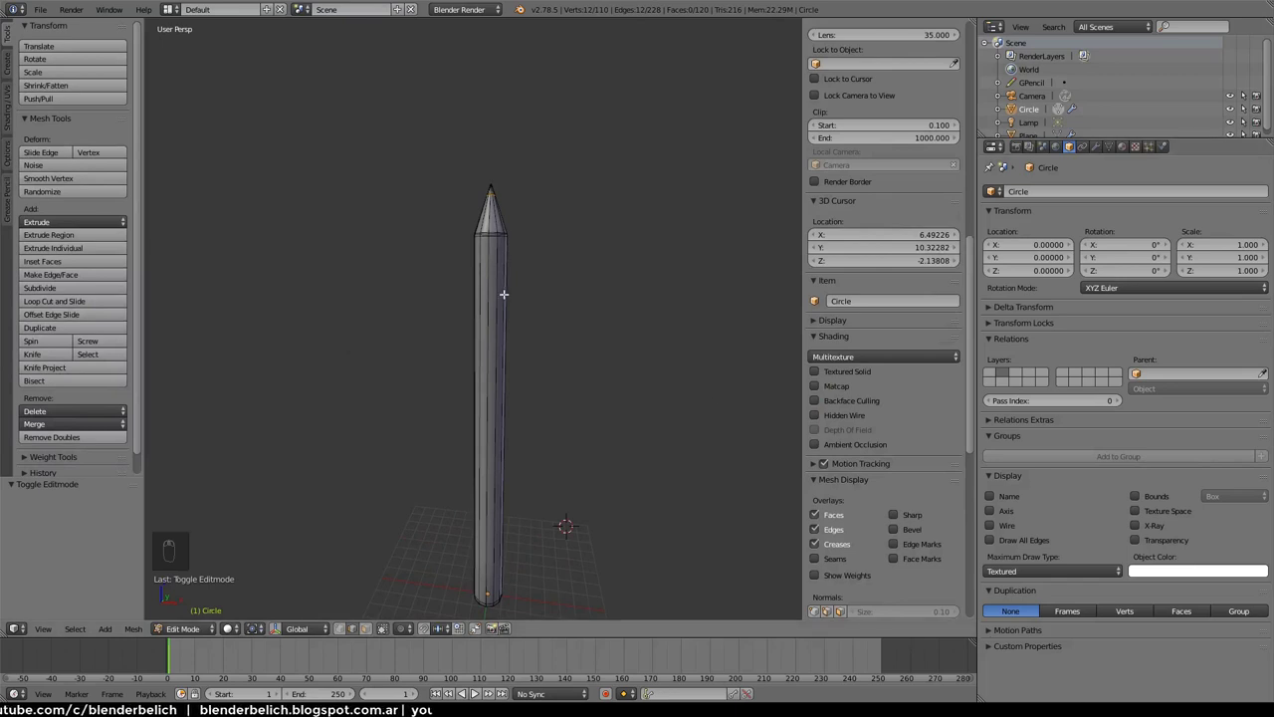
{"action": "key", "text": "ctrl+e"}
{"action": "key", "text": "ctrl+r"}
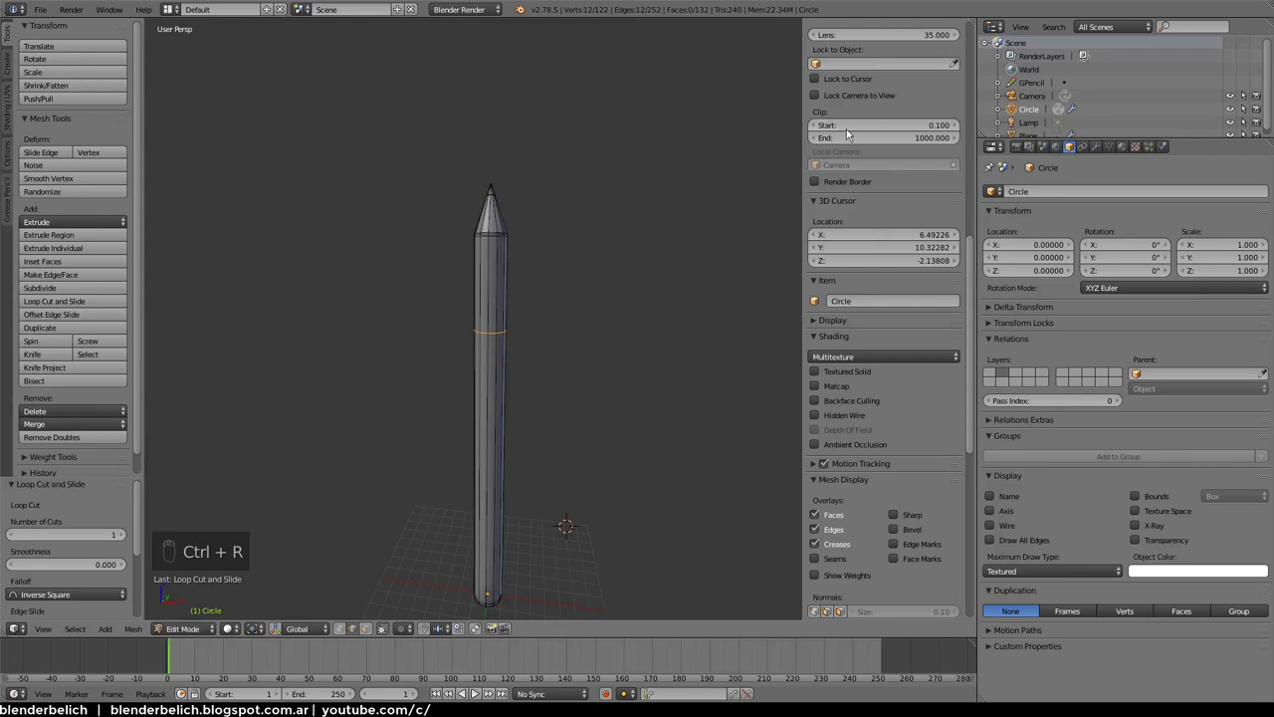
{"action": "key", "text": "ctrl+z"}
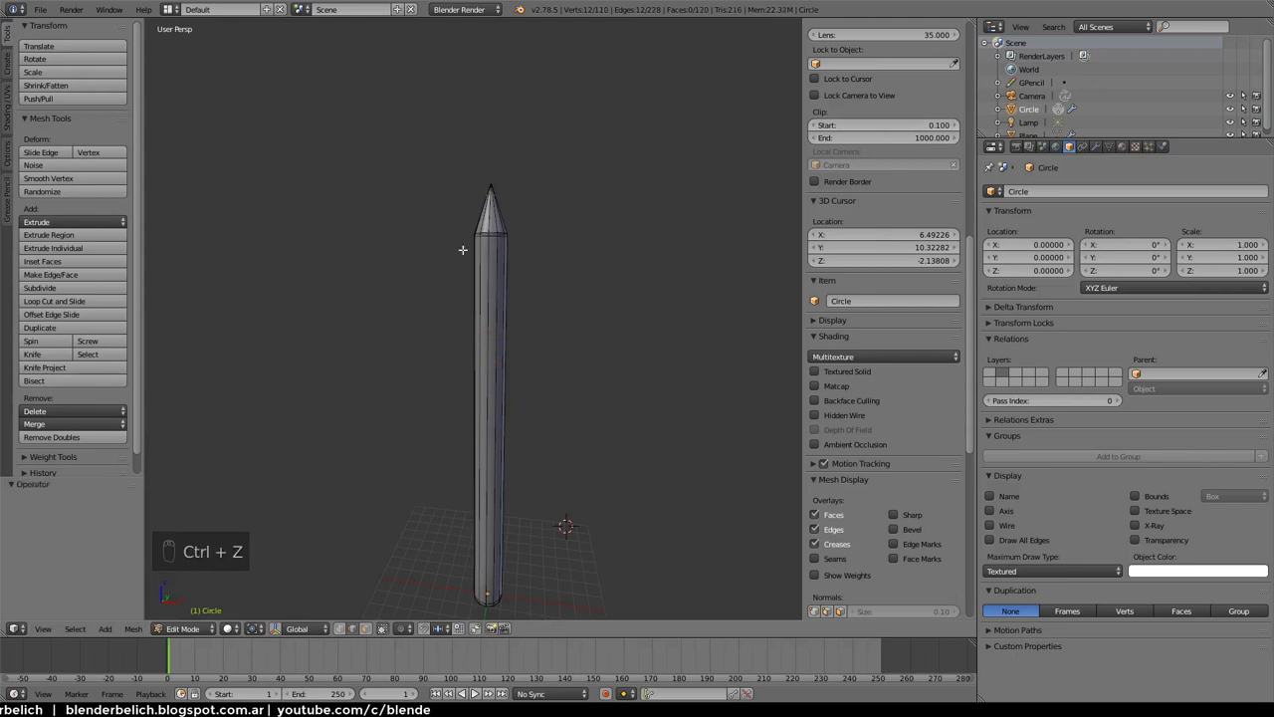
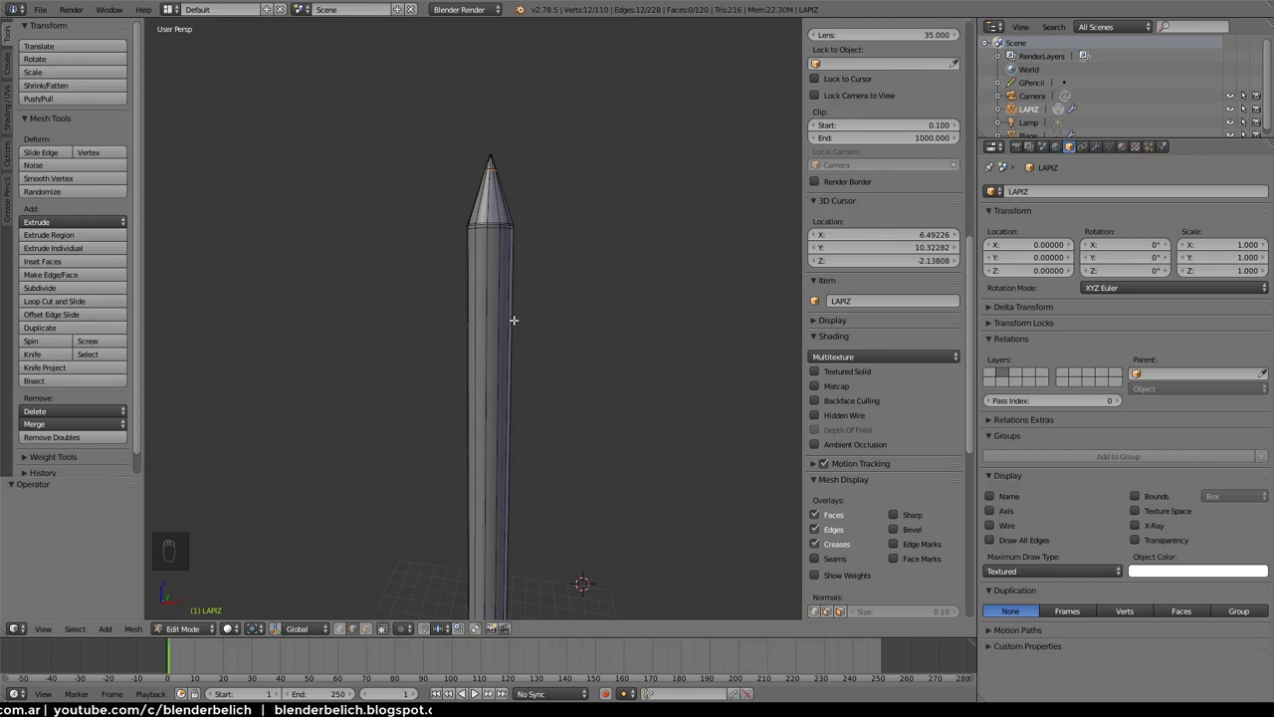
Return to Object Mode and snap the 3D cursor back to the world origin
{"action": "key", "text": "Tab"}
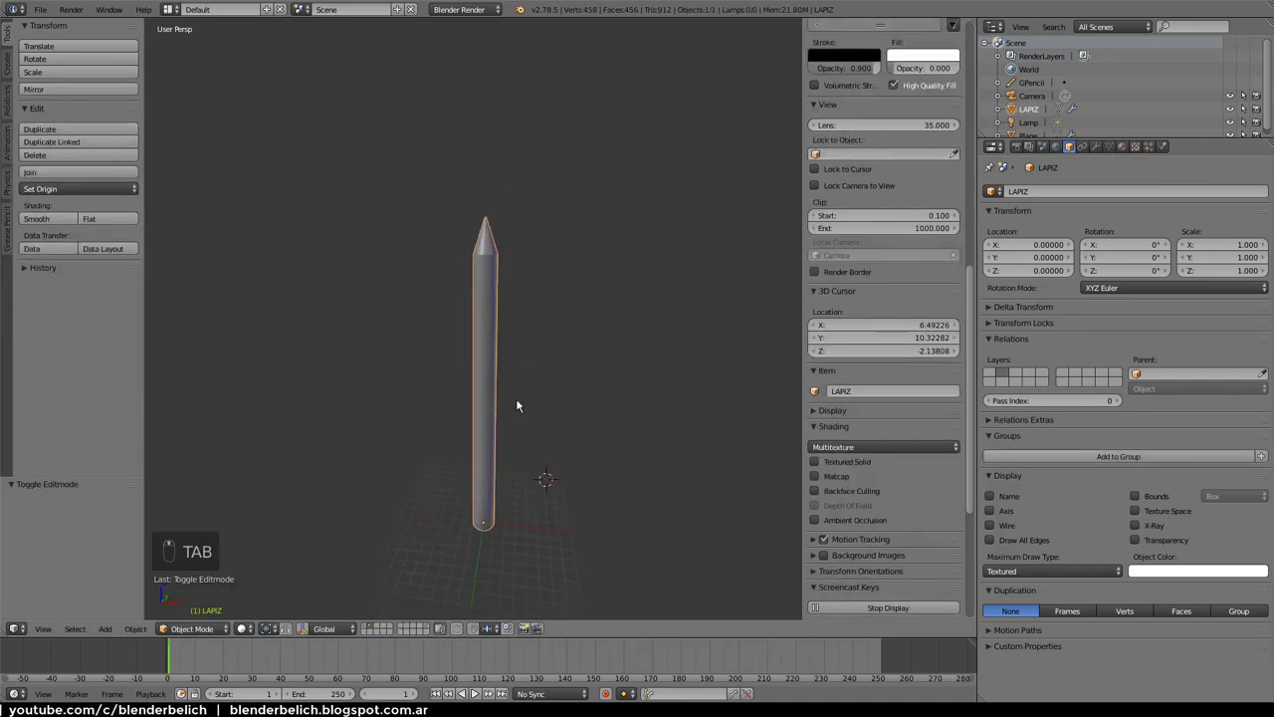
{"action": "key", "text": "shift+s"}
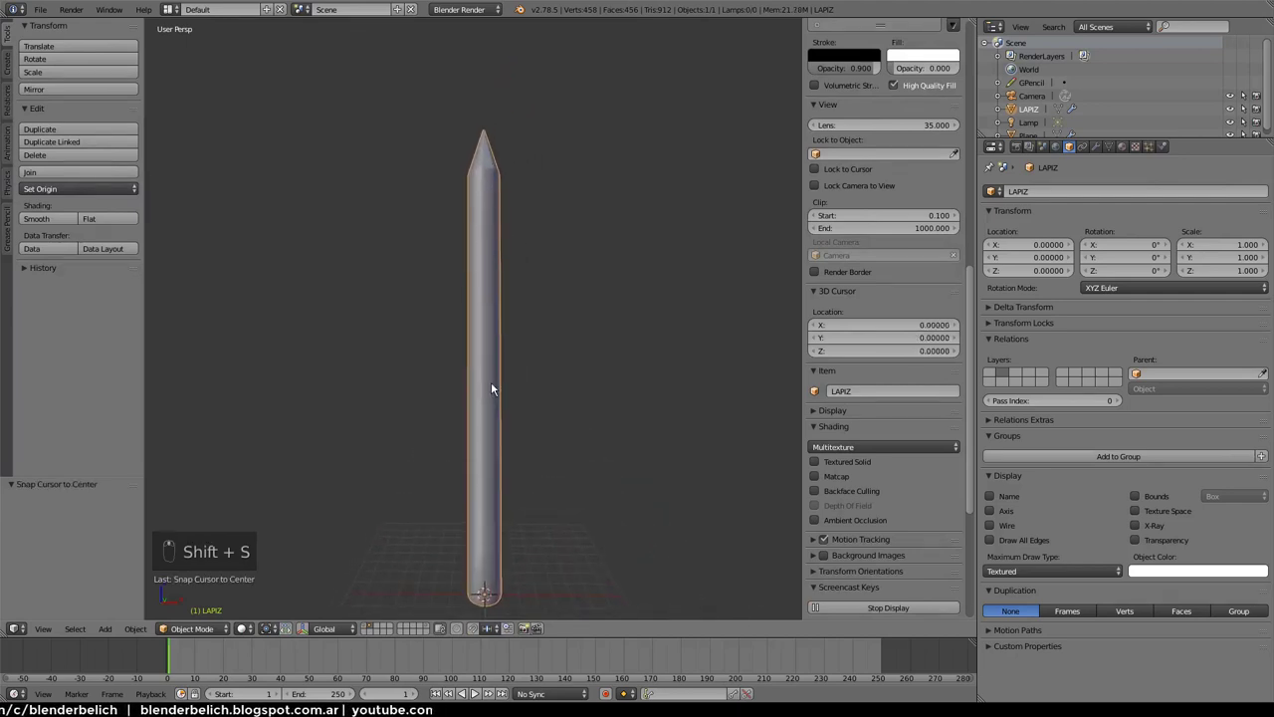
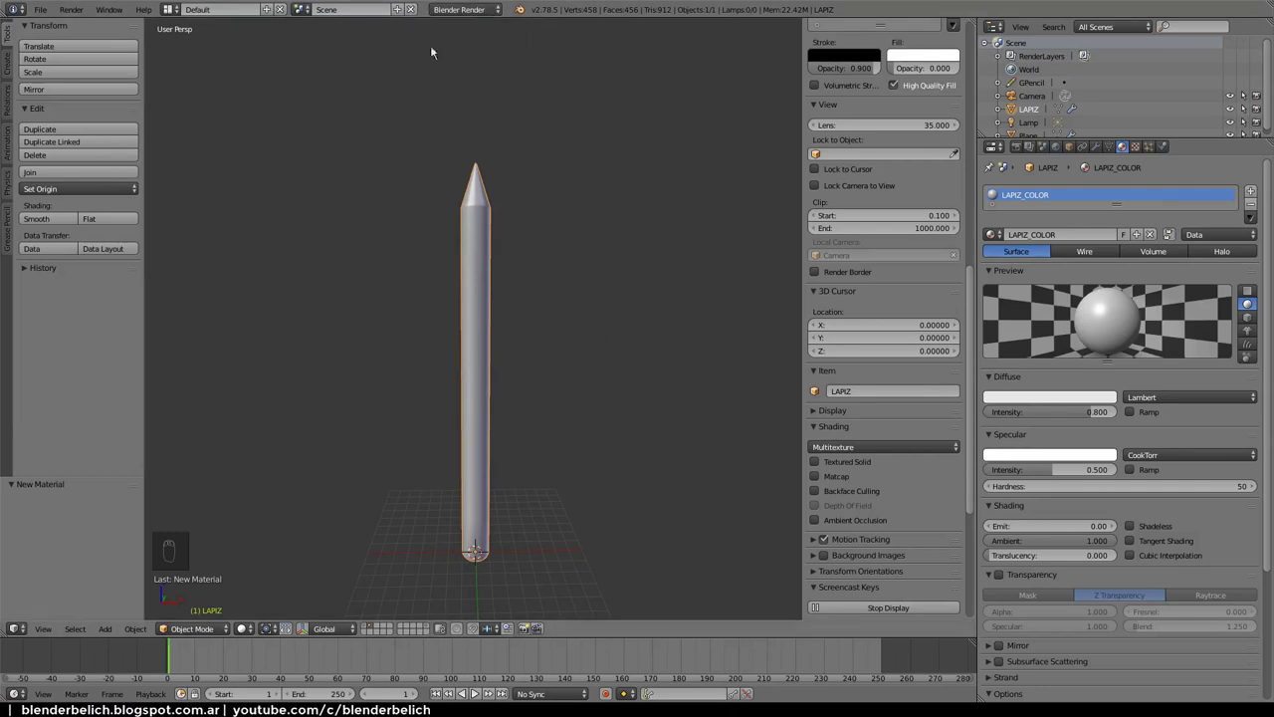
Set the render engine to Cycles Render after briefly toggling back to the internal renderer
{"action": "left_click_drag", "start_coordinate": [493, 11], "coordinate": [507, 84]}
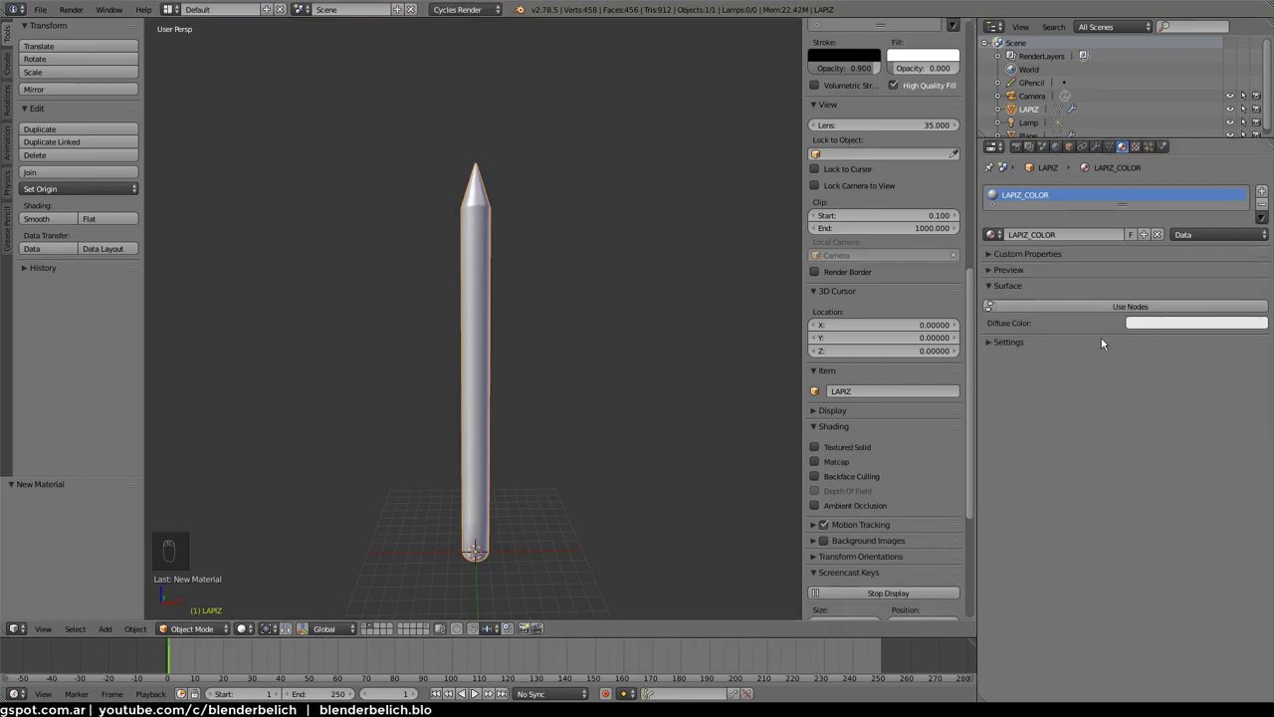
{"action": "left_click_drag", "start_coordinate": [484, 16], "coordinate": [1101, 480]}
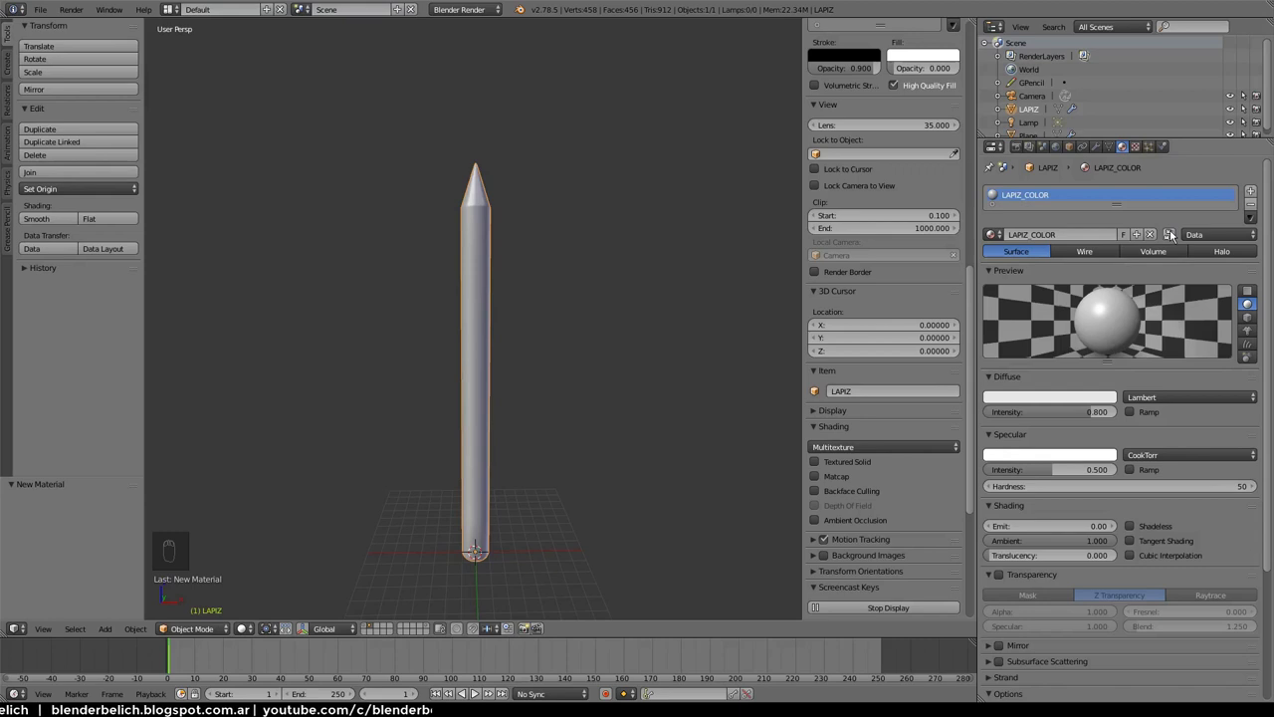
{"action": "left_click_drag", "start_coordinate": [1116, 397], "coordinate": [679, 308]}
{"action": "left_click_drag", "start_coordinate": [485, 12], "coordinate": [680, 309]}
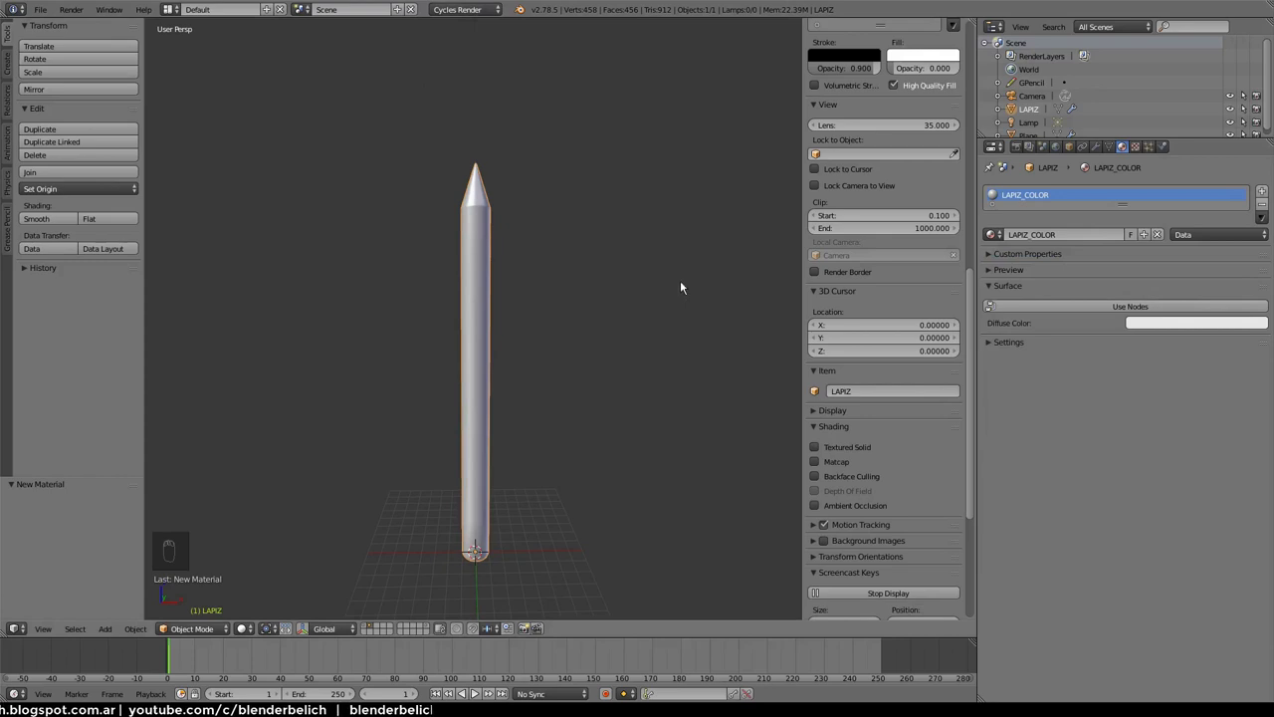
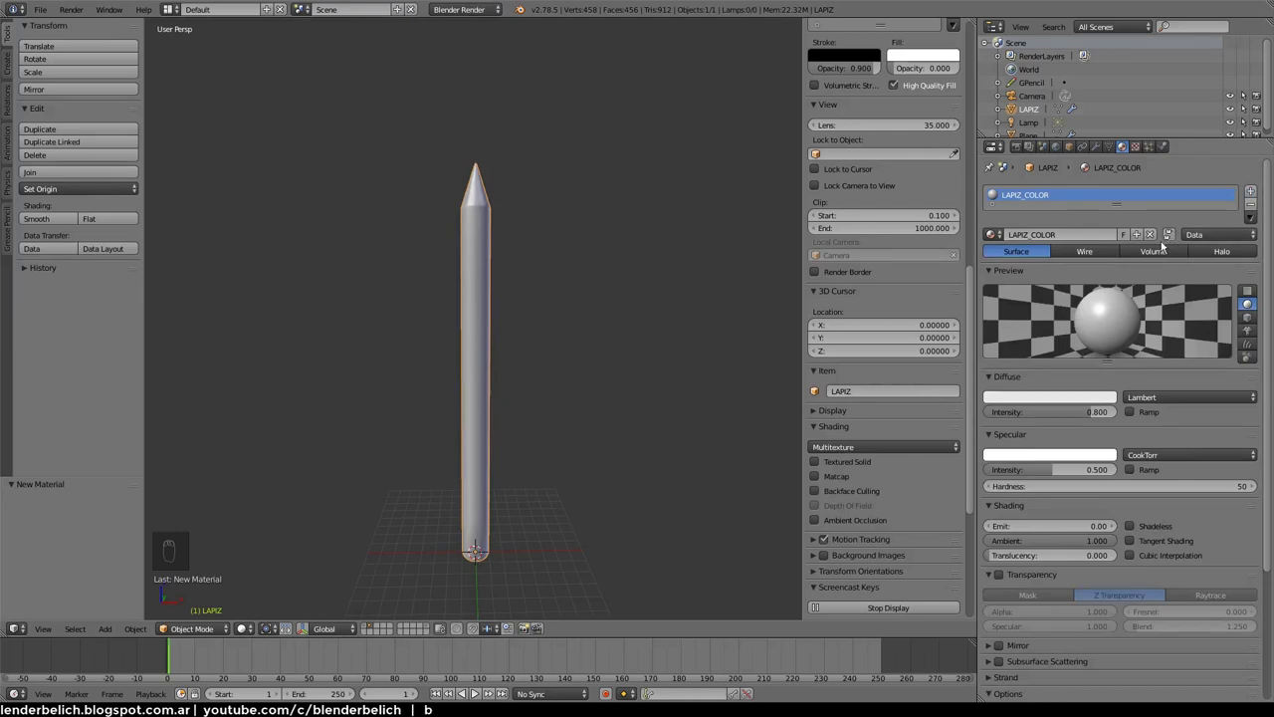
Enable Use Nodes so LAPIZ_COLOR gets a Diffuse BSDF surface
{"action": "left_click_drag", "start_coordinate": [460, 14], "coordinate": [1140, 310]}
{"action": "left_click_drag", "start_coordinate": [1141, 311], "coordinate": [814, 360]}
{"action": "left_click_drag", "start_coordinate": [814, 360], "coordinate": [255, 496]}
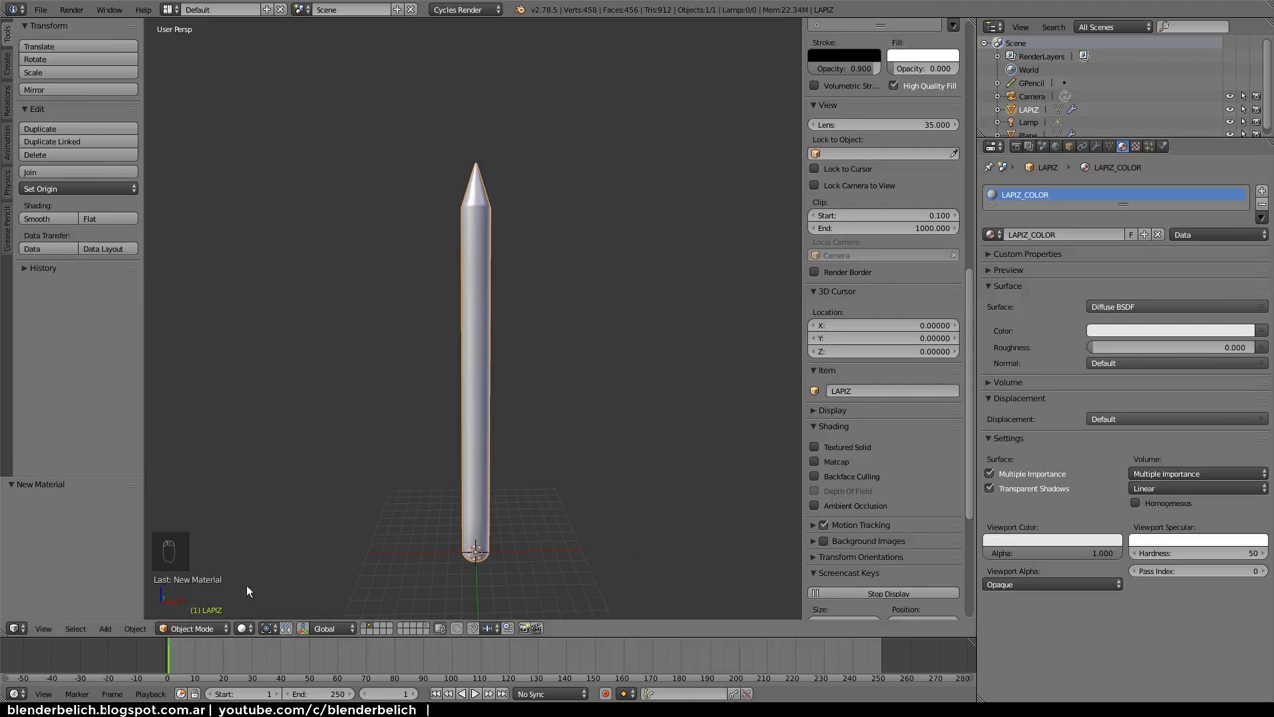
{"action": "left_click_drag", "start_coordinate": [255, 627], "coordinate": [316, 544]}
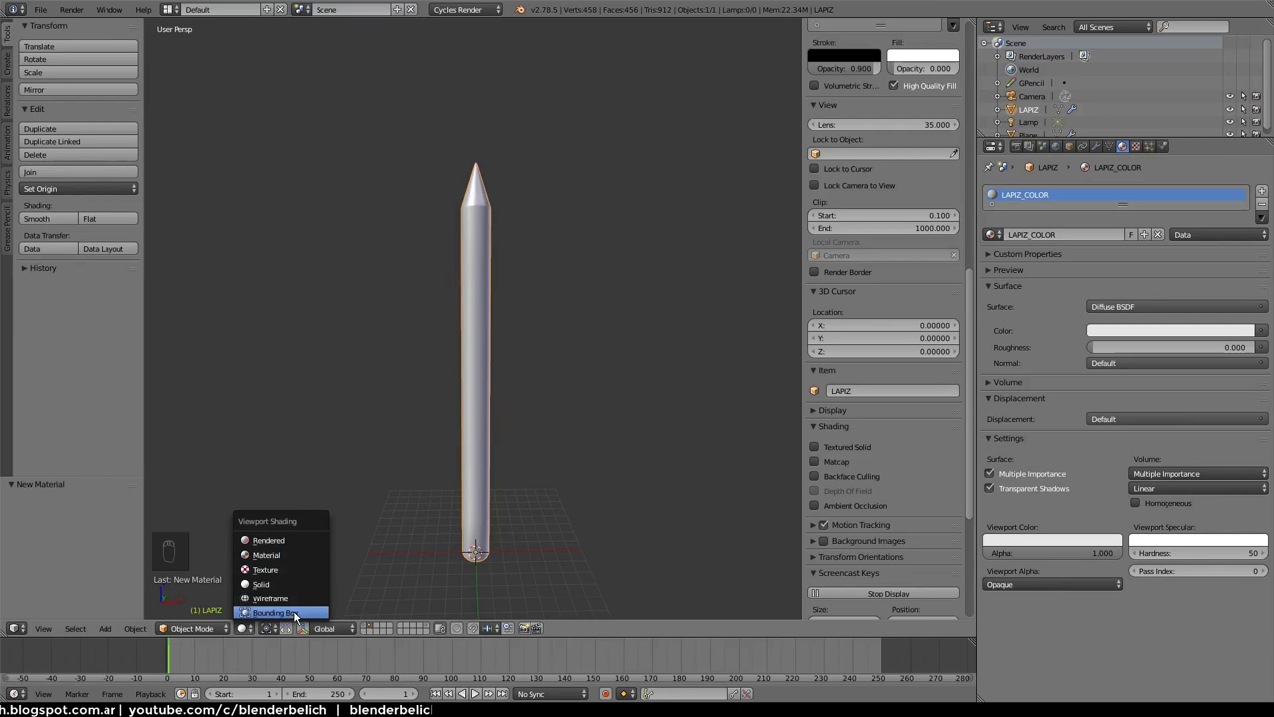
{"action": "left_click_drag", "start_coordinate": [246, 633], "coordinate": [271, 588]}
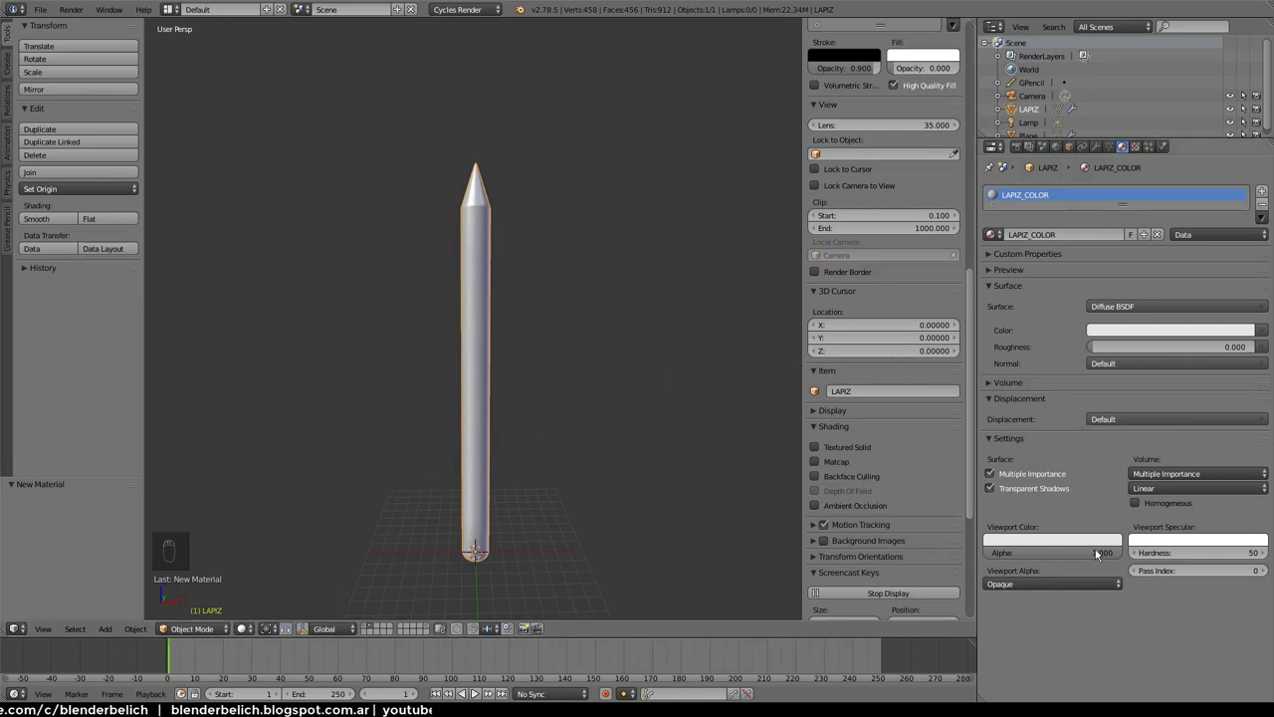
{"action": "left_click_drag", "start_coordinate": [1100, 542], "coordinate": [314, 503]}
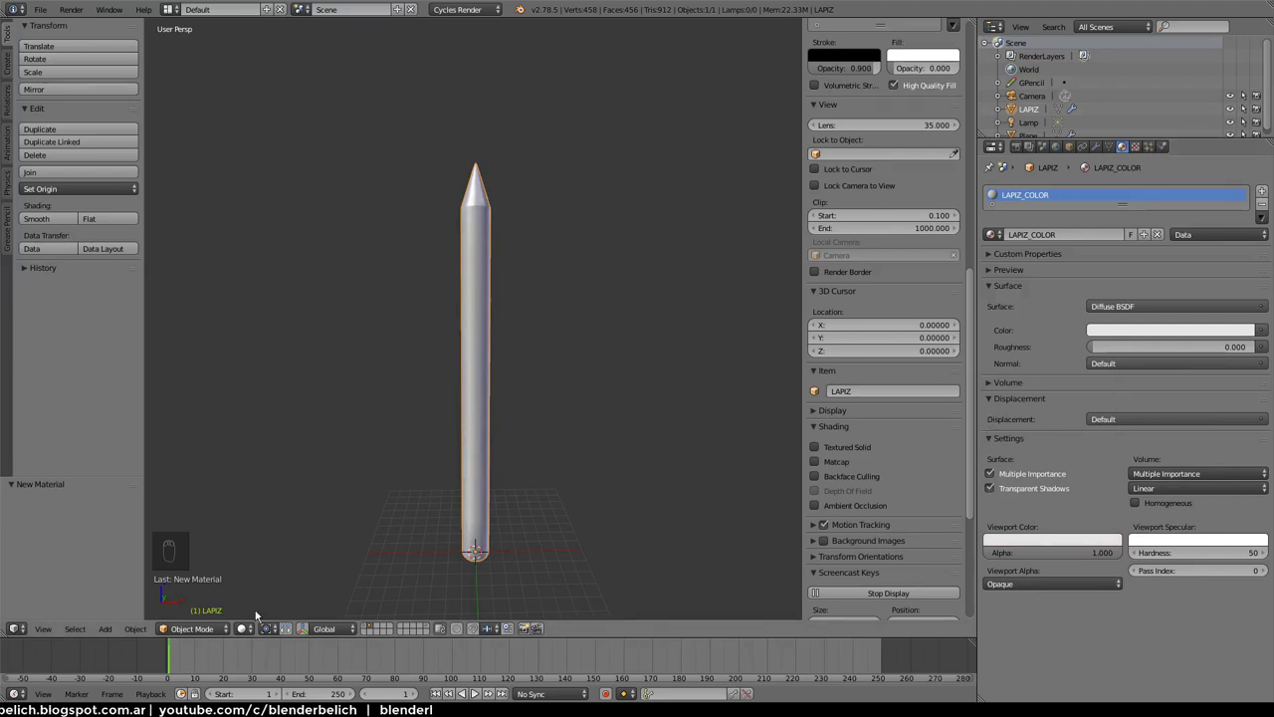
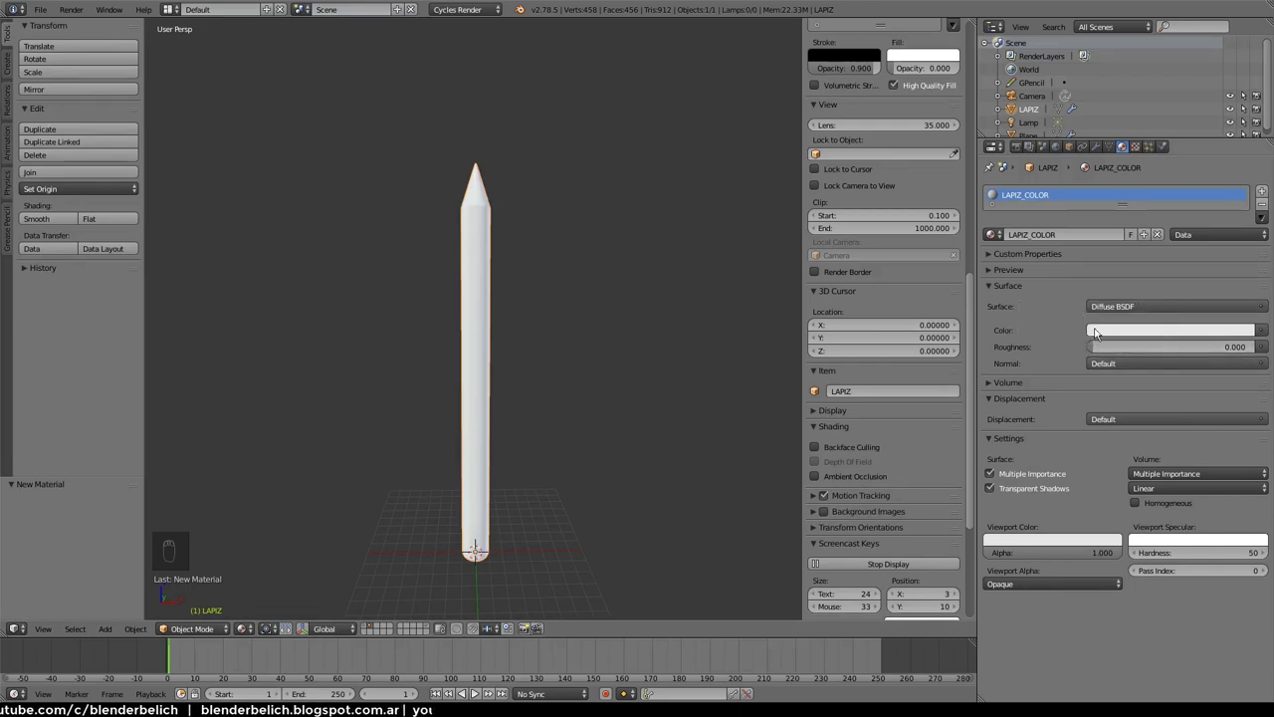
Set the LAPIZ_COLOR Diffuse BSDF colour to orange
{"action": "left_click_drag", "start_coordinate": [1128, 331], "coordinate": [1126, 332]}
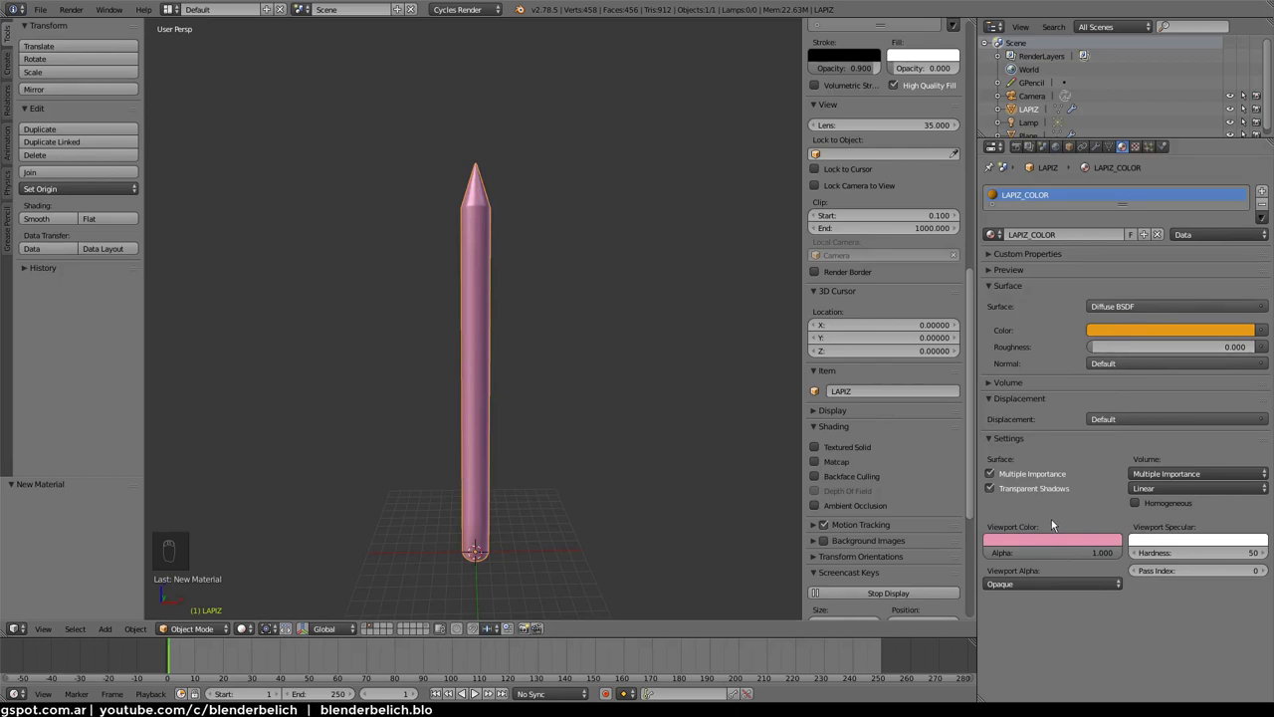
{"action": "left_click_drag", "start_coordinate": [1071, 545], "coordinate": [1012, 435]}
{"action": "key", "text": "ctrl+z"}
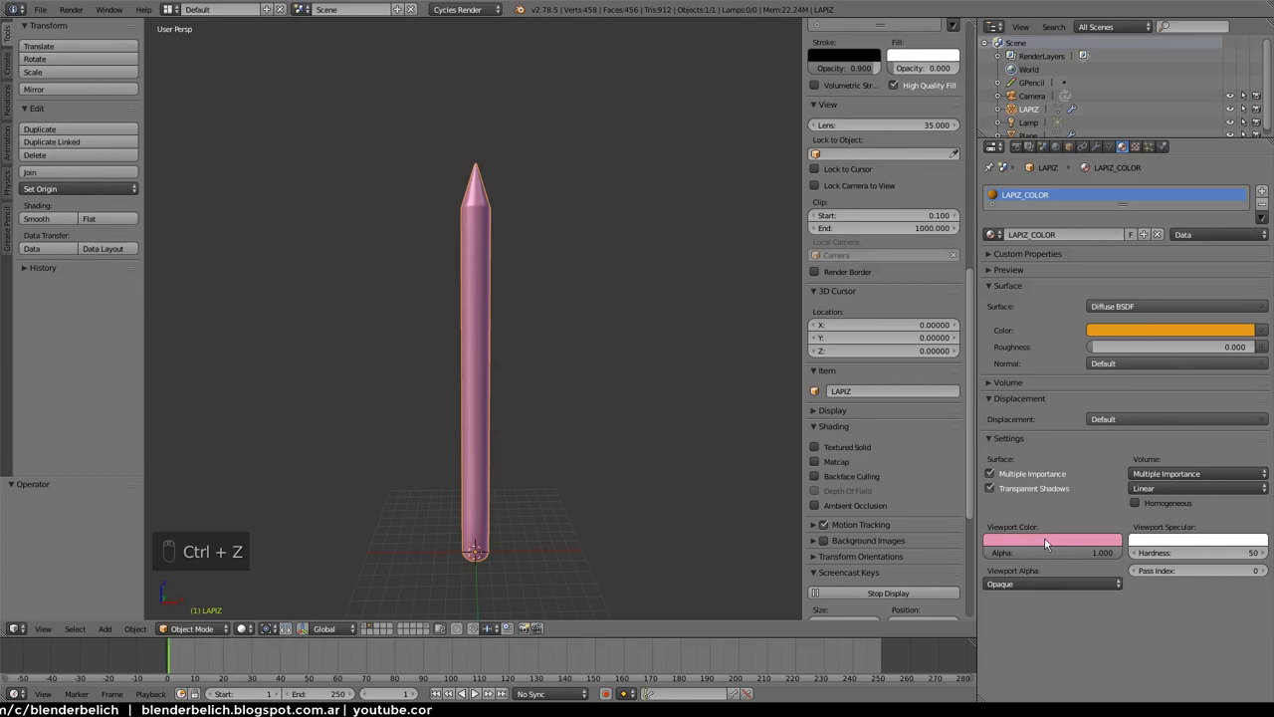
{"action": "key", "text": "e"}
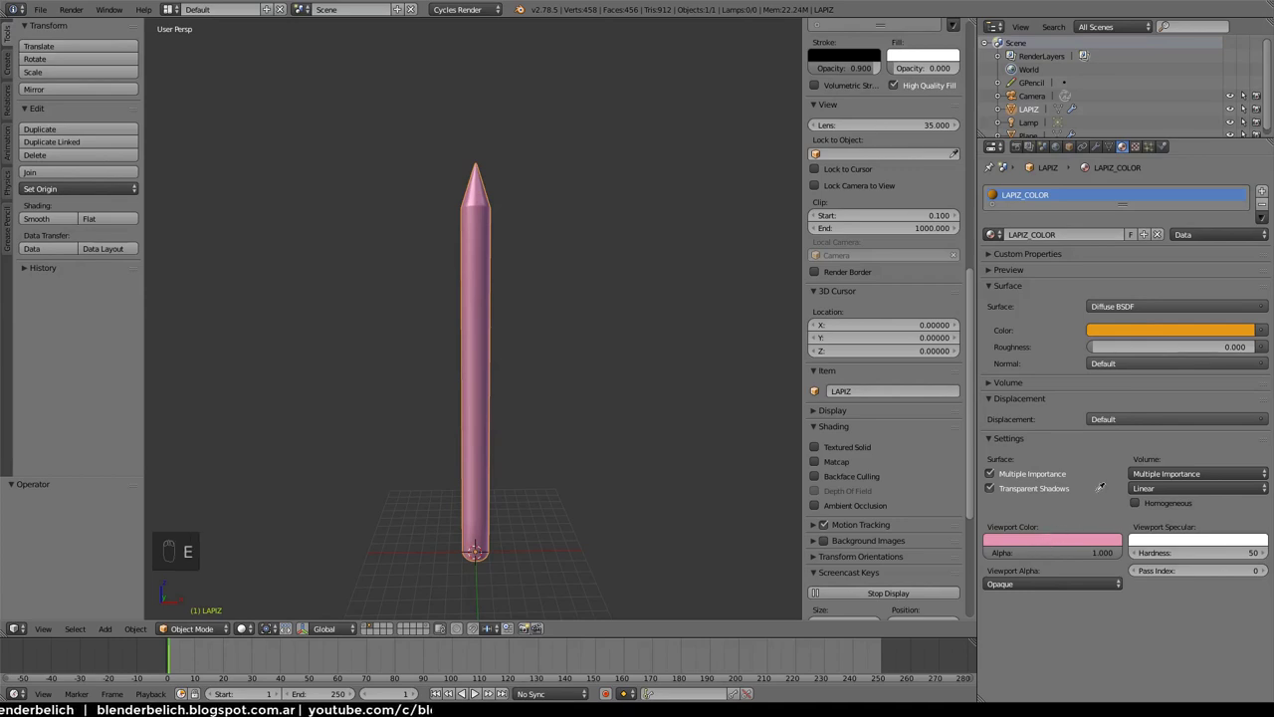
{"action": "key", "text": "ctrl+z"}
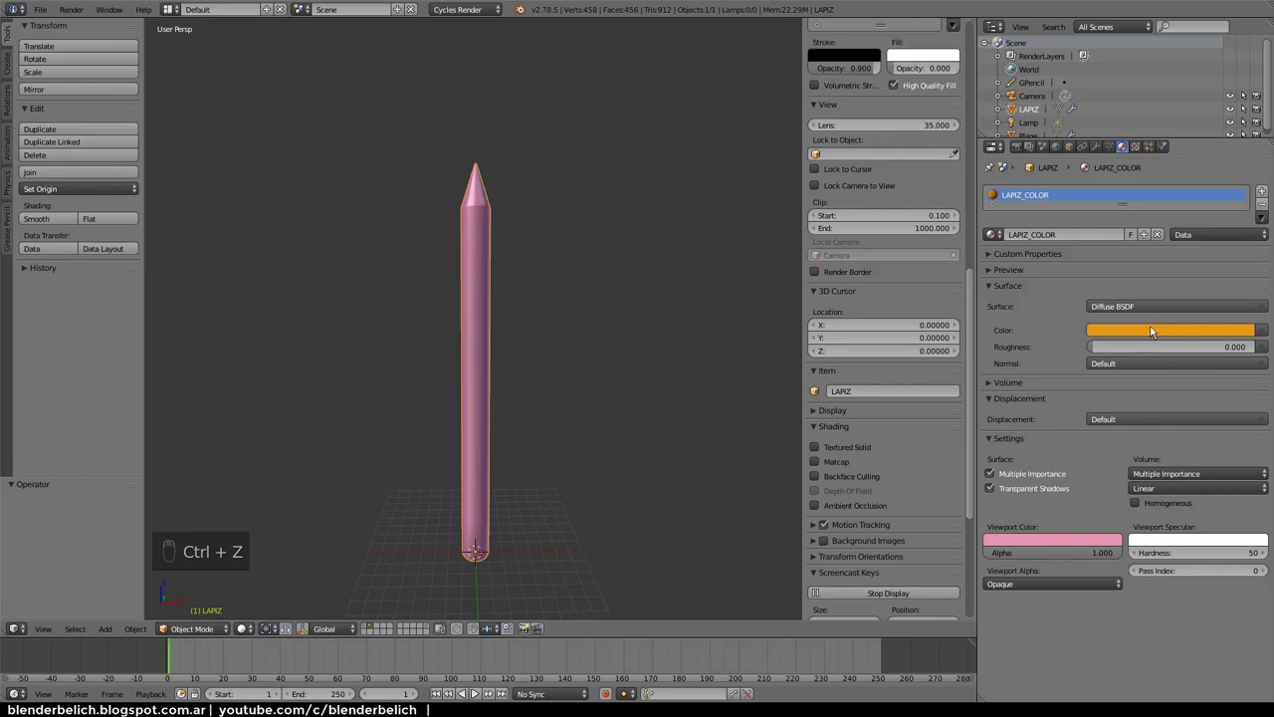
Copy the orange base colour into the material's Viewport Color
{"action": "key", "text": "ctrl+c"}
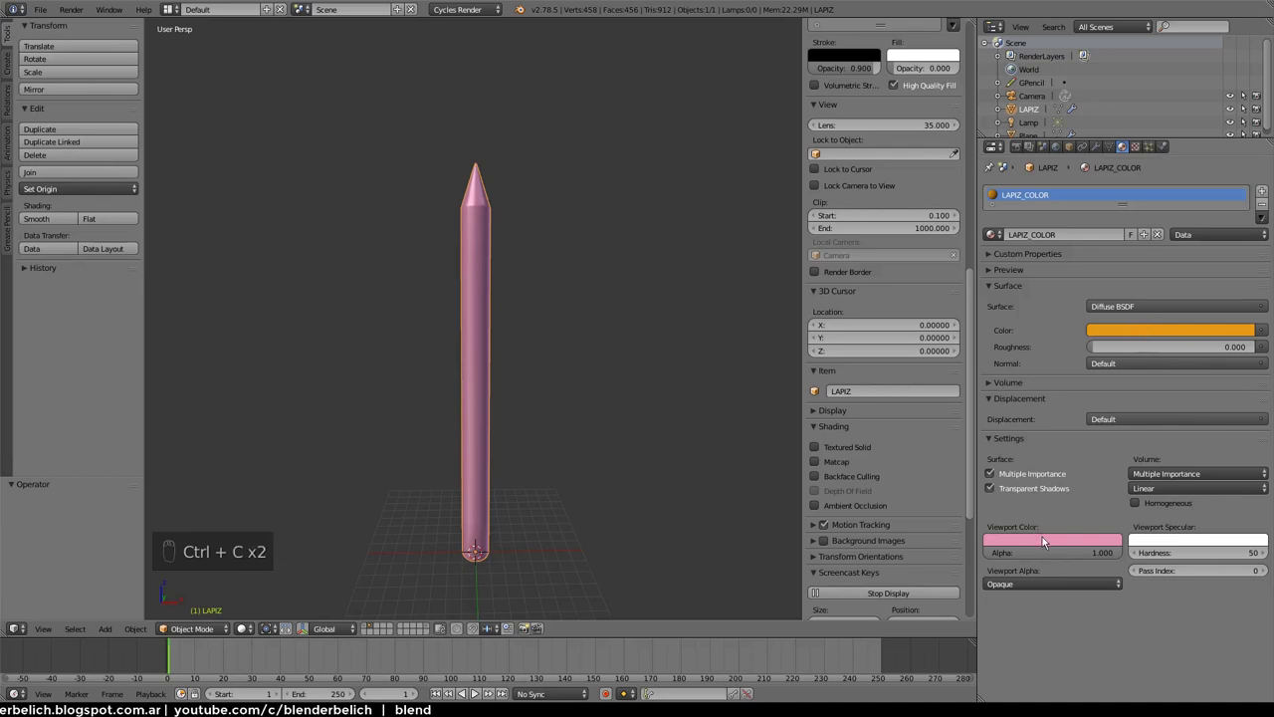
{"action": "key", "text": "ctrl+v"}
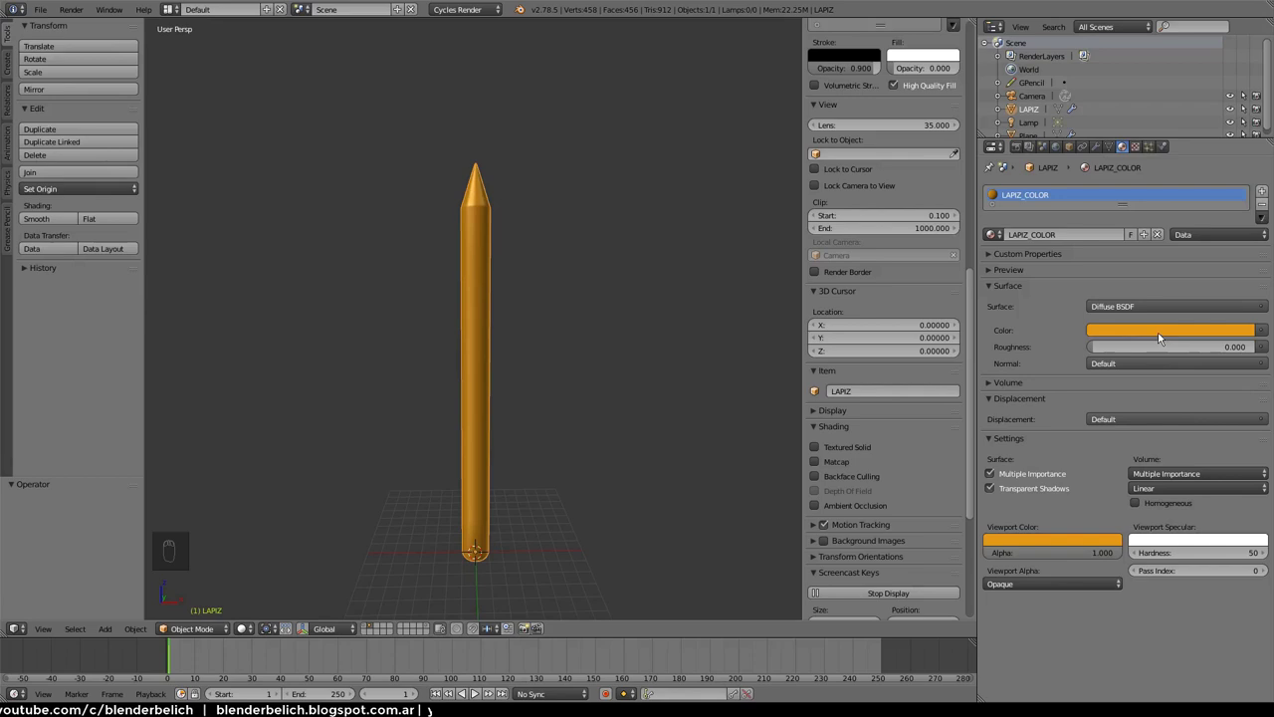
{"action": "key", "text": "ctrl+c"}
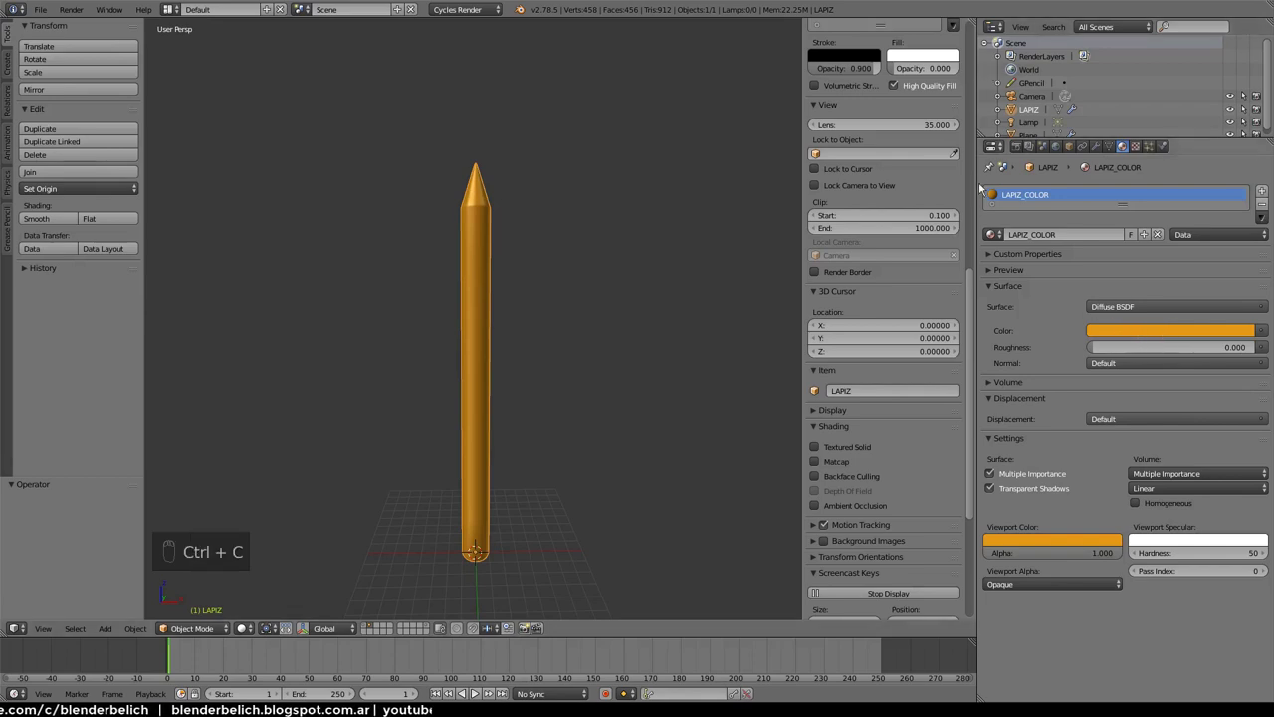
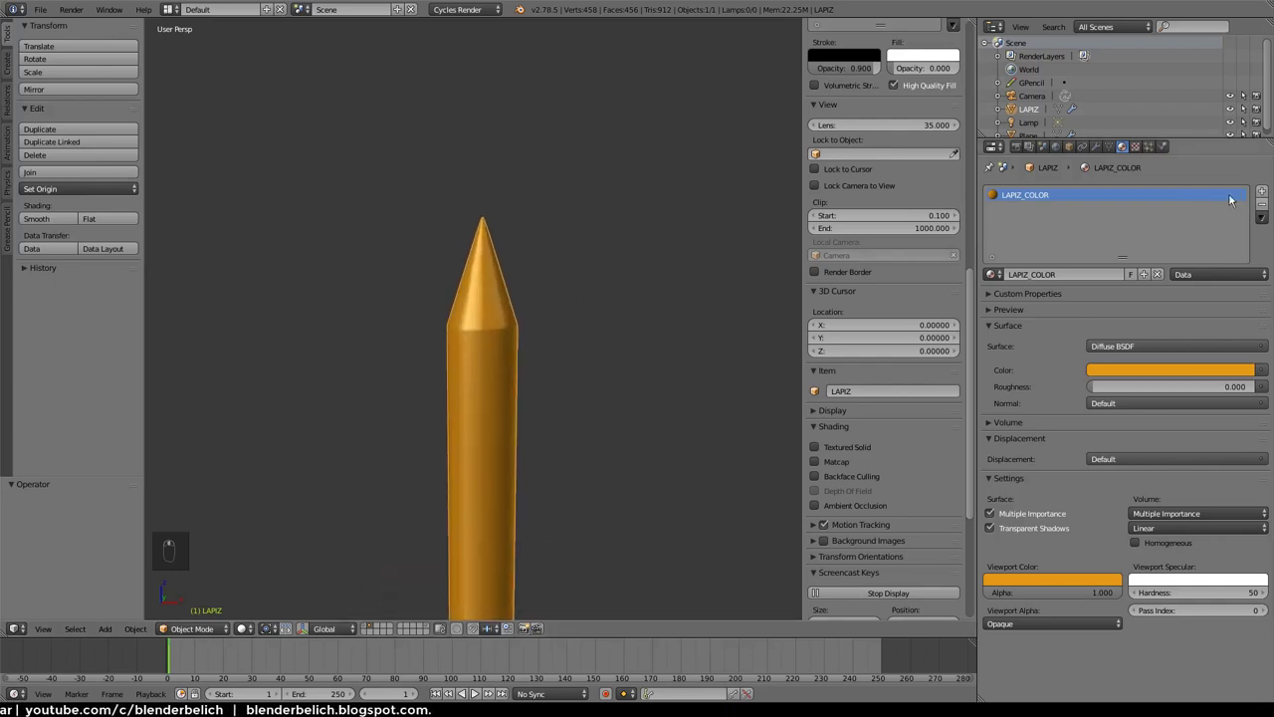
Add a second material slot and name its new material LAPIZ_GRAFITO
{"action": "left_click_drag", "start_coordinate": [1268, 195], "coordinate": [517, 334]}
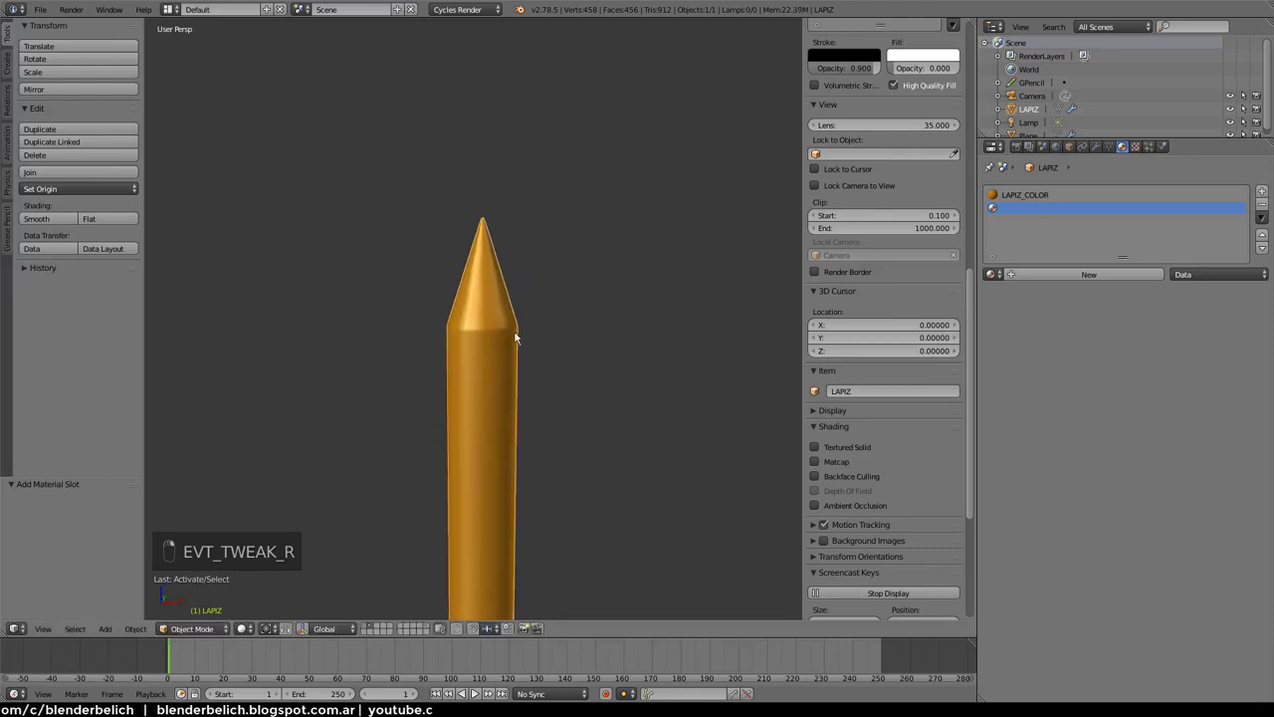
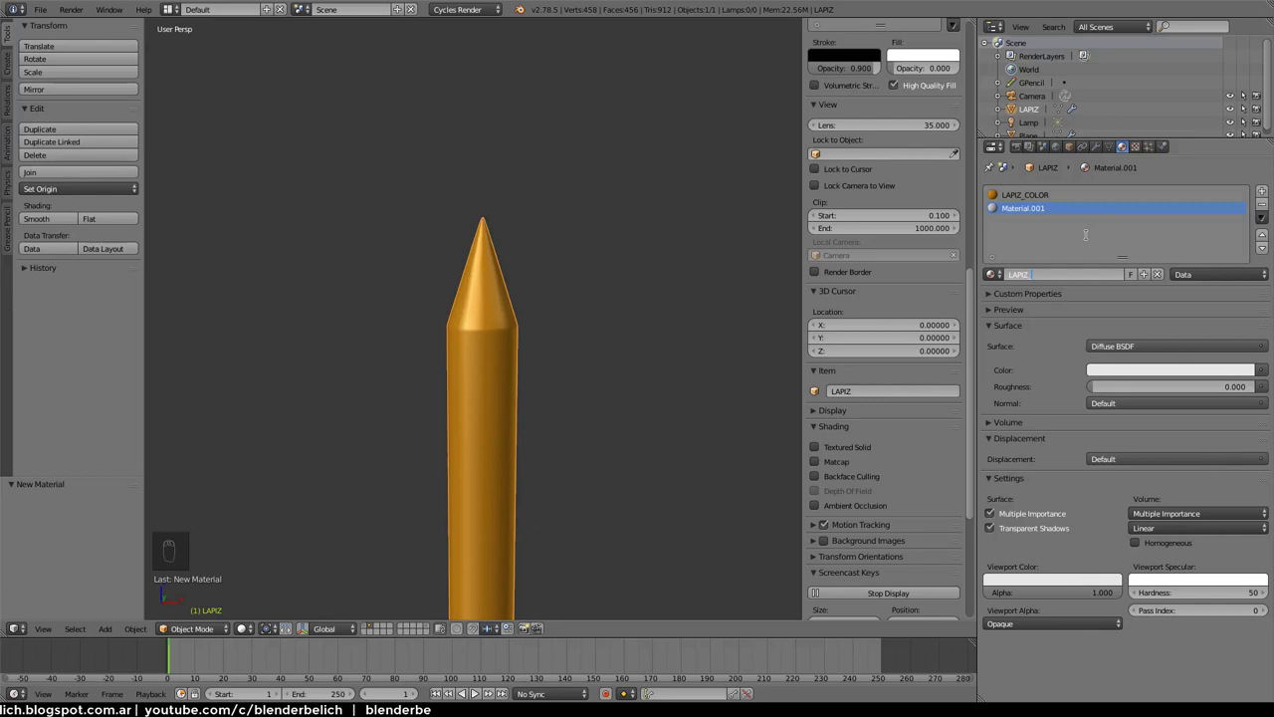
{"action": "key", "text": "shift+BackSpace"}
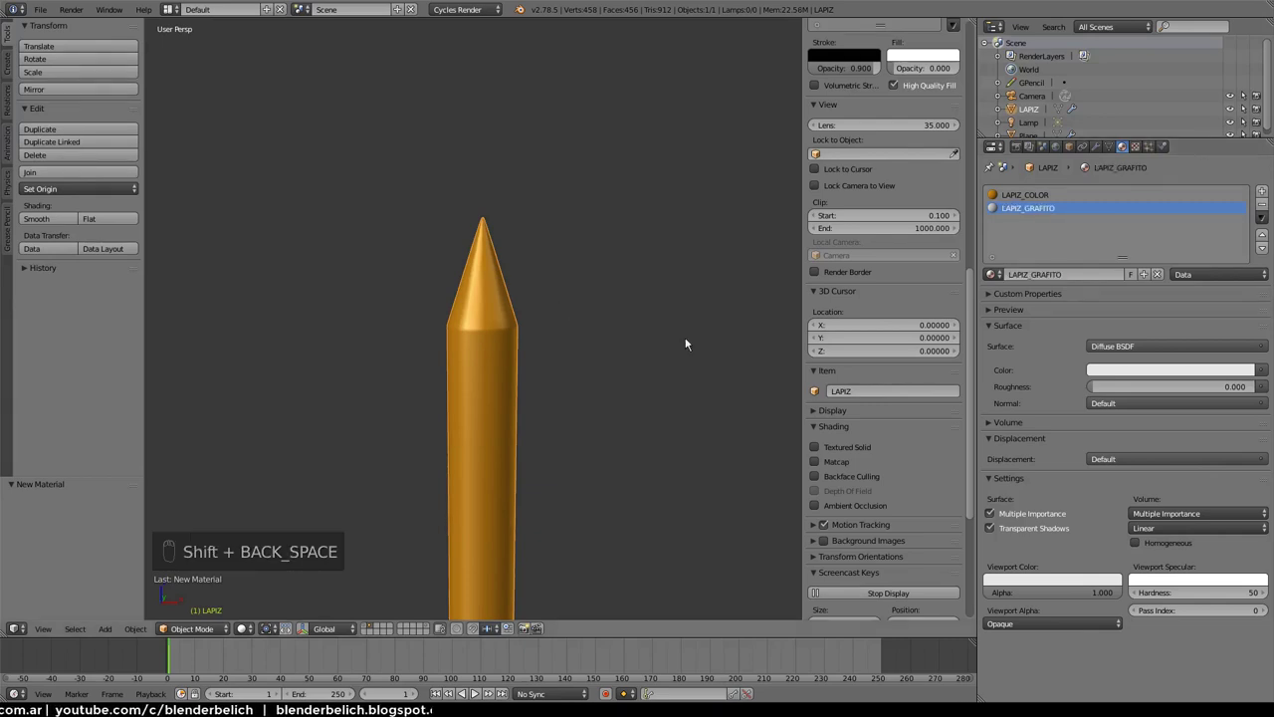
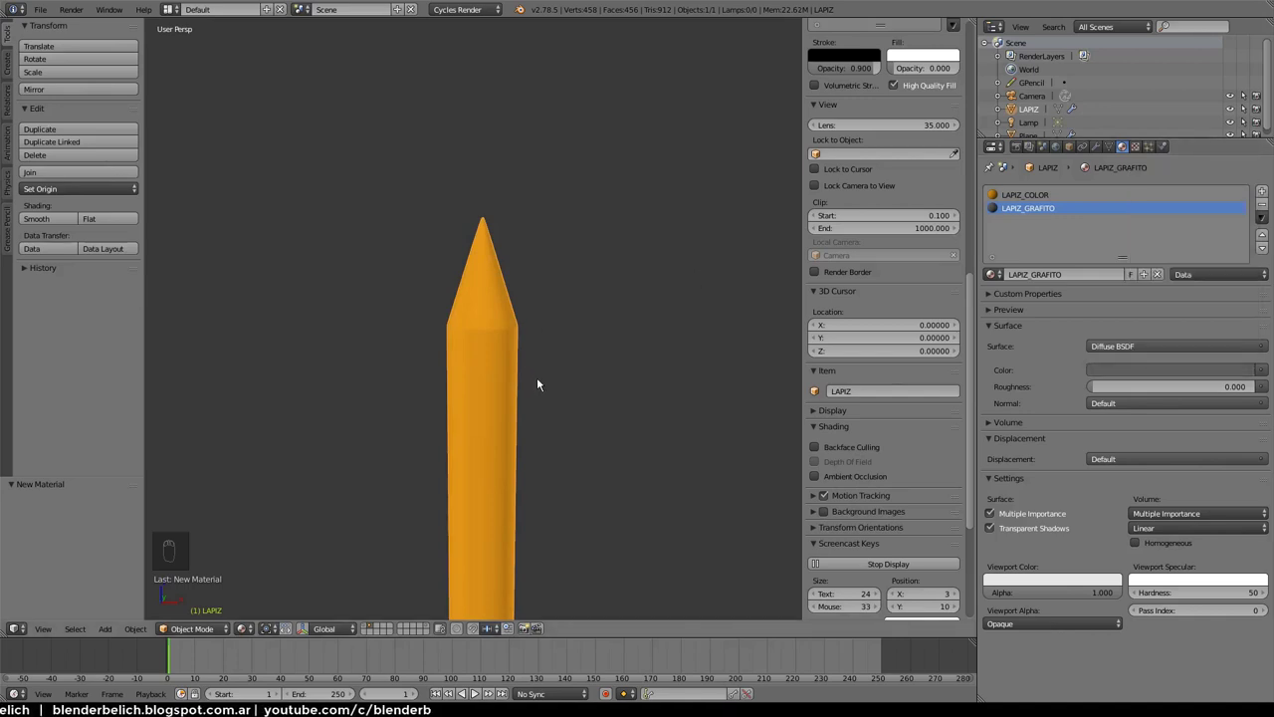
{"action": "left_click_drag", "start_coordinate": [1265, 195], "coordinate": [540, 328]}
Select the pencil and close in on its sharpened tip for editing
{"action": "left_click_drag", "start_coordinate": [540, 328], "coordinate": [513, 335]}
{"action": "left_click_drag", "start_coordinate": [513, 336], "coordinate": [1006, 224]}
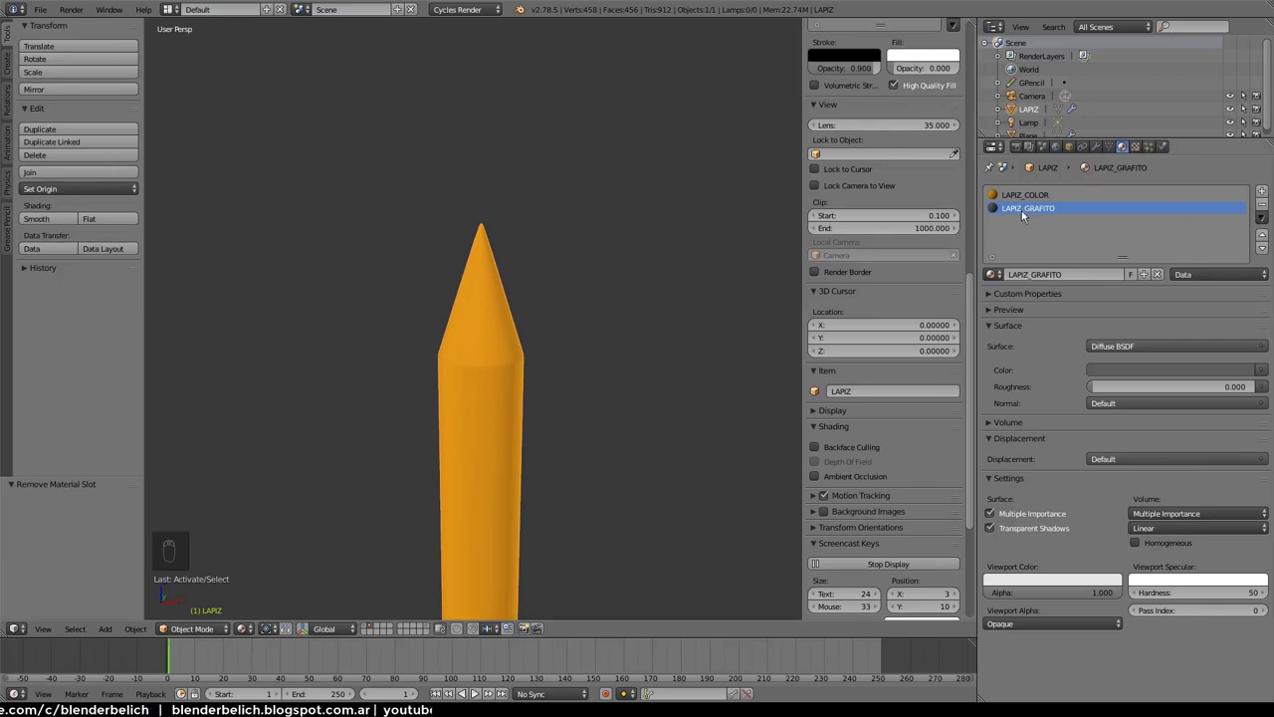
{"action": "left_click_drag", "start_coordinate": [1019, 199], "coordinate": [468, 312]}
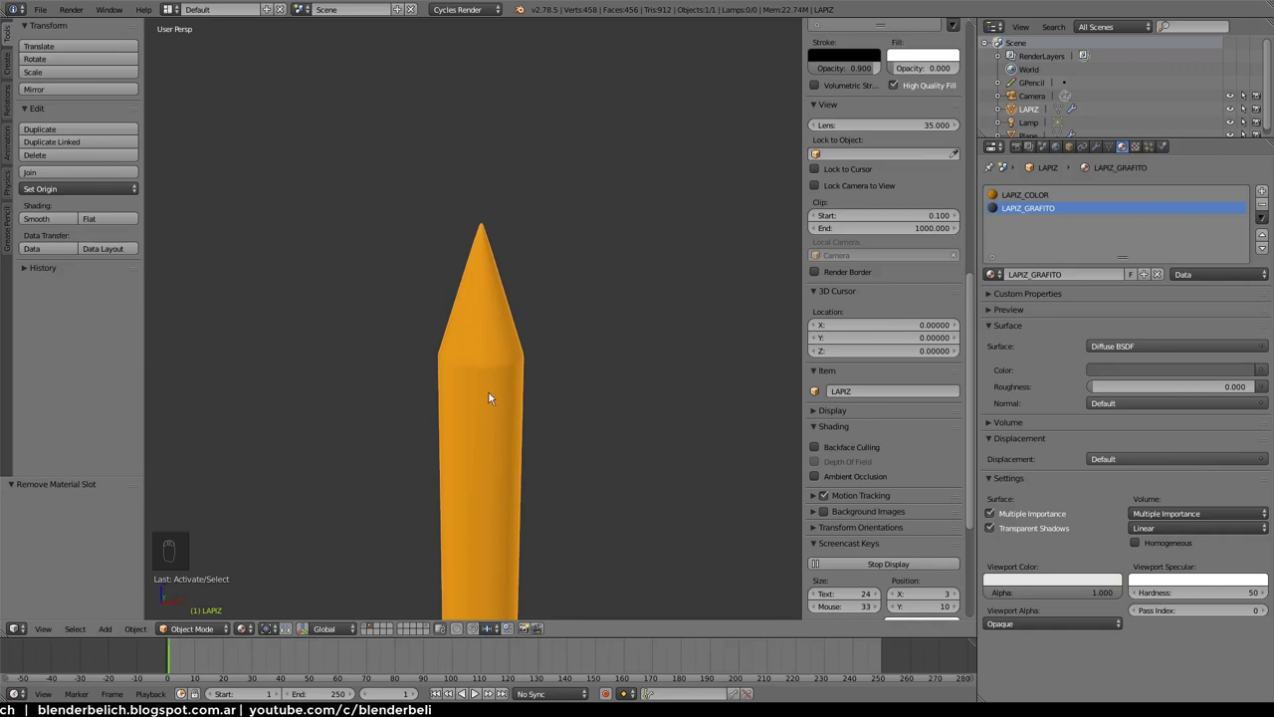
{"action": "right_click", "coordinate": [484, 356]}
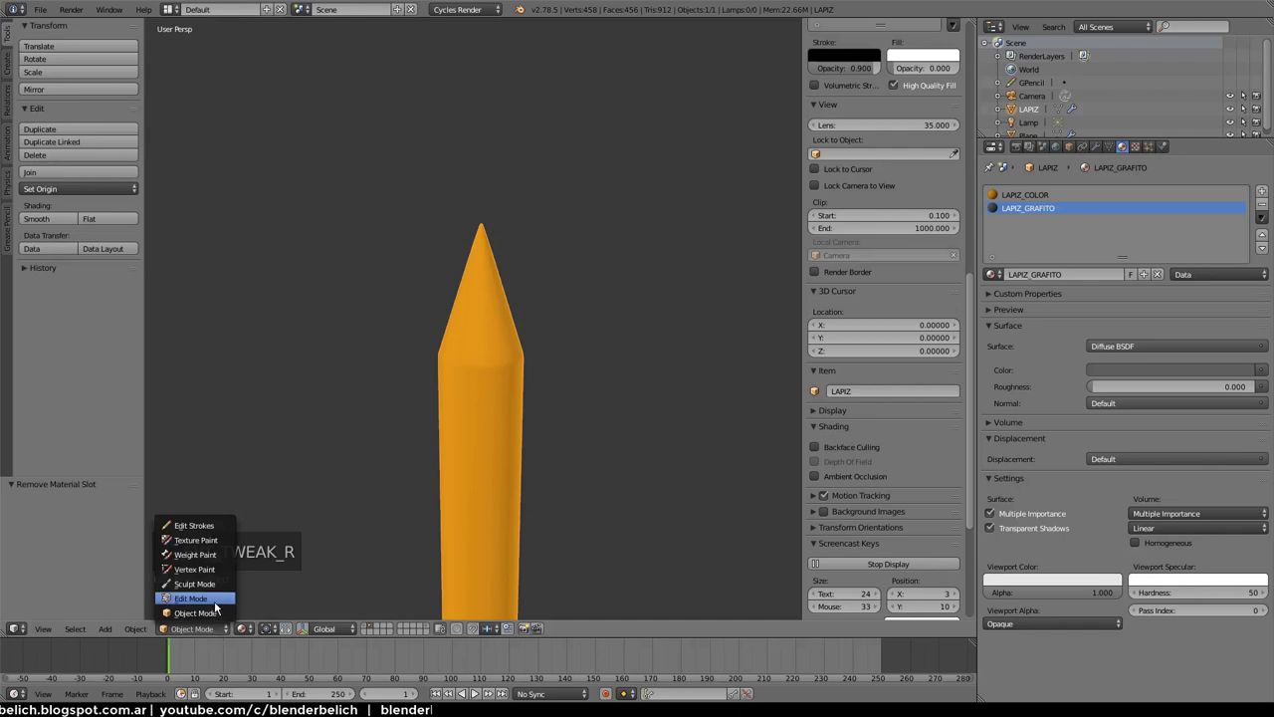
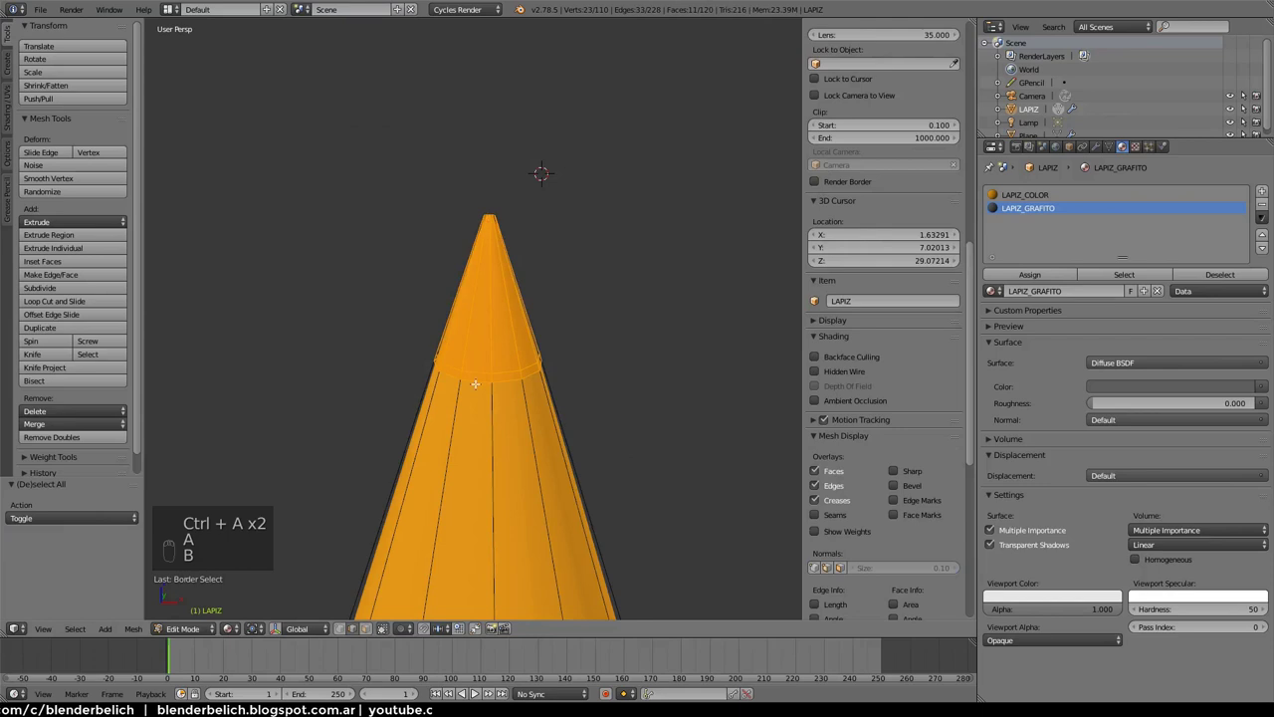
Circle-select the tip faces and assign them the LAPIZ_GRAFITO material
{"action": "key", "text": "ctrl+z"}
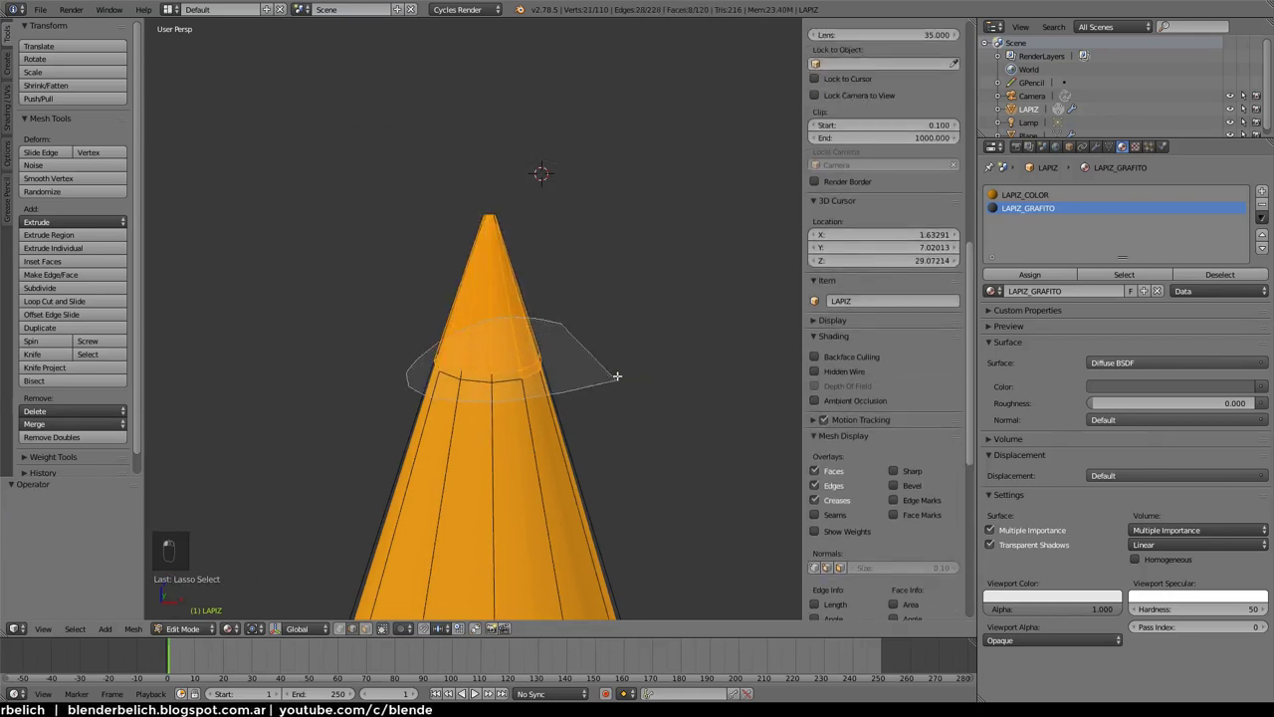
{"action": "key", "text": "KP_Decimal"}
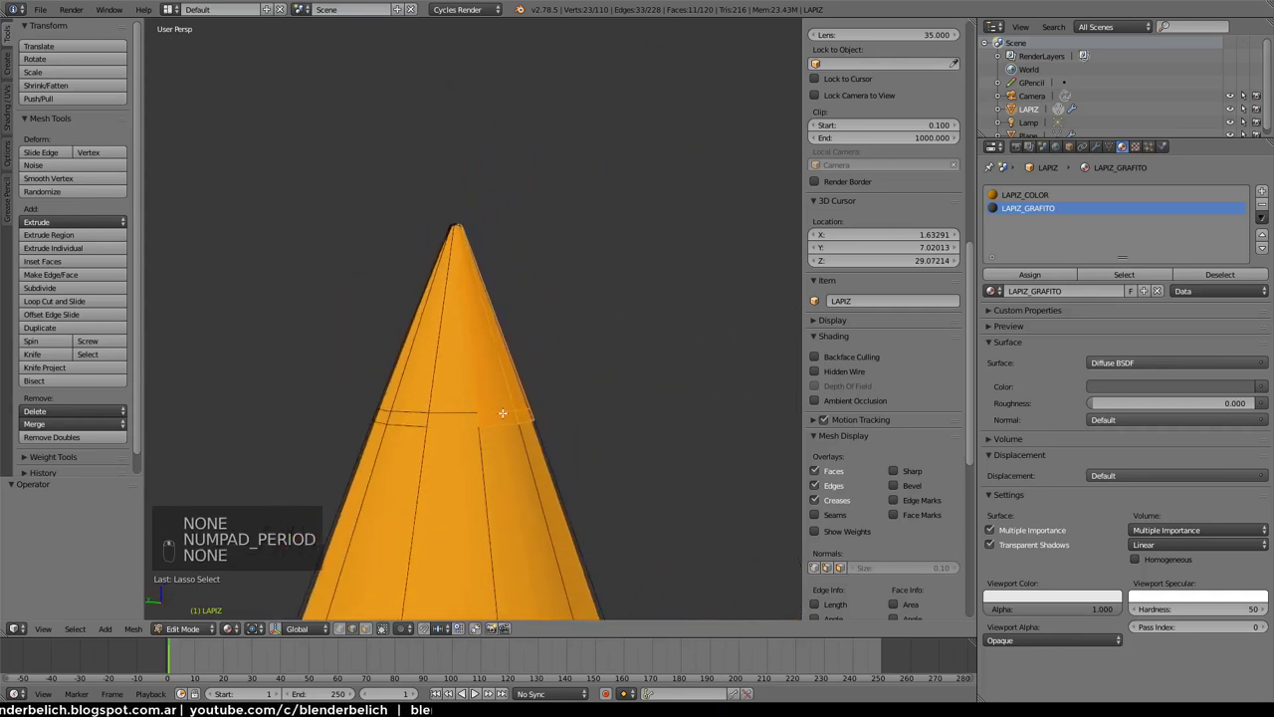
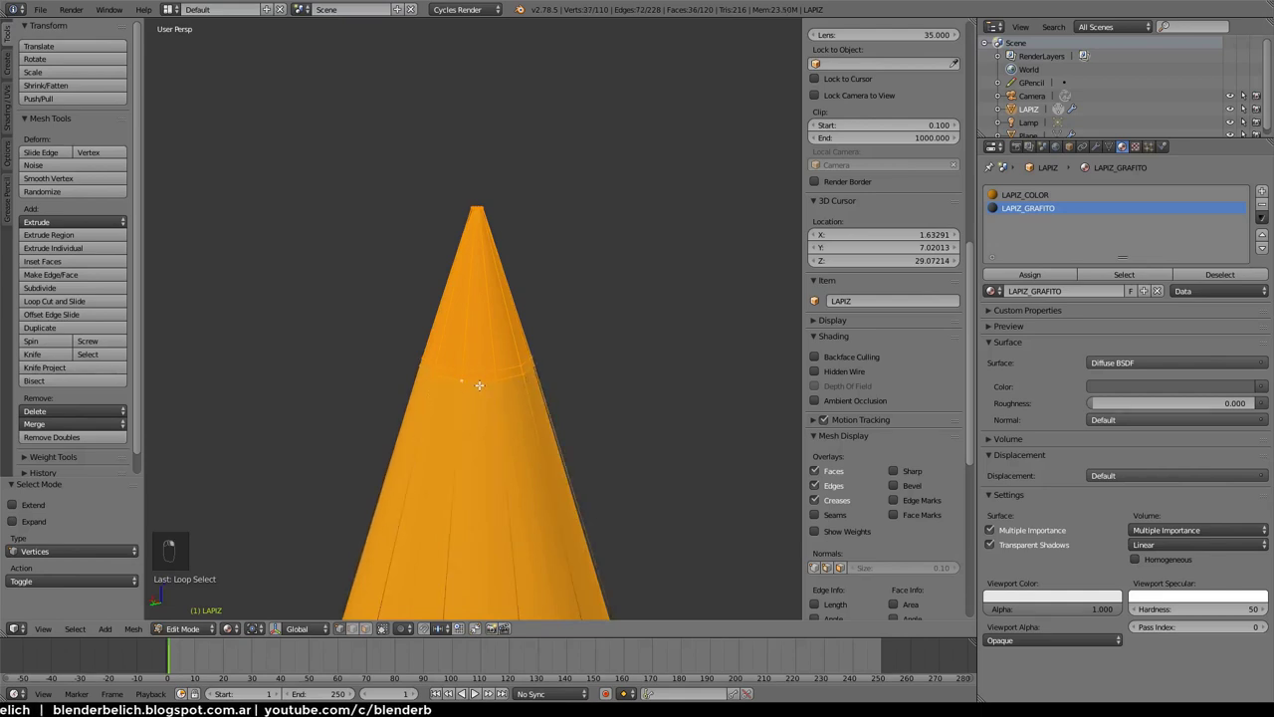
{"action": "middle_click", "coordinate": [1060, 209]}
{"action": "left_click", "coordinate": [1047, 208]}
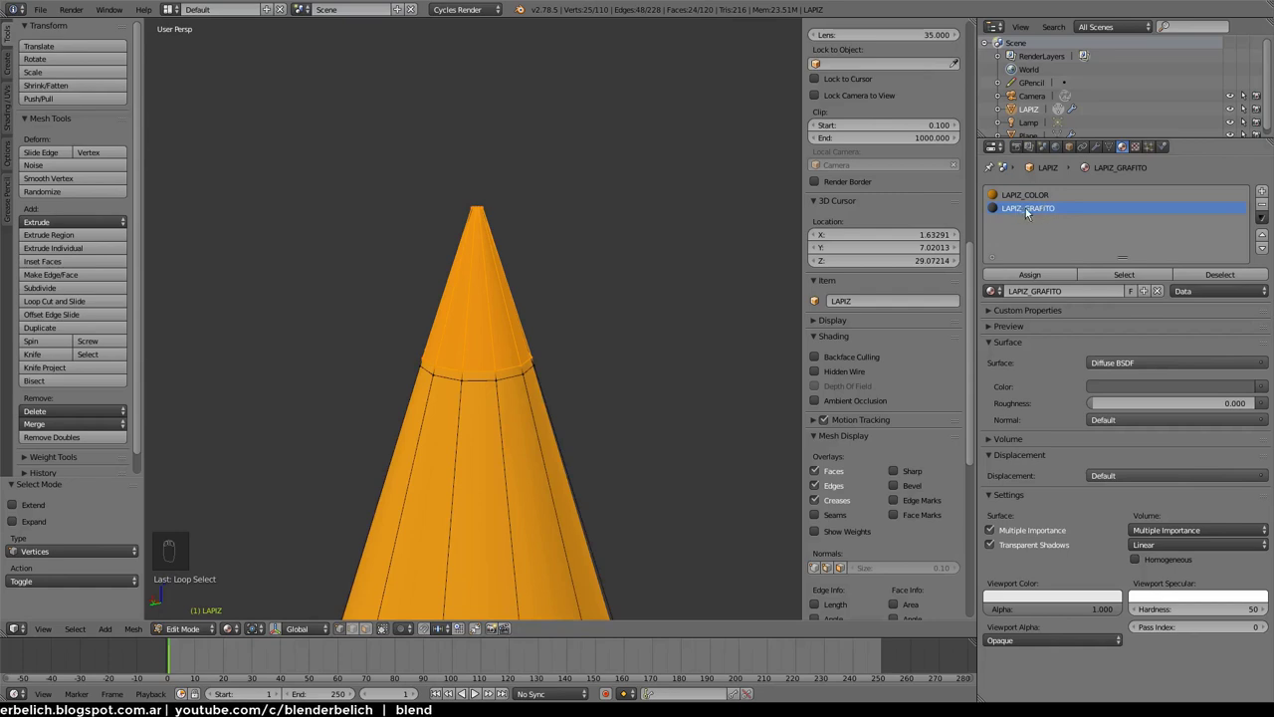
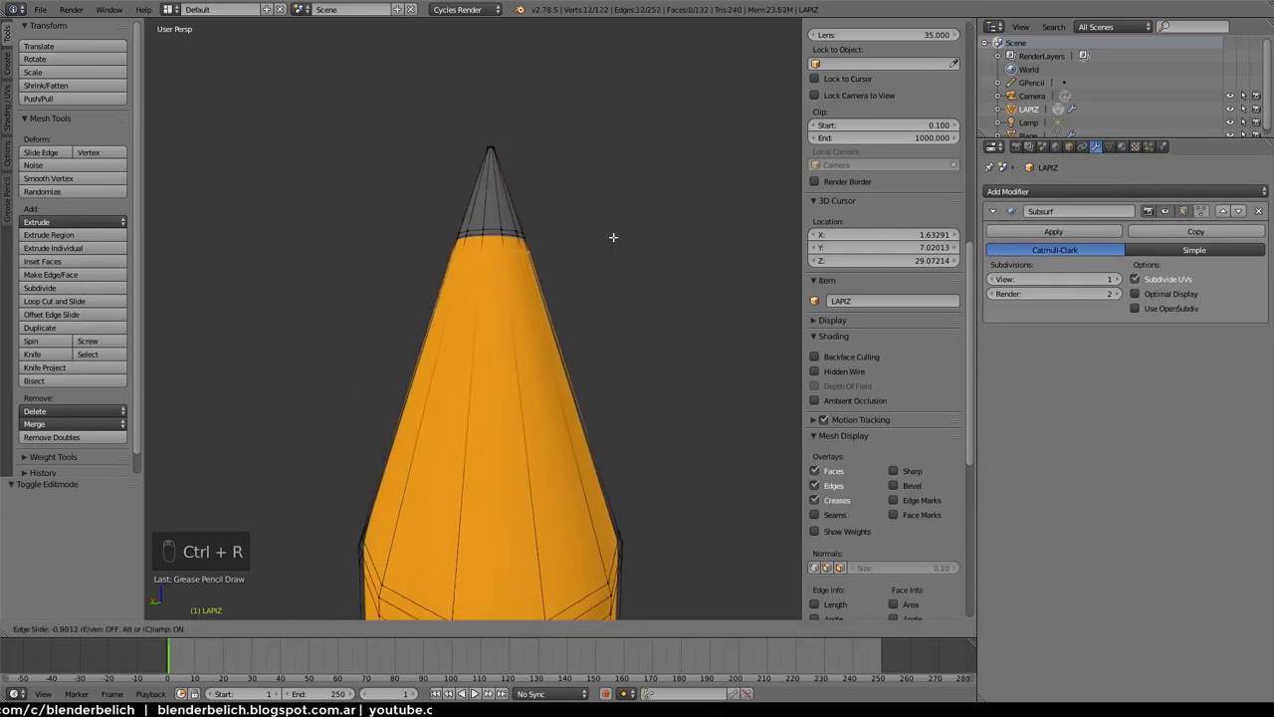
Preview the grey tip in Object Mode, then return to face editing on the pencil
{"action": "key", "text": "Tab"}
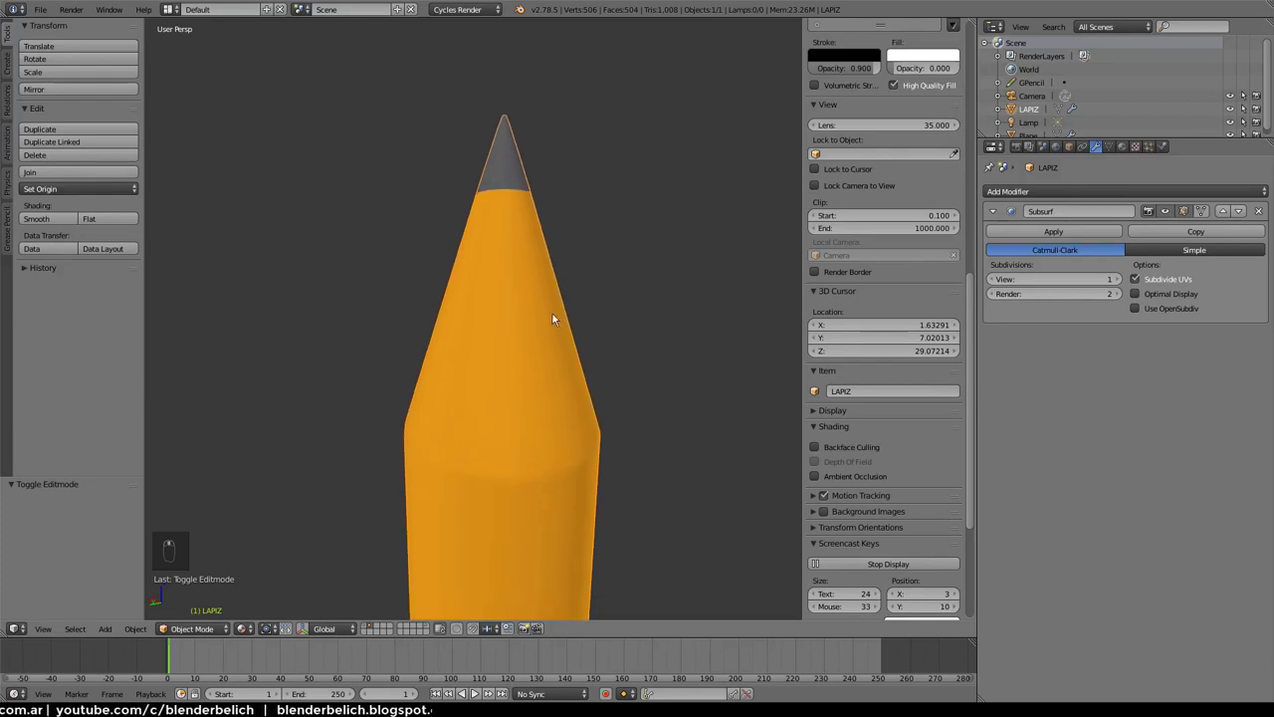
{"action": "key", "text": "Tab"}
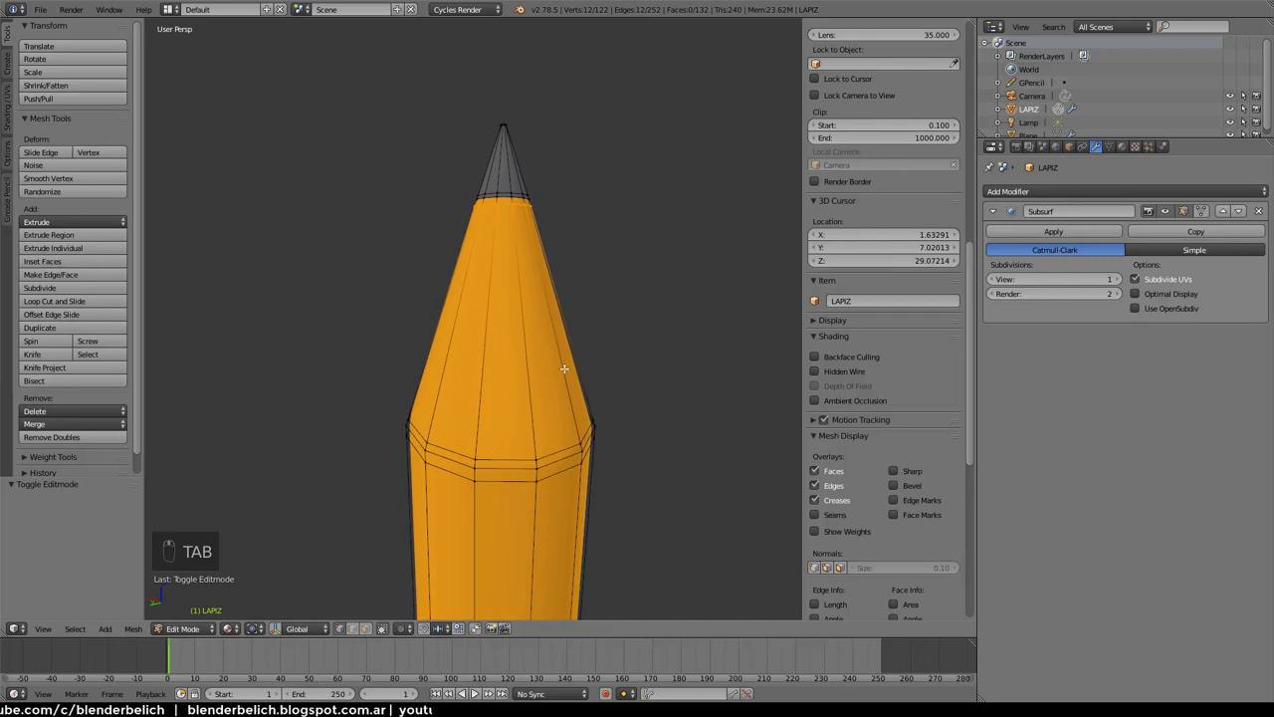
{"action": "key", "text": "ctrl+Tab"}
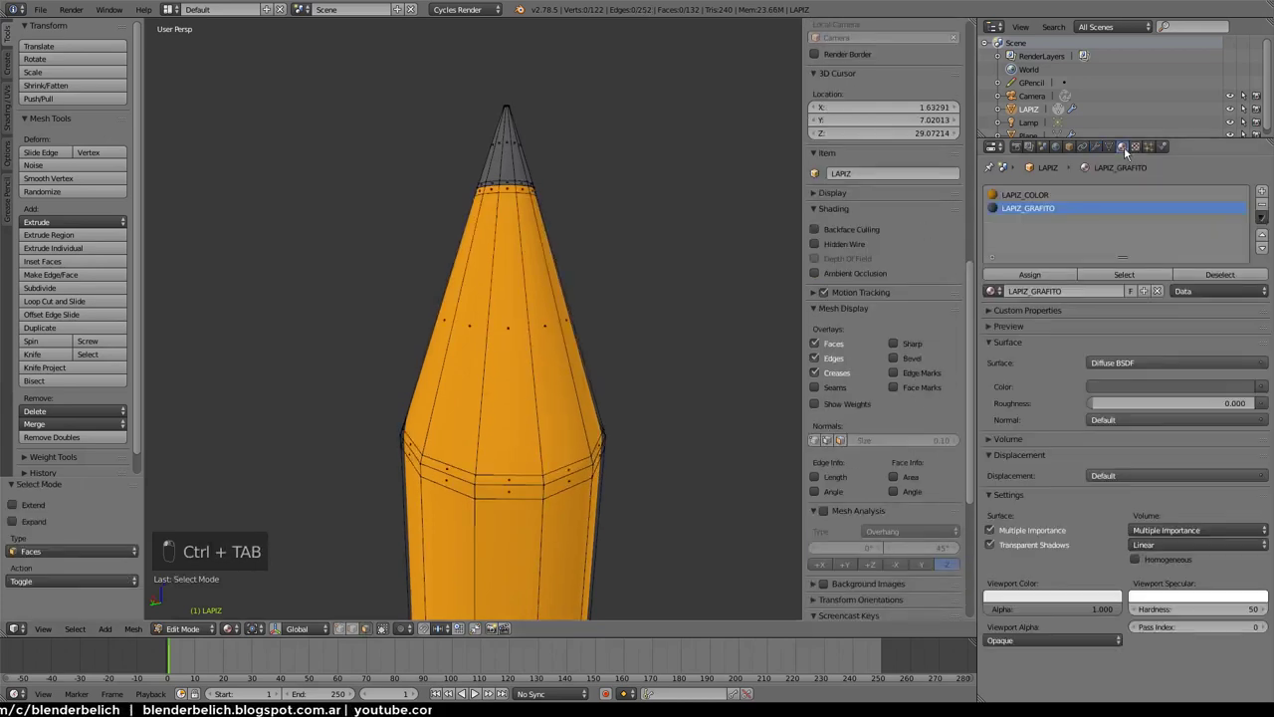
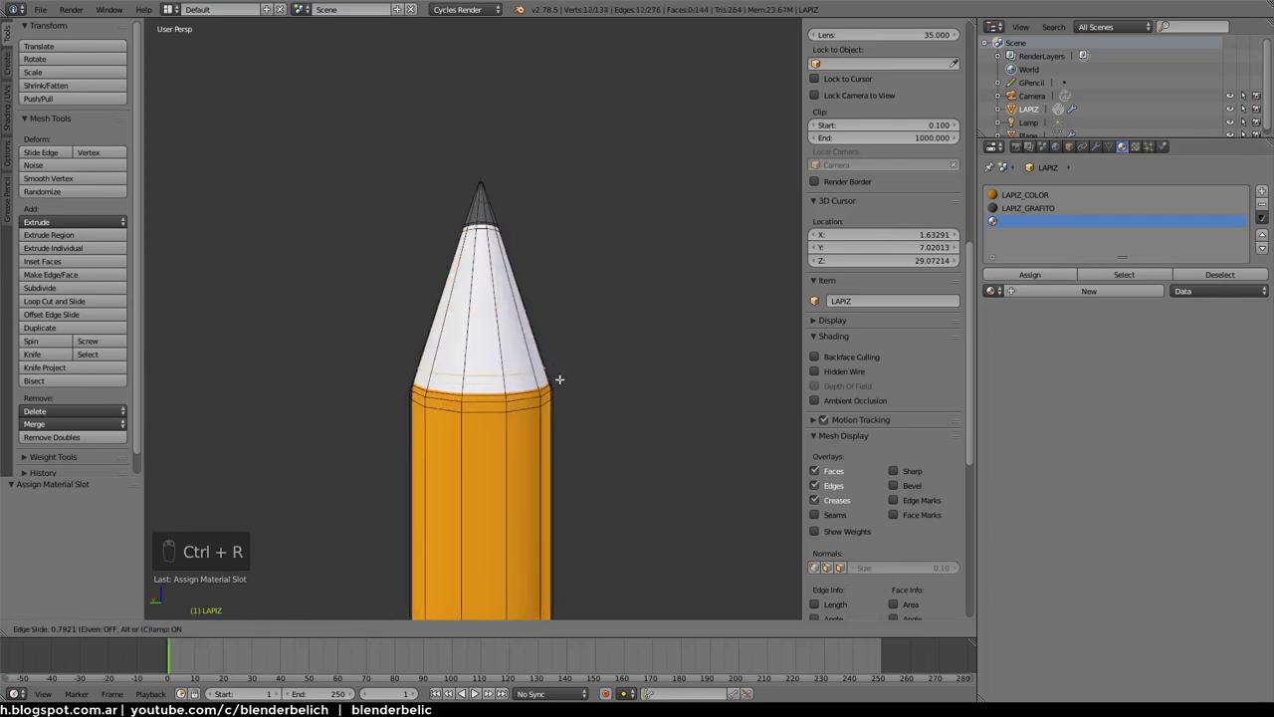
Leave mesh editing with the LAPIZ_MADERA cone assigned and frame the whole scene
{"action": "key", "text": "Tab"}
{"action": "key", "text": "Tab"}
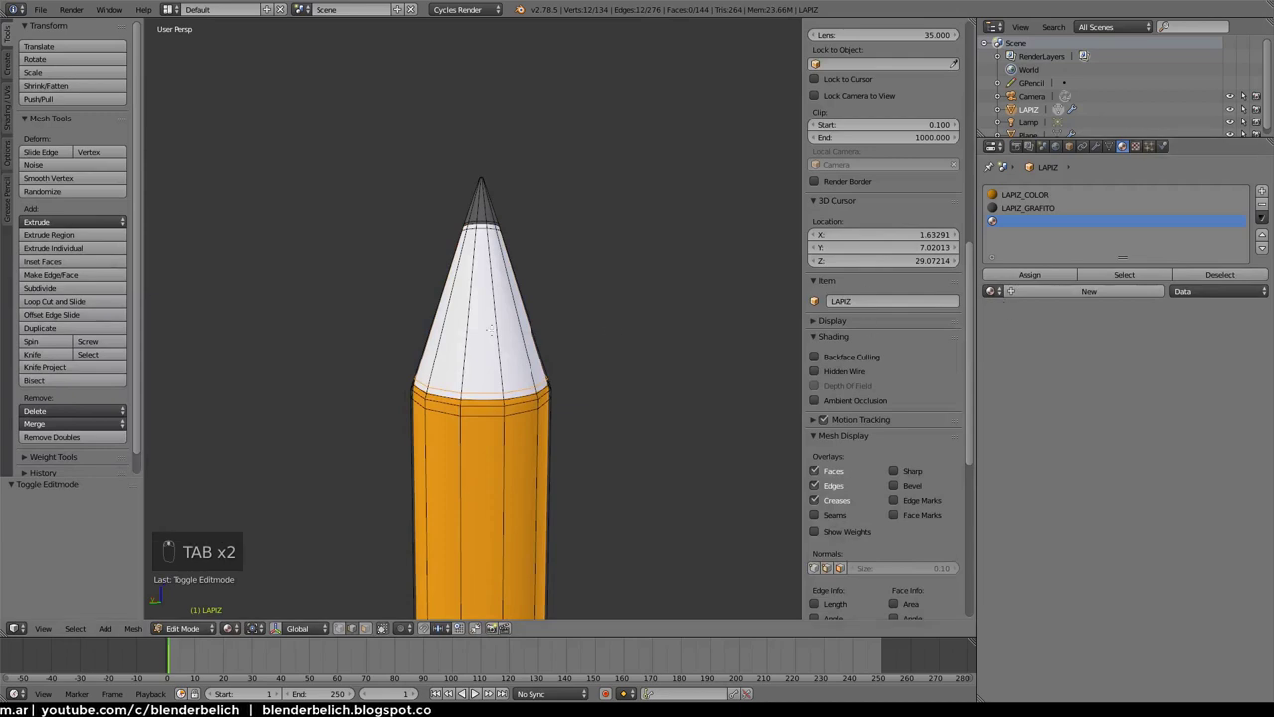
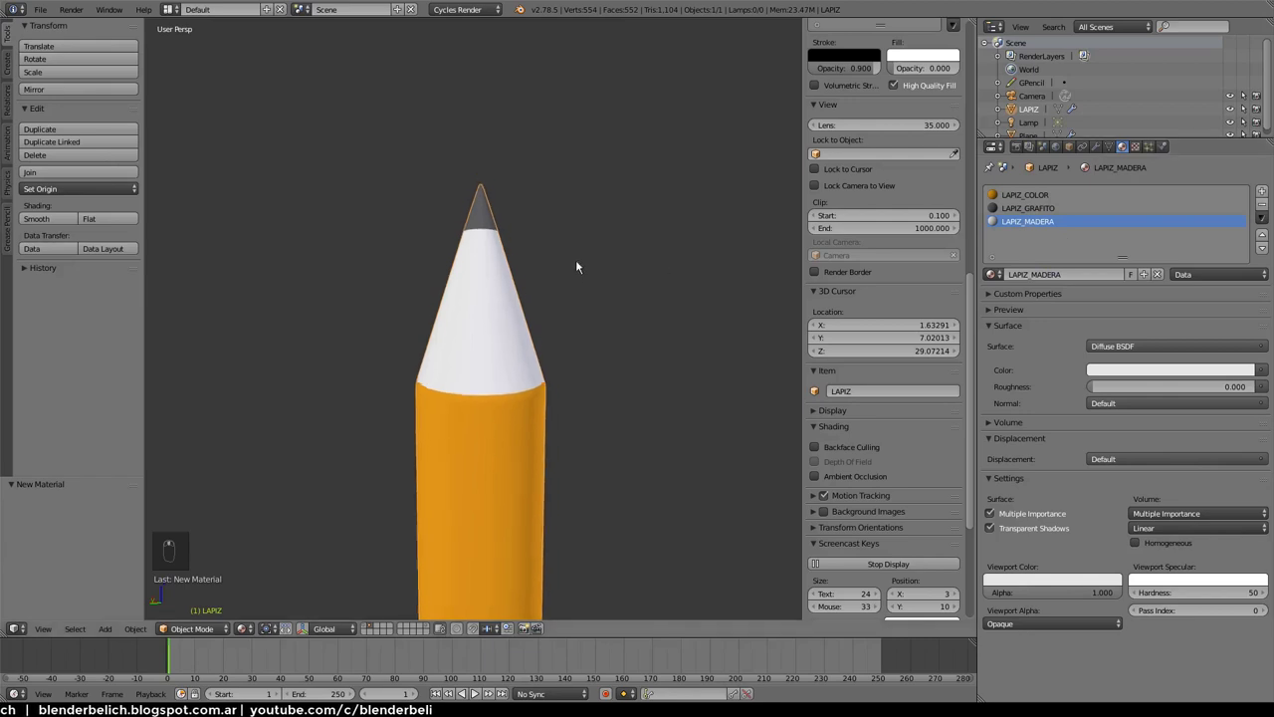
{"action": "key", "text": "a"}
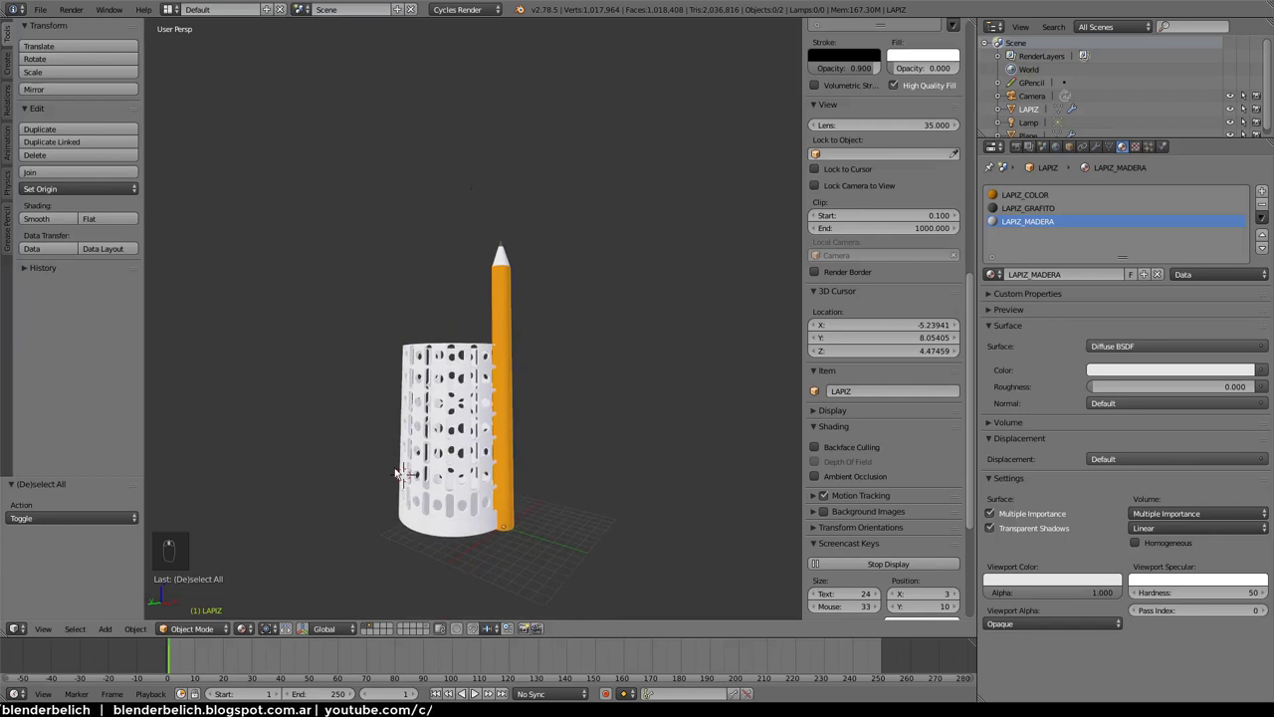
Orbit around pencil and holder, start moving the pencil and cancel the move
{"action": "left_click_drag", "start_coordinate": [249, 632], "coordinate": [506, 447]}
{"action": "middle_click", "coordinate": [505, 447]}
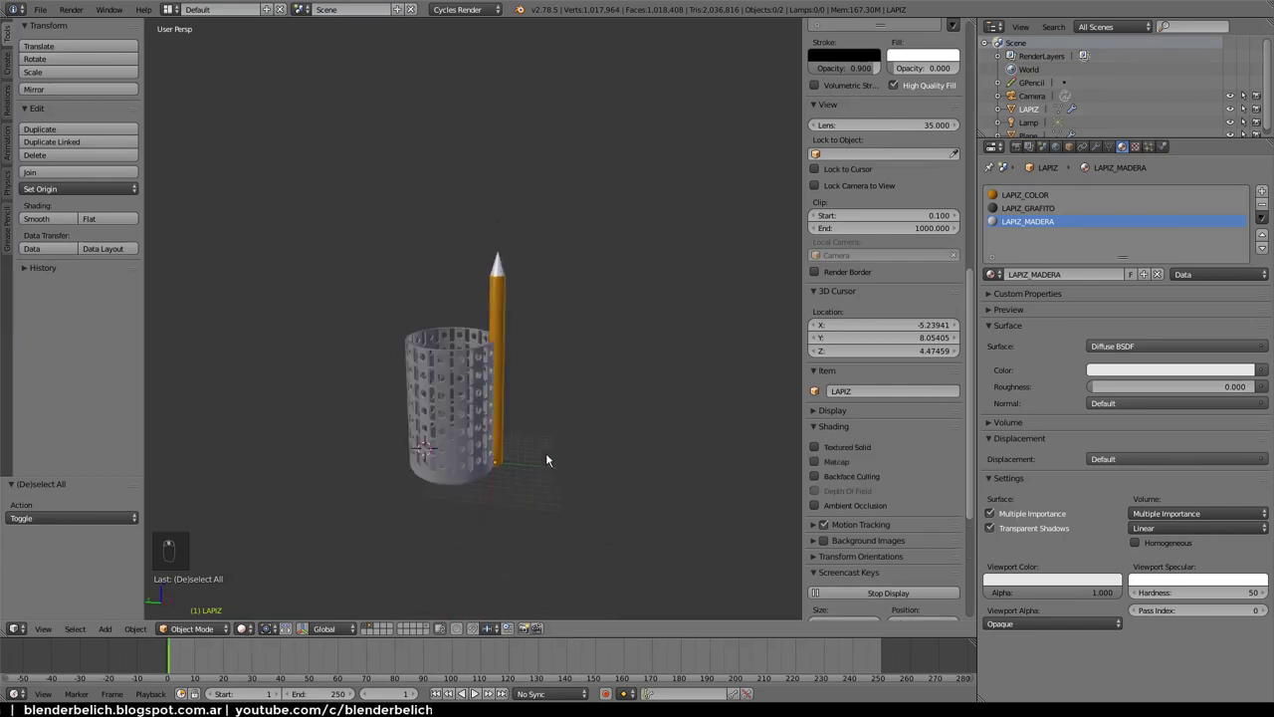
{"action": "left_click_drag", "start_coordinate": [522, 315], "coordinate": [528, 381]}
{"action": "key", "text": "g"}
{"action": "key", "text": "g"}
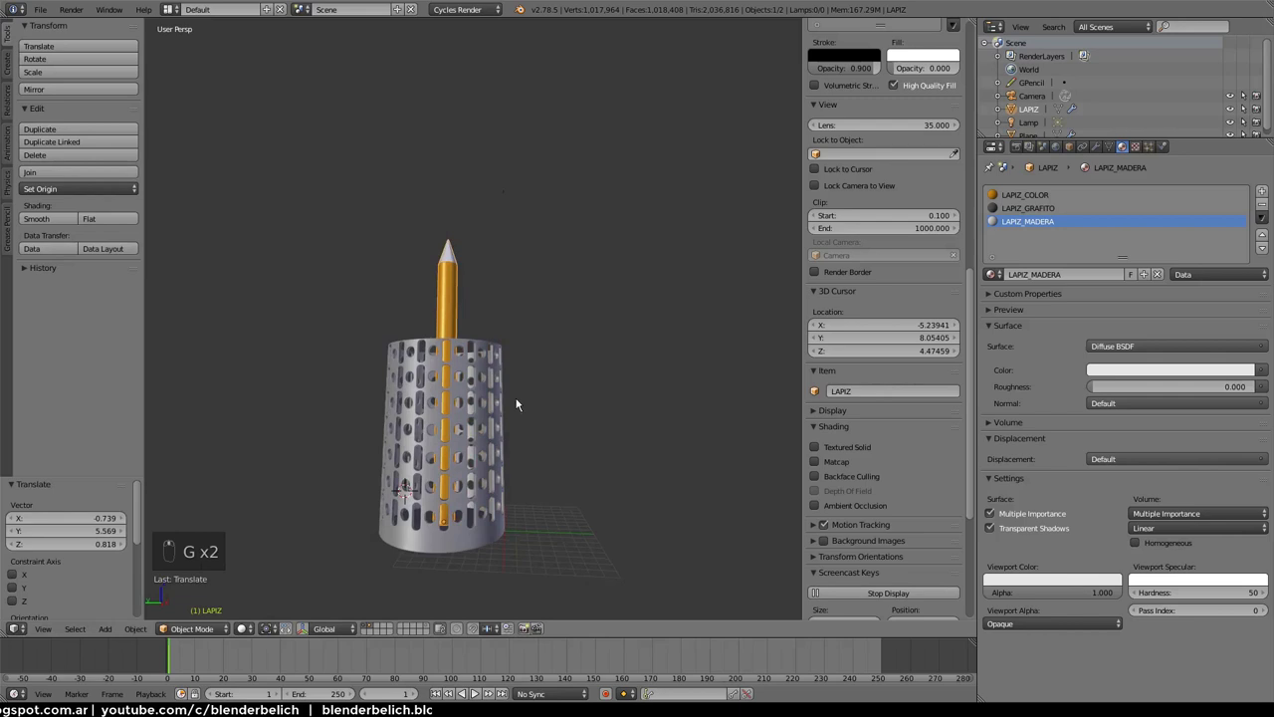
{"action": "key", "text": "ctrl+z"}
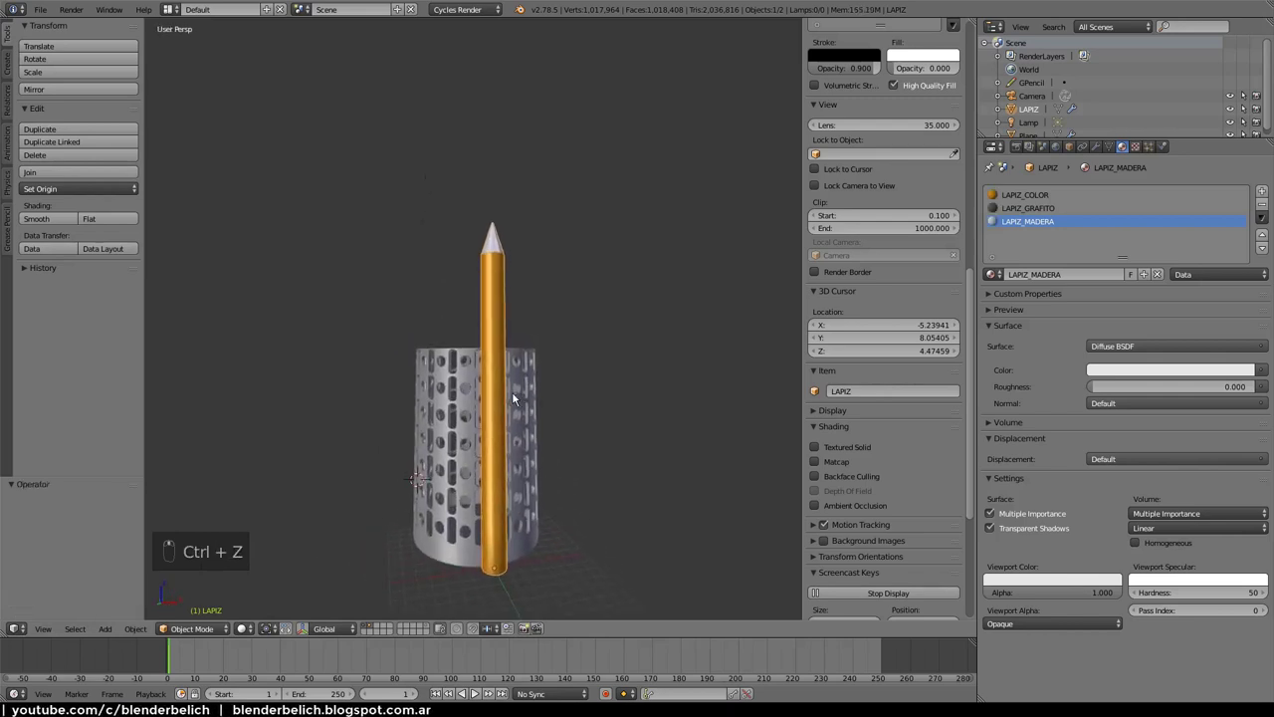
Orbit the scene and make the perforated holder the active object
{"action": "left_click_drag", "start_coordinate": [535, 474], "coordinate": [559, 380]}
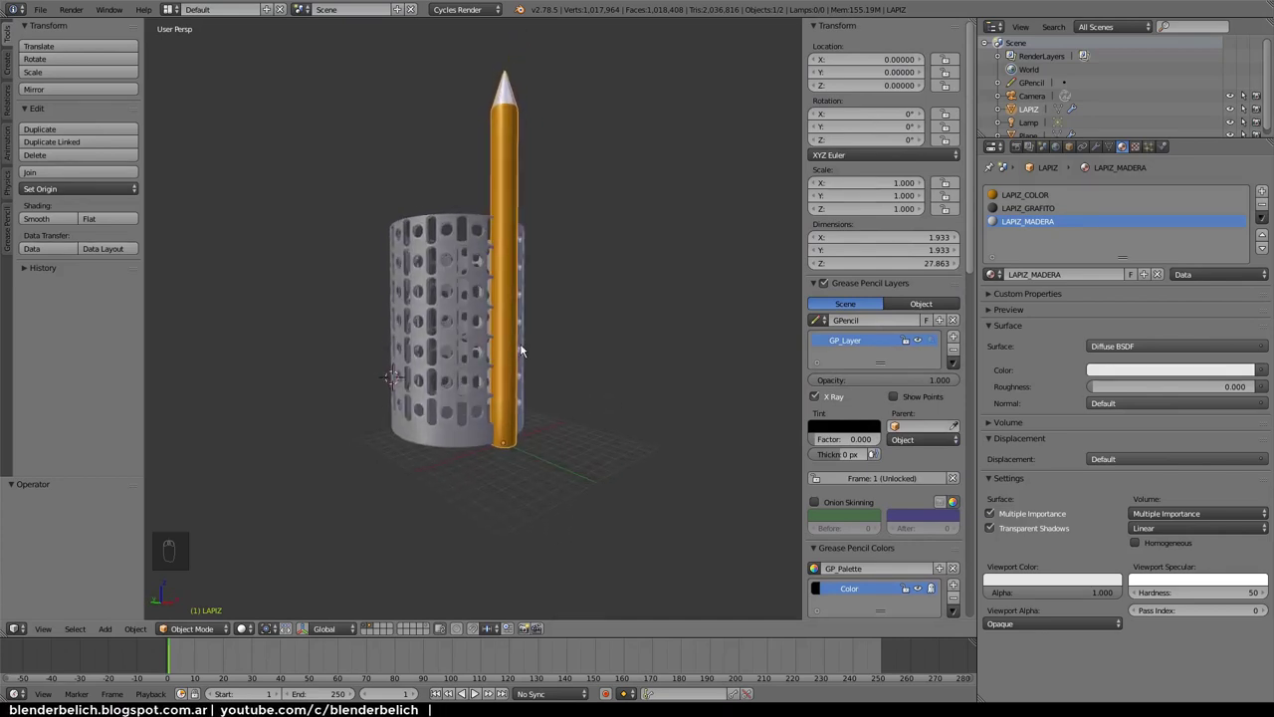
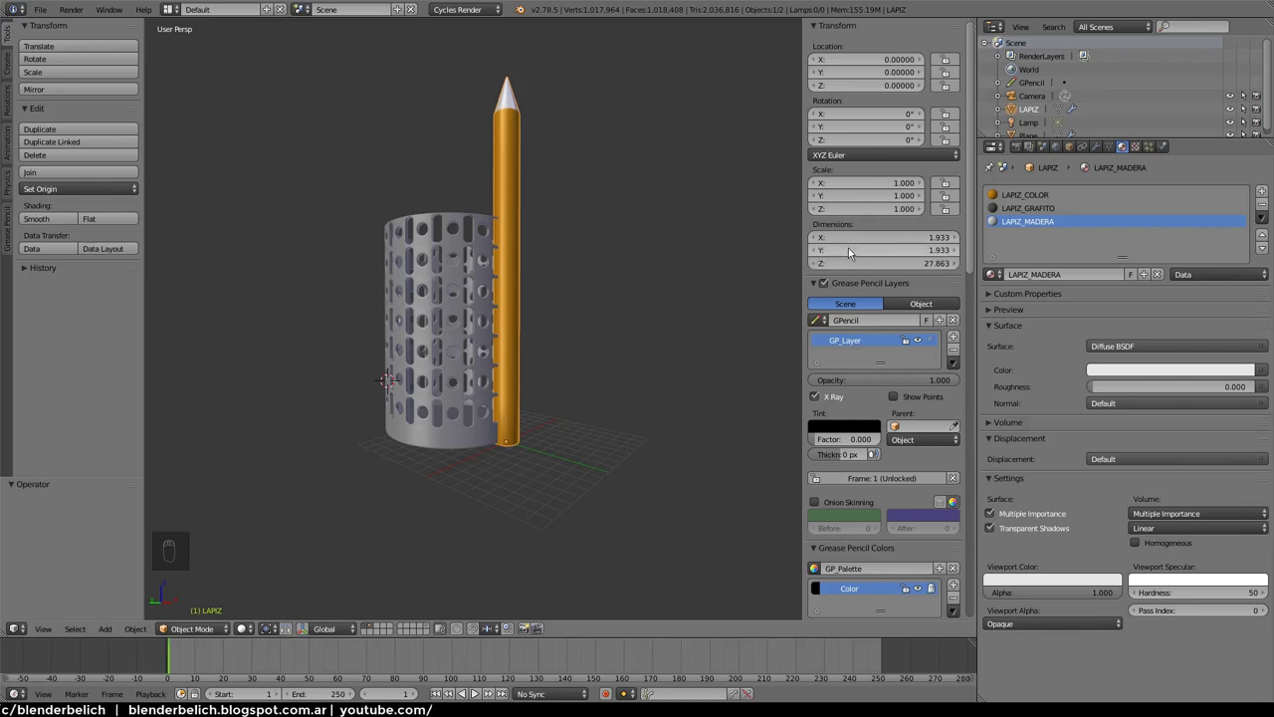
{"action": "left_click_drag", "start_coordinate": [570, 312], "coordinate": [577, 350]}
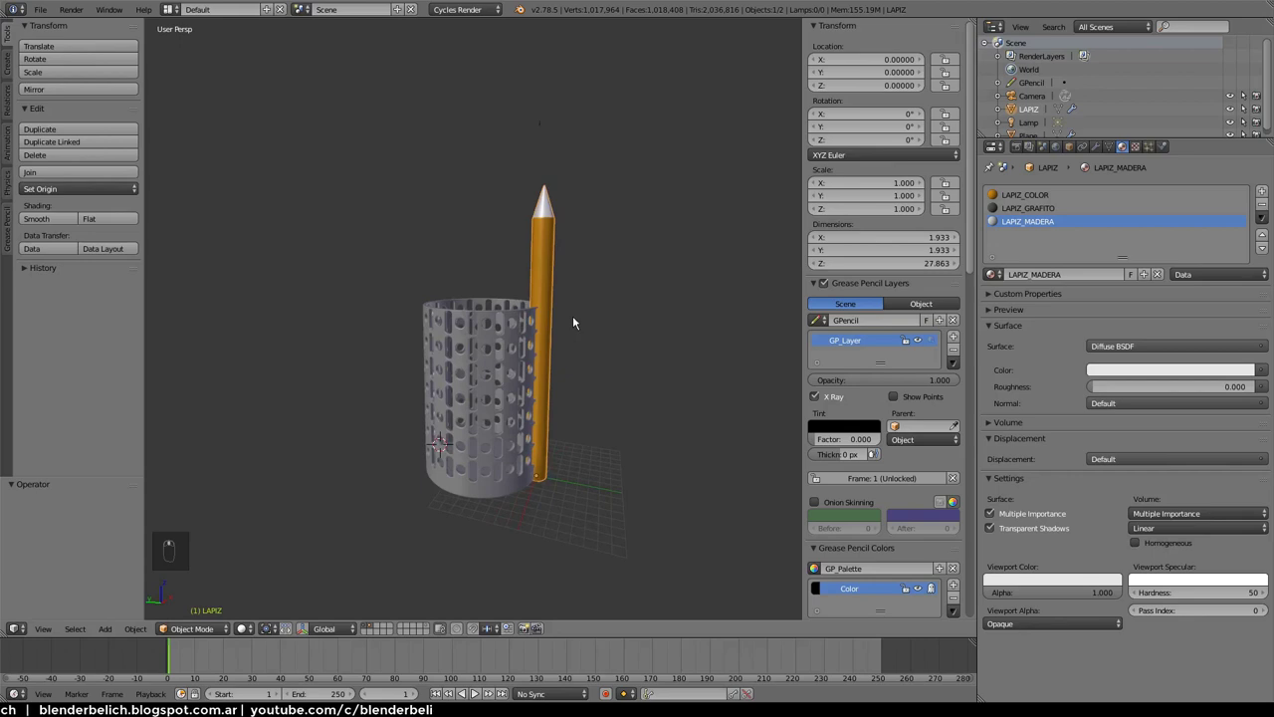
{"action": "right_click", "coordinate": [511, 381]}
{"action": "left_click", "coordinate": [511, 397]}
{"action": "right_click", "coordinate": [486, 415]}
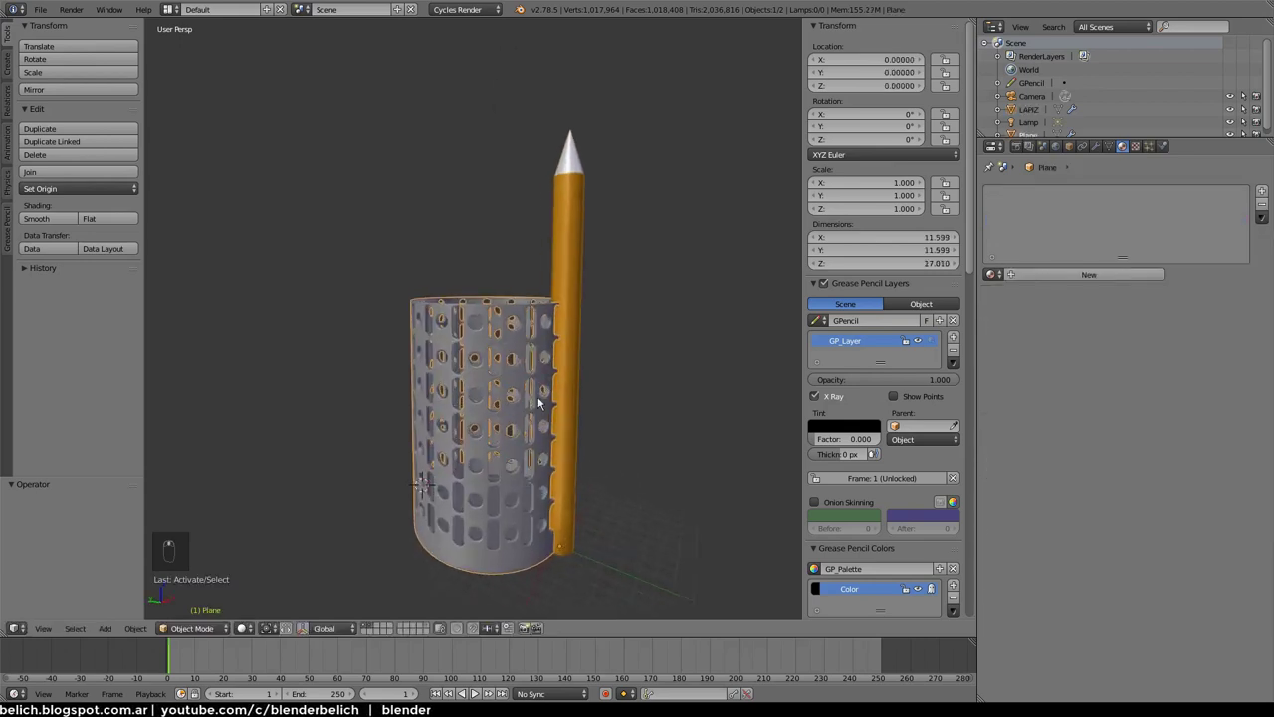
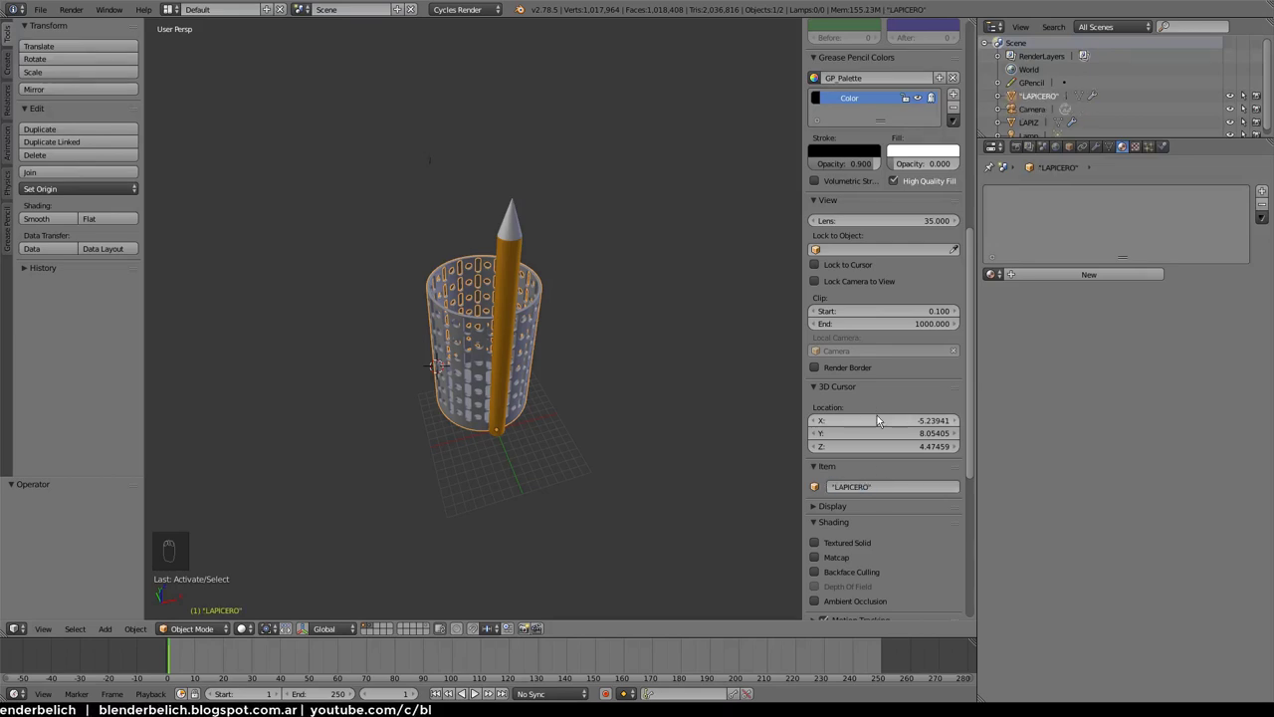
Orbit around the LAPICERO holder and switch to a top-down view
{"action": "middle_click", "coordinate": [525, 435]}
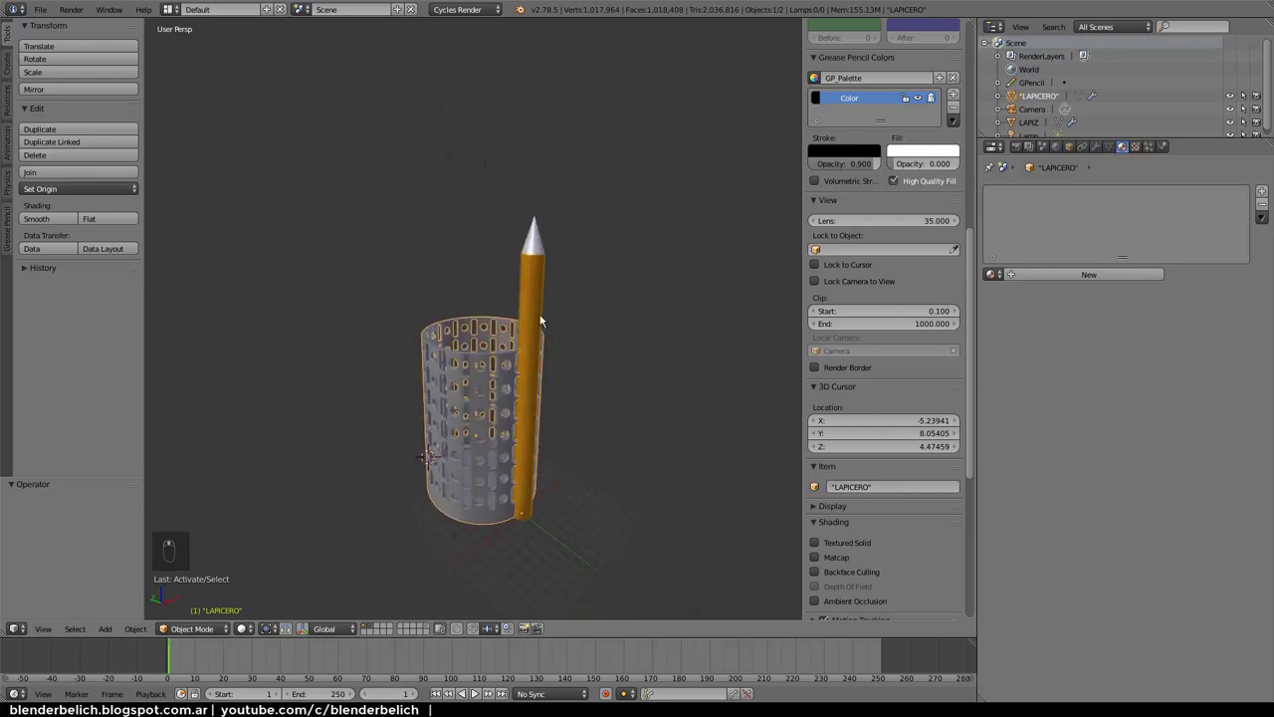
{"action": "left_click_drag", "start_coordinate": [551, 416], "coordinate": [569, 373]}
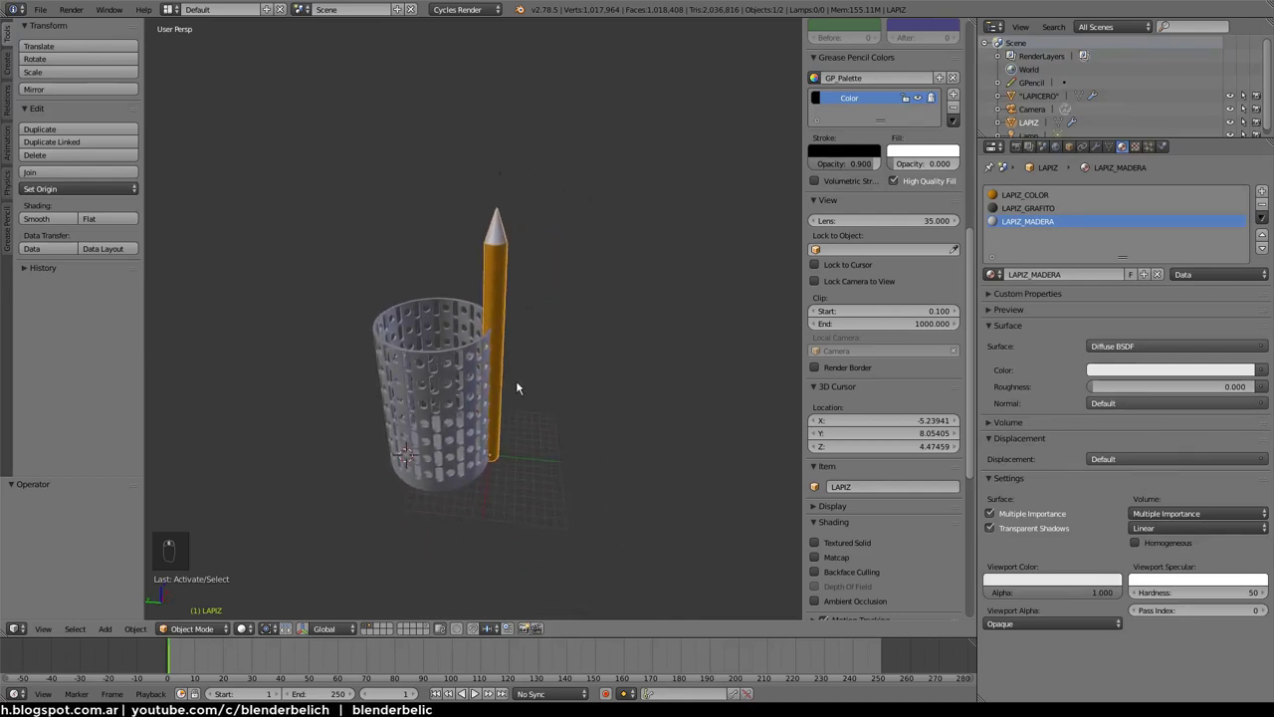
{"action": "left_click_drag", "start_coordinate": [526, 493], "coordinate": [491, 471]}
{"action": "key", "text": "KP_5"}
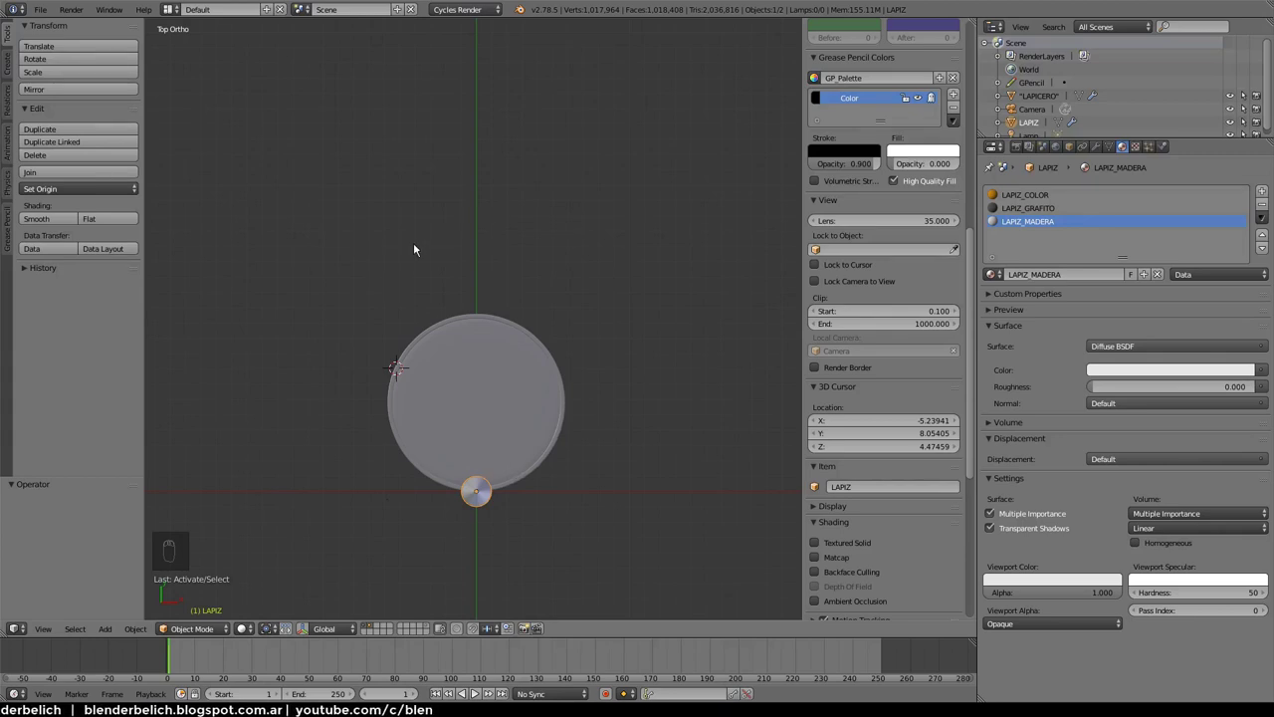
{"action": "left_click_drag", "start_coordinate": [538, 446], "coordinate": [499, 480]}
Move the pencil out beside the holder and duplicate it as LAPIZ.001
{"action": "right_click", "coordinate": [499, 480]}
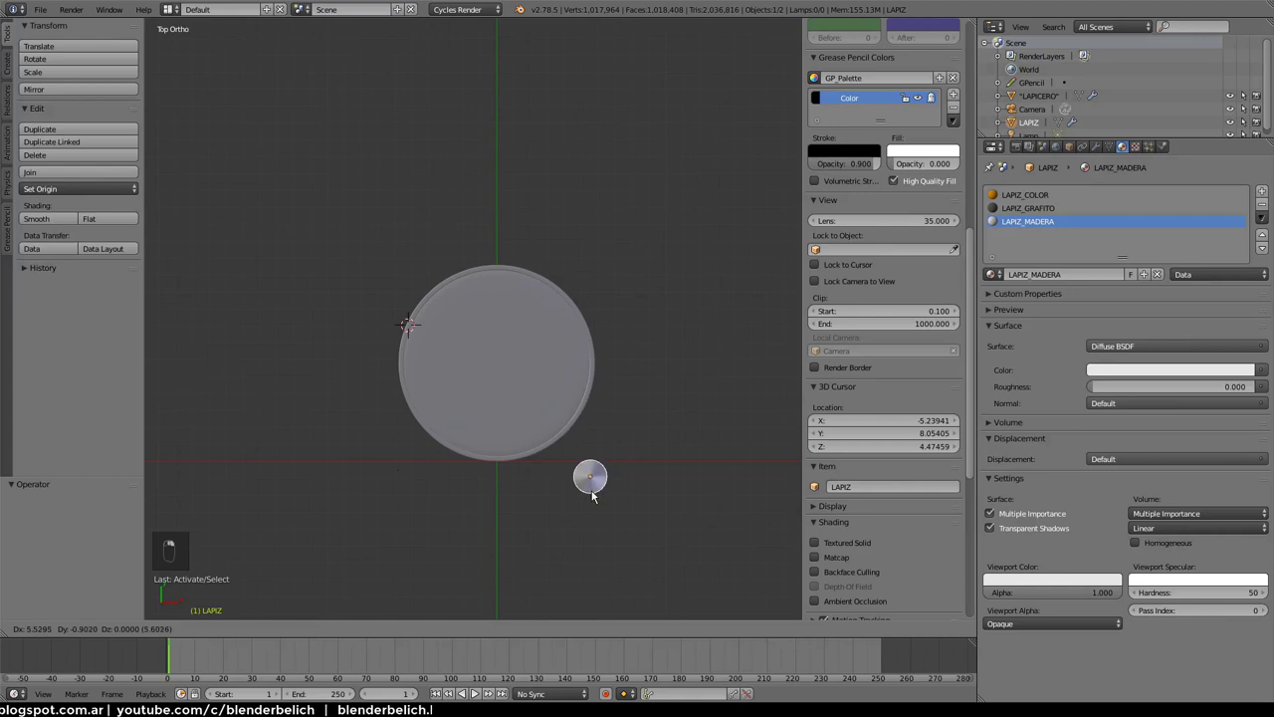
{"action": "right_click", "coordinate": [597, 485]}
{"action": "key", "text": "g"}
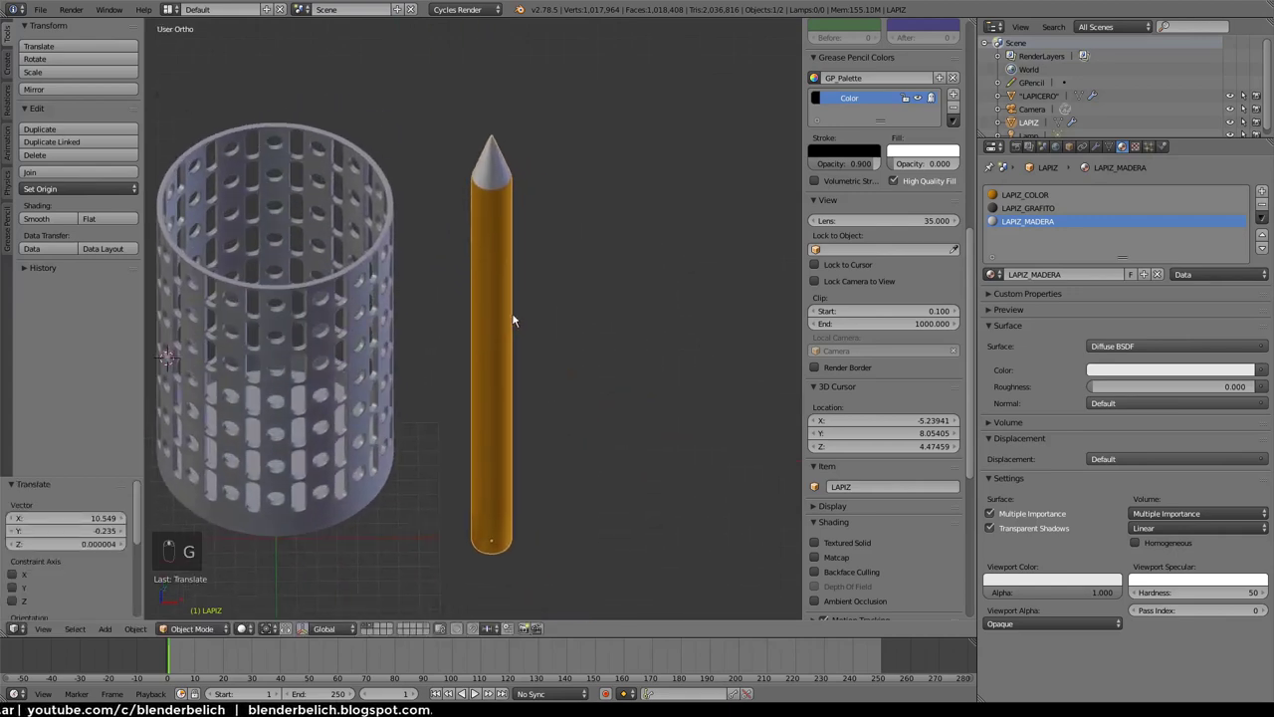
{"action": "key", "text": "shift+d"}
Place the copy beside the original pencil and reselect the first pencil
{"action": "left_click", "coordinate": [618, 464]}
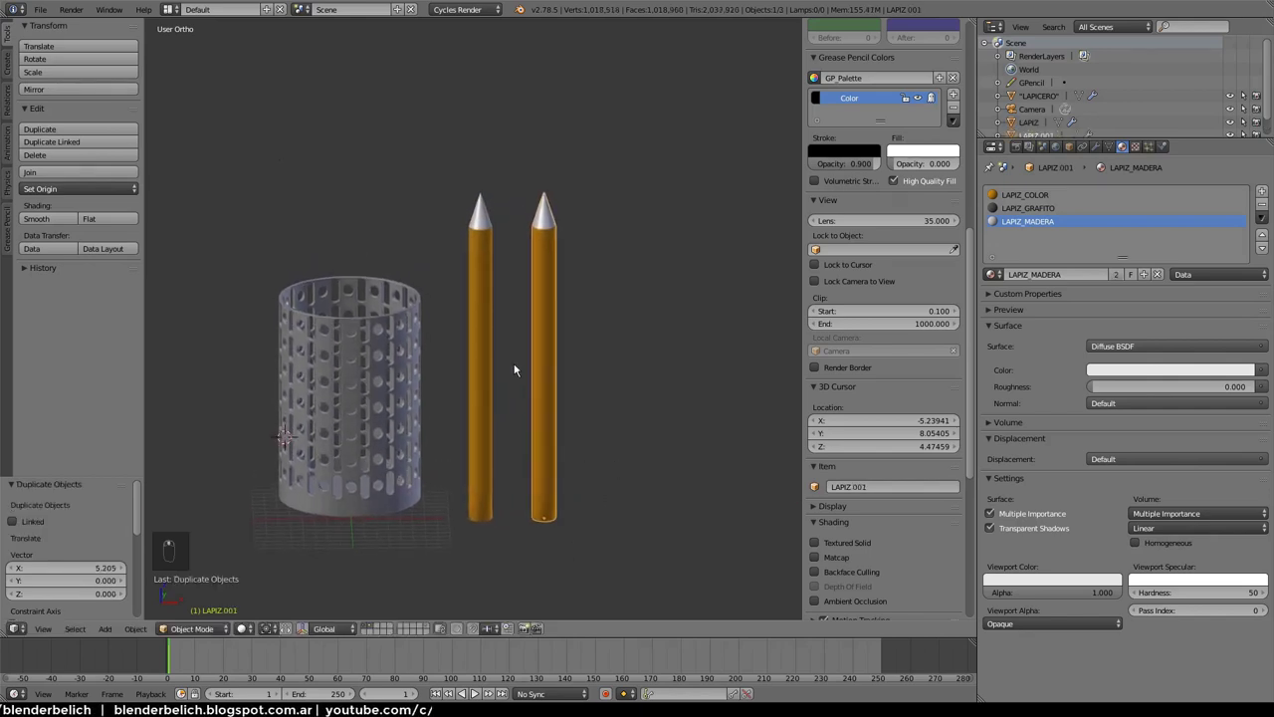
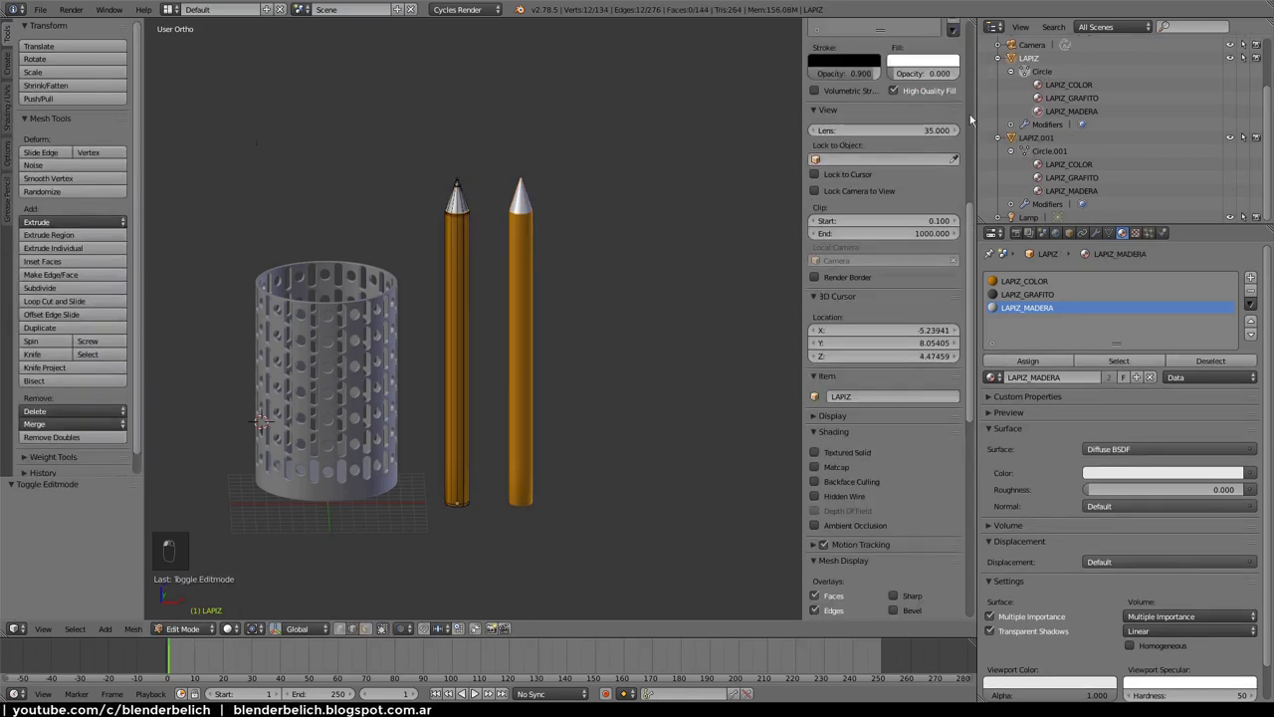
{"action": "key", "text": "Tab"}
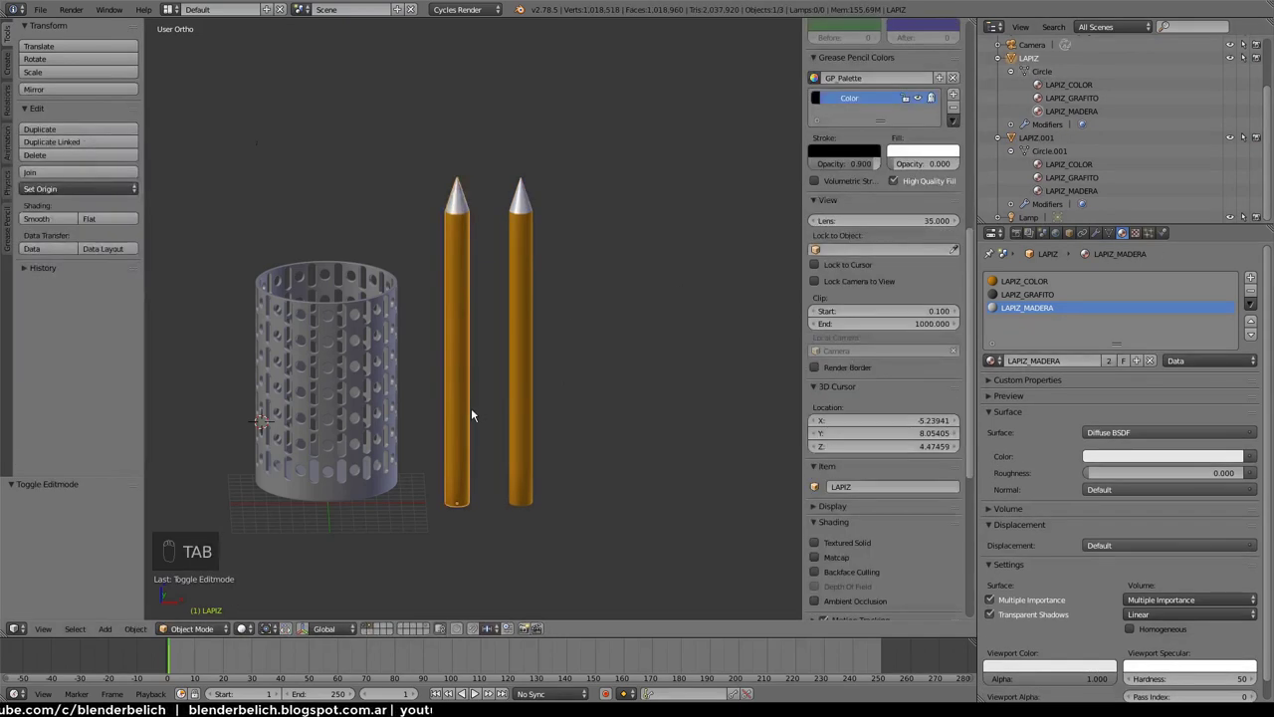
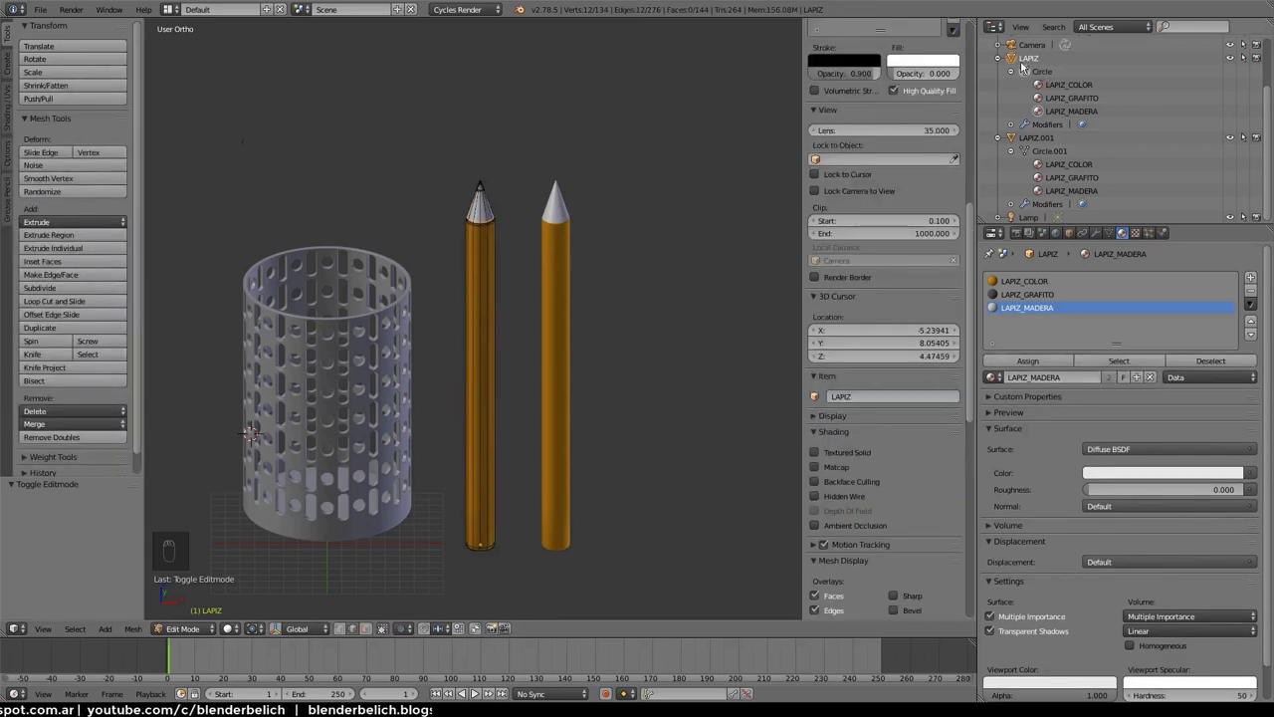
{"action": "key", "text": "Tab"}
{"action": "right_click", "coordinate": [488, 551]}
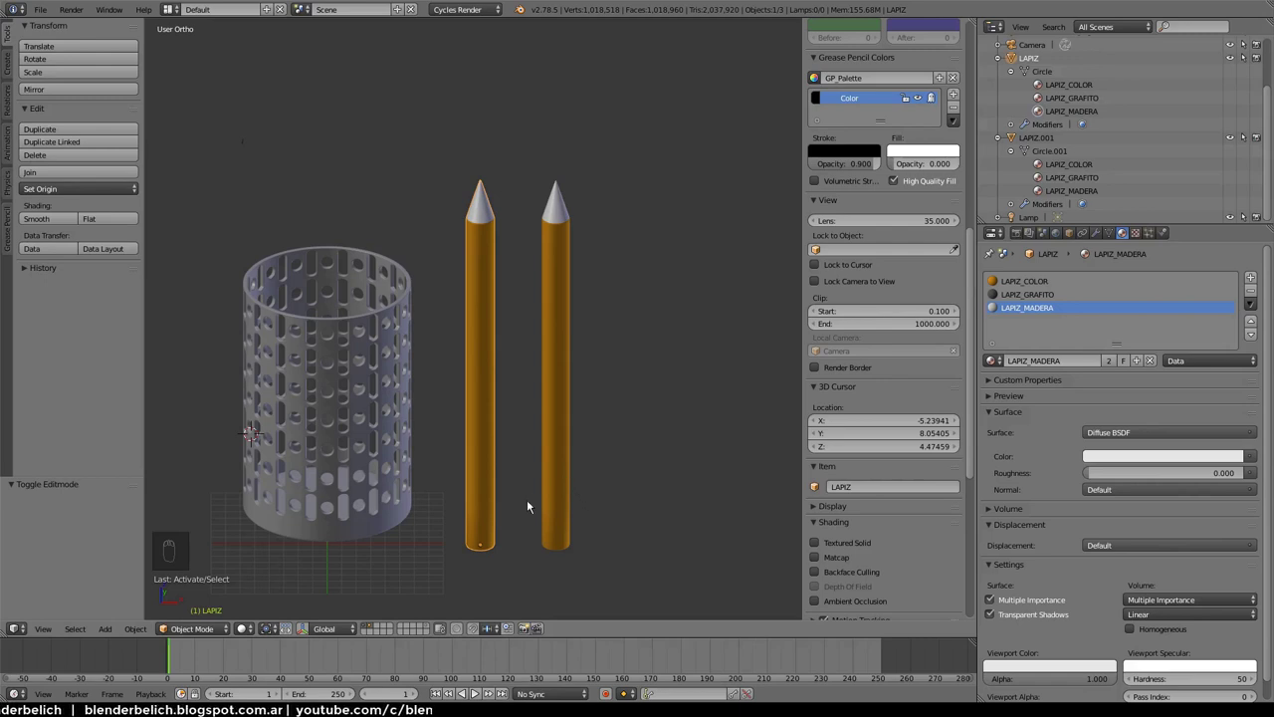
Lower LAPIZ.001's mesh along Z in Edit Mode so it sits below the first pencil
{"action": "left_click_drag", "start_coordinate": [1075, 236], "coordinate": [637, 334]}
{"action": "left_click_drag", "start_coordinate": [637, 334], "coordinate": [426, 344]}
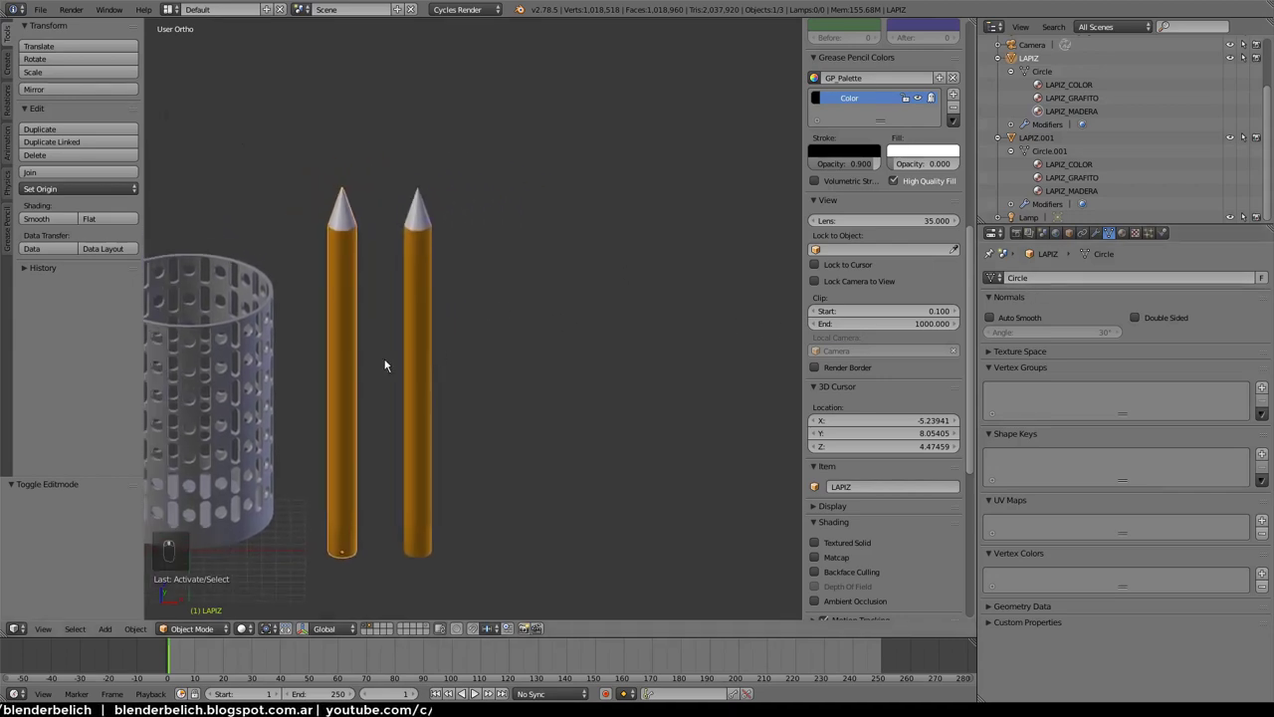
{"action": "left_click_drag", "start_coordinate": [352, 366], "coordinate": [422, 350]}
{"action": "left_click_drag", "start_coordinate": [422, 350], "coordinate": [1111, 235]}
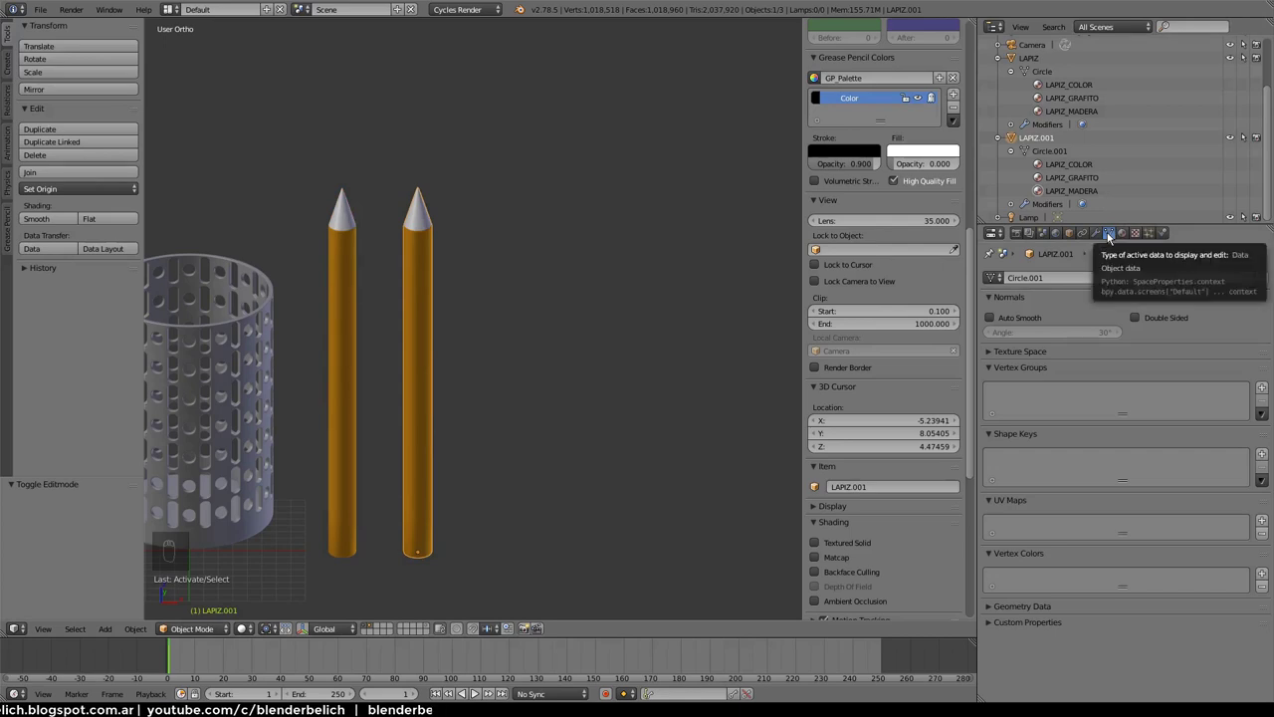
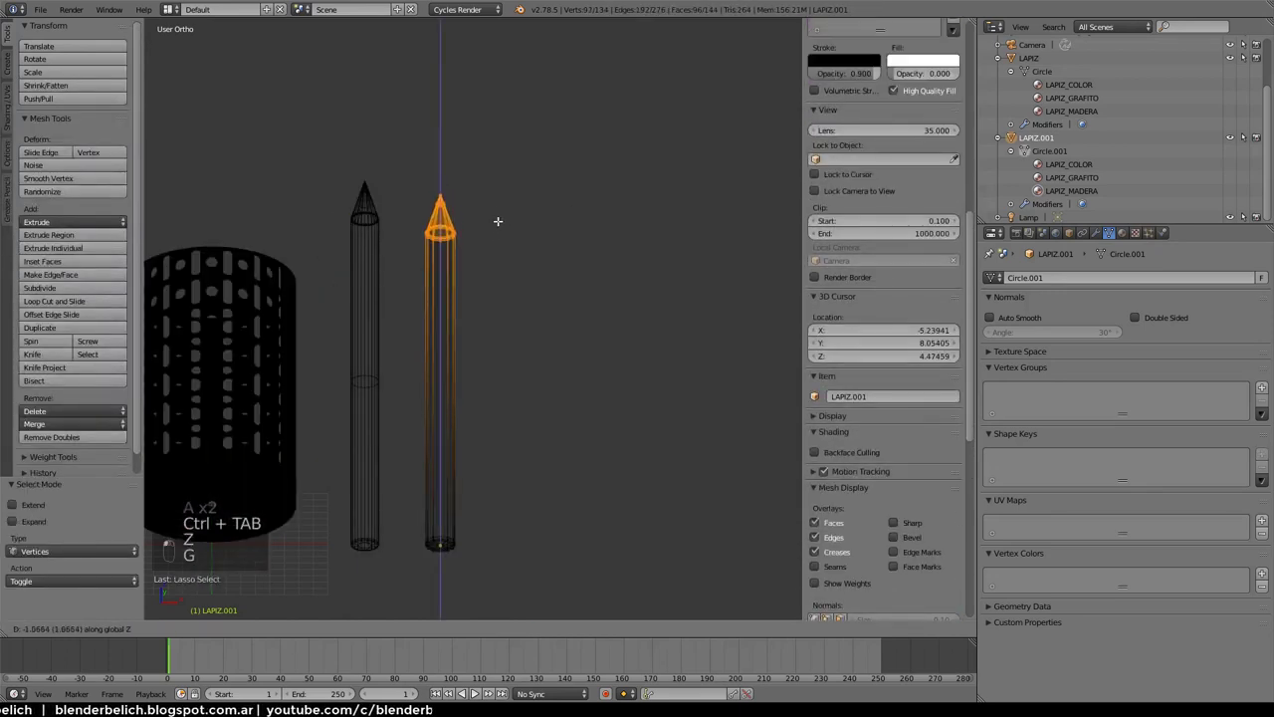
{"action": "key", "text": "Tab"}
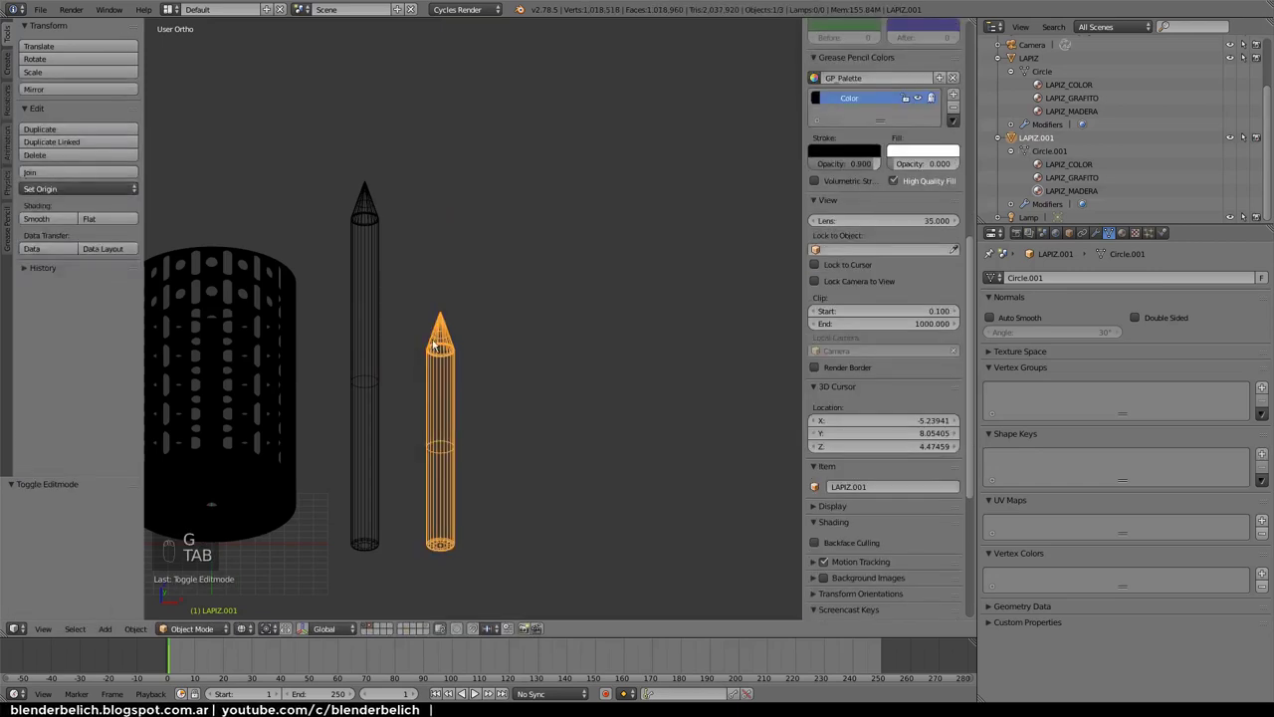
{"action": "key", "text": "z"}
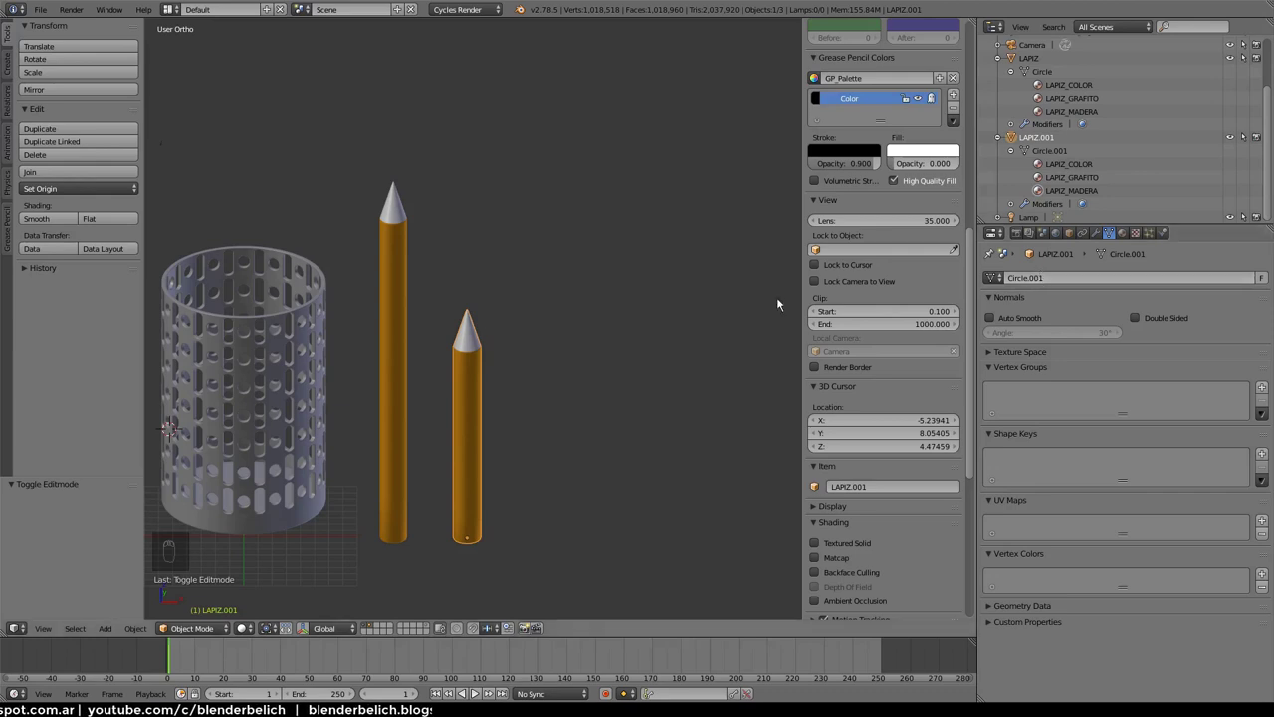
{"action": "left_click_drag", "start_coordinate": [473, 503], "coordinate": [516, 461]}
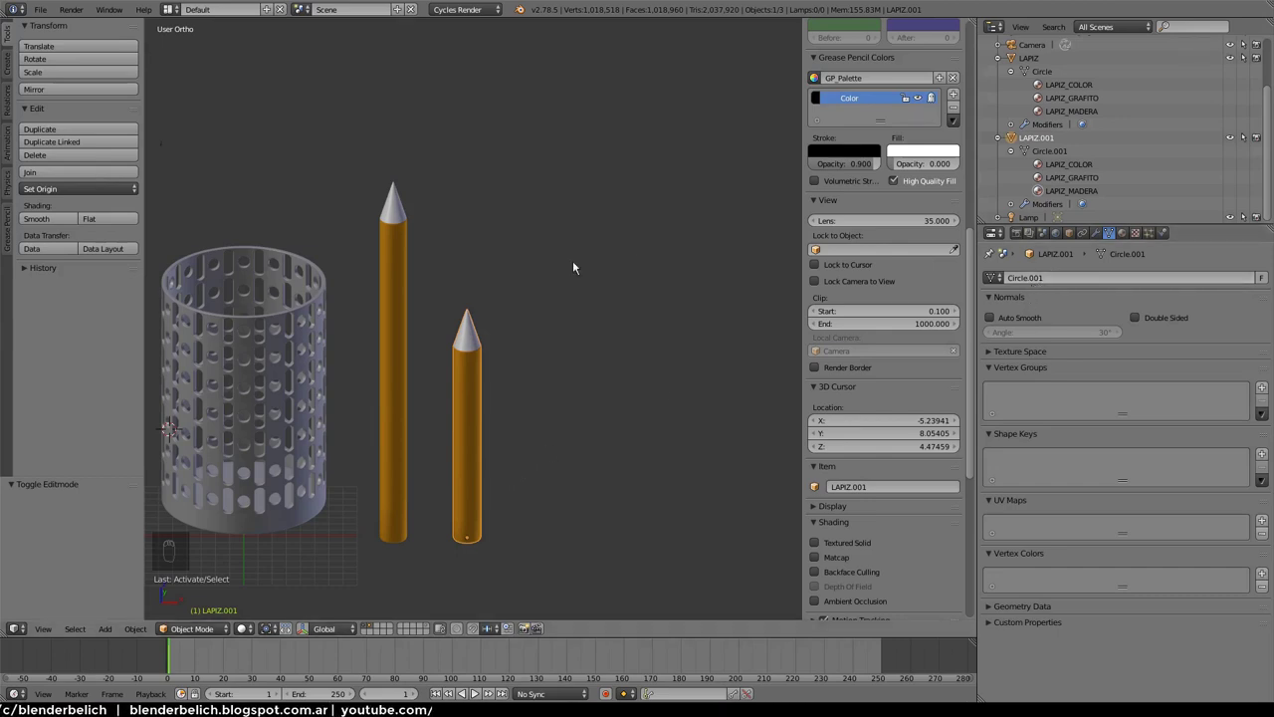
{"action": "left_click_drag", "start_coordinate": [553, 228], "coordinate": [464, 300]}
Sketch Grease Pencil notes labelling Circle.001 and LAPIZ.001 over the scene
{"action": "key", "text": "super+d"}
{"action": "key", "text": "super+d"}
{"action": "key", "text": "super+d"}
{"action": "key", "text": "super+d"}
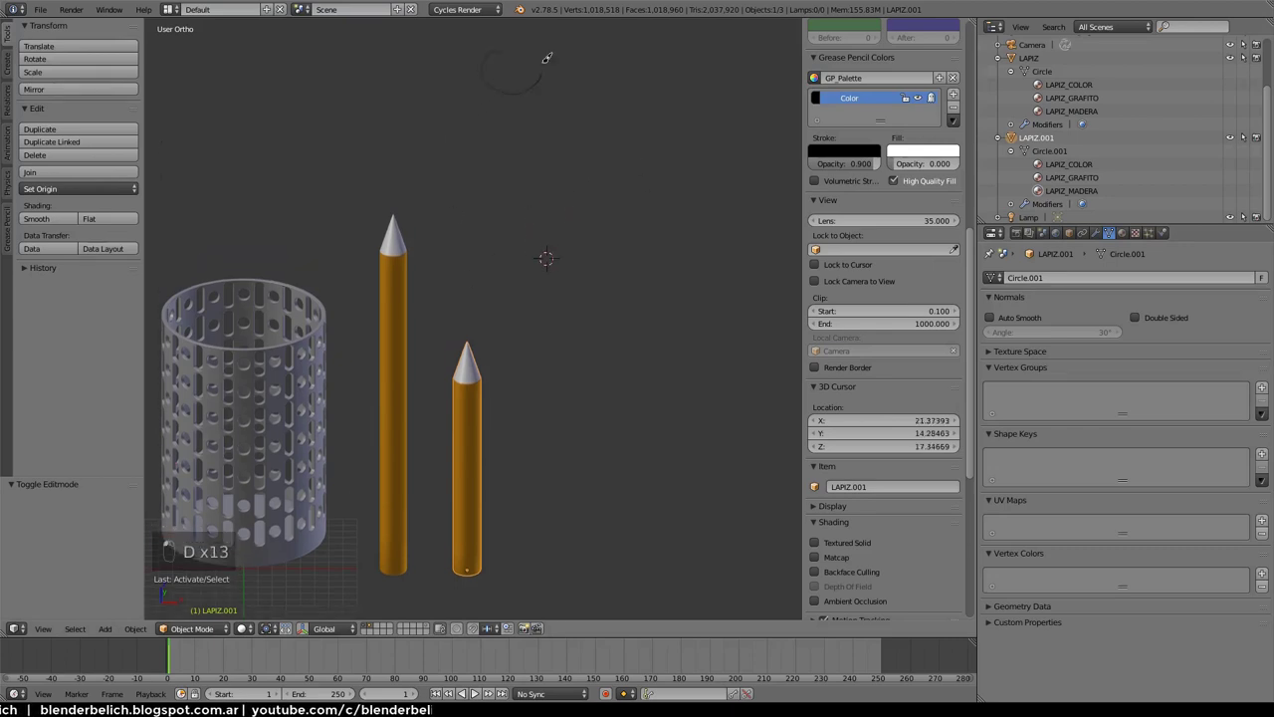
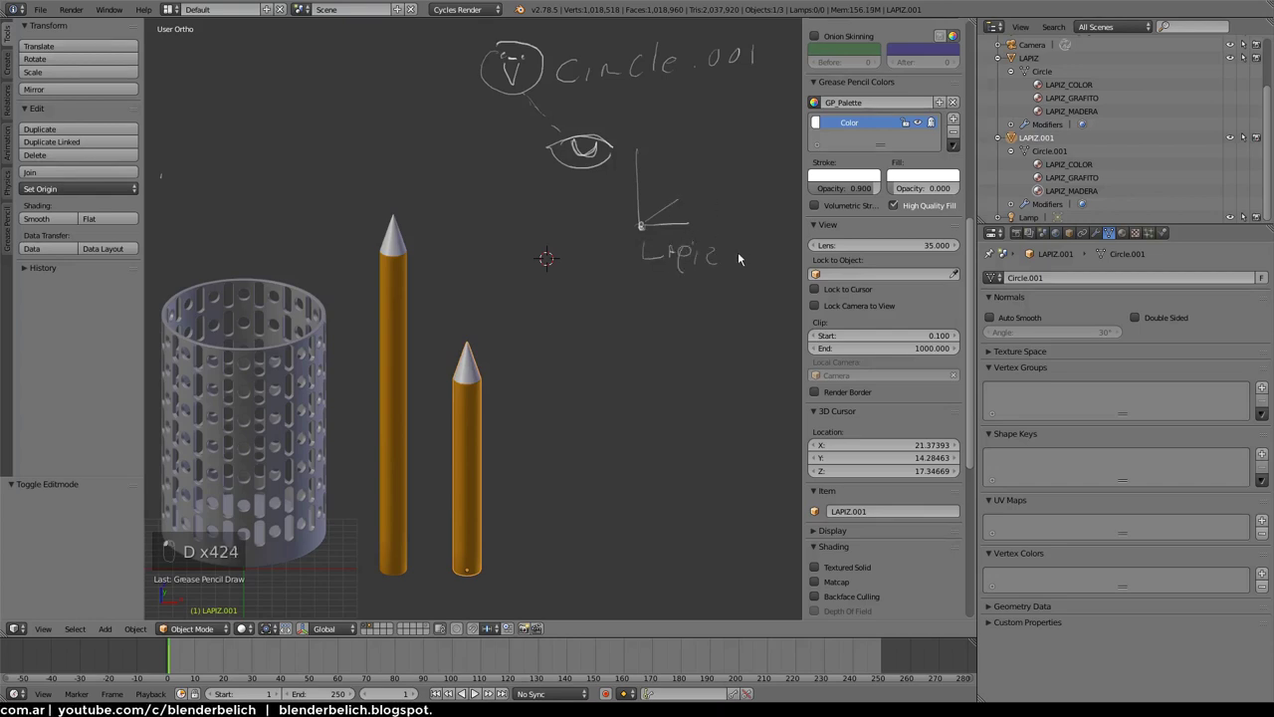
{"action": "key", "text": "d"}
{"action": "key", "text": "d"}
{"action": "key", "text": "d"}
{"action": "left_click_drag", "start_coordinate": [731, 267], "coordinate": [784, 163]}
Draw the eye and axis-origin arrow annotations, then return to the original LAPIZ in Object Mode
{"action": "key", "text": "d"}
{"action": "key", "text": "d"}
{"action": "key", "text": "d"}
{"action": "key", "text": "d"}
{"action": "key", "text": "d"}
{"action": "key", "text": "d"}
{"action": "key", "text": "d"}
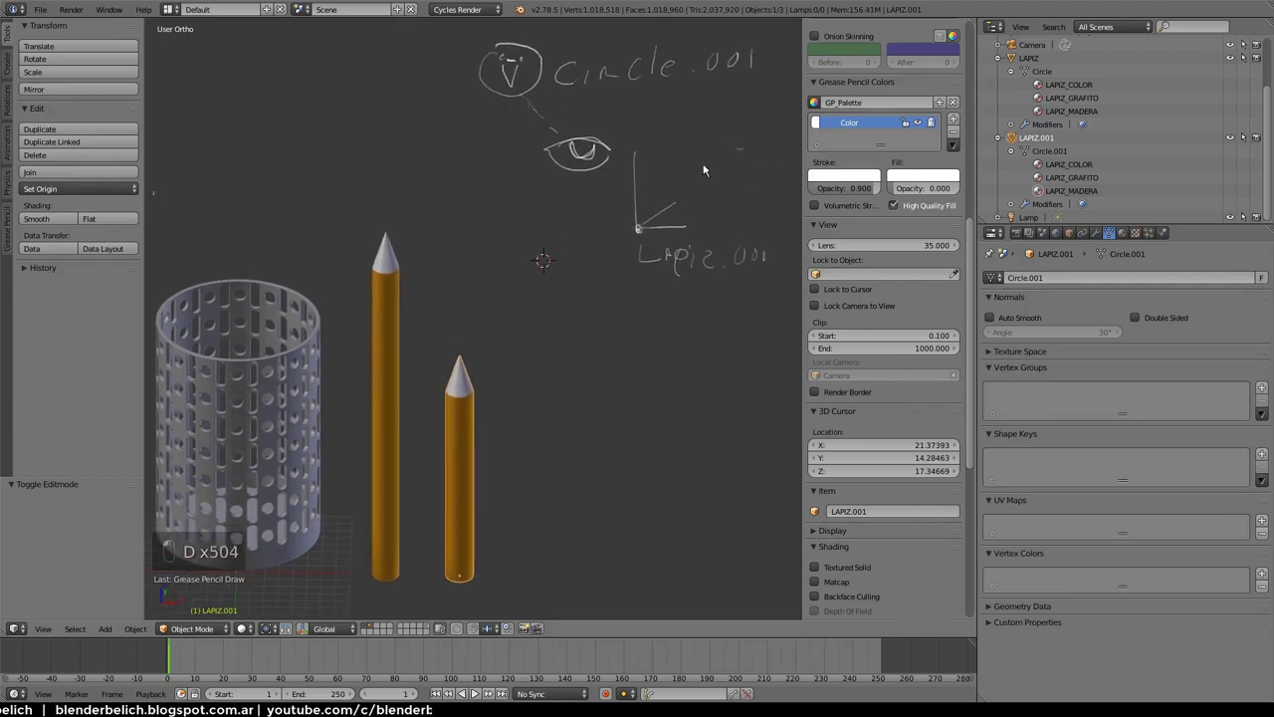
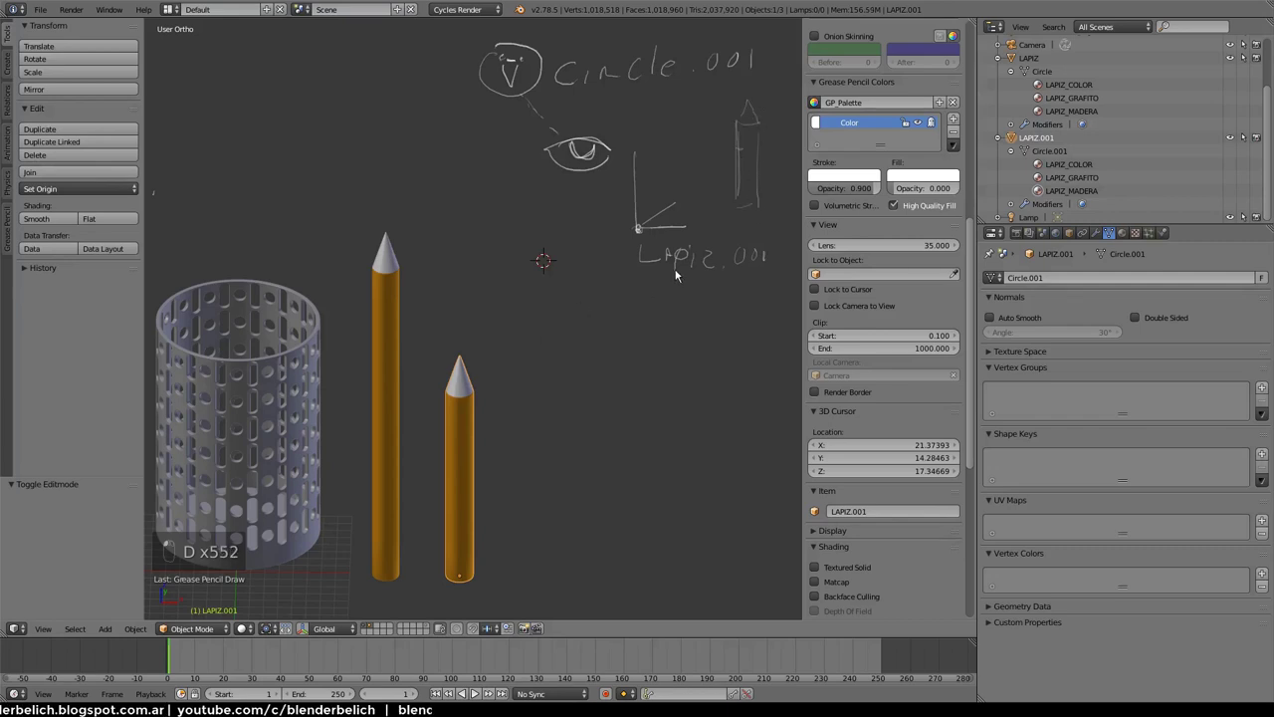
{"action": "key", "text": "d"}
{"action": "key", "text": "d"}
{"action": "key", "text": "d"}
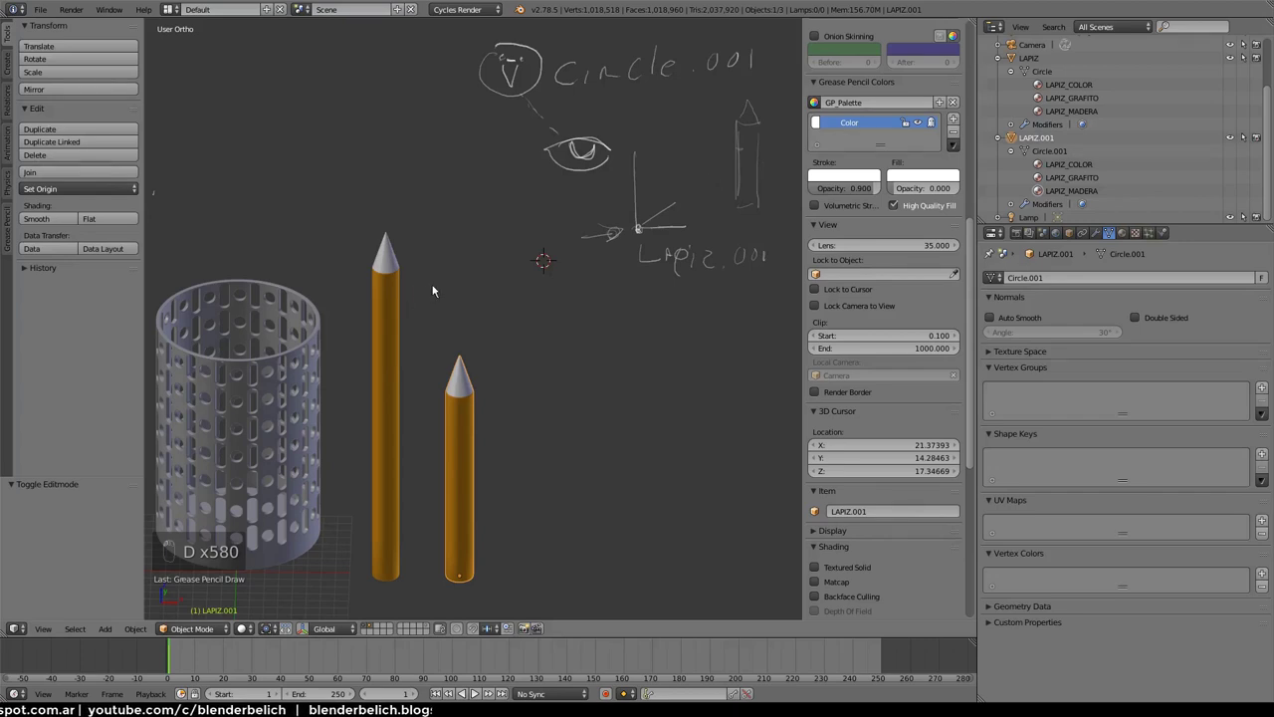
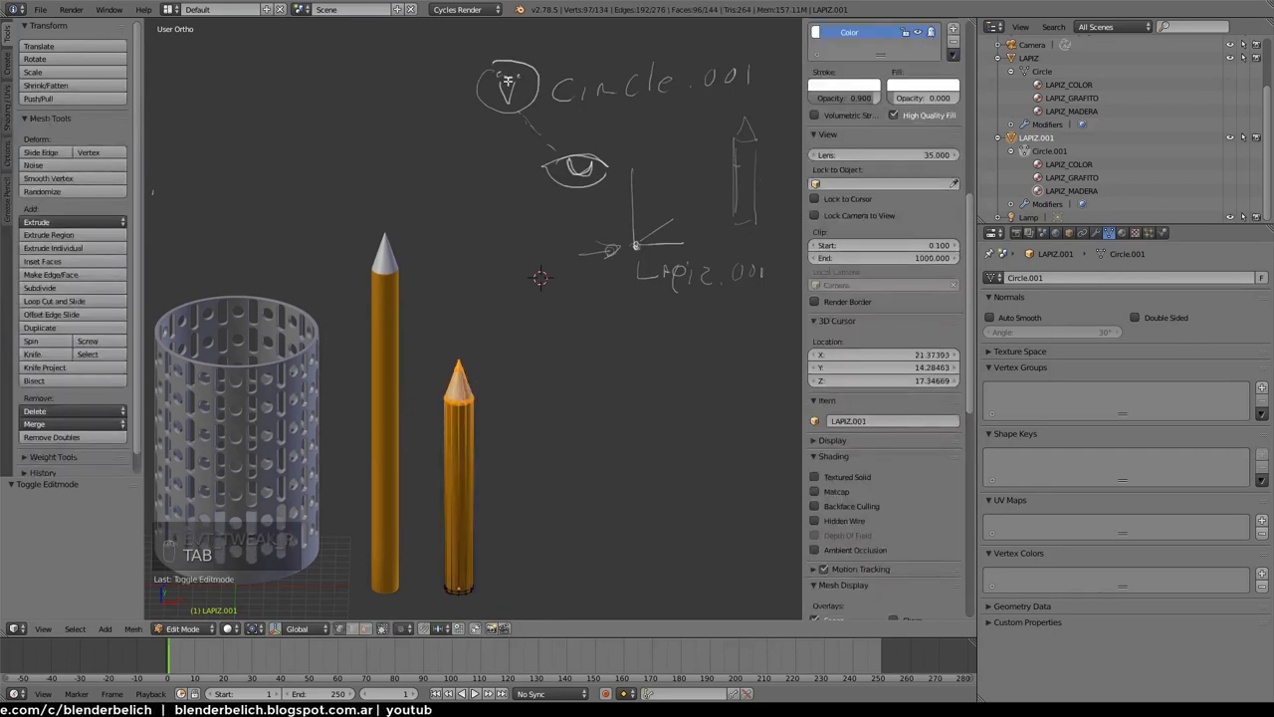
{"action": "key", "text": "Tab"}
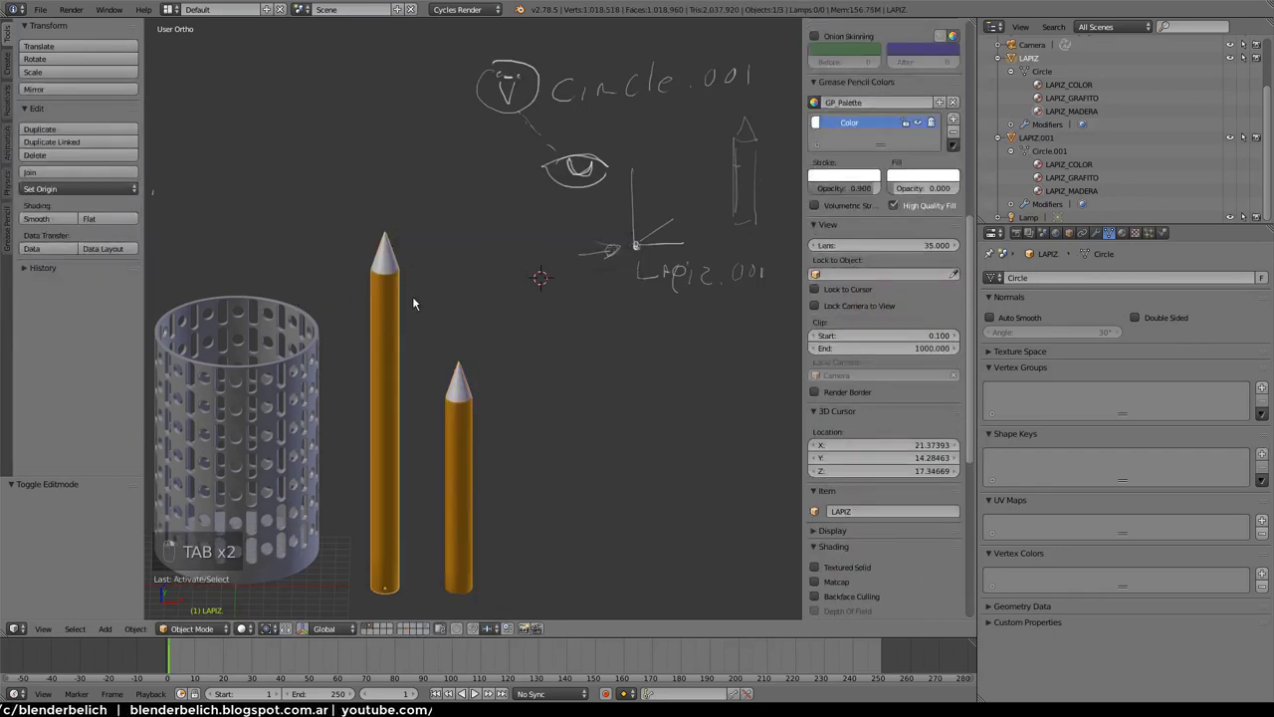
{"action": "left_click_drag", "start_coordinate": [399, 296], "coordinate": [1044, 278]}
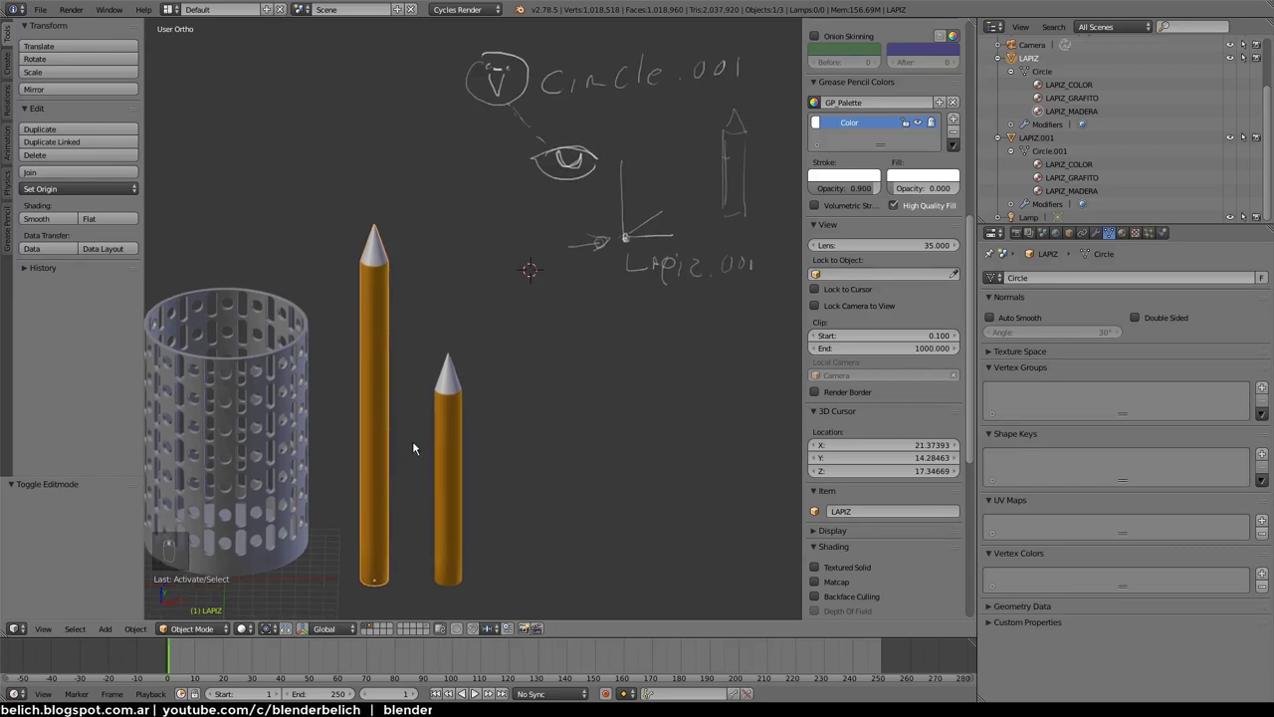
Drop the Alt+D linked pencil to the right and lower its shared Circle mesh so both pencils move
{"action": "key", "text": "alt+d"}
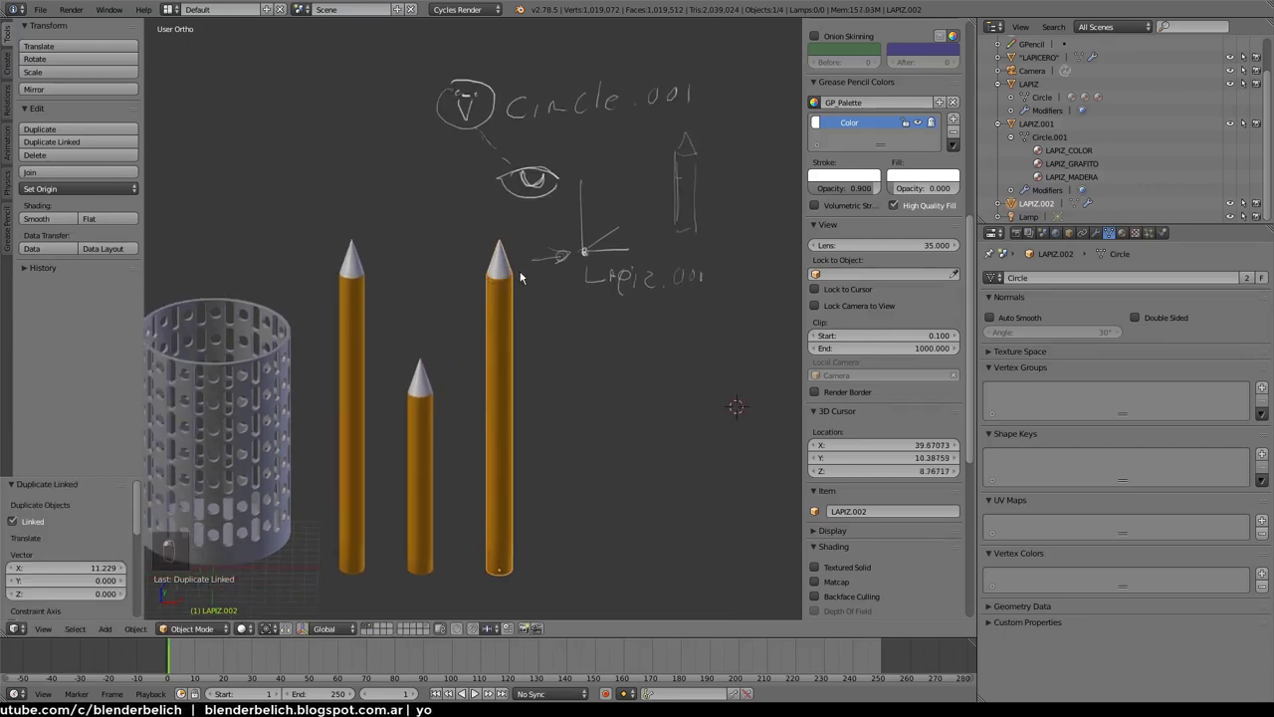
{"action": "key", "text": "Tab"}
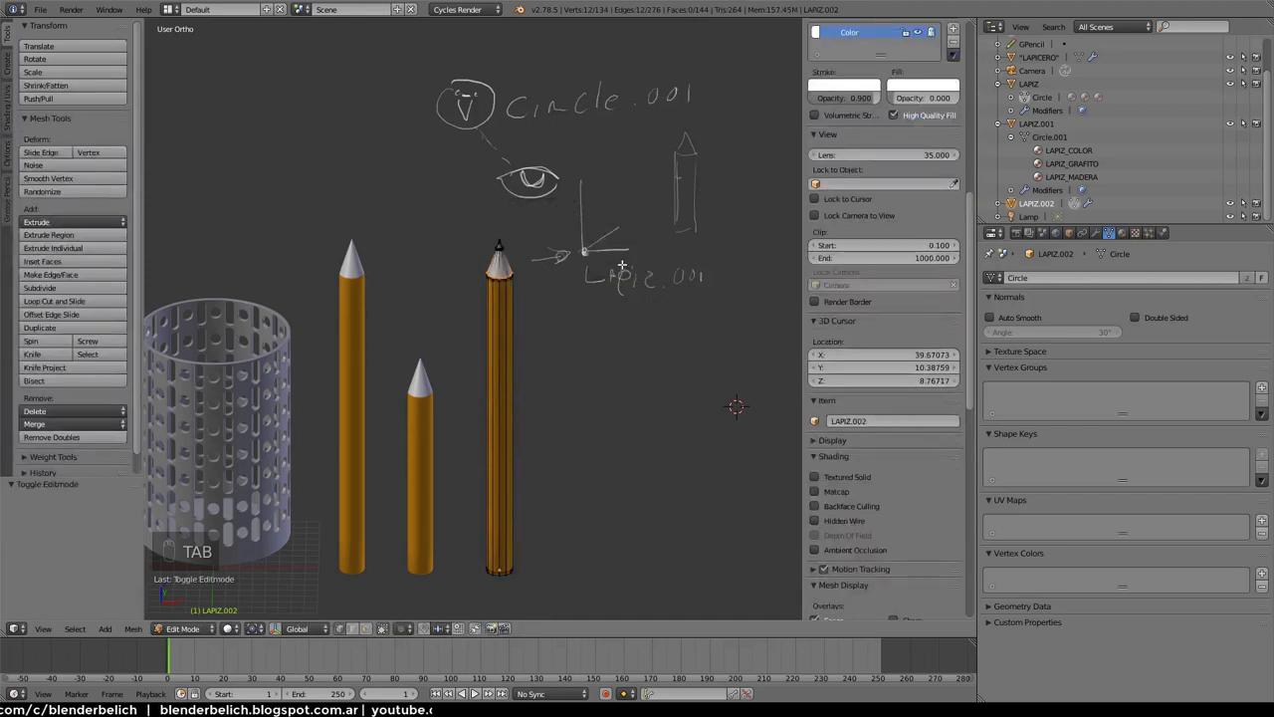
{"action": "key", "text": "a"}
{"action": "key", "text": "g"}
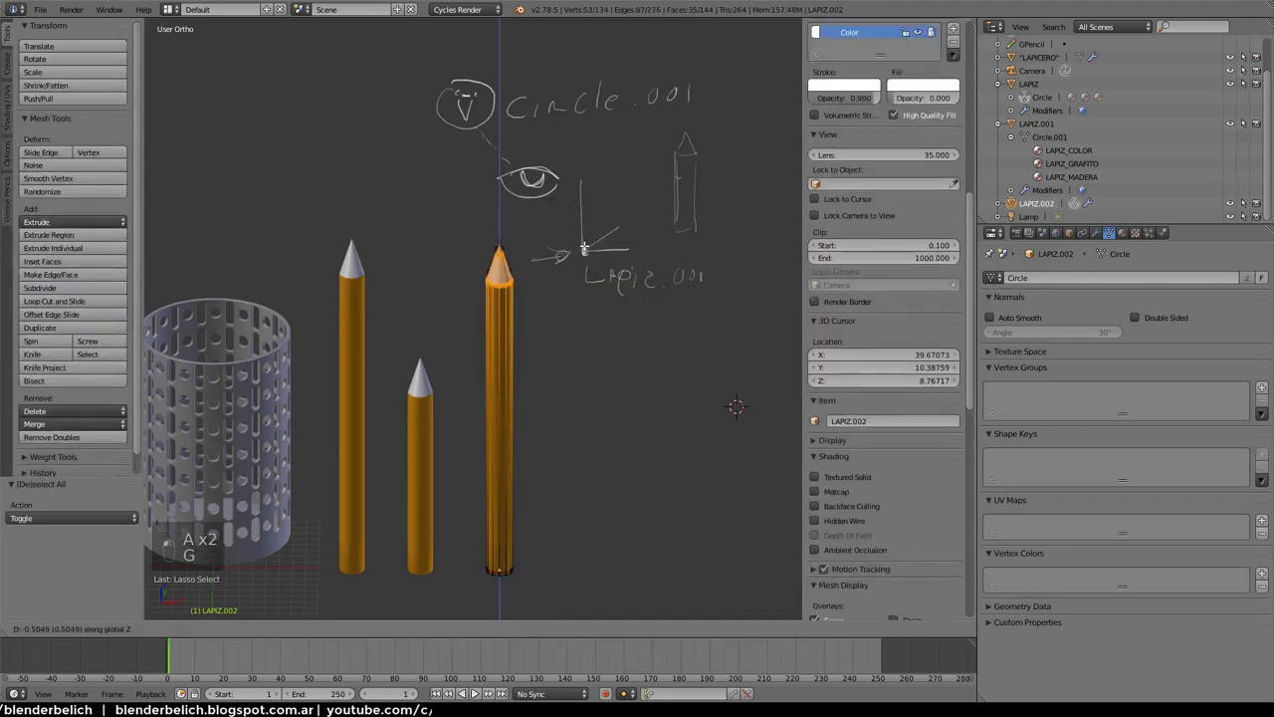
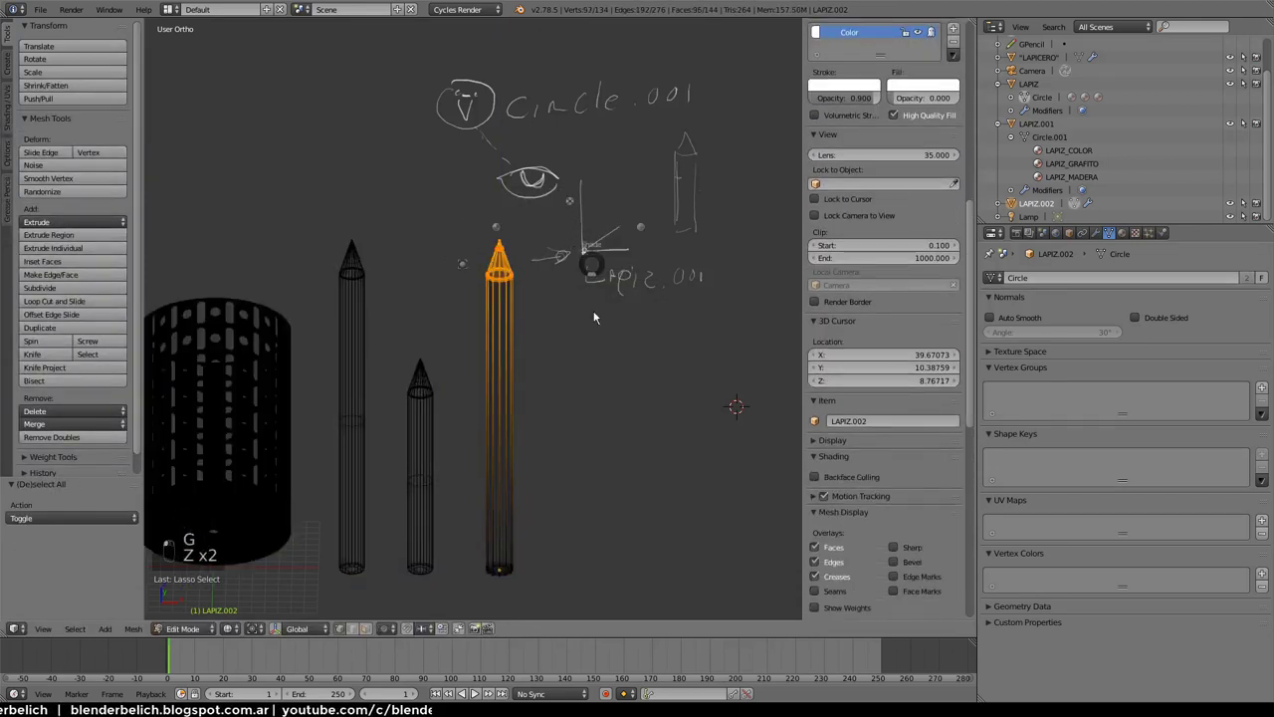
{"action": "key", "text": "g"}
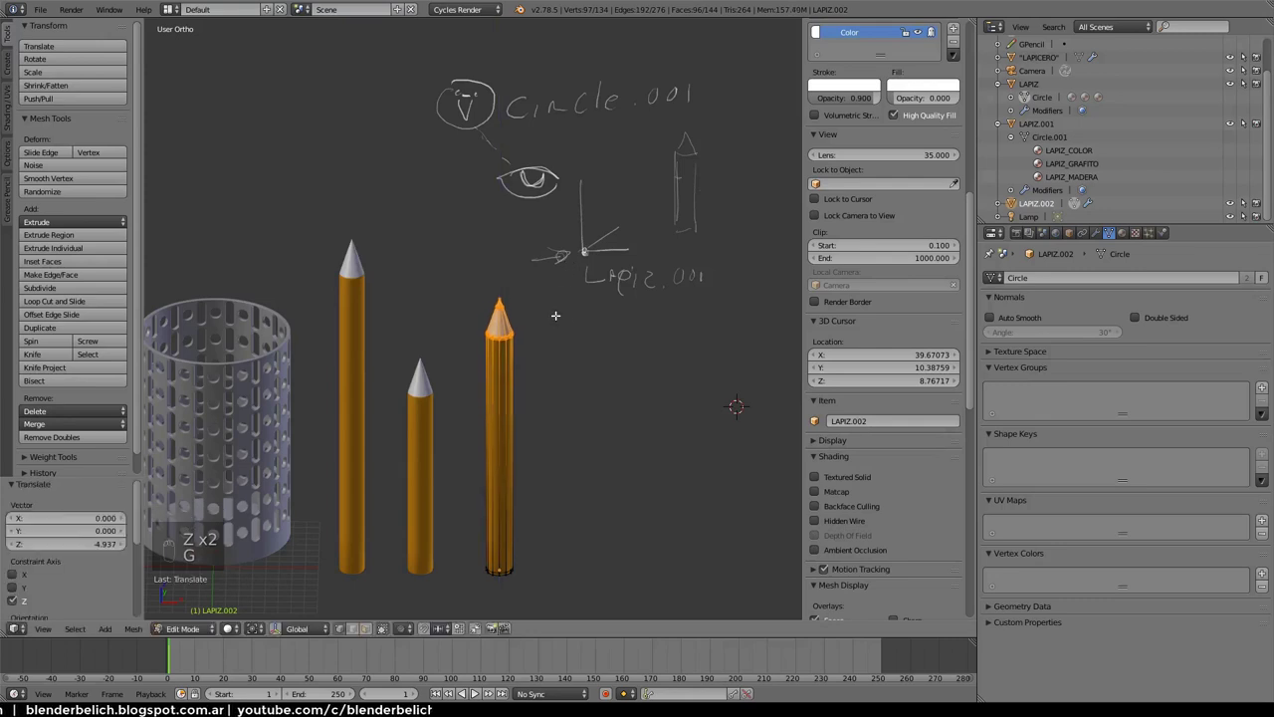
{"action": "key", "text": "Tab"}
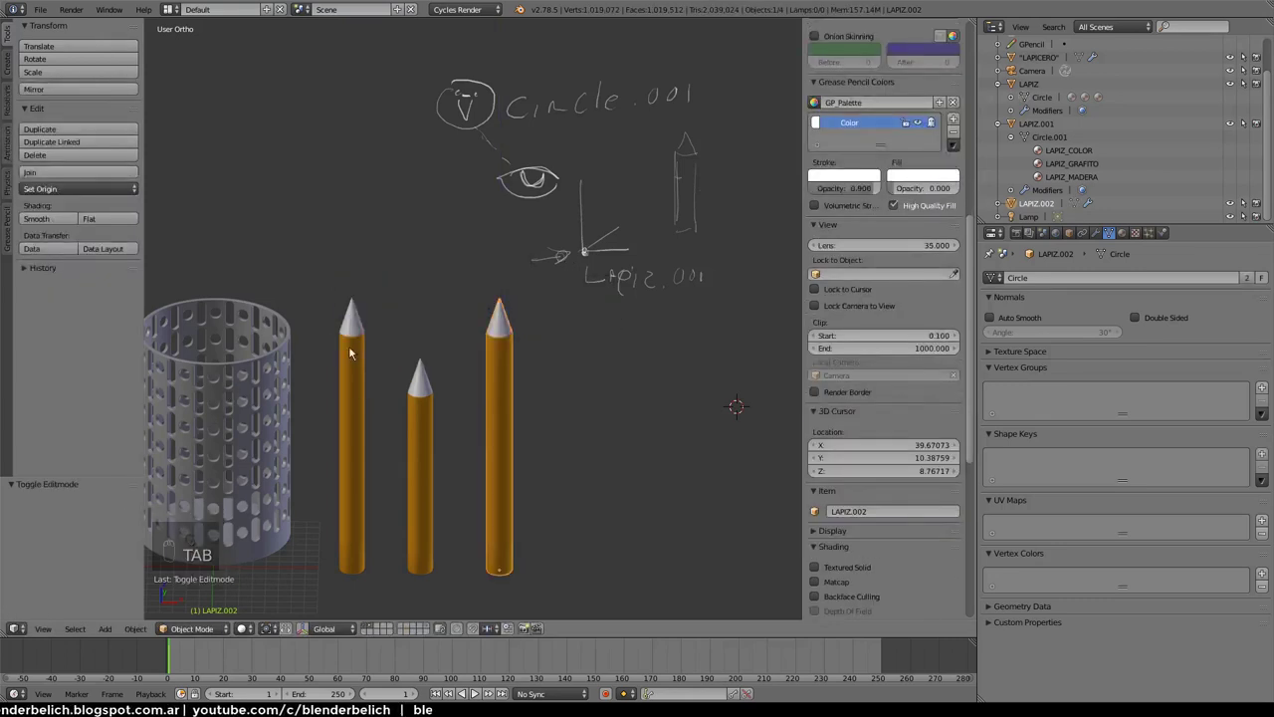
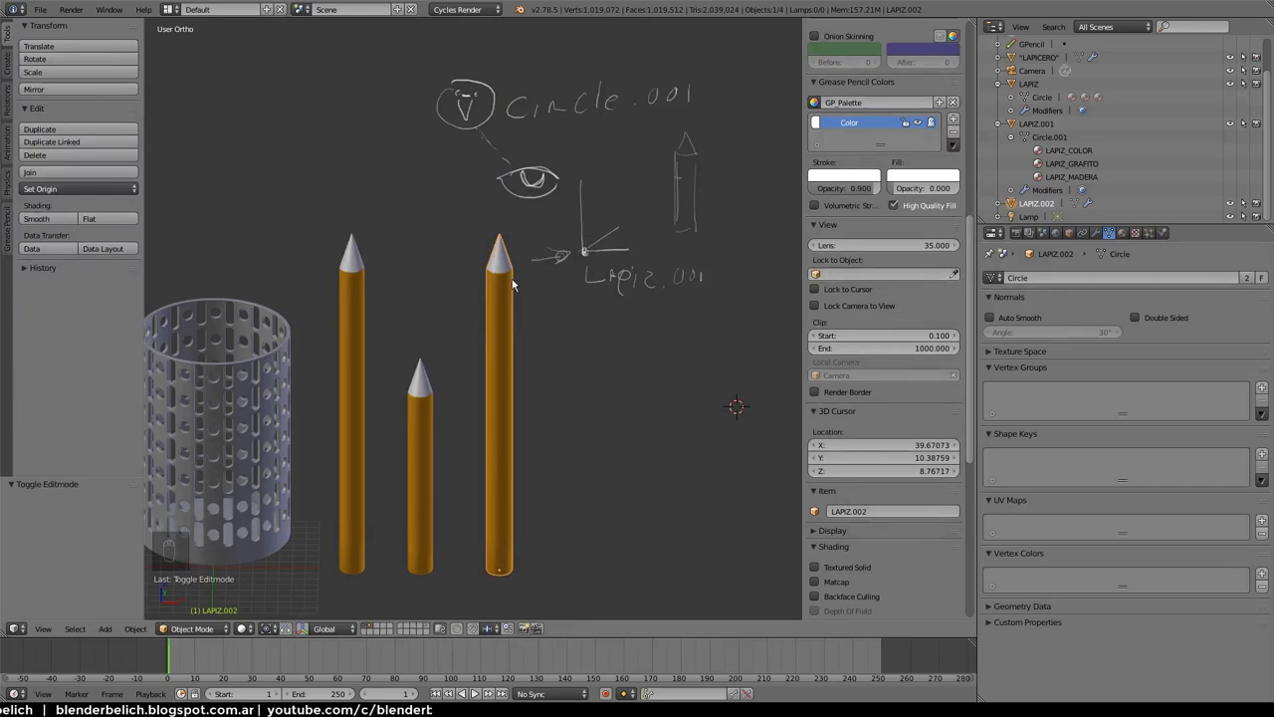
Raise the shared pencil geometry back to its original height and return to Object Mode
{"action": "key", "text": "Tab"}
{"action": "key", "text": "g"}
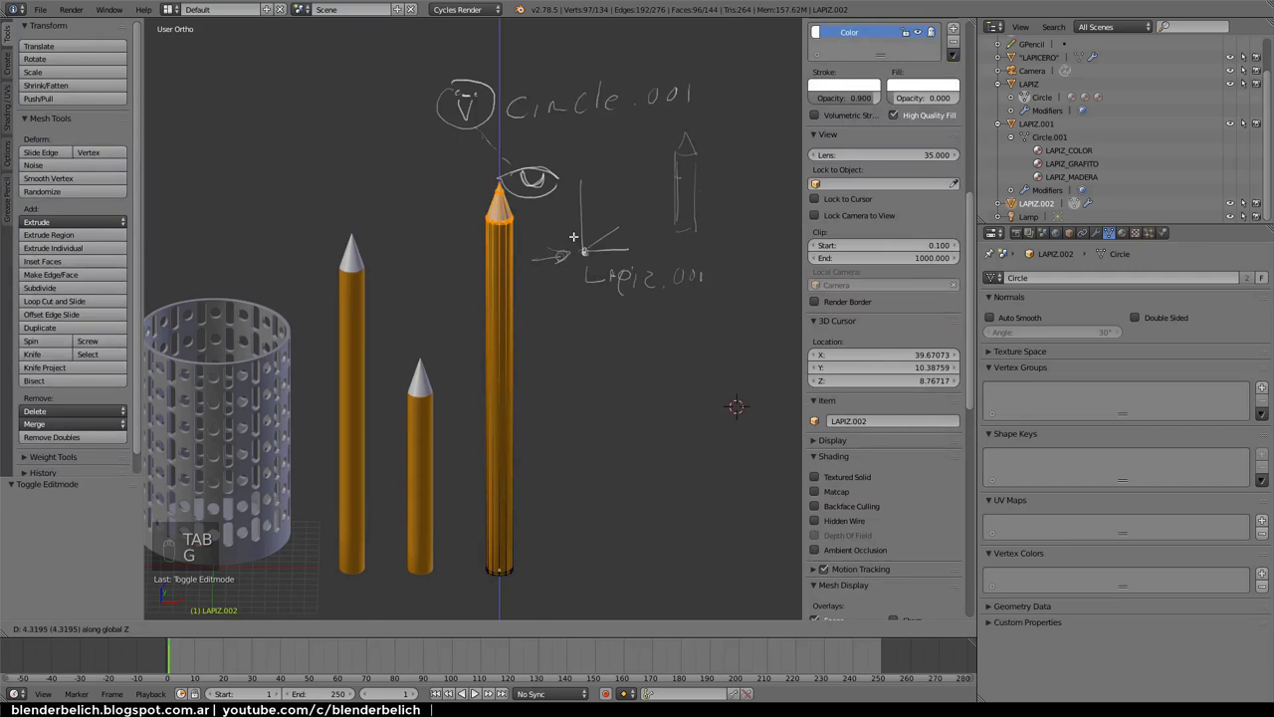
{"action": "key", "text": "Tab"}
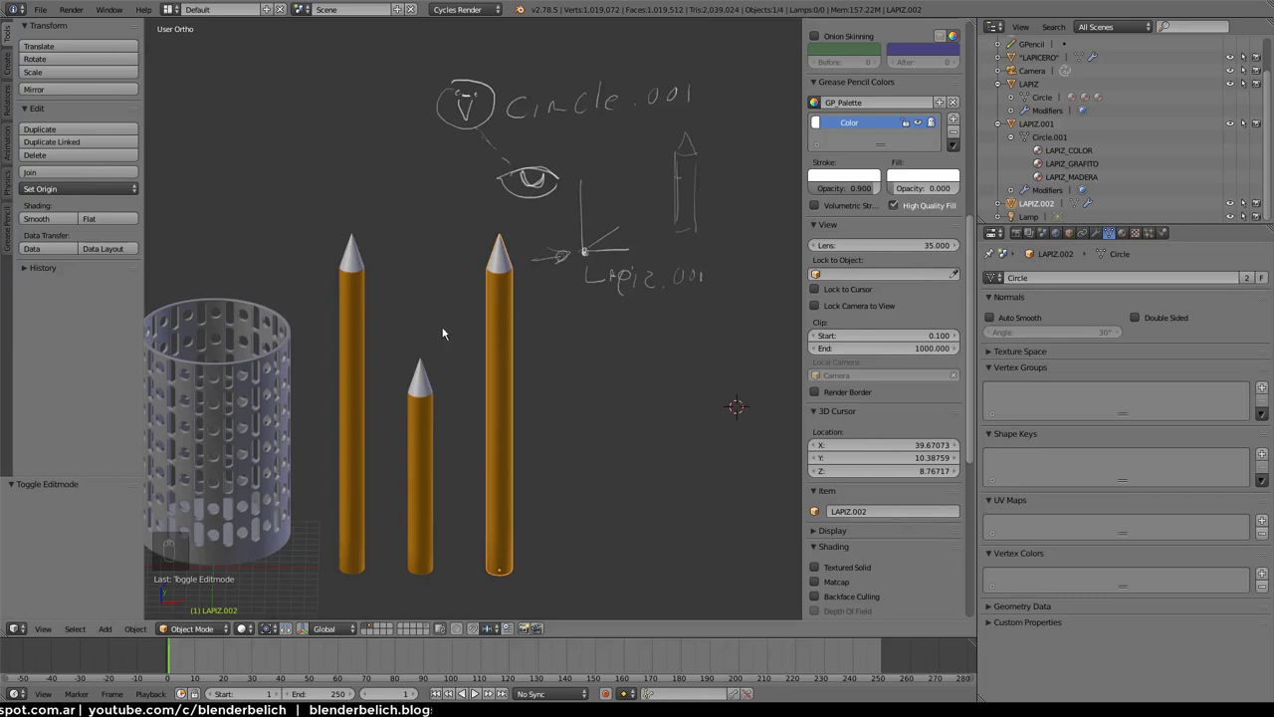
Sketch Grease Pencil notes, shift the third pencil sideways and erase part of the strokes
{"action": "key", "text": "d"}
{"action": "key", "text": "d"}
{"action": "key", "text": "d"}
{"action": "key", "text": "d"}
{"action": "key", "text": "d"}
{"action": "key", "text": "g"}
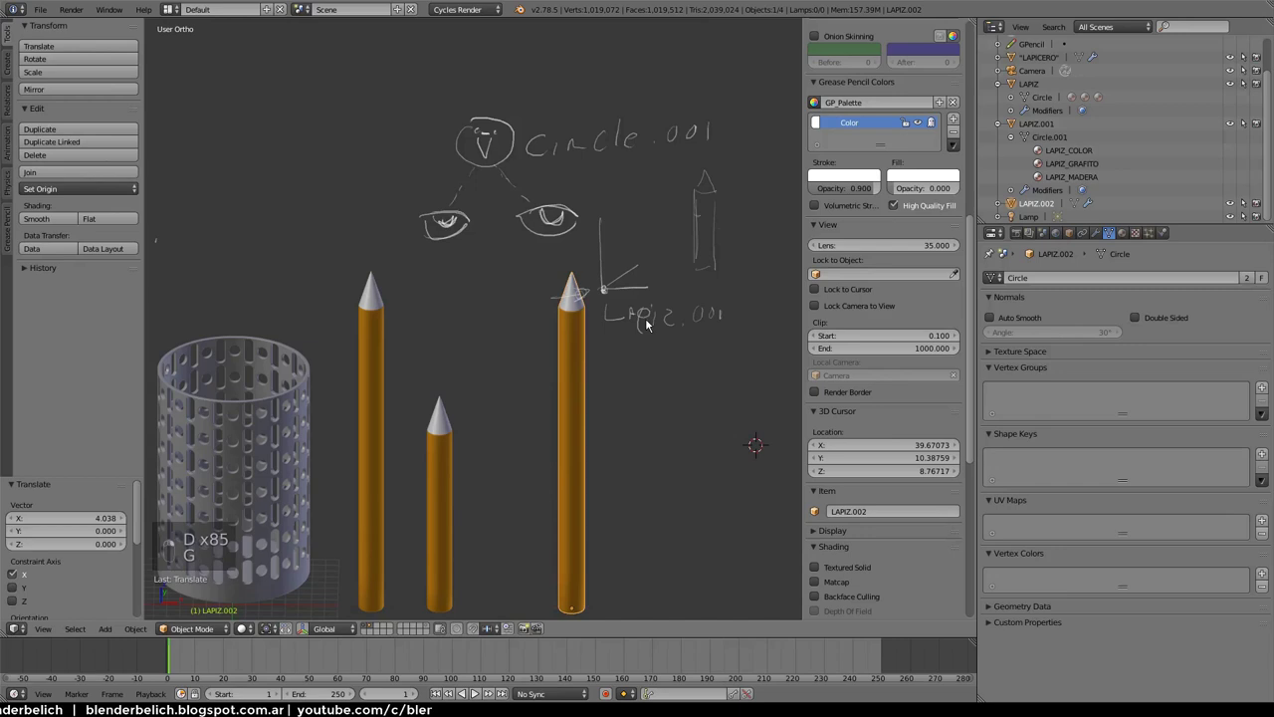
{"action": "key", "text": "a"}
{"action": "key", "text": "Tab"}
{"action": "key", "text": "a"}
{"action": "key", "text": "a"}
{"action": "key", "text": "x"}
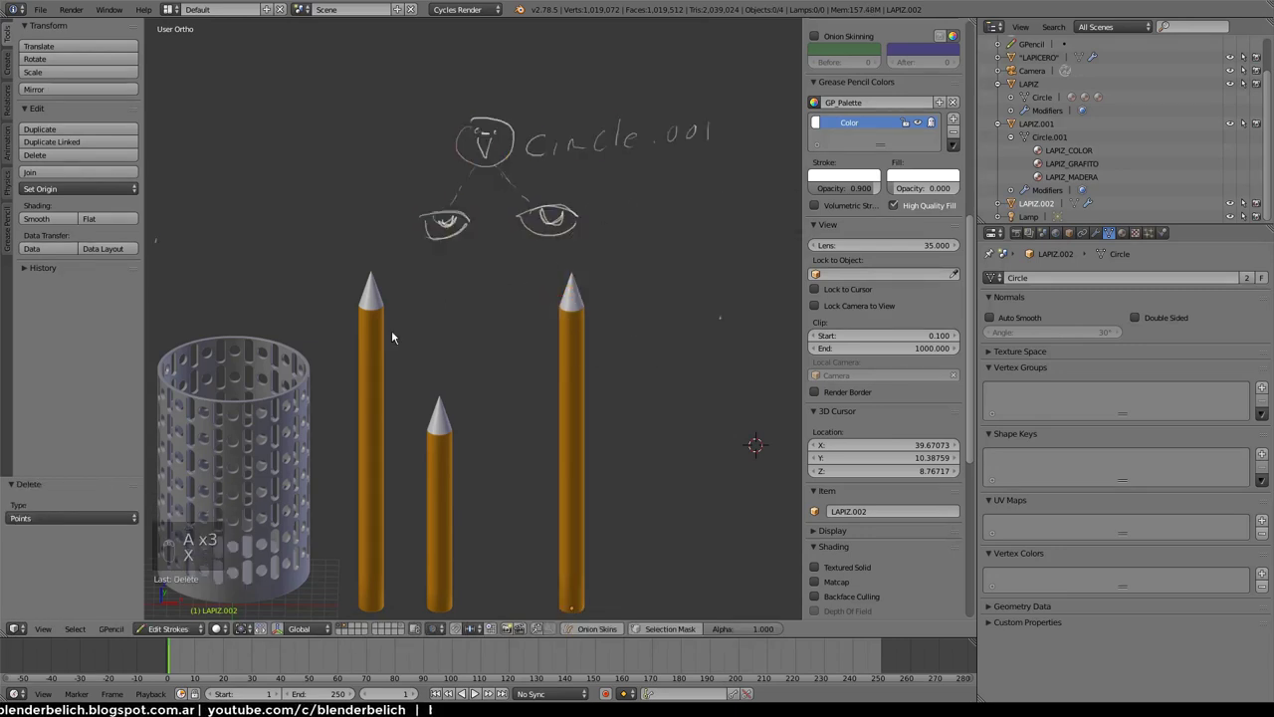
{"action": "key", "text": "g"}
{"action": "key", "text": "Tab"}
Move the second pencil to the right and delete the partly written .001 handwriting
{"action": "key", "text": "g"}
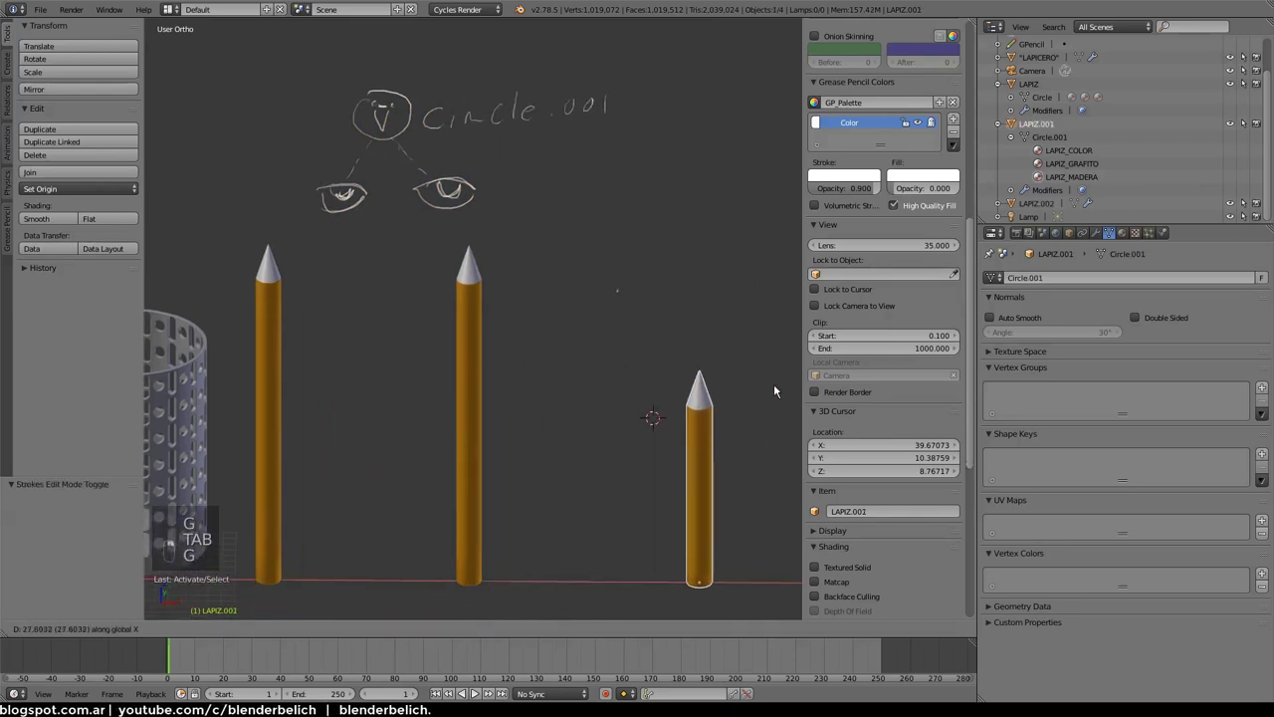
{"action": "key", "text": "g"}
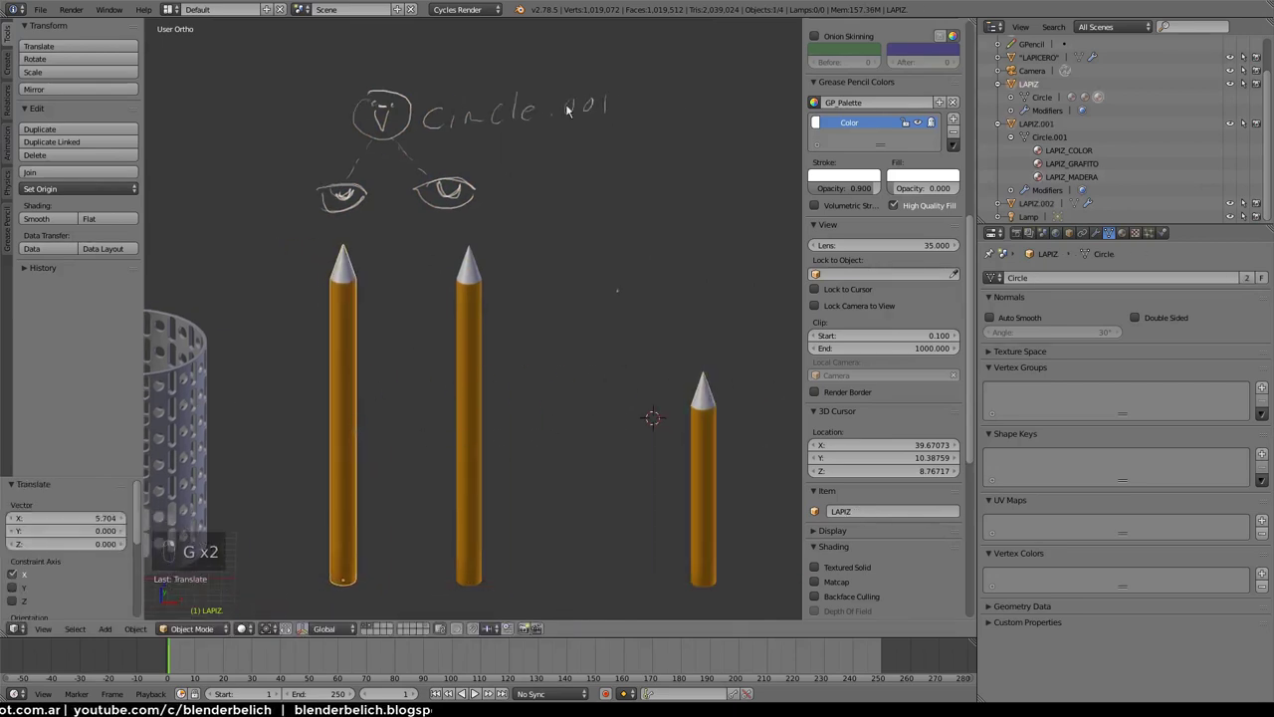
{"action": "key", "text": "Tab"}
{"action": "key", "text": "a"}
{"action": "key", "text": "a"}
{"action": "left_click", "coordinate": [589, 65]}
{"action": "key", "text": "x"}
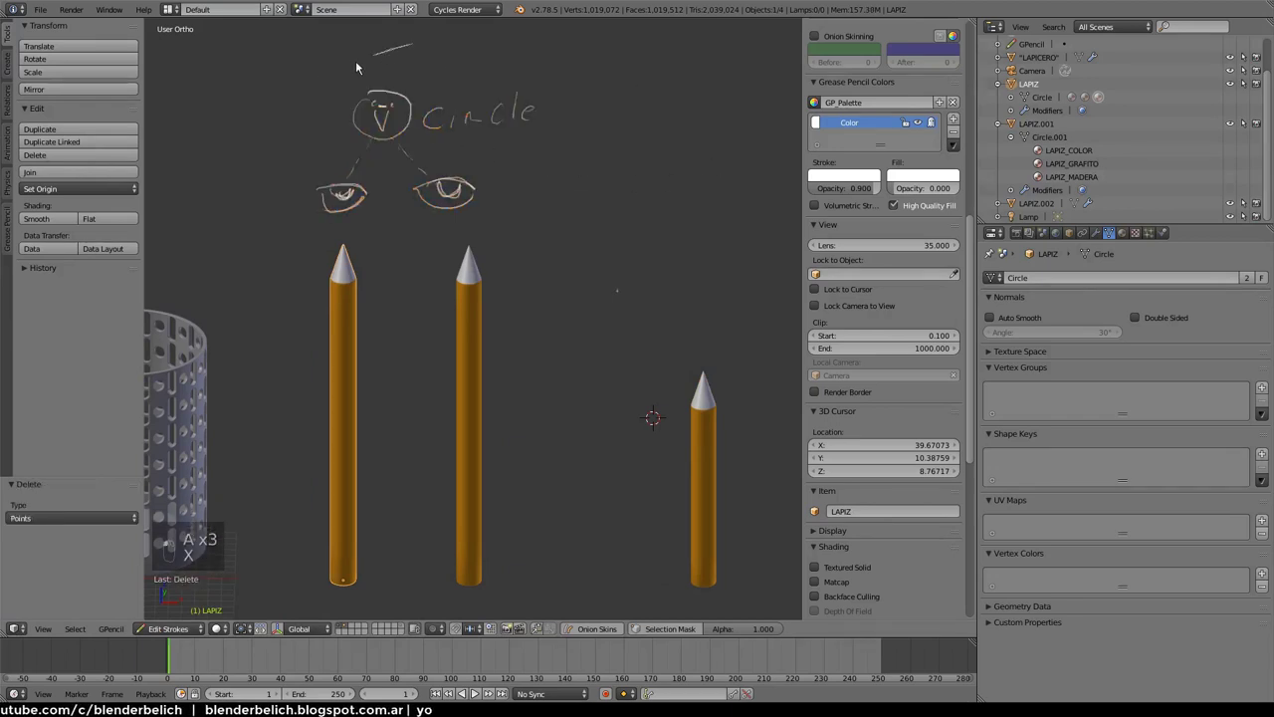
Duplicate the Circle sketch strokes to the right, delete one eye and rotate the copied eye under the label
{"action": "key", "text": "shift+d"}
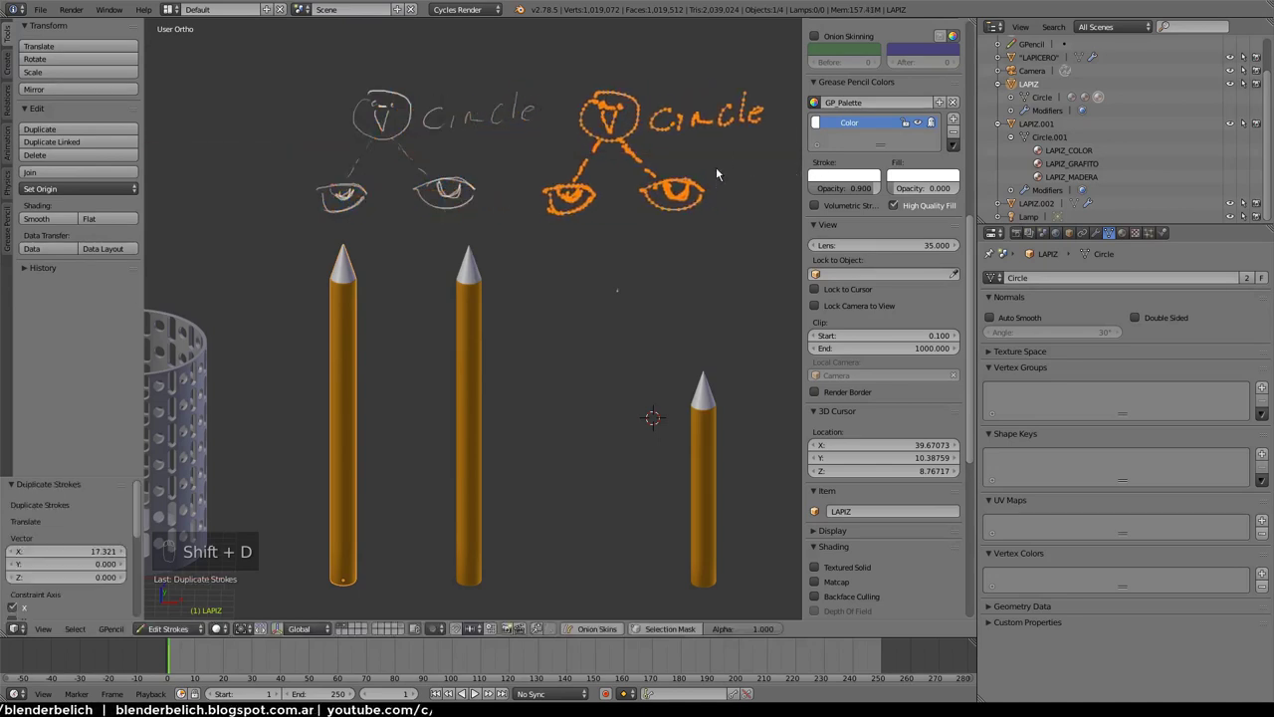
{"action": "left_click", "coordinate": [680, 193]}
{"action": "key", "text": "g"}
{"action": "key", "text": "a"}
{"action": "key", "text": "x"}
{"action": "key", "text": "a"}
{"action": "key", "text": "a"}
{"action": "key", "text": "g"}
{"action": "key", "text": "r"}
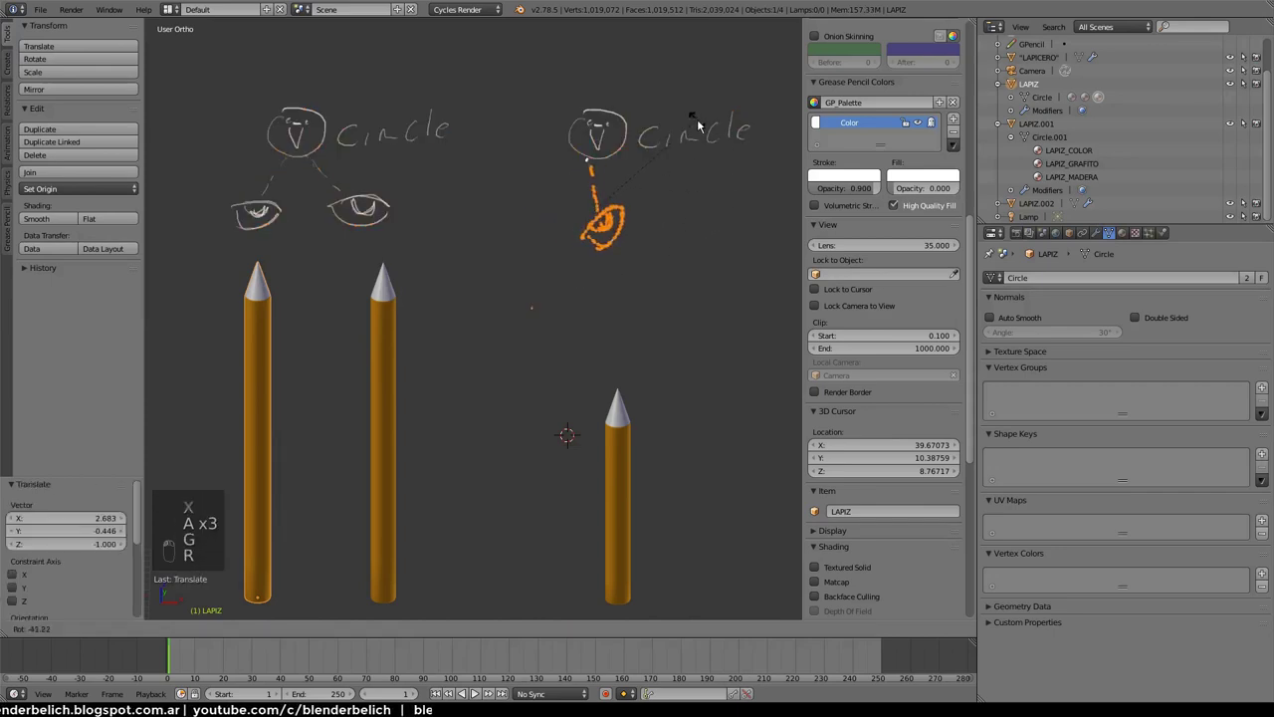
{"action": "key", "text": "a"}
{"action": "key", "text": "r"}
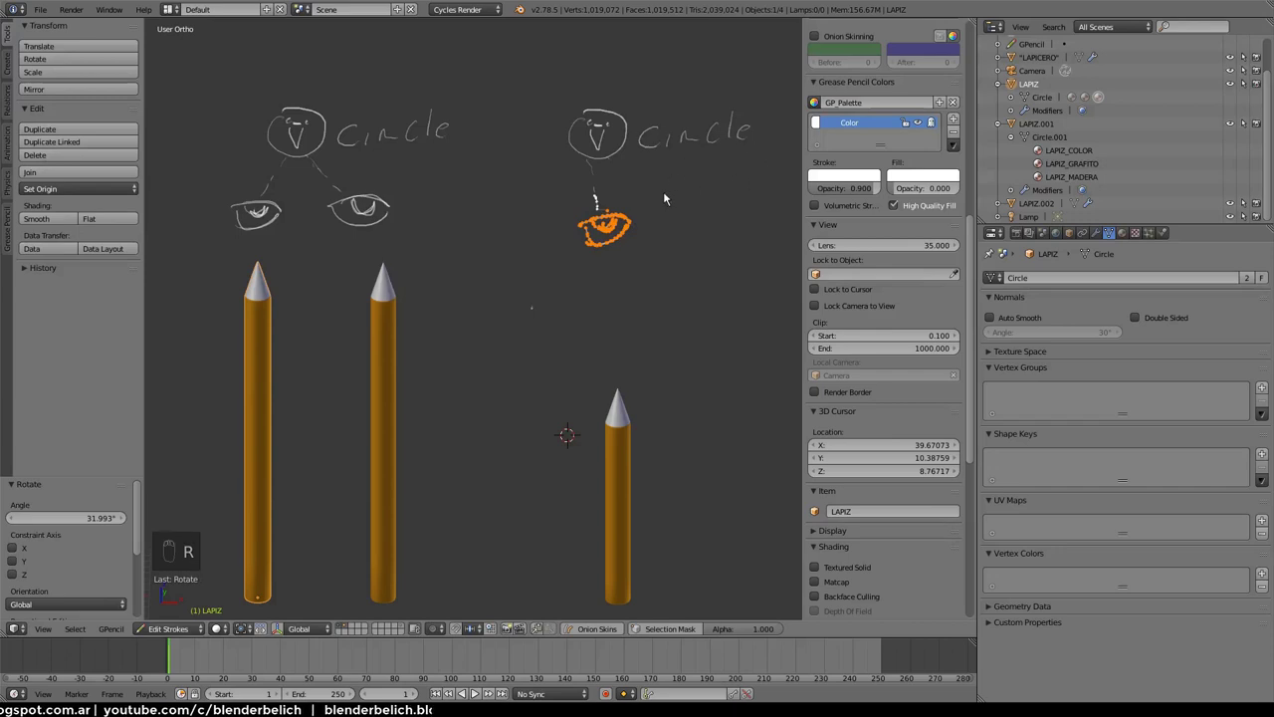
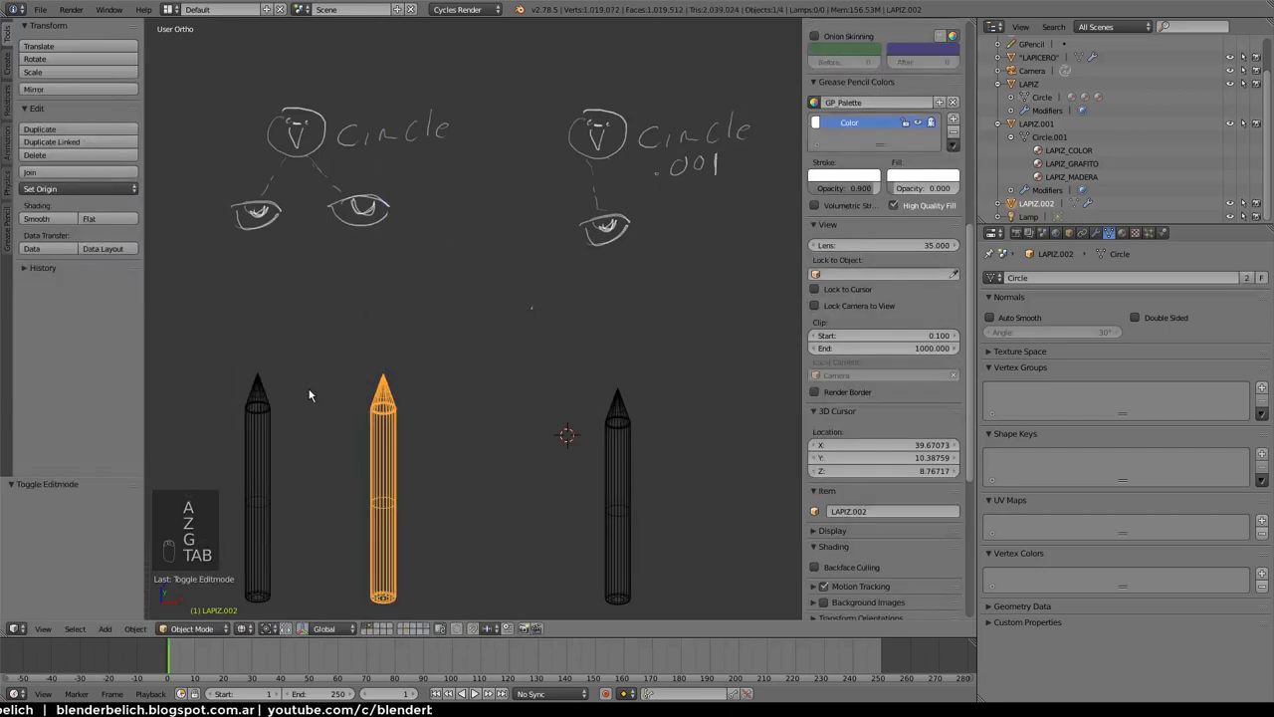
{"action": "left_click", "coordinate": [620, 412]}
{"action": "key", "text": "Tab"}
{"action": "key", "text": "a"}
{"action": "key", "text": "g"}
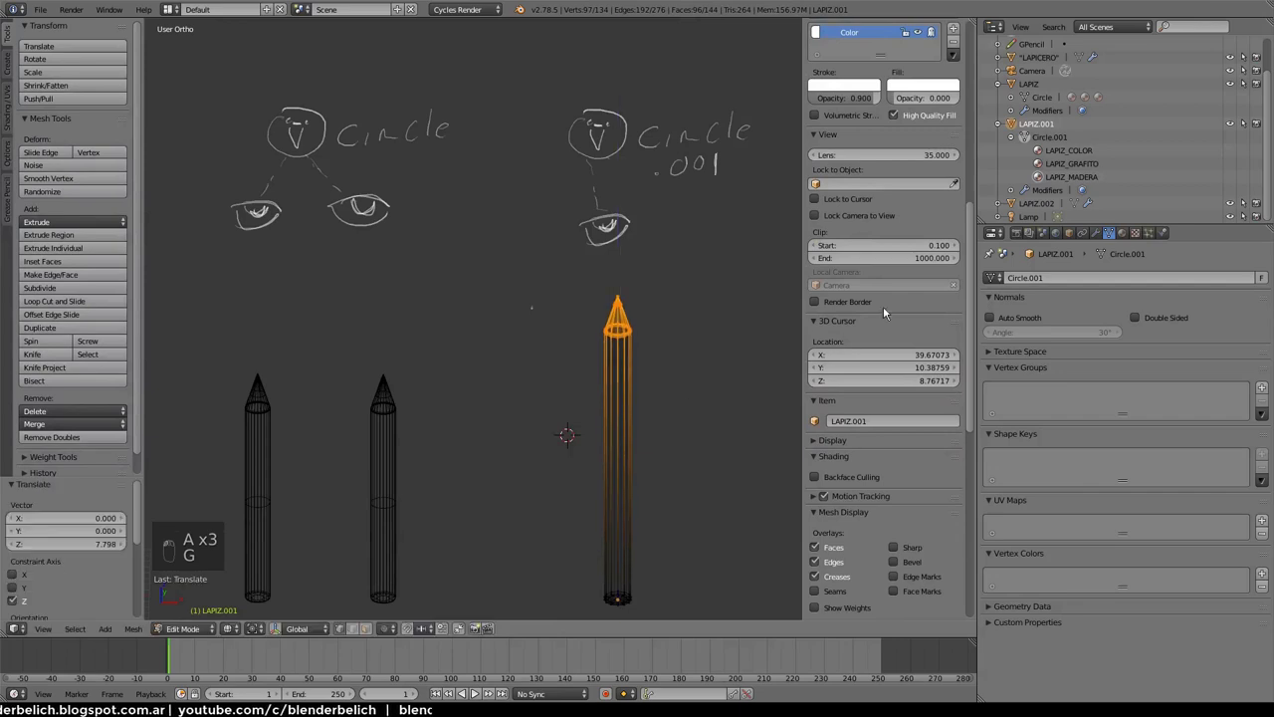
{"action": "key", "text": "Tab"}
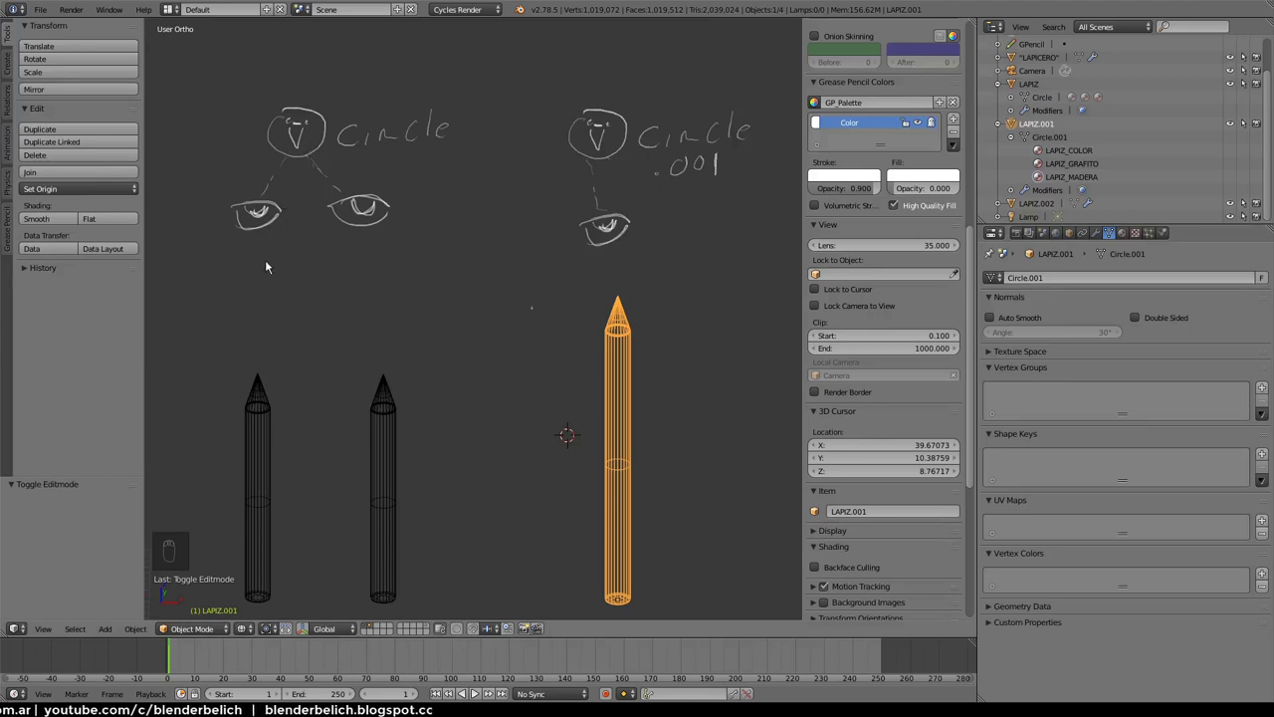
{"action": "key", "text": "d"}
{"action": "key", "text": "d"}
{"action": "key", "text": "d"}
{"action": "left_click_drag", "start_coordinate": [257, 263], "coordinate": [424, 198]}
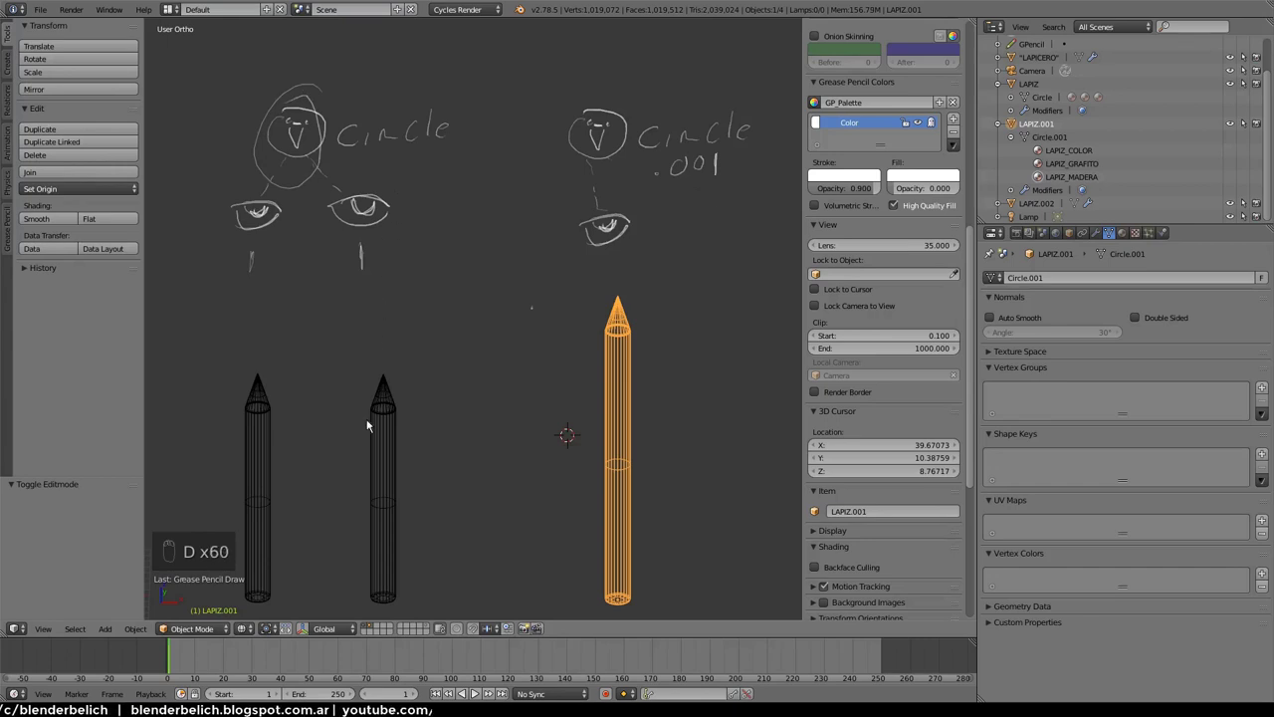
{"action": "key", "text": "ctrl+z"}
{"action": "key", "text": "ctrl+z"}
{"action": "key", "text": "ctrl+z"}
{"action": "key", "text": "ctrl+z"}
{"action": "left_click", "coordinate": [385, 421]}
{"action": "key", "text": "ctrl+z"}
{"action": "key", "text": "ctrl+z"}
{"action": "key", "text": "ctrl+z"}
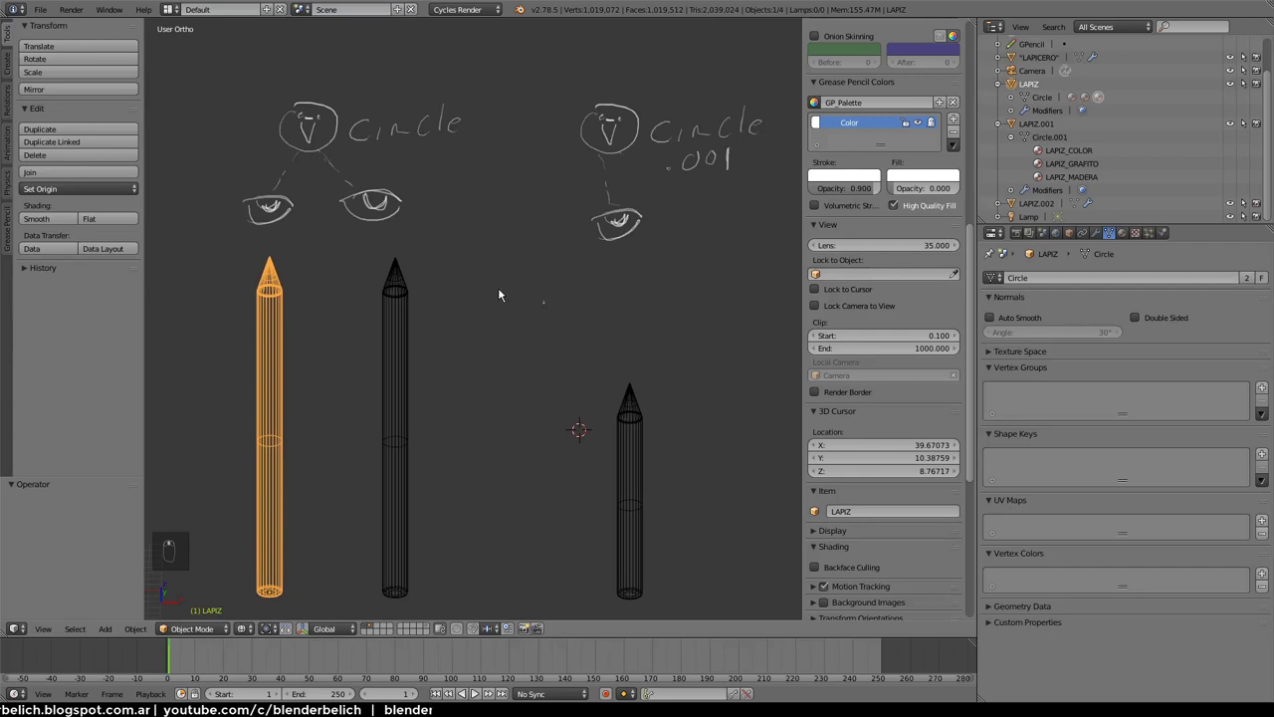
Write the 'Instancia ALT+D' and 'mod' labels above the shared-mesh diagram
{"action": "left_click_drag", "start_coordinate": [413, 355], "coordinate": [1099, 238]}
{"action": "left_click_drag", "start_coordinate": [1081, 282], "coordinate": [1112, 467]}
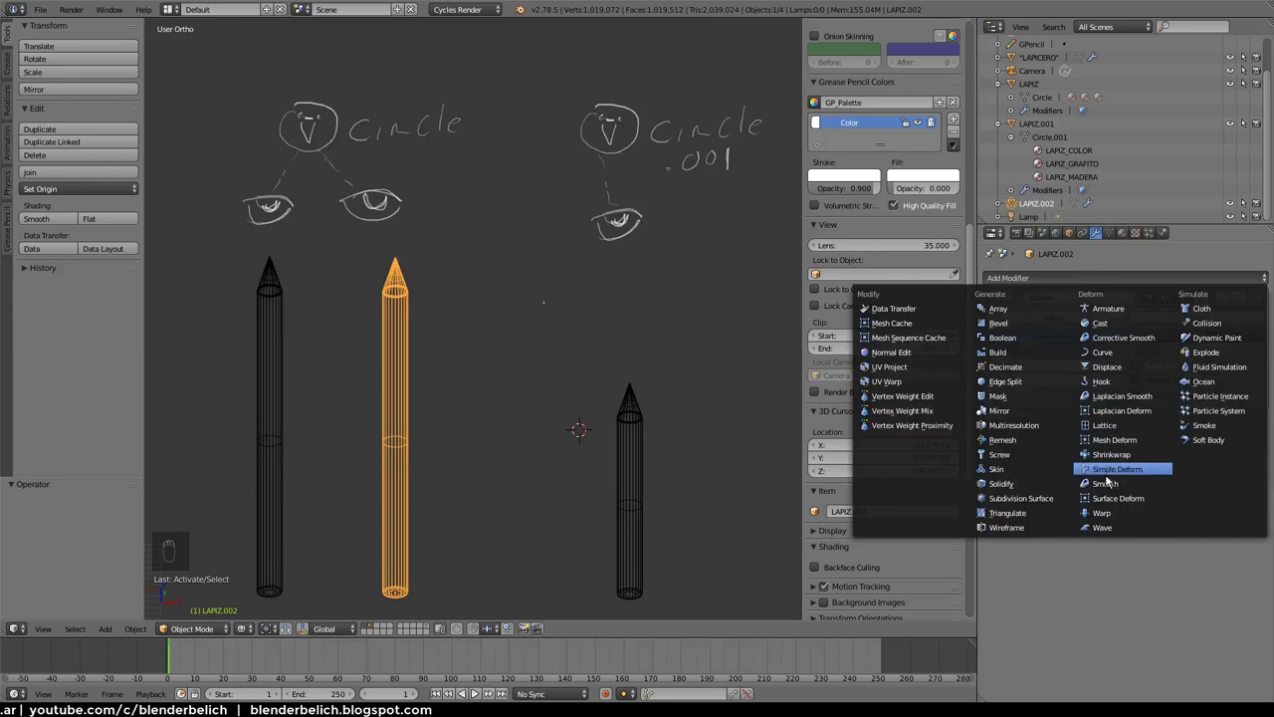
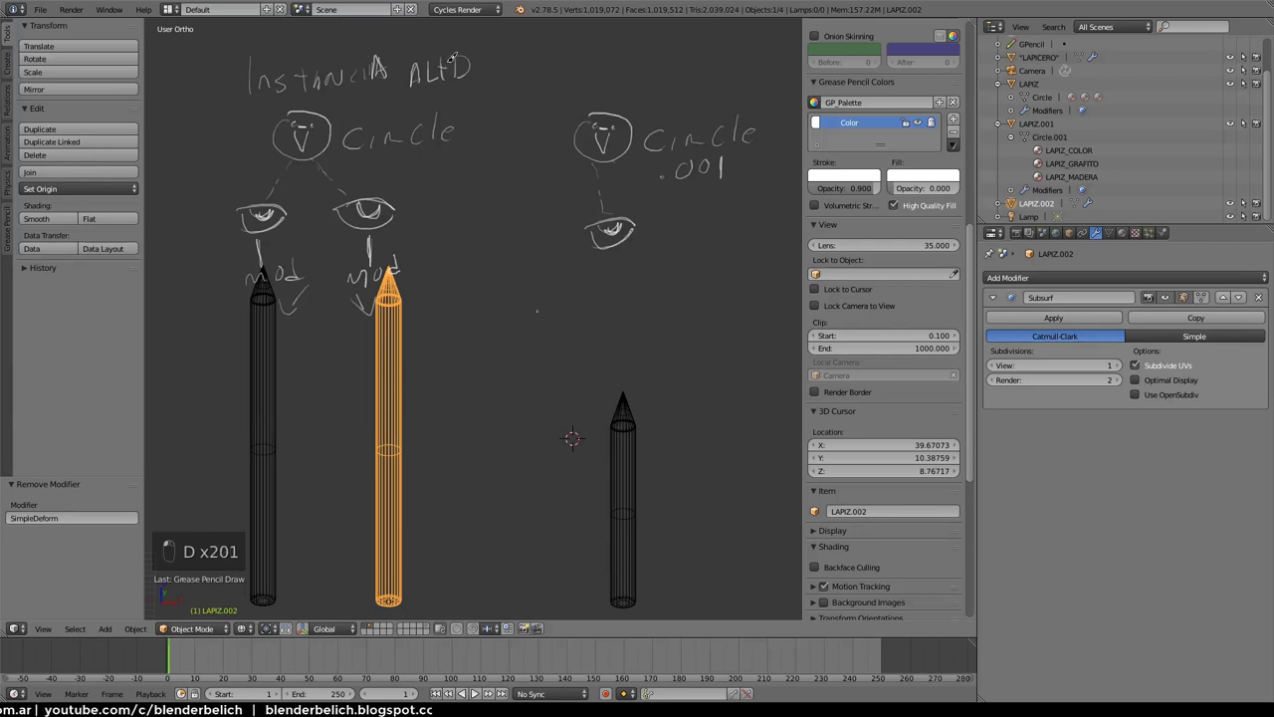
{"action": "key", "text": "d"}
{"action": "key", "text": "d"}
{"action": "key", "text": "d"}
{"action": "key", "text": "d"}
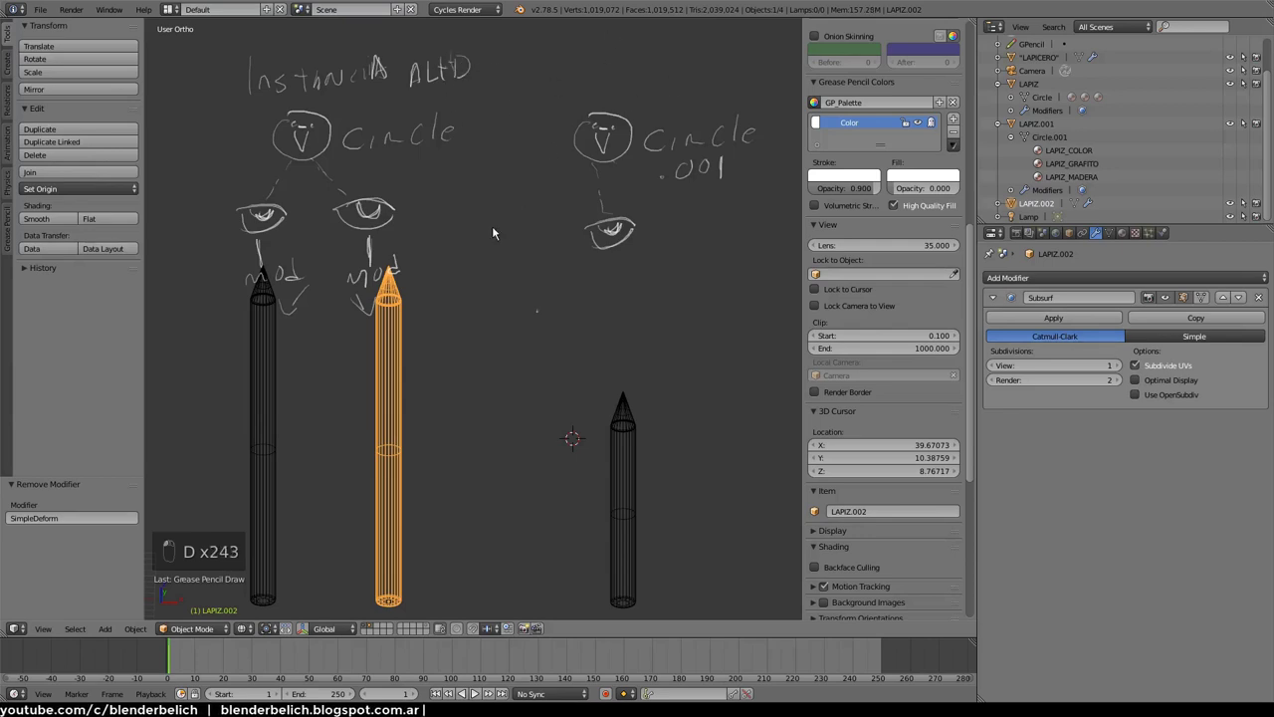
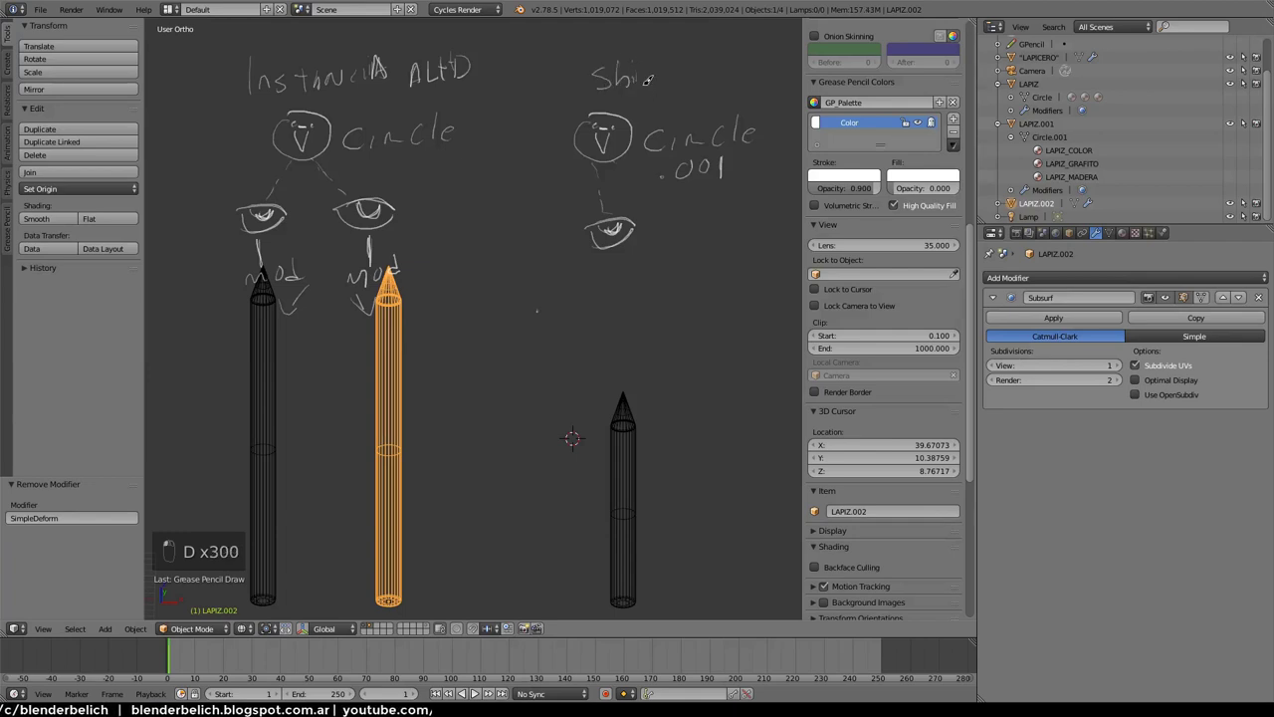
{"action": "key", "text": "d"}
{"action": "key", "text": "d"}
{"action": "key", "text": "d"}
Label the right diagram 'Shift+D' as a plain copy and recentre the view on the diagrams
{"action": "left_click_drag", "start_coordinate": [691, 80], "coordinate": [836, 18]}
{"action": "key", "text": "d"}
{"action": "key", "text": "d"}
{"action": "key", "text": "d"}
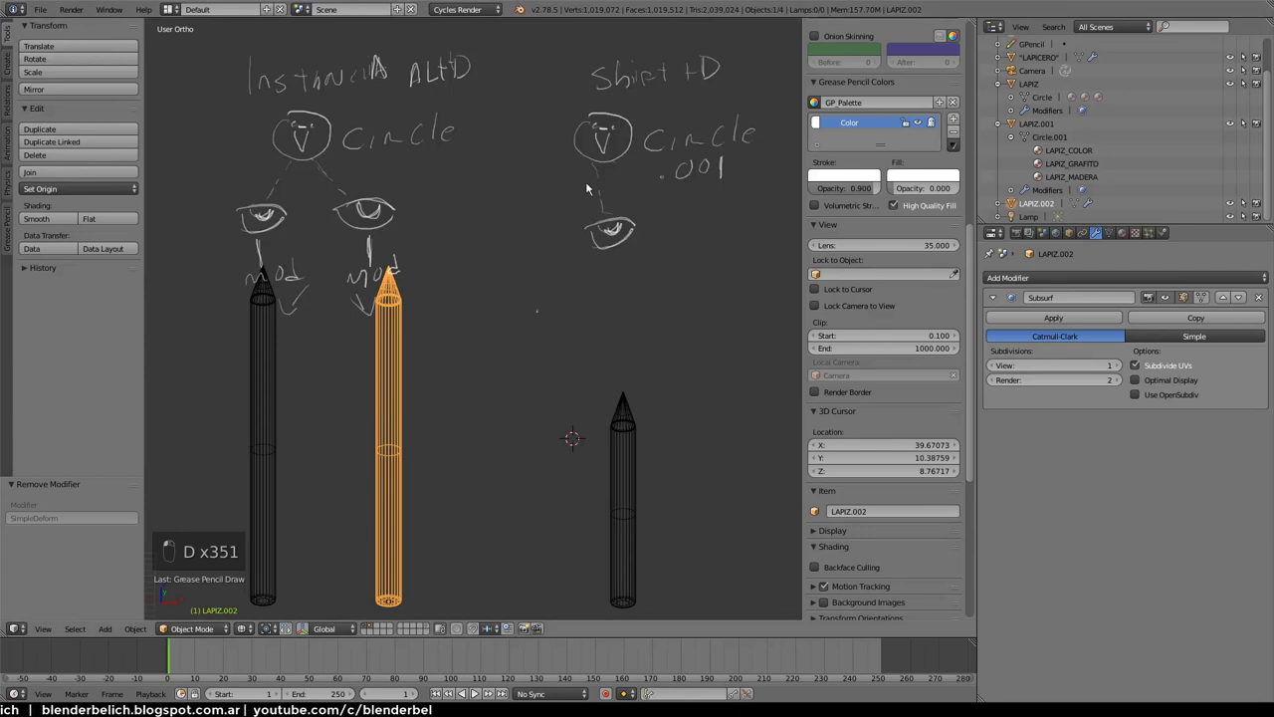
{"action": "right_click", "coordinate": [636, 203]}
{"action": "left_click_drag", "start_coordinate": [658, 212], "coordinate": [597, 151]}
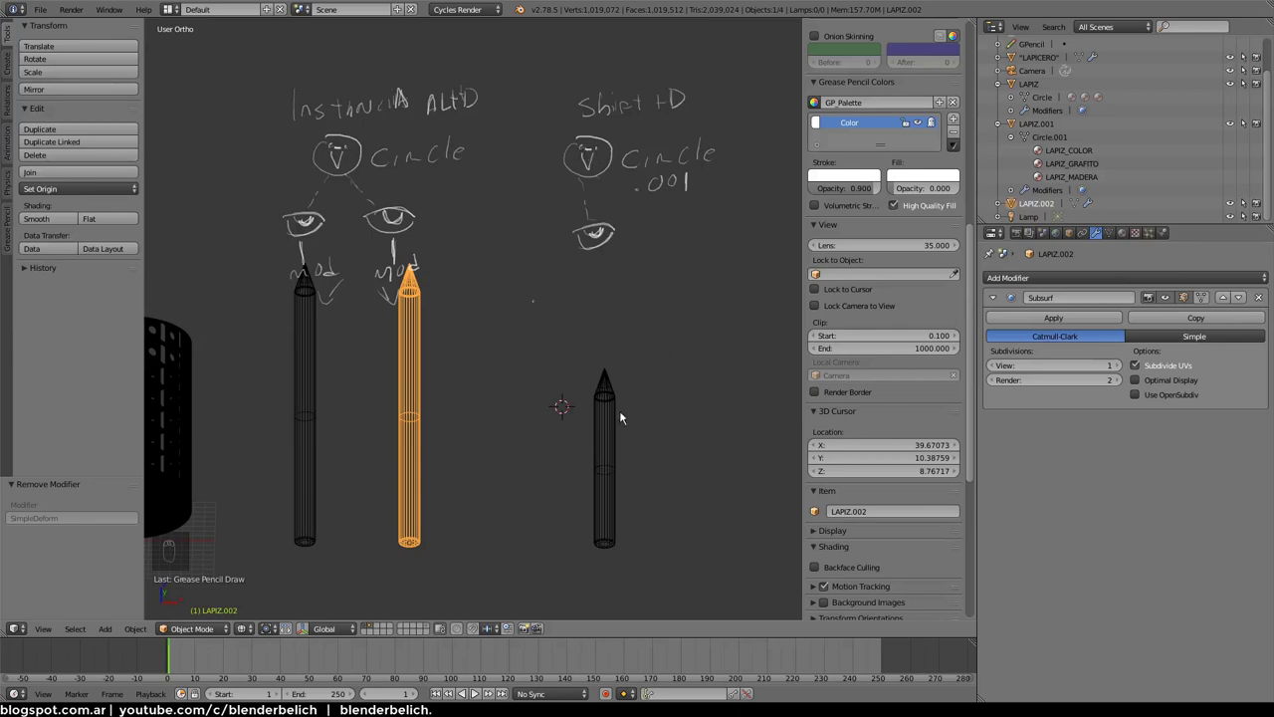
{"action": "left_click_drag", "start_coordinate": [615, 412], "coordinate": [410, 425]}
Duplicate a test pencil and add a Suzanne monkey mesh to the scene
{"action": "key", "text": "shift+d"}
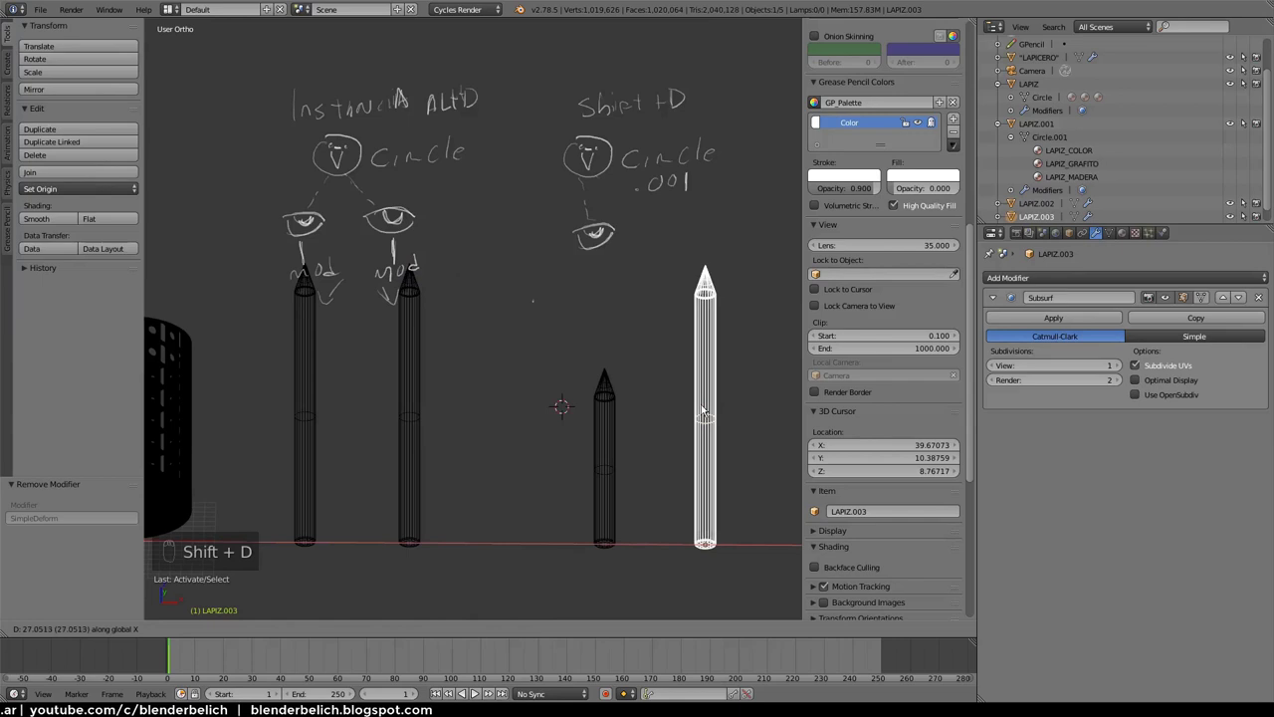
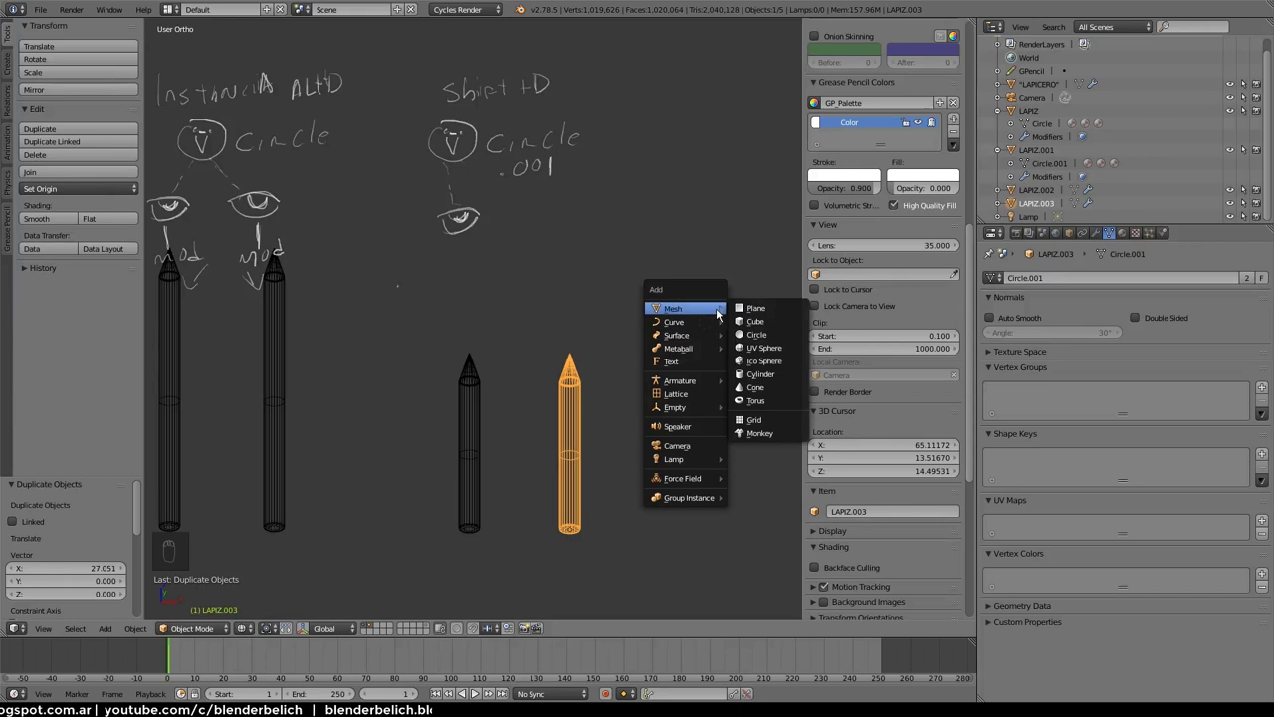
{"action": "key", "text": "g"}
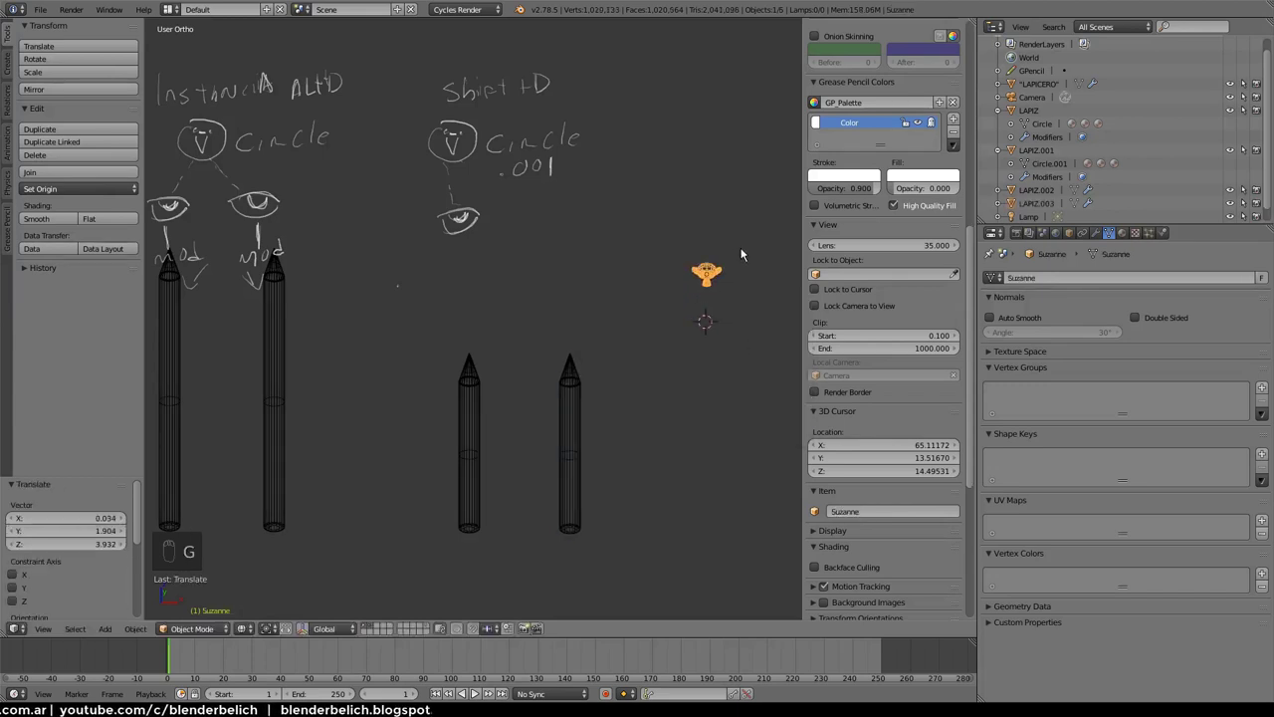
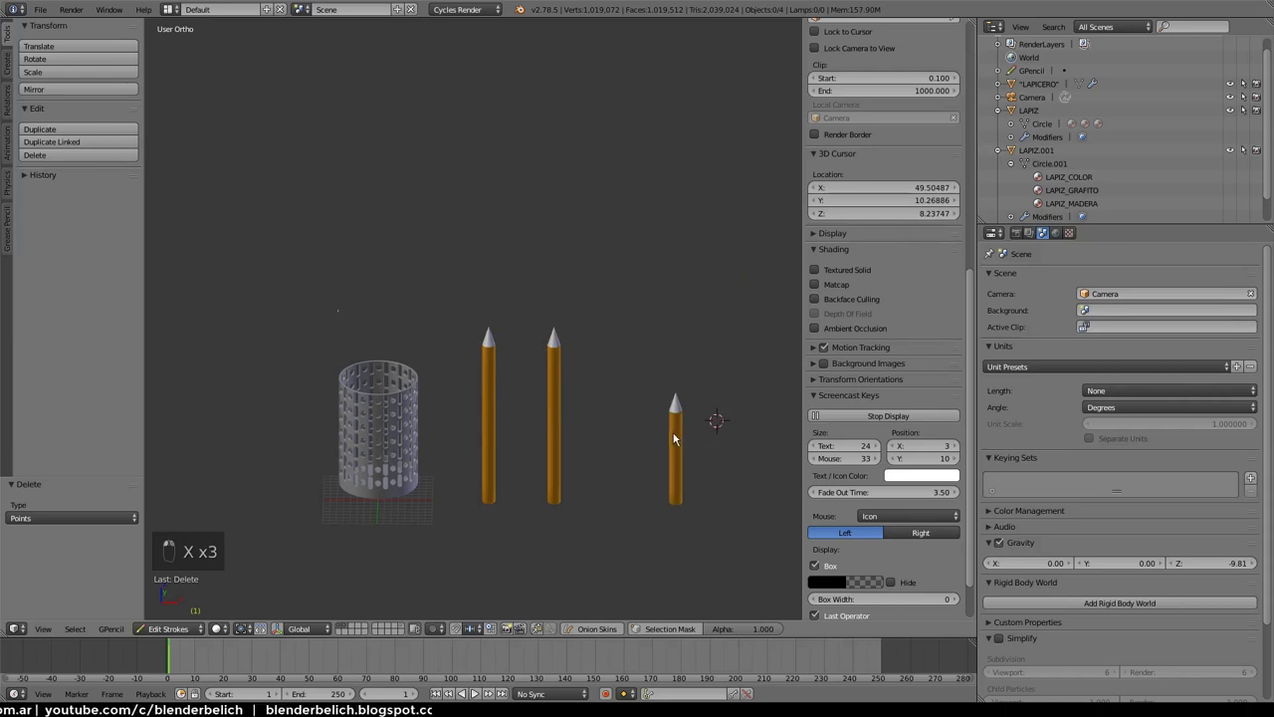
Delete the extra pencils and reset the remaining LAPIZ pencil's location to the origin with Alt+G
{"action": "key", "text": "Tab"}
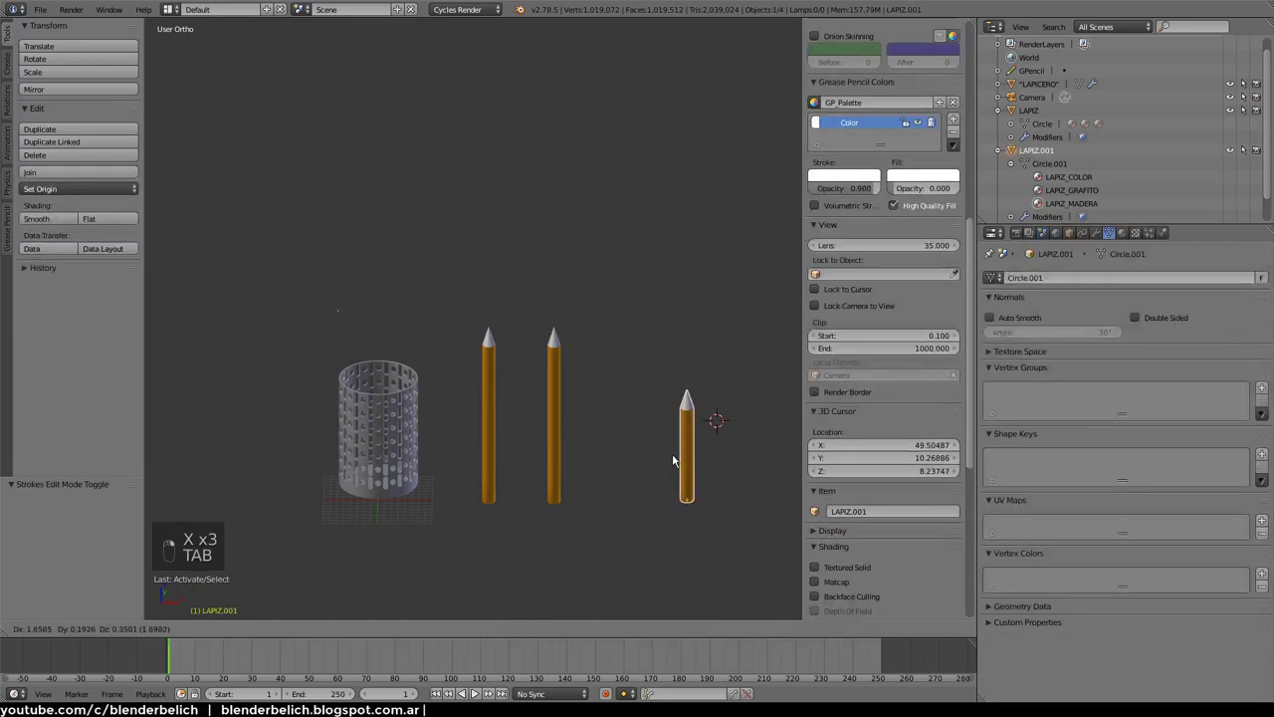
{"action": "key", "text": "x"}
{"action": "key", "text": "x"}
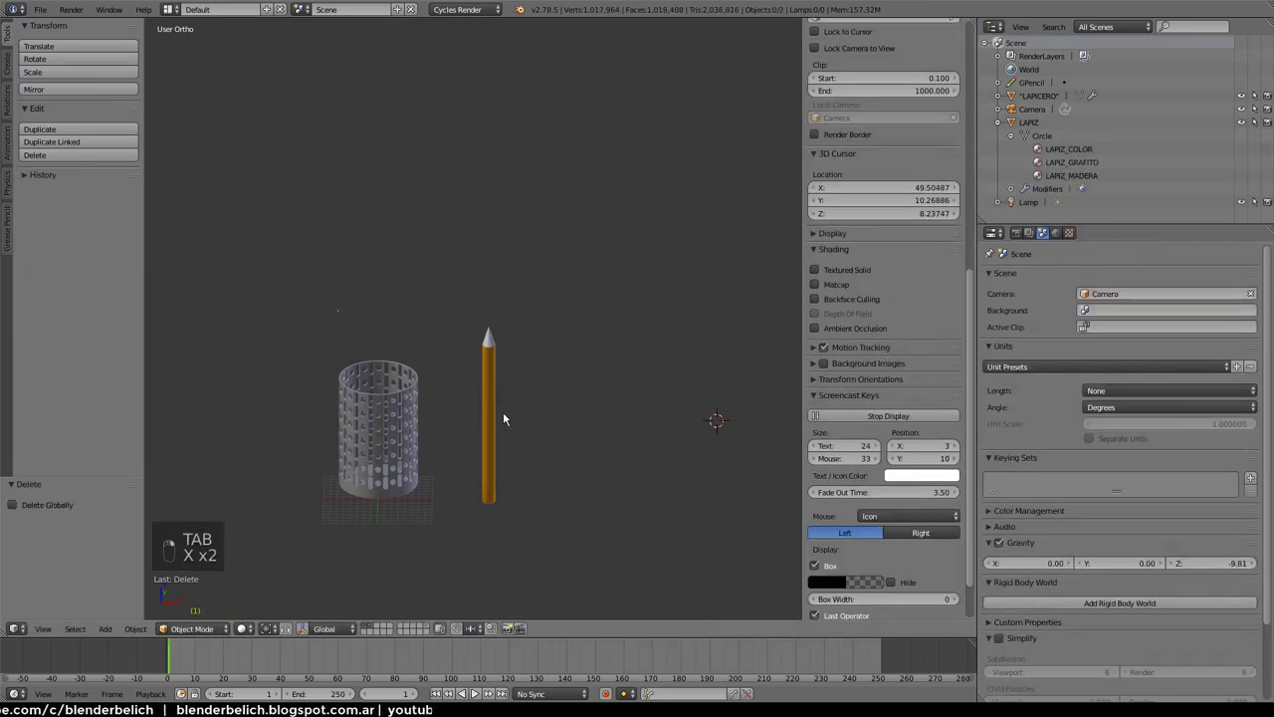
{"action": "key", "text": "alt+g"}
{"action": "left_click", "coordinate": [434, 441]}
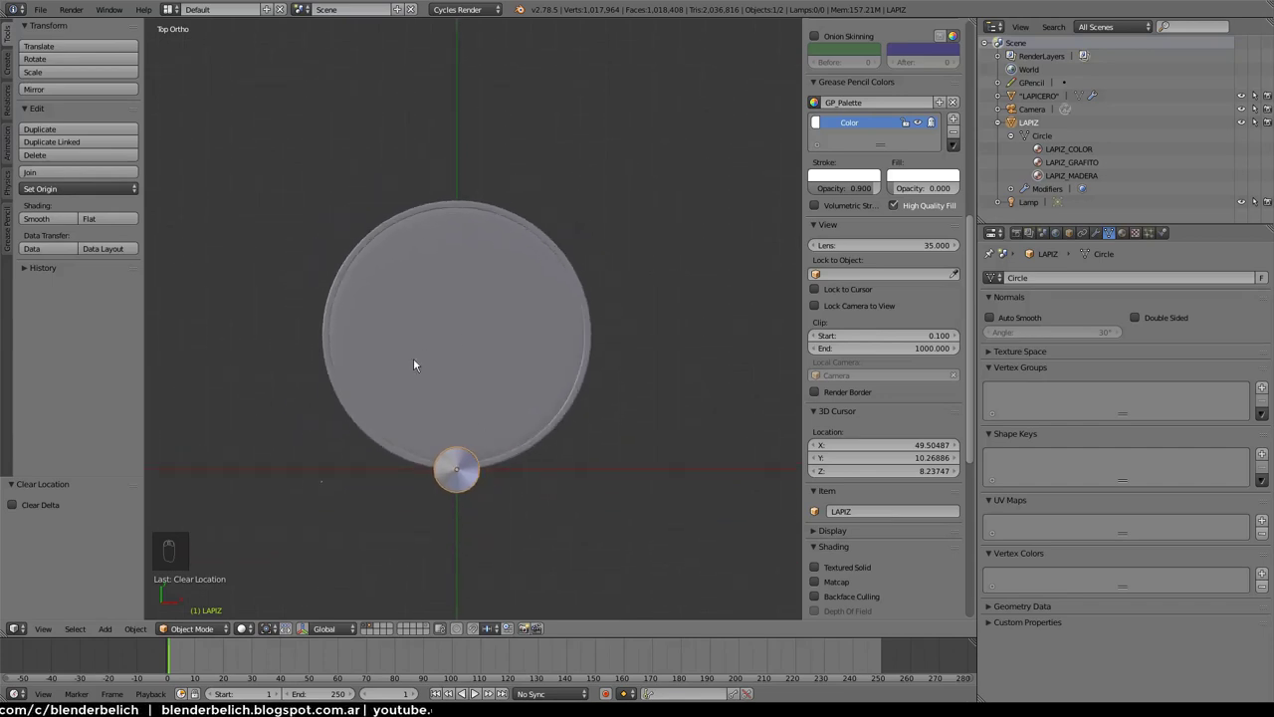
Move the pencil inside the LAPICERO holder against its inner edge
{"action": "left_click_drag", "start_coordinate": [1128, 239], "coordinate": [557, 461]}
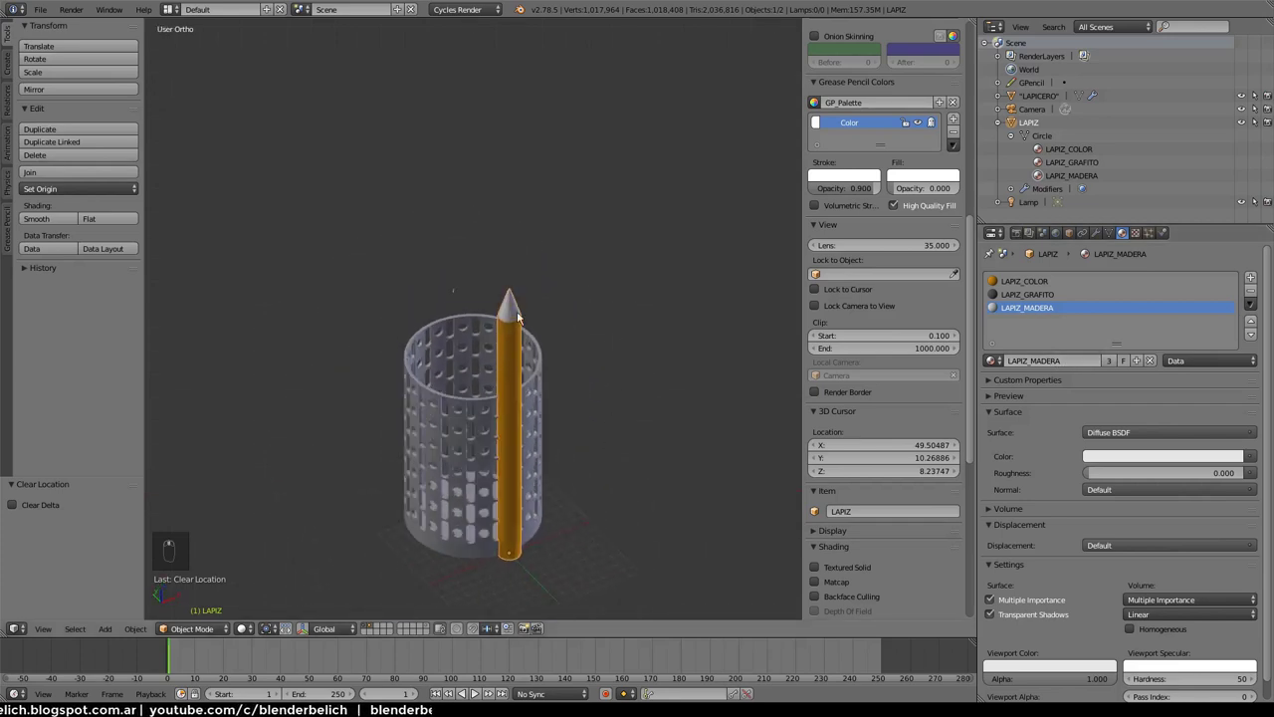
{"action": "right_click", "coordinate": [598, 350]}
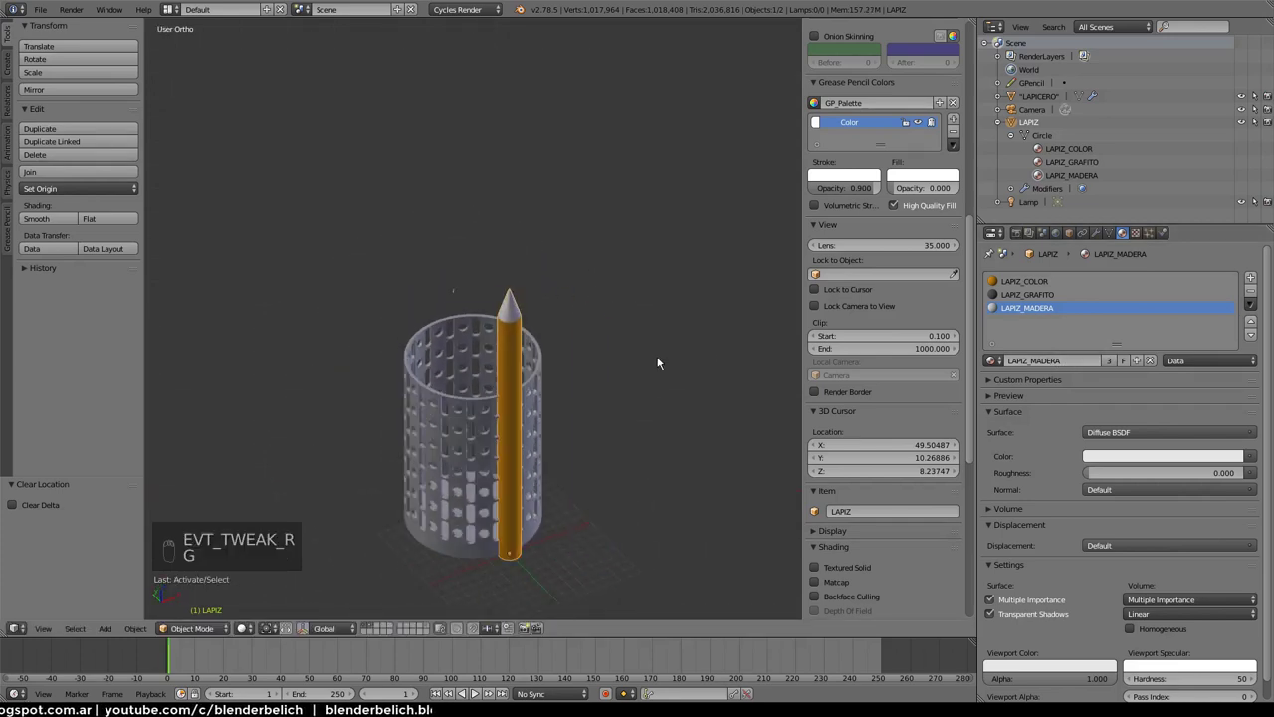
{"action": "left_click_drag", "start_coordinate": [1046, 295], "coordinate": [537, 403]}
{"action": "left_click_drag", "start_coordinate": [537, 403], "coordinate": [500, 471]}
{"action": "left_click_drag", "start_coordinate": [435, 441], "coordinate": [372, 644]}
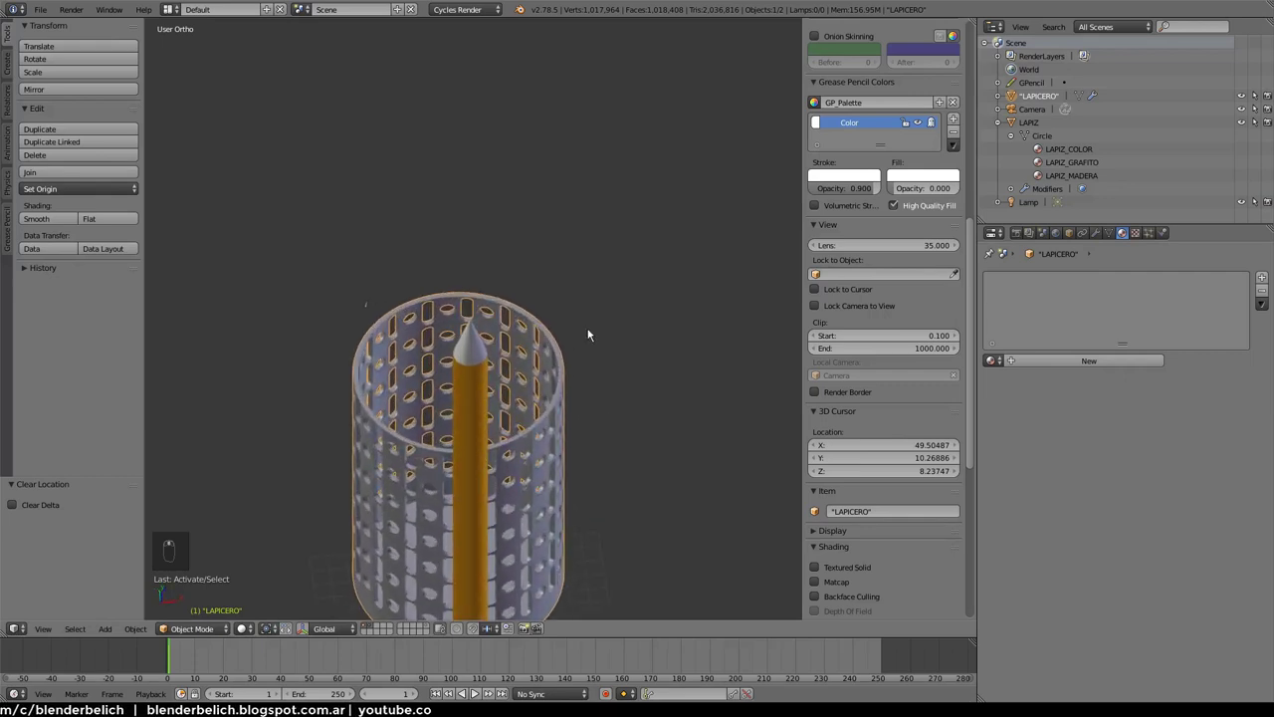
{"action": "right_click", "coordinate": [525, 457]}
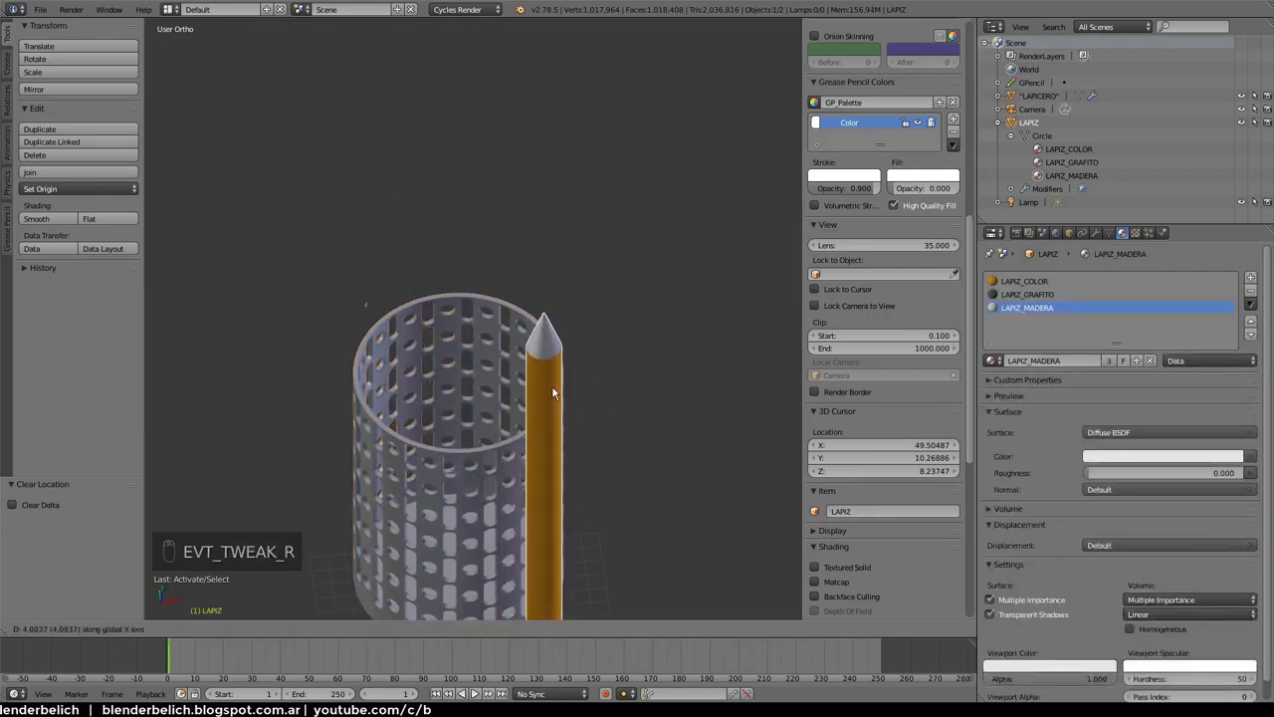
{"action": "left_click_drag", "start_coordinate": [562, 475], "coordinate": [528, 442]}
{"action": "key", "text": "g"}
{"action": "left_click_drag", "start_coordinate": [530, 408], "coordinate": [556, 380]}
Shift+D the pencil into a ring of copies LAPIZ.001–.007 around the holder's inner edge
{"action": "key", "text": "shift+d"}
{"action": "left_click", "coordinate": [597, 346]}
{"action": "key", "text": "shift+d"}
{"action": "key", "text": "shift+d"}
{"action": "key", "text": "shift+d"}
{"action": "key", "text": "shift+d"}
{"action": "key", "text": "shift+d"}
{"action": "left_click_drag", "start_coordinate": [460, 256], "coordinate": [497, 370]}
{"action": "key", "text": "shift+d"}
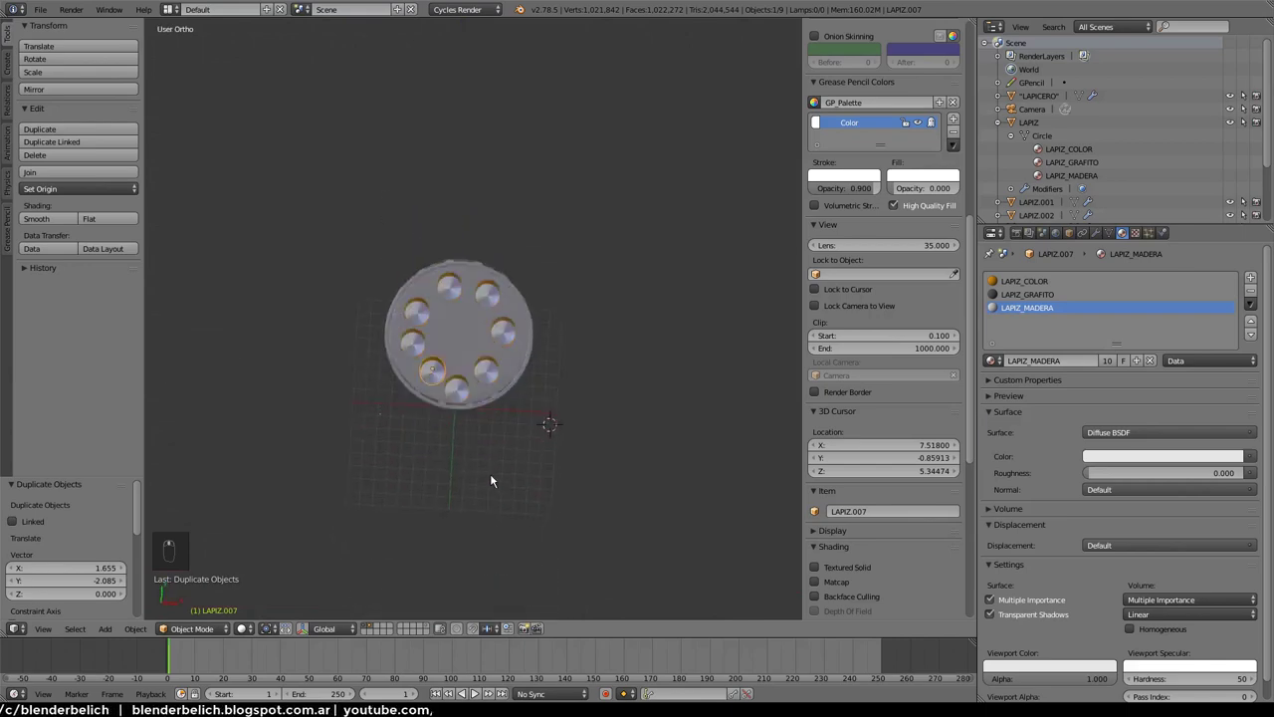
Scale one pencil's mesh slightly thinner in Edit Mode
{"action": "key", "text": "Tab"}
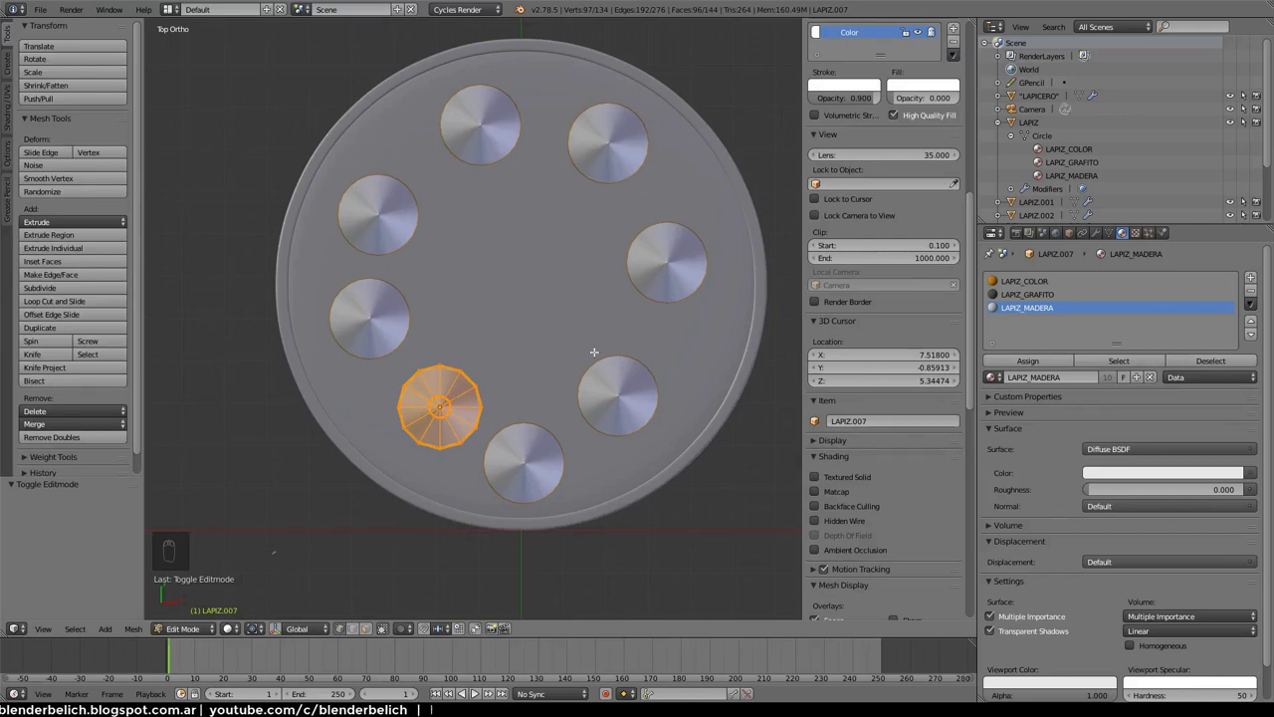
{"action": "key", "text": "s"}
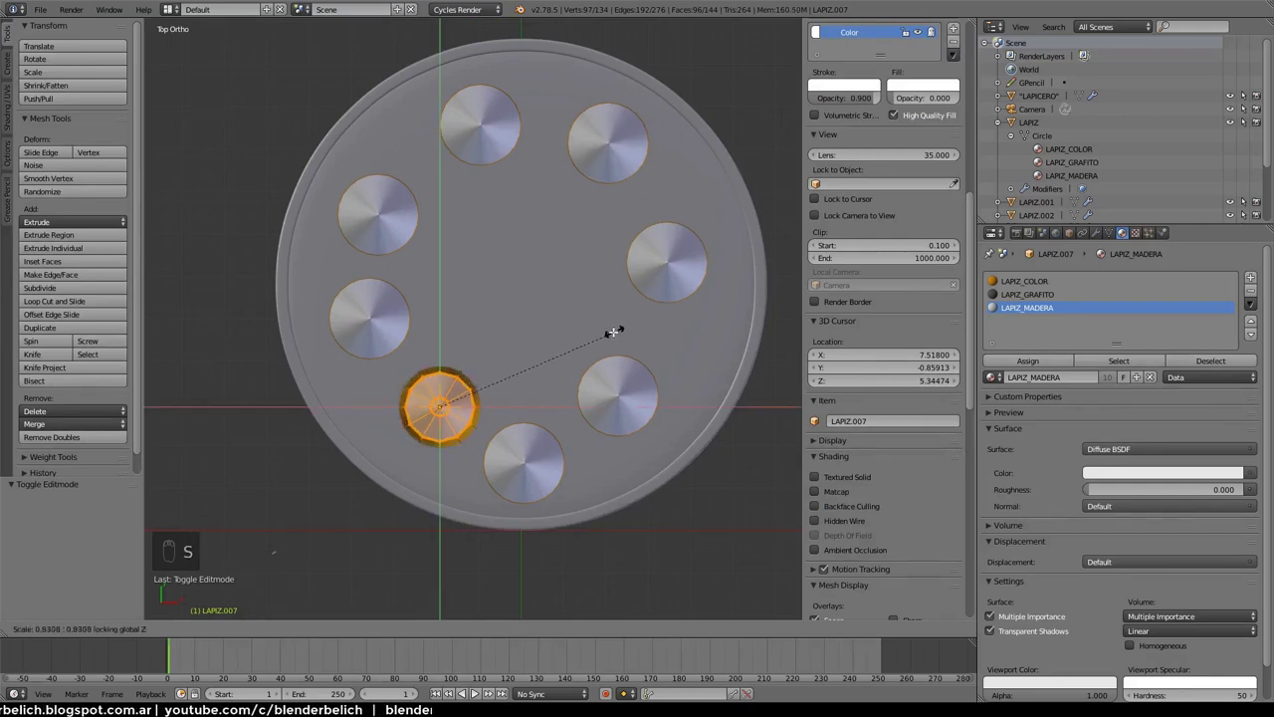
{"action": "key", "text": "z"}
{"action": "key", "text": "a"}
{"action": "key", "text": "a"}
{"action": "key", "text": "s"}
{"action": "key", "text": "z"}
Return to Object Mode, tilt the view over the holder and select another pencil
{"action": "key", "text": "Tab"}
{"action": "key", "text": "Tab"}
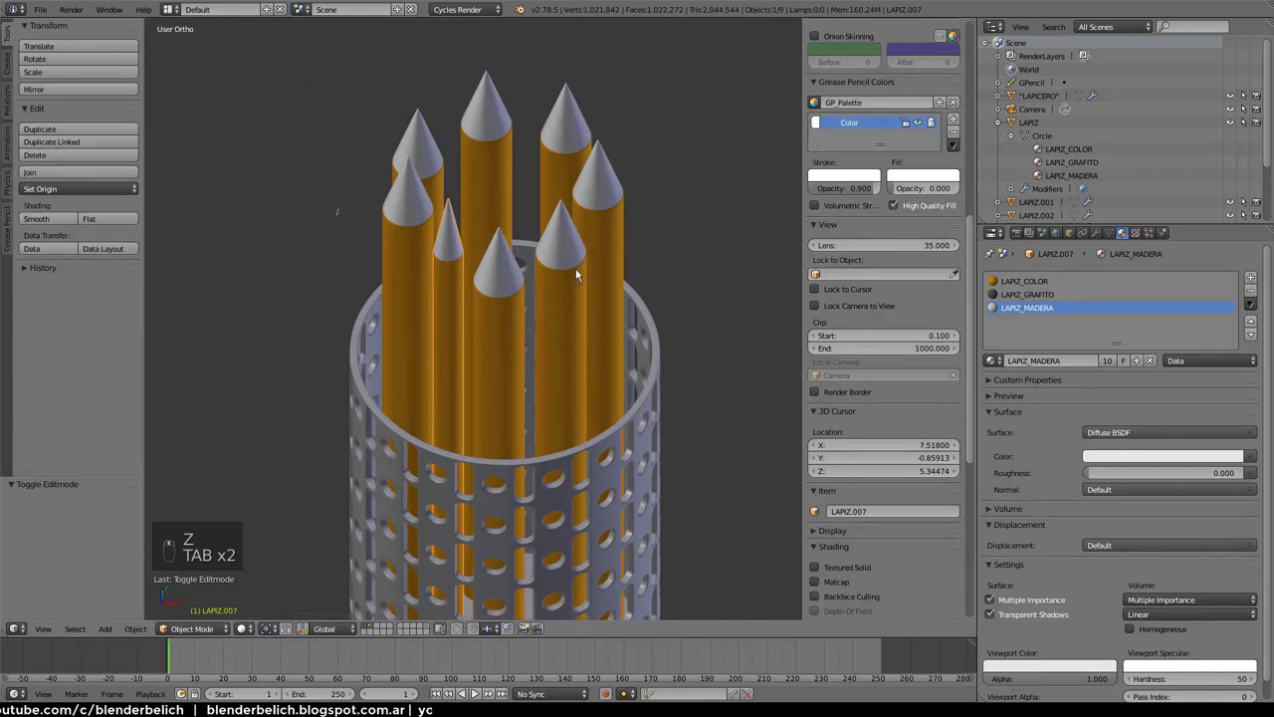
{"action": "left_click_drag", "start_coordinate": [609, 239], "coordinate": [244, 626]}
{"action": "left_click", "coordinate": [245, 626]}
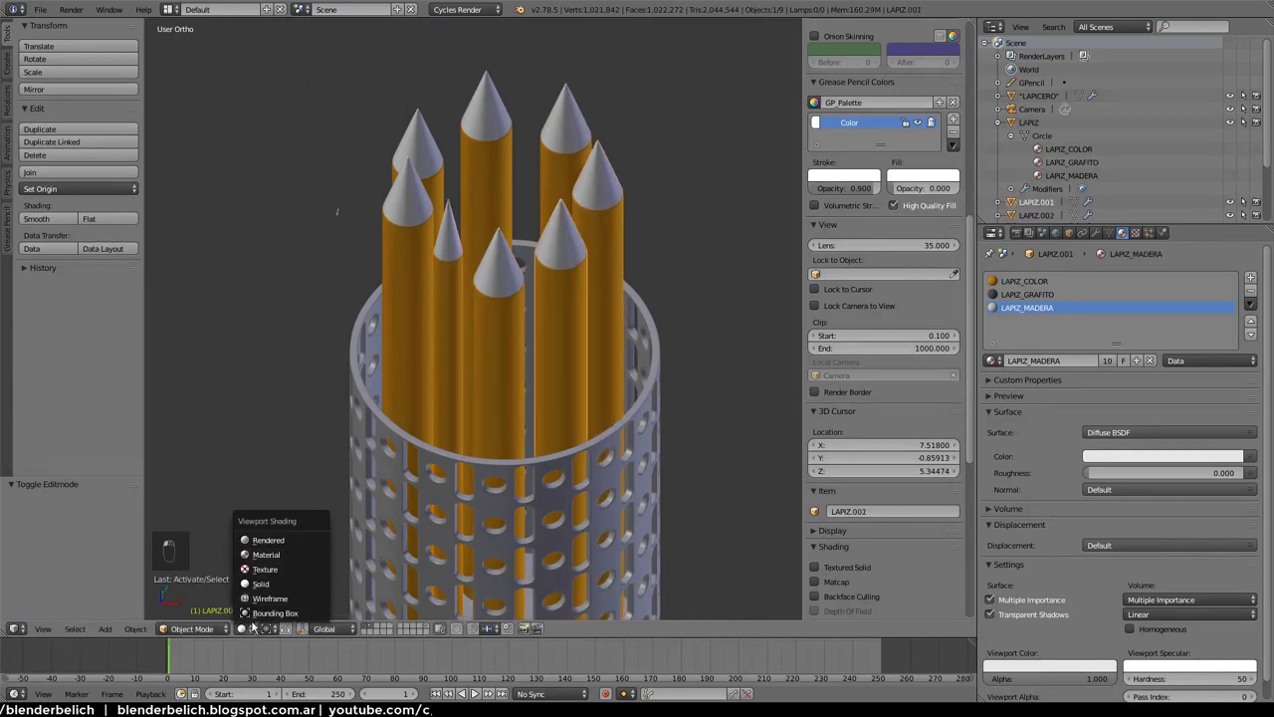
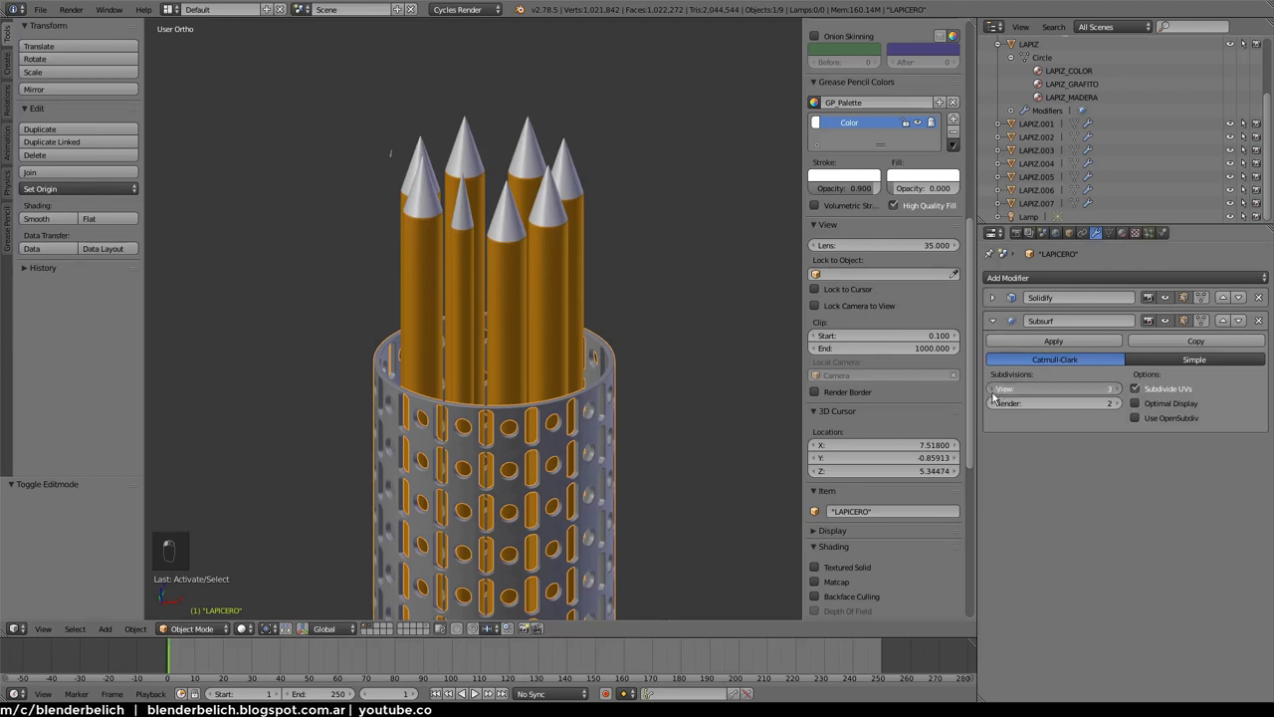
Select pencil LAPIZ.001 and scale its sharpened tip vertices so the pencils end at different heights
{"action": "left_click_drag", "start_coordinate": [571, 281], "coordinate": [543, 286]}
{"action": "left_click_drag", "start_coordinate": [571, 281], "coordinate": [582, 264]}
{"action": "left_click_drag", "start_coordinate": [583, 264], "coordinate": [673, 330]}
{"action": "left_click_drag", "start_coordinate": [559, 283], "coordinate": [673, 330]}
{"action": "key", "text": "Tab"}
{"action": "right_click", "coordinate": [708, 328]}
{"action": "key", "text": "s"}
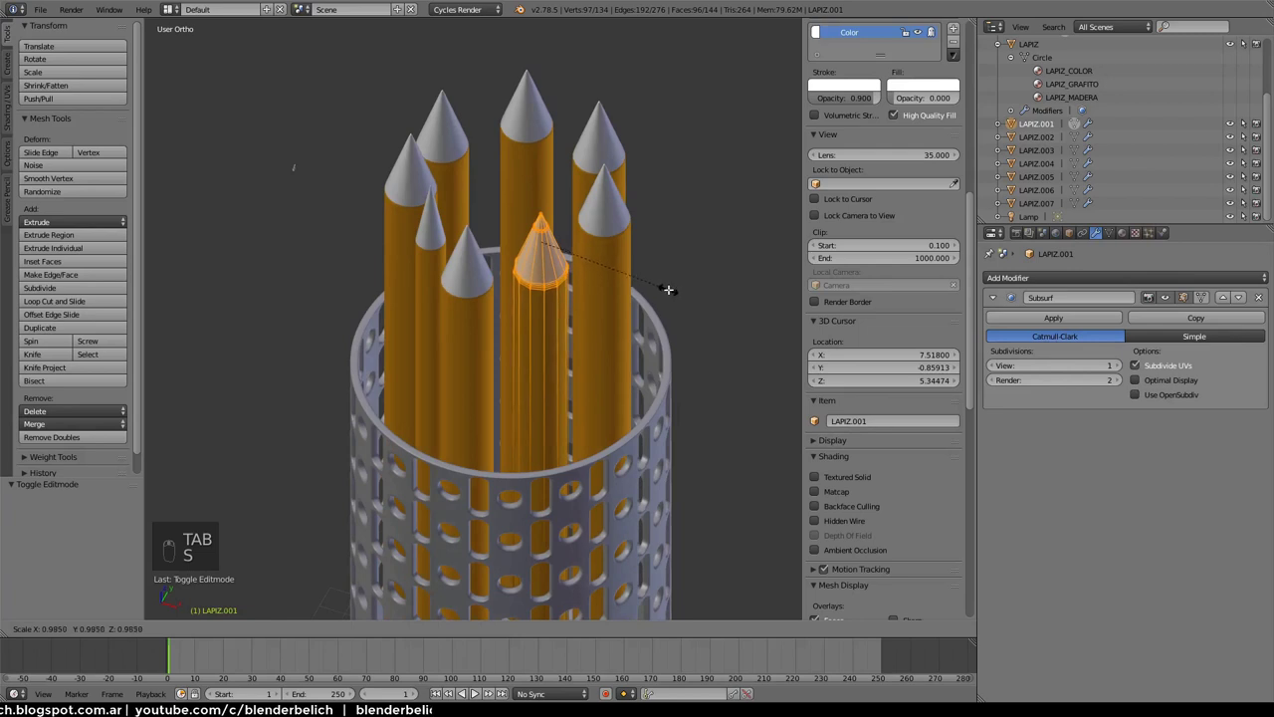
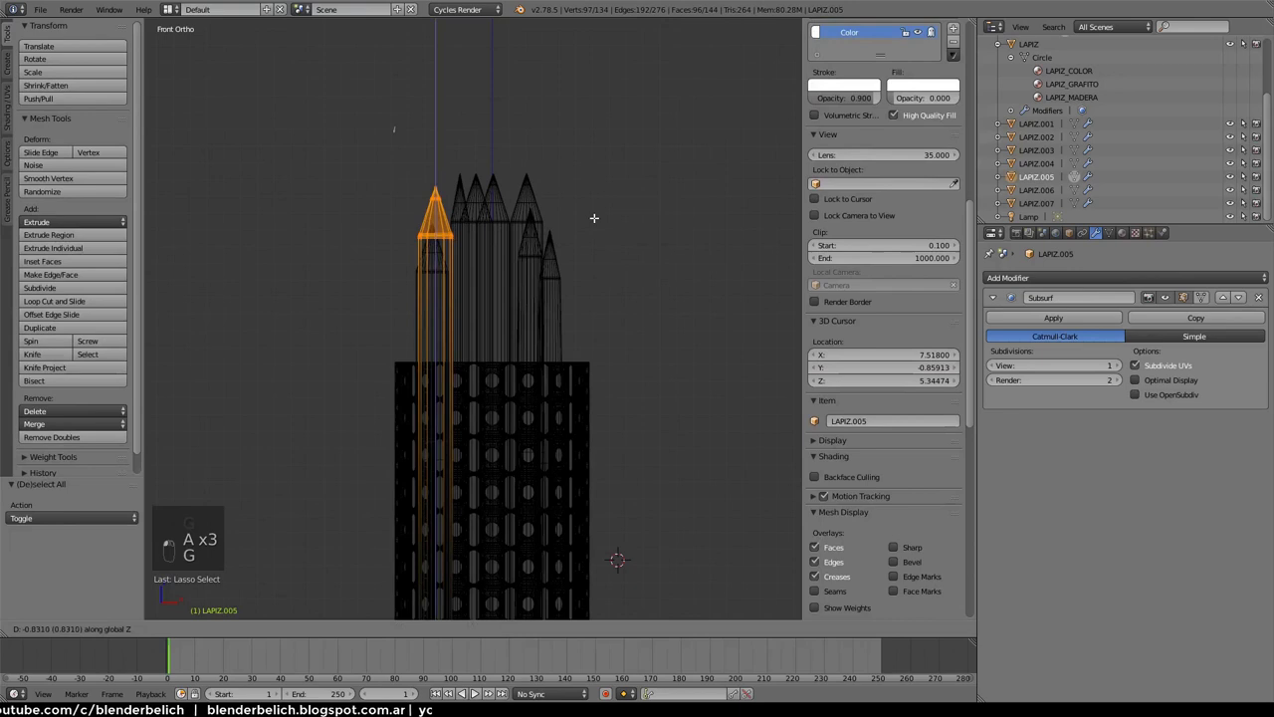
Leave Edit Mode and rotate LAPIZ.005 in front view so it leans outward to the left
{"action": "key", "text": "Tab"}
{"action": "key", "text": "z"}
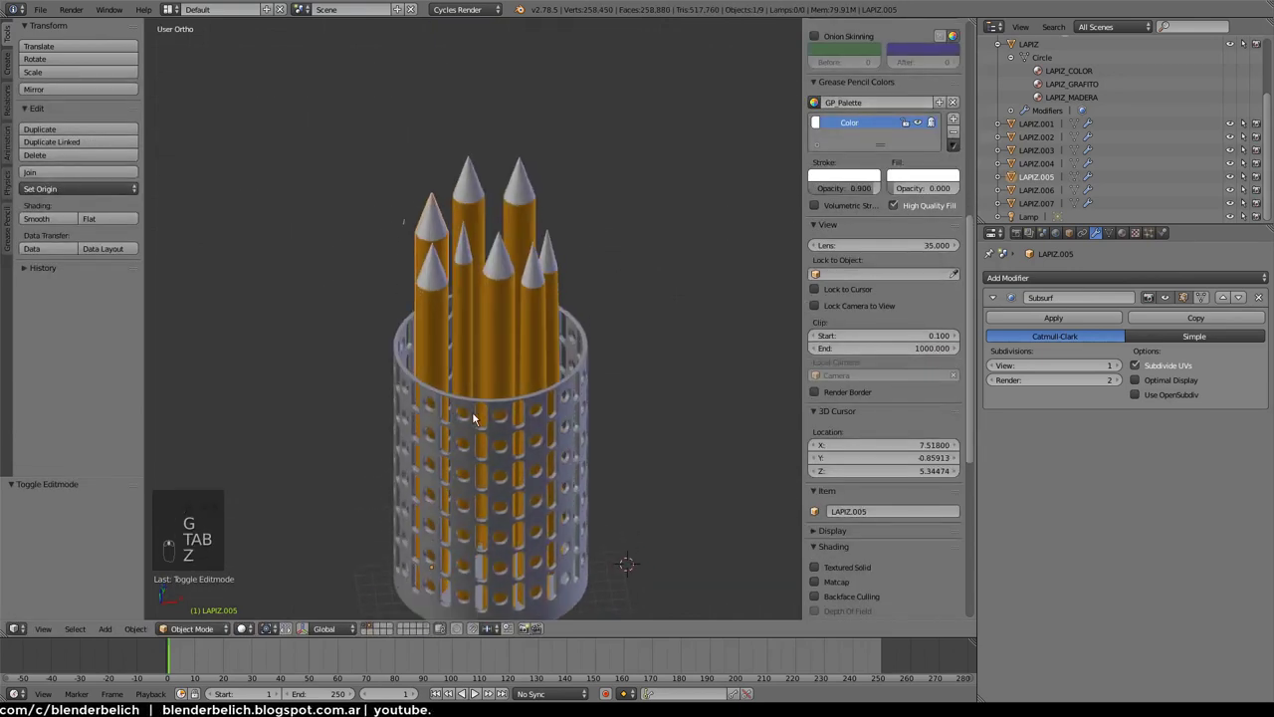
{"action": "key", "text": "g"}
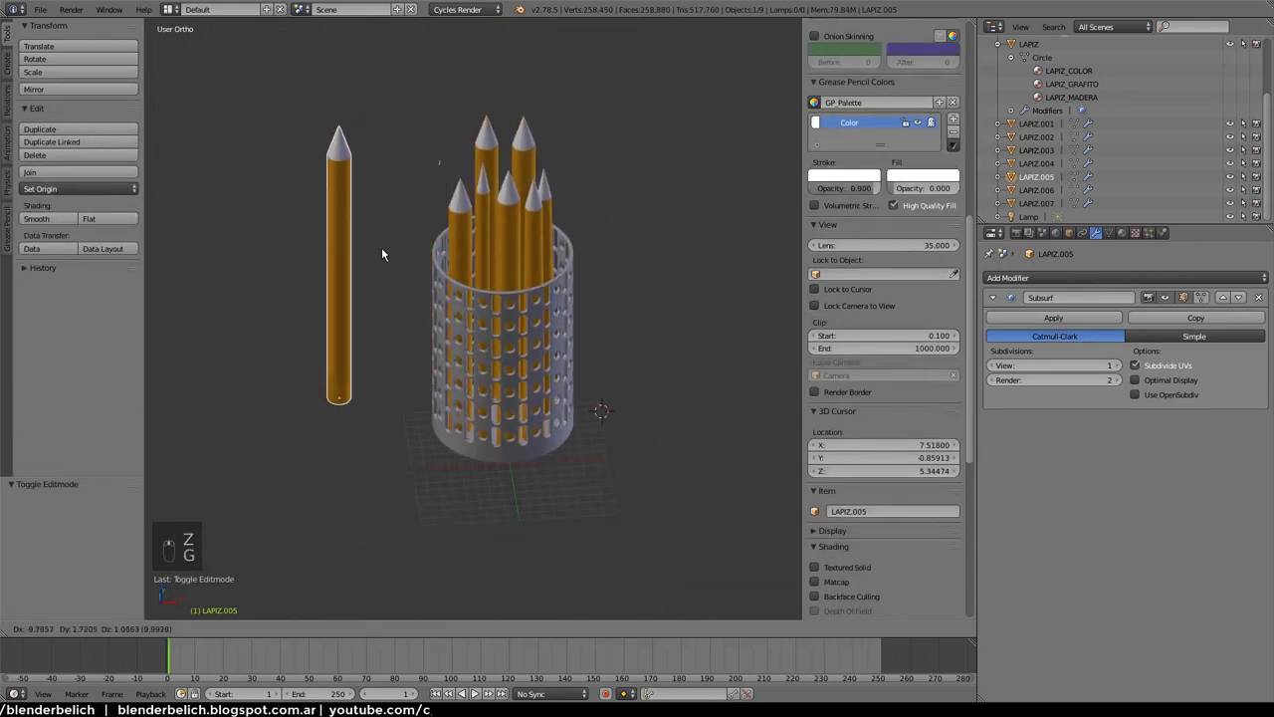
{"action": "key", "text": "g"}
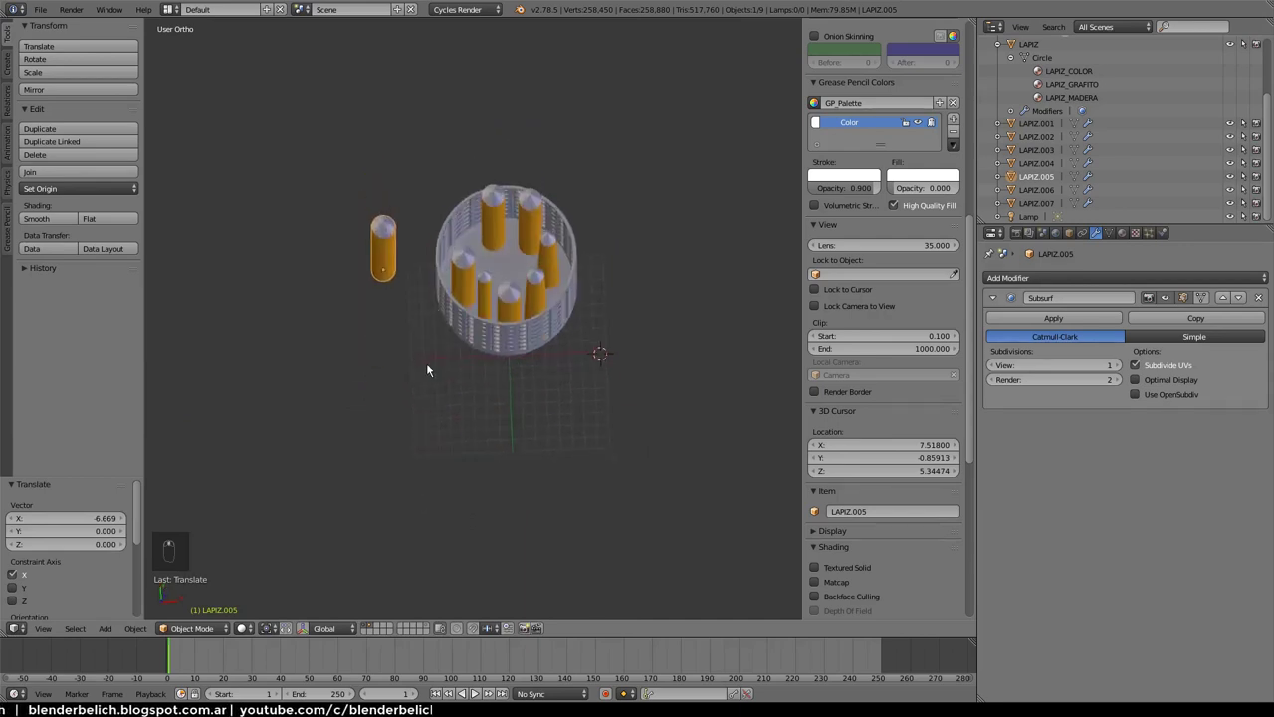
{"action": "key", "text": "g"}
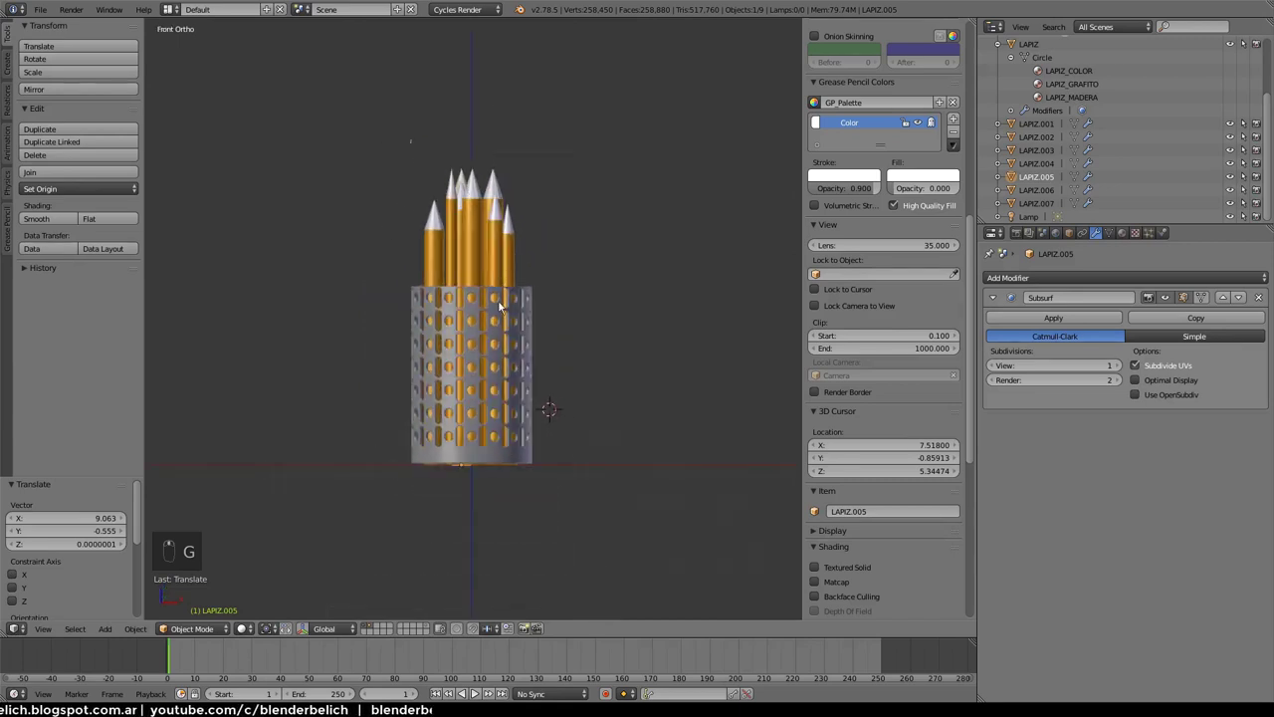
{"action": "key", "text": "r"}
{"action": "left_click_drag", "start_coordinate": [510, 267], "coordinate": [529, 262]}
Refine the pencil's tilt and slide it along X back inside the holder
{"action": "key", "text": "g"}
{"action": "key", "text": "g"}
{"action": "key", "text": "r"}
{"action": "key", "text": "g"}
{"action": "left_click_drag", "start_coordinate": [247, 465], "coordinate": [504, 247]}
{"action": "key", "text": "f"}
{"action": "key", "text": "g"}
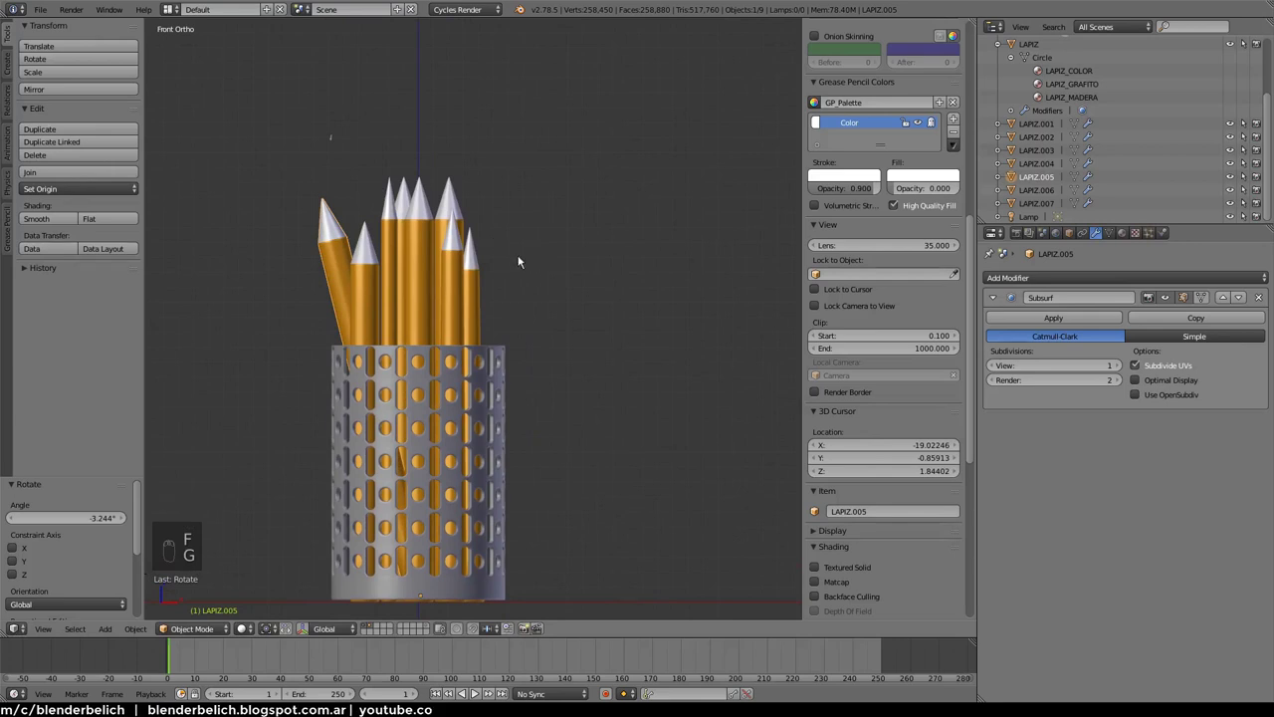
{"action": "key", "text": "r"}
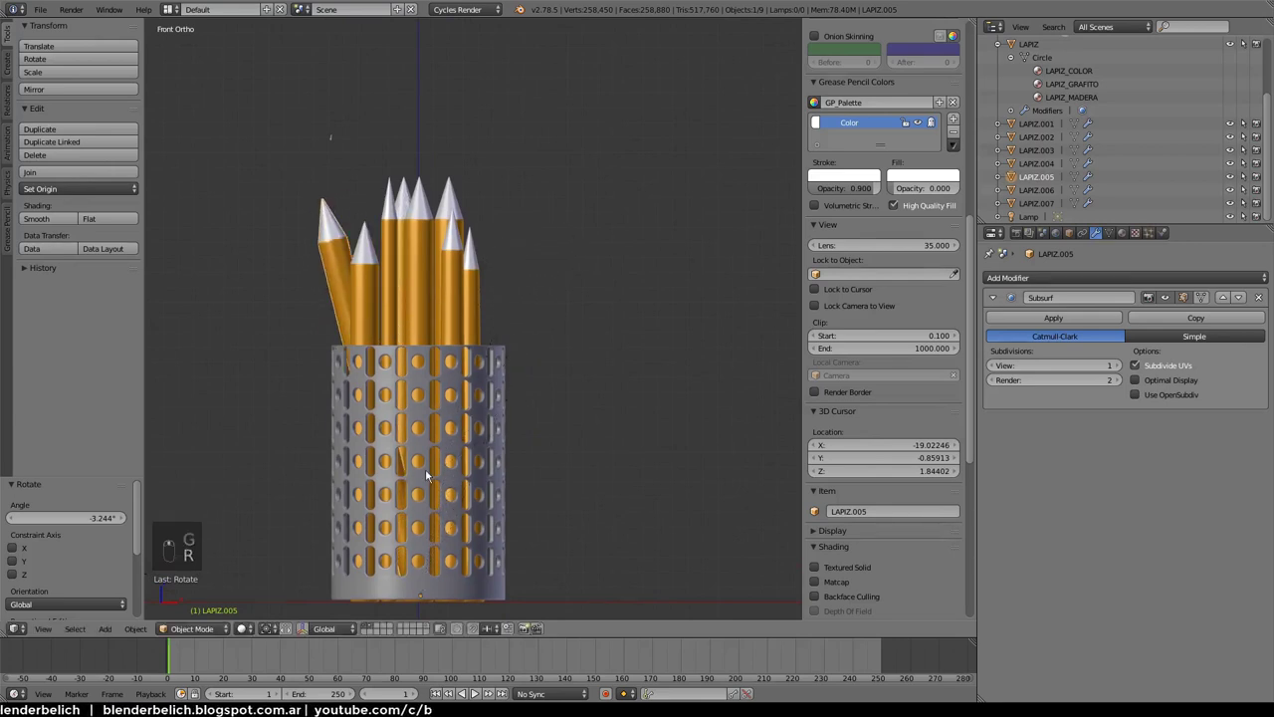
{"action": "left_click_drag", "start_coordinate": [305, 631], "coordinate": [321, 626]}
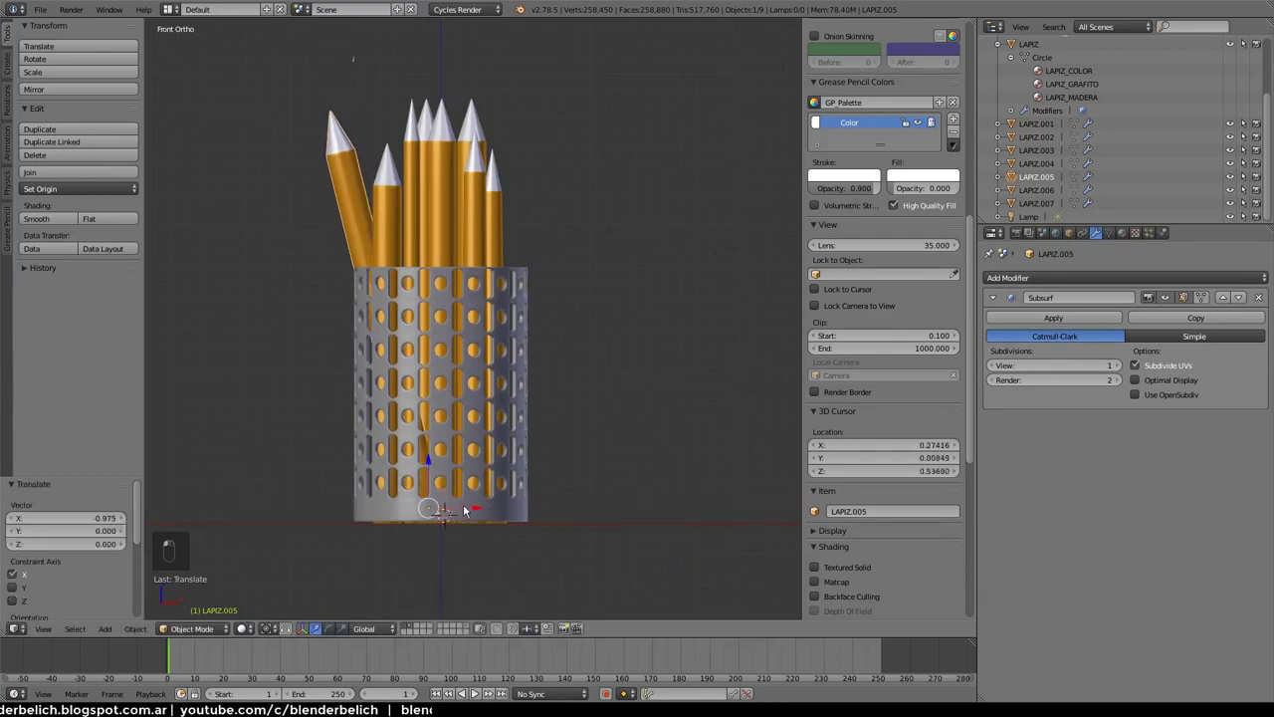
Undo back to the angled view, then select a pencil and tilt it with trackball rotation
{"action": "key", "text": "ctrl+z"}
{"action": "key", "text": "ctrl+z"}
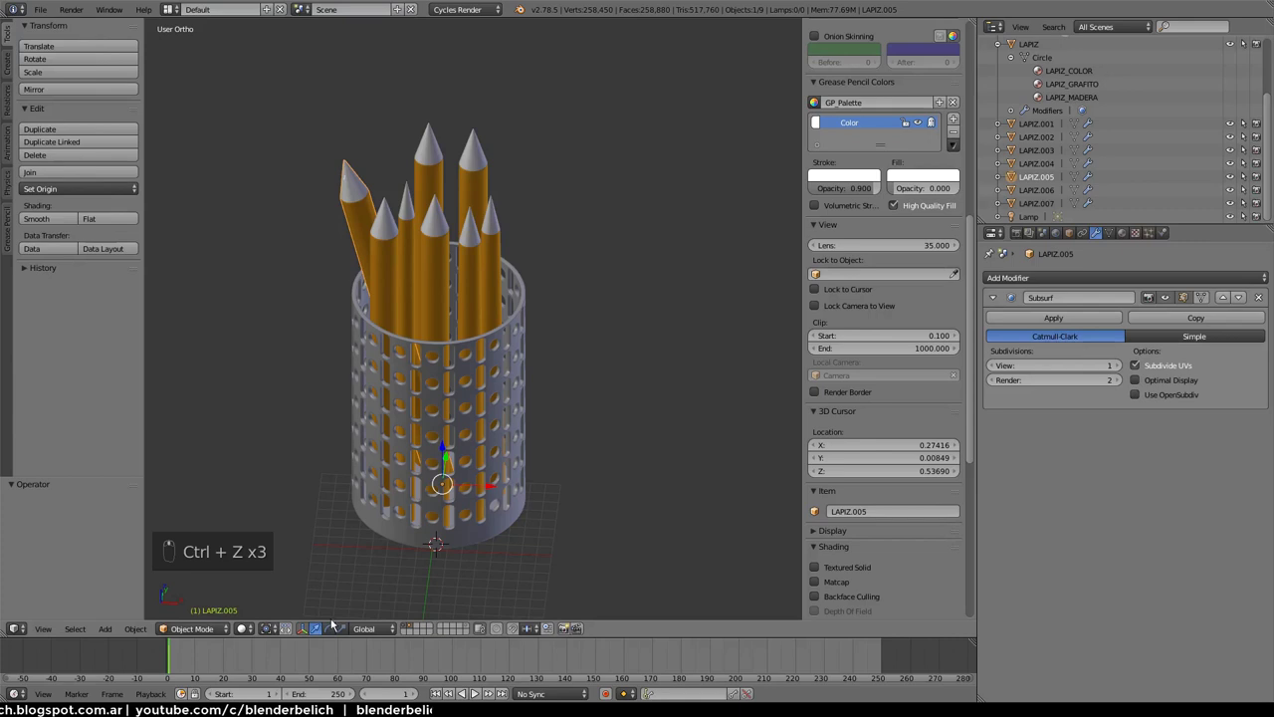
{"action": "left_click_drag", "start_coordinate": [450, 495], "coordinate": [411, 365]}
{"action": "left_click_drag", "start_coordinate": [409, 364], "coordinate": [481, 345]}
{"action": "key", "text": "r"}
{"action": "middle_click", "coordinate": [503, 321]}
{"action": "key", "text": "r"}
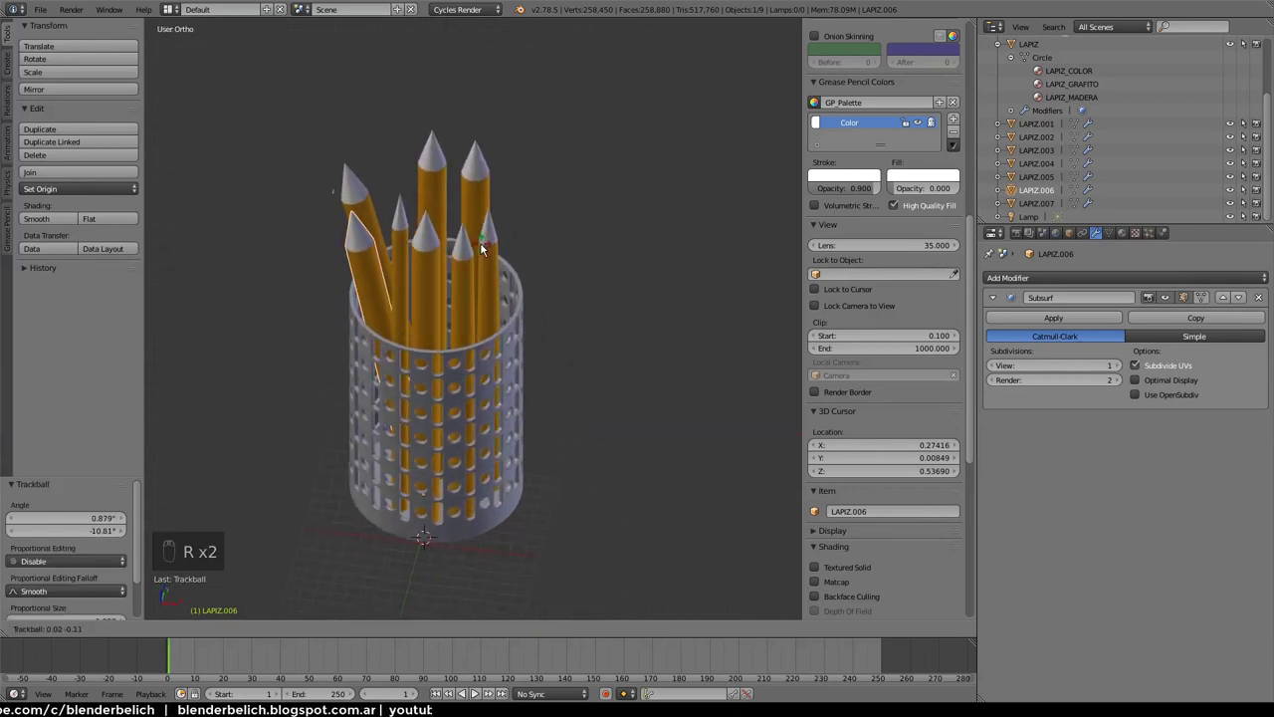
{"action": "key", "text": "r"}
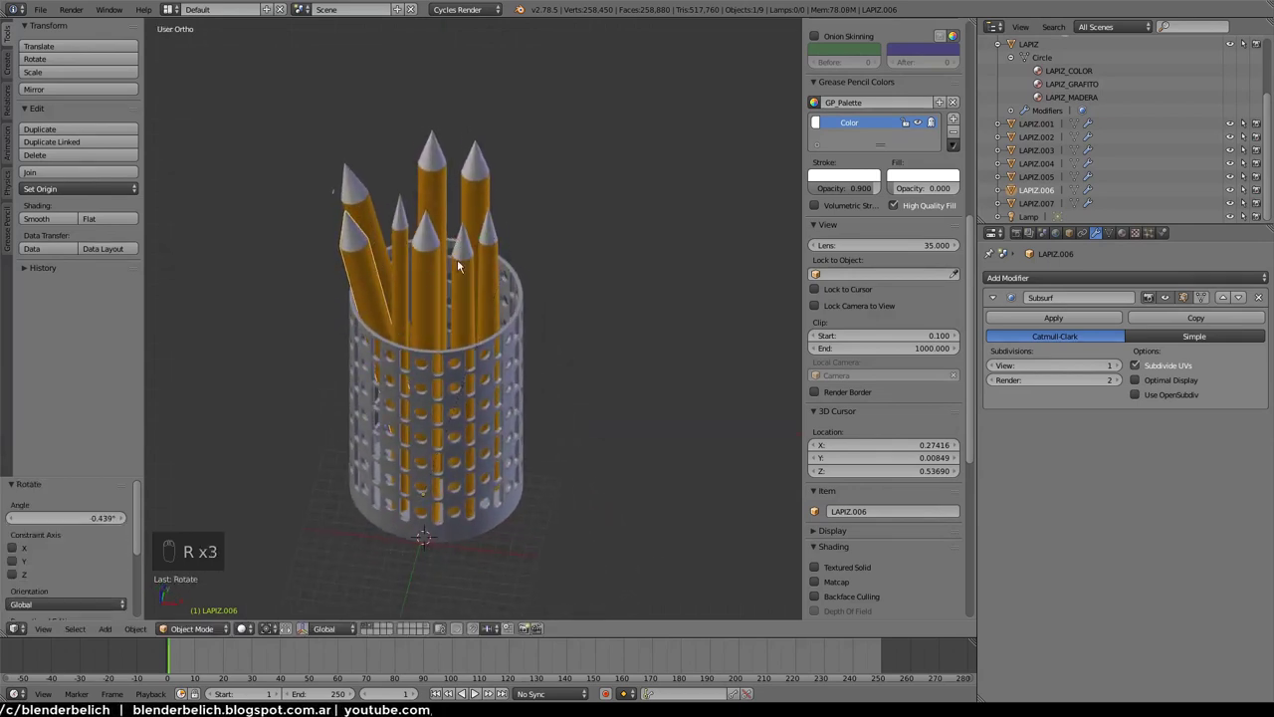
{"action": "right_click", "coordinate": [496, 269]}
{"action": "left_click_drag", "start_coordinate": [497, 270], "coordinate": [551, 230]}
{"action": "left_click_drag", "start_coordinate": [551, 230], "coordinate": [552, 243]}
From the front view, lean a pencil toward the right and nudge its position
{"action": "key", "text": "r"}
{"action": "key", "text": "g"}
{"action": "key", "text": "r"}
{"action": "left_click_drag", "start_coordinate": [451, 281], "coordinate": [499, 267]}
{"action": "key", "text": "r"}
{"action": "key", "text": "g"}
{"action": "key", "text": "r"}
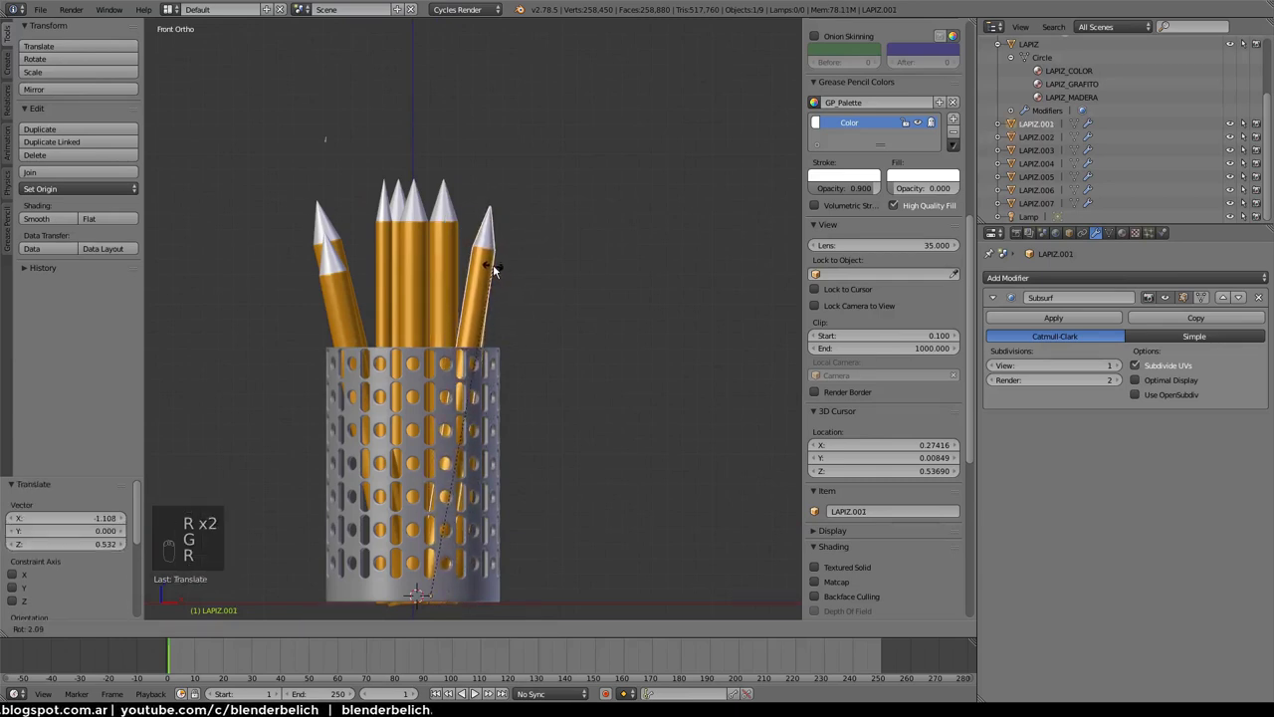
{"action": "key", "text": "r"}
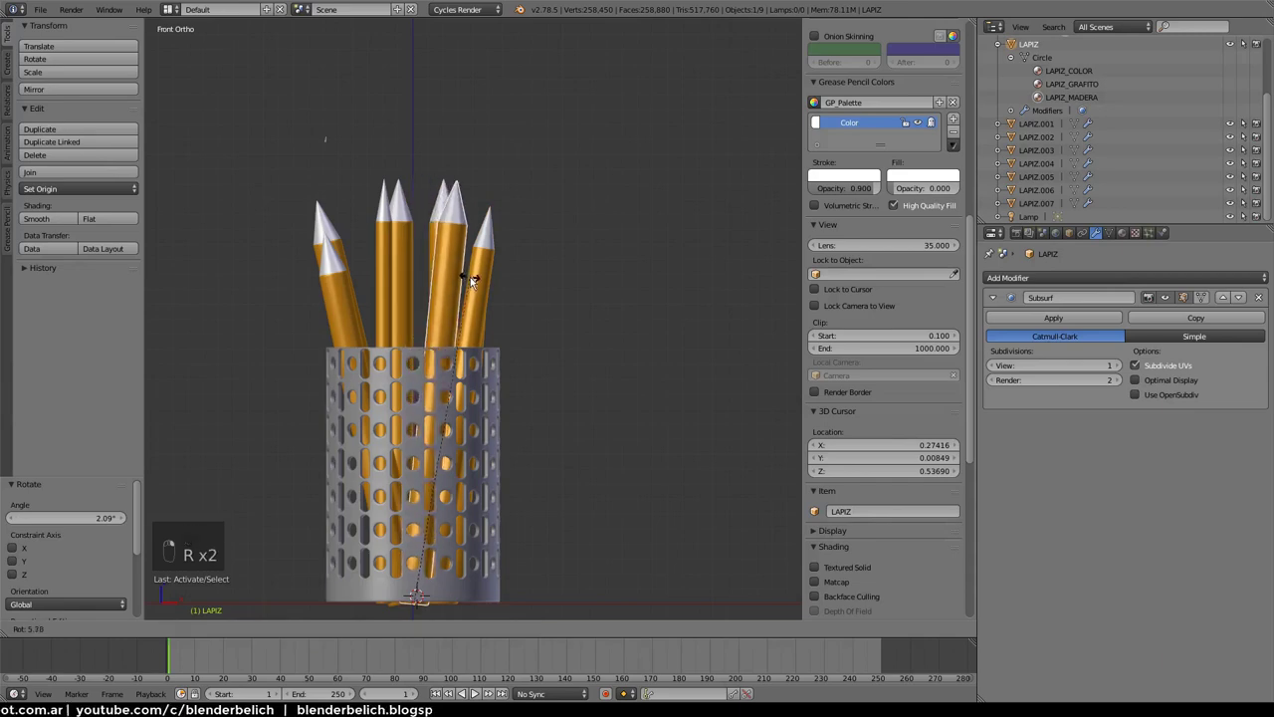
{"action": "middle_click", "coordinate": [464, 350]}
Viewed from above, tilt another pencil outward and shift its neighbour, confirming the new position
{"action": "right_click", "coordinate": [443, 320]}
{"action": "right_click", "coordinate": [438, 317]}
{"action": "key", "text": "r"}
{"action": "key", "text": "g"}
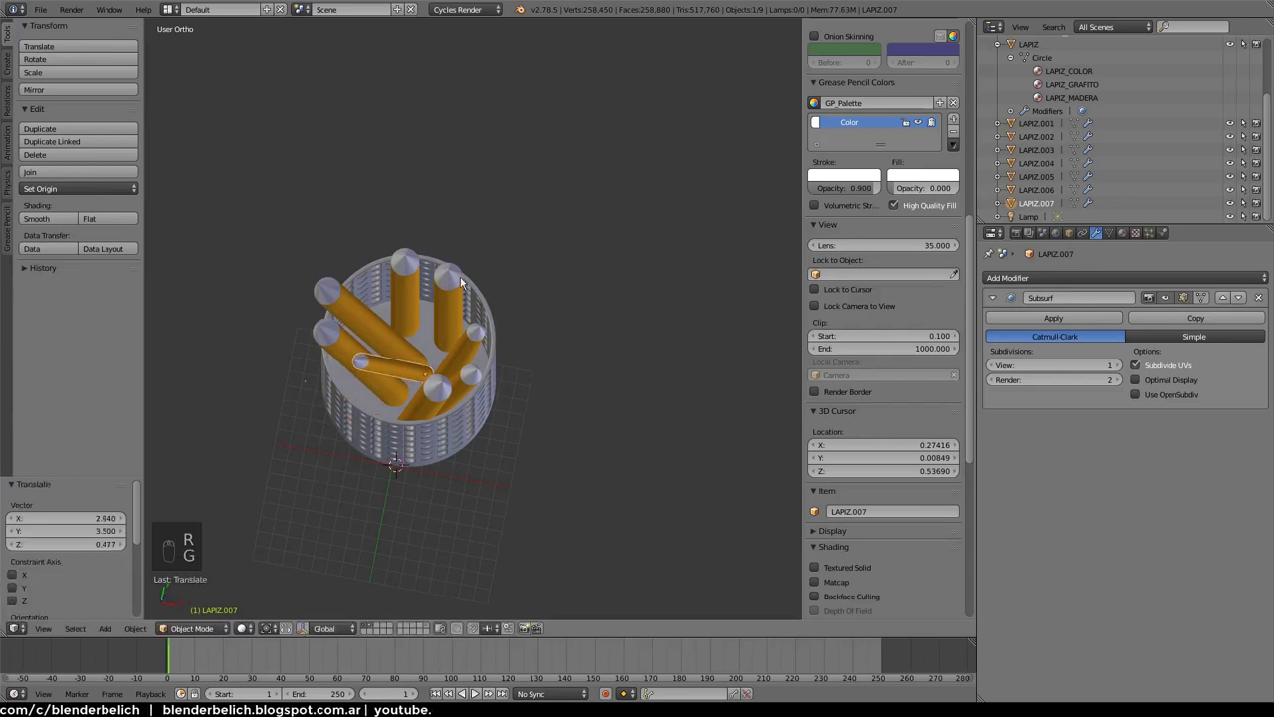
{"action": "key", "text": "r"}
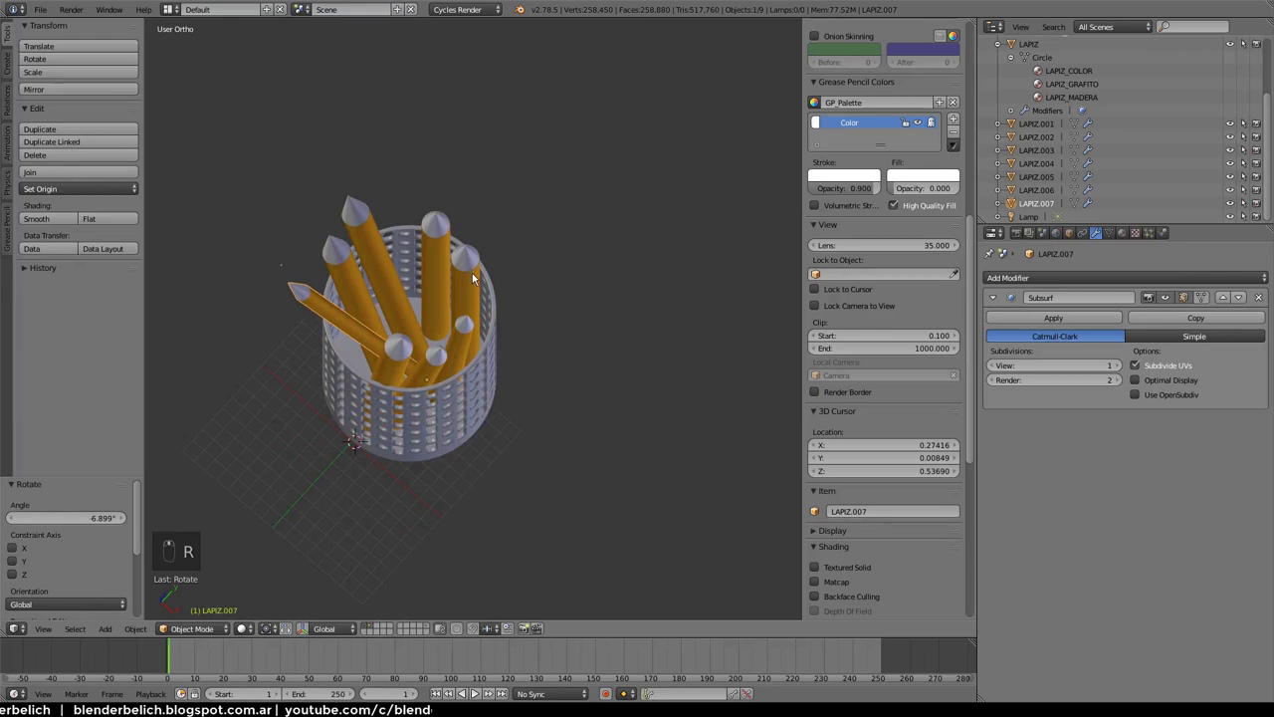
{"action": "left_click_drag", "start_coordinate": [486, 279], "coordinate": [301, 261]}
{"action": "key", "text": "r"}
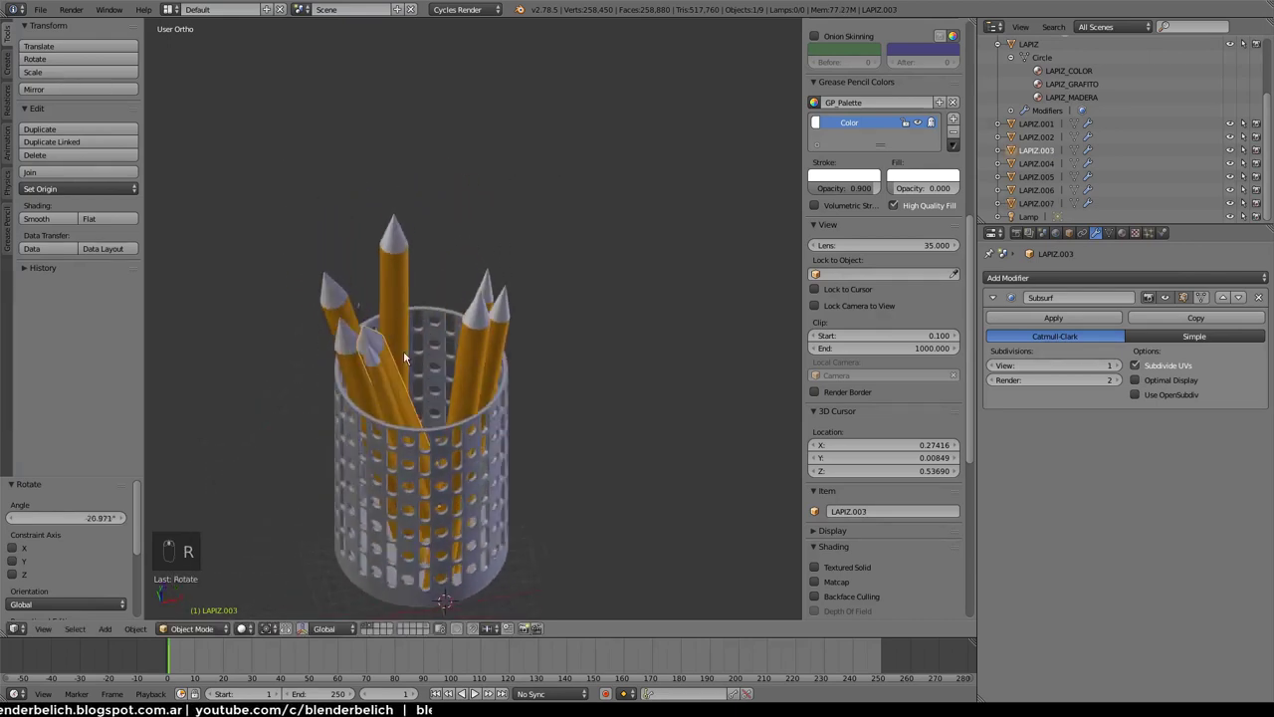
{"action": "key", "text": "r"}
{"action": "left_click_drag", "start_coordinate": [469, 416], "coordinate": [433, 368]}
{"action": "key", "text": "r"}
{"action": "right_click", "coordinate": [433, 368]}
{"action": "key", "text": "g"}
{"action": "left_click", "coordinate": [494, 393]}
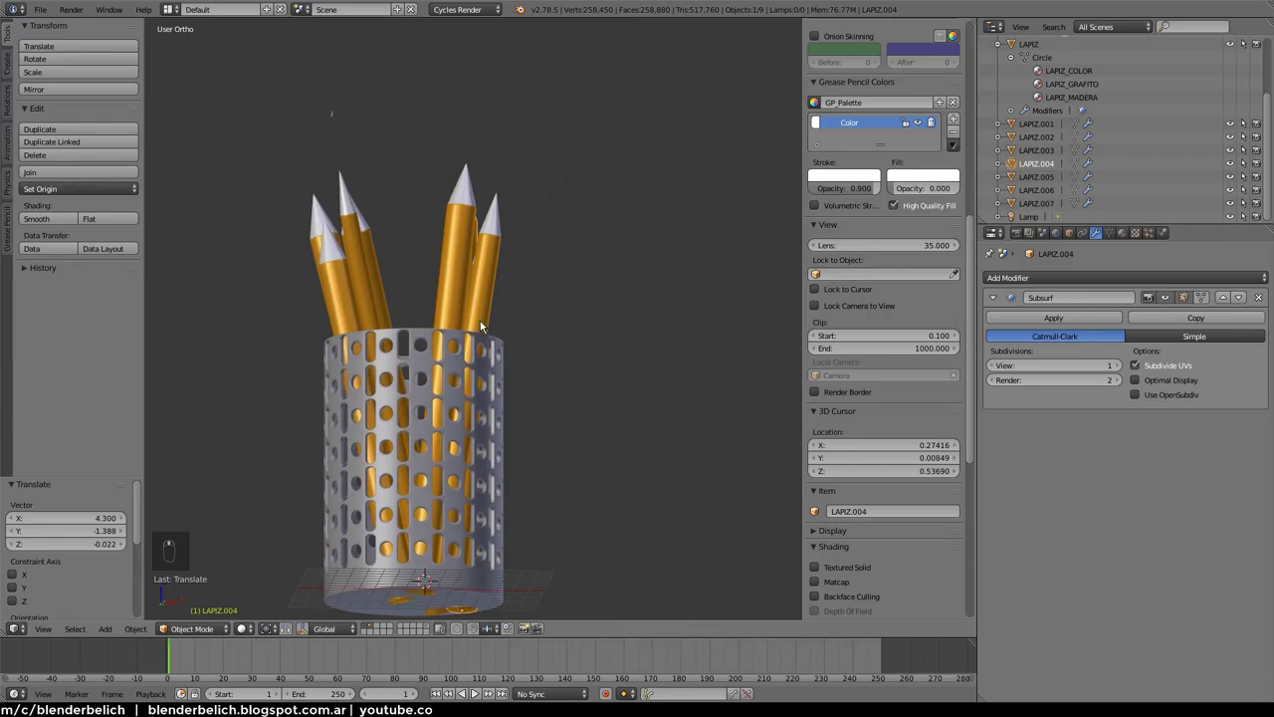
Adjust the pencil's placement and inspect the arrangement from several angles, including from below
{"action": "key", "text": "g"}
{"action": "key", "text": "r"}
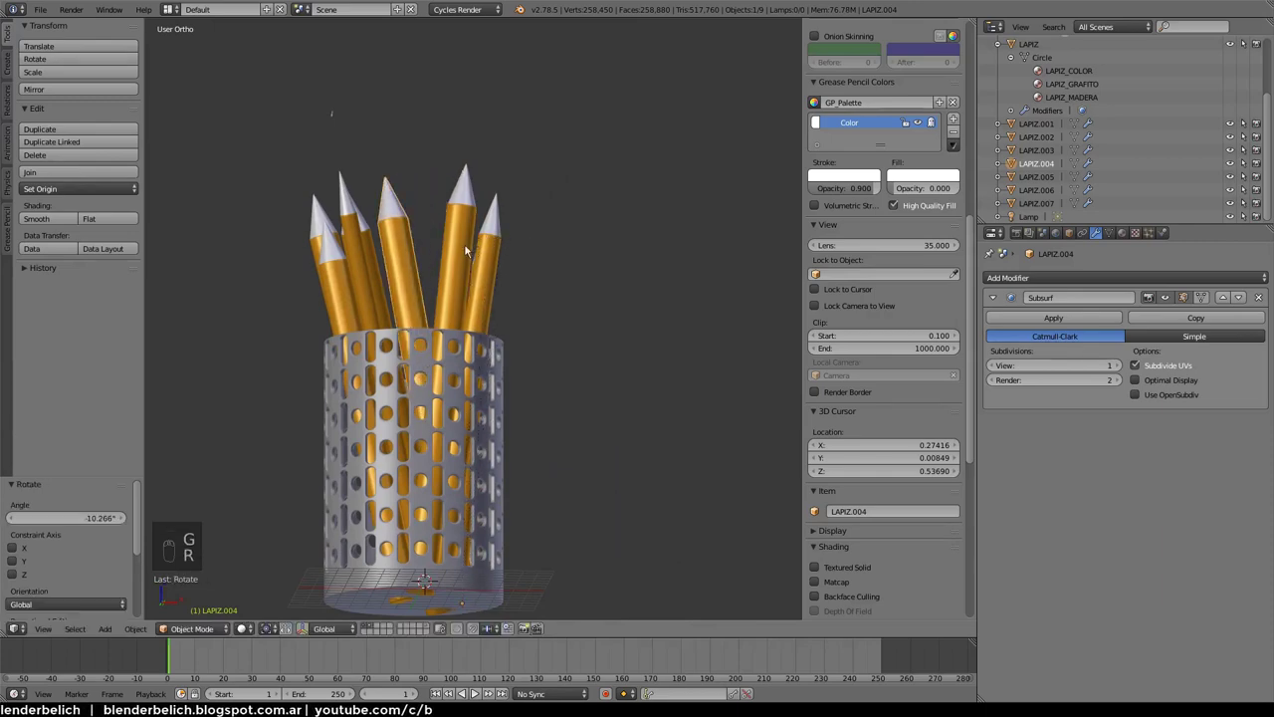
{"action": "key", "text": "r"}
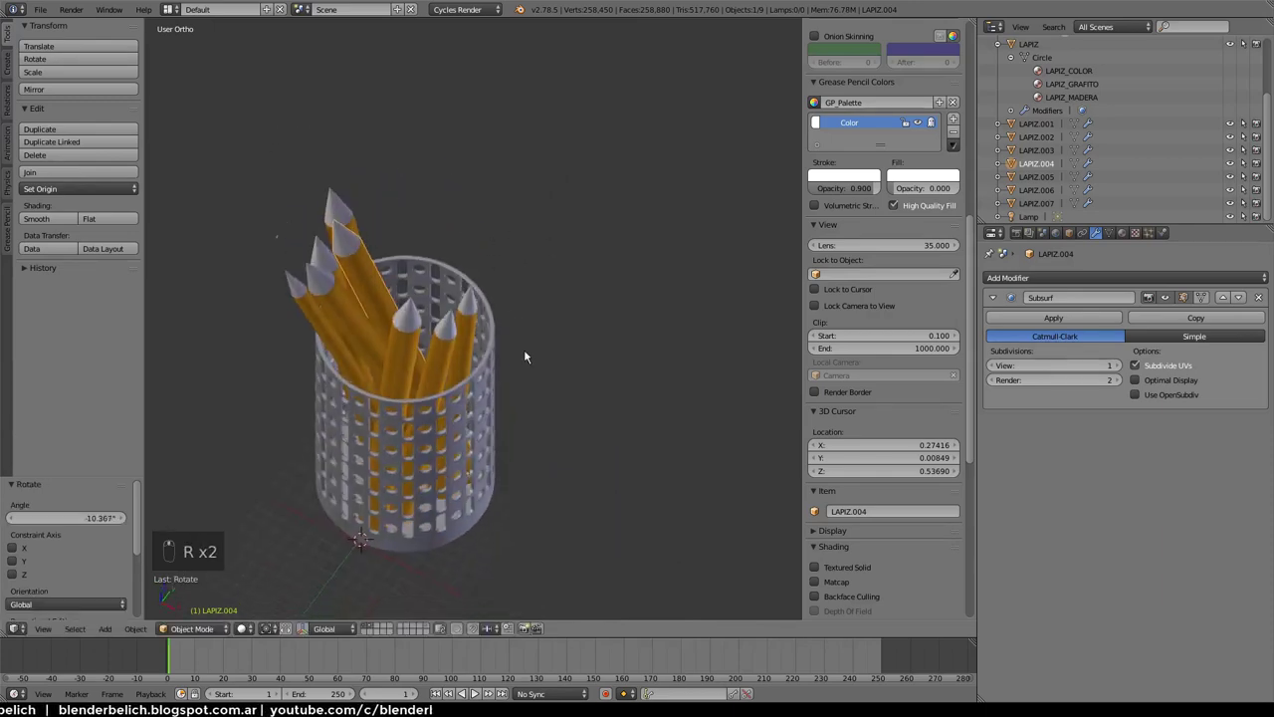
{"action": "key", "text": "g"}
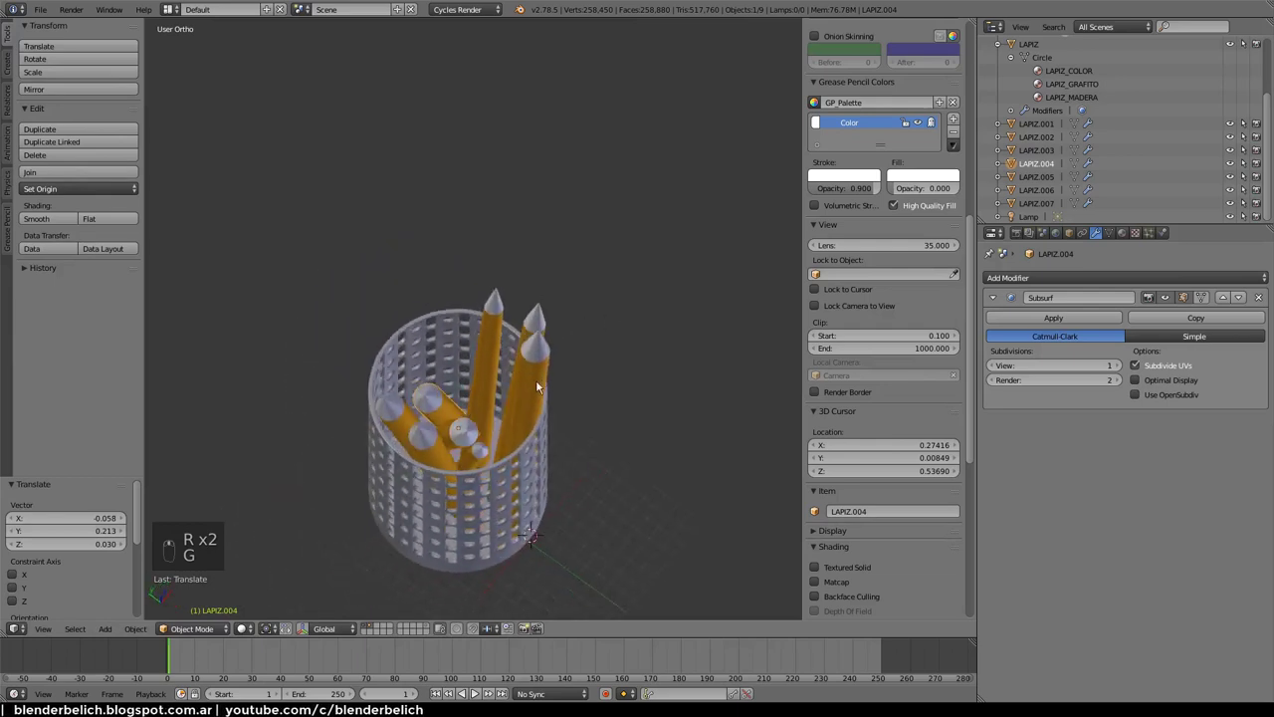
{"action": "key", "text": "g"}
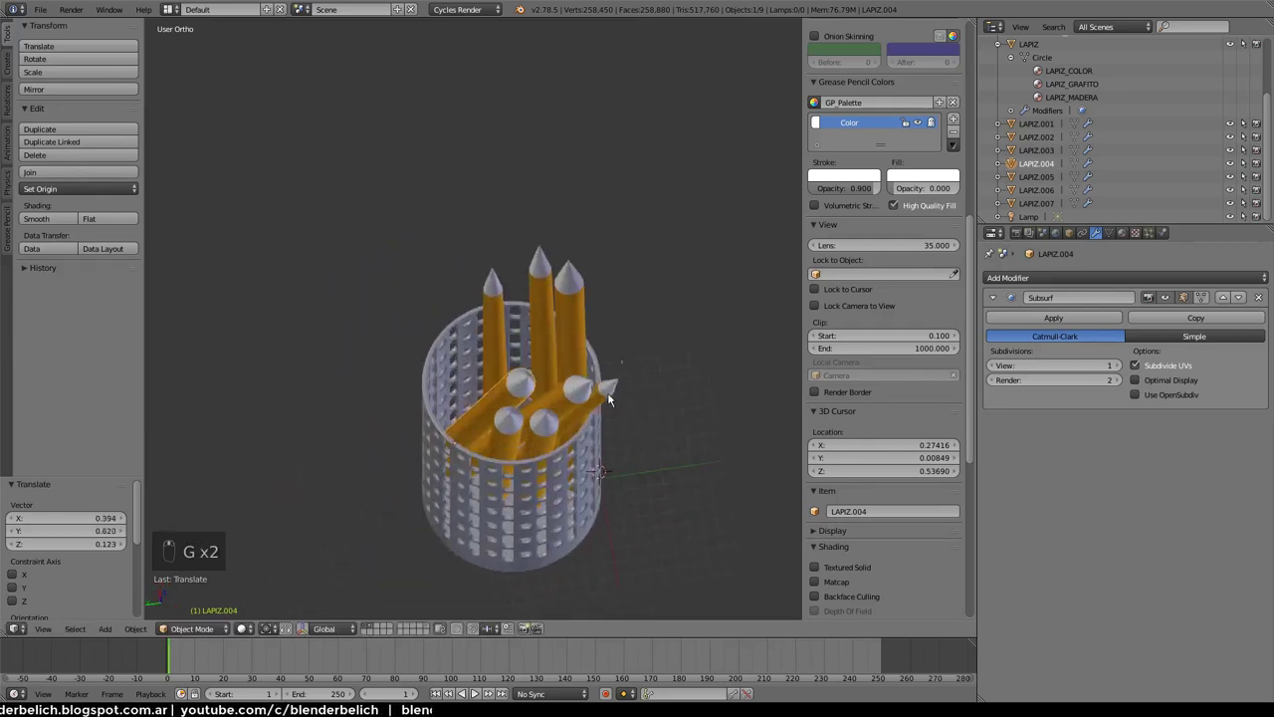
{"action": "key", "text": "g"}
{"action": "key", "text": "r"}
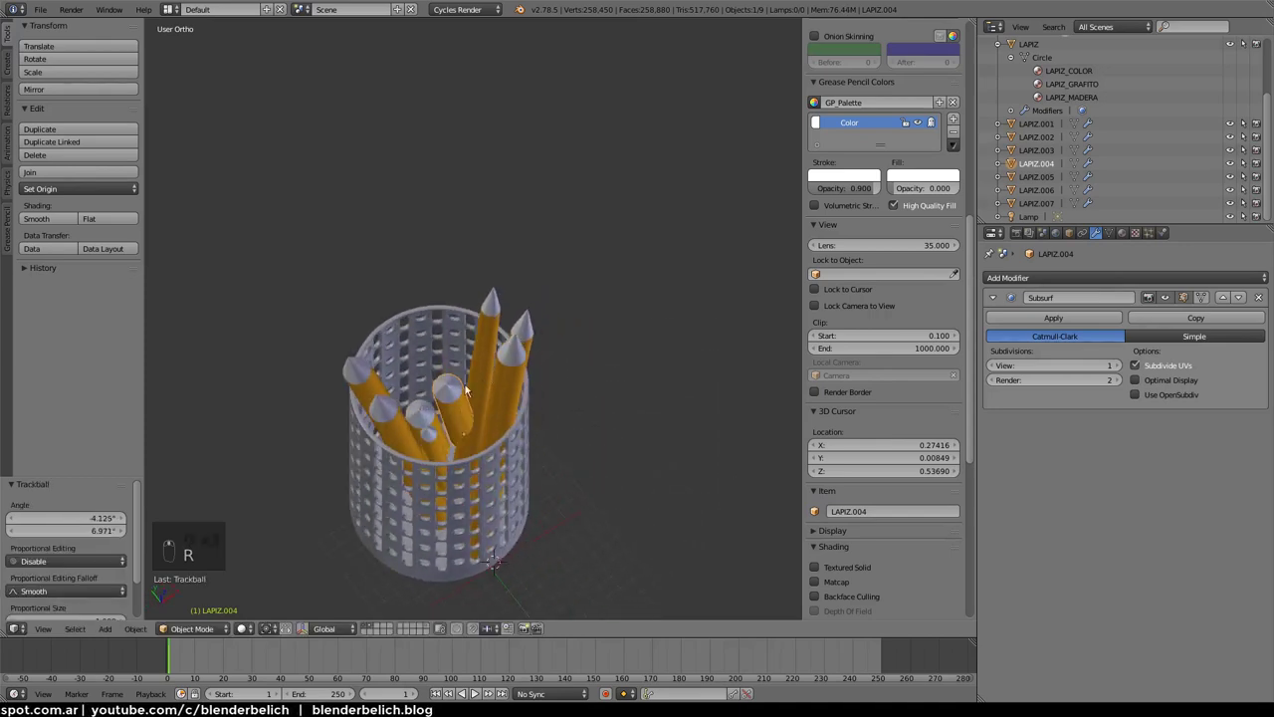
{"action": "key", "text": "g"}
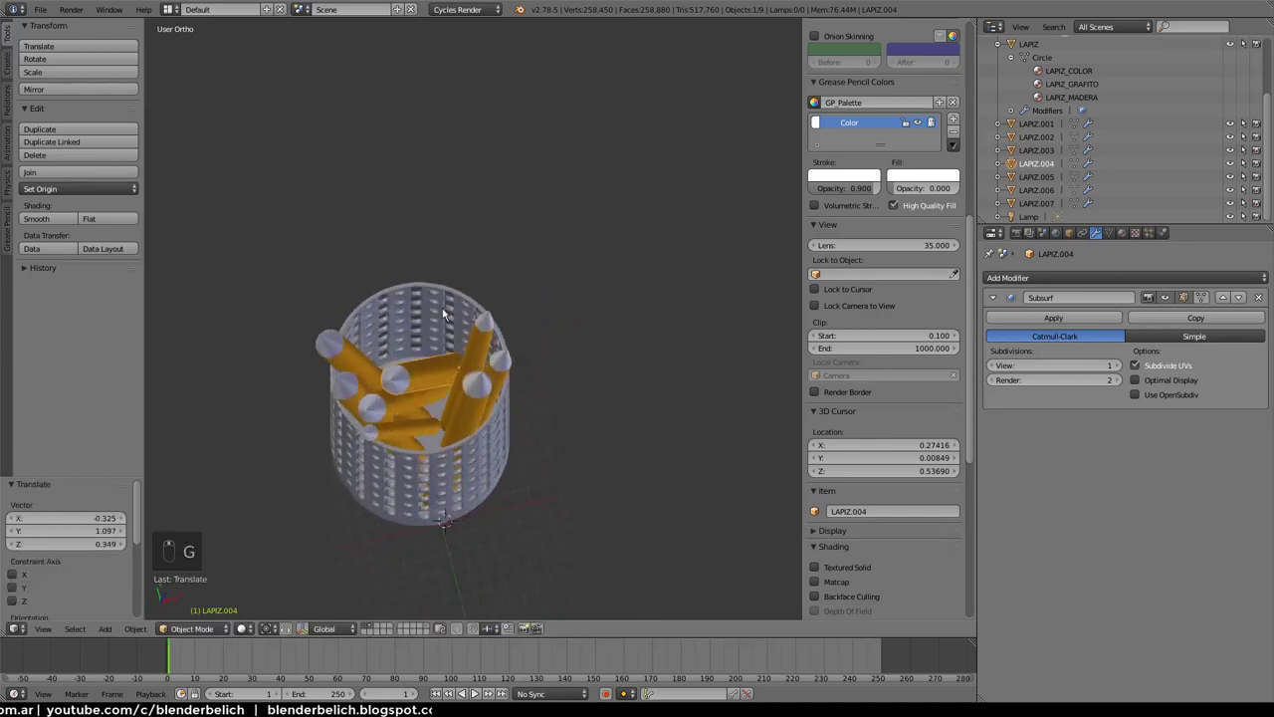
{"action": "key", "text": "g"}
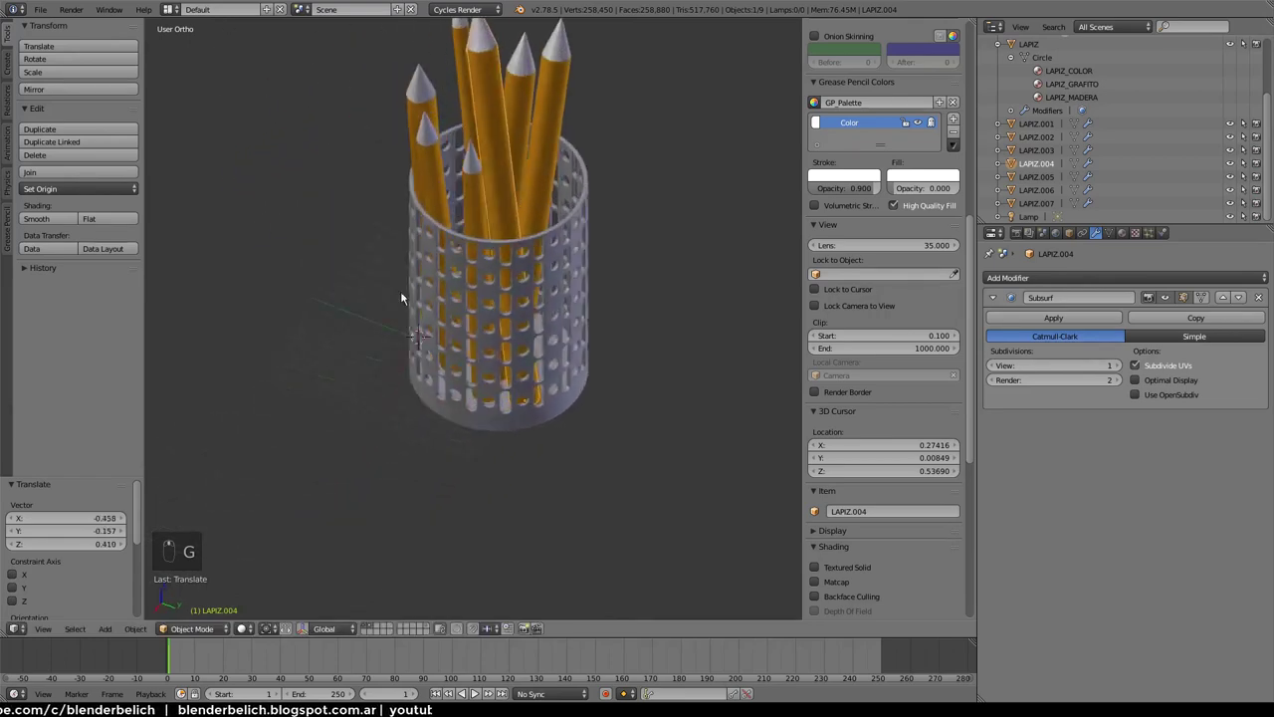
{"action": "key", "text": "r"}
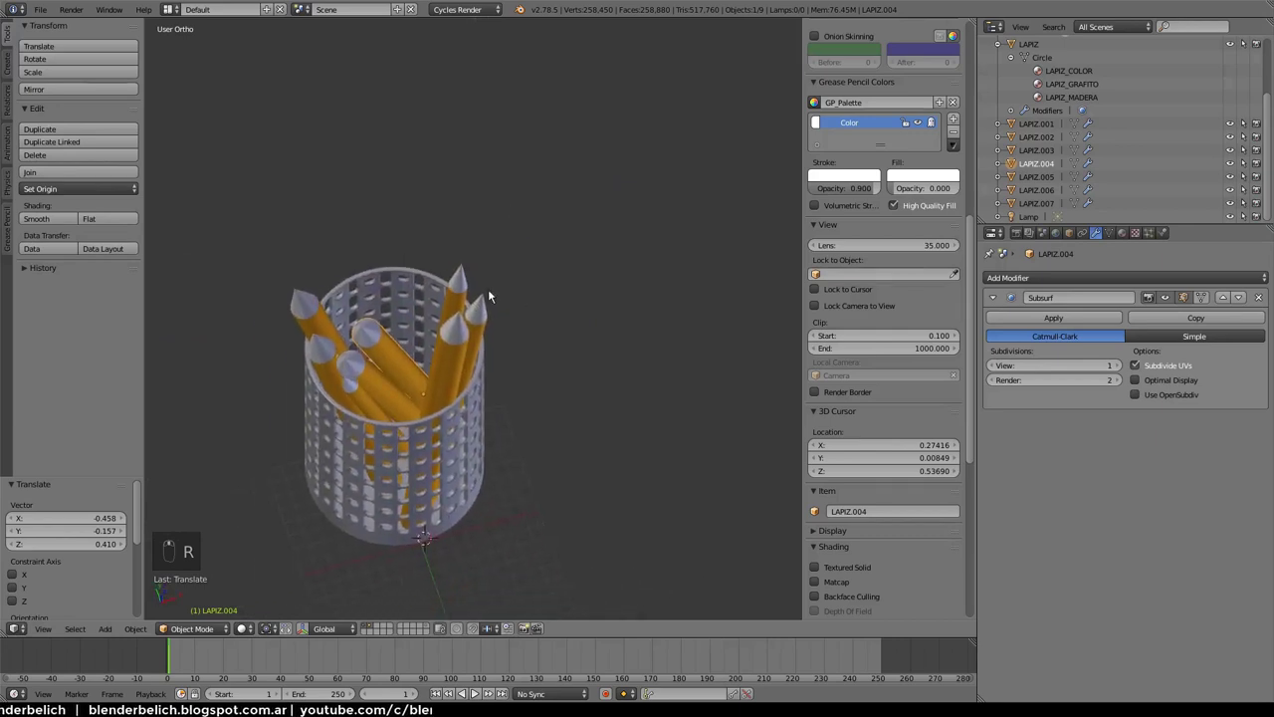
{"action": "key", "text": "r"}
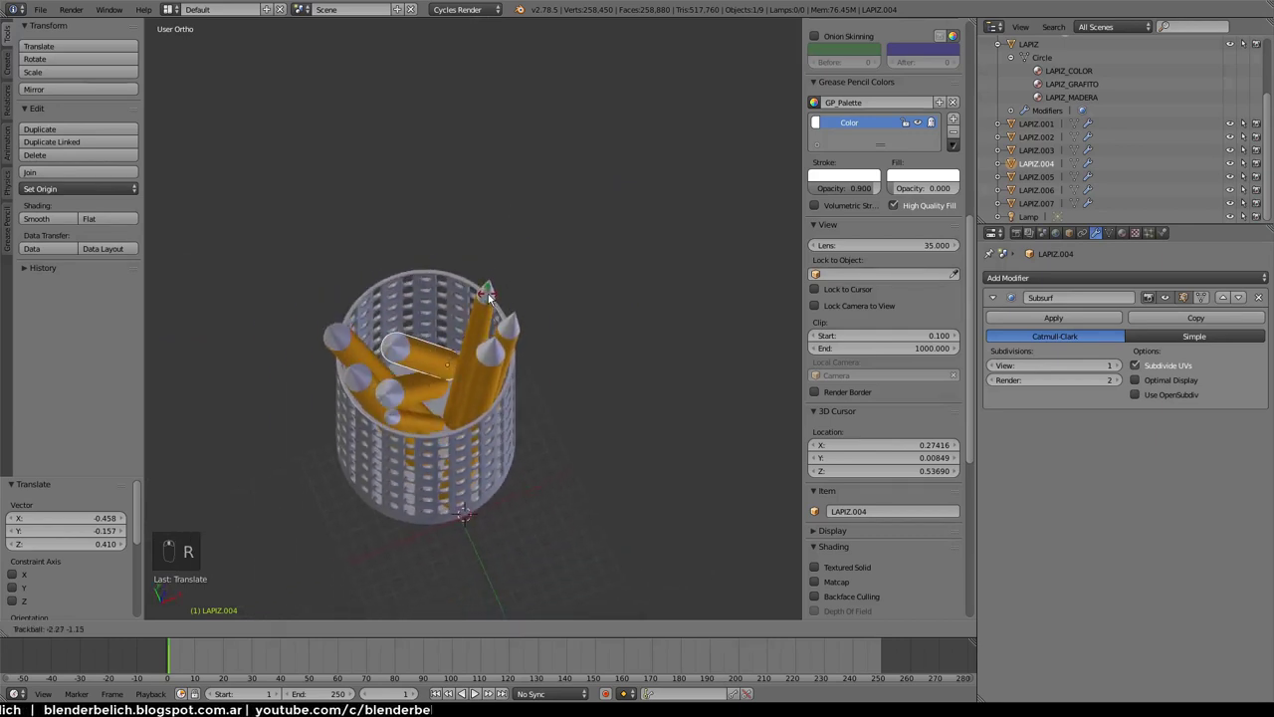
{"action": "left_click_drag", "start_coordinate": [229, 473], "coordinate": [489, 385]}
Freely rotate the selected pencil to a new tilt, confirm it, and check the result around the holder
{"action": "key", "text": "r"}
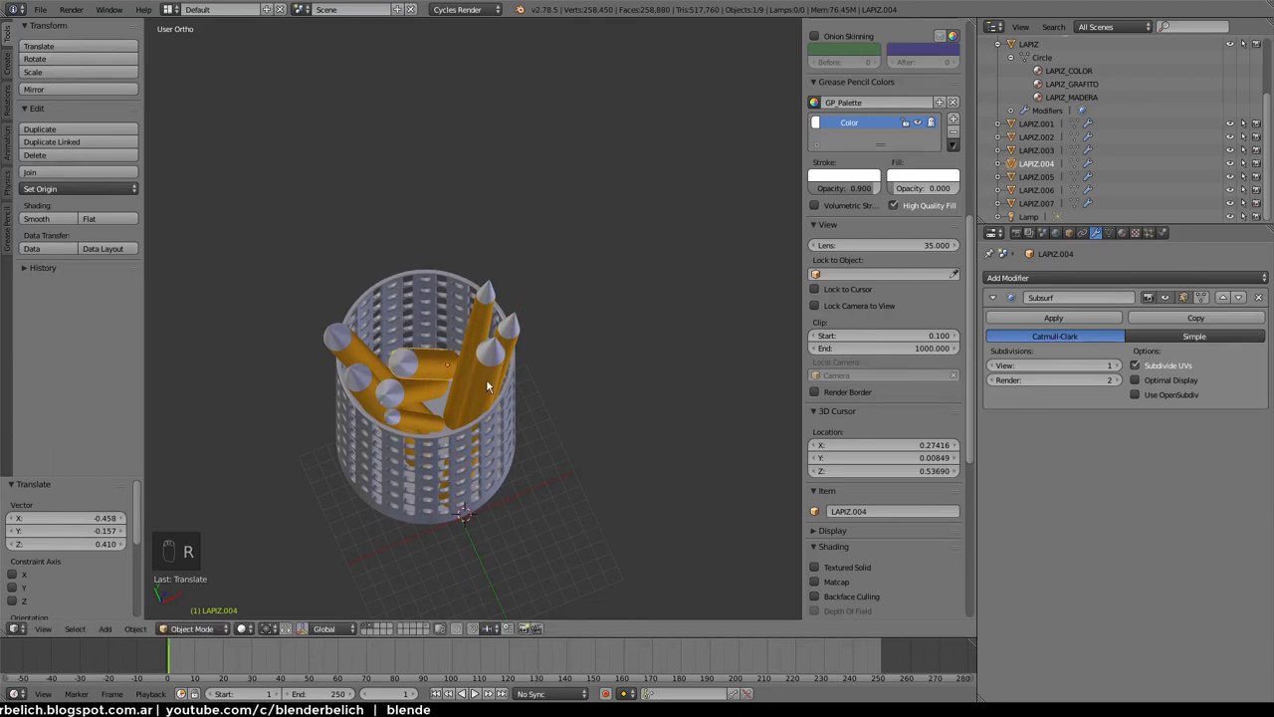
{"action": "left_click_drag", "start_coordinate": [505, 314], "coordinate": [555, 310]}
{"action": "key", "text": "r"}
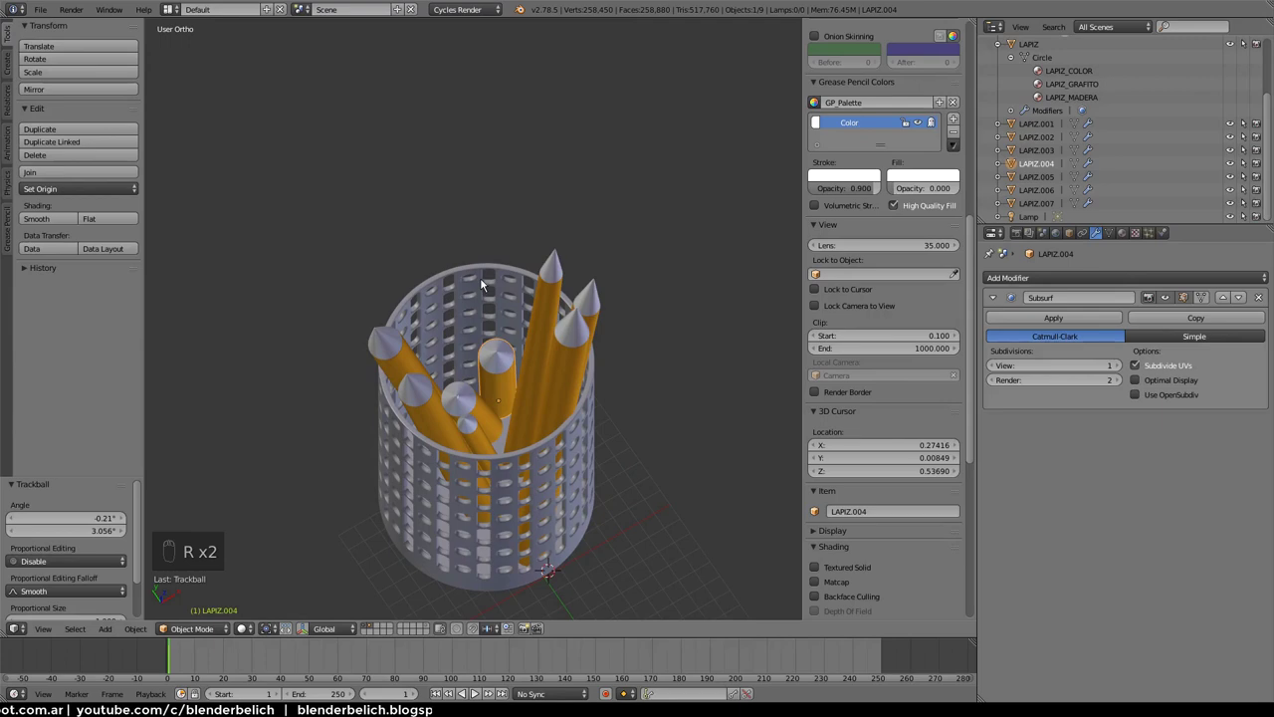
{"action": "key", "text": "r"}
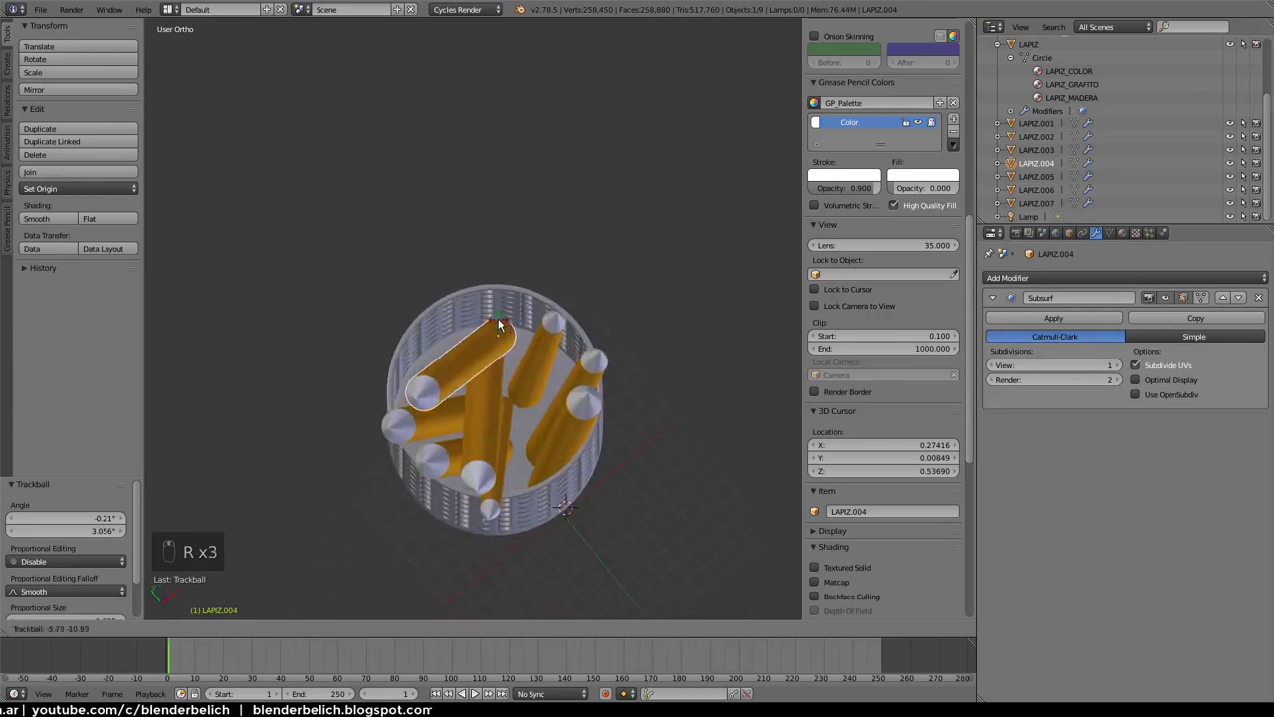
{"action": "key", "text": "r"}
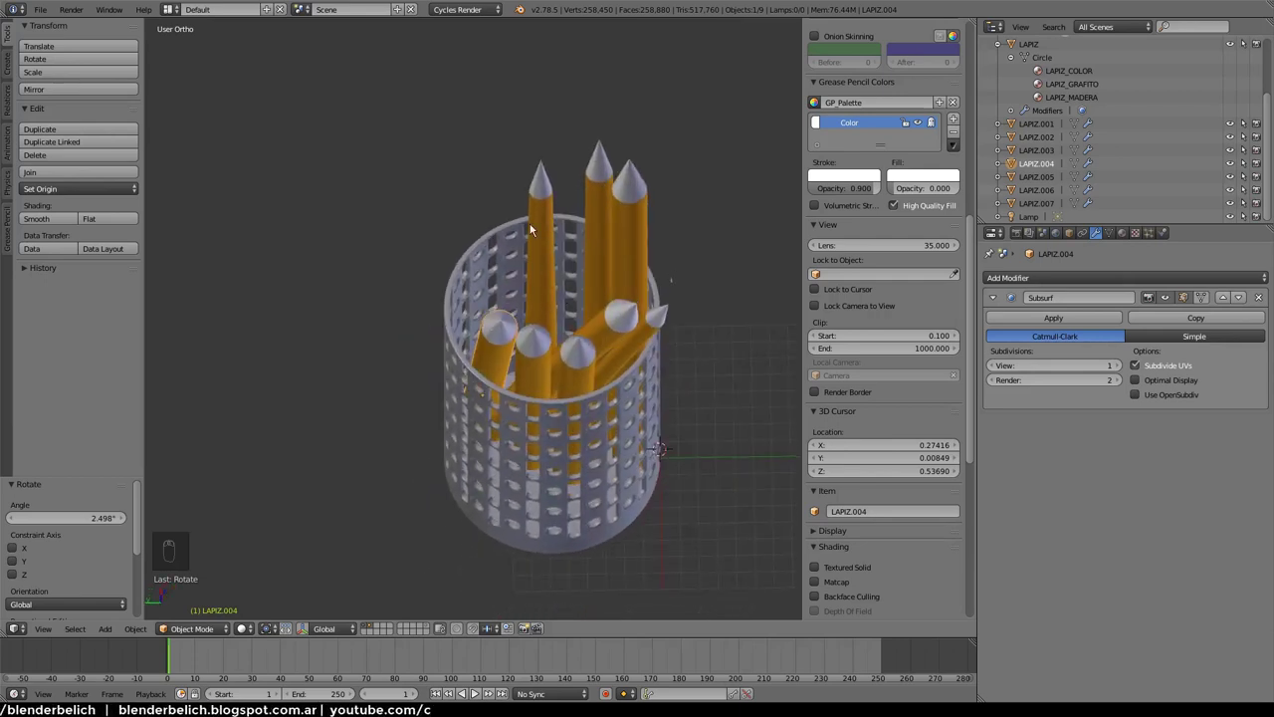
{"action": "left_click_drag", "start_coordinate": [480, 281], "coordinate": [451, 429]}
{"action": "key", "text": "r"}
{"action": "key", "text": "r"}
{"action": "left_click", "coordinate": [451, 429]}
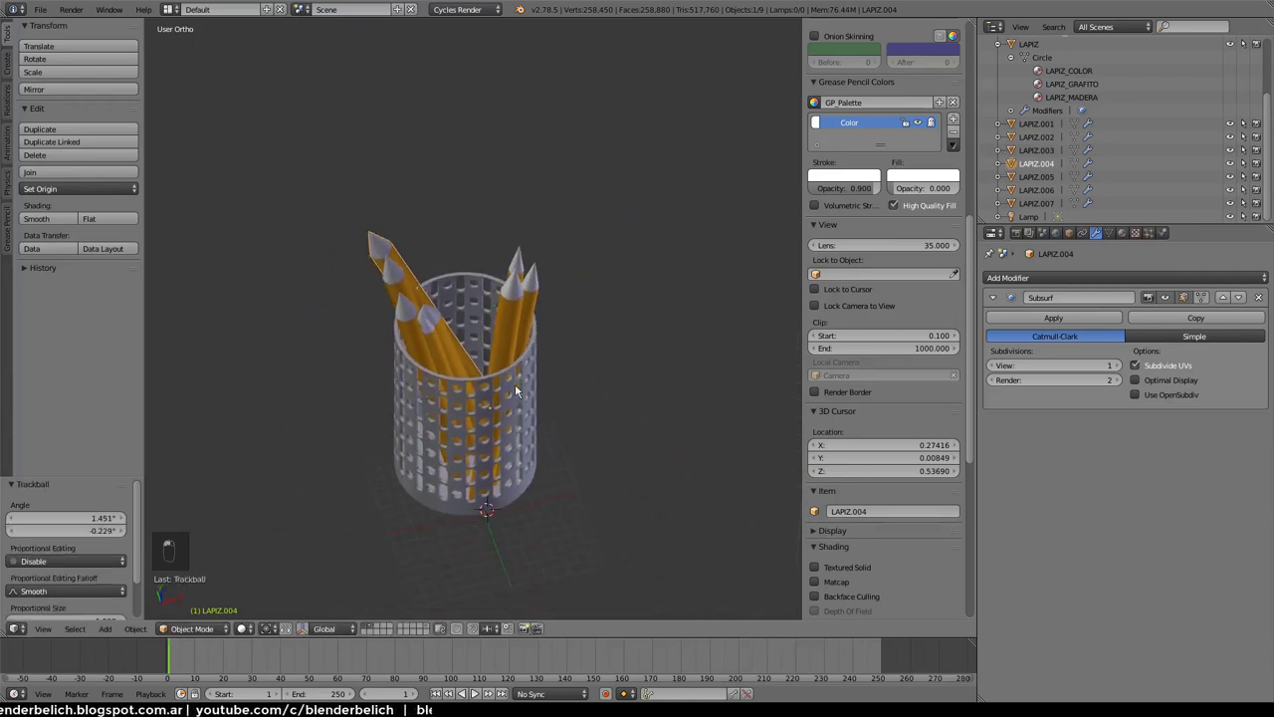
{"action": "middle_click", "coordinate": [492, 263]}
{"action": "left_click_drag", "start_coordinate": [403, 472], "coordinate": [417, 364]}
Duplicate a pencil into LAPIZ.008, then rotate and move it so it leans into the holder
{"action": "key", "text": "shift+d"}
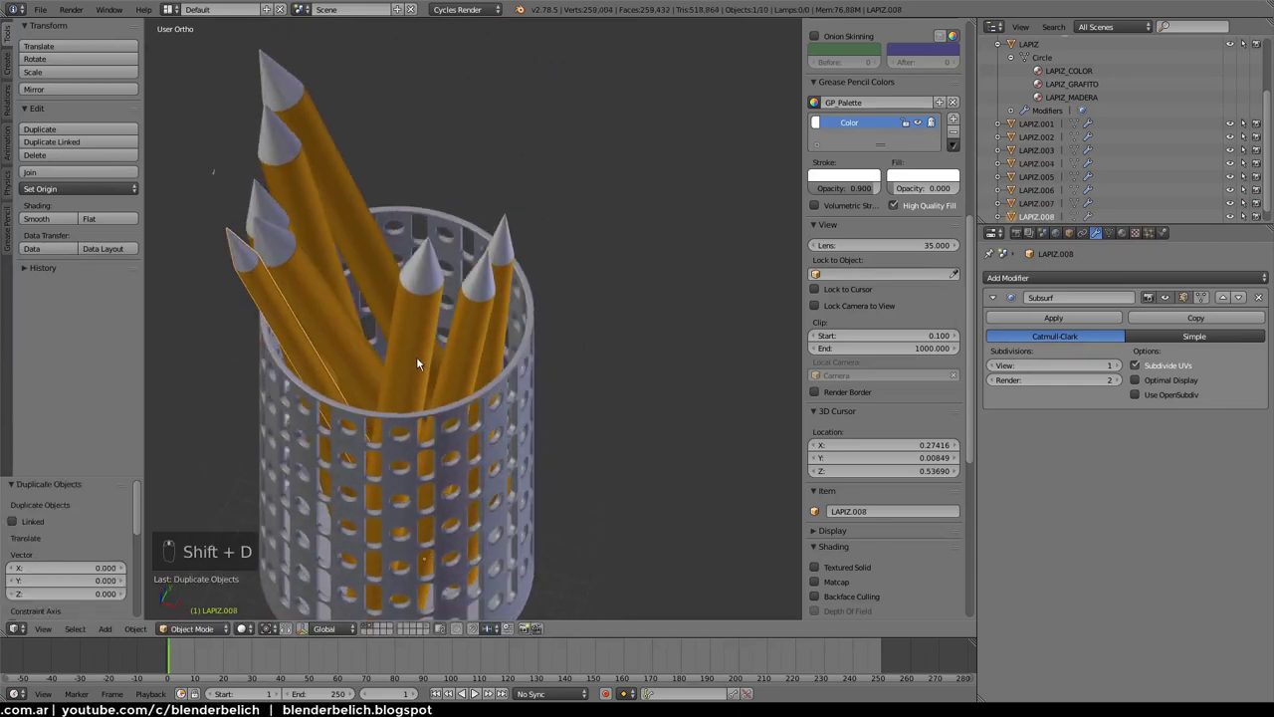
{"action": "key", "text": "r"}
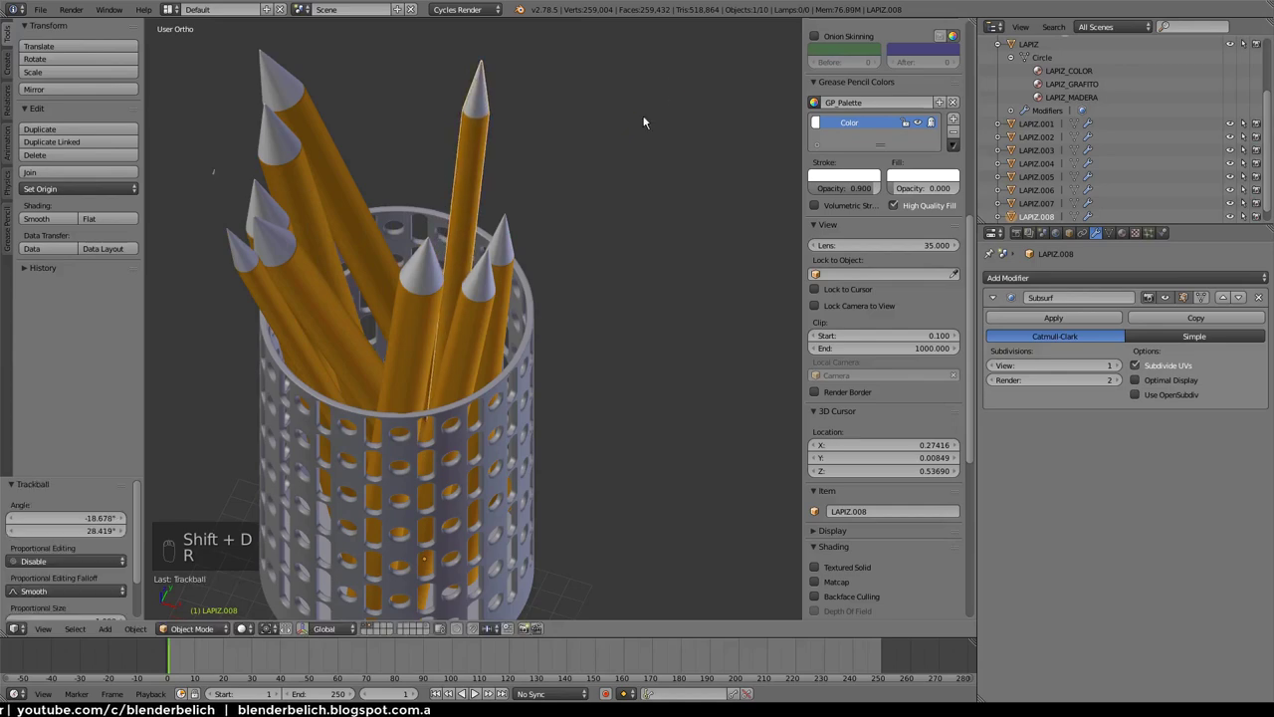
{"action": "key", "text": "g"}
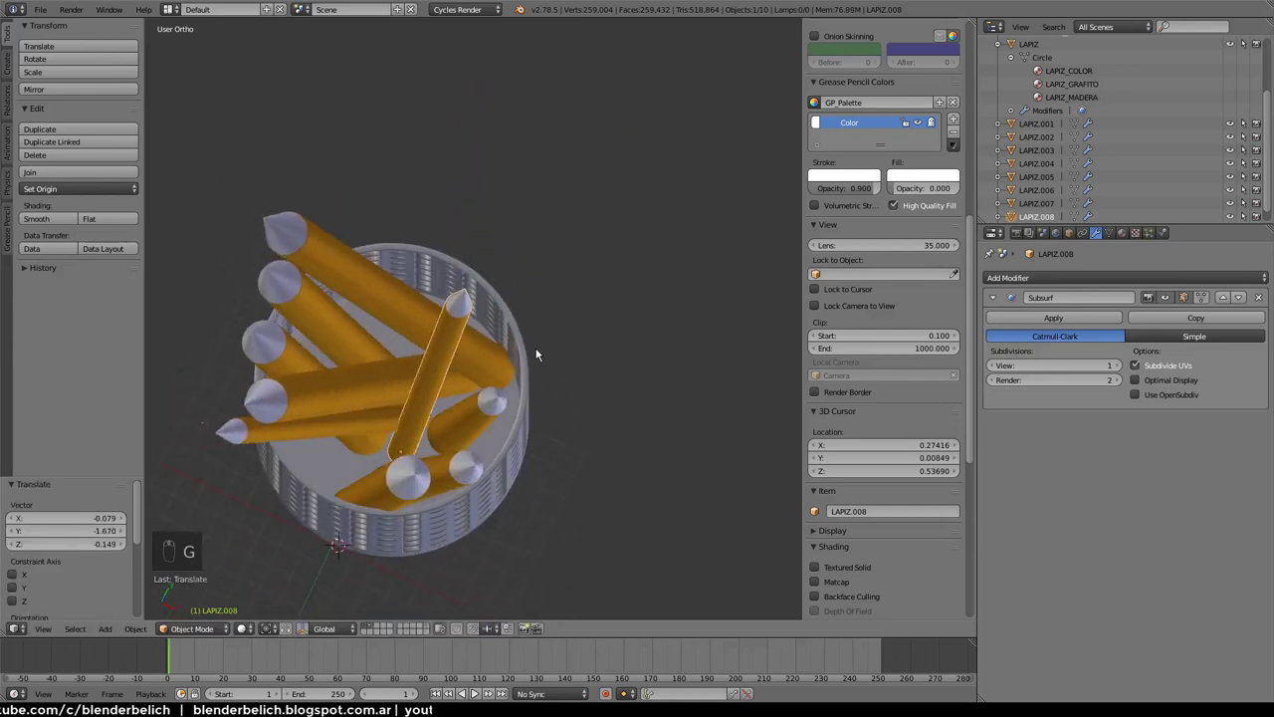
{"action": "key", "text": "g"}
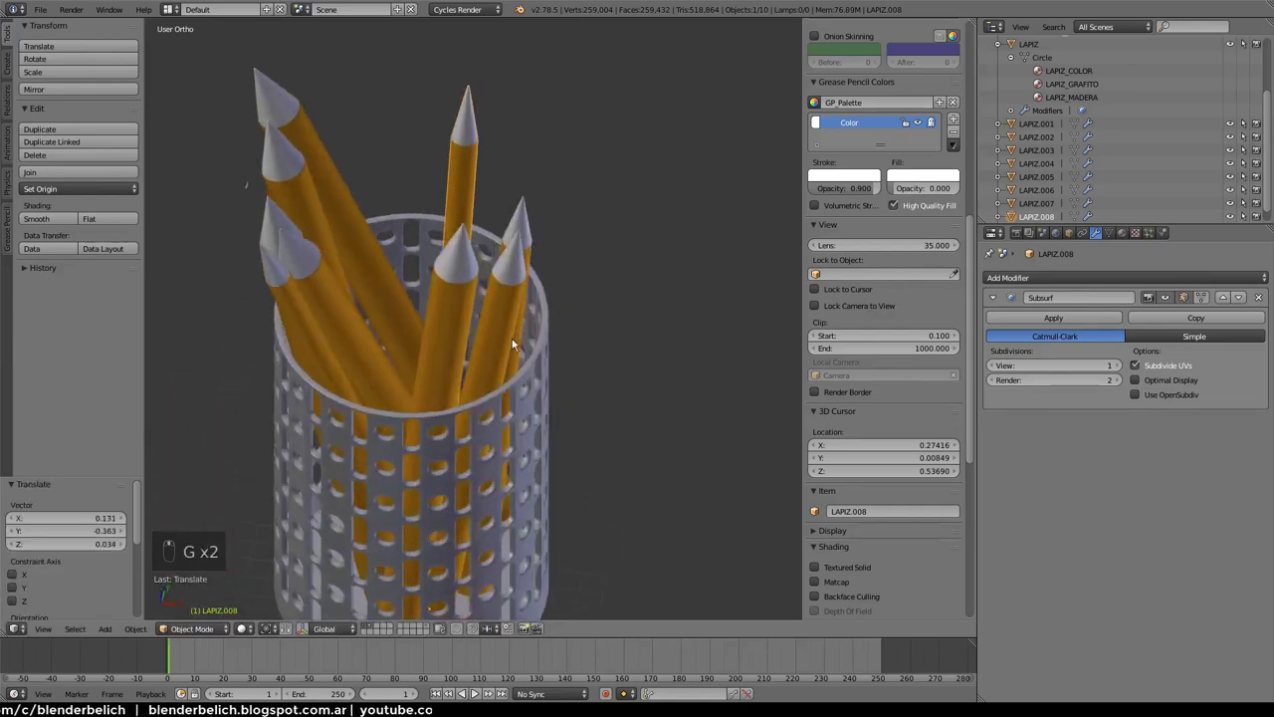
{"action": "key", "text": "r"}
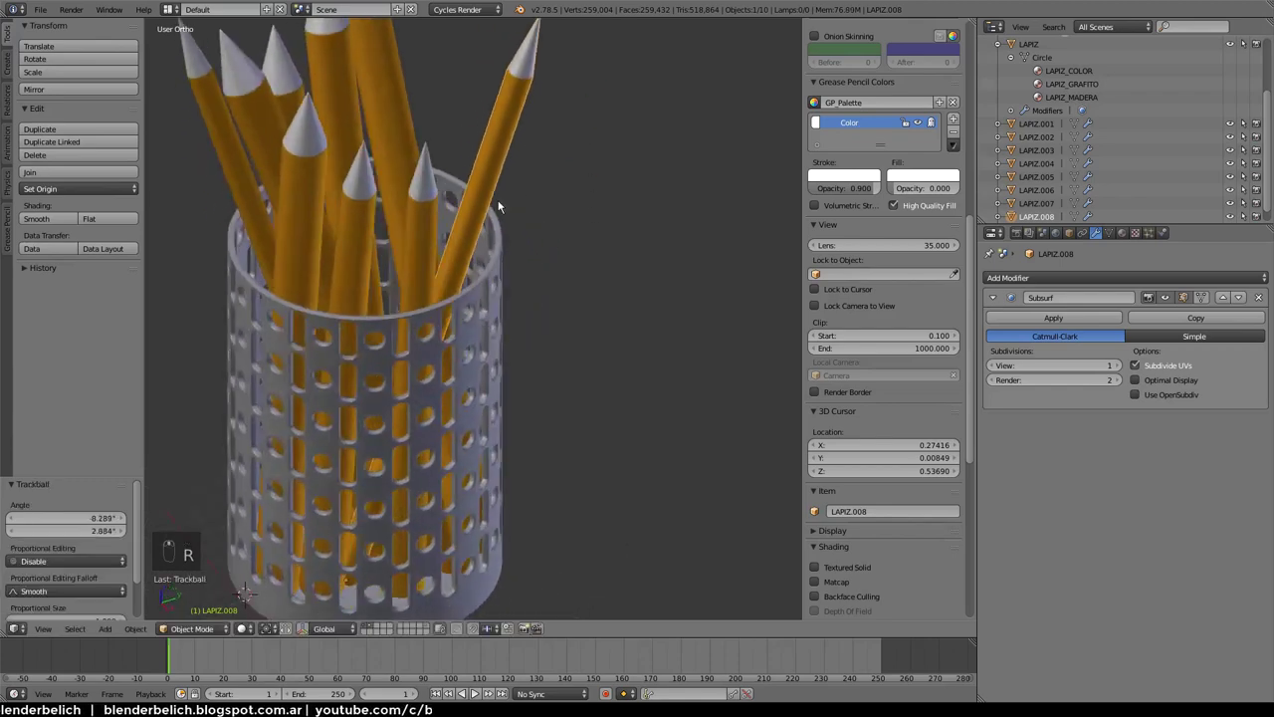
{"action": "key", "text": "r"}
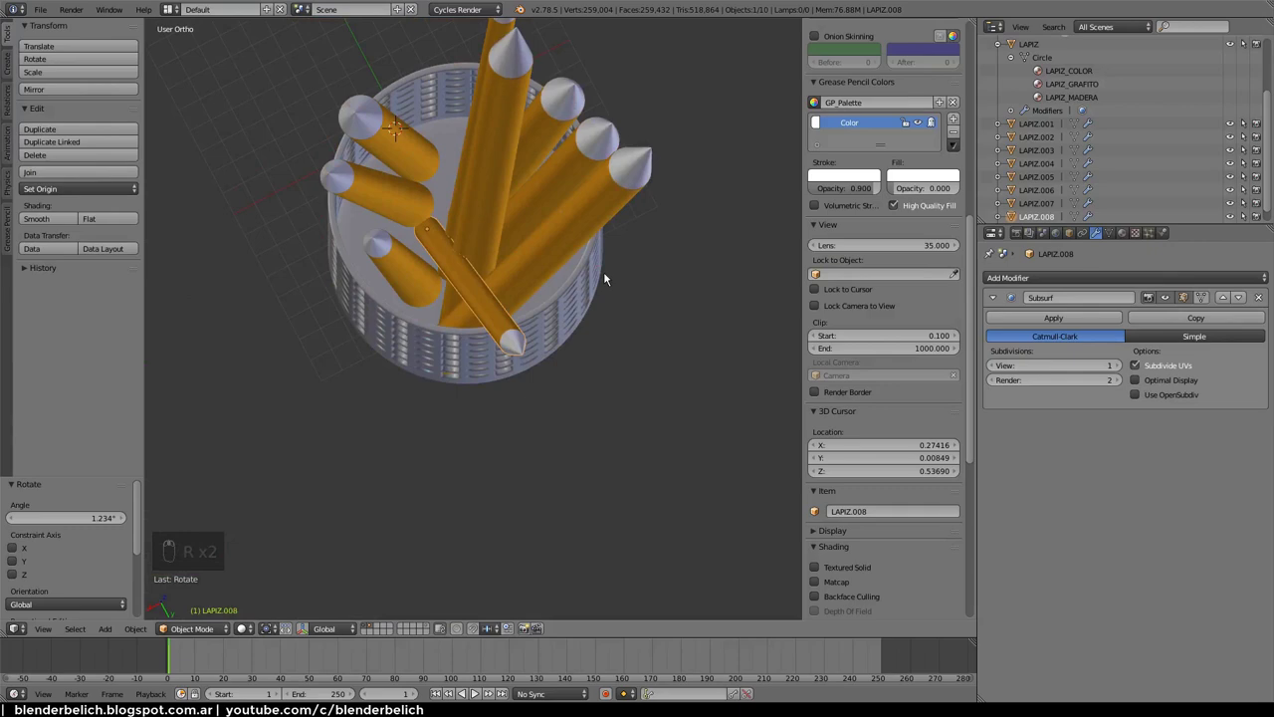
{"action": "key", "text": "g"}
{"action": "left_click", "coordinate": [584, 224]}
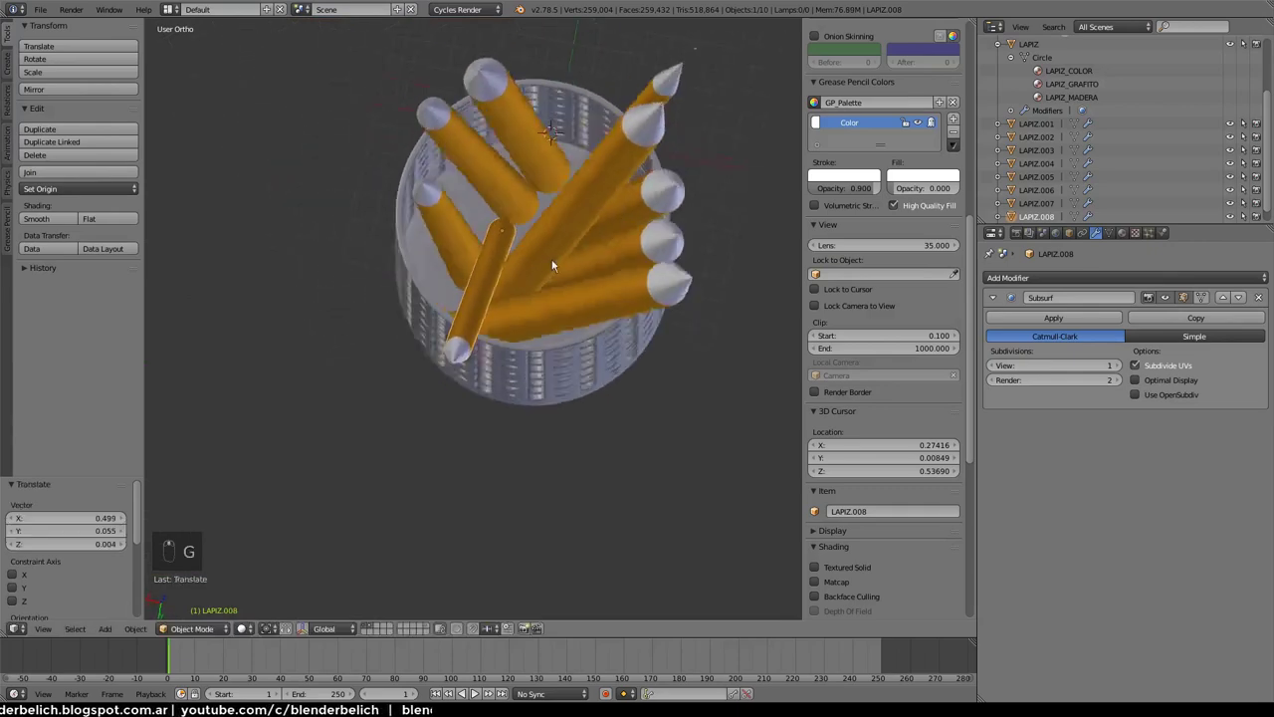
Fine-tune the ninth pencil's position and angle among the others and confirm its placement
{"action": "key", "text": "g"}
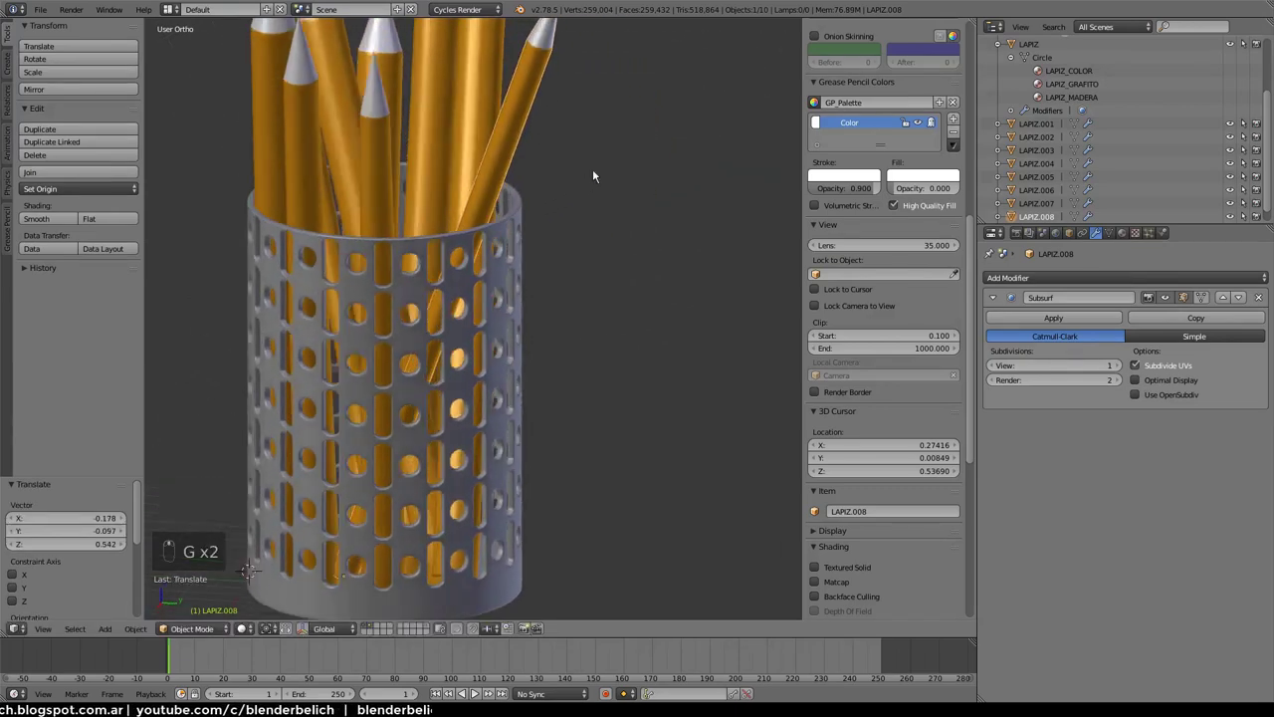
{"action": "left_click_drag", "start_coordinate": [620, 126], "coordinate": [716, 243]}
{"action": "key", "text": "r"}
{"action": "left_click", "coordinate": [586, 290]}
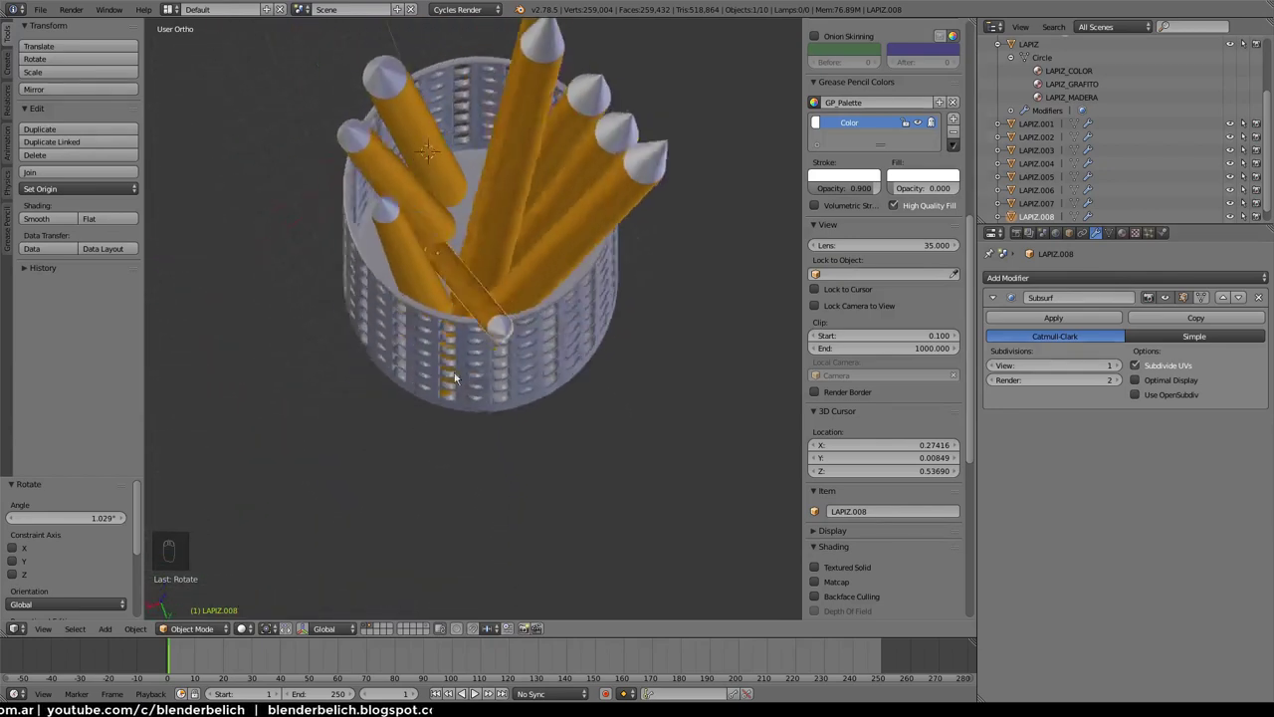
{"action": "middle_click", "coordinate": [554, 308]}
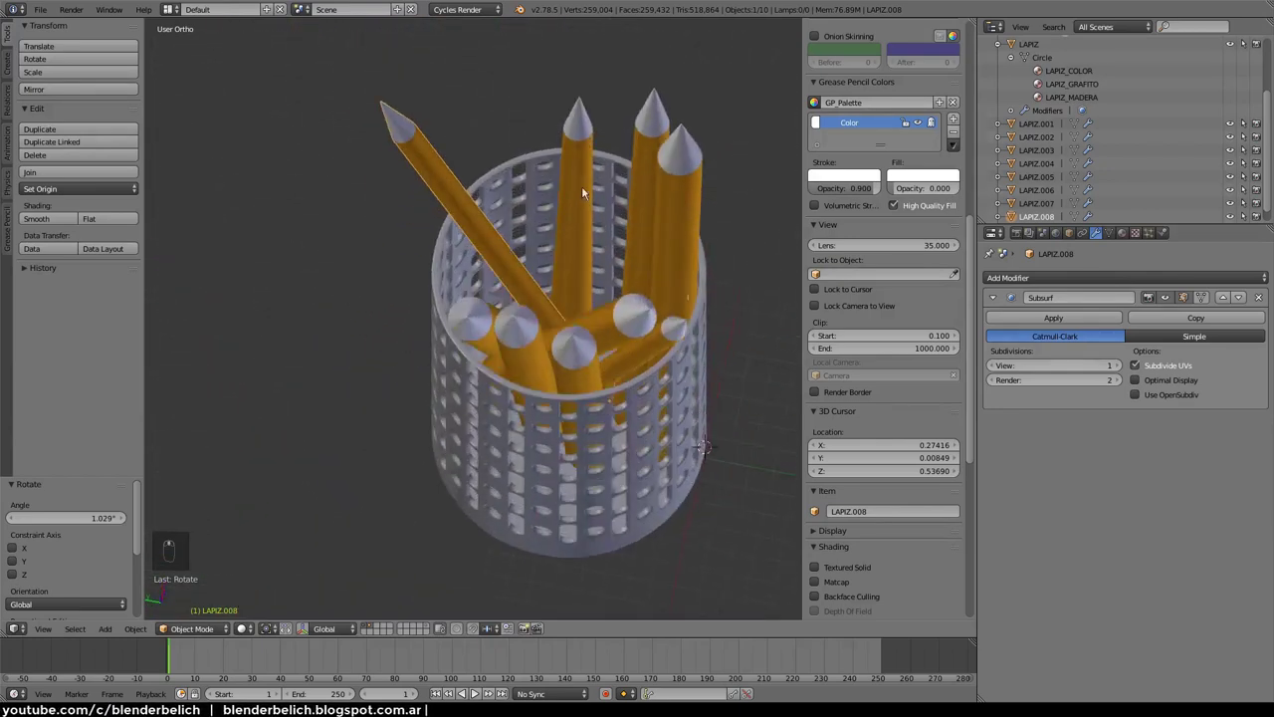
{"action": "key", "text": "g"}
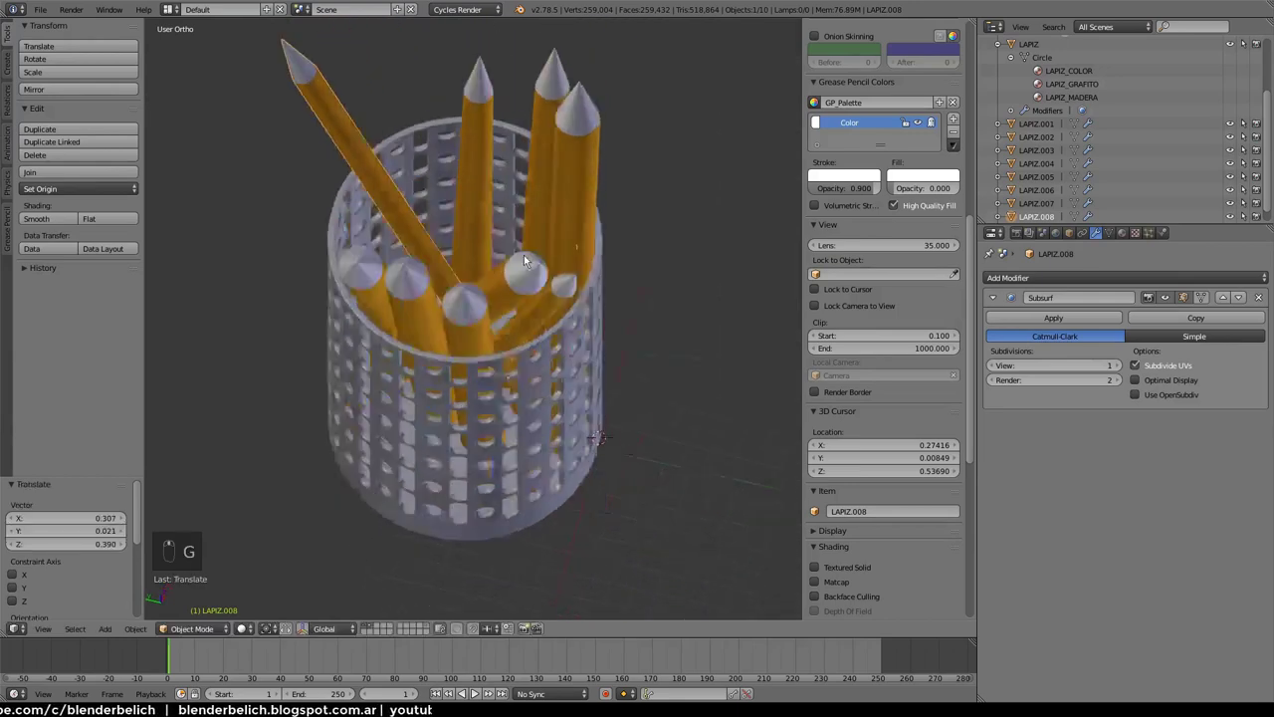
{"action": "key", "text": "g"}
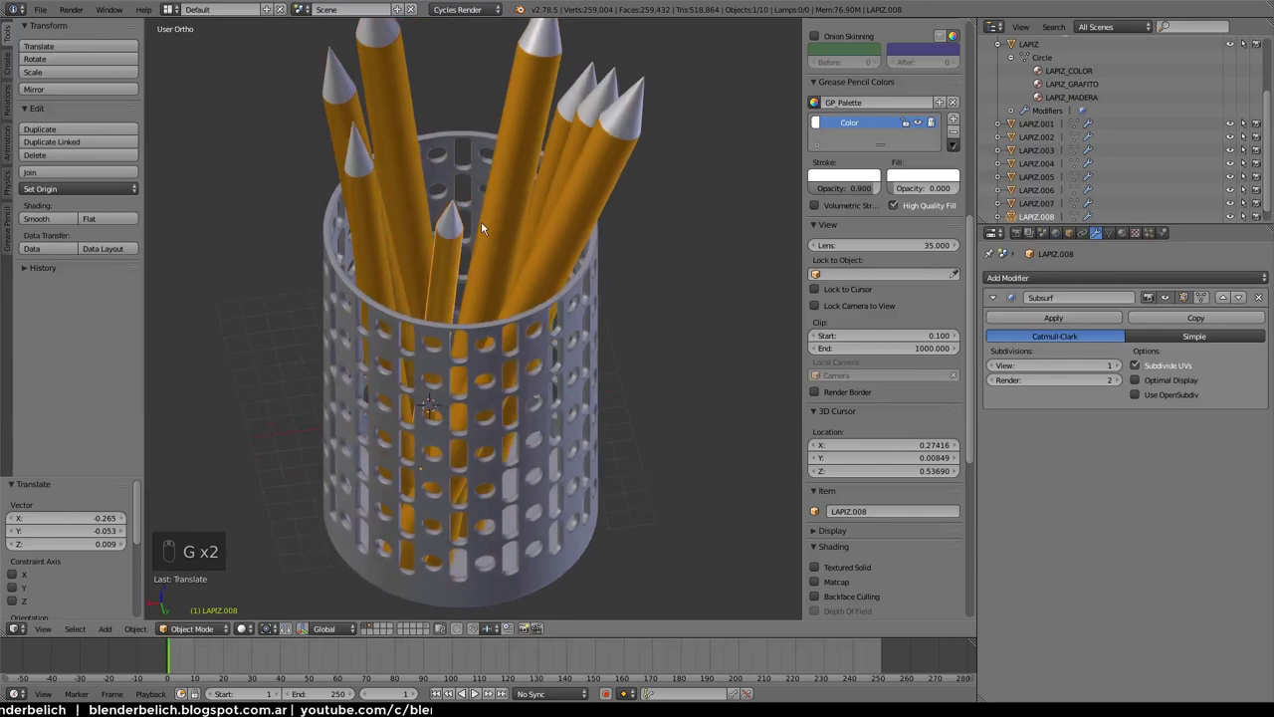
{"action": "middle_click", "coordinate": [500, 213]}
{"action": "key", "text": "r"}
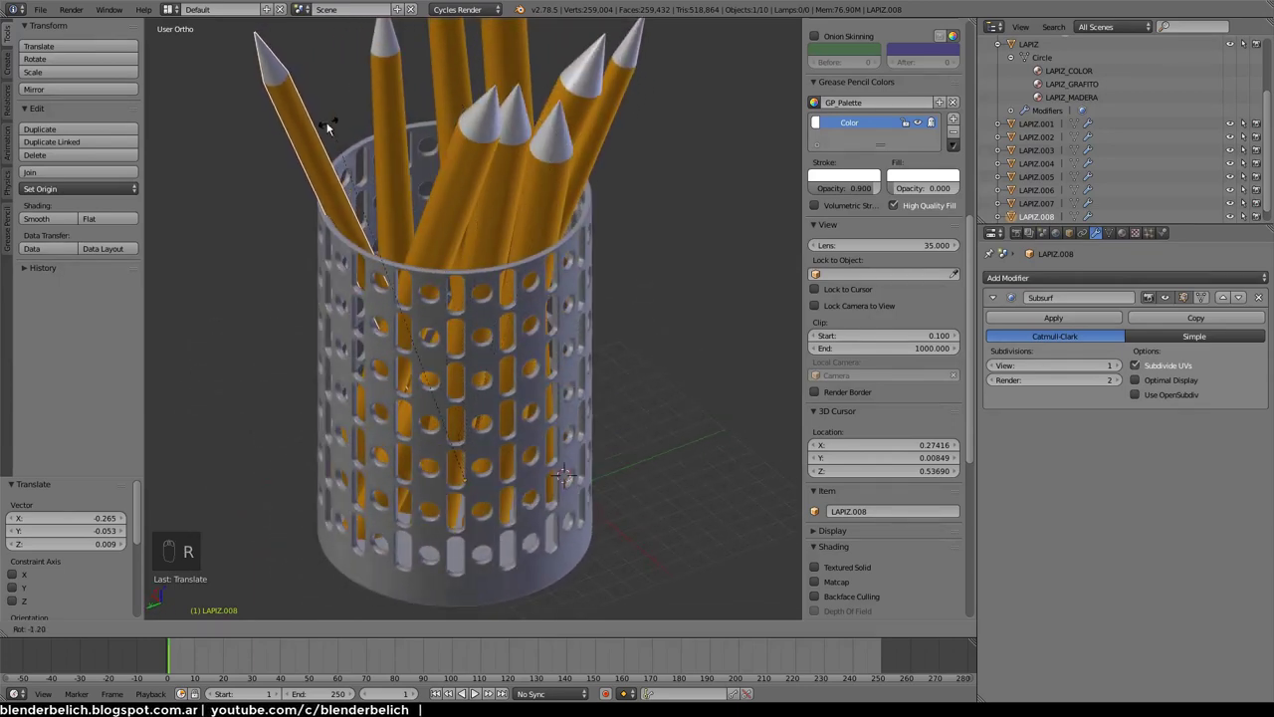
{"action": "left_click_drag", "start_coordinate": [556, 183], "coordinate": [484, 272]}
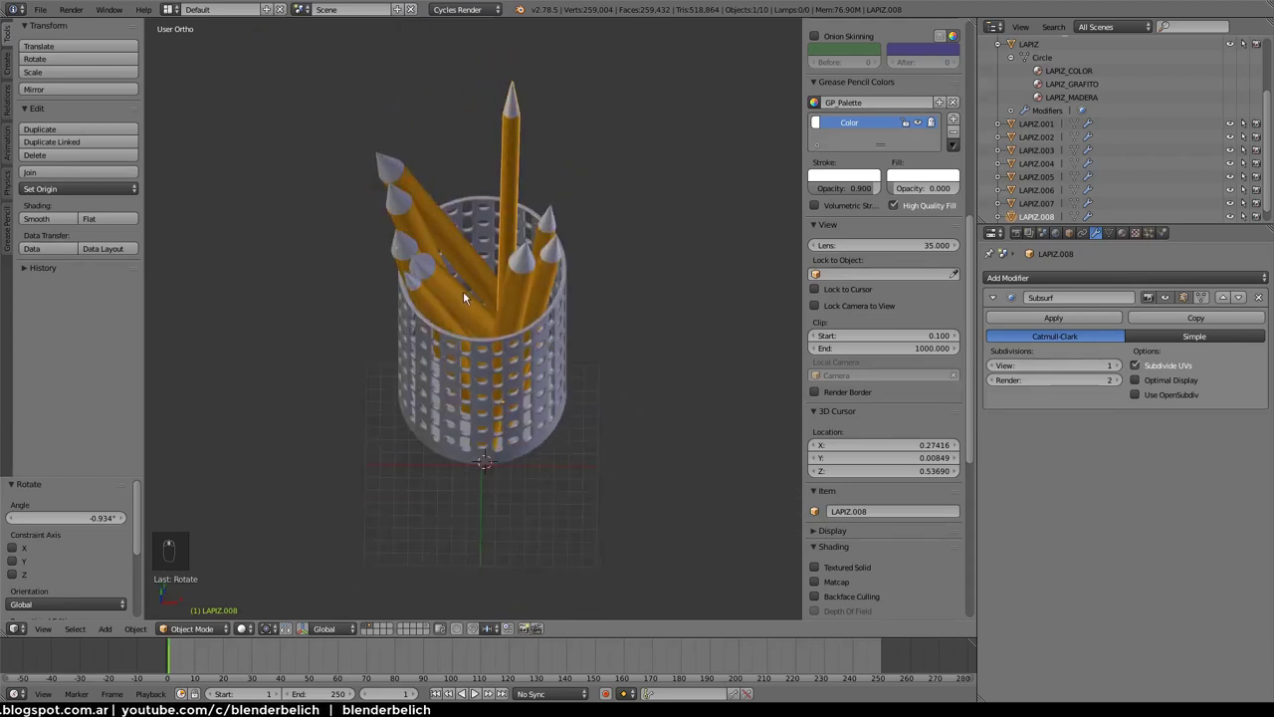
Add a mesh plane, scale it up into a large ground plane, lower it along Z beneath the holder, and return to perspective view
{"action": "right_click", "coordinate": [479, 303]}
{"action": "key", "text": "a"}
{"action": "key", "text": "shift+a"}
{"action": "key", "text": "Tab"}
{"action": "key", "text": "s"}
{"action": "key", "text": "s"}
{"action": "key", "text": "s"}
{"action": "key", "text": "g"}
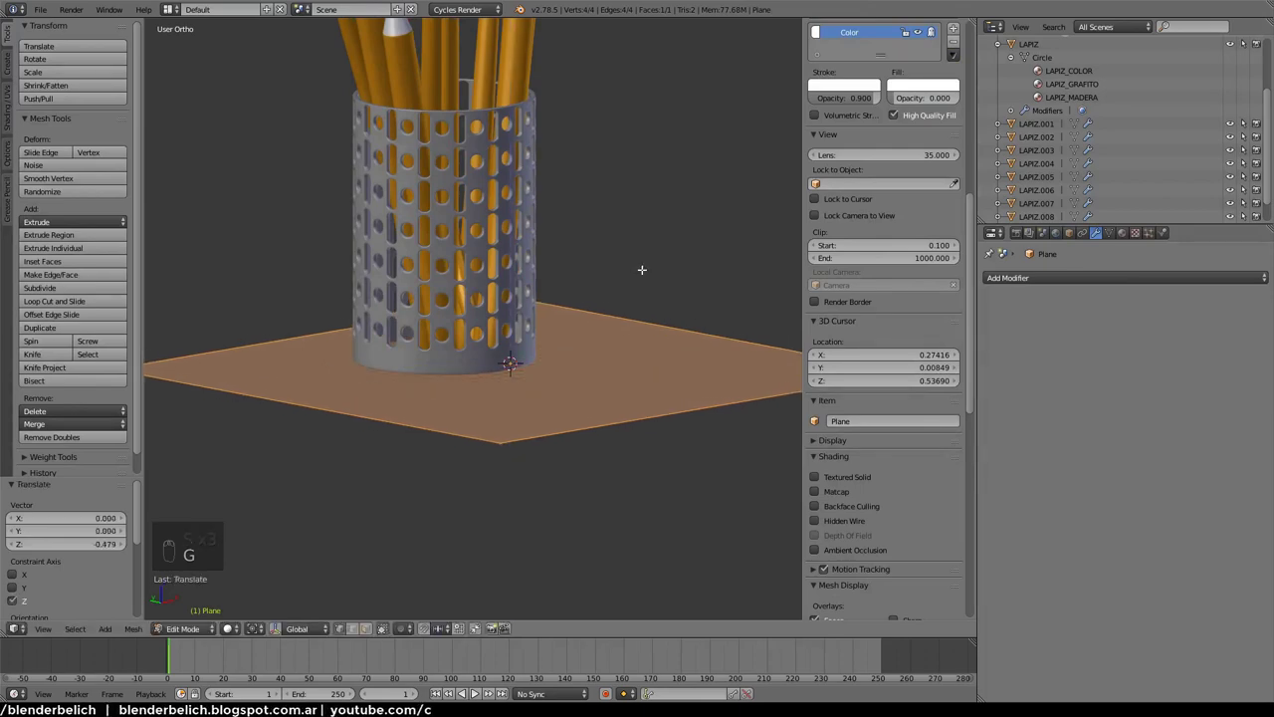
{"action": "key", "text": "Tab"}
{"action": "key", "text": "Tab"}
{"action": "key", "text": "s"}
{"action": "key", "text": "Tab"}
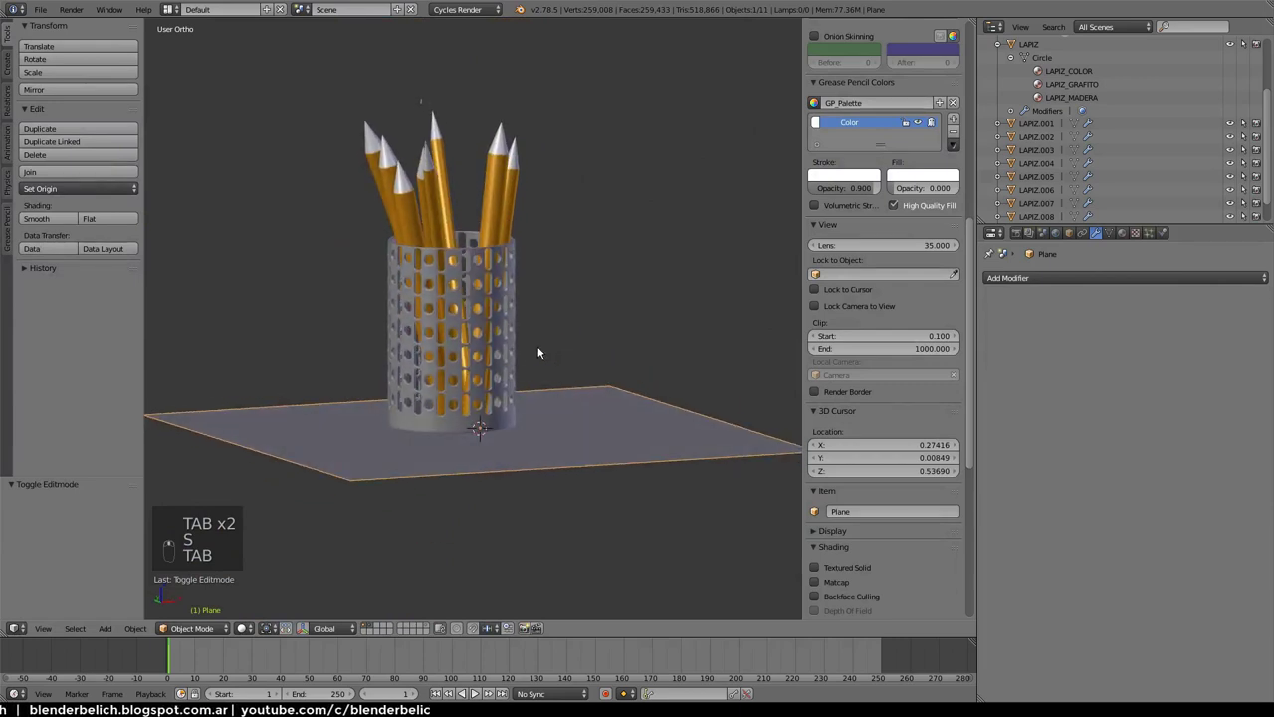
{"action": "key", "text": "KP_5"}
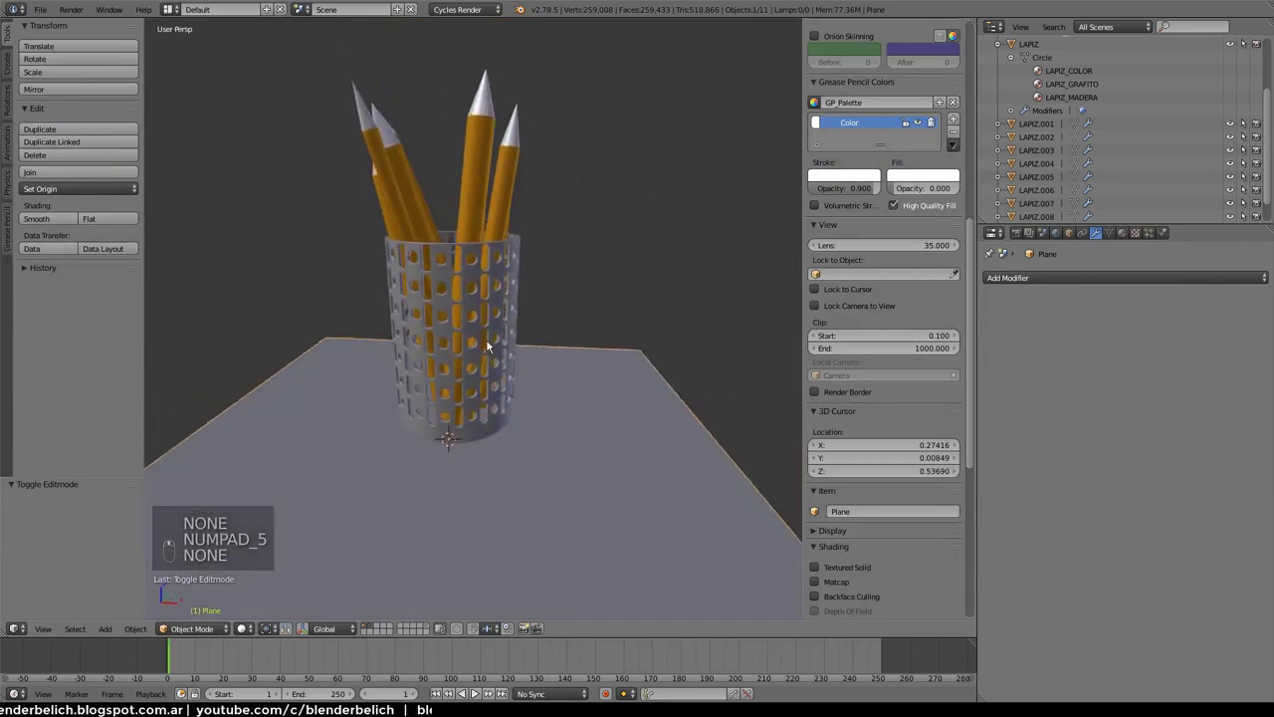
Delete the stray Grease Pencil mark floating above the pencils
{"action": "right_click", "coordinate": [375, 155]}
{"action": "key", "text": "Tab"}
{"action": "key", "text": "a"}
{"action": "key", "text": "a"}
{"action": "key", "text": "x"}
{"action": "left_click_drag", "start_coordinate": [550, 255], "coordinate": [621, 244]}
{"action": "key", "text": "Tab"}
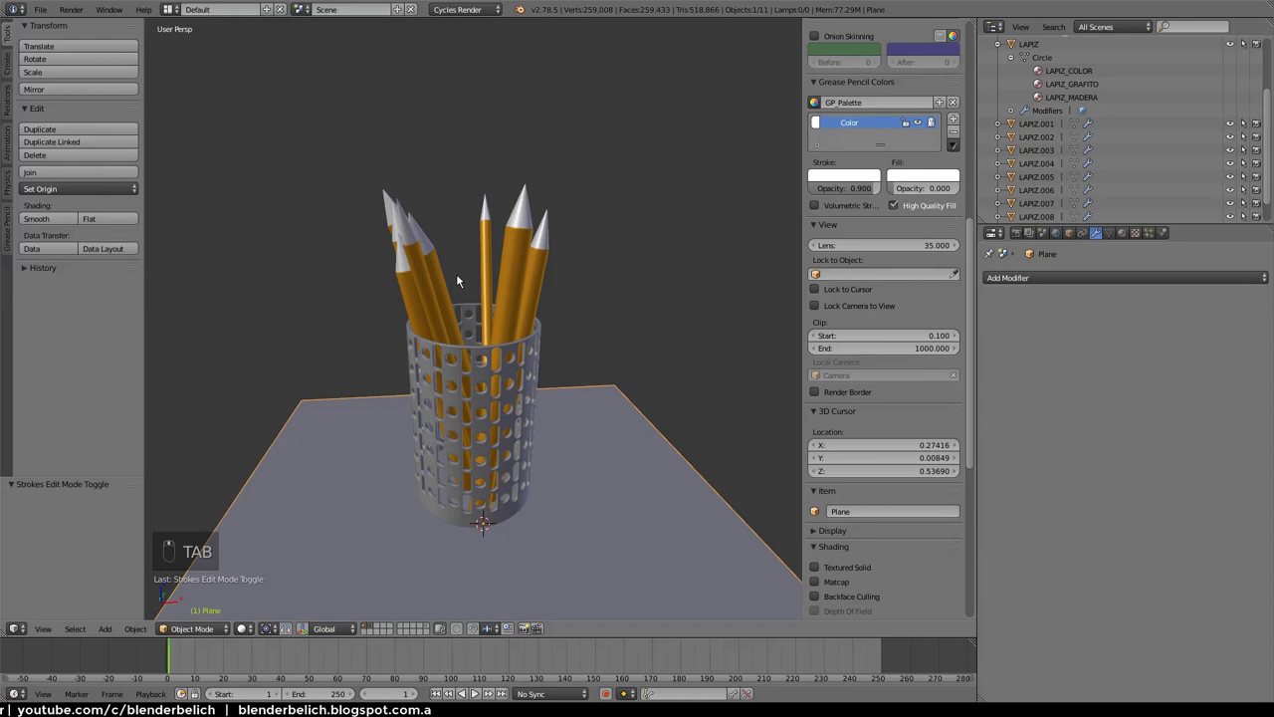
{"action": "middle_click", "coordinate": [461, 275]}
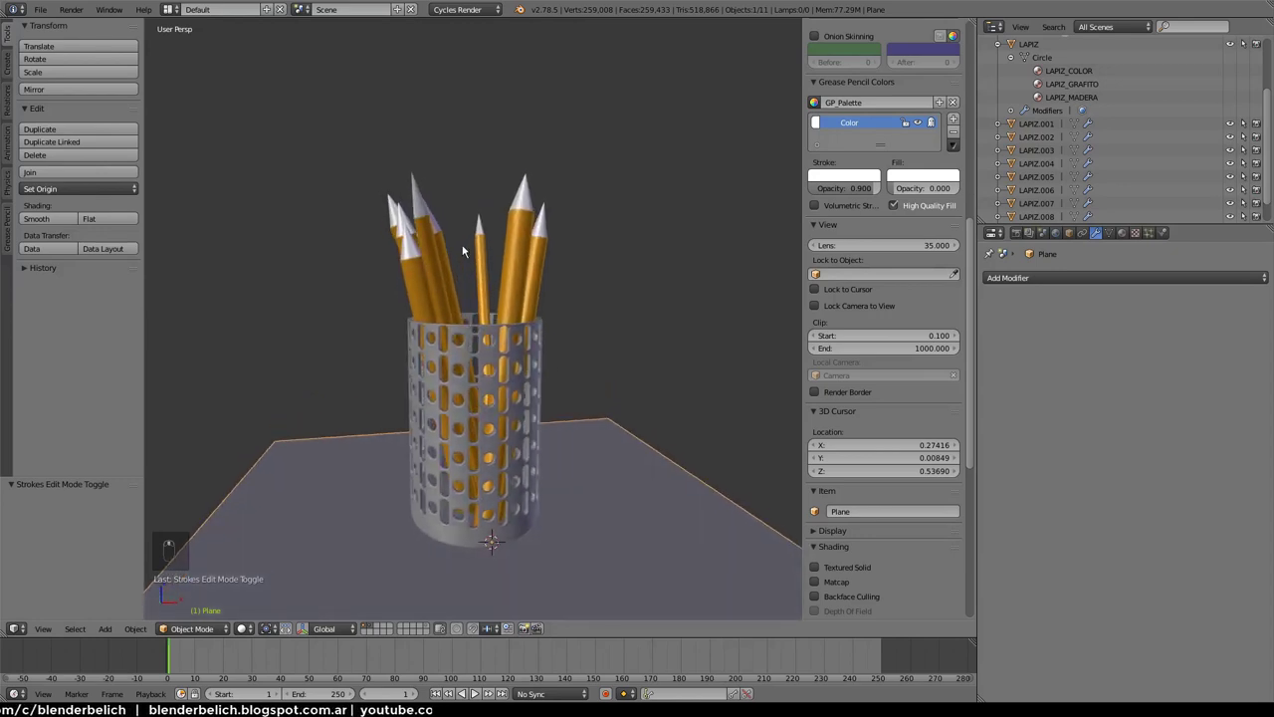